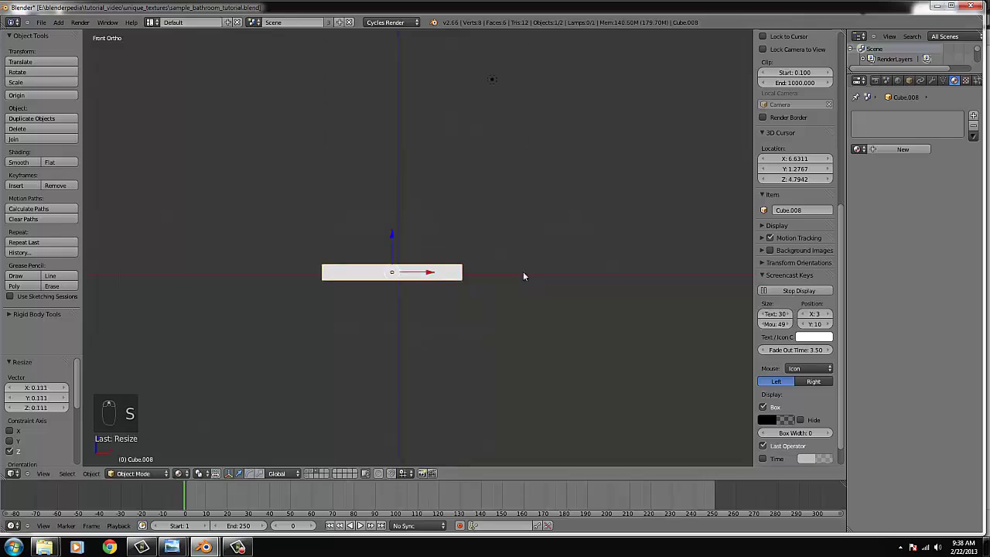
# - Flatten Cube.008 into a thin wide slab, checking its thickness from several angles and front view
pyautogui.press('s')
pyautogui.moveTo(546, 281); pyautogui.dragTo(407, 292)
pyautogui.moveTo(407, 292); pyautogui.dragTo(442, 277)
pyautogui.press('KP_7')
pyautogui.press('g')
pyautogui.moveTo(450, 316); pyautogui.dragTo(439, 309)
pyautogui.middleClick(428, 276)
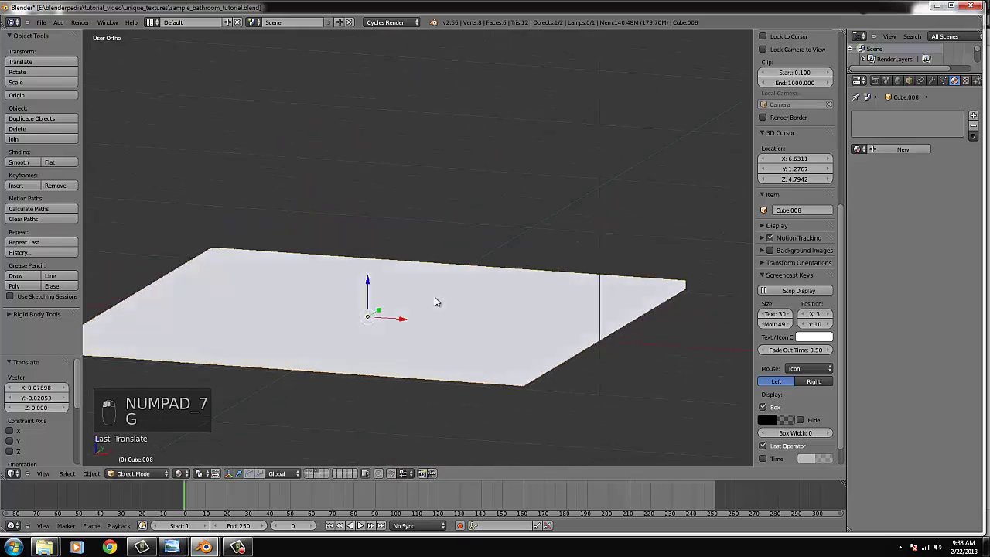
pyautogui.press('s')
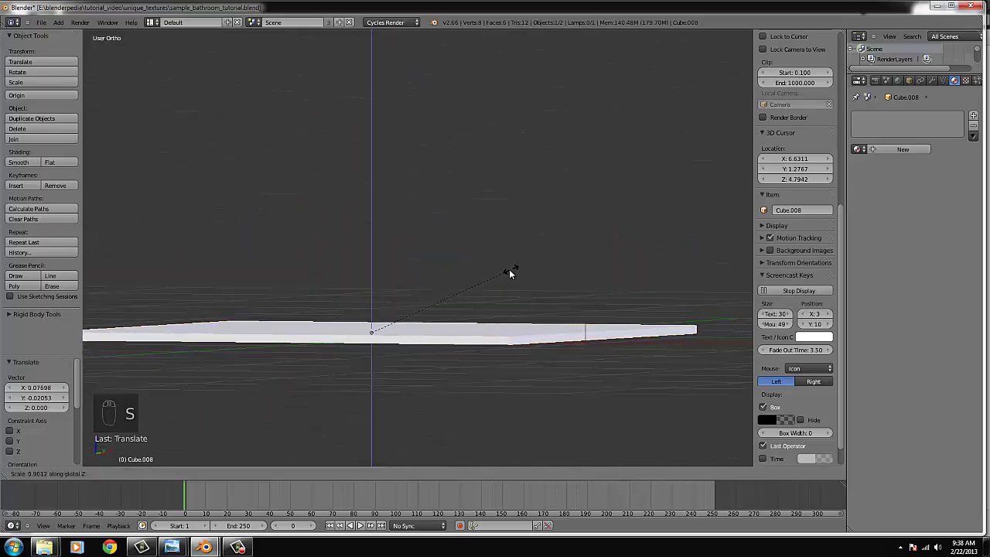
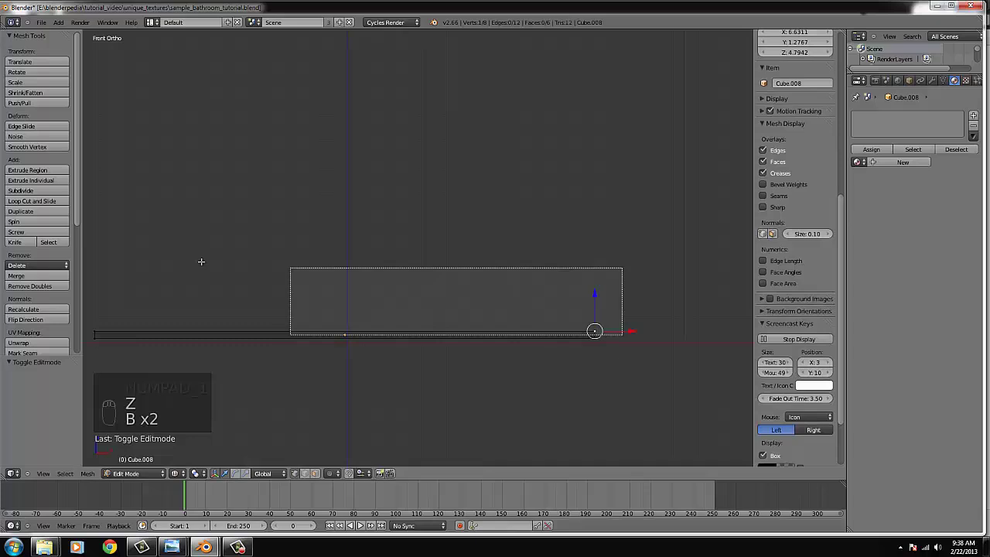
# - Add an edge loop across the tile mesh and view it from above in Object Mode
pyautogui.middleClick(566, 360)
pyautogui.press('e')
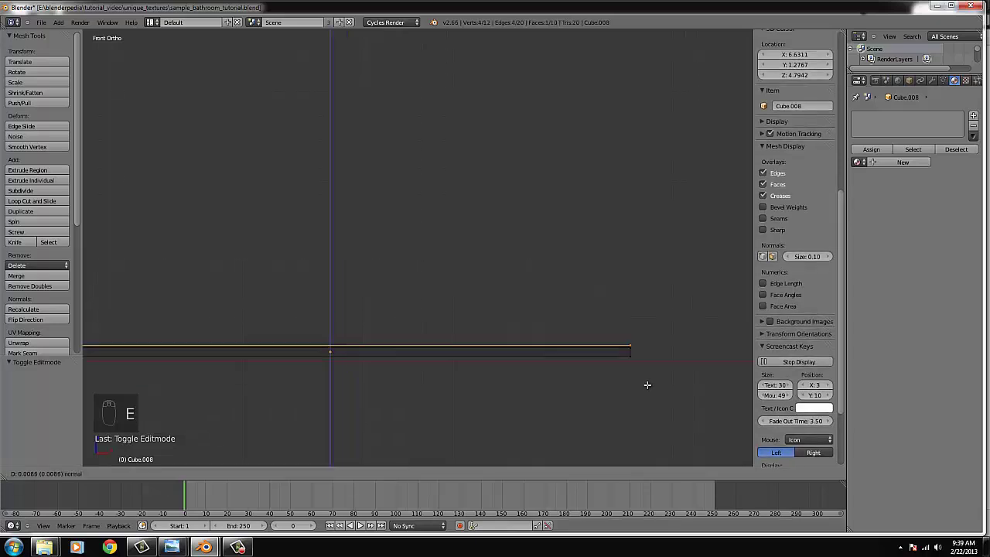
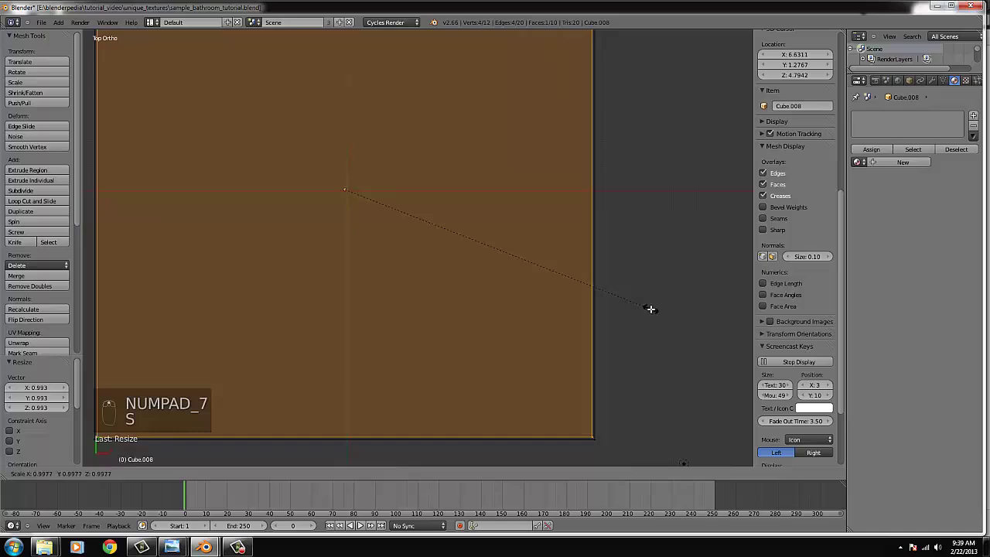
pyautogui.press('Tab')
pyautogui.press('z')
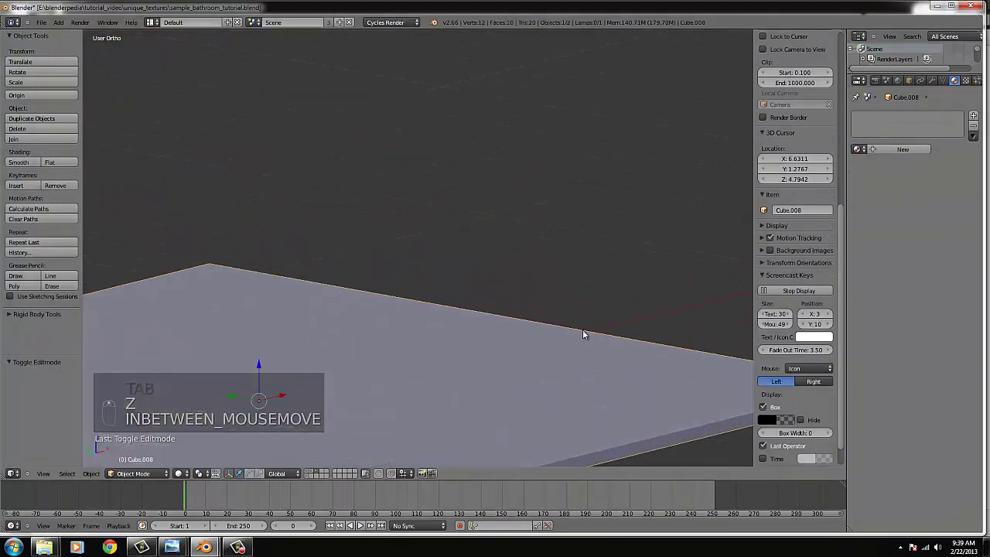
pyautogui.press('KP_7')
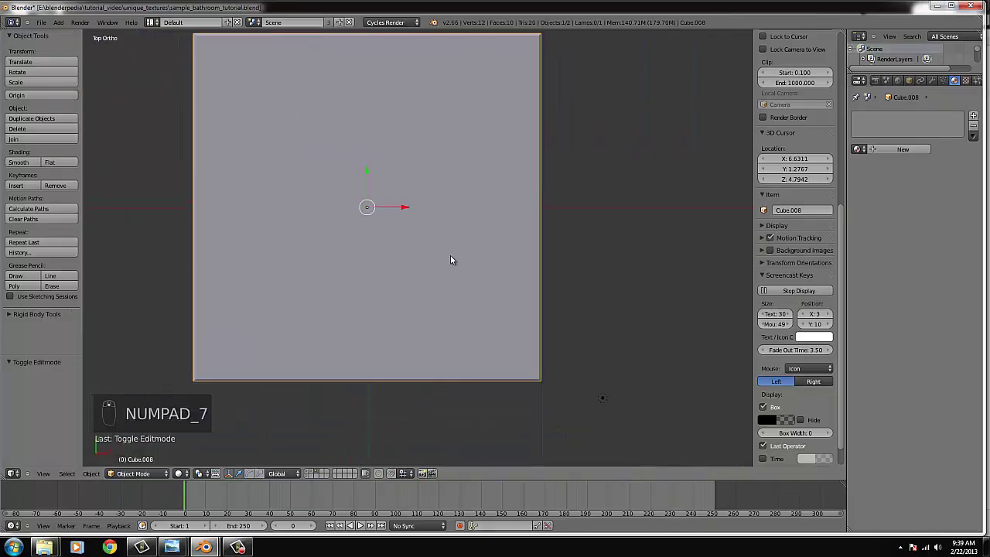
# - Select every face of the tile in Edit Mode and bring up the UV Mapping choices
pyautogui.press('Tab')
pyautogui.press('ctrl+l')
pyautogui.press('u')
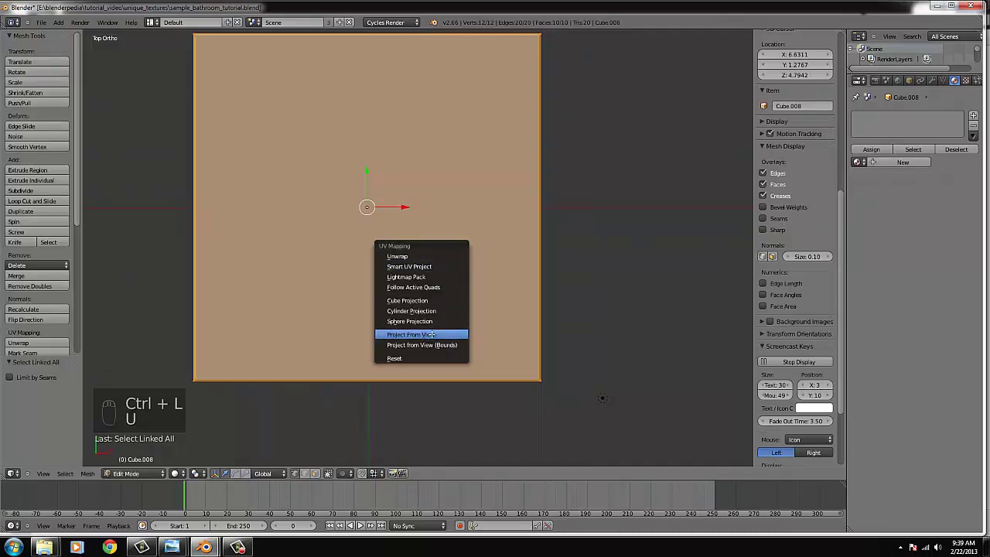
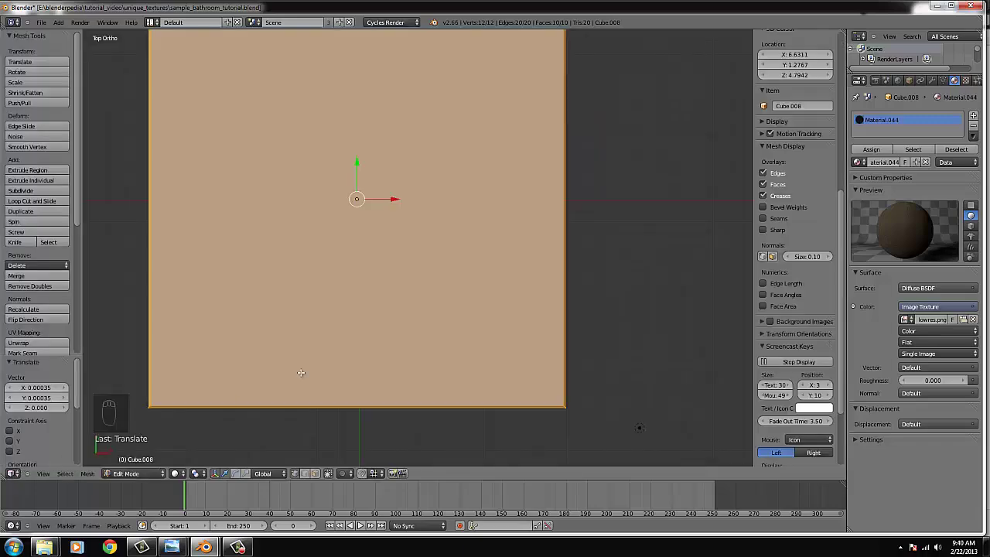
# - Return to Object Mode and orbit around the brown stone-textured tile, ending in top view
pyautogui.press('Tab')
pyautogui.moveTo(186, 477); pyautogui.dragTo(306, 343)
pyautogui.moveTo(342, 418); pyautogui.dragTo(496, 361)
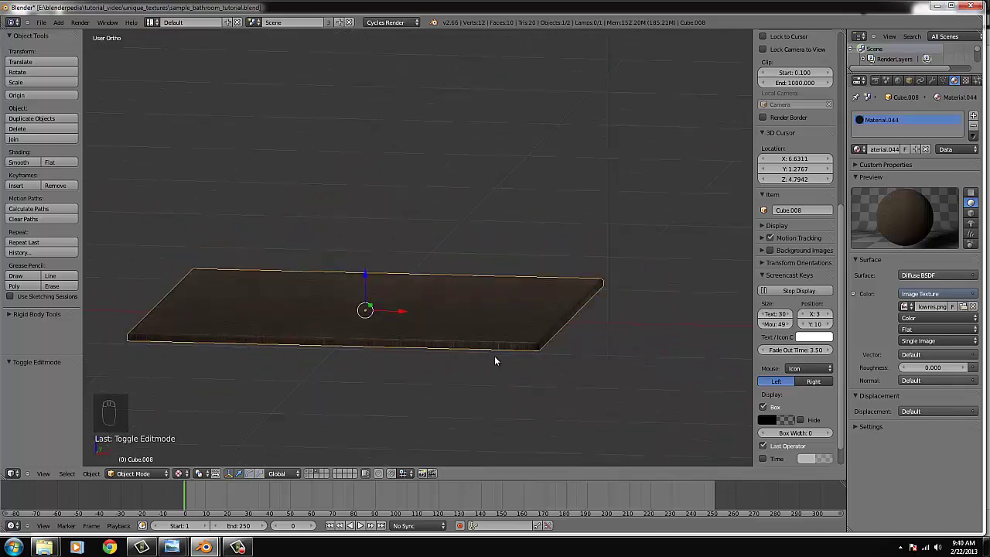
pyautogui.moveTo(507, 370); pyautogui.dragTo(497, 362)
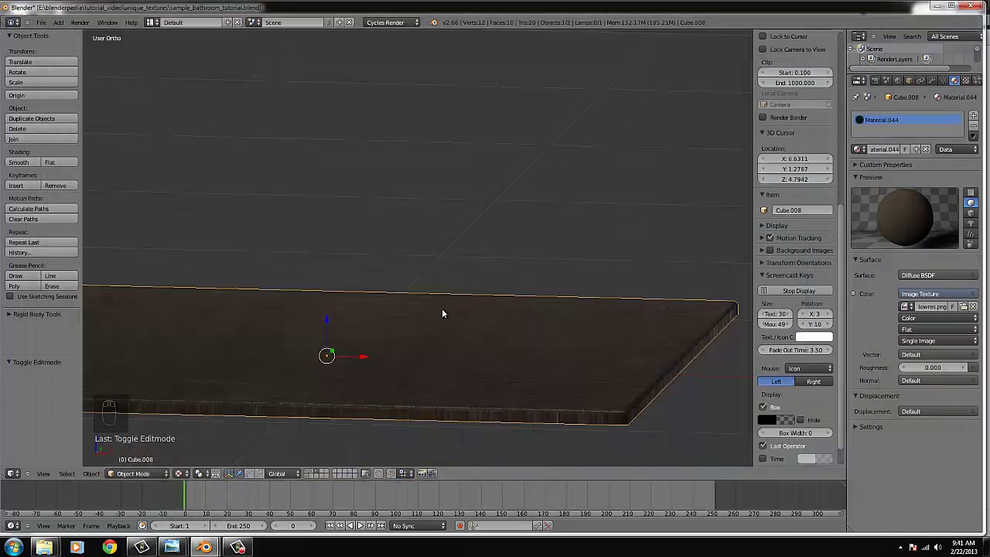
pyautogui.press('KP_7')
pyautogui.moveTo(432, 297); pyautogui.dragTo(437, 255)
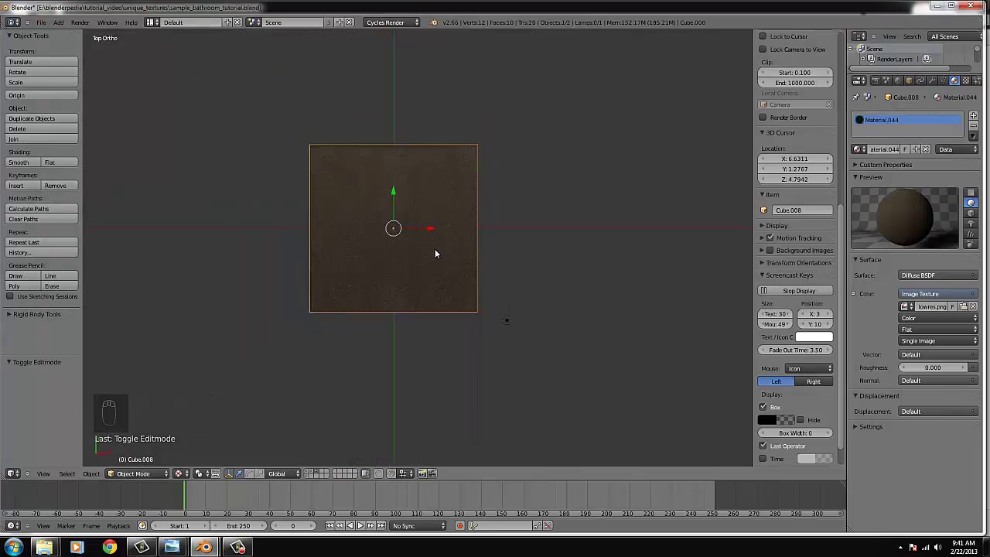
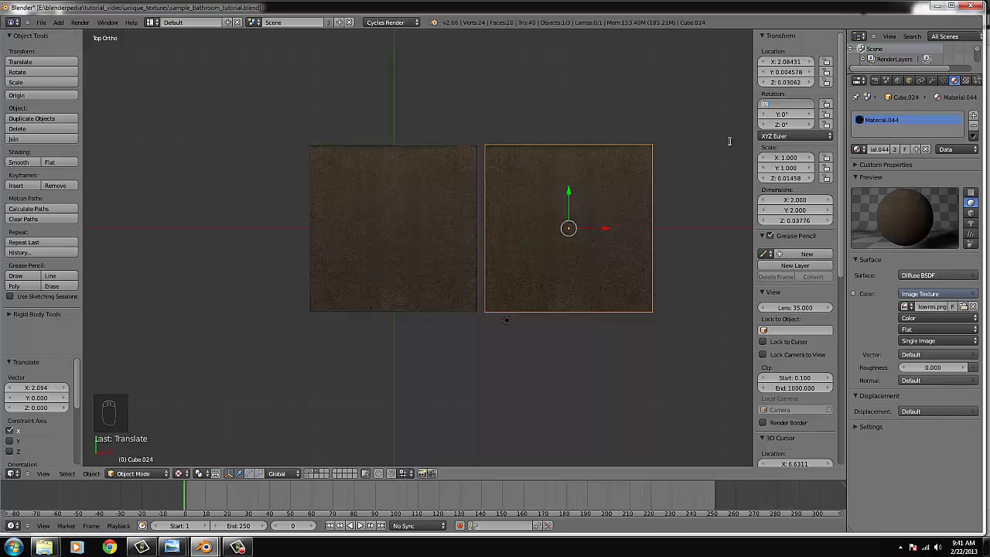
# - Rotate the duplicated tile 90 degrees about Z so its stone pattern differs from the original
pyautogui.press('BackSpace')
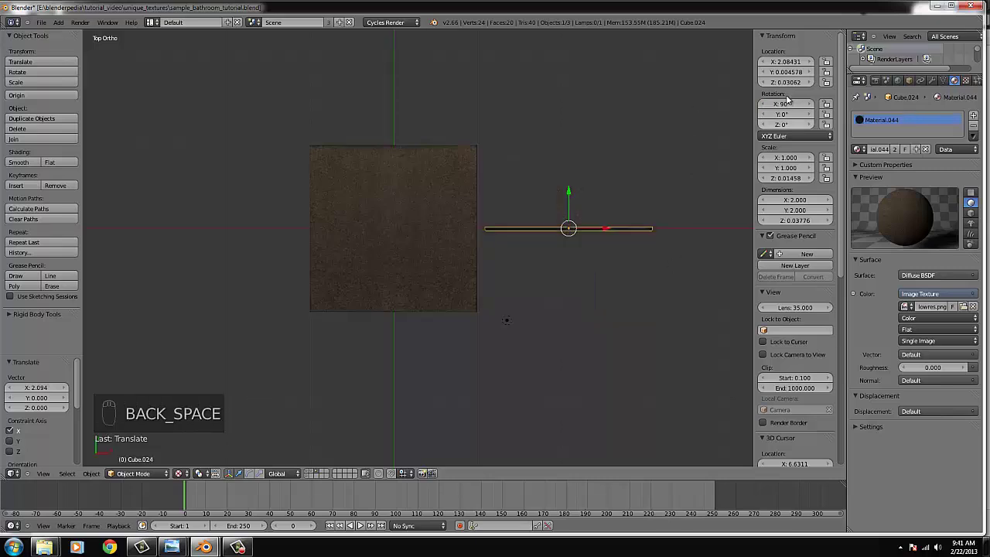
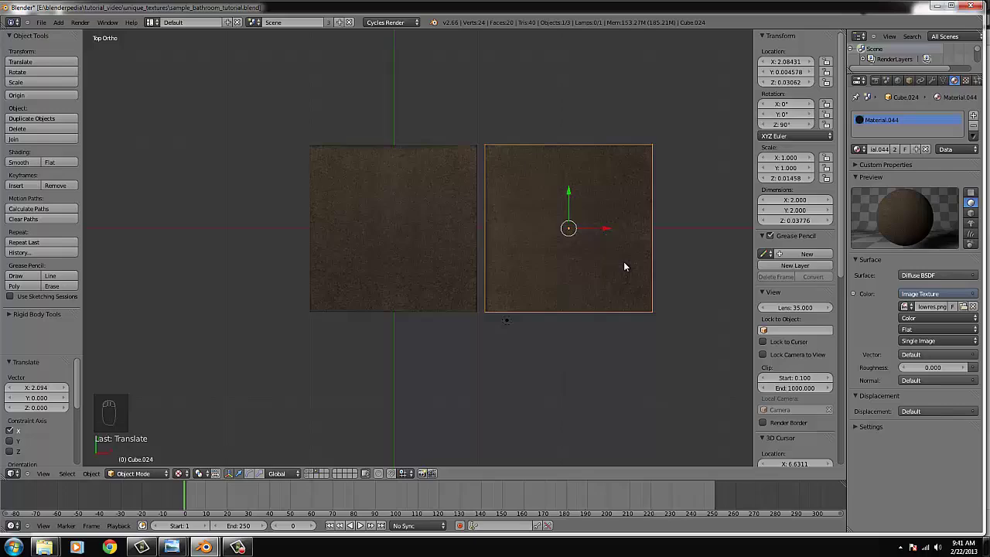
pyautogui.moveTo(640, 248); pyautogui.dragTo(750, 212)
pyautogui.moveTo(750, 213); pyautogui.dragTo(422, 224)
pyautogui.press('KP_1')
# - Nudge the copied tile in front view until its edge meets the original tile
pyautogui.moveTo(303, 303); pyautogui.dragTo(704, 404)
pyautogui.press('g')
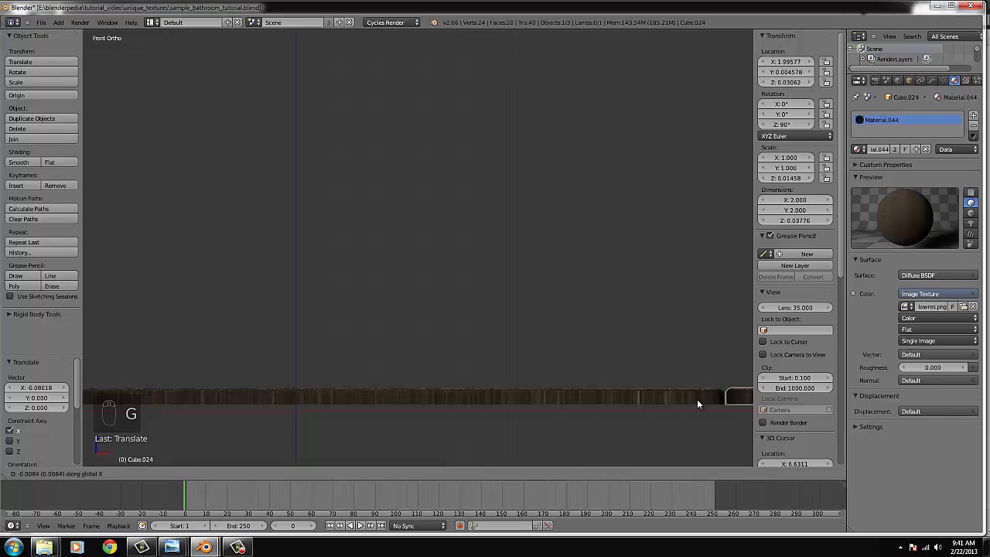
pyautogui.moveTo(713, 404); pyautogui.dragTo(728, 404)
pyautogui.press('g')
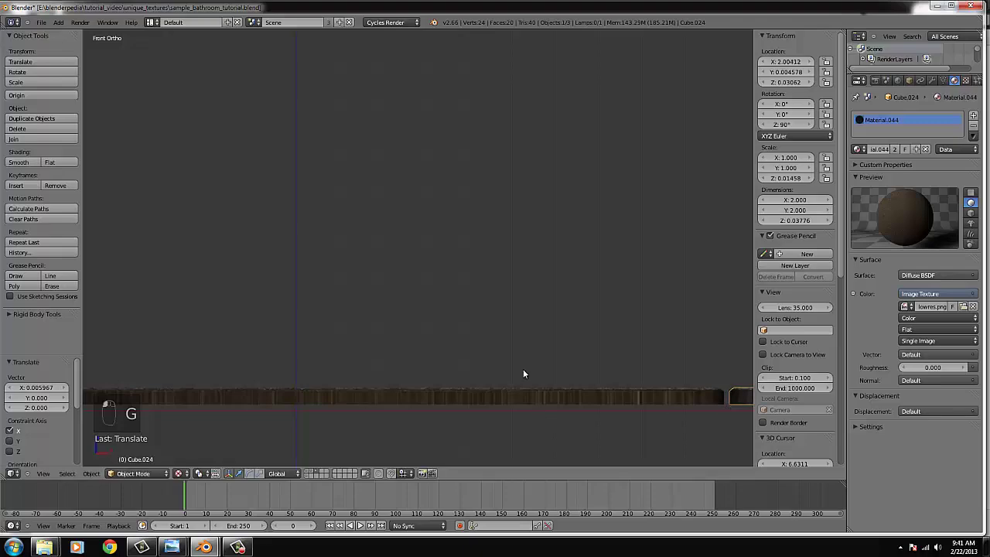
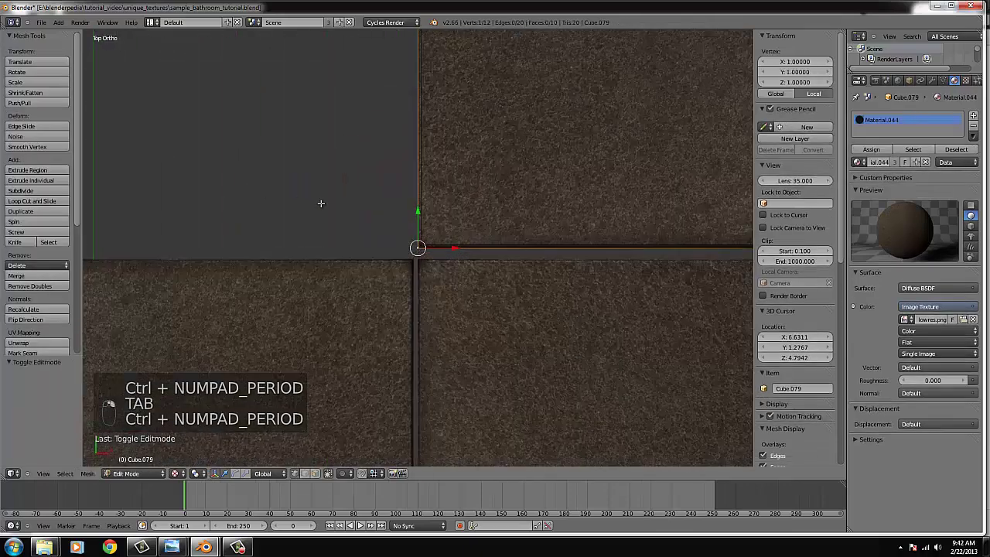
# - Duplicate the tile again and line it up with its neighbours in the two-by-two grid
pyautogui.press('Tab')
pyautogui.press('g')
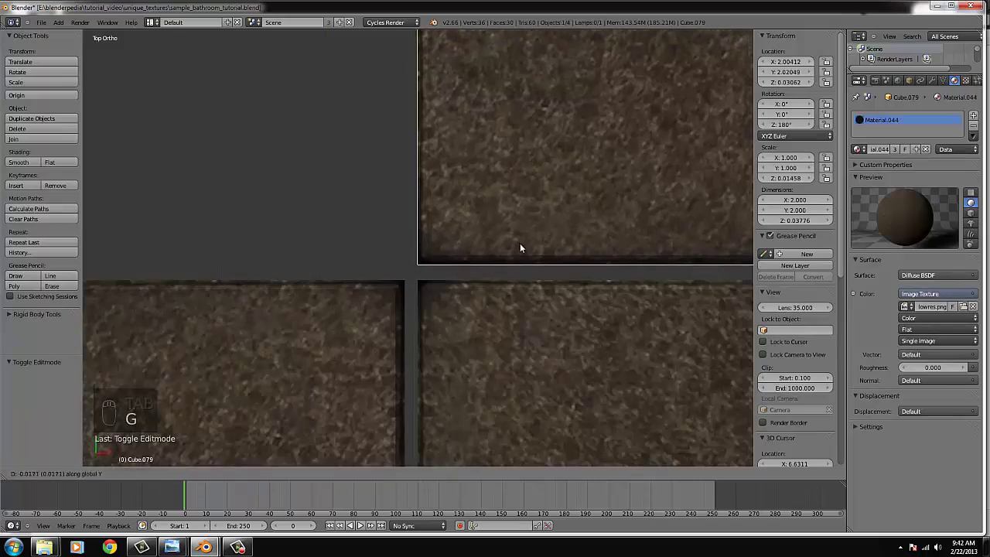
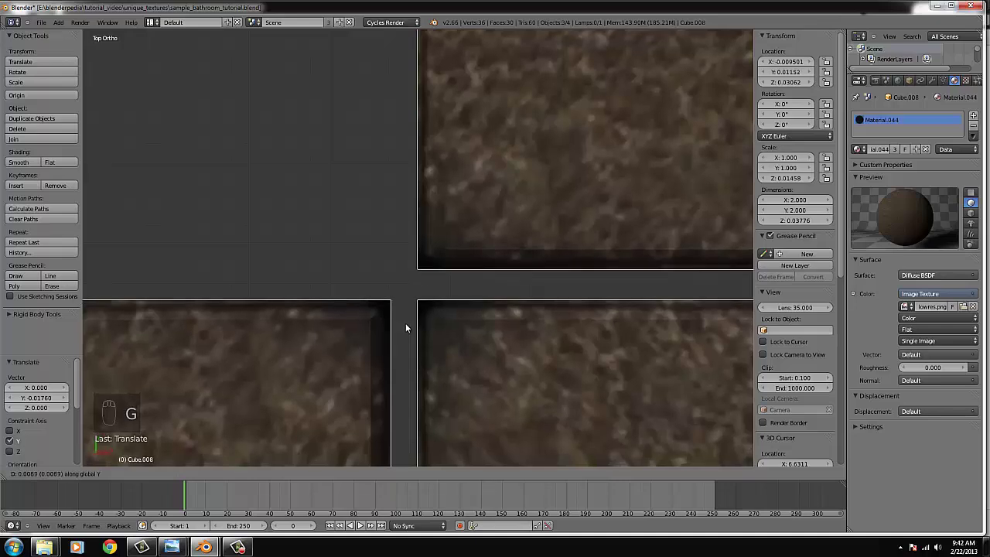
pyautogui.moveTo(408, 329); pyautogui.dragTo(412, 329)
pyautogui.press('g')
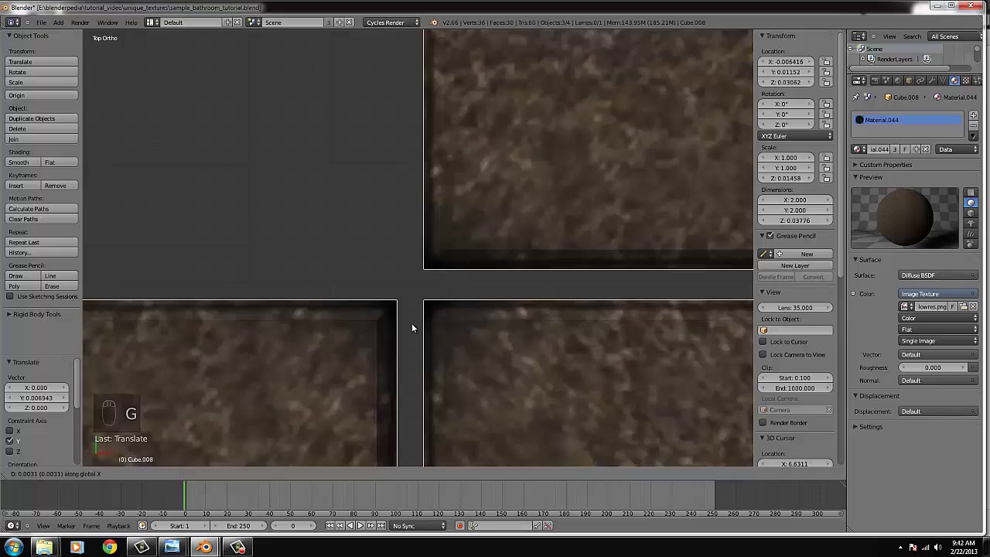
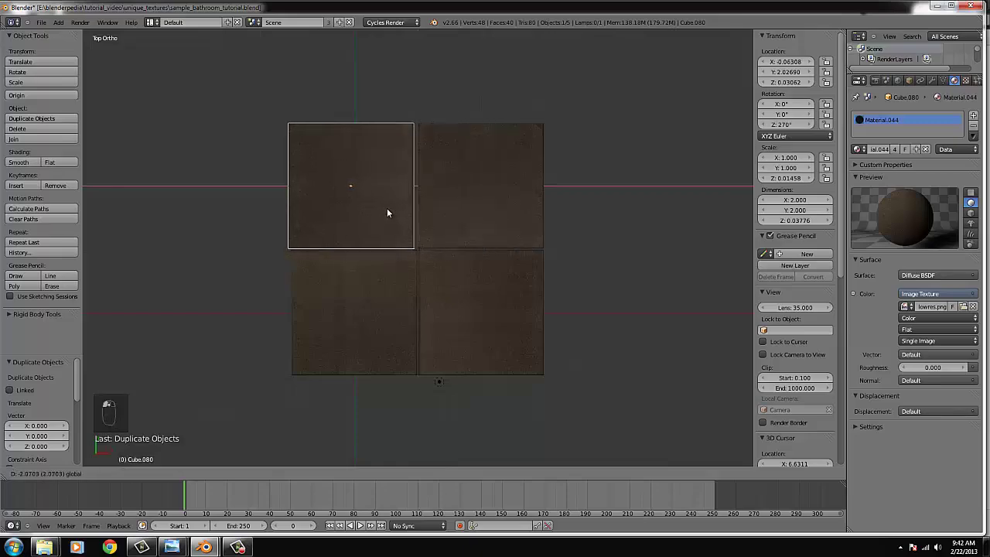
# - Close the remaining gaps between the four tiles by nudging their positions
pyautogui.moveTo(396, 236); pyautogui.dragTo(437, 286)
pyautogui.press('g')
pyautogui.moveTo(437, 286); pyautogui.dragTo(453, 331)
pyautogui.moveTo(453, 331); pyautogui.dragTo(456, 192)
# - Select all four tiles and join them (Ctrl+J) into a single floor-tile object, seen from above
pyautogui.click(465, 291)
pyautogui.press('KP_7')
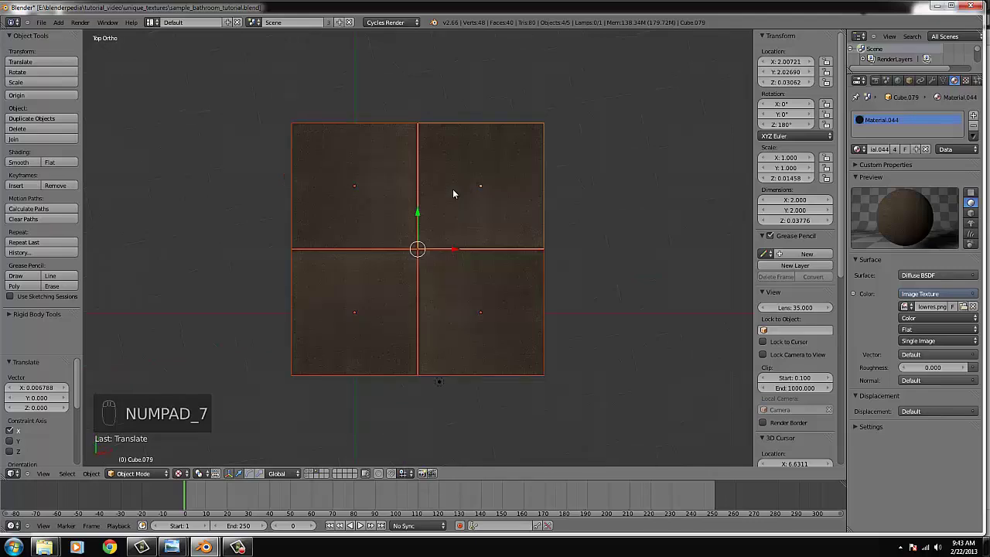
pyautogui.press('ctrl+j')
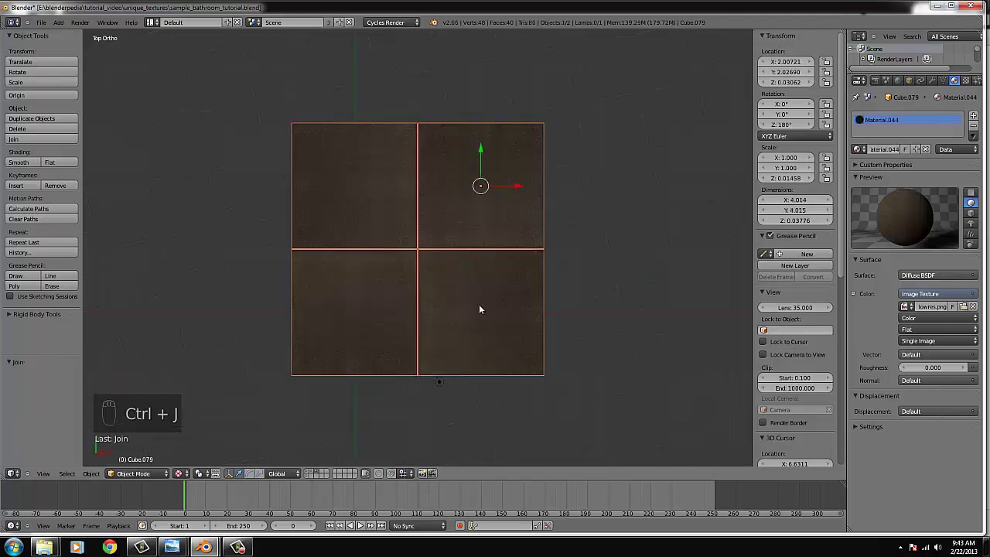
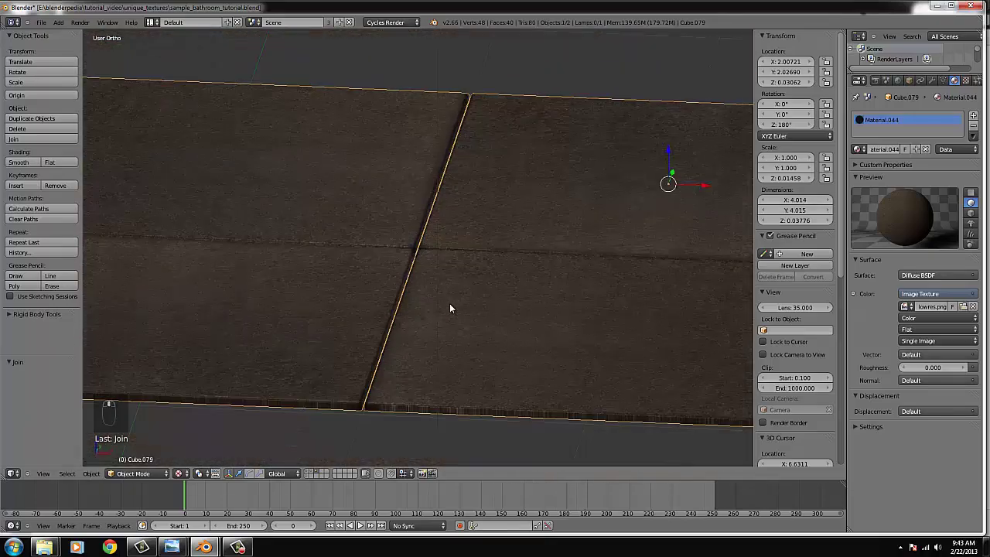
pyautogui.press('KP_7')
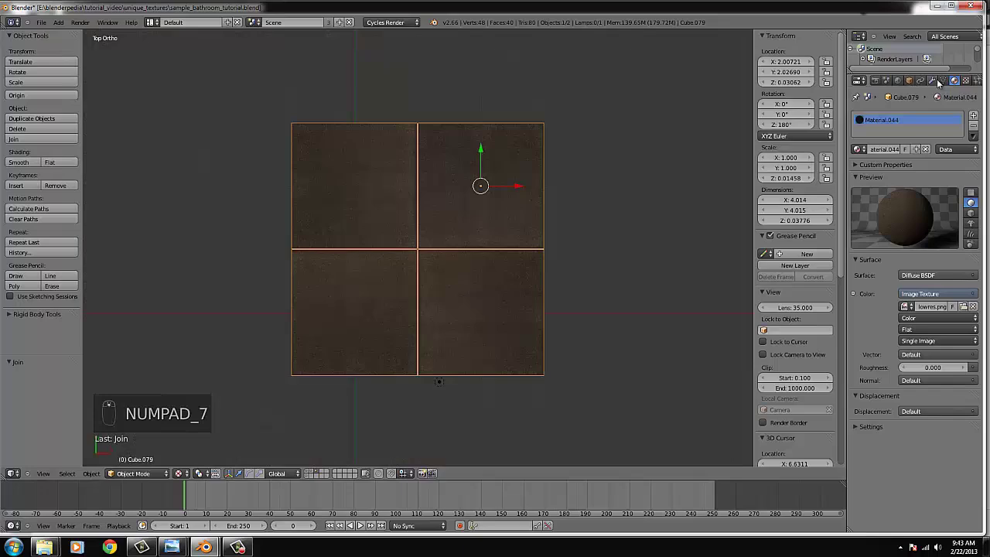
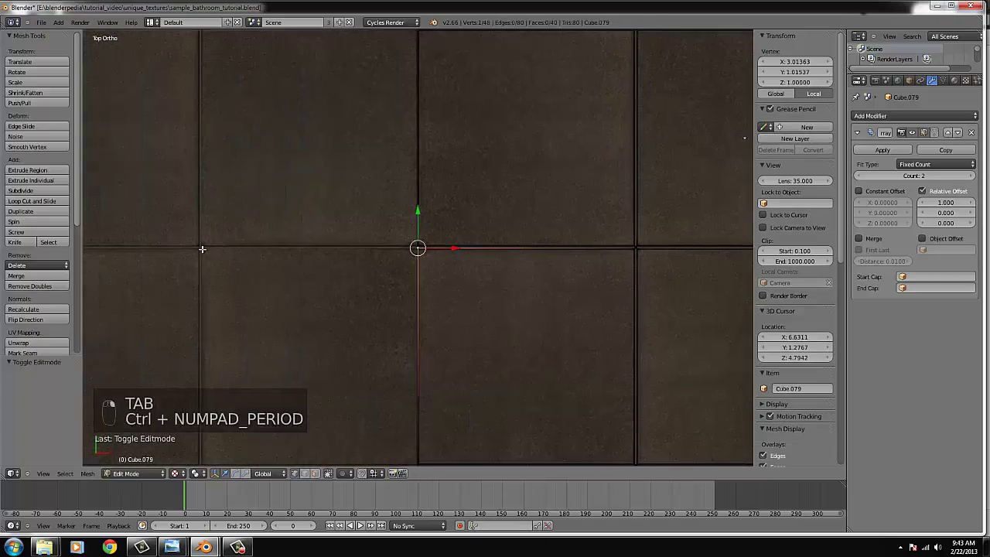
# - Leave Edit Mode to see the Array-repeated tile block across the floor
pyautogui.press('Tab')
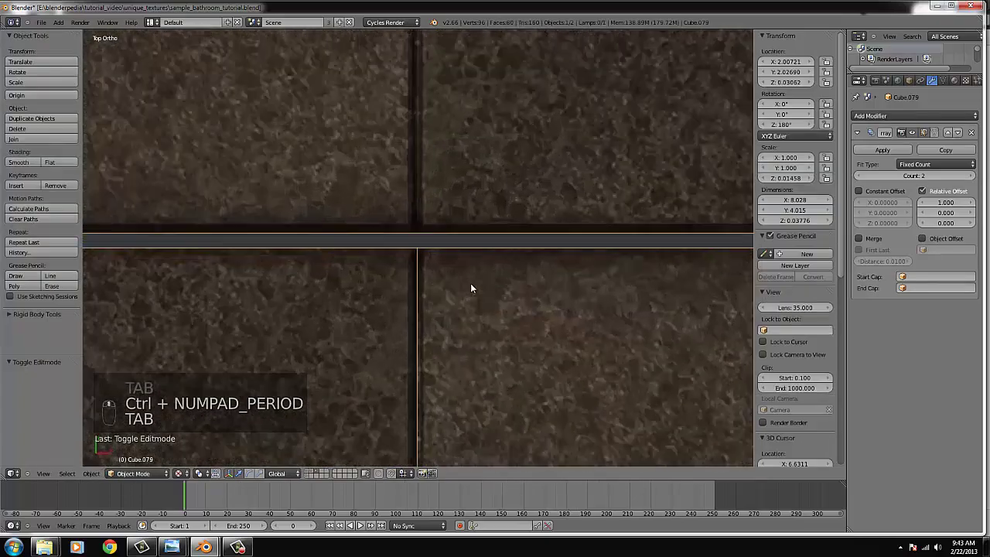
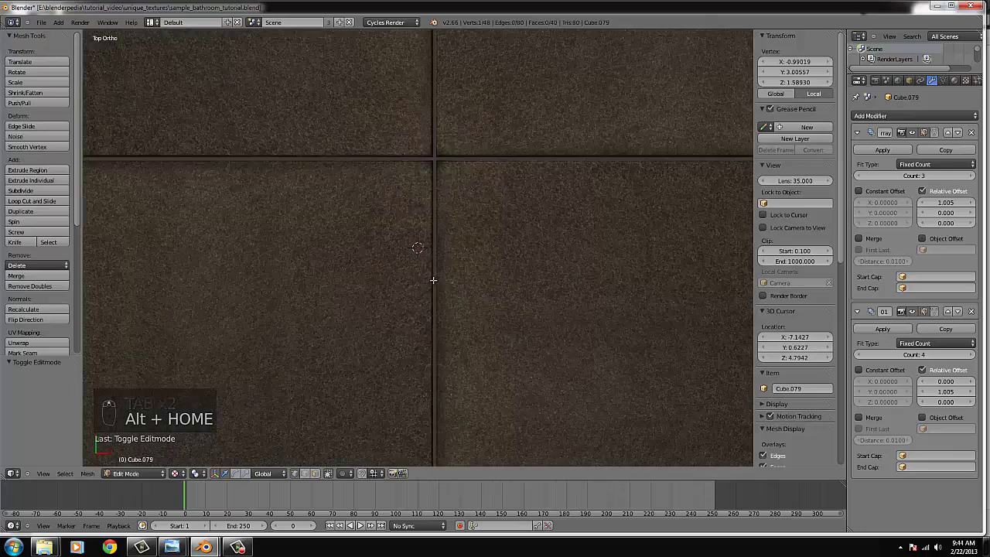
# - Bring the whole three-by-four tile grid into view, looking straight down and zoomed out
pyautogui.press('Tab')
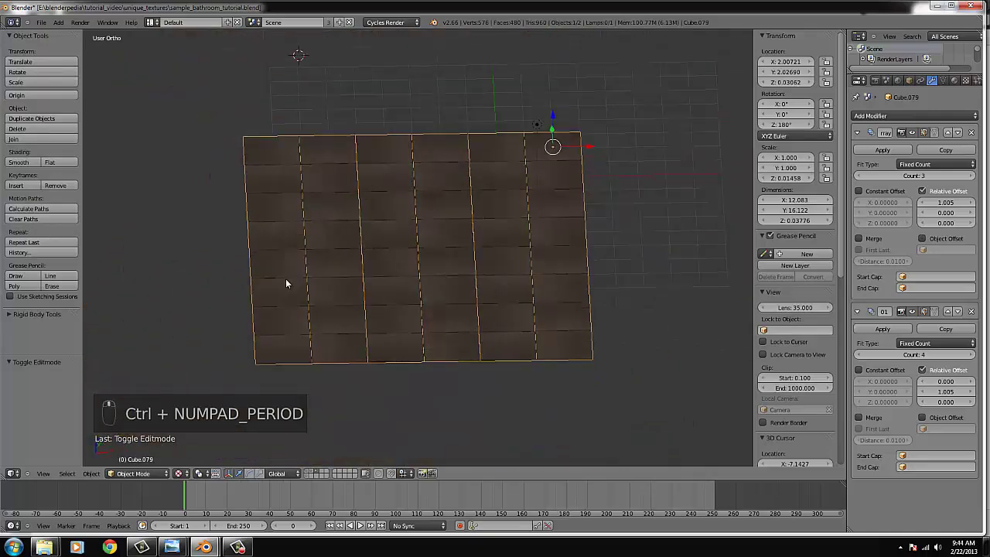
pyautogui.moveTo(305, 263); pyautogui.dragTo(552, 362)
pyautogui.press('KP_7')
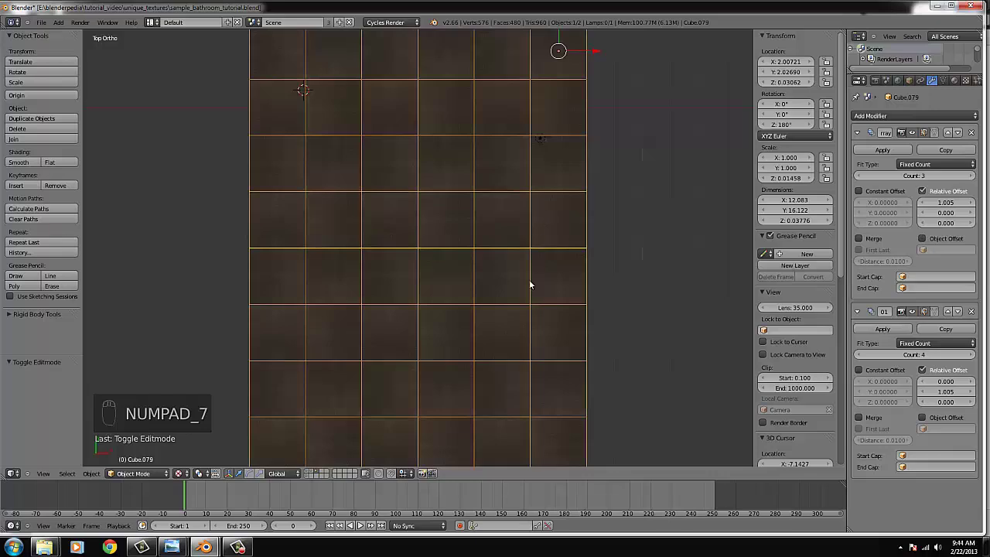
pyautogui.moveTo(536, 387); pyautogui.dragTo(469, 304)
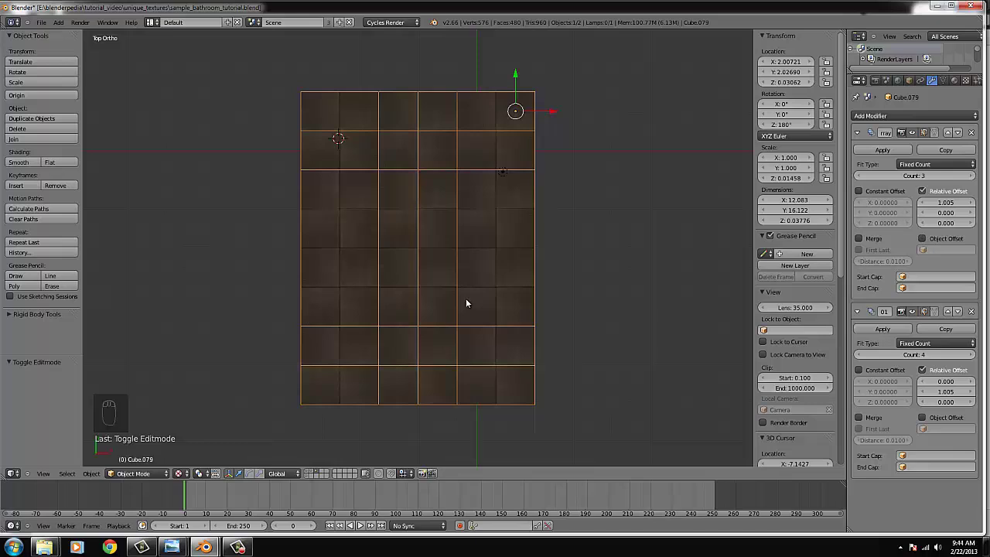
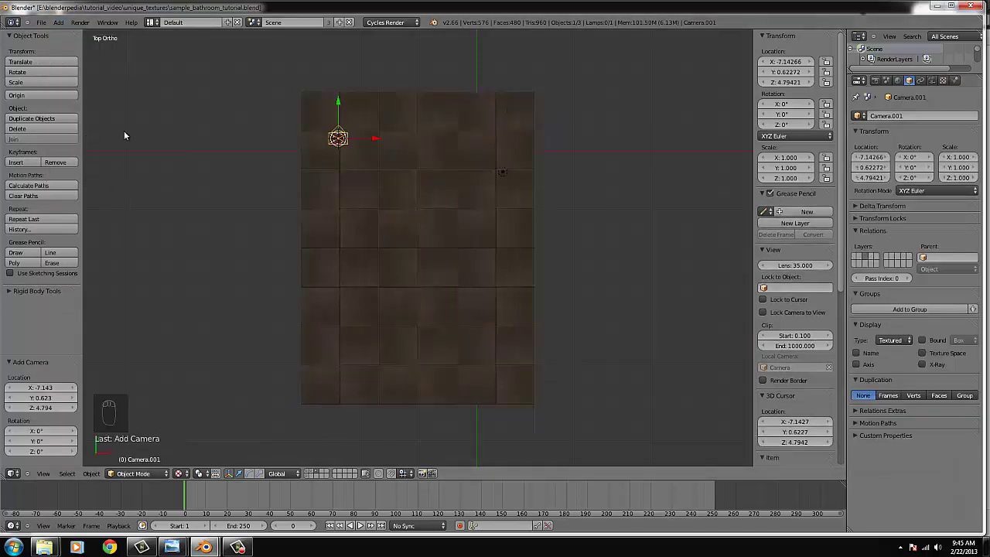
# - Move the camera to the front of the floor, tilt it about 89° on X and look through it
pyautogui.press('g')
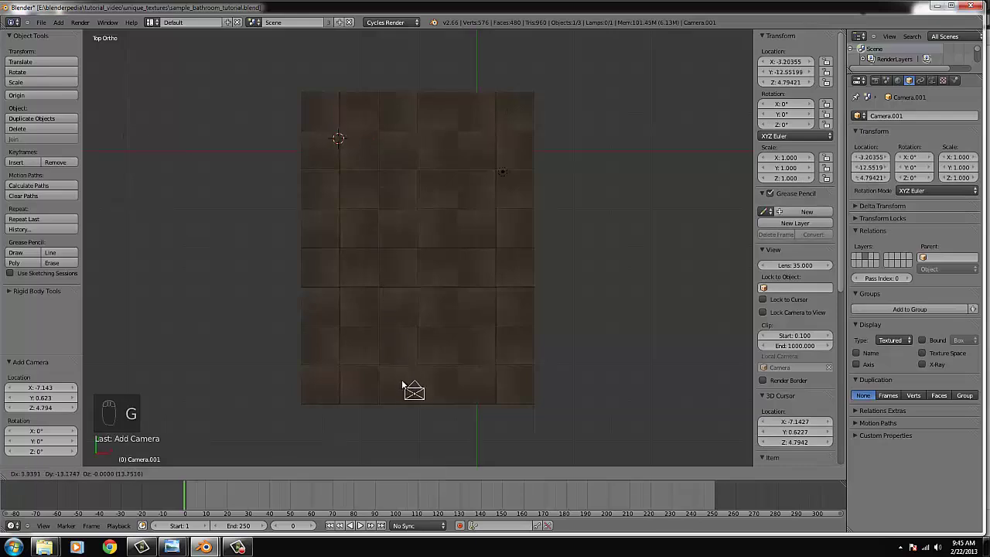
pyautogui.press('KP_3')
pyautogui.press('r')
pyautogui.moveTo(398, 210); pyautogui.dragTo(383, 246)
pyautogui.press('g')
pyautogui.press('KP_0')
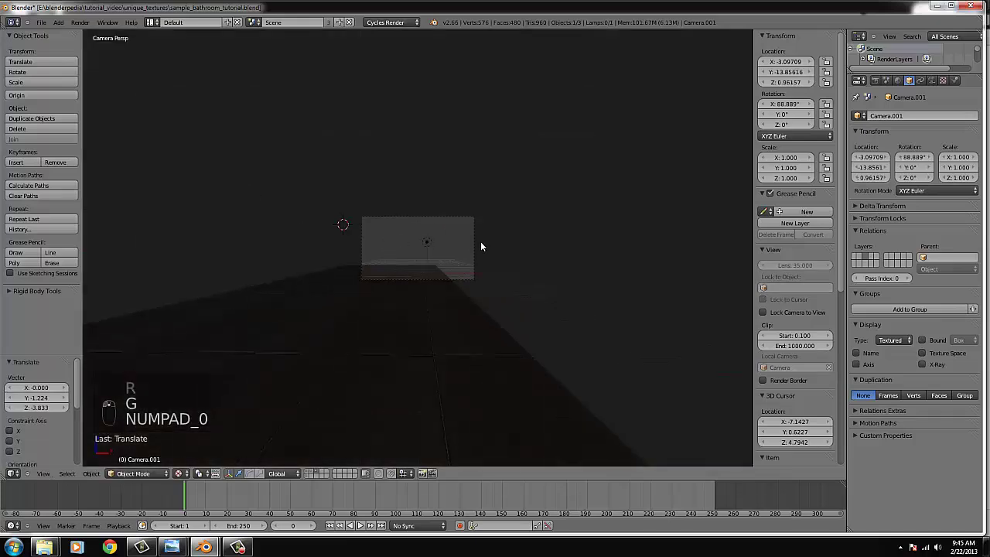
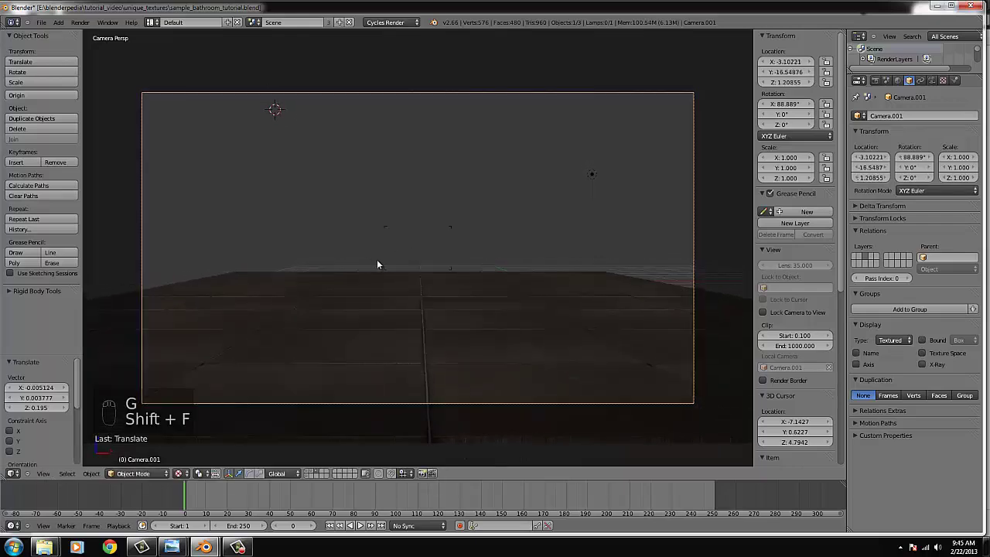
# - Reframe the camera and lower it toward the floor so it looks across the tiles
pyautogui.press('shift+f')
pyautogui.moveTo(592, 182); pyautogui.dragTo(352, 304)
pyautogui.press('KP_7')
pyautogui.moveTo(403, 289); pyautogui.dragTo(360, 402)
pyautogui.press('g')
pyautogui.moveTo(360, 402); pyautogui.dragTo(354, 329)
pyautogui.middleClick(353, 328)
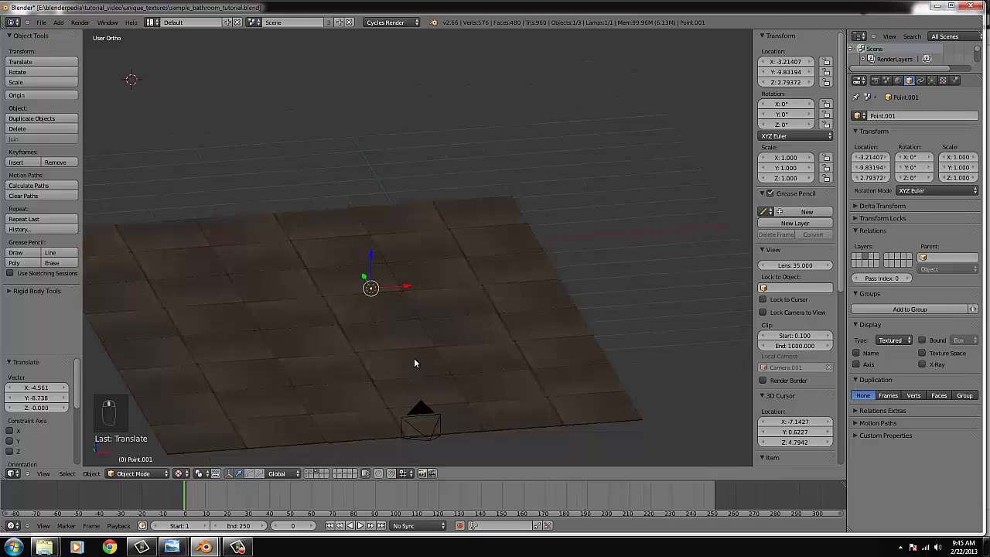
# - In camera view, move the point lamp lower so it sits mid-frame above the tiled floor
pyautogui.press('KP_0')
pyautogui.press('g')
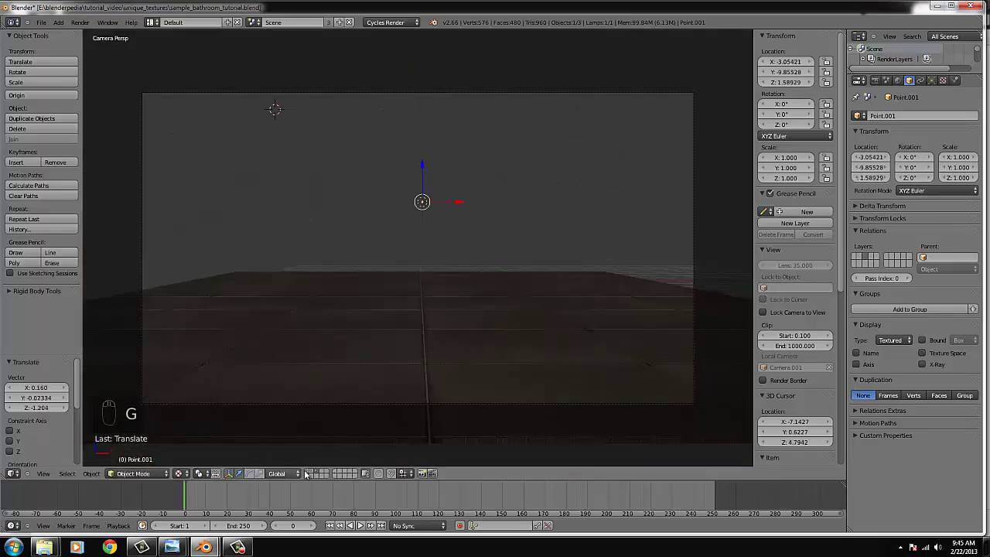
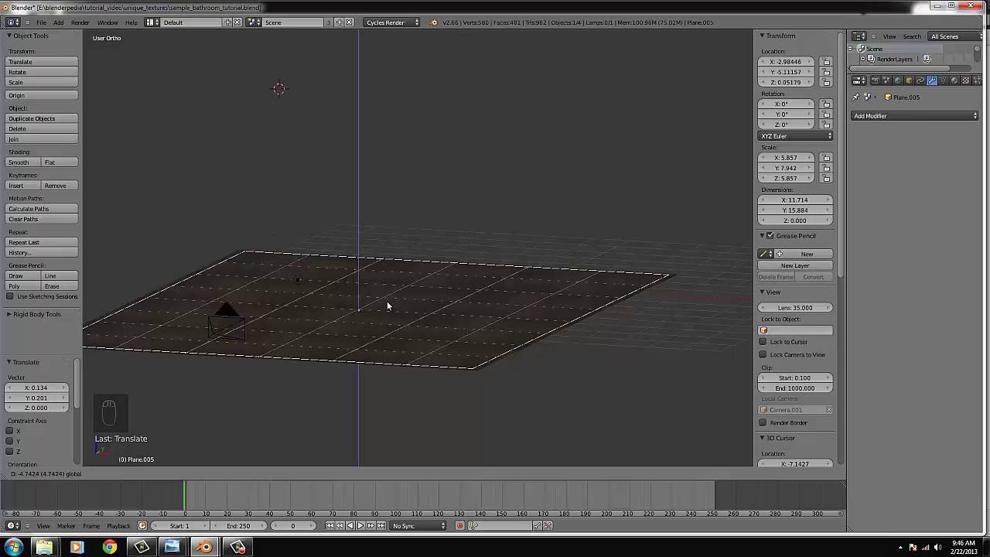
# - Lower the floor plane slightly on Z and check it through the camera view
pyautogui.moveTo(424, 342); pyautogui.dragTo(426, 330)
pyautogui.press('KP_0')
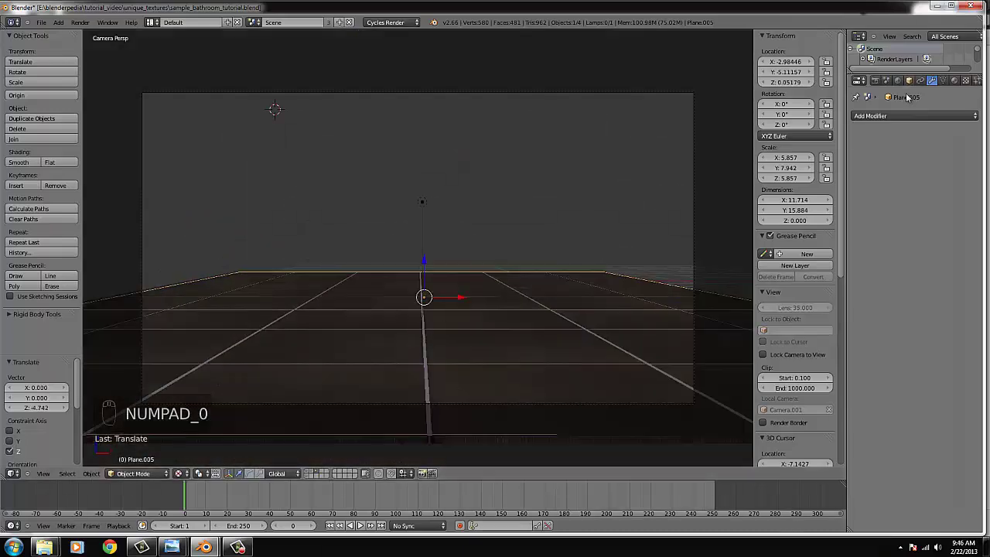
# - Drag the material colour value down to a near-black grey around RGB 0.067
pyautogui.moveTo(958, 82); pyautogui.dragTo(927, 195)
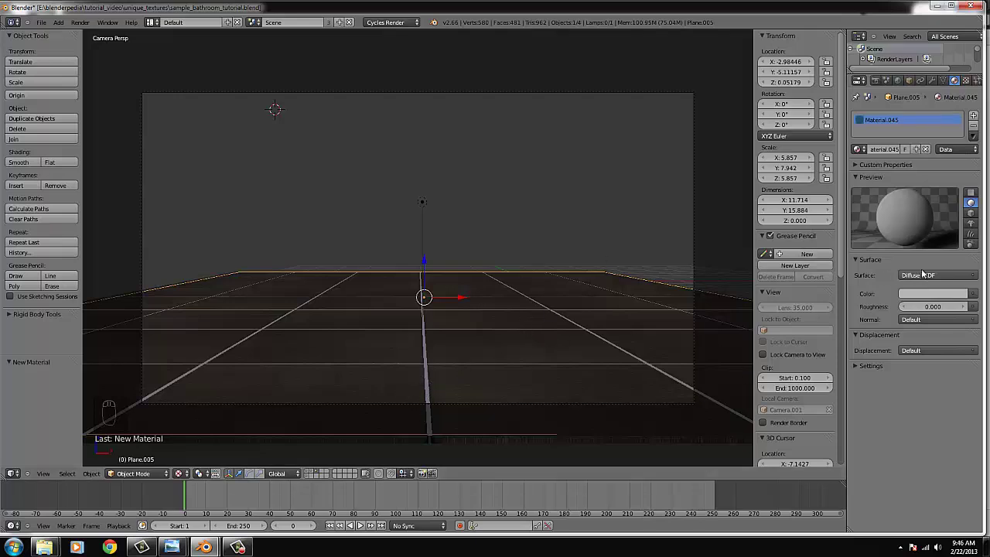
pyautogui.moveTo(945, 297); pyautogui.dragTo(964, 186)
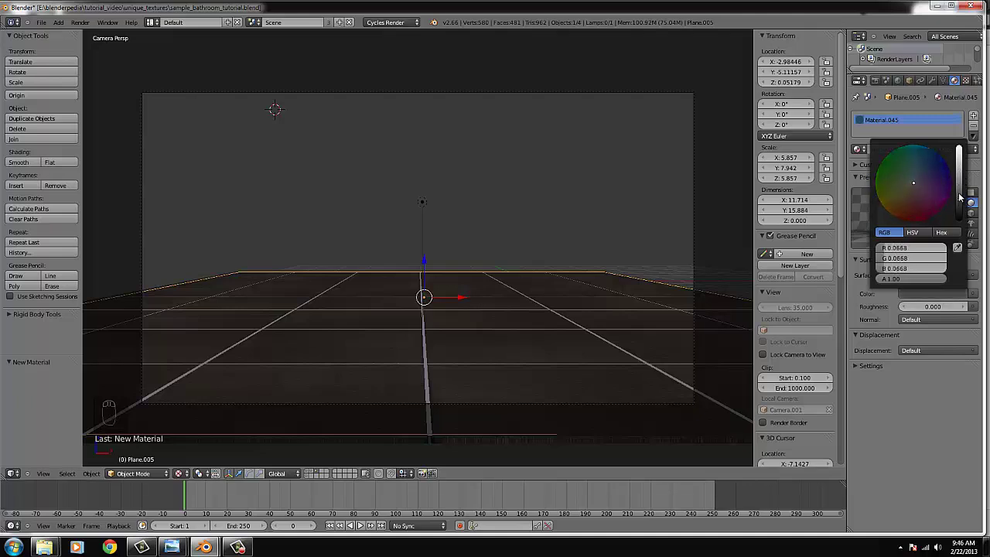
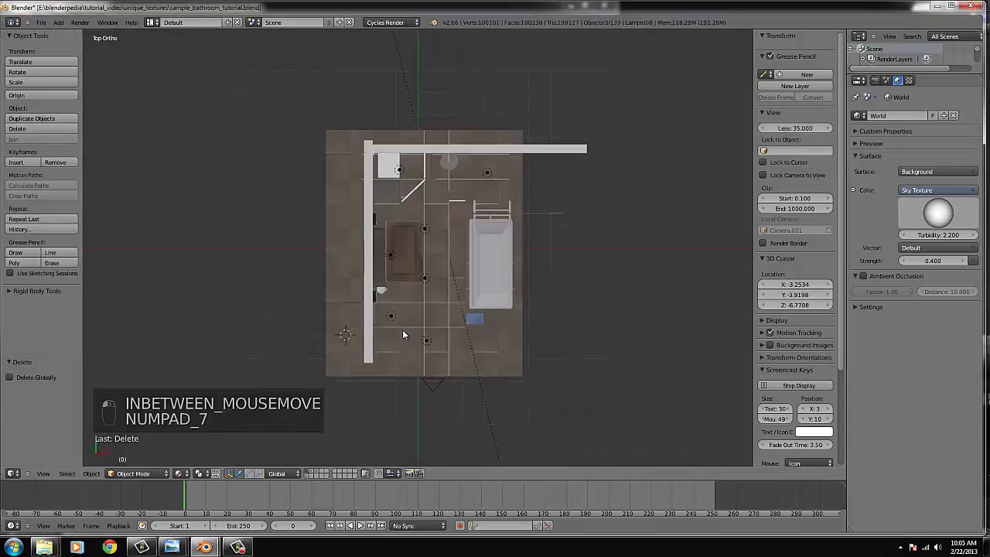
# - Orbit and pan around the bathroom, then switch to the layer holding only the tiled floor
pyautogui.middleClick(426, 299)
pyautogui.moveTo(298, 358); pyautogui.dragTo(344, 260)
pyautogui.middleClick(344, 260)
pyautogui.moveTo(250, 162); pyautogui.dragTo(310, 241)
pyautogui.press('g')
pyautogui.moveTo(649, 169); pyautogui.dragTo(526, 177)
pyautogui.press('g')
pyautogui.moveTo(598, 204); pyautogui.dragTo(532, 219)
pyautogui.moveTo(526, 177); pyautogui.dragTo(449, 216)
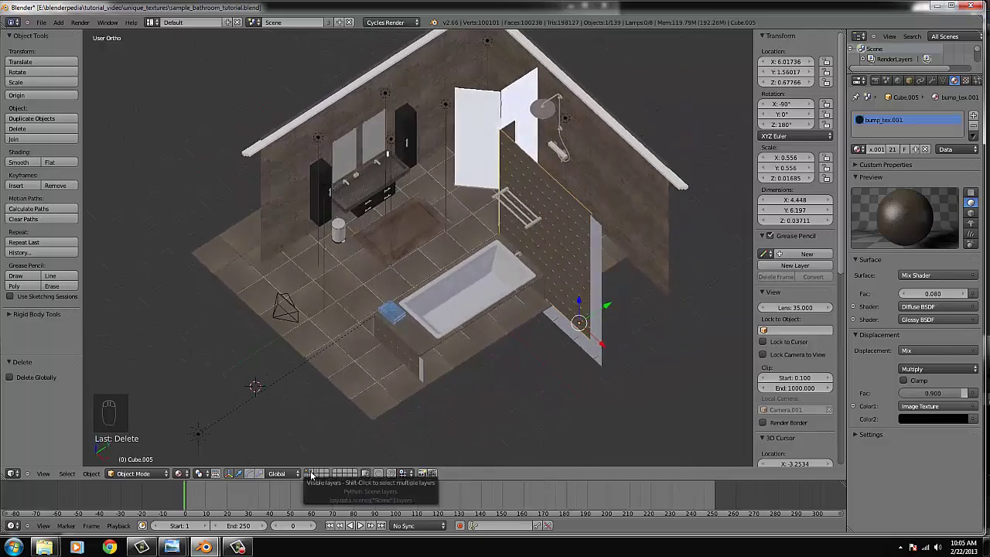
pyautogui.moveTo(317, 477); pyautogui.dragTo(402, 127)
pyautogui.middleClick(363, 314)
pyautogui.moveTo(408, 69); pyautogui.dragTo(418, 197)
pyautogui.middleClick(418, 196)
pyautogui.moveTo(342, 410); pyautogui.dragTo(322, 477)
pyautogui.moveTo(322, 477); pyautogui.dragTo(341, 374)
pyautogui.press('KP_7')
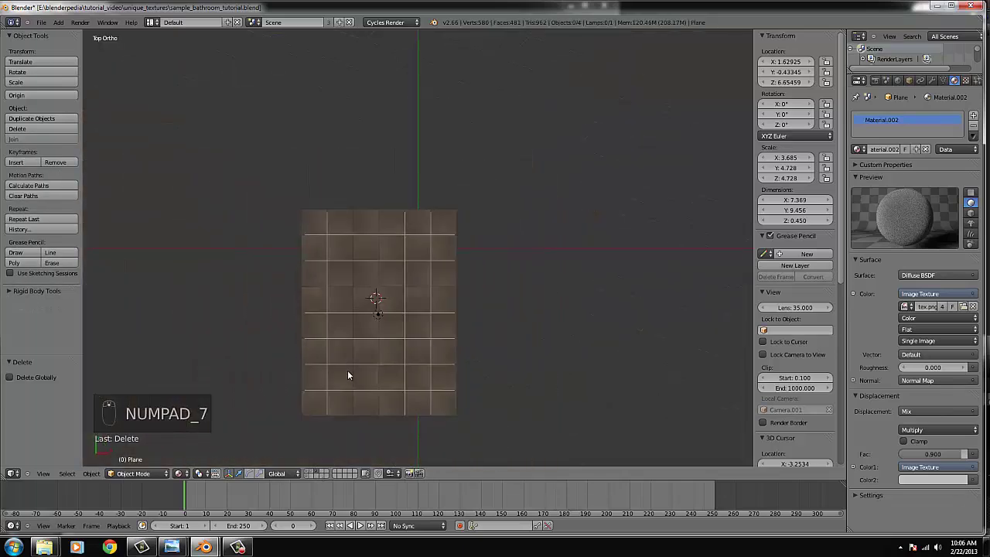
# - Add a new plane and place it above the tiled floor
pyautogui.moveTo(350, 377); pyautogui.dragTo(64, 26)
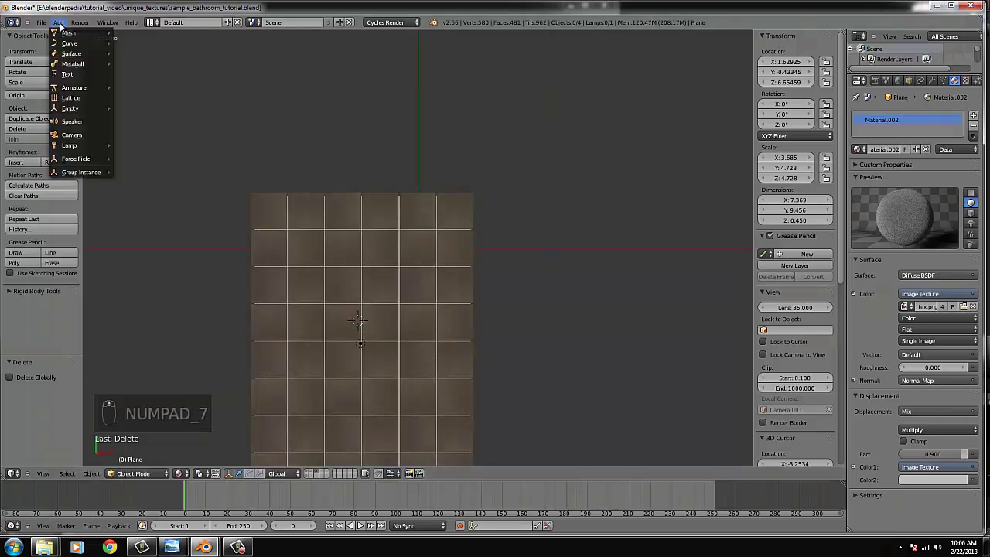
pyautogui.moveTo(67, 35); pyautogui.dragTo(334, 244)
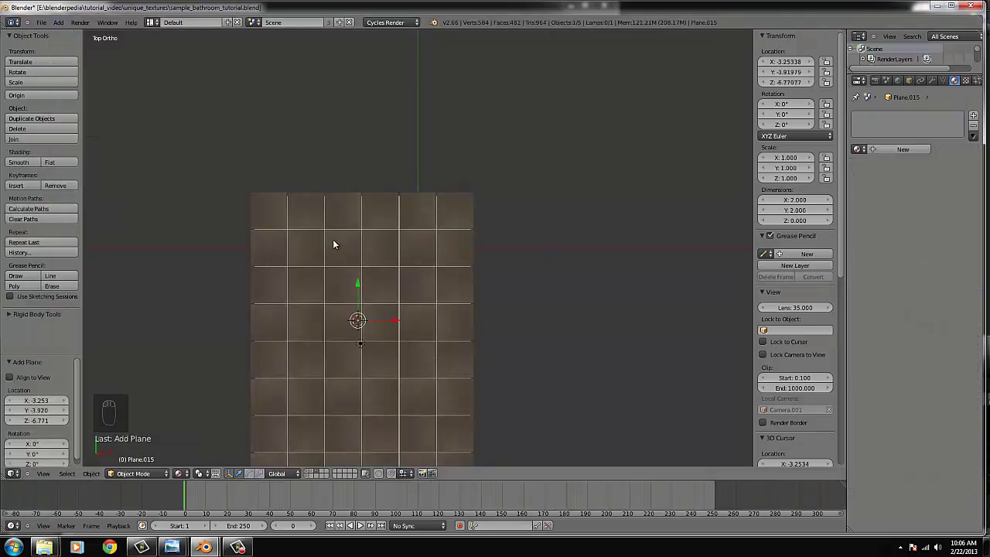
pyautogui.press('f')
pyautogui.press('g')
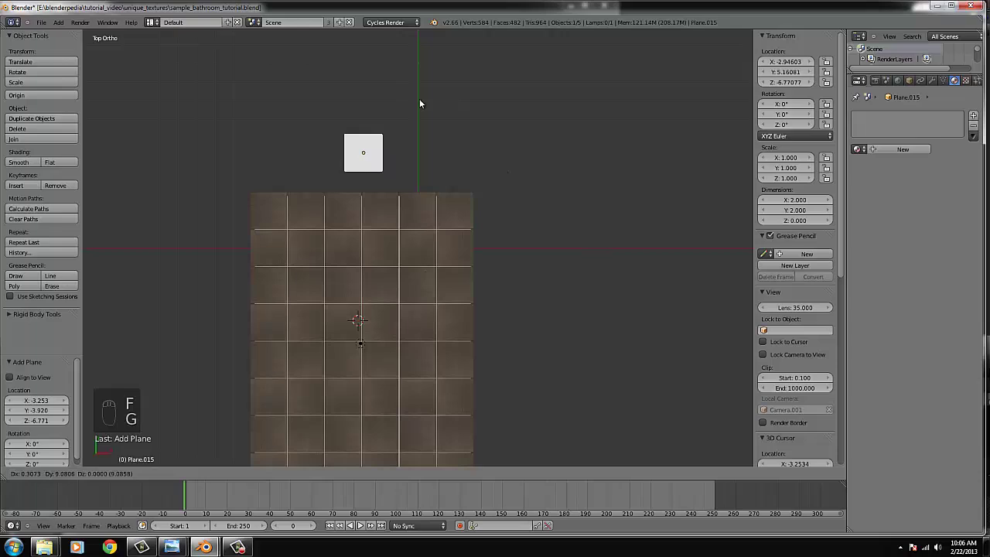
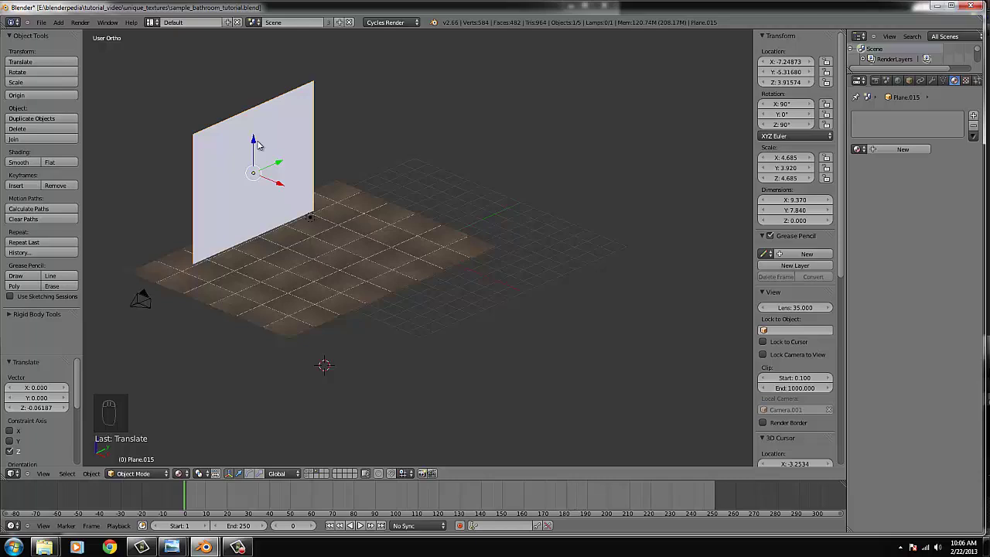
# - Stretch the upright plane wider along X to form the back wall
pyautogui.moveTo(344, 166); pyautogui.dragTo(431, 167)
pyautogui.press('s')
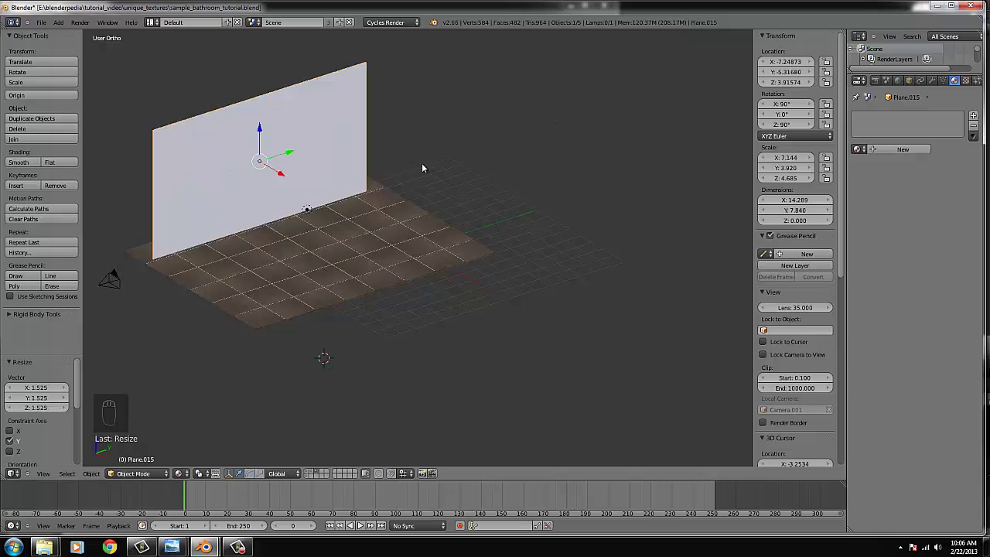
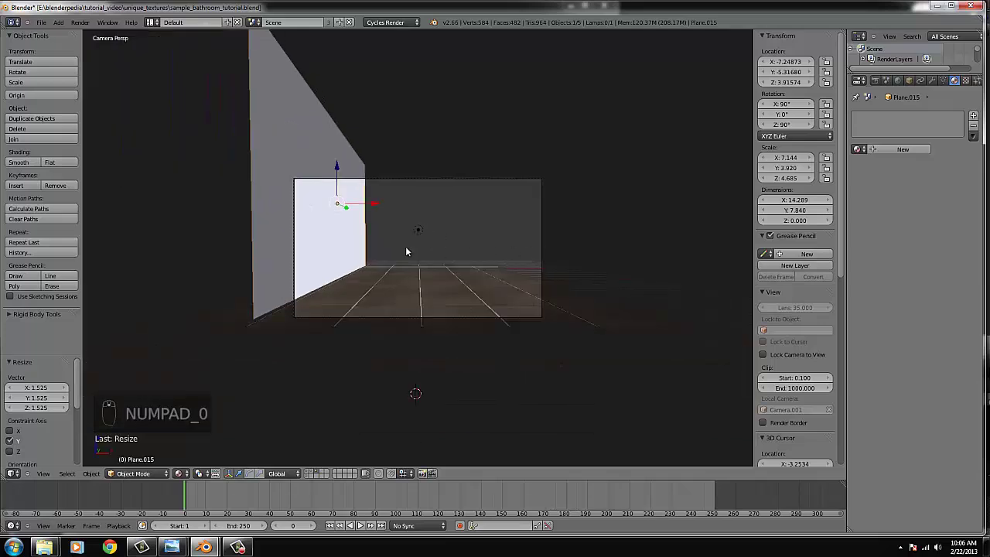
# - Shorten the wall's height on Y, view it from the right, and enter Edit Mode on its mesh
pyautogui.press('s')
pyautogui.moveTo(441, 211); pyautogui.dragTo(414, 218)
pyautogui.press('KP_3')
pyautogui.press('Tab')
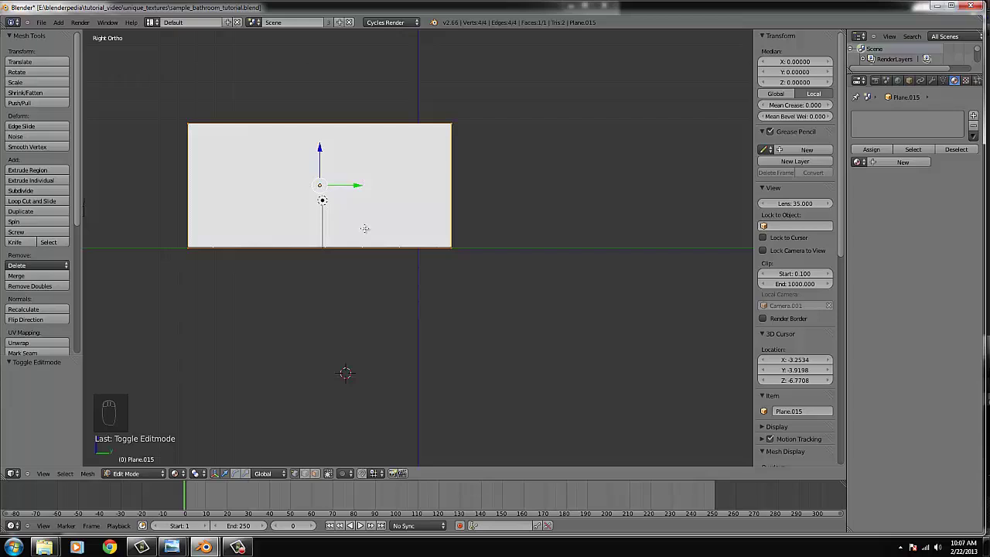
pyautogui.press('u')
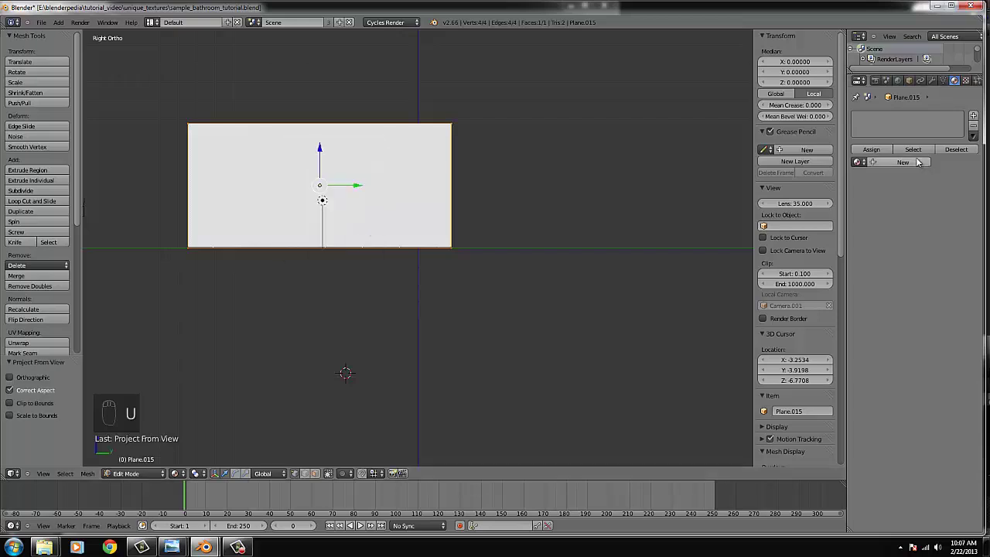
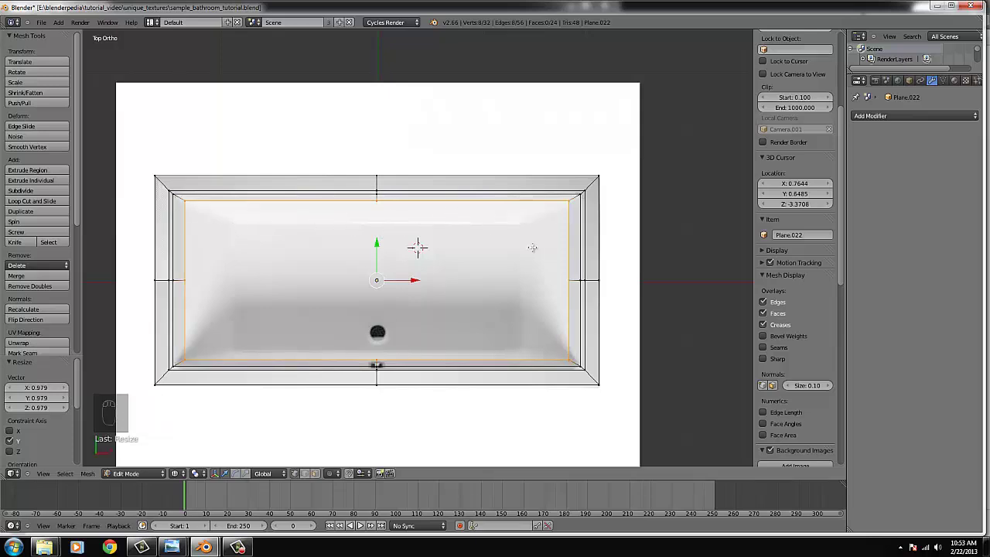
# - From the front view, scale the extruded inner loop inward to taper the basin walls
pyautogui.press('KP_1')
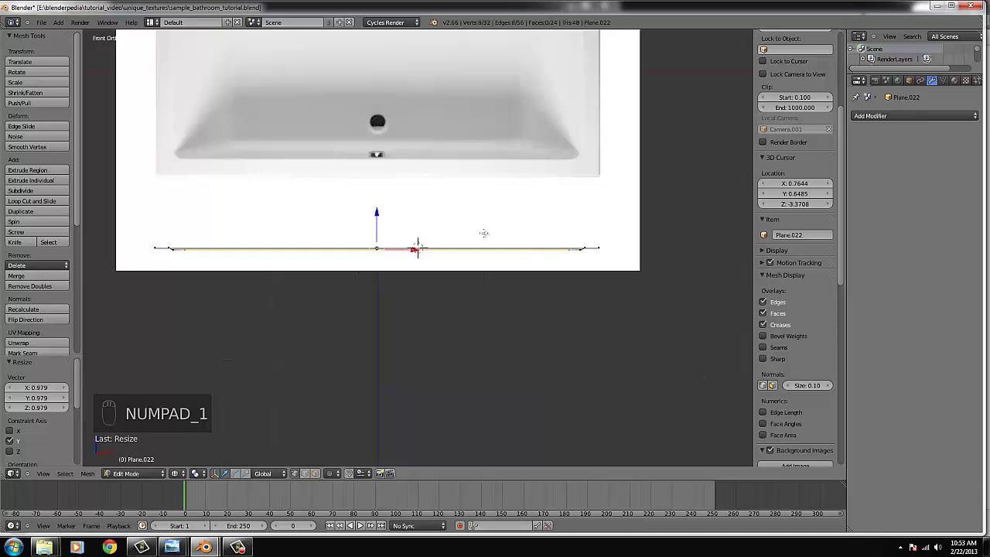
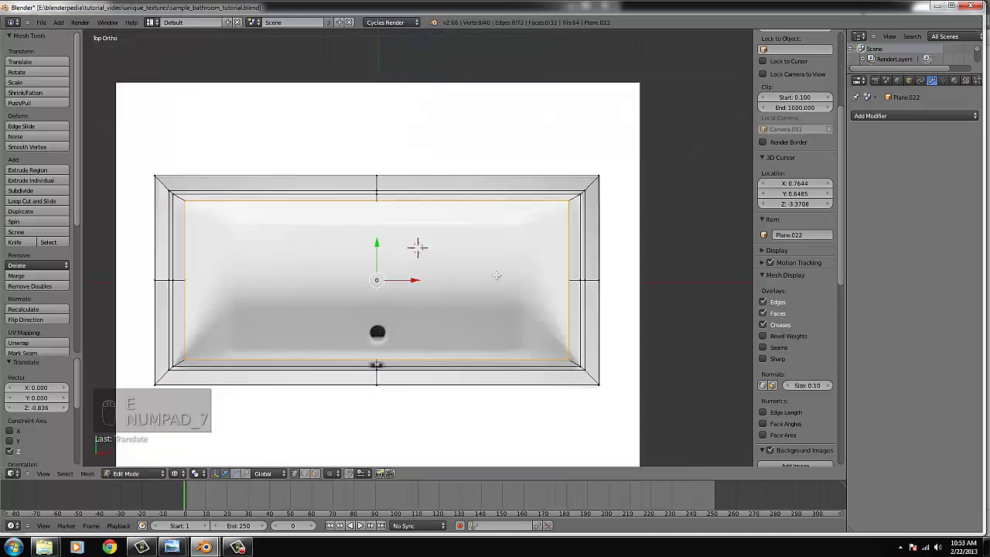
pyautogui.press('s')
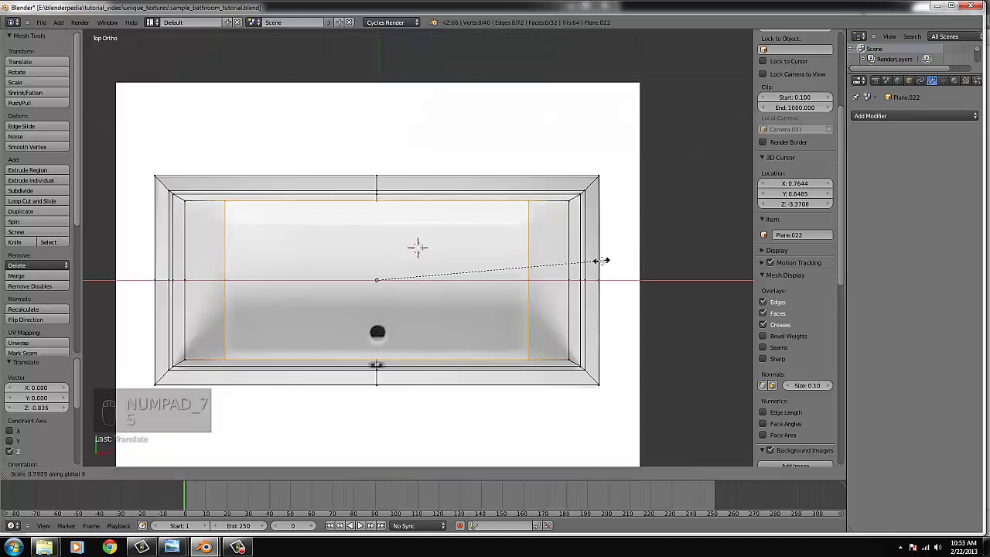
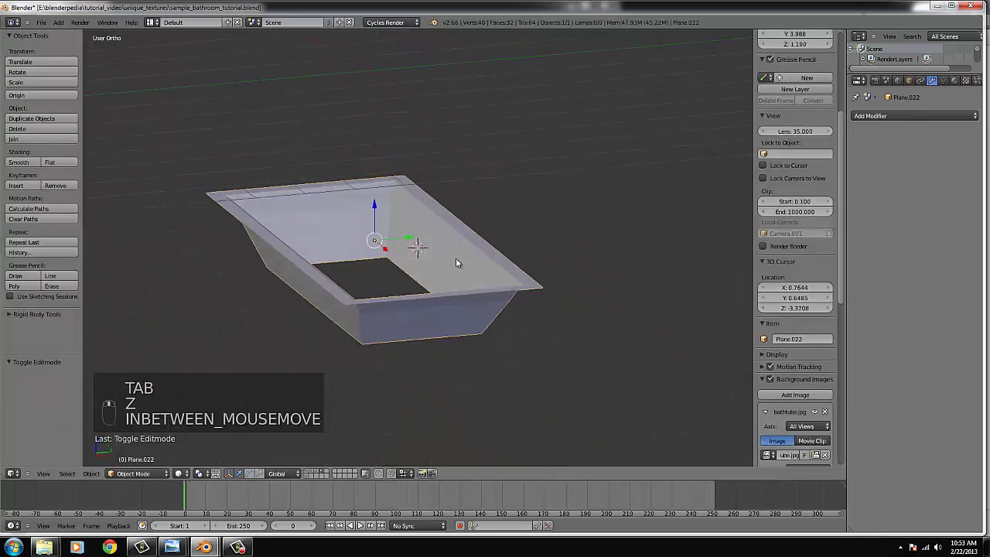
pyautogui.press('KP_1')
pyautogui.press('Tab')
pyautogui.press('f')
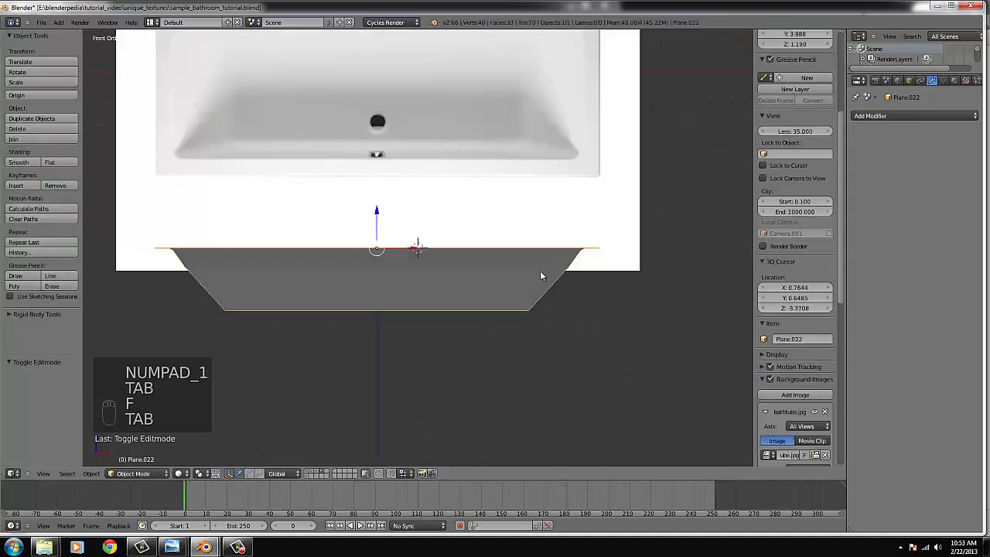
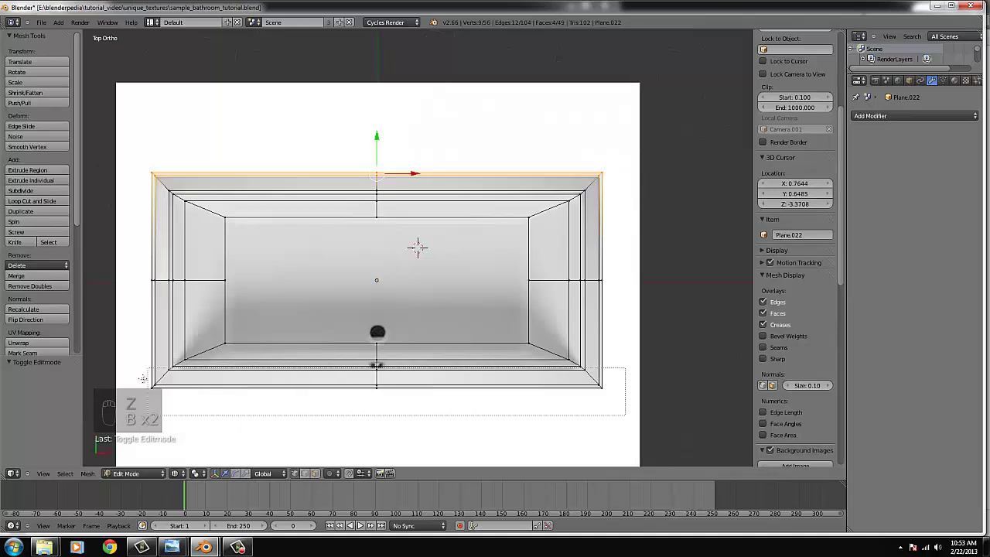
# - Enlarge the outer rim edges and push the right edge outward, then inspect the whole tub
pyautogui.press('s')
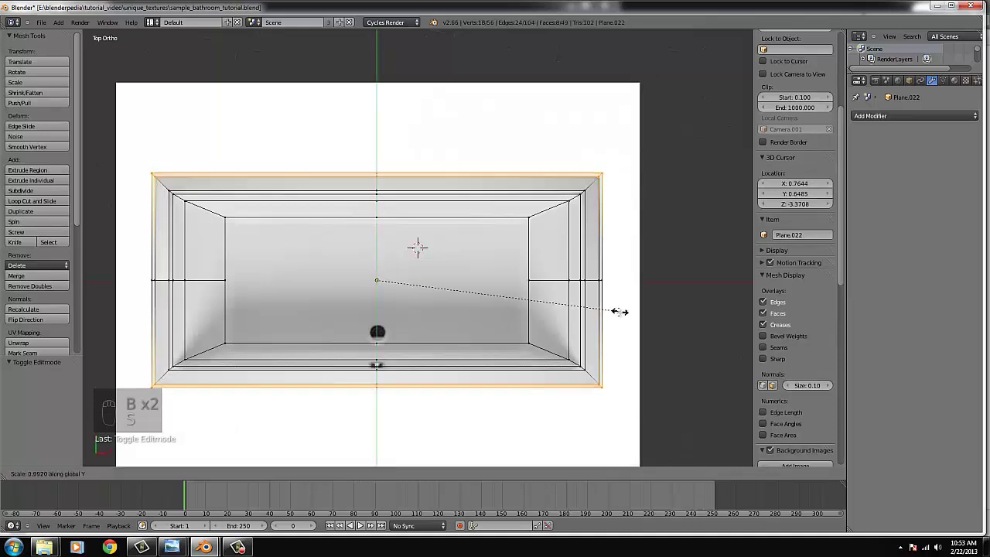
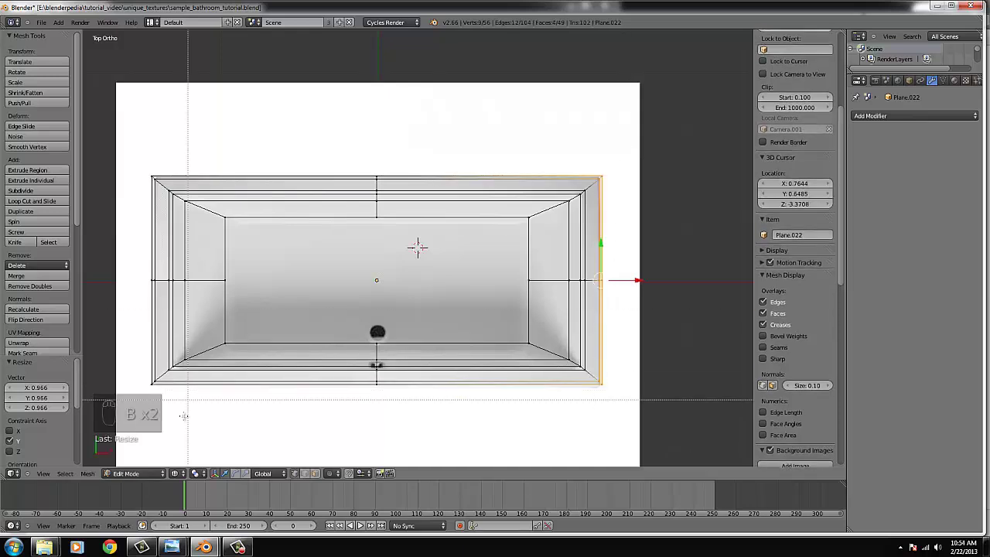
pyautogui.press('s')
pyautogui.moveTo(689, 322); pyautogui.dragTo(592, 329)
pyautogui.press('Tab')
pyautogui.press('z')
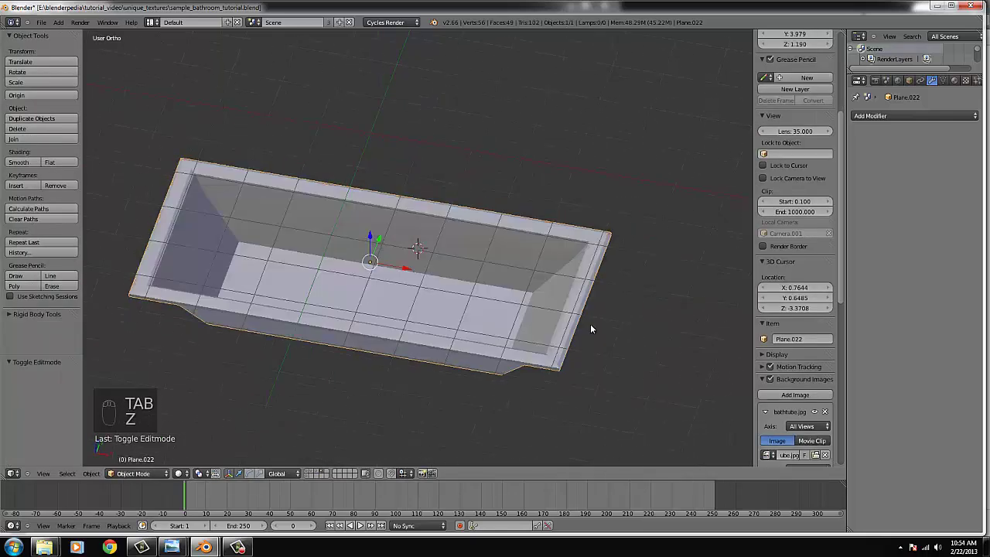
pyautogui.middleClick(593, 327)
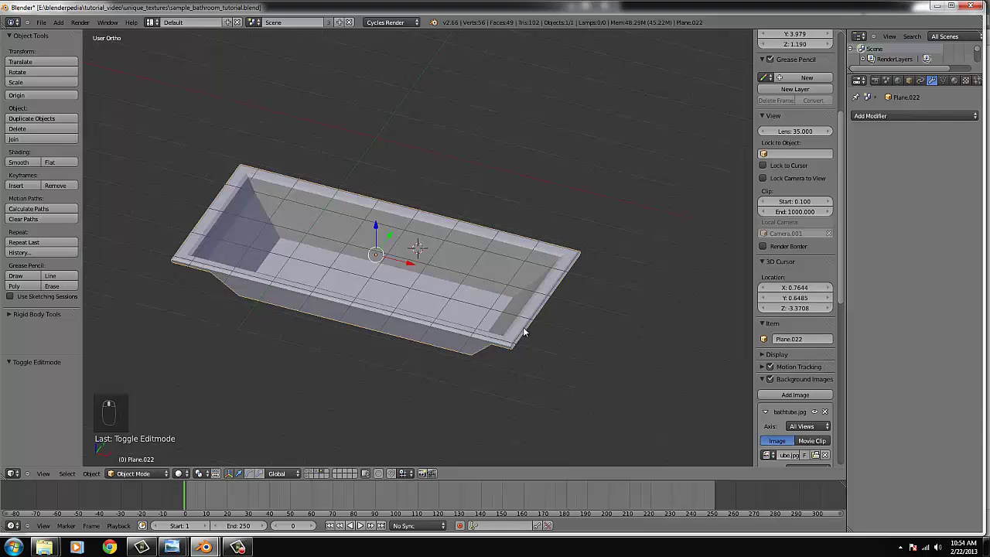
# - Back in Edit Mode, select the whole tub mesh and apply a bevel to it
pyautogui.press('Tab')
pyautogui.press('ctrl+l')
pyautogui.press('ctrl+b')
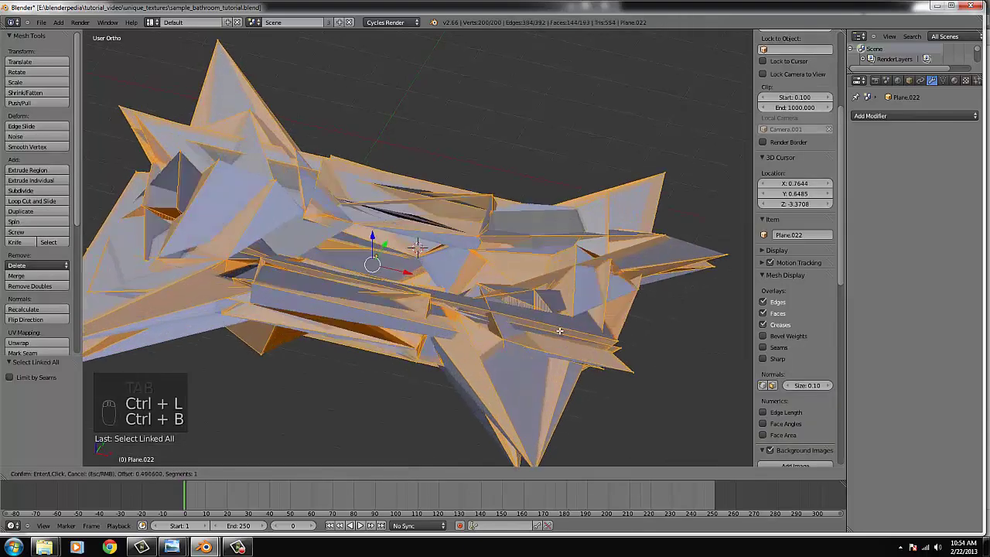
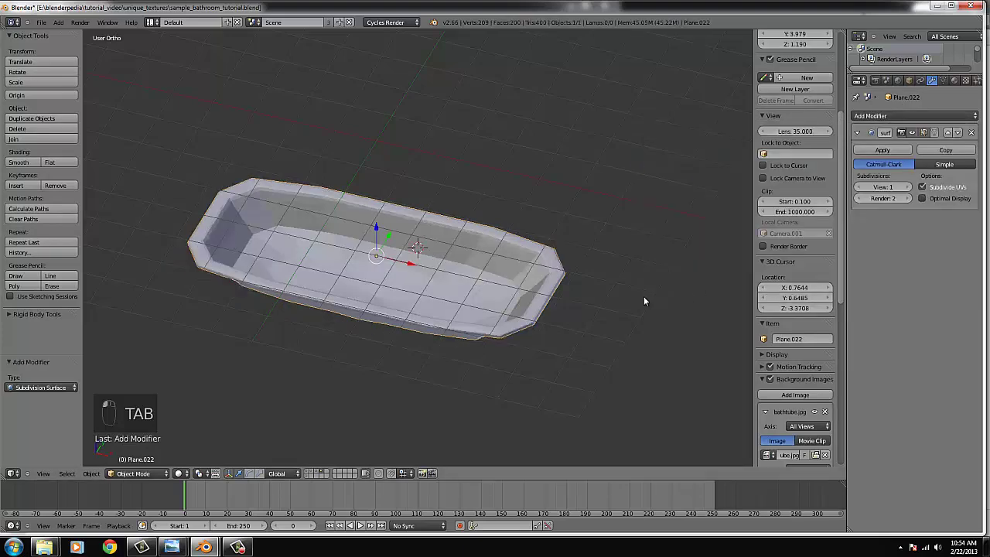
# - Look down on the tub from above to place supporting loop cuts
pyautogui.press('KP_7')
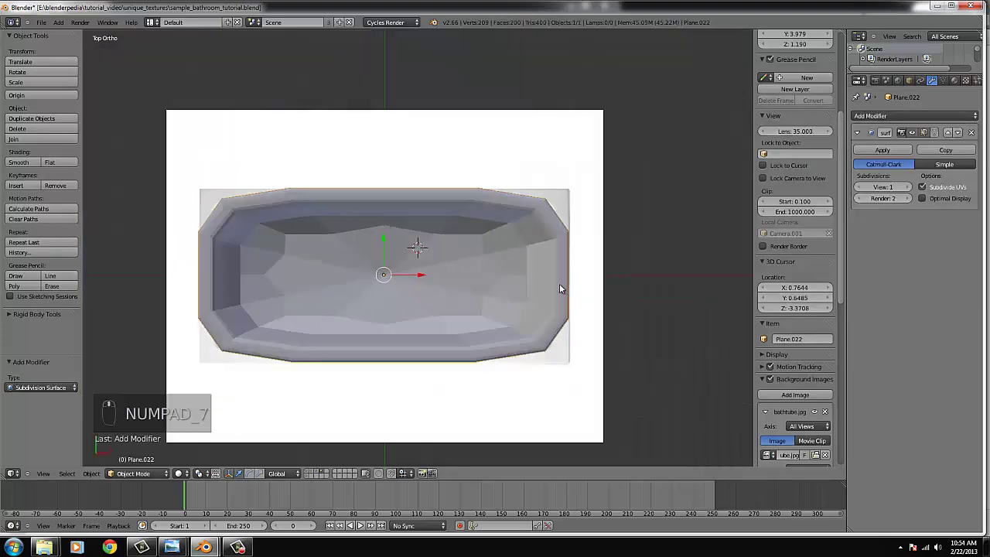
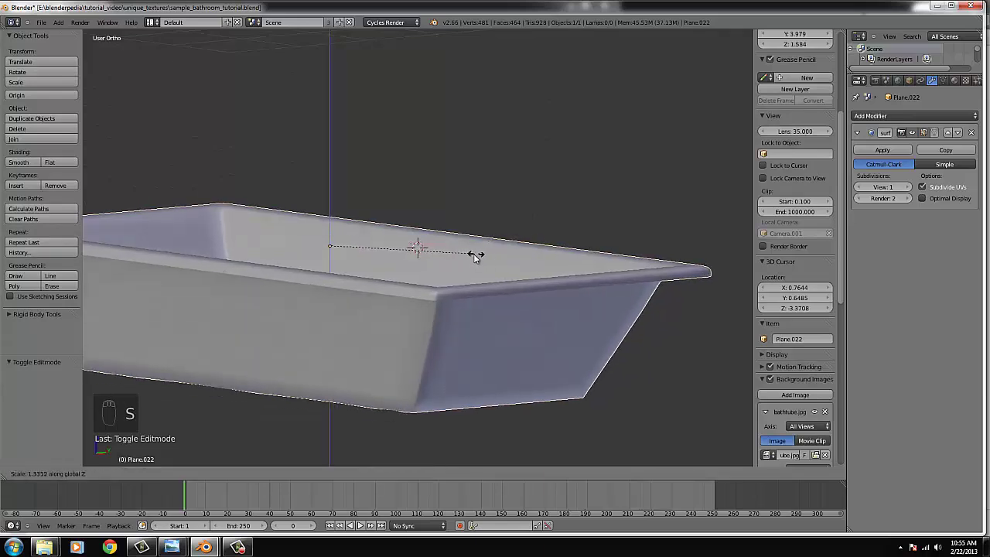
# - Rotate the tub a quarter turn around Z, checking from front and top views
pyautogui.moveTo(481, 258); pyautogui.dragTo(420, 314)
pyautogui.middleClick(421, 314)
pyautogui.press('KP_1')
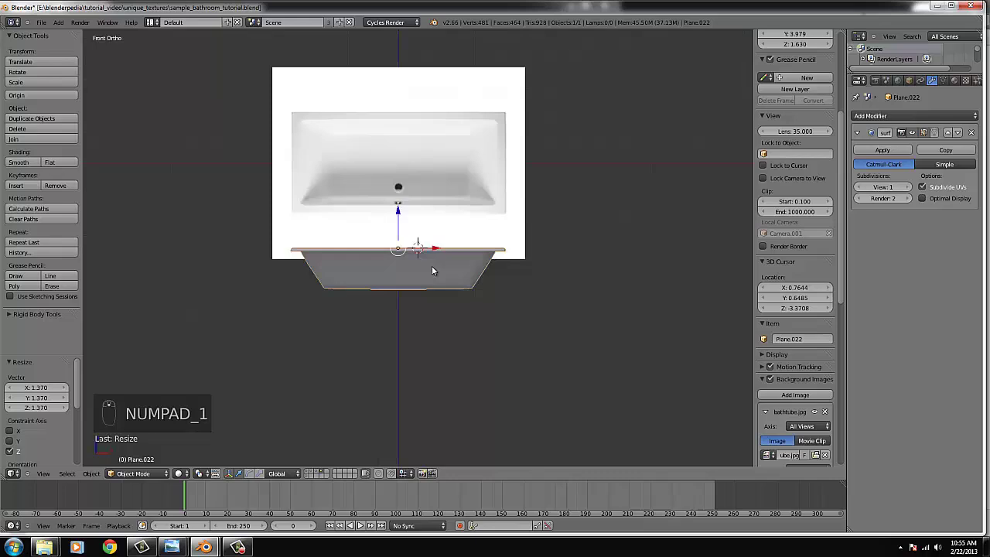
pyautogui.press('KP_7')
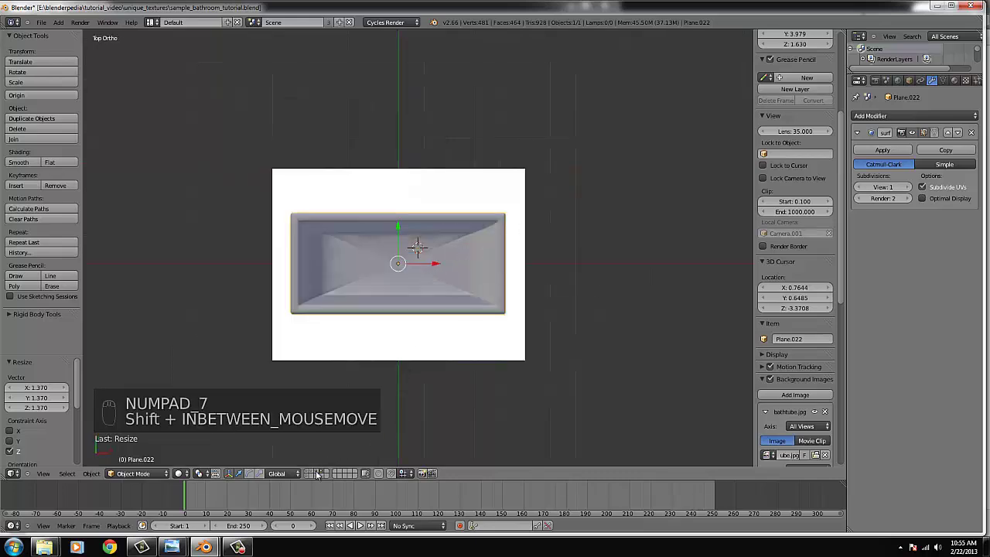
pyautogui.moveTo(323, 478); pyautogui.dragTo(593, 296)
pyautogui.press('x')
pyautogui.moveTo(593, 295); pyautogui.dragTo(538, 260)
pyautogui.press('z')
pyautogui.press('r')
pyautogui.moveTo(539, 328); pyautogui.dragTo(785, 343)
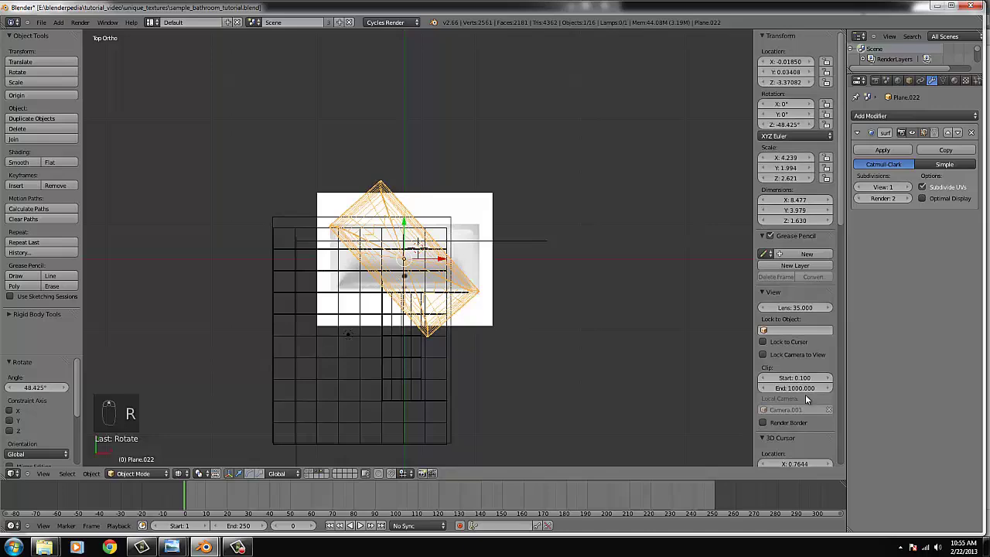
pyautogui.moveTo(820, 428); pyautogui.dragTo(554, 227)
pyautogui.press('r')
pyautogui.moveTo(688, 259); pyautogui.dragTo(620, 217)
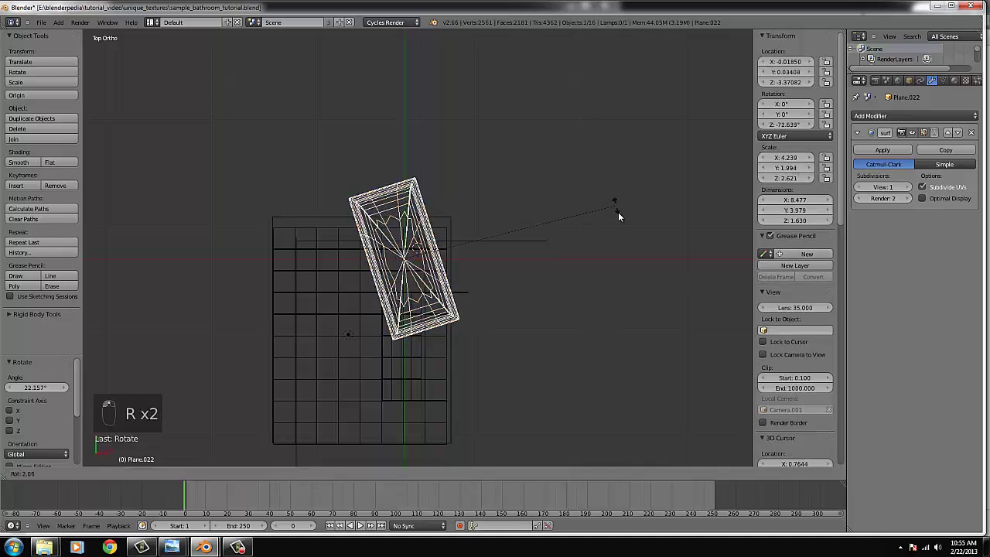
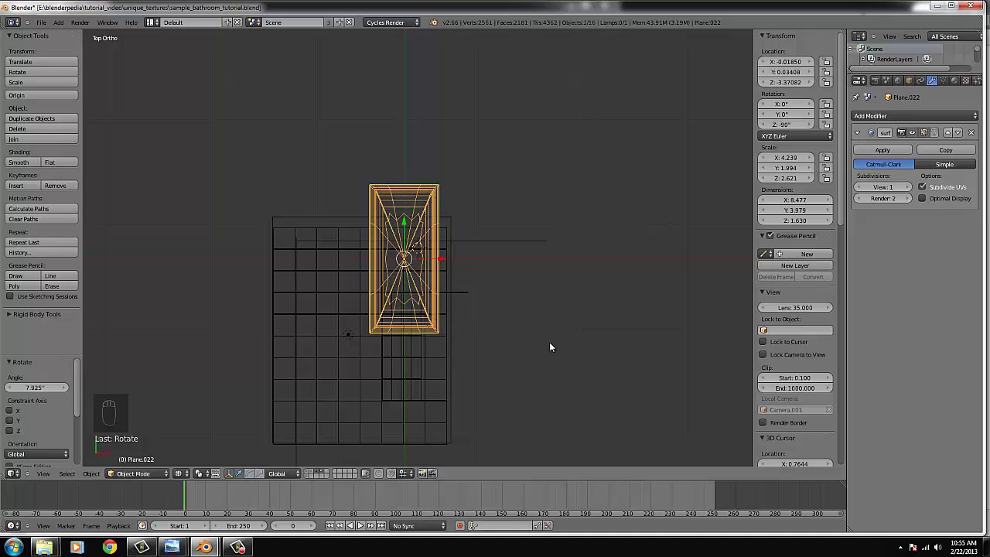
pyautogui.press('s')
# - Move the shrunken tub into the bathroom room and check its placement
pyautogui.moveTo(482, 315); pyautogui.dragTo(515, 322)
pyautogui.press('g')
pyautogui.press('z')
pyautogui.middleClick(515, 321)
pyautogui.moveTo(426, 176); pyautogui.dragTo(443, 54)
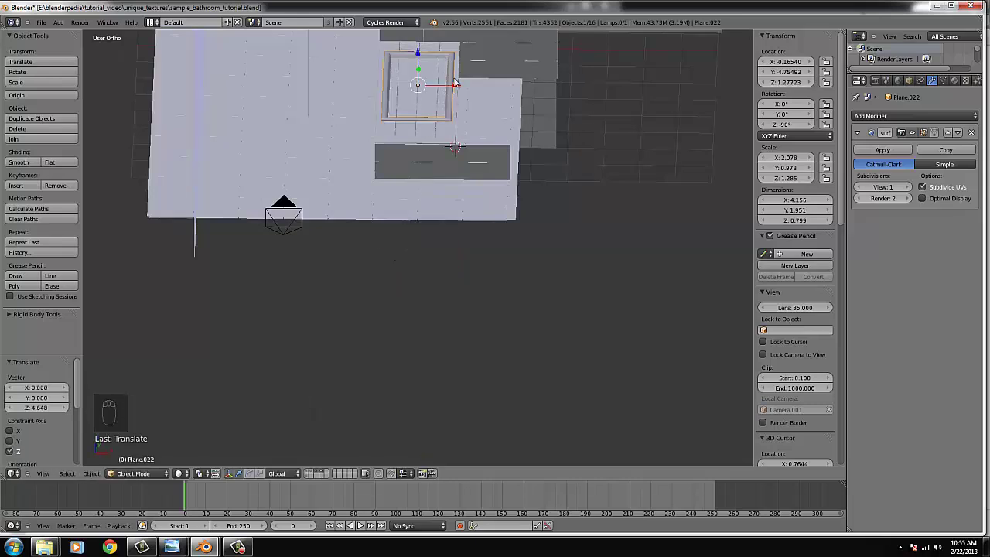
# - From the top view, scale the tub up slightly so it fills its alcove
pyautogui.press('KP_7')
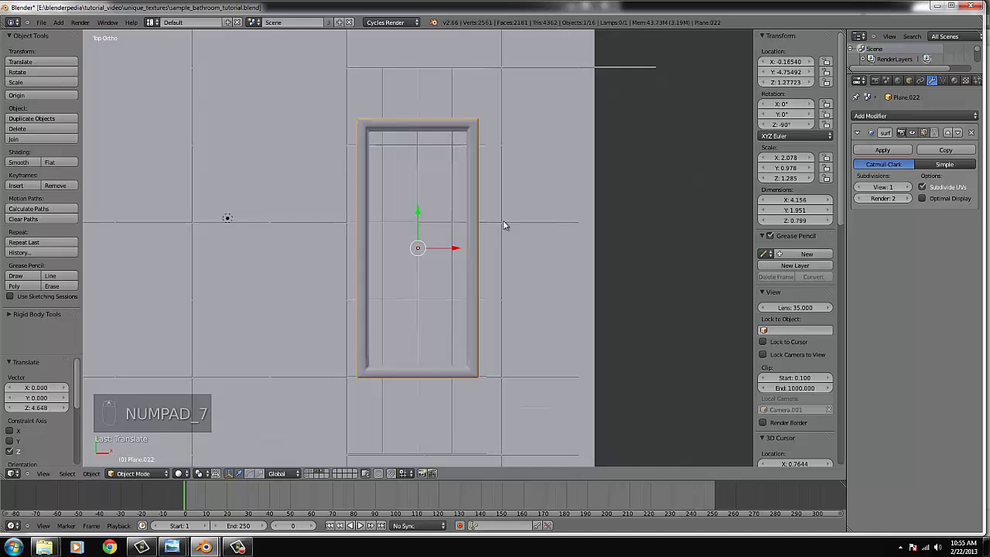
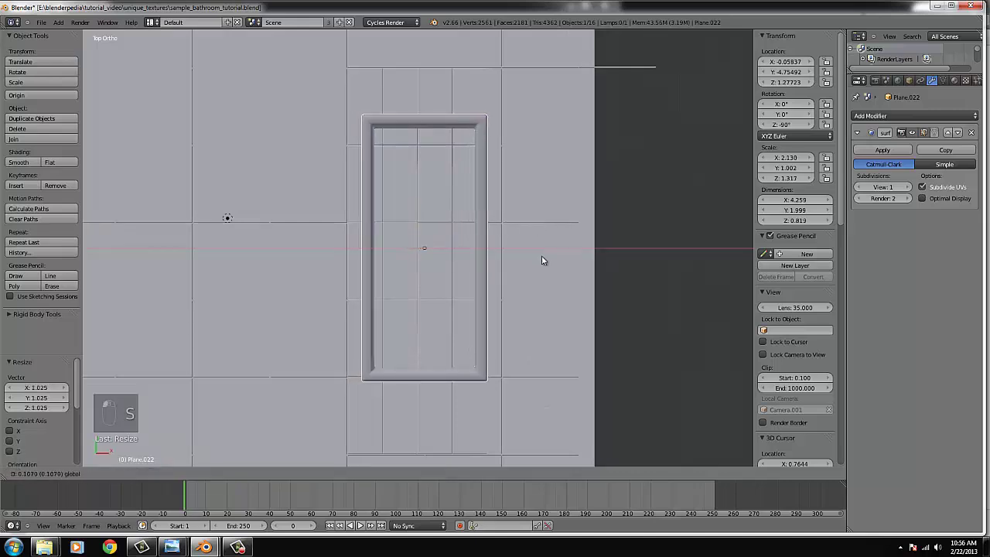
pyautogui.press('s')
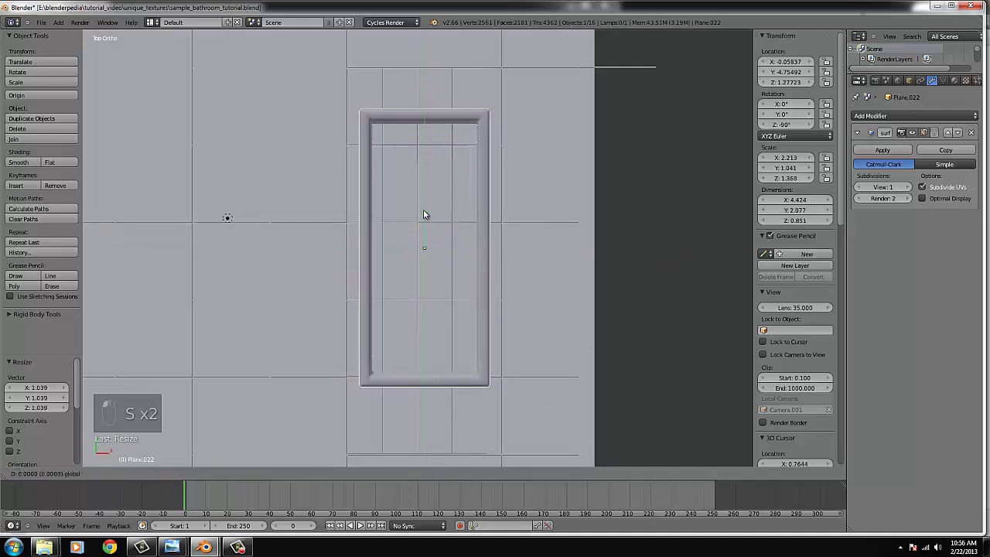
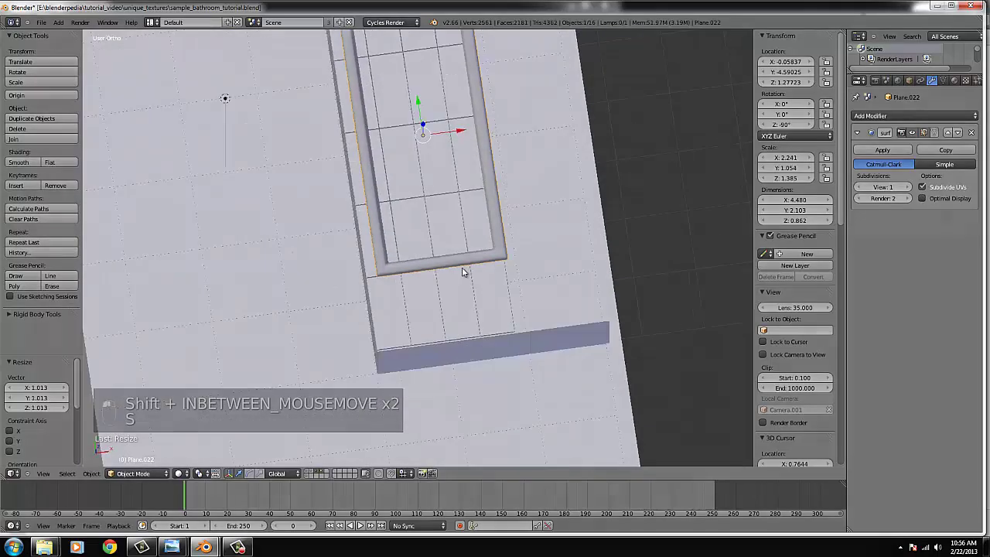
pyautogui.press('KP_7')
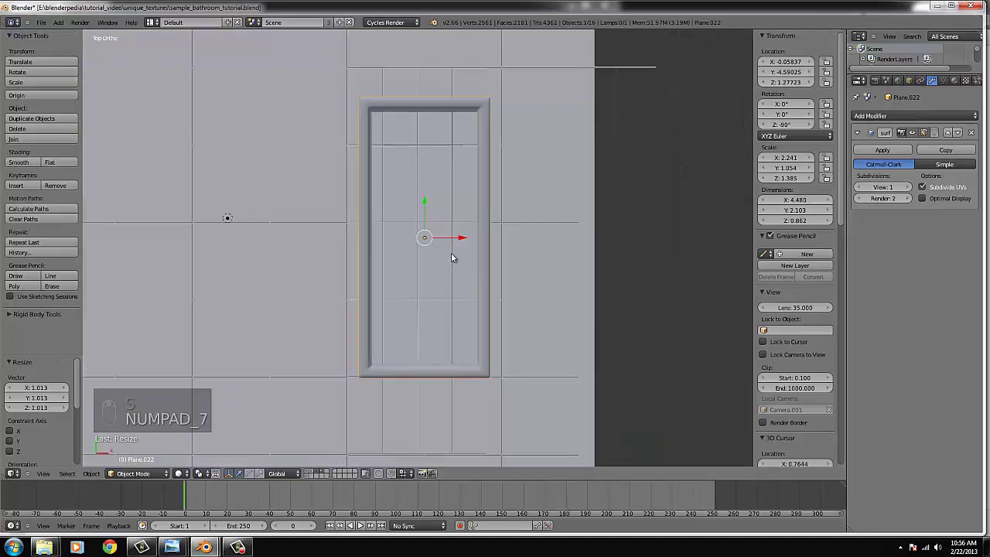
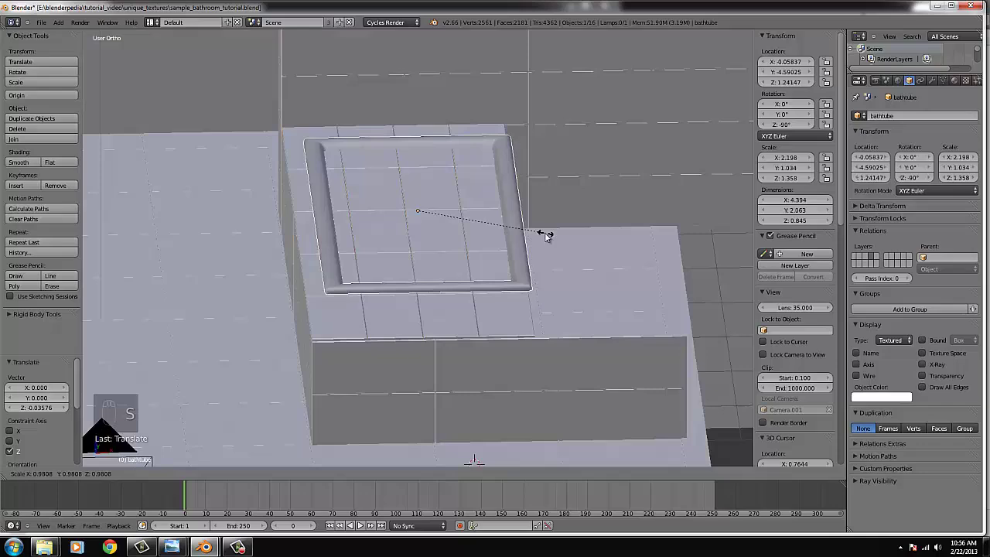
# - View the tile floor from above, apply its Array modifiers and leave vertex editing
pyautogui.moveTo(490, 220); pyautogui.dragTo(448, 218)
pyautogui.moveTo(450, 210); pyautogui.dragTo(400, 147)
pyautogui.moveTo(404, 149); pyautogui.dragTo(408, 141)
pyautogui.middleClick(395, 153)
pyautogui.press('KP_7')
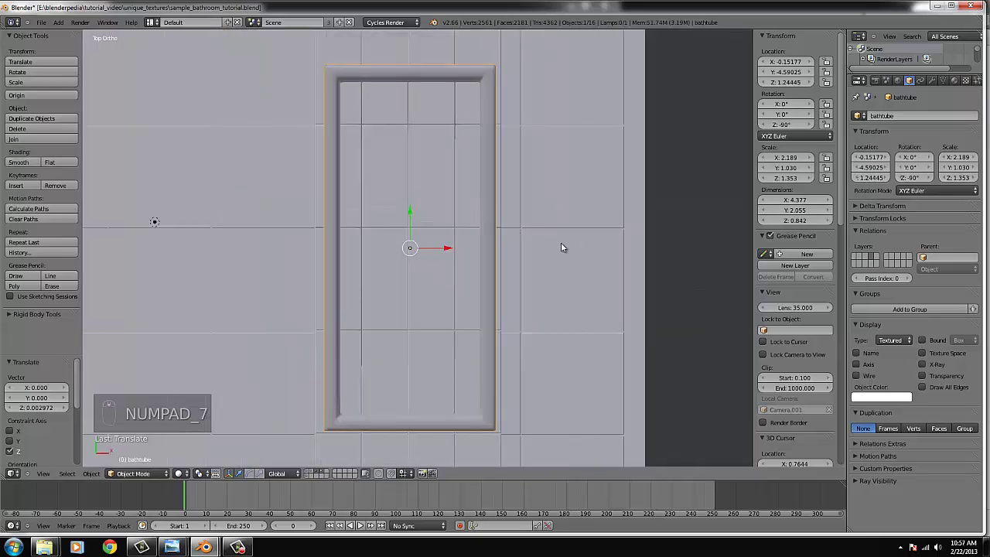
pyautogui.moveTo(462, 268); pyautogui.dragTo(937, 78)
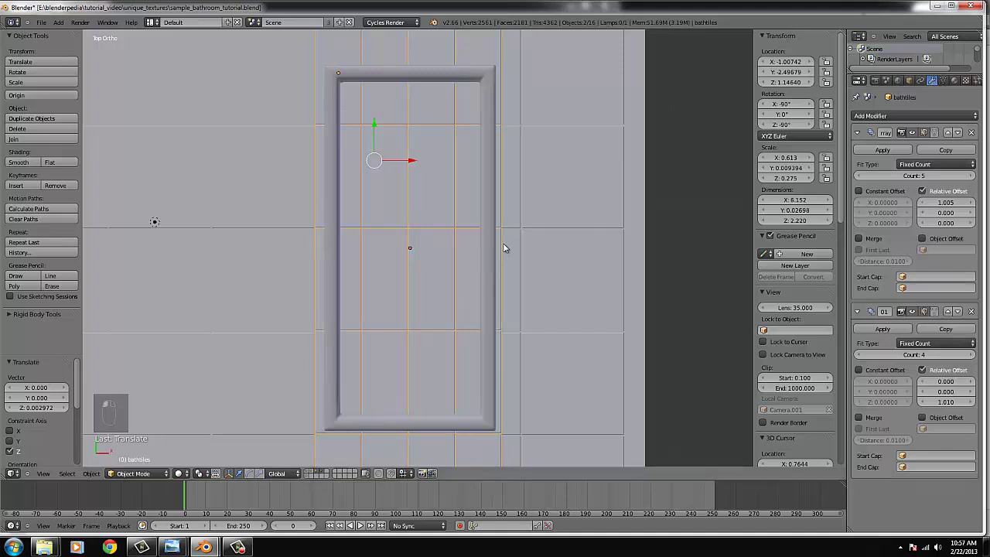
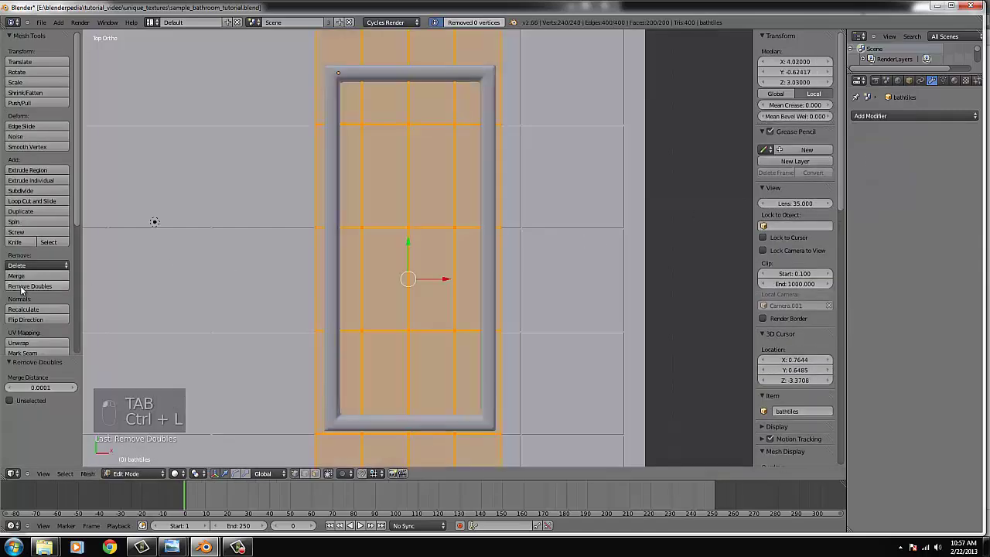
pyautogui.press('Tab')
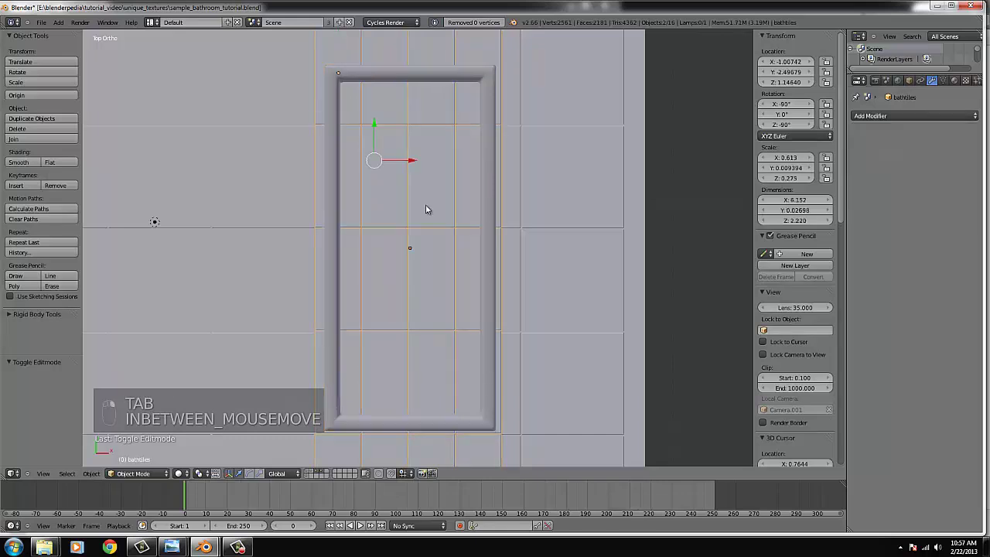
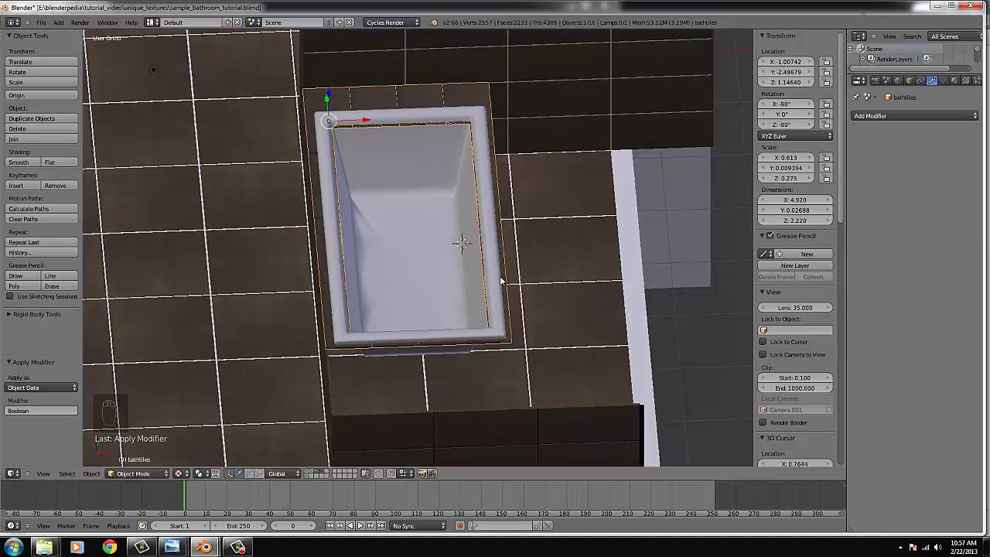
# - Undo the last several changes to the tile floor
pyautogui.press('ctrl+z')
pyautogui.press('ctrl+z')
pyautogui.press('ctrl+z')
pyautogui.press('ctrl+z')
pyautogui.press('ctrl+z')
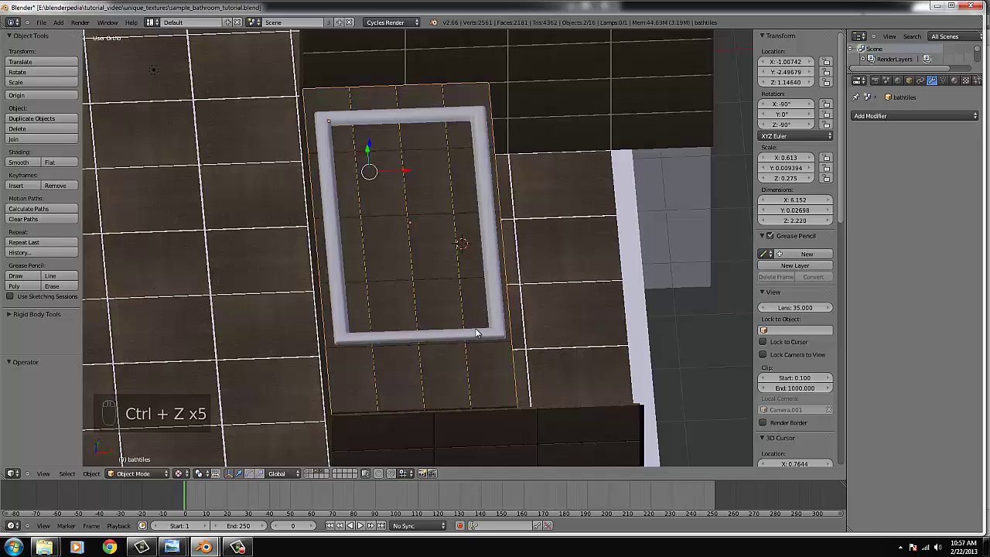
# - Add a Boolean modifier to bathtiles targeting the bathtube object
pyautogui.moveTo(476, 334); pyautogui.dragTo(800, 148)
pyautogui.click(801, 149)
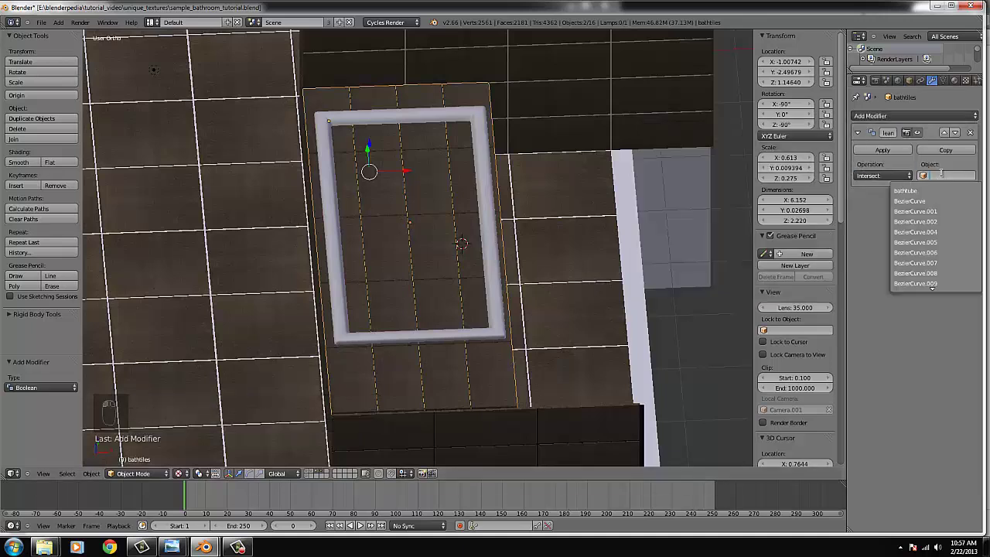
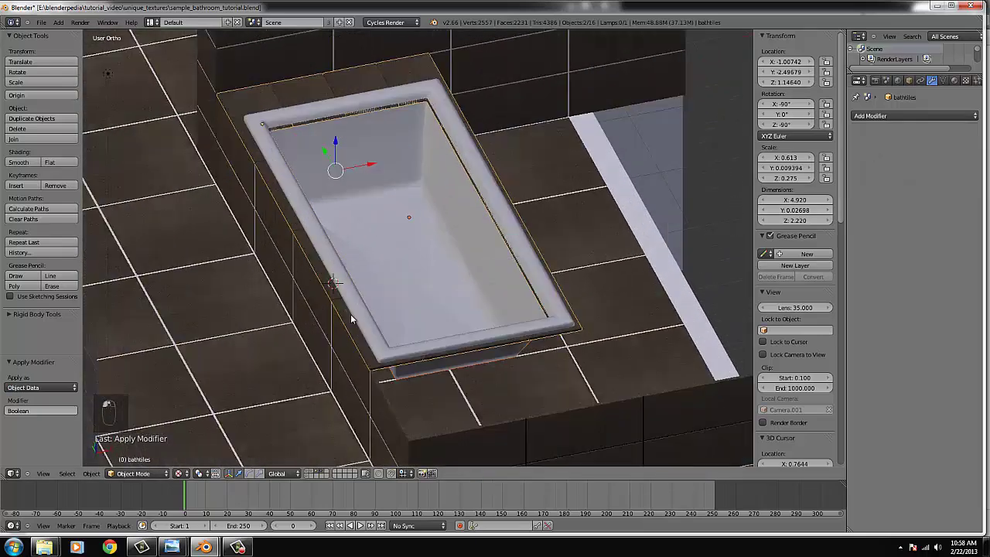
# - Reposition the tub within the cleared tile surround
pyautogui.middleClick(349, 324)
pyautogui.moveTo(349, 332); pyautogui.dragTo(377, 283)
pyautogui.press('g')
pyautogui.press('g')
pyautogui.moveTo(376, 283); pyautogui.dragTo(368, 291)
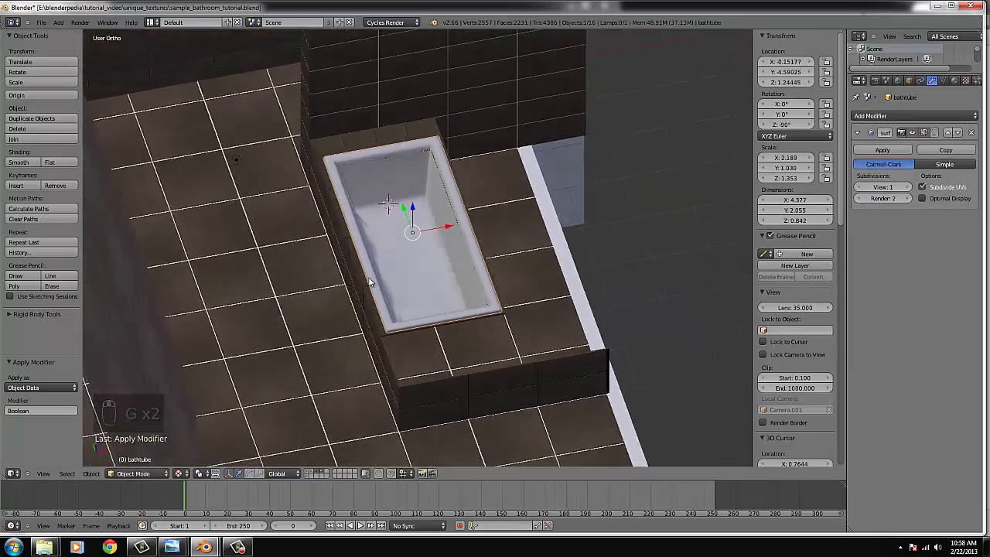
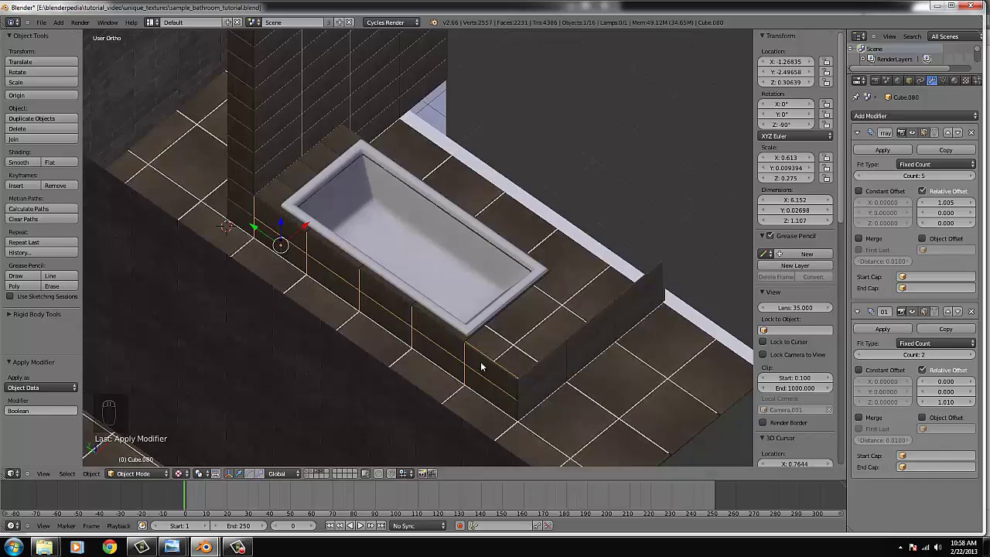
# - Duplicate the wall tile panel with Shift+D and rotate the copy in front view
pyautogui.press('KP_1')
pyautogui.press('shift+d')
pyautogui.press('r')
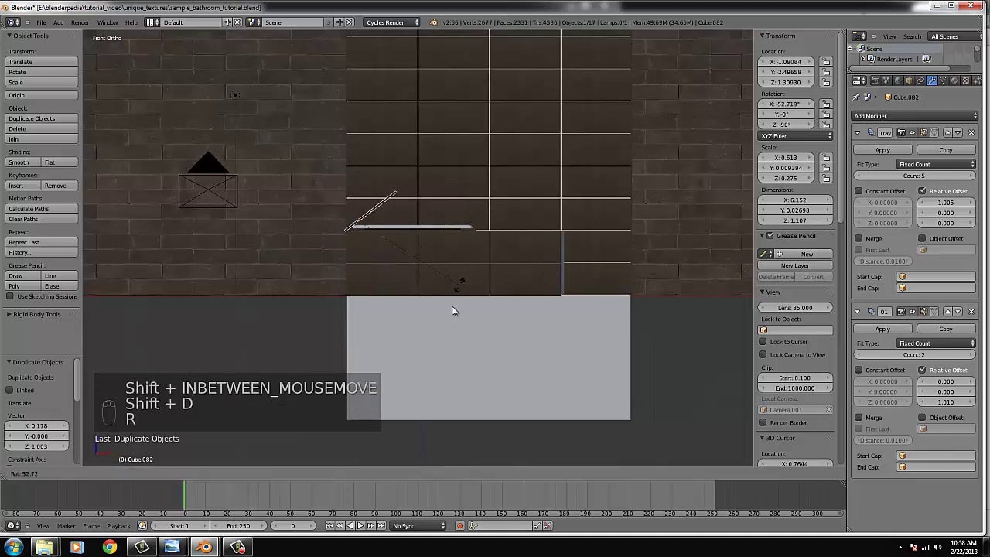
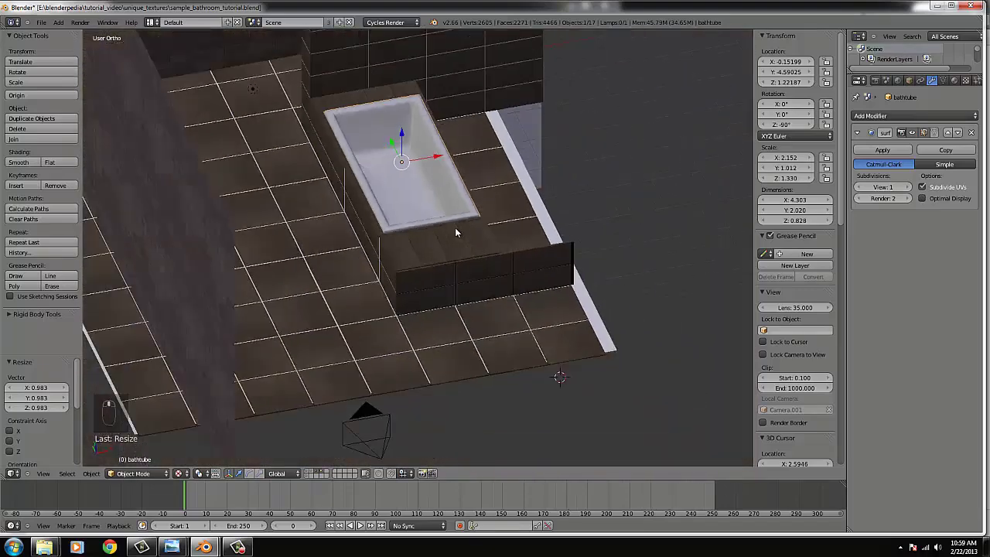
# - Check the scene through the camera before adding the rim-height plane
pyautogui.press('KP_0')
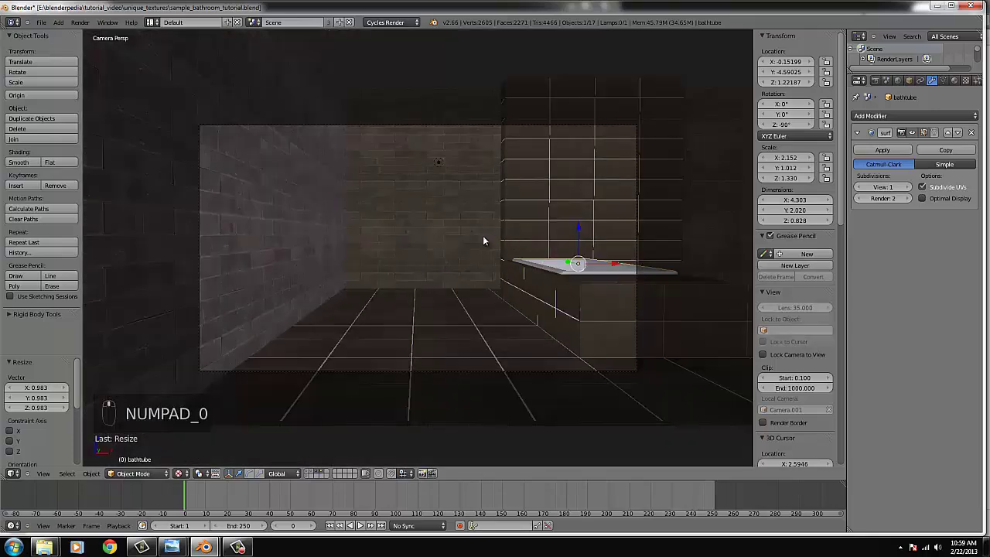
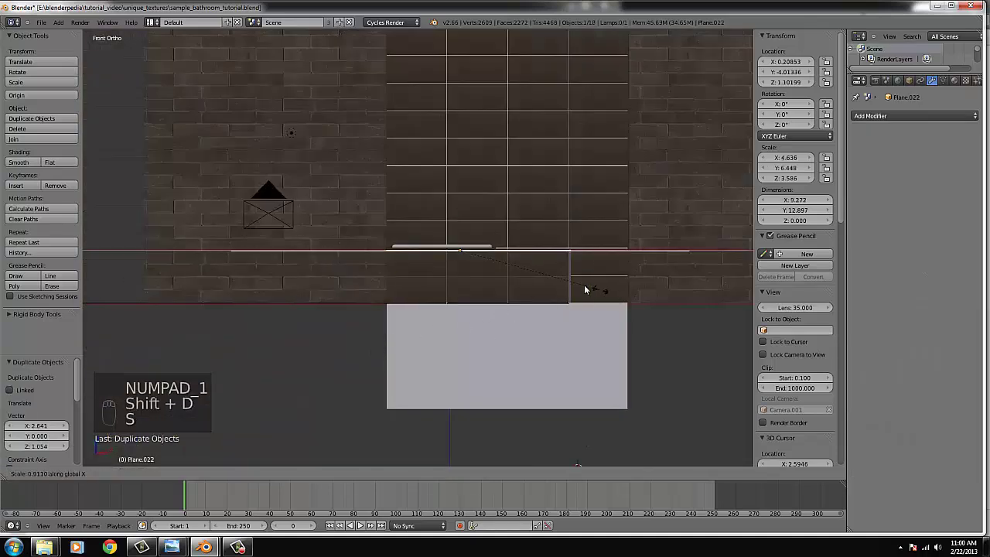
# - Select the new plane in top view and move it over the tub opening
pyautogui.click(508, 280)
pyautogui.press('KP_7')
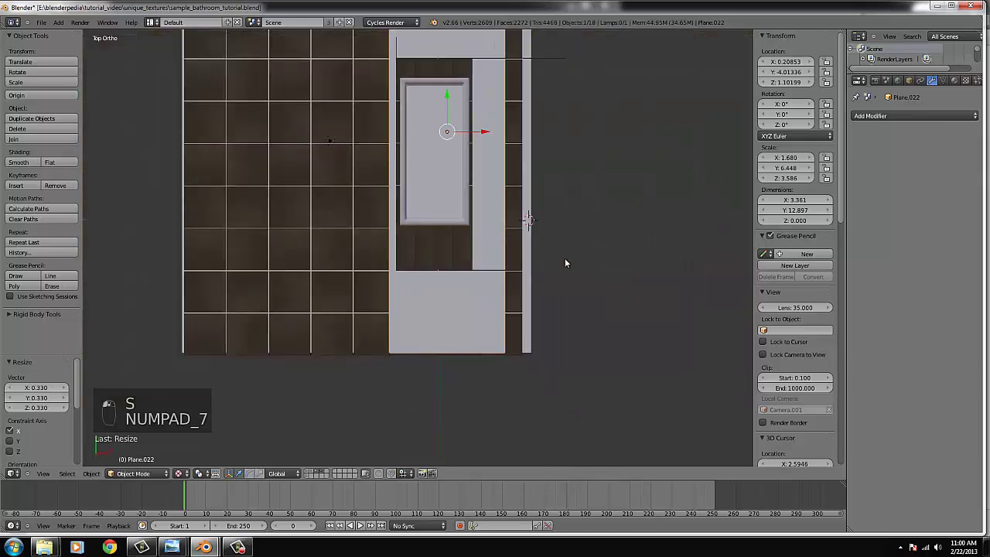
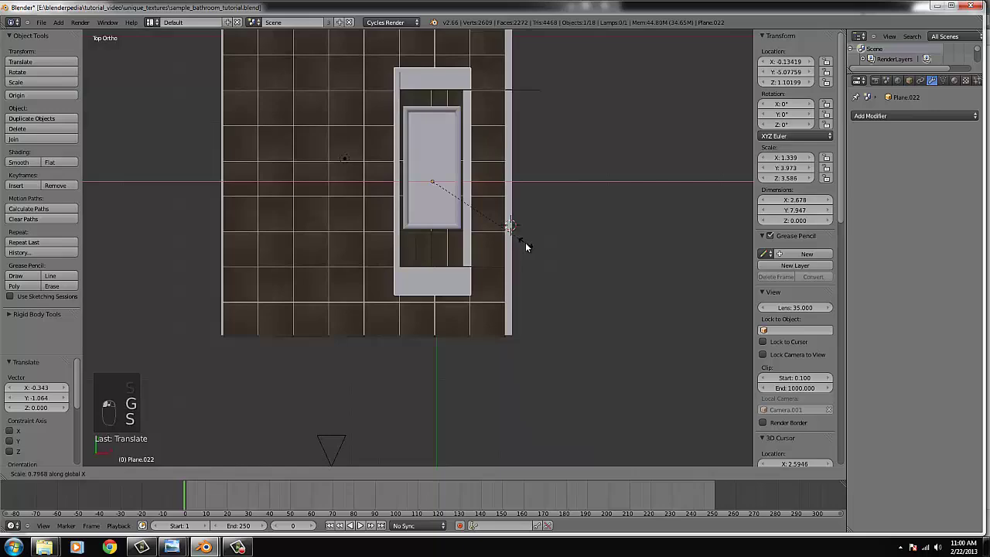
pyautogui.press('g')
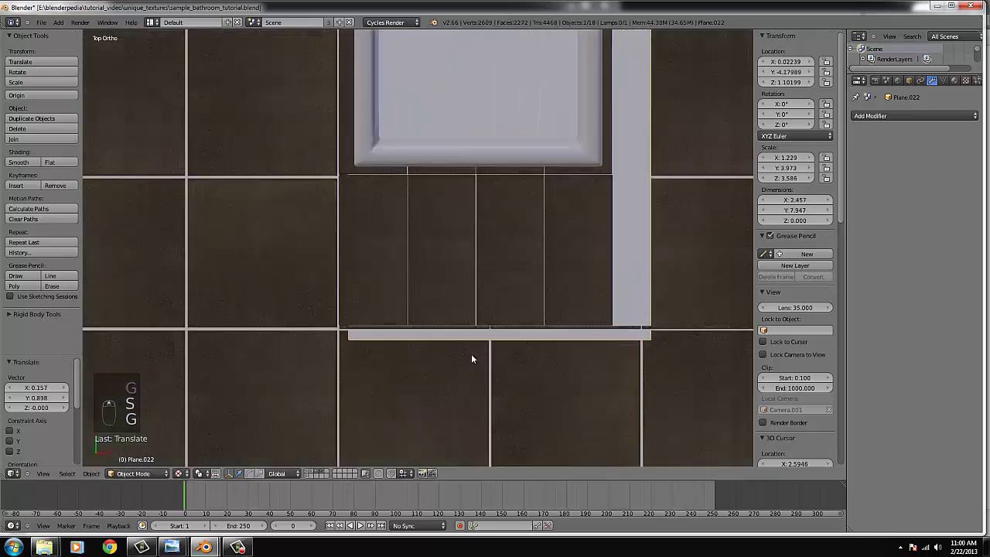
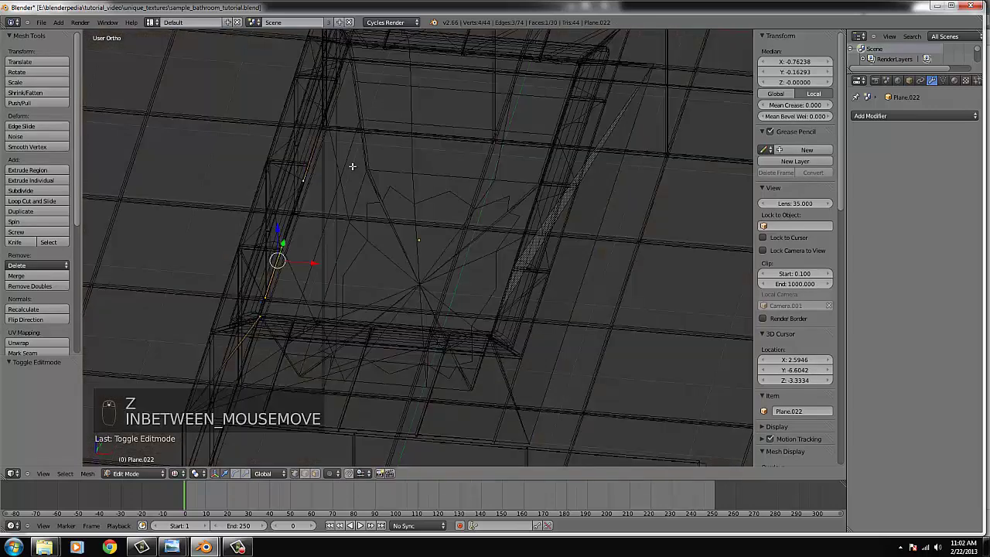
# - Select all of the ledge geometry ready for Remove Doubles
pyautogui.press('ctrl+l')
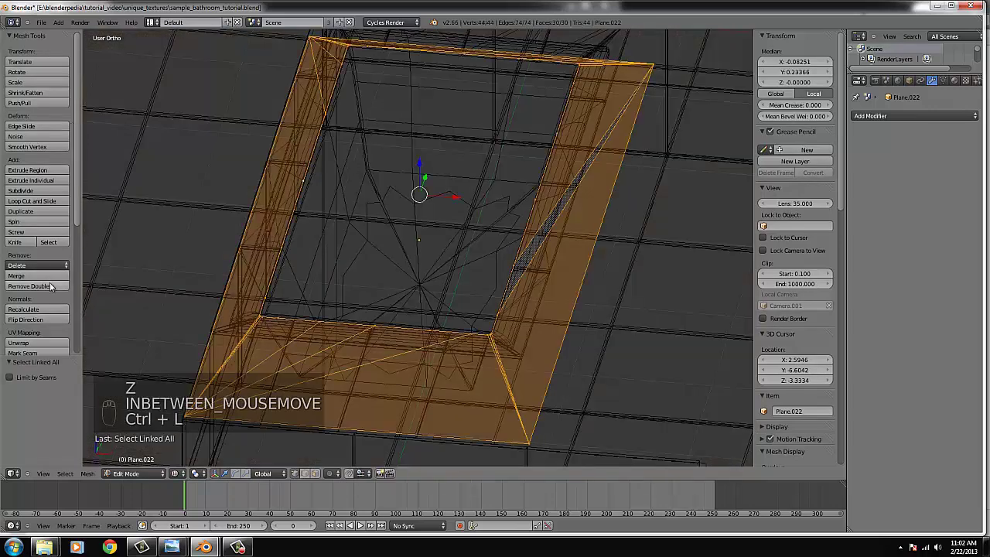
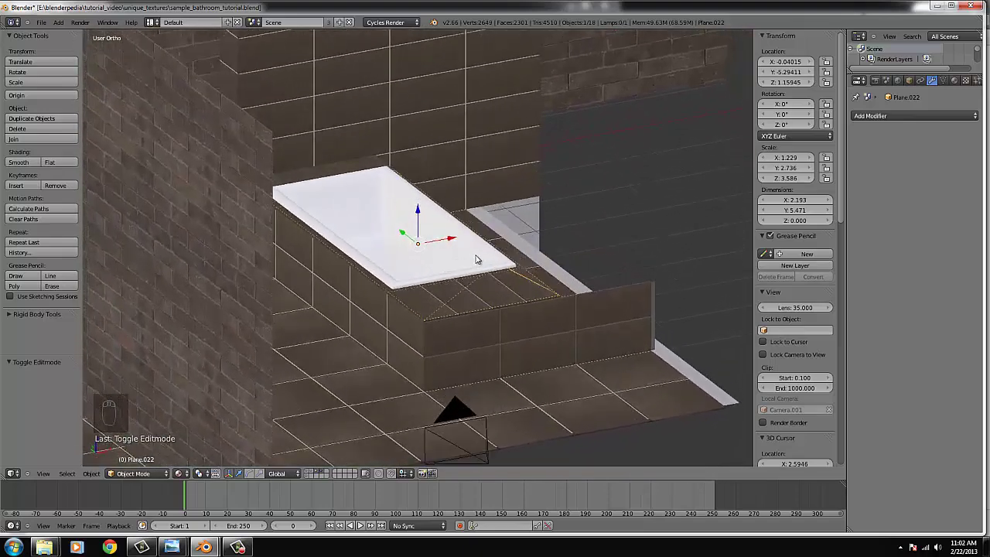
# - Select the bathtube object to give it a Glossy BSDF material
pyautogui.moveTo(475, 219); pyautogui.dragTo(451, 285)
pyautogui.rightClick(451, 285)
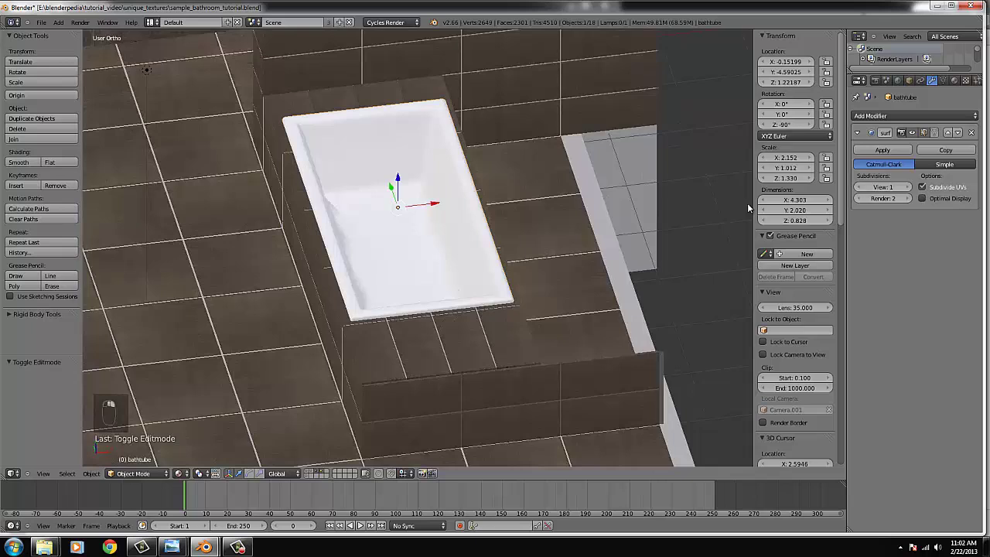
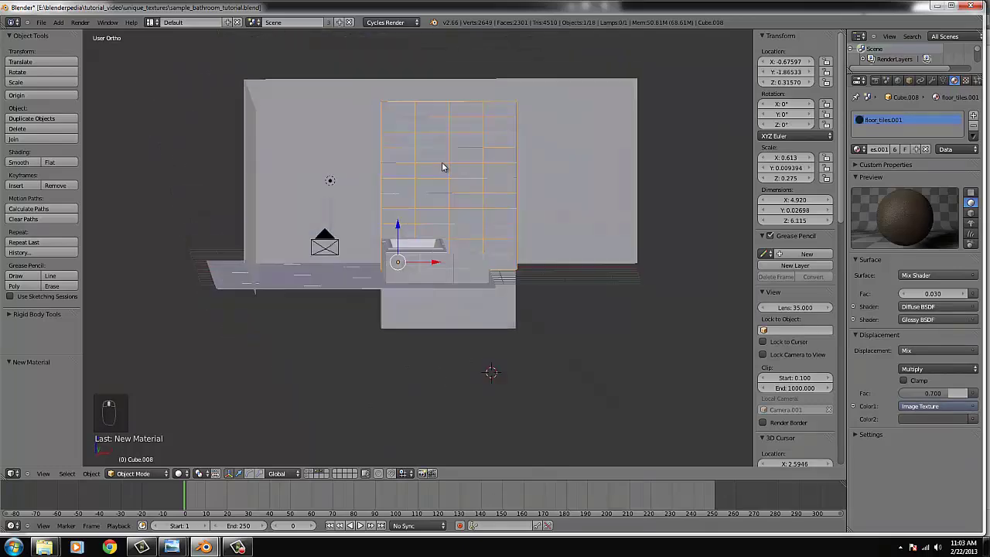
# - Duplicate the tiled wall panel and slide the copy along the wall in top view
pyautogui.press('KP_7')
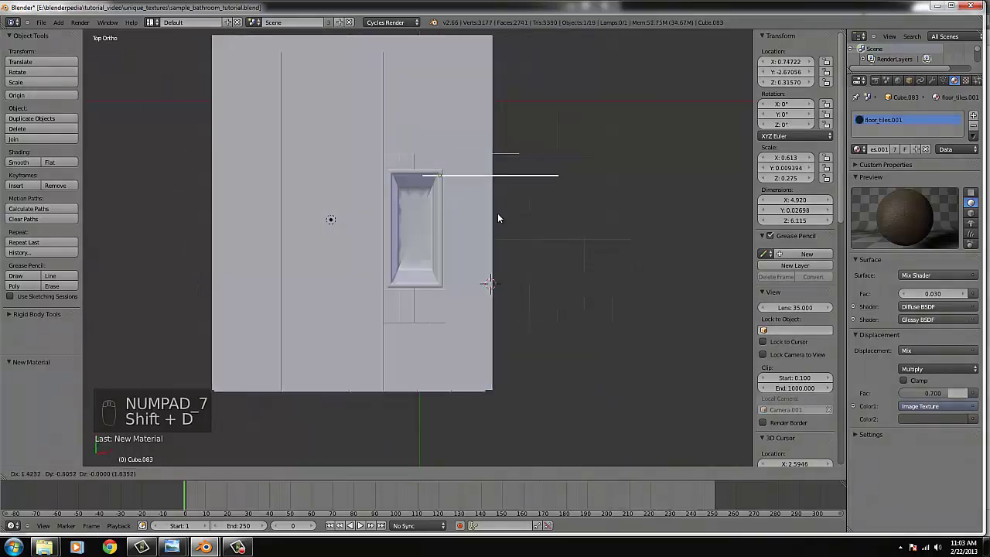
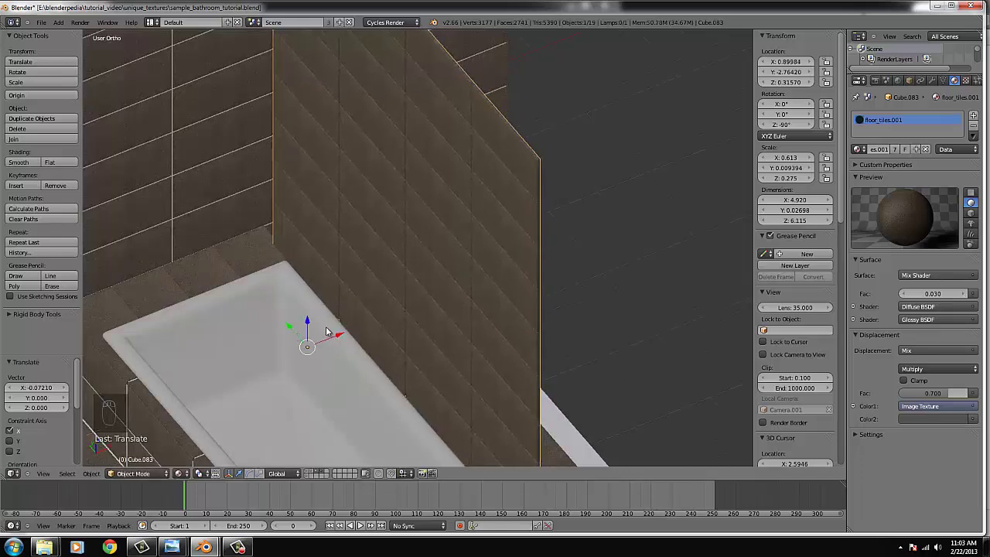
pyautogui.moveTo(332, 335); pyautogui.dragTo(336, 339)
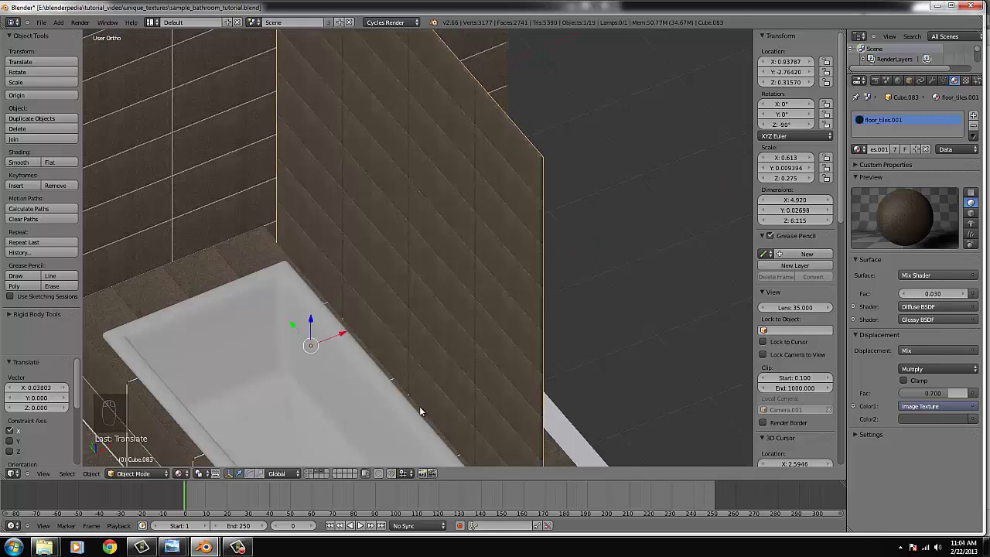
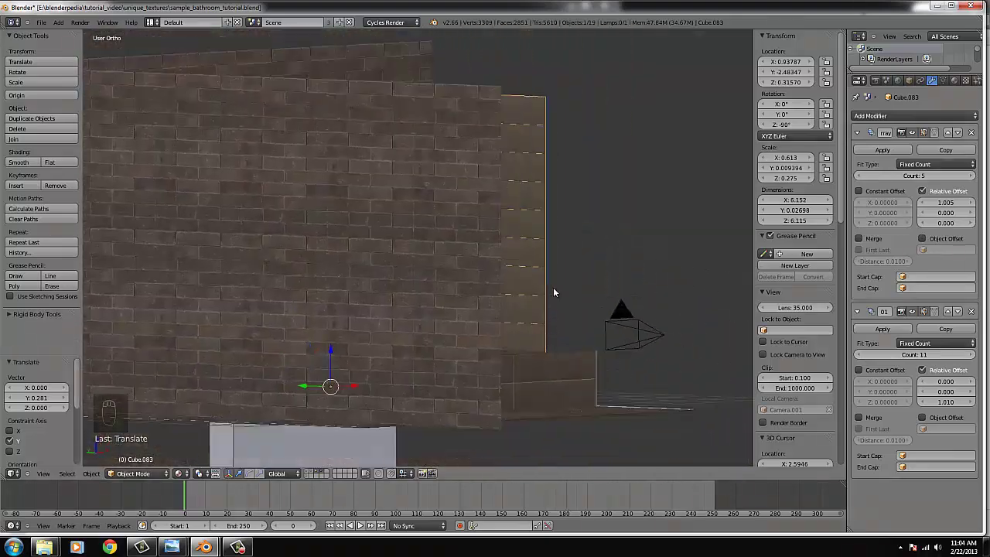
pyautogui.moveTo(515, 337); pyautogui.dragTo(55, 61)
pyautogui.moveTo(55, 62); pyautogui.dragTo(453, 282)
pyautogui.moveTo(439, 275); pyautogui.dragTo(485, 297)
pyautogui.press('KP_1')
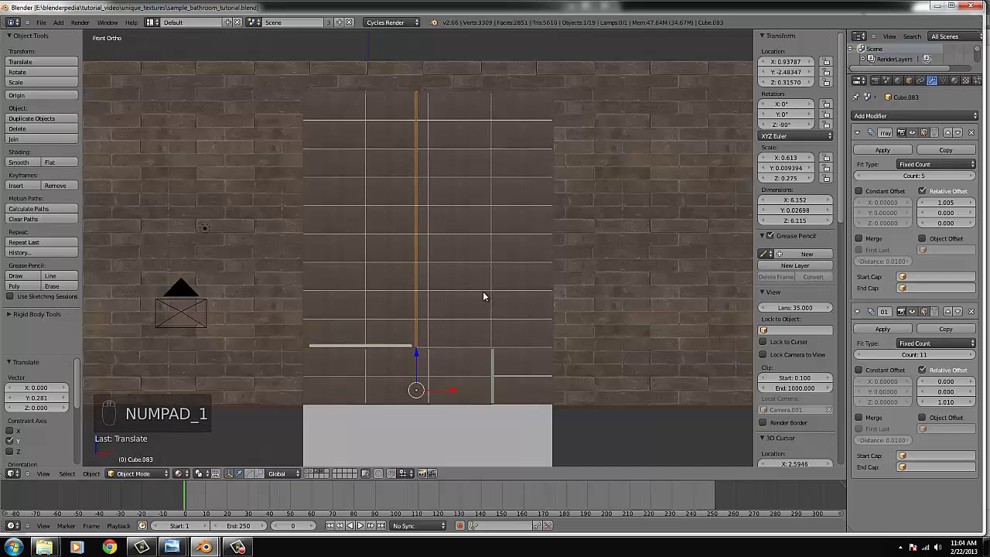
pyautogui.moveTo(472, 312); pyautogui.dragTo(487, 334)
pyautogui.moveTo(485, 340); pyautogui.dragTo(532, 343)
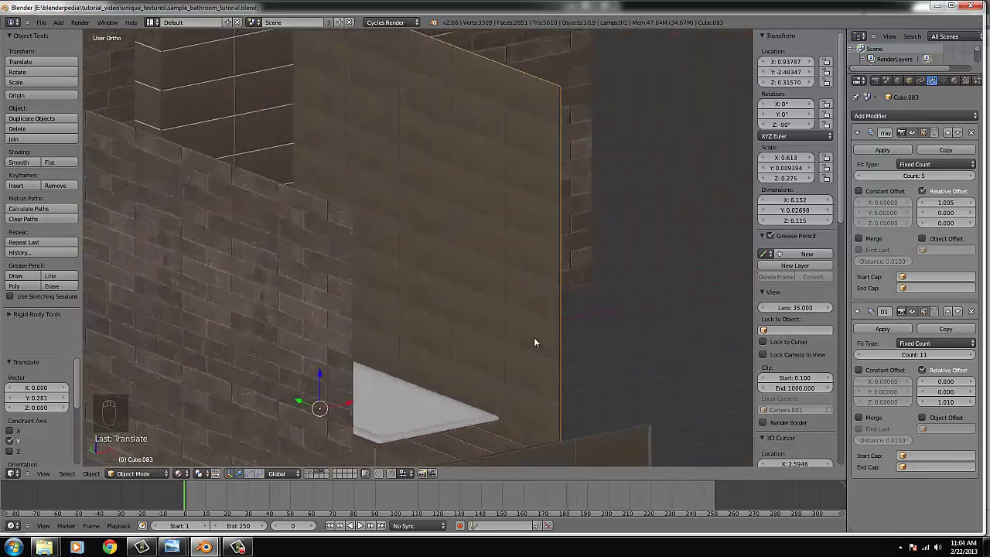
# - Frame the bathtub area from above and add a new cube beside the wall
pyautogui.press('KP_1')
pyautogui.moveTo(508, 311); pyautogui.dragTo(68, 35)
pyautogui.moveTo(68, 35); pyautogui.dragTo(418, 272)
pyautogui.click(544, 356)
pyautogui.moveTo(539, 368); pyautogui.dragTo(407, 413)
pyautogui.moveTo(406, 413); pyautogui.dragTo(433, 204)
pyautogui.press('KP_7')
# - Move the cube into the wall and stretch it along its length into the hole block
pyautogui.press('g')
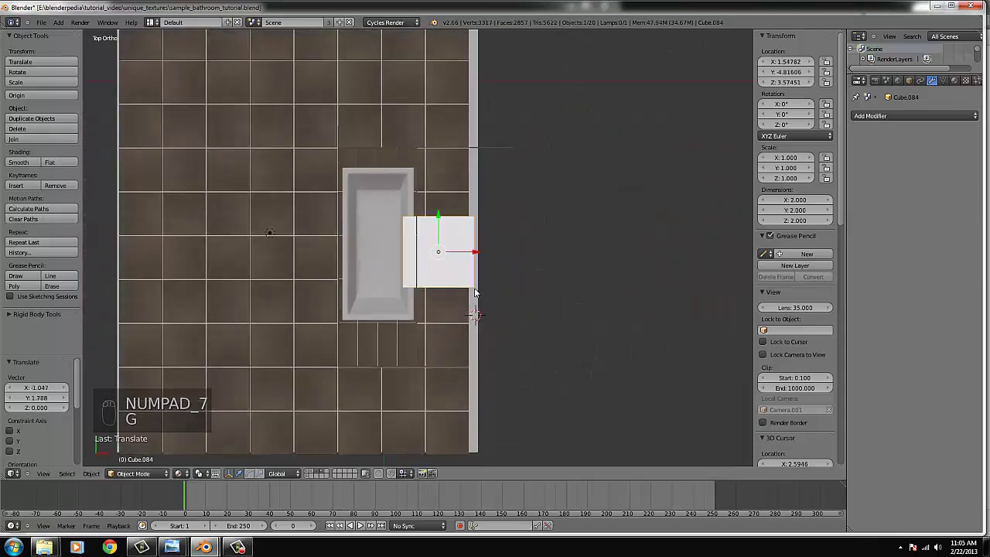
pyautogui.press('s')
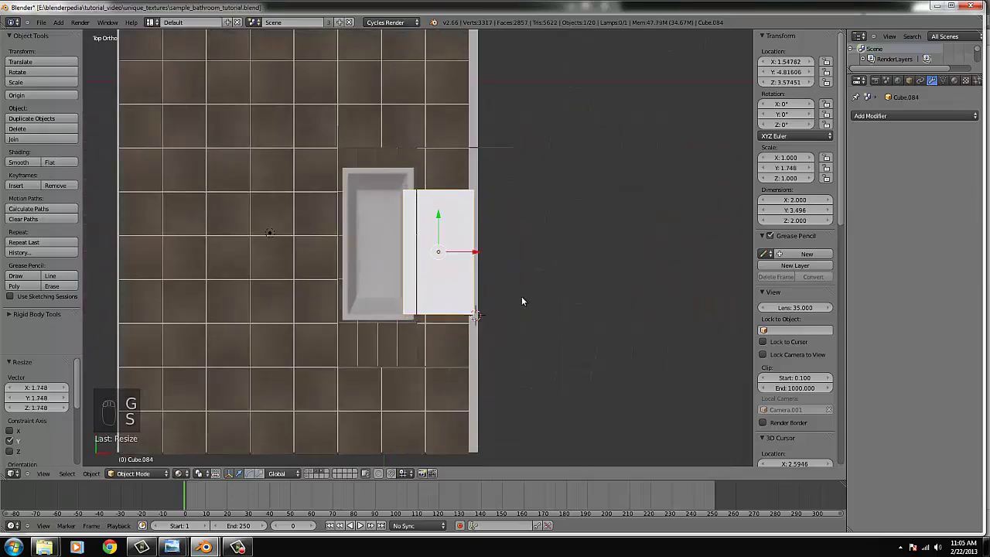
pyautogui.press('g')
pyautogui.moveTo(514, 298); pyautogui.dragTo(562, 268)
pyautogui.press('s')
pyautogui.press('s')
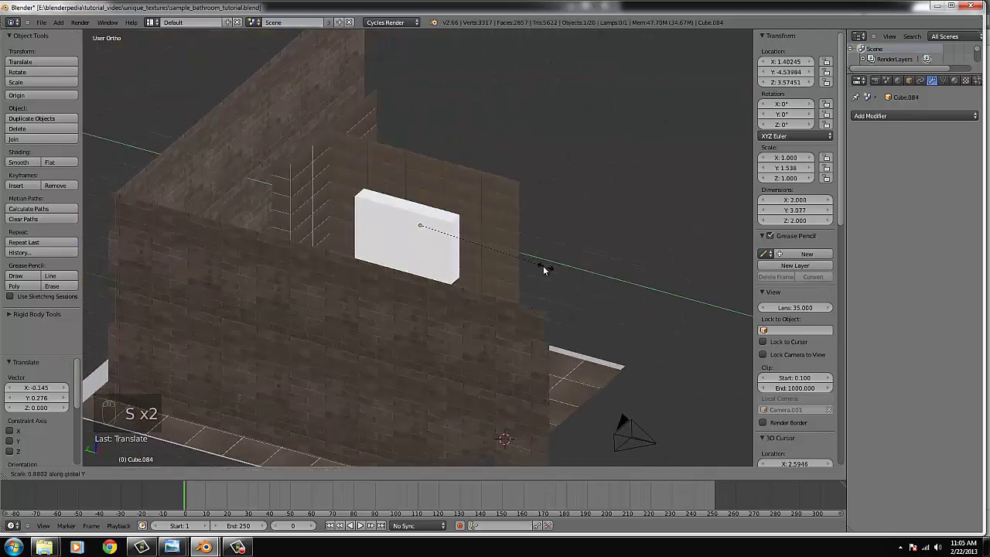
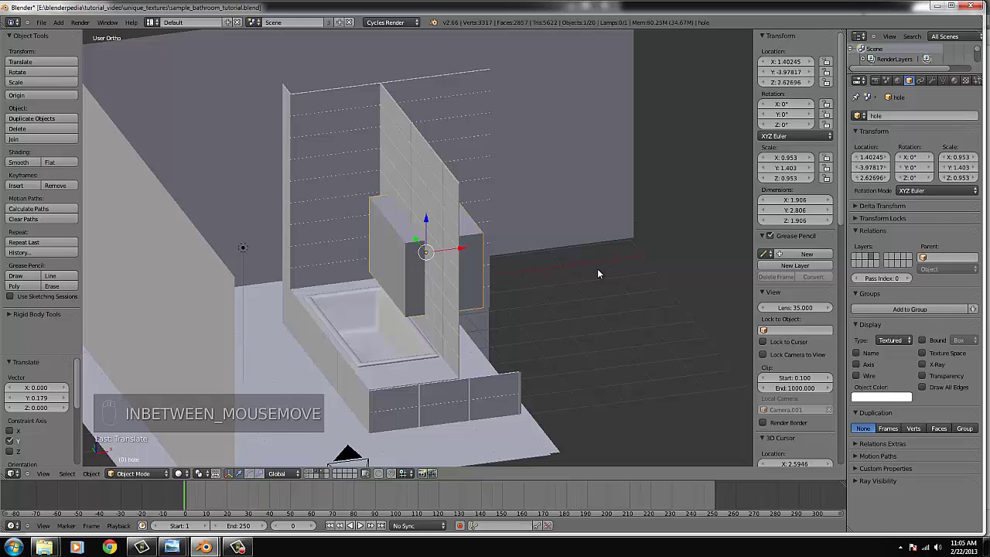
# - Select the tiled wall and undo the last two changes before adding the upright plane
pyautogui.moveTo(568, 263); pyautogui.dragTo(404, 275)
pyautogui.click(403, 275)
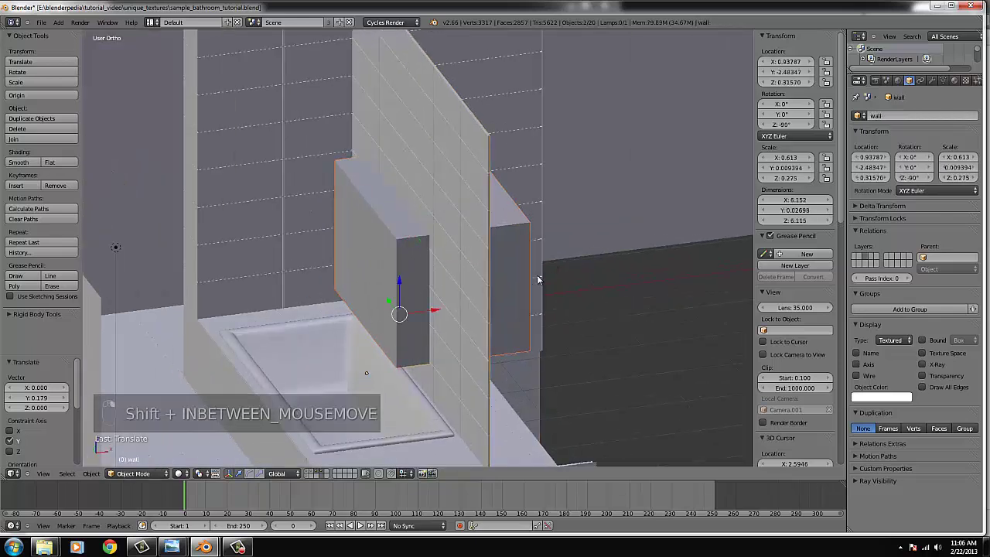
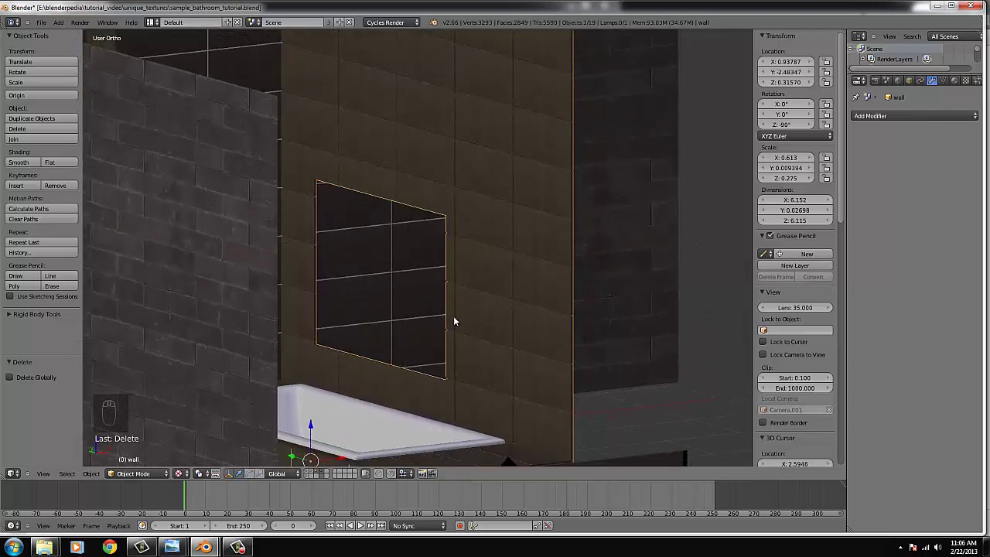
pyautogui.press('ctrl+z')
pyautogui.press('ctrl+z')
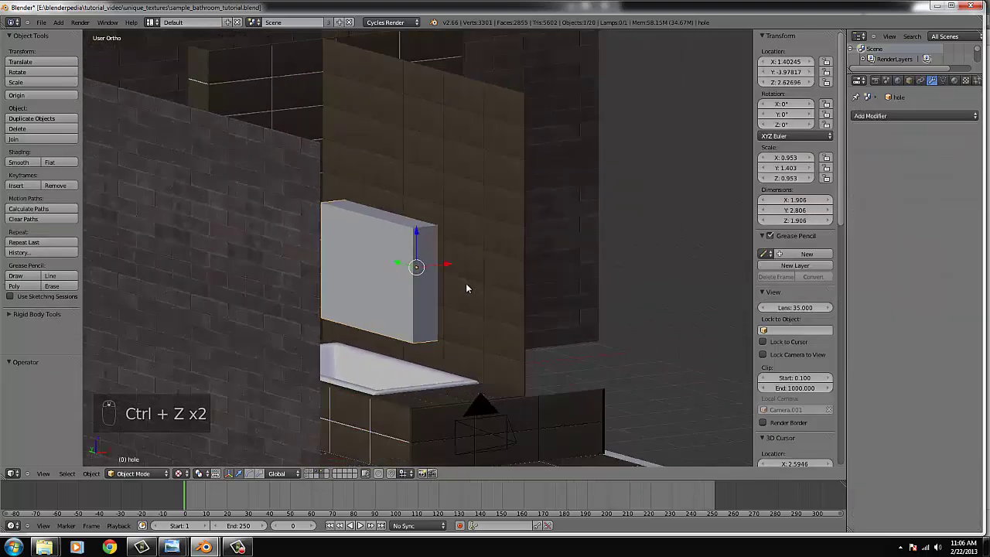
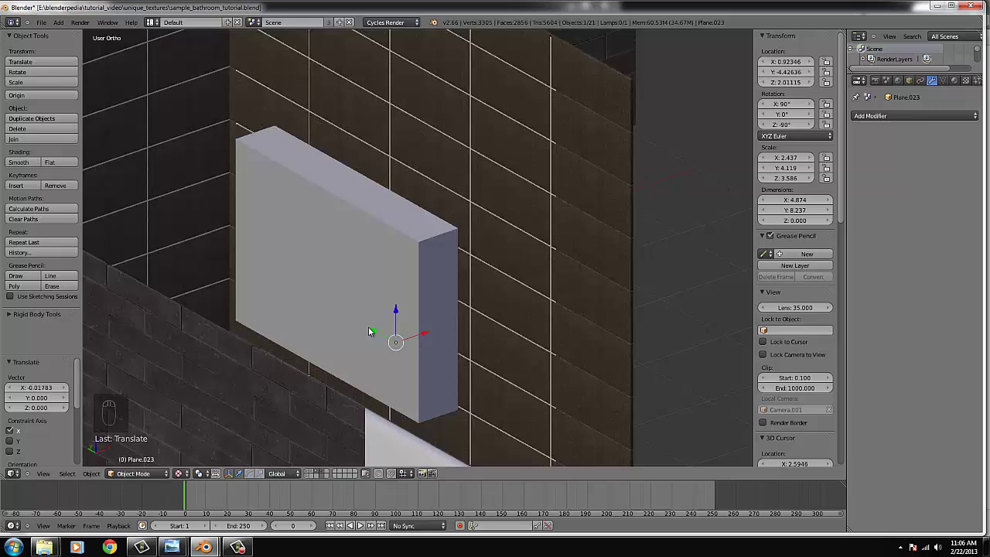
# - Widen the upright wall plane and shift it along the wall, checking the opening in wireframe
pyautogui.moveTo(374, 332); pyautogui.dragTo(575, 345)
pyautogui.press('s')
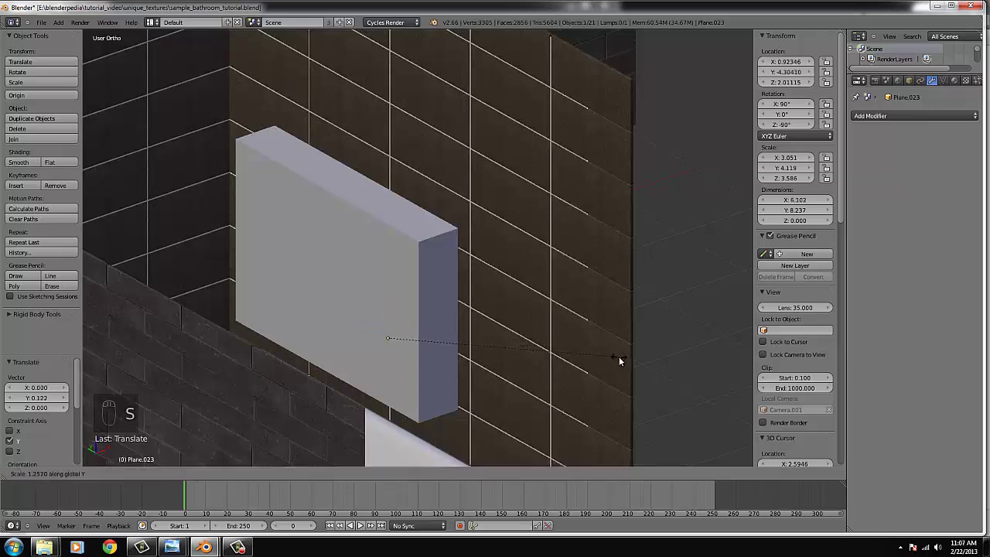
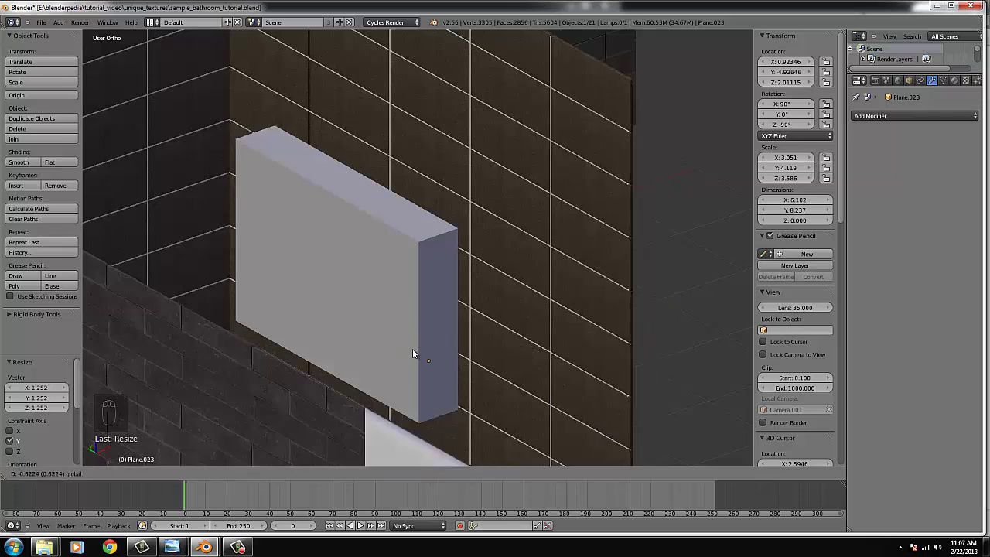
pyautogui.middleClick(609, 291)
pyautogui.moveTo(406, 300); pyautogui.dragTo(485, 269)
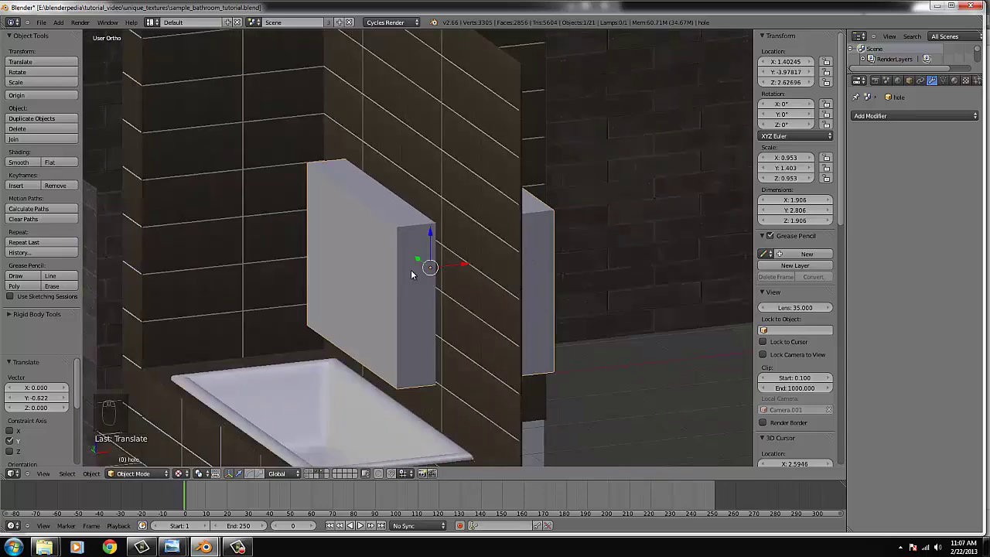
pyautogui.press('z')
pyautogui.press('z')
pyautogui.press('z')
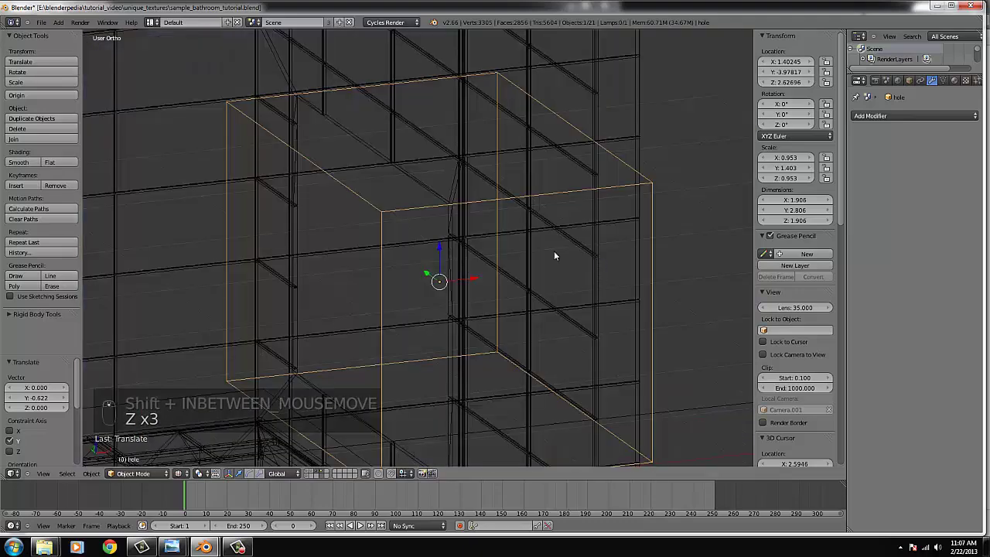
pyautogui.press('z')
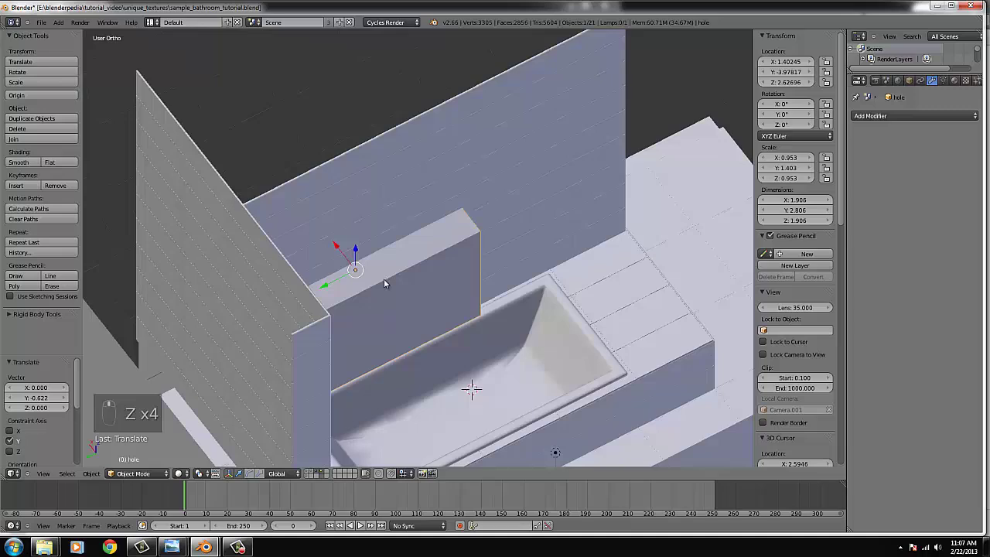
# - Resize the plane once more to fit and add two neighbouring objects to the selection
pyautogui.moveTo(559, 225); pyautogui.dragTo(567, 241)
pyautogui.press('s')
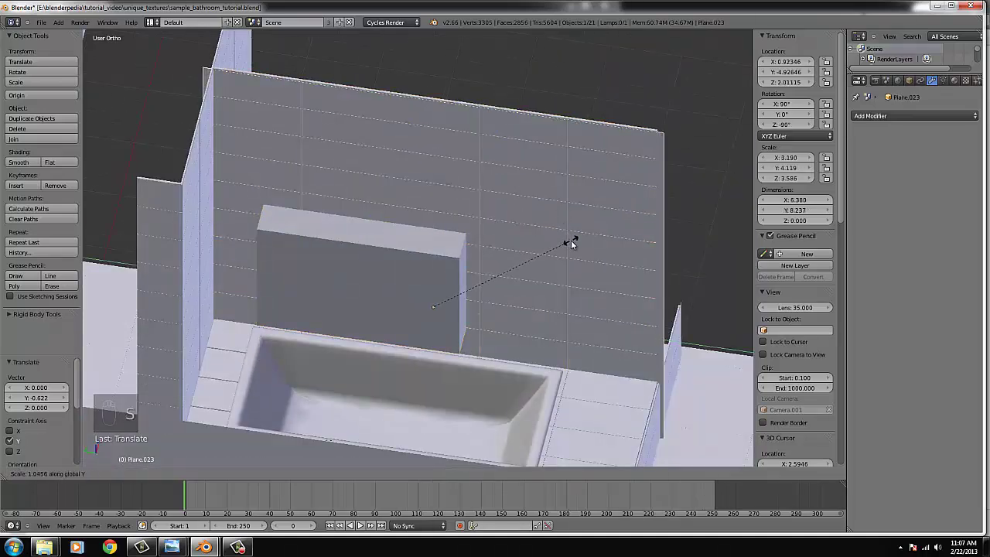
pyautogui.click(573, 245)
pyautogui.rightClick(436, 262)
pyautogui.rightClick(667, 142)
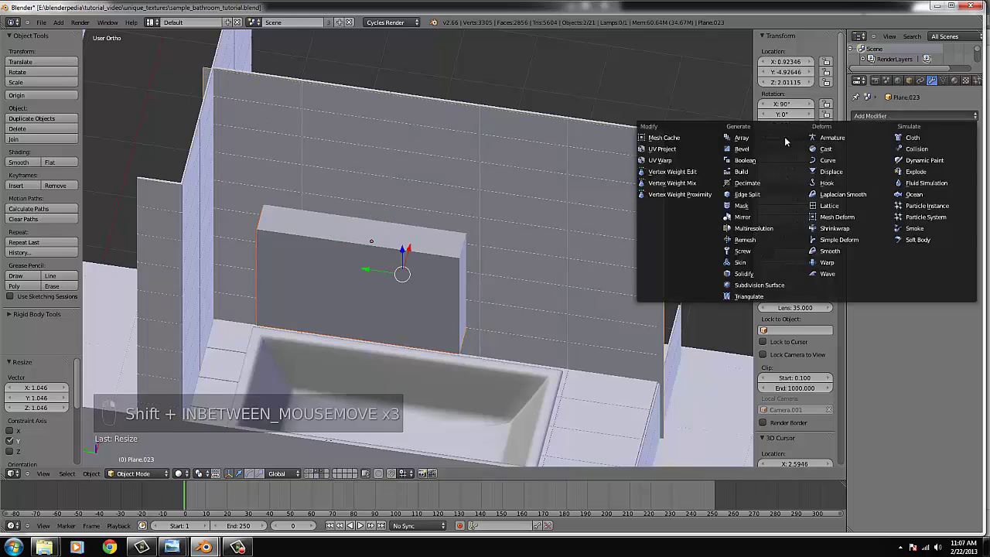
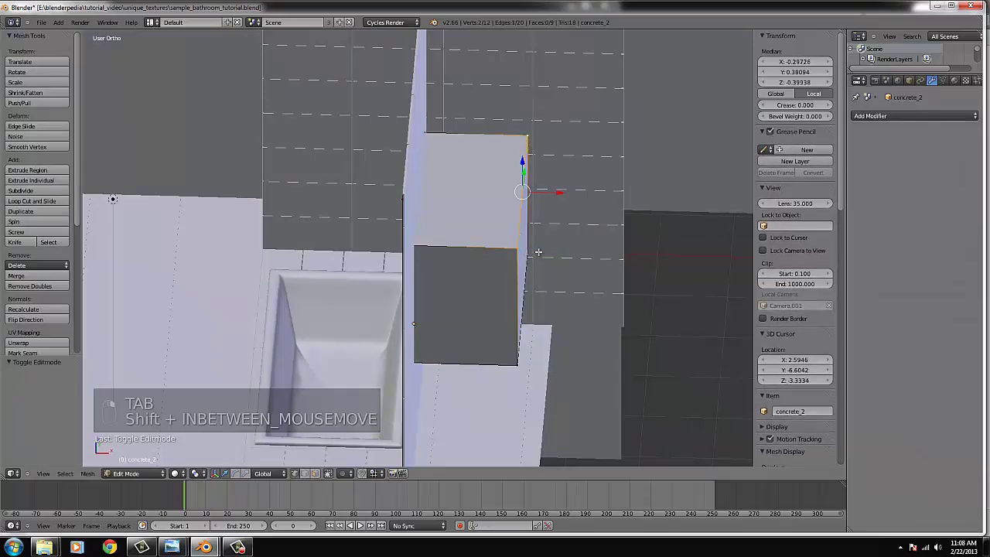
# - Extend the vertex selection along concrete_2's opening edge
pyautogui.press('x')
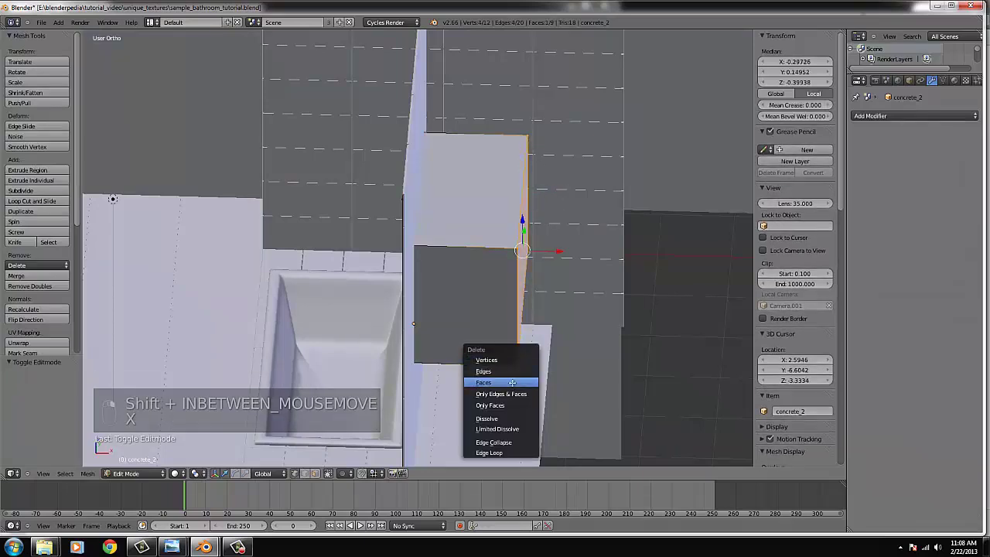
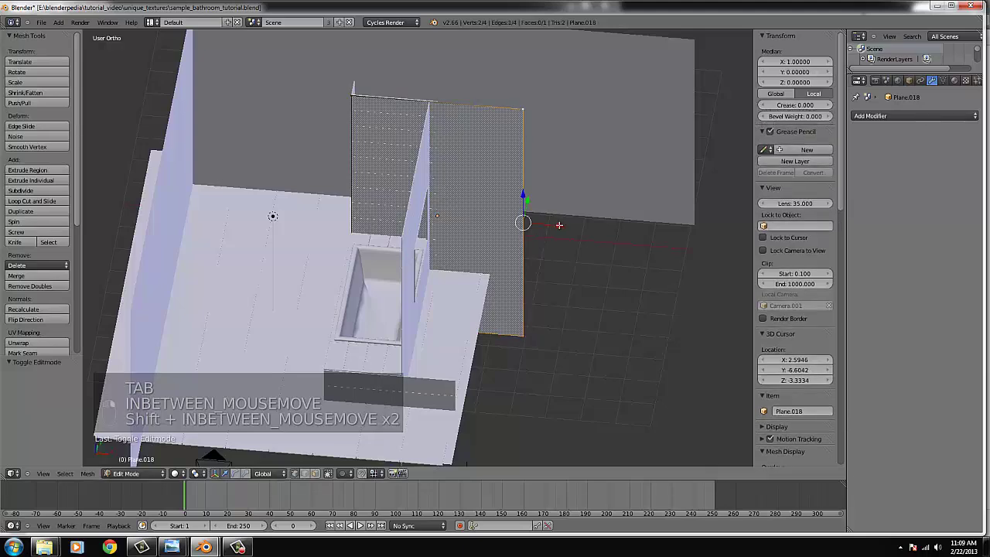
# - Add loop cuts across the whole Plane.017 panel and check the result through the scene camera
pyautogui.press('Tab')
pyautogui.press('Tab')
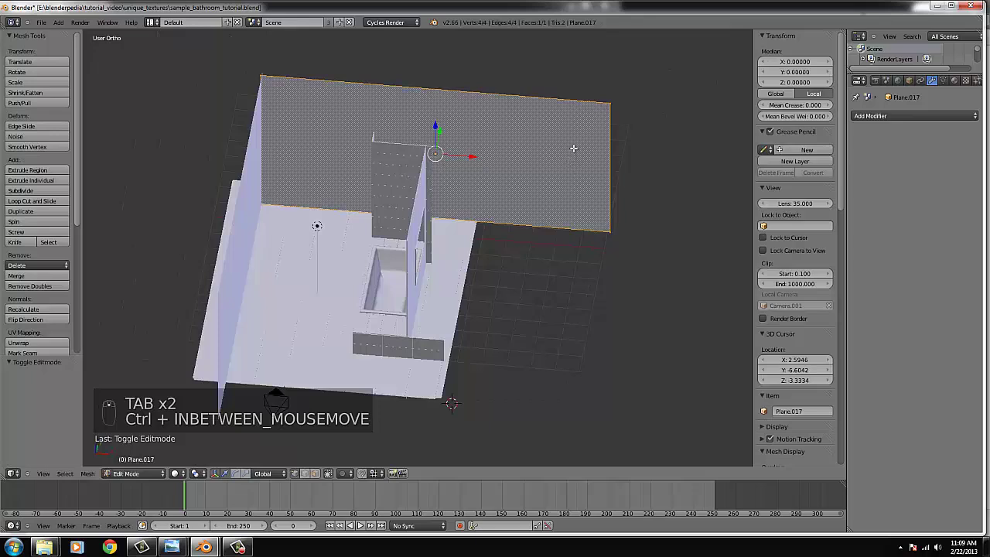
pyautogui.press('ctrl+r')
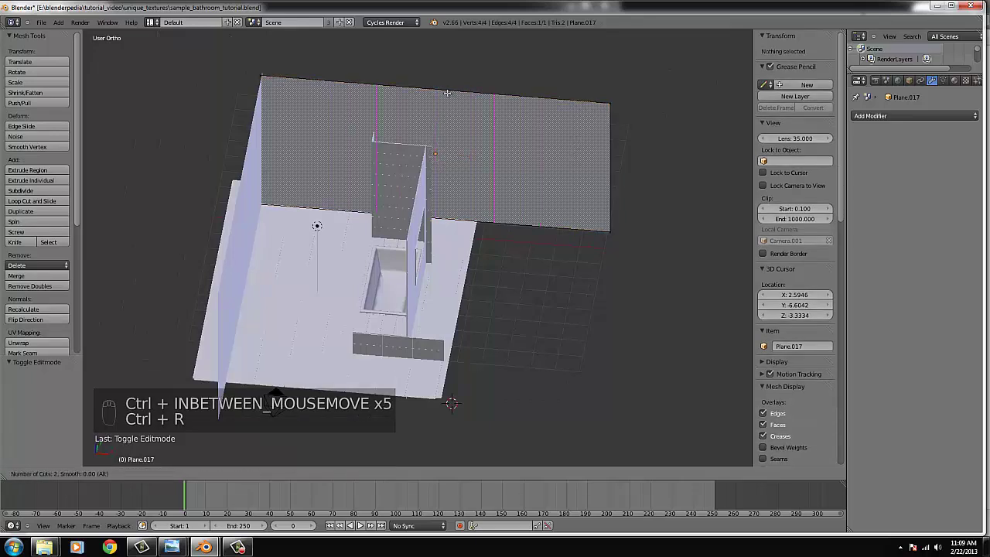
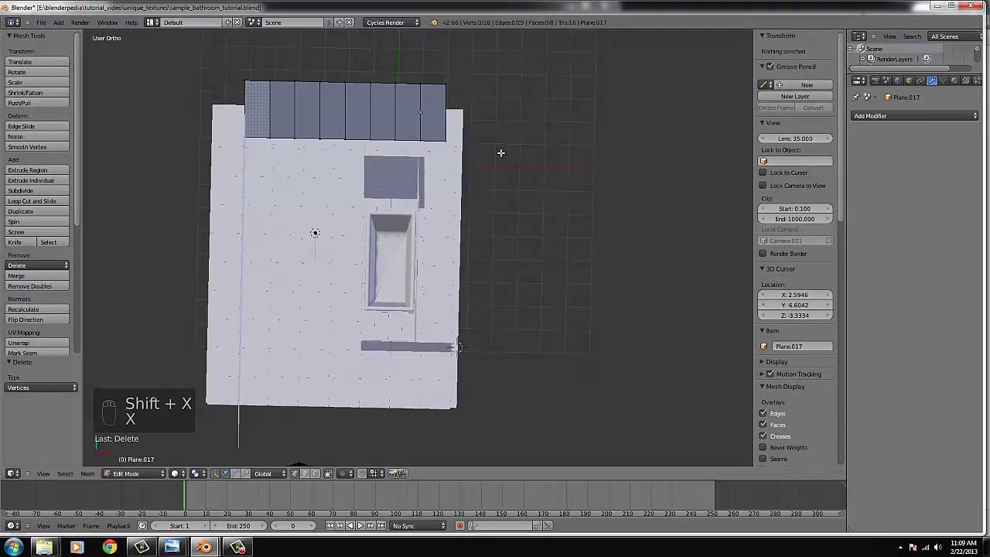
pyautogui.press('KP_0')
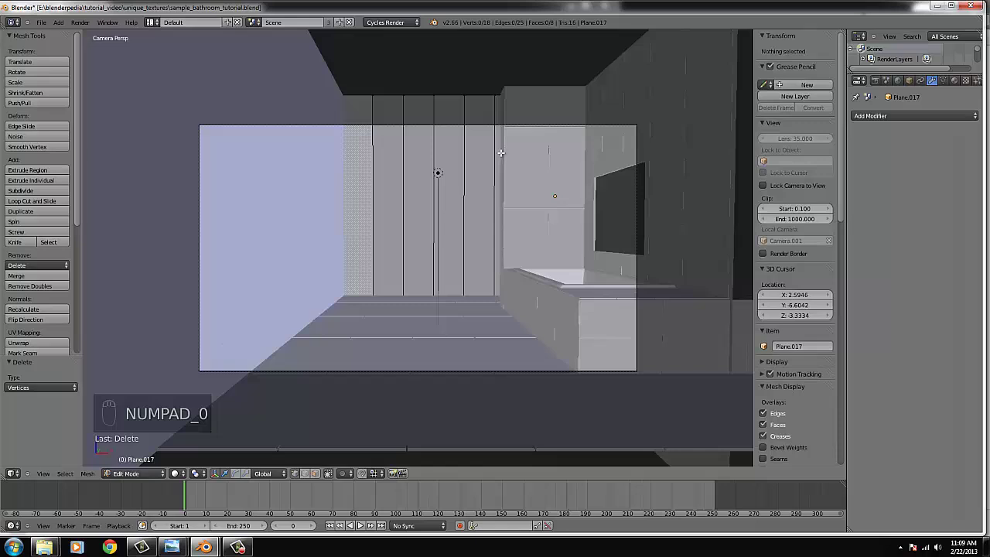
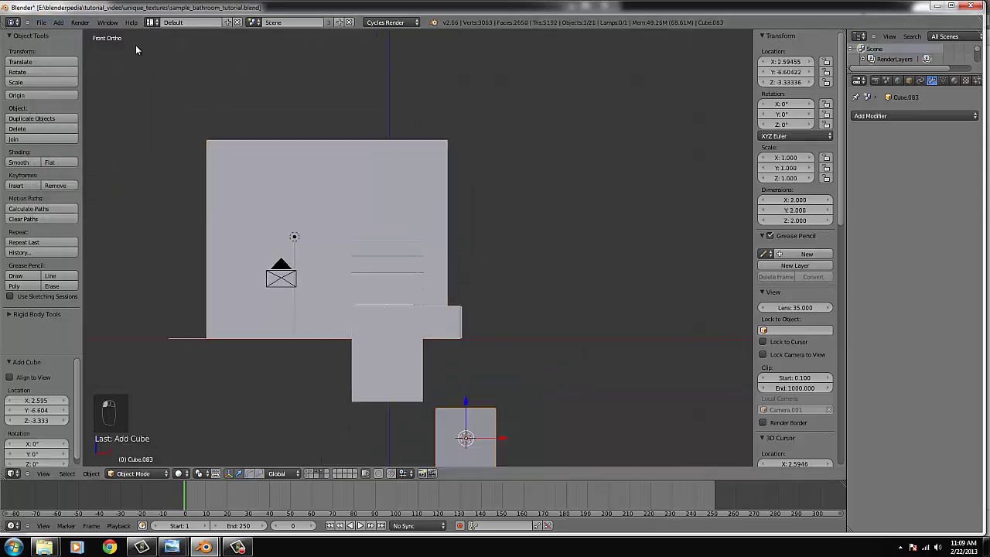
# - Move the new cube into place and squash it flat, checking from front and top views
pyautogui.press('g')
pyautogui.moveTo(570, 225); pyautogui.dragTo(605, 227)
pyautogui.press('g')
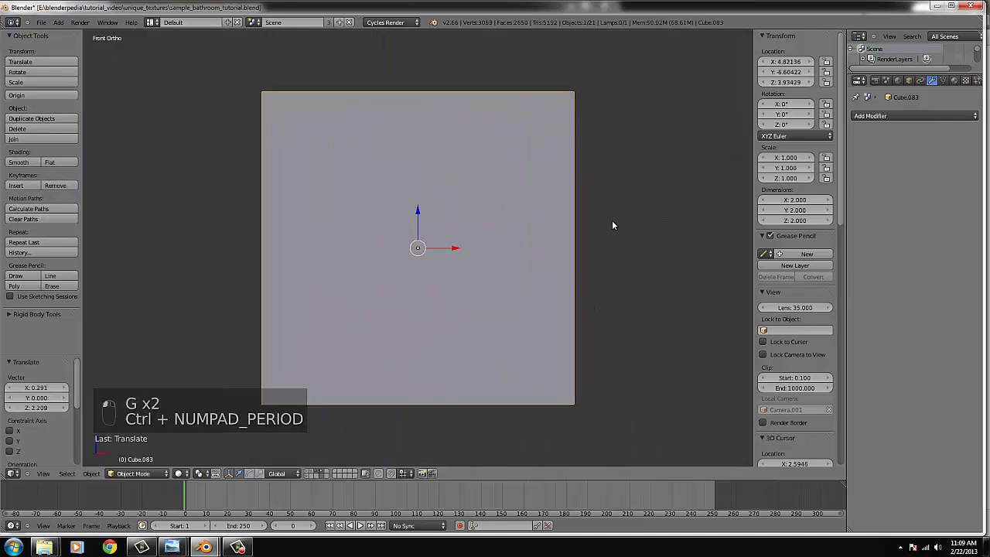
pyautogui.press('s')
pyautogui.press('s')
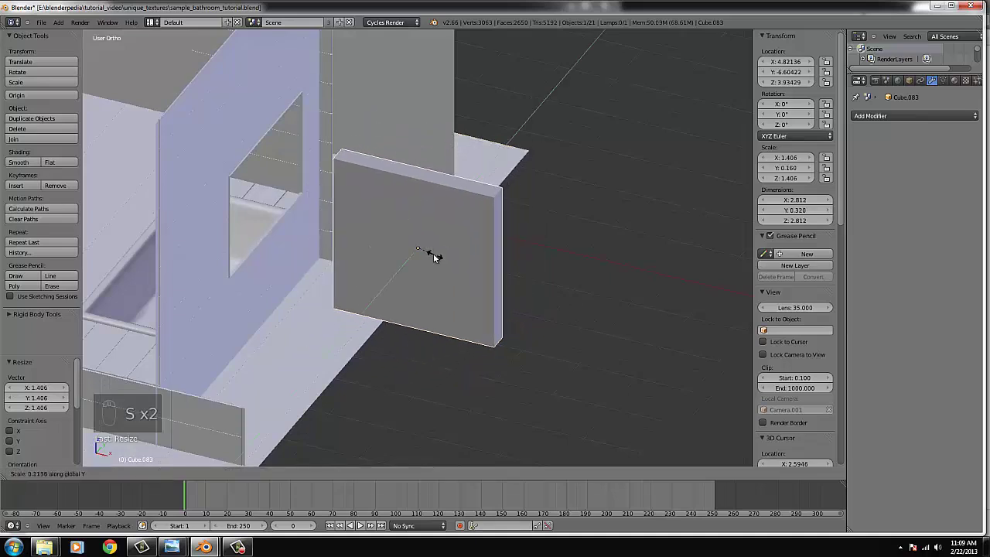
pyautogui.press('KP_1')
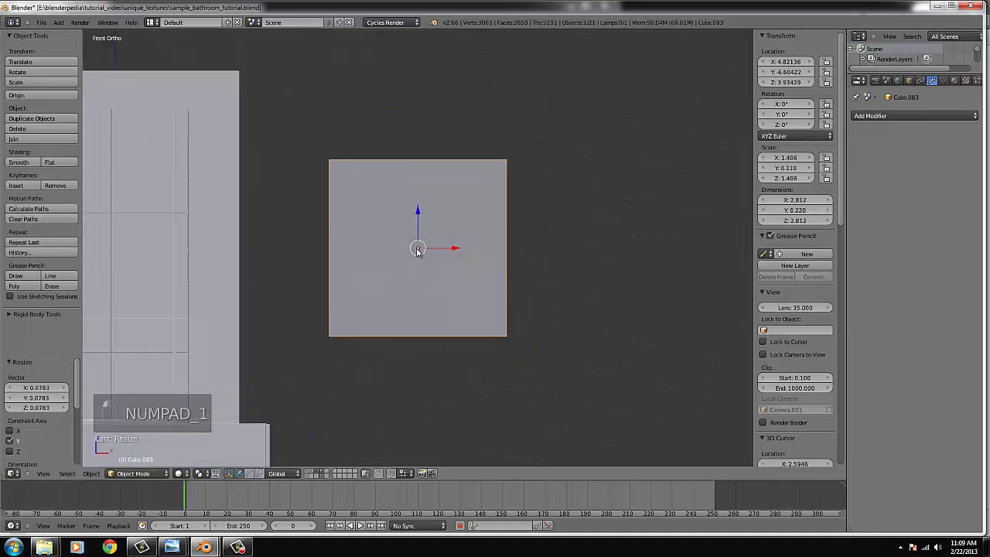
pyautogui.press('KP_7')
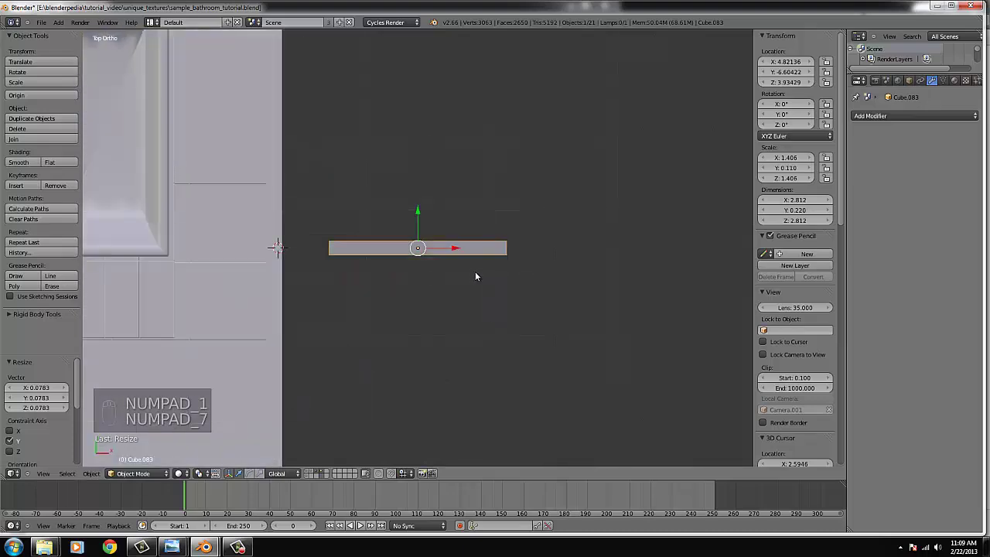
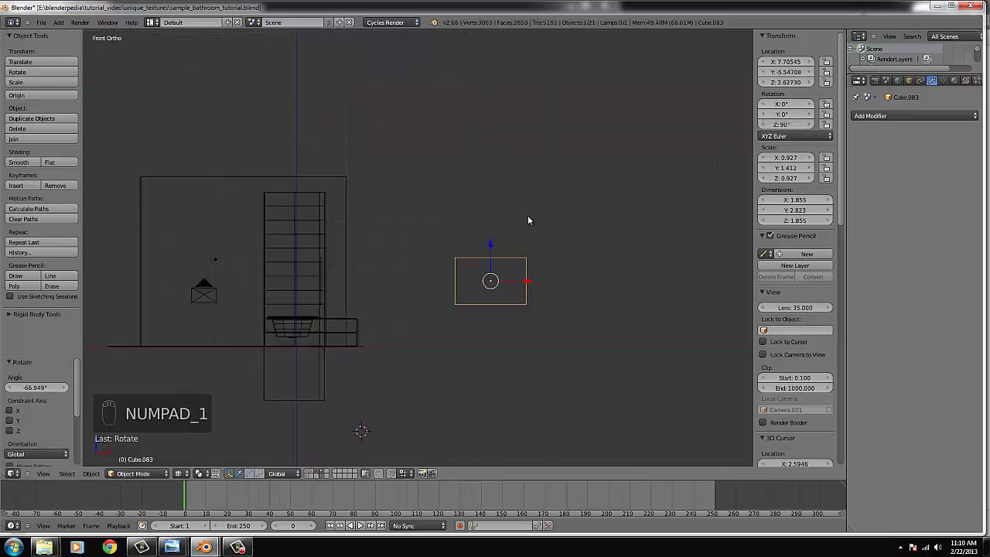
pyautogui.press('KP_7')
pyautogui.press('s')
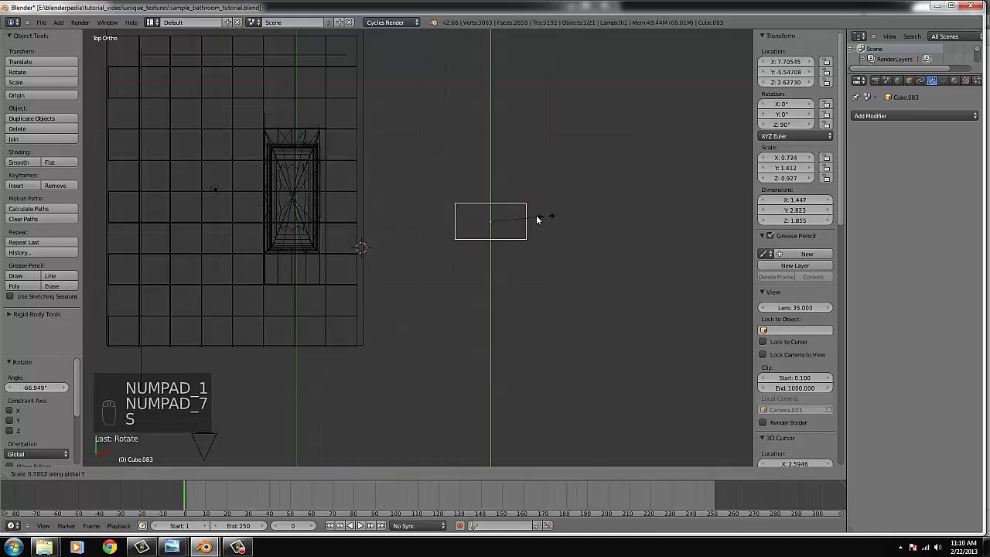
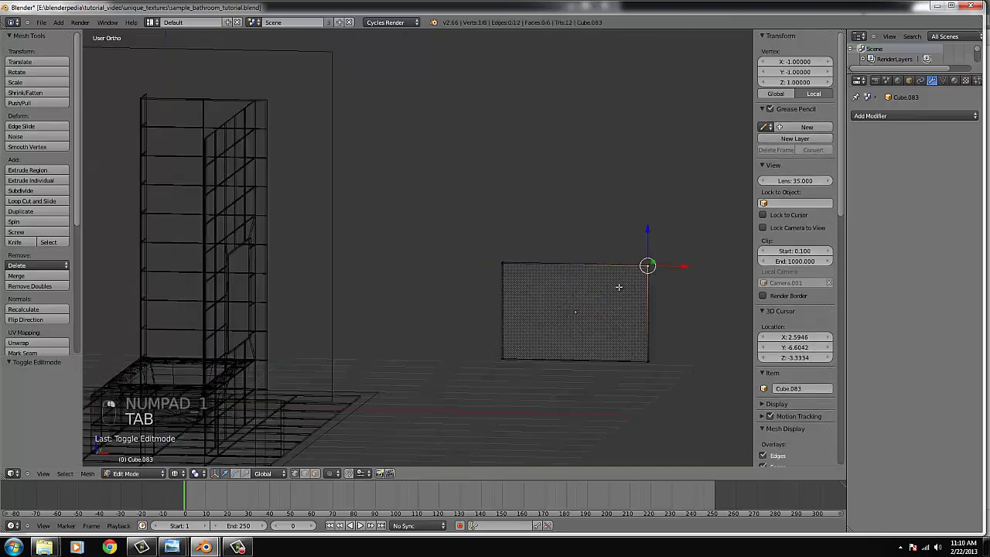
# - Delete the cube's faces to leave an open edge shell and select the whole mesh
pyautogui.press('z')
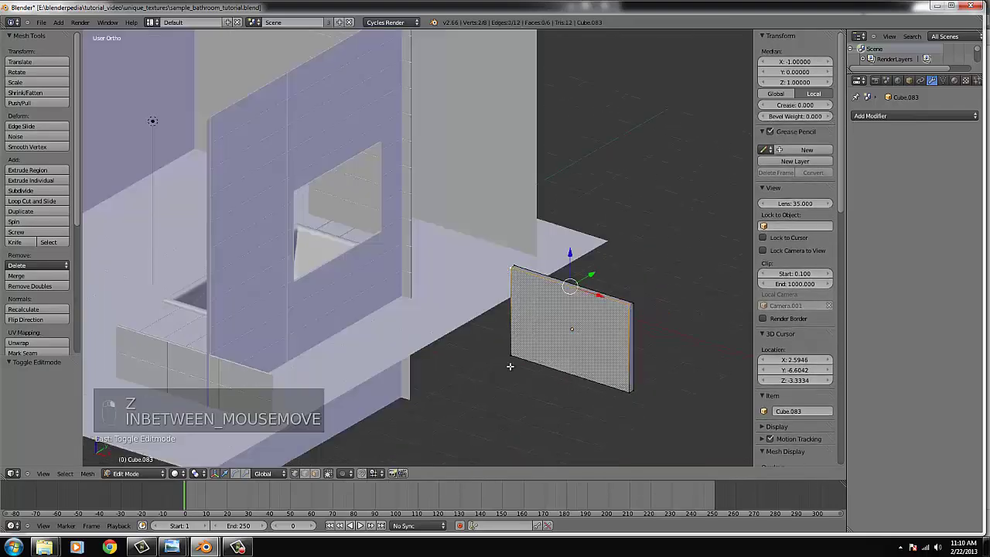
pyautogui.press('x')
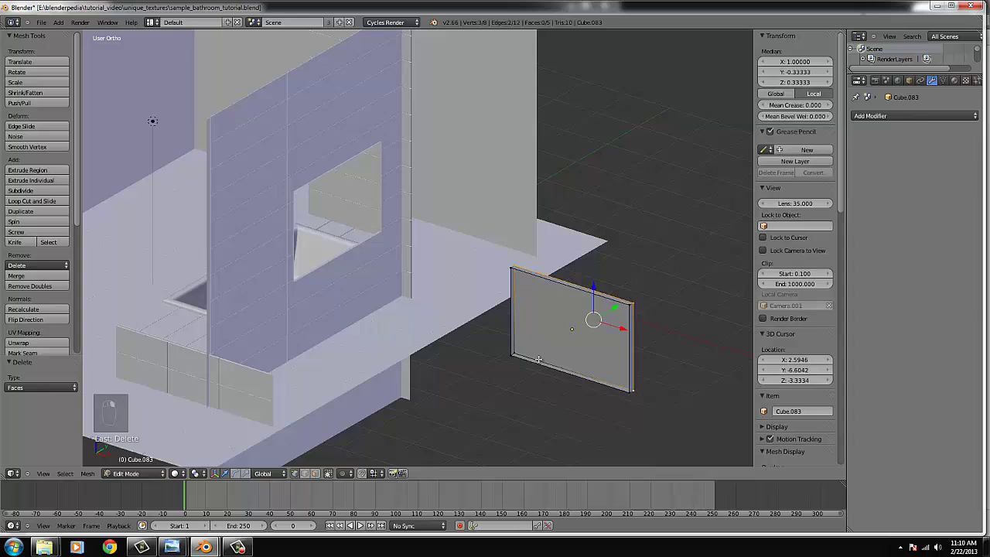
pyautogui.press('x')
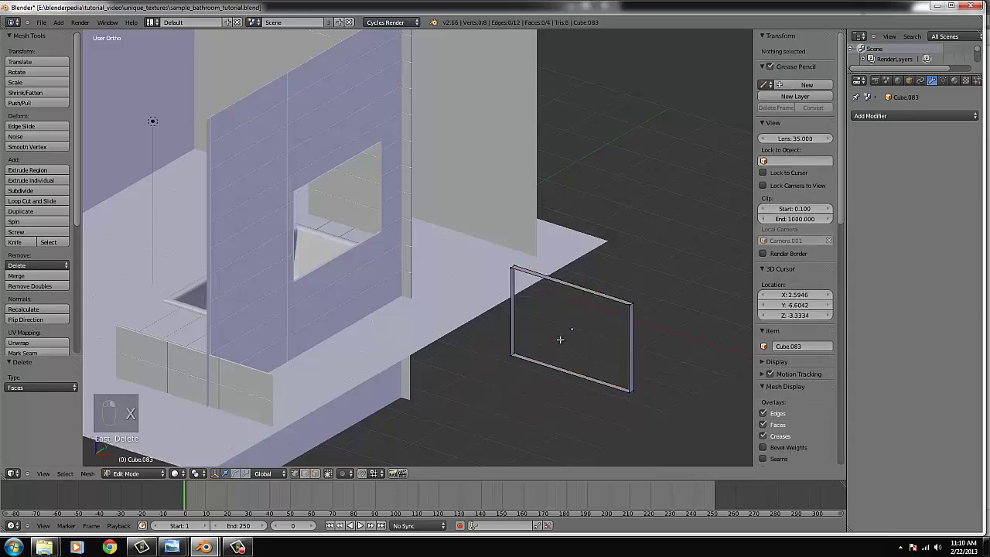
pyautogui.press('KP_1')
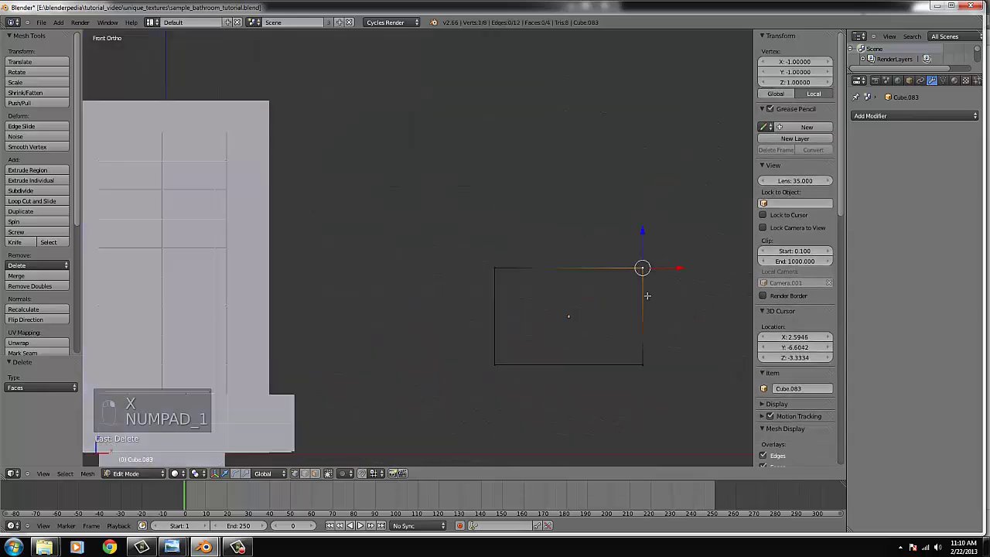
pyautogui.press('ctrl+l')
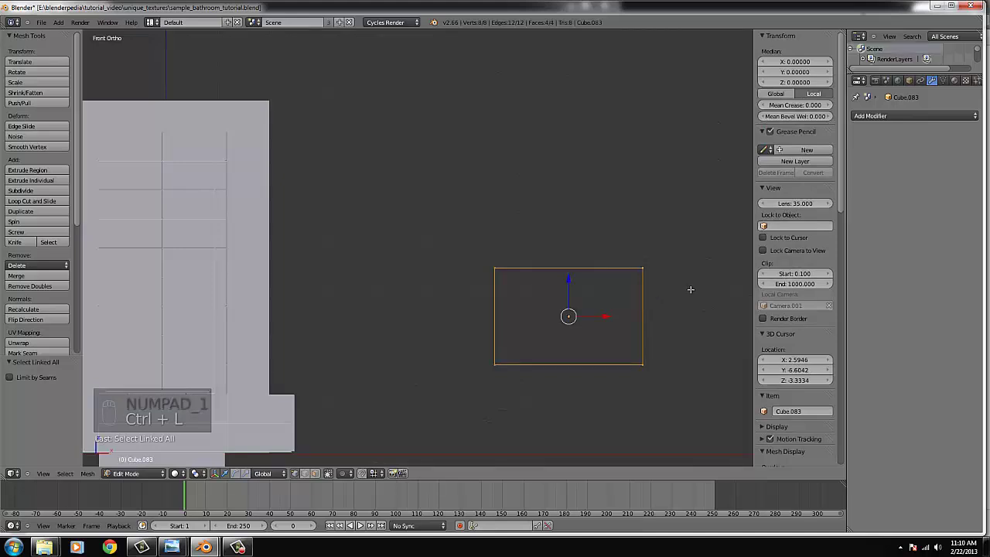
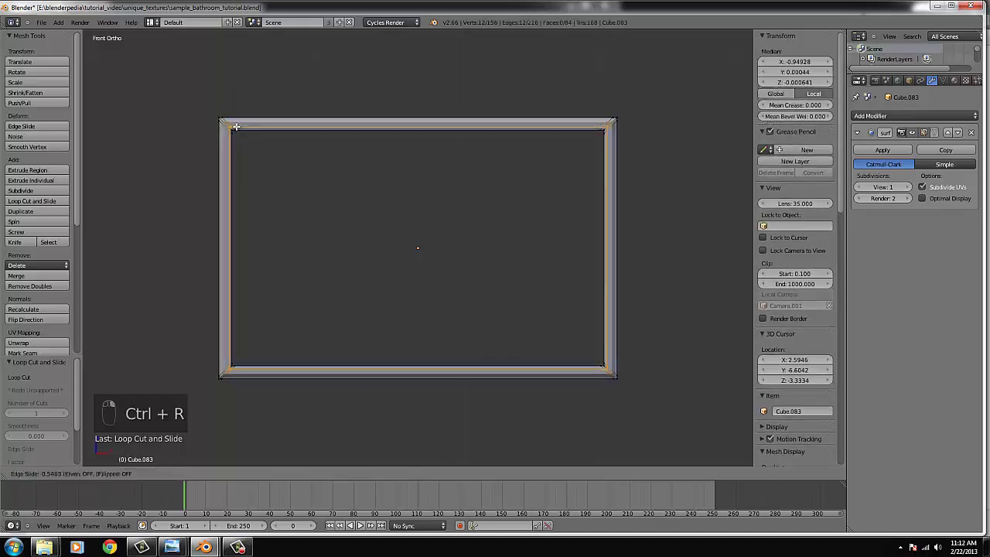
# - Finish editing the frame and return to object mode in front view
pyautogui.press('ctrl+r')
pyautogui.press('Tab')
pyautogui.press('z')
pyautogui.press('z')
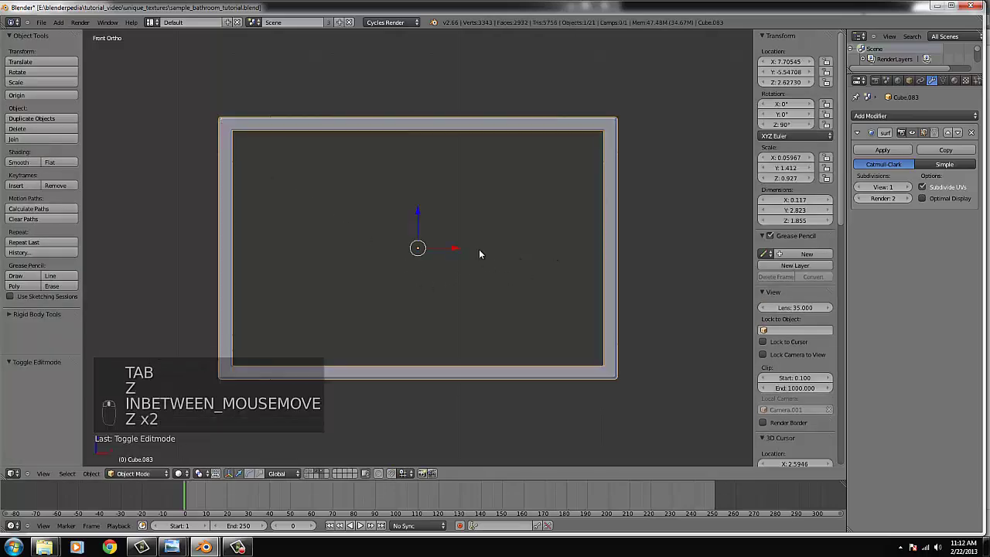
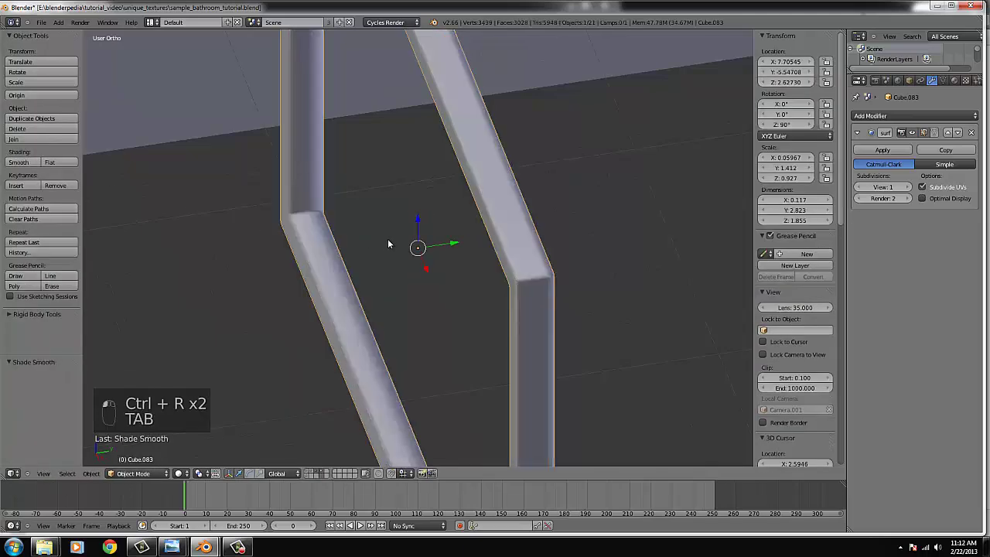
pyautogui.press('KP_1')
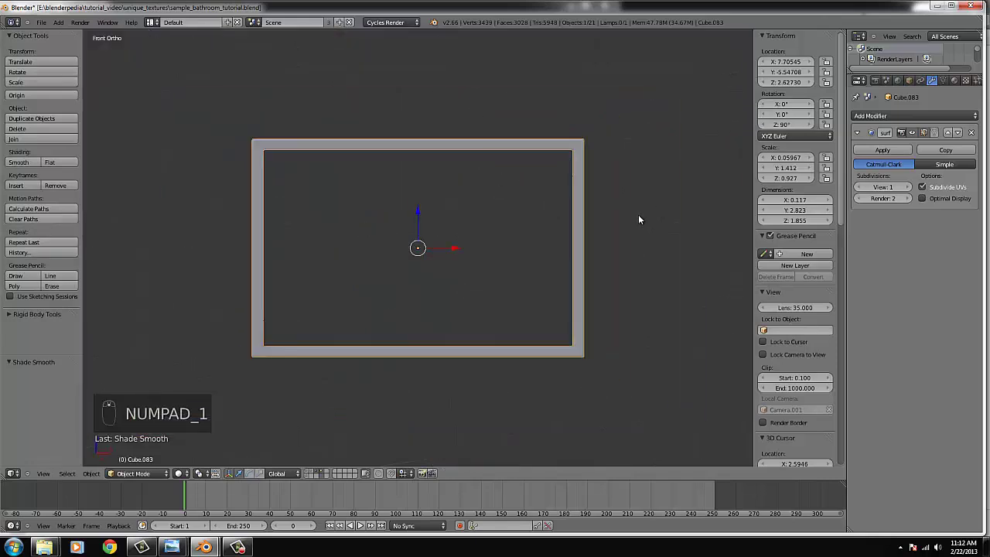
# - Duplicate the rectangular frame and shrink the copy slightly inside the original
pyautogui.press('shift+d')
pyautogui.moveTo(642, 218); pyautogui.dragTo(390, 207)
pyautogui.press('s')
pyautogui.middleClick(391, 207)
pyautogui.moveTo(440, 244); pyautogui.dragTo(452, 246)
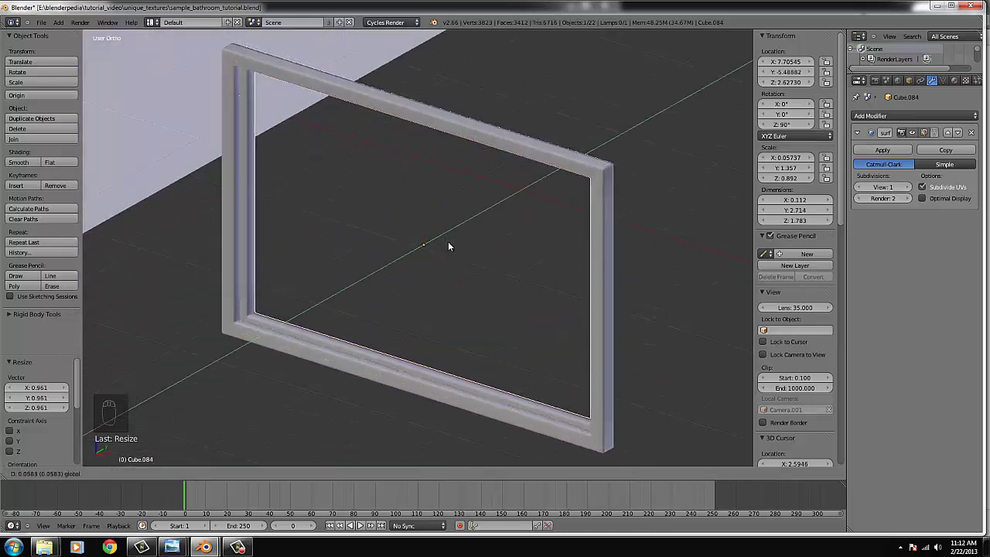
pyautogui.press('s')
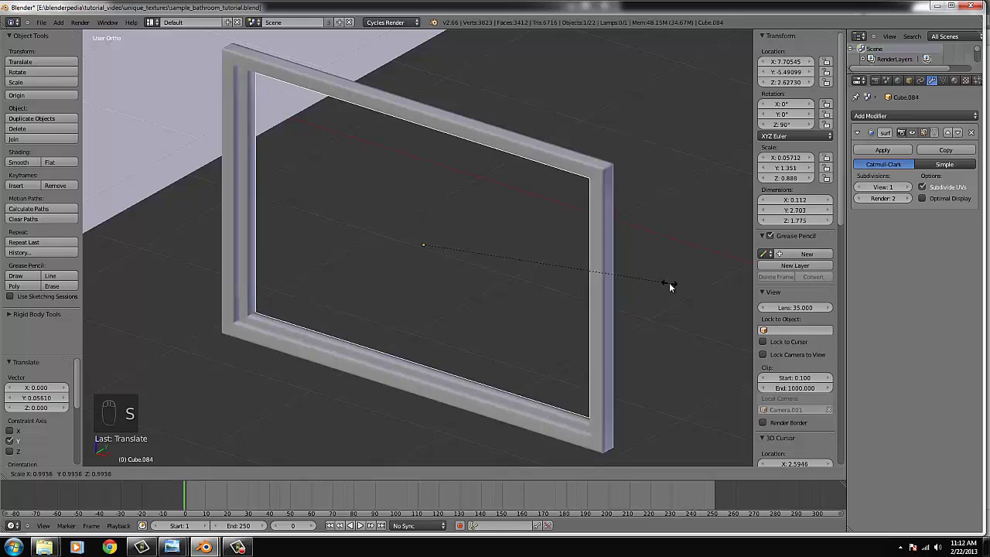
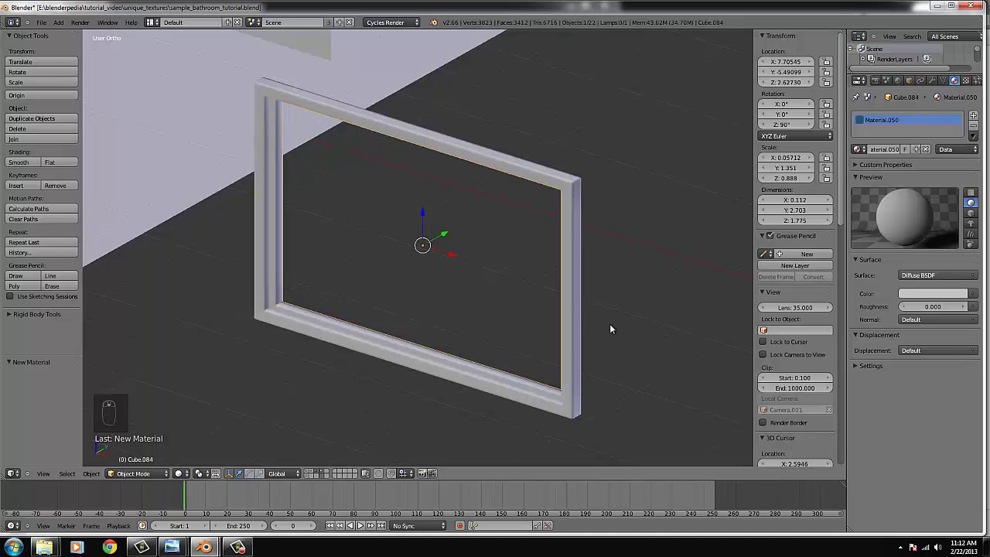
# - Add a new cube from the menu and bring it over to the frame in front view
pyautogui.press('KP_1')
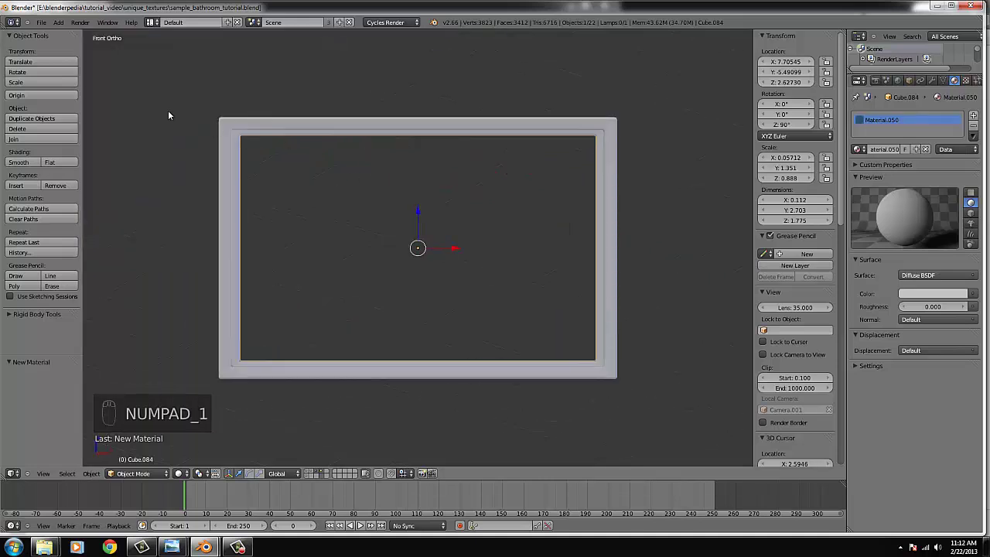
pyautogui.moveTo(71, 35); pyautogui.dragTo(436, 232)
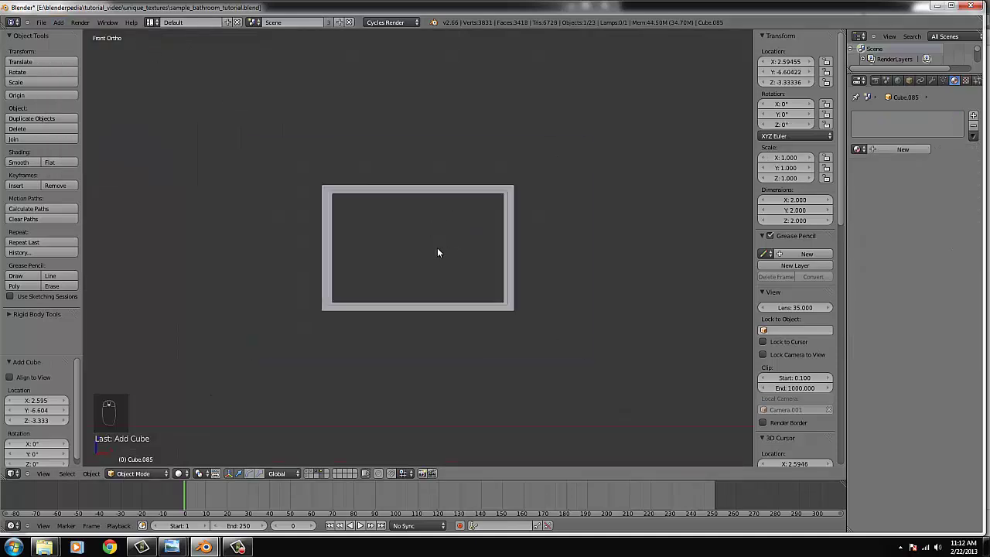
pyautogui.press('g')
pyautogui.press('g')
pyautogui.press('s')
pyautogui.moveTo(446, 289); pyautogui.dragTo(372, 270)
pyautogui.press('g')
# - Scale and move the cube into a thin upright bar standing inside the frame
pyautogui.press('s')
pyautogui.press('s')
pyautogui.press('s')
pyautogui.press('s')
pyautogui.press('s')
pyautogui.press('s')
pyautogui.press('s')
pyautogui.press('g')
pyautogui.press('s')
pyautogui.press('g')
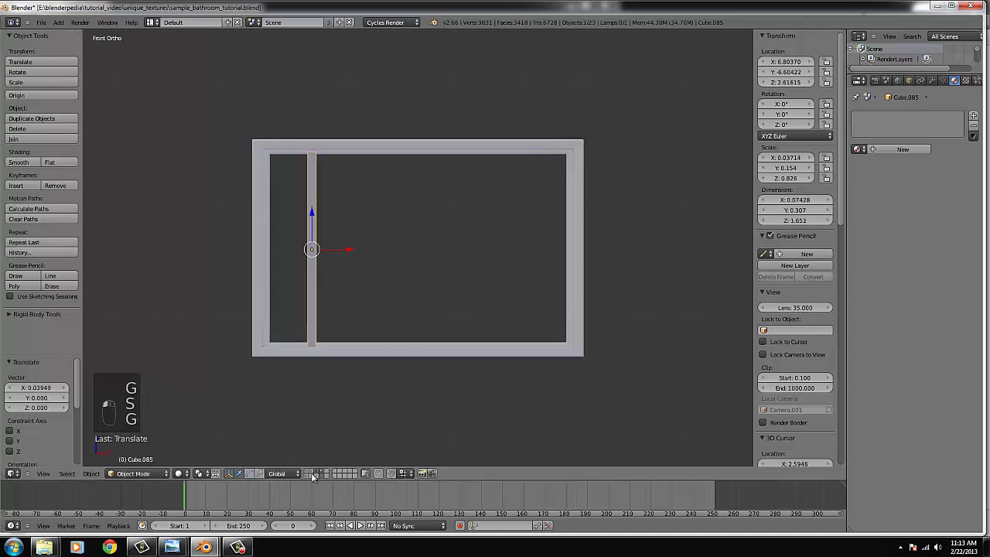
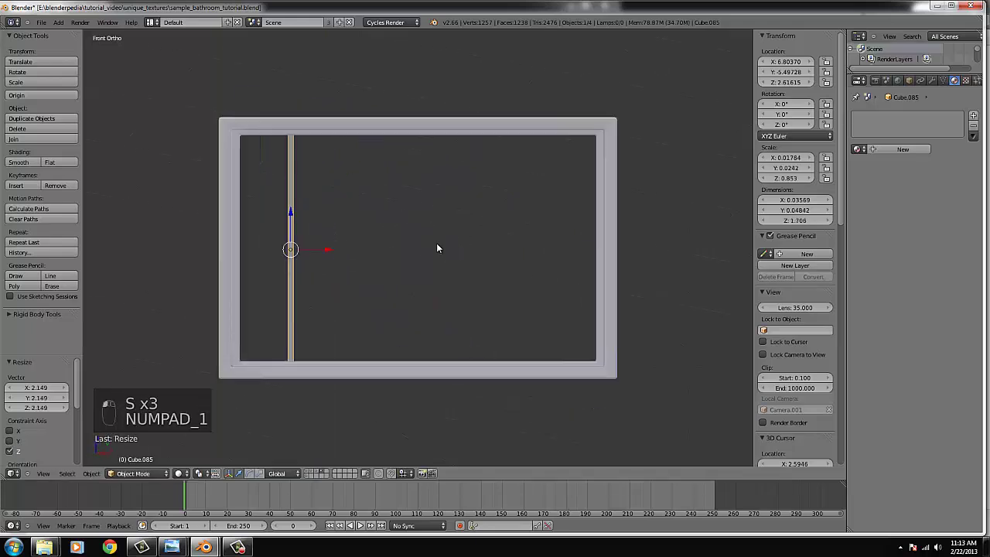
pyautogui.press('s')
pyautogui.press('s')
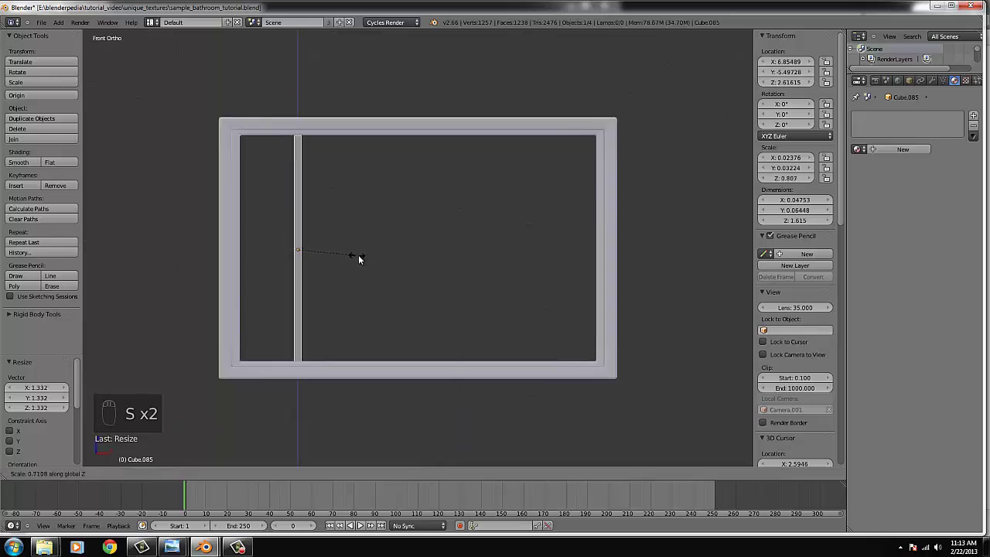
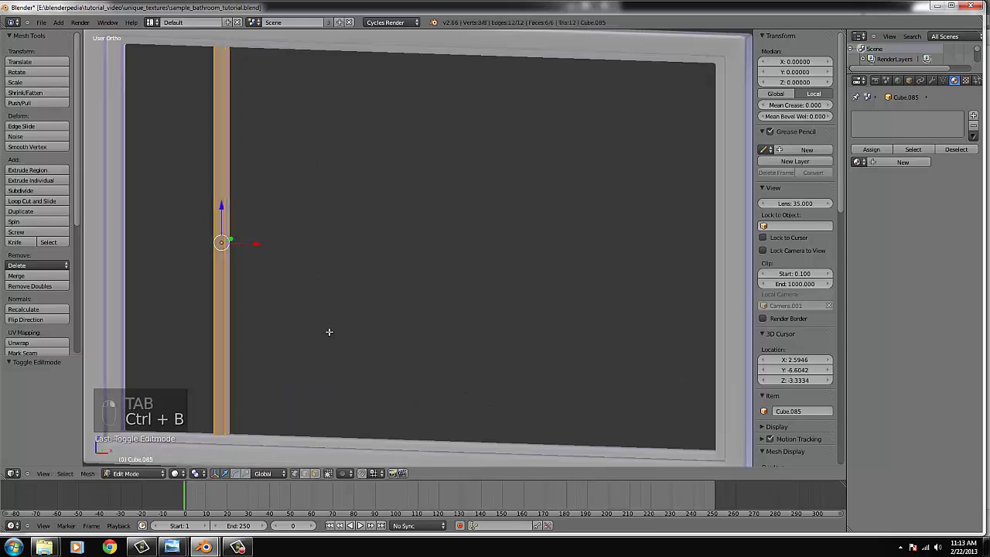
# - Return the upright bar from mesh editing to object mode
pyautogui.press('Tab')
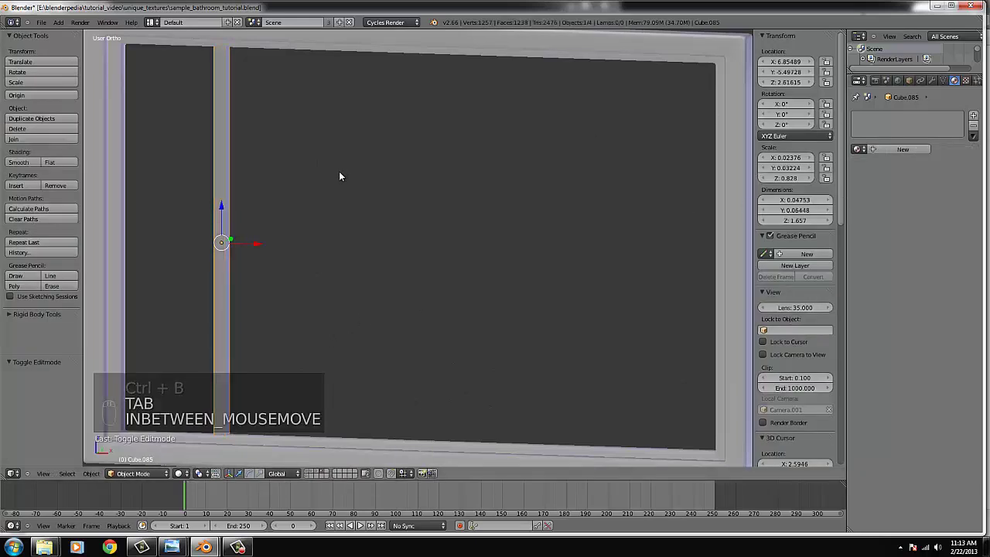
pyautogui.write('_')
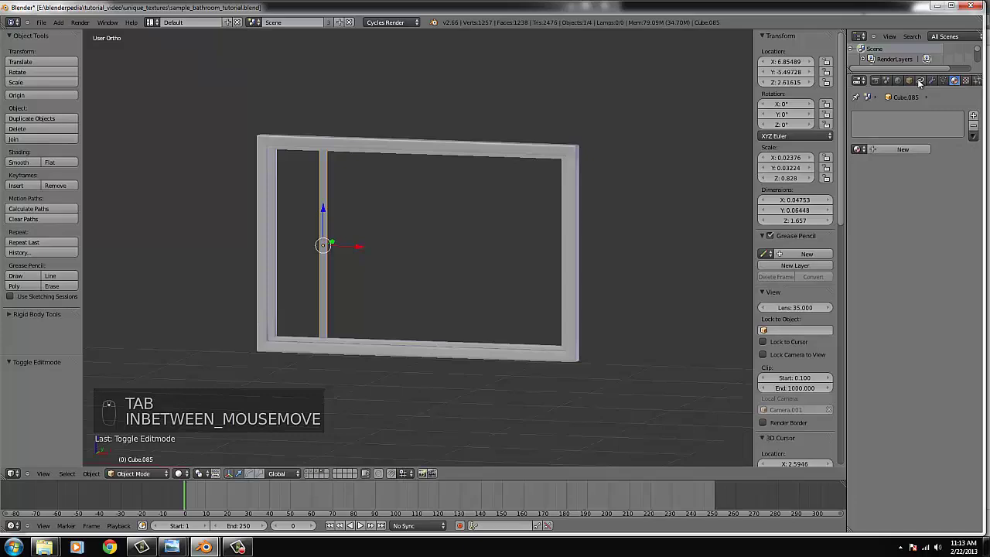
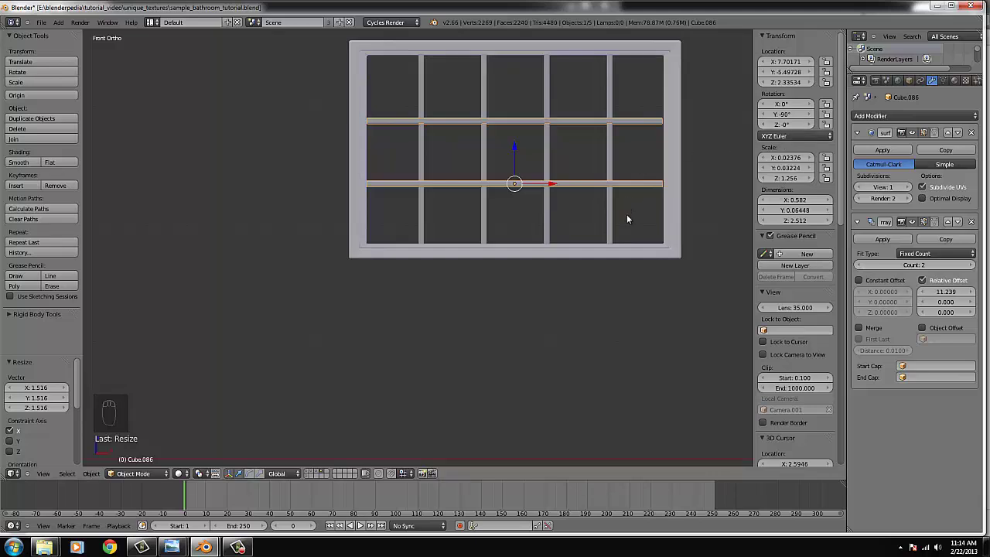
# - Adjust the bar's position and size to fit within the window frame
pyautogui.press('g')
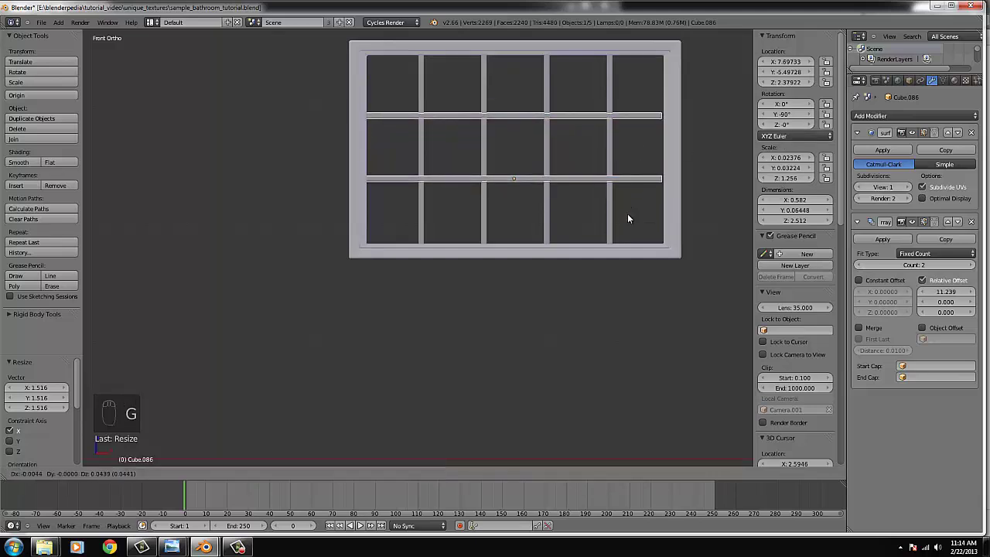
pyautogui.moveTo(631, 219); pyautogui.dragTo(632, 221)
pyautogui.press('s')
pyautogui.moveTo(632, 221); pyautogui.dragTo(635, 185)
pyautogui.click(635, 185)
# - Select the bar object, zoom in on the window grid and leave mesh editing
pyautogui.rightClick(590, 216)
pyautogui.moveTo(609, 204); pyautogui.dragTo(611, 206)
pyautogui.moveTo(574, 234); pyautogui.dragTo(514, 249)
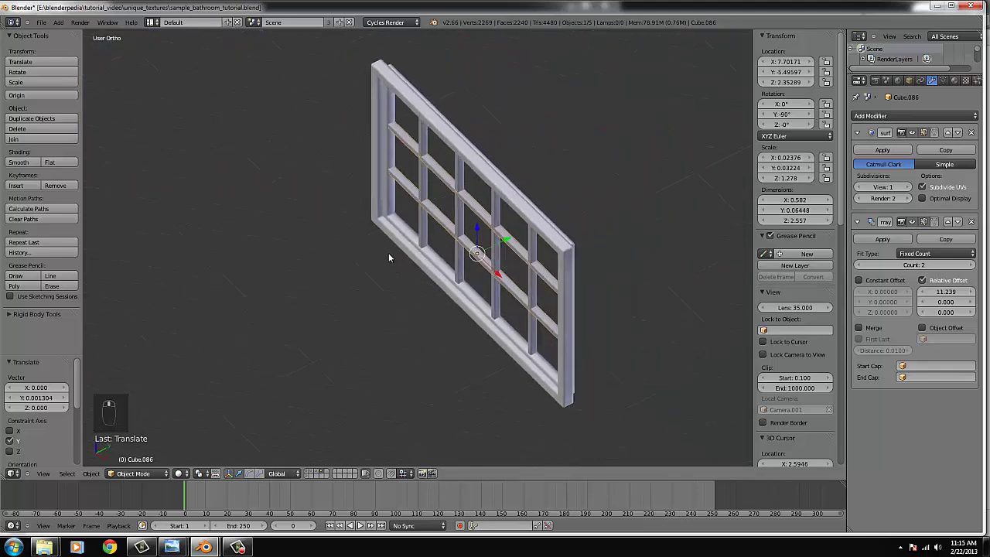
pyautogui.moveTo(396, 246); pyautogui.dragTo(401, 286)
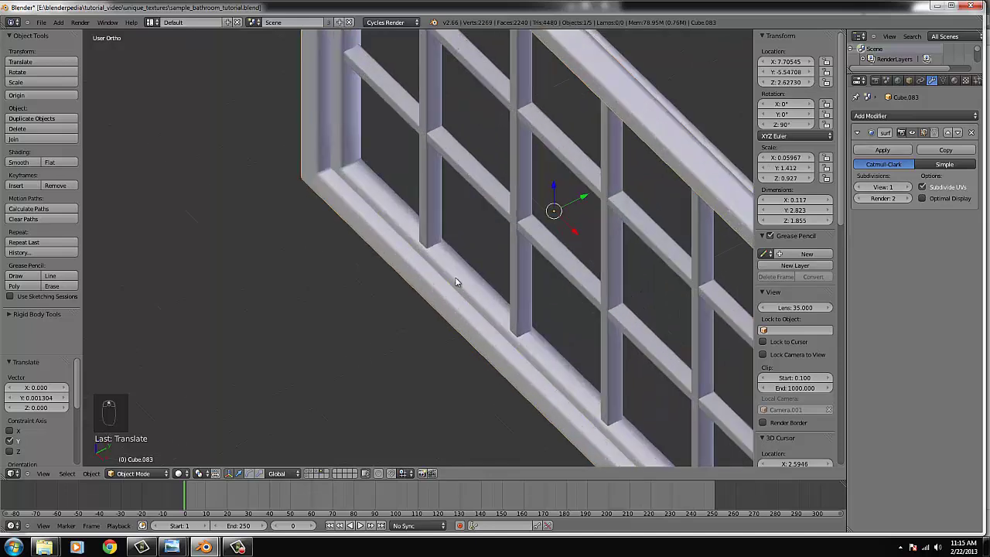
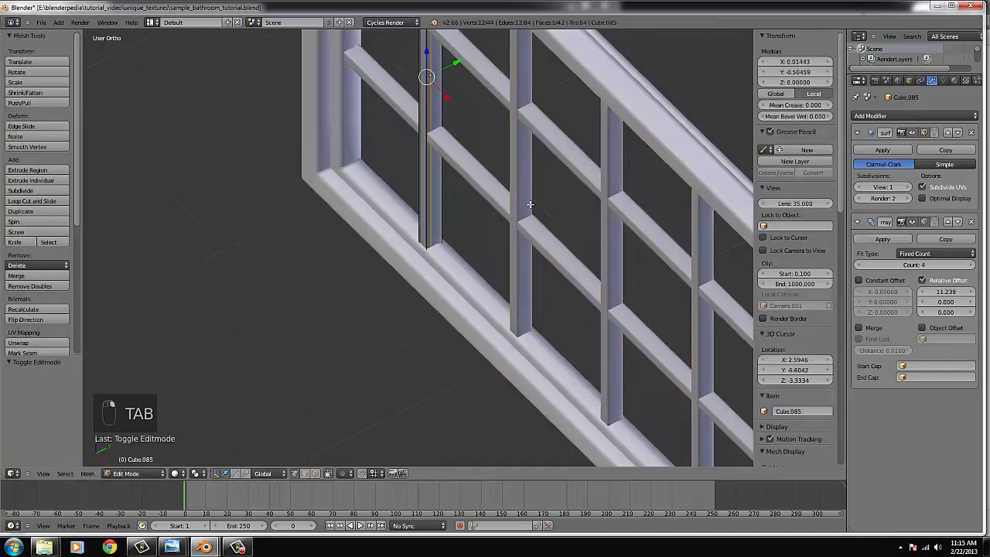
pyautogui.press('Tab')
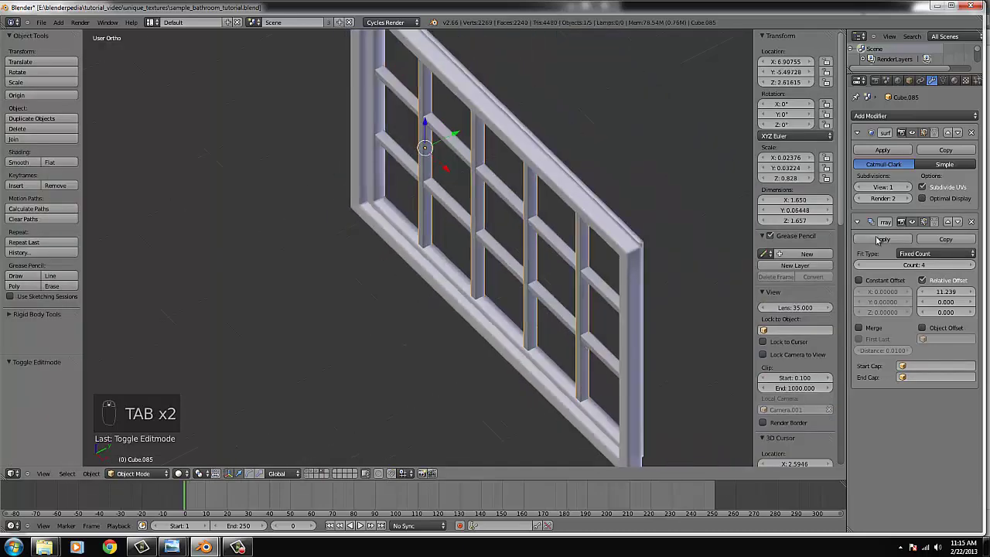
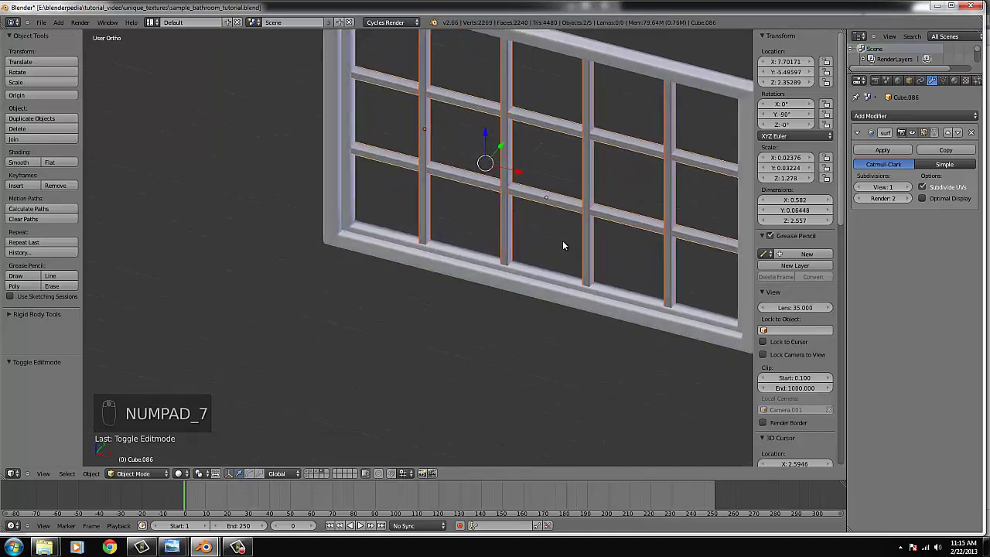
# - Flatten the new glass slab into a thin pane from top view, undoing a wrong scale
pyautogui.press('KP_7')
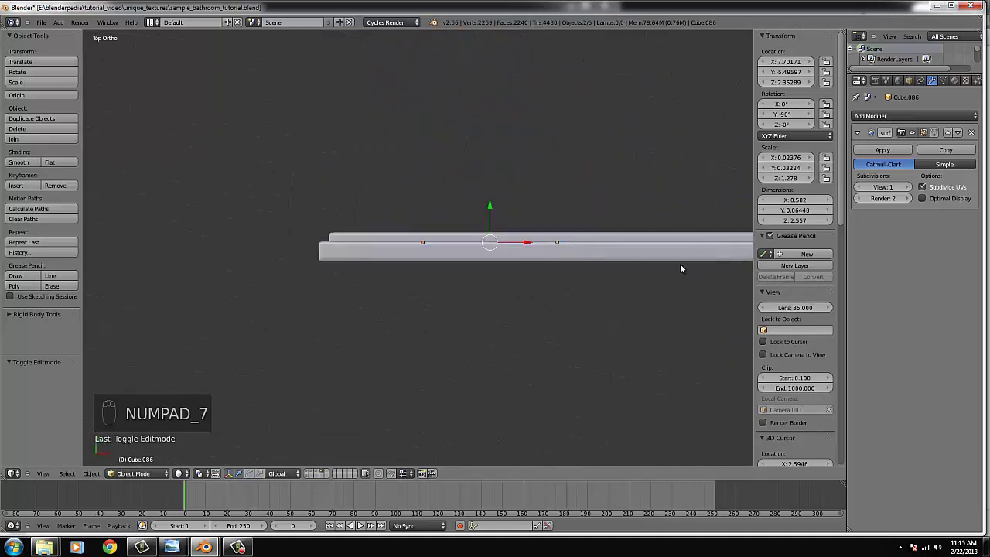
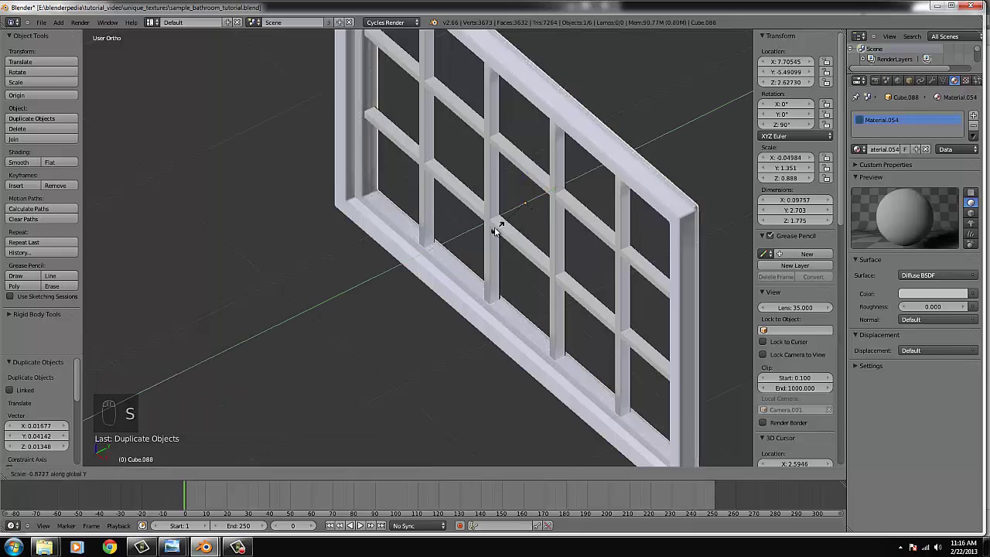
pyautogui.press('s')
pyautogui.moveTo(537, 207); pyautogui.dragTo(544, 199)
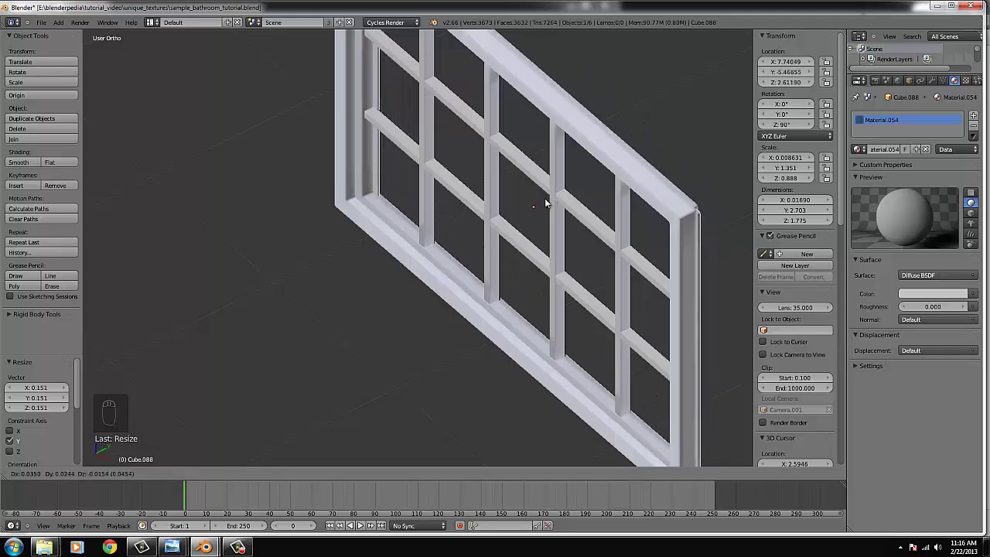
pyautogui.moveTo(546, 229); pyautogui.dragTo(508, 220)
pyautogui.press('ctrl+z')
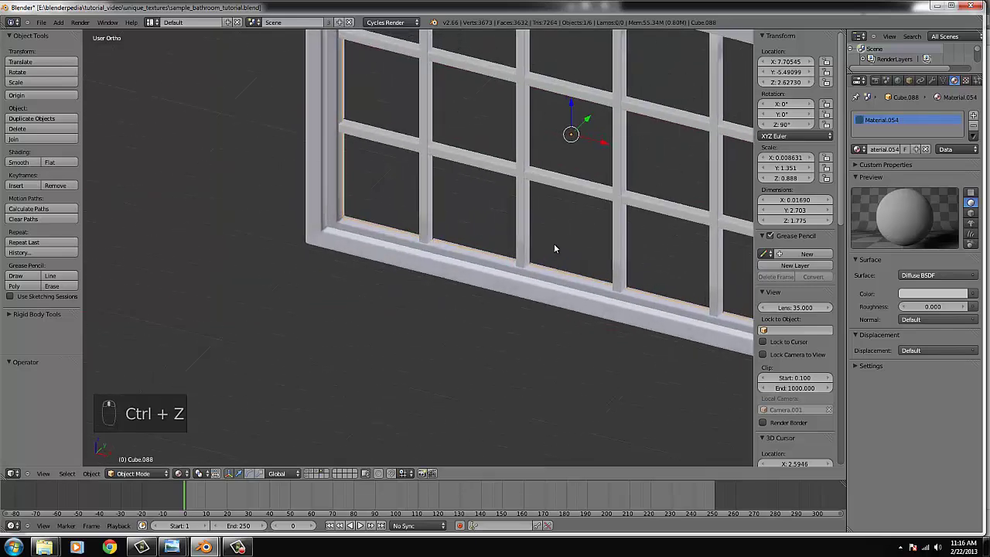
# - Slide the glass pane up against the window frame, checking along its edge
pyautogui.press('s')
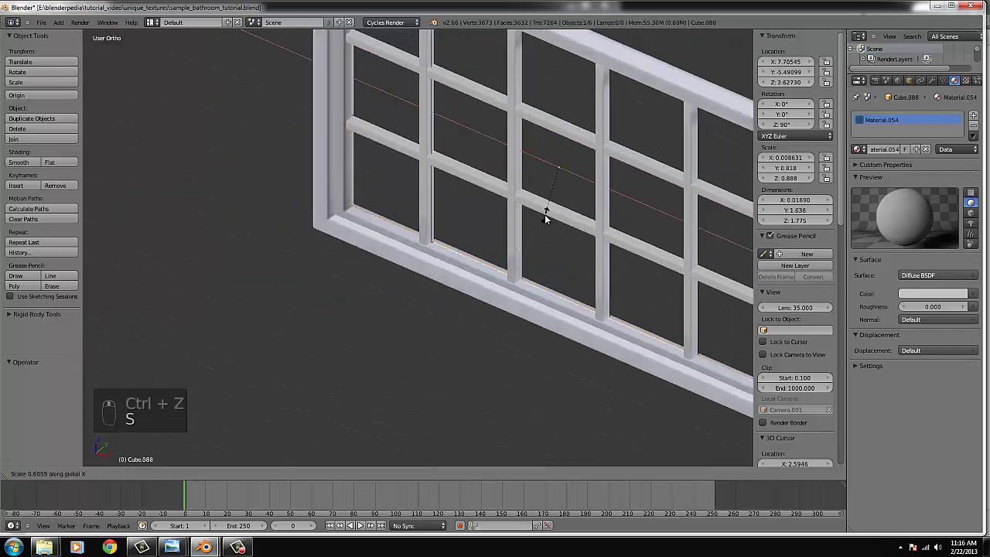
pyautogui.rightClick(562, 243)
pyautogui.moveTo(575, 258); pyautogui.dragTo(580, 184)
pyautogui.moveTo(574, 257); pyautogui.dragTo(591, 202)
pyautogui.rightClick(569, 186)
pyautogui.moveTo(607, 200); pyautogui.dragTo(570, 197)
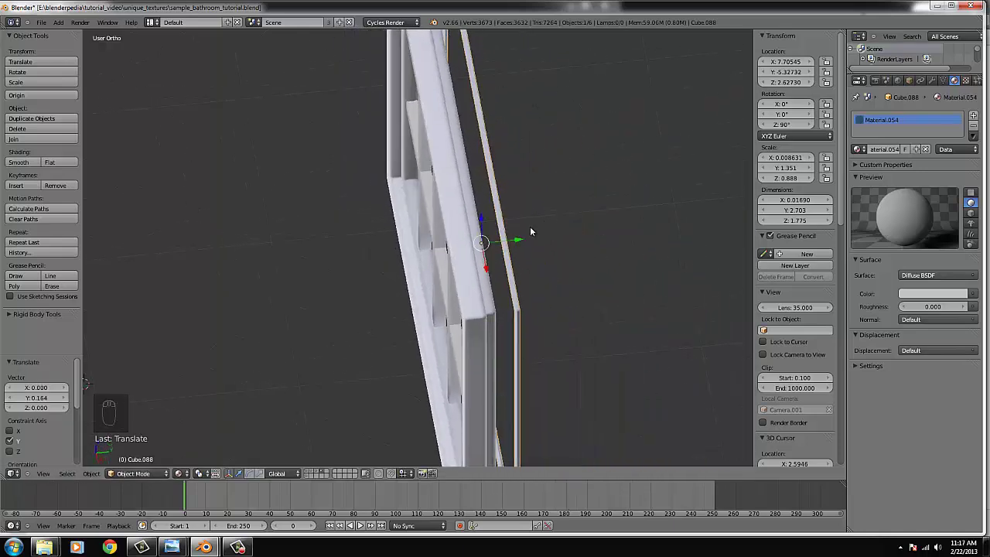
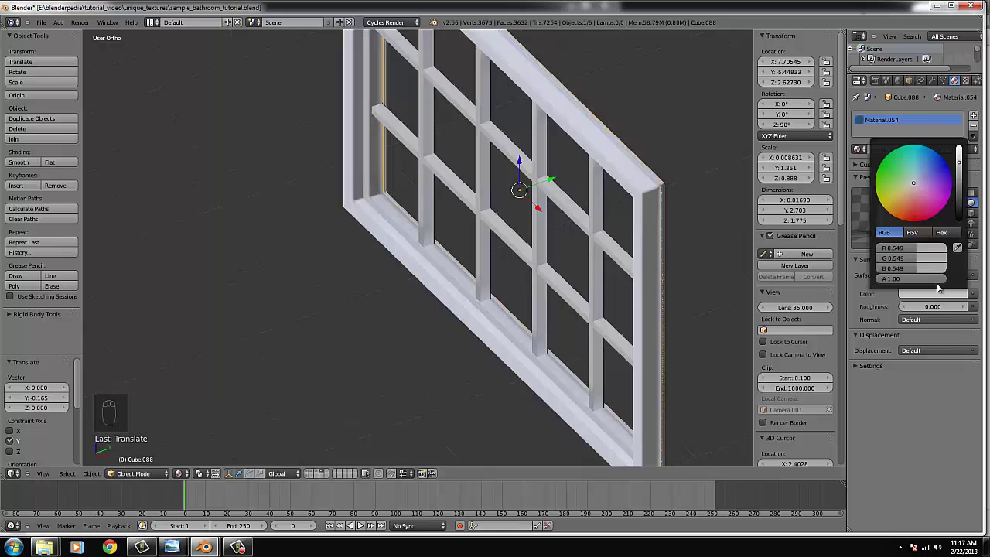
# - Set the glass pane's material colour to near-black
pyautogui.click(962, 212)
pyautogui.moveTo(545, 294); pyautogui.dragTo(589, 176)
pyautogui.moveTo(589, 175); pyautogui.dragTo(591, 177)
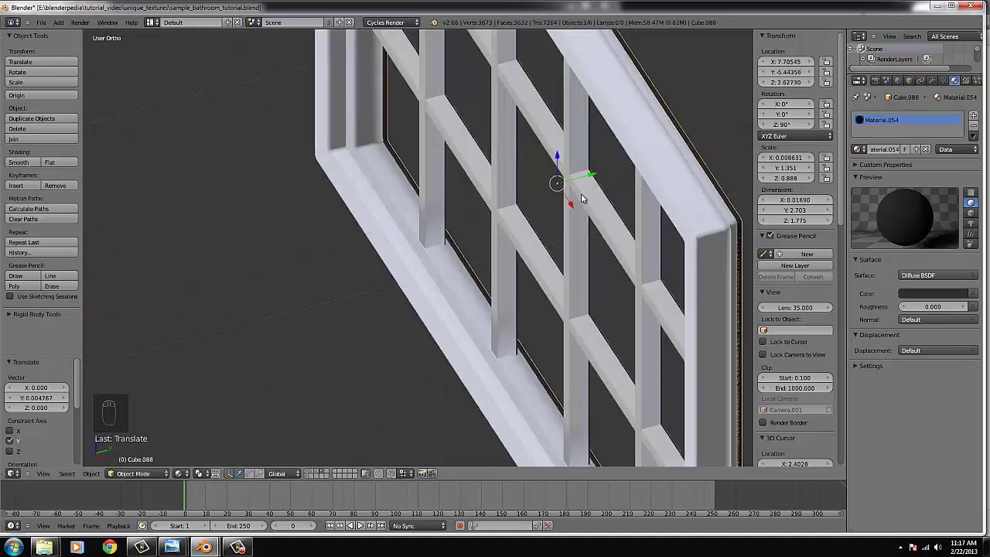
pyautogui.moveTo(584, 200); pyautogui.dragTo(624, 292)
# - Make the glass pane slightly thinner and view the window from the front
pyautogui.press('s')
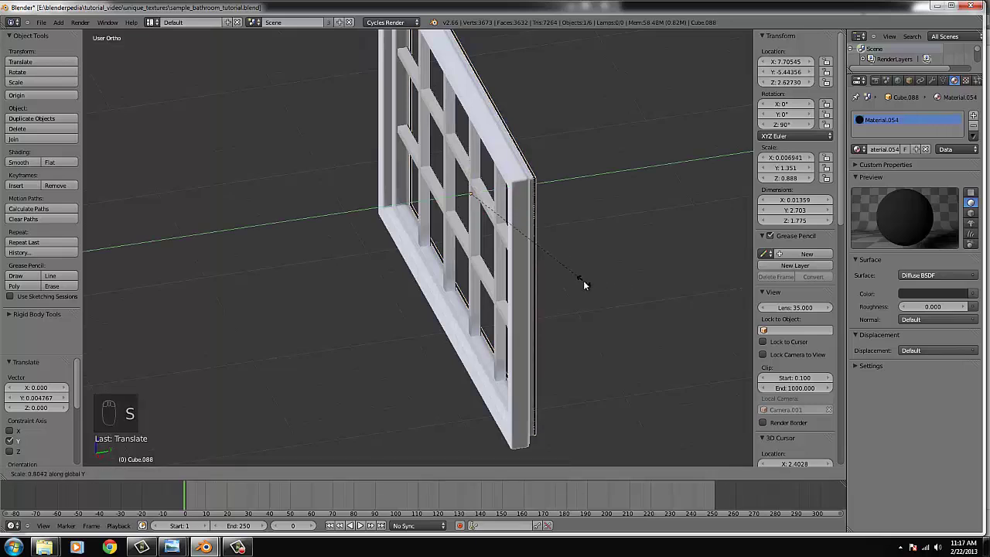
pyautogui.moveTo(557, 265); pyautogui.dragTo(528, 169)
pyautogui.moveTo(527, 169); pyautogui.dragTo(556, 263)
pyautogui.moveTo(555, 263); pyautogui.dragTo(327, 98)
pyautogui.press('b')
pyautogui.press('KP_1')
pyautogui.middleClick(321, 218)
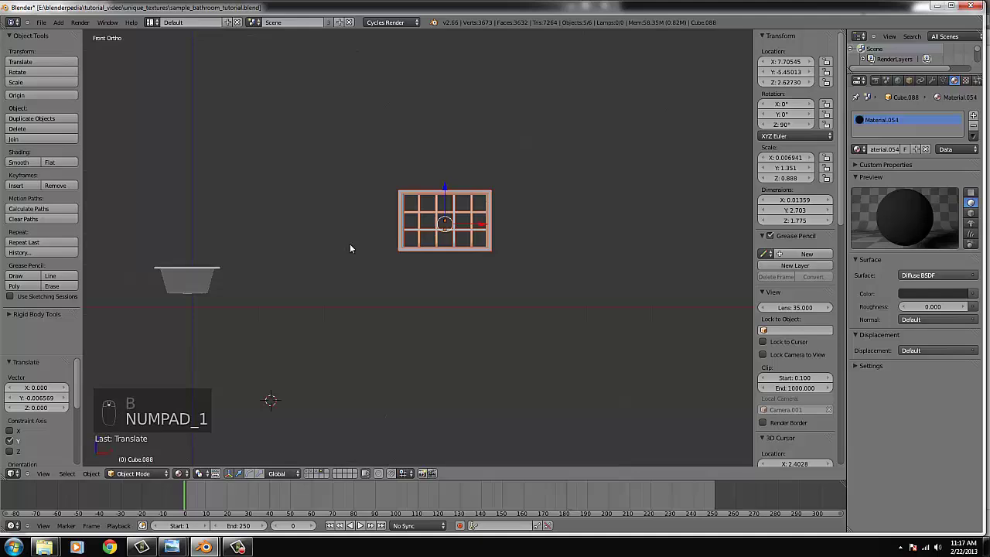
# - Check the window from the top view, undoing an accidental join of the frame objects
pyautogui.press('KP_7')
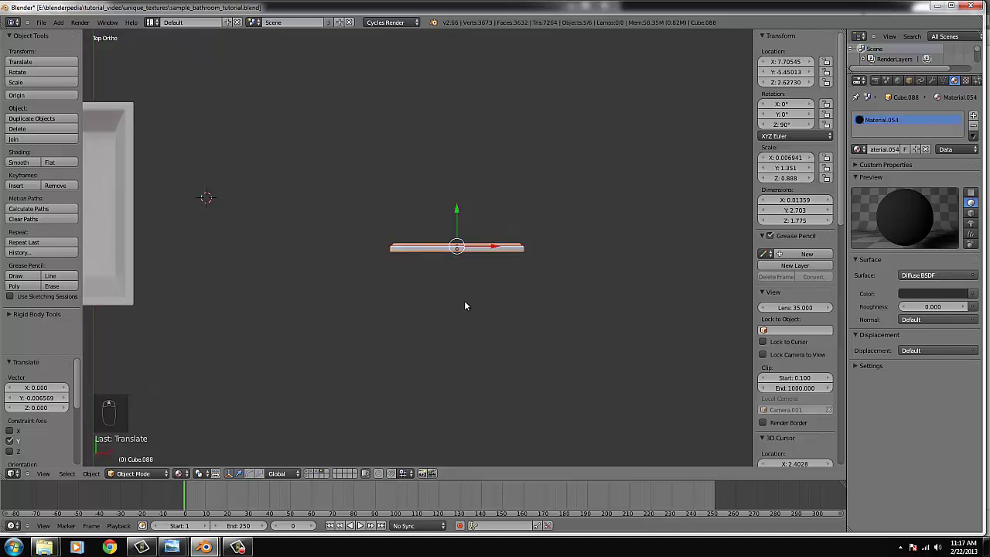
pyautogui.press('Left')
pyautogui.press('ctrl+j')
pyautogui.press('ctrl+z')
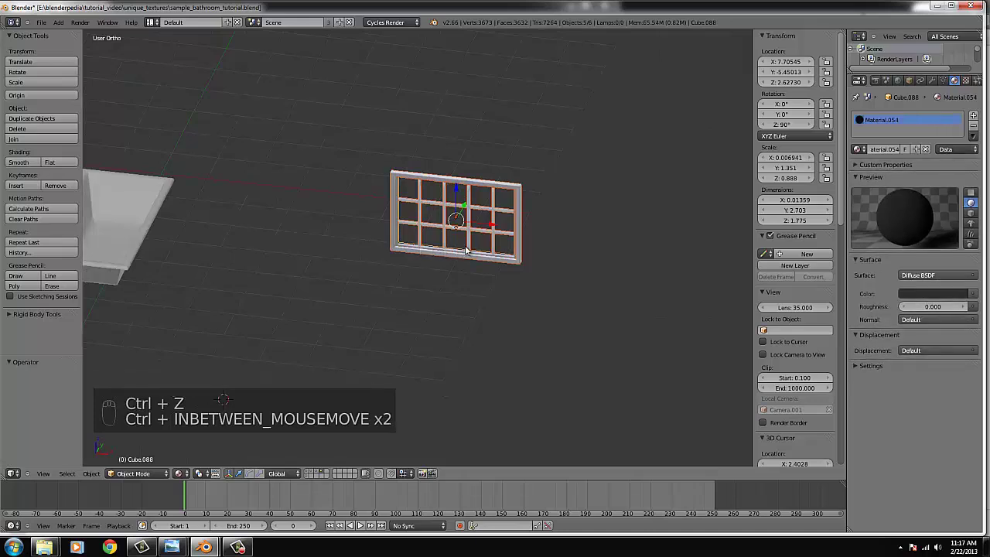
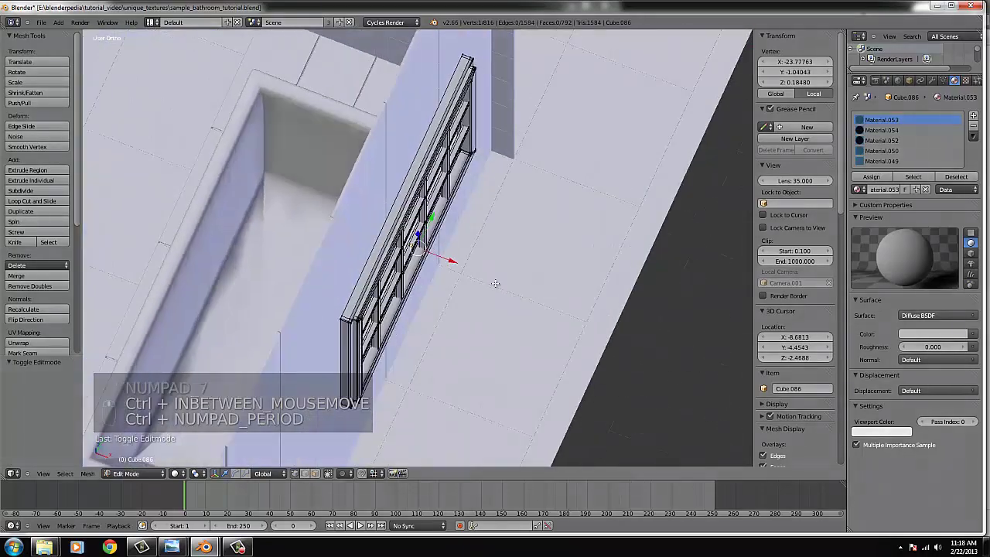
# - Select the faces of one vertical bar of Cube.086, then return to object mode
pyautogui.press('Tab')
pyautogui.press('Tab')
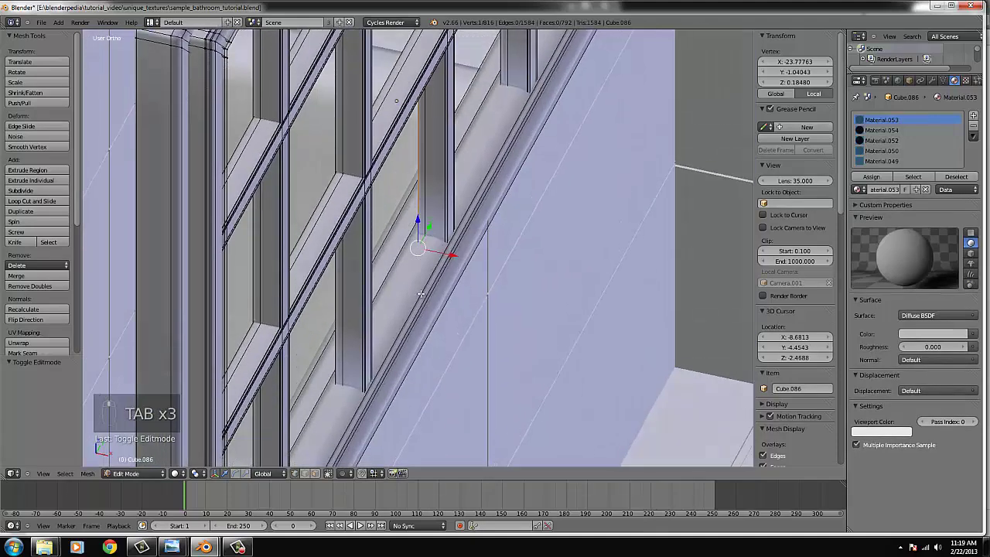
pyautogui.press('ctrl+l')
pyautogui.press('g')
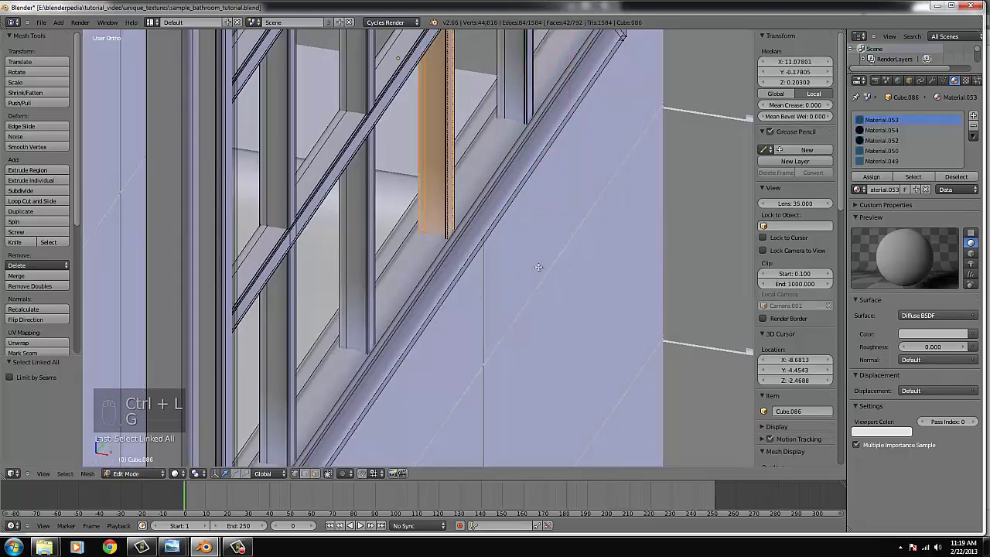
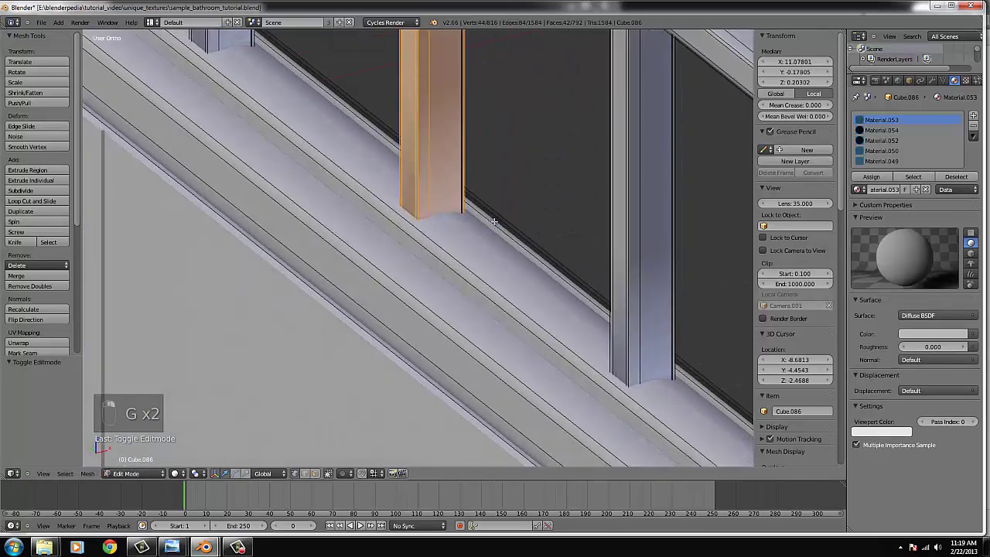
pyautogui.press('Tab')
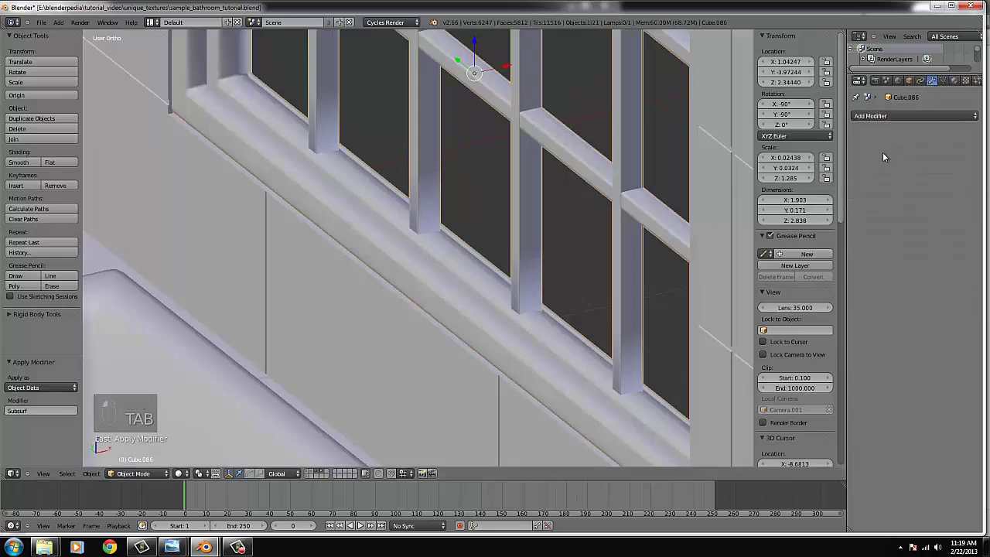
# - Toggle in and out of edit mode on the frame, checking bars in wireframe shading
pyautogui.press('Tab')
pyautogui.press('Tab')
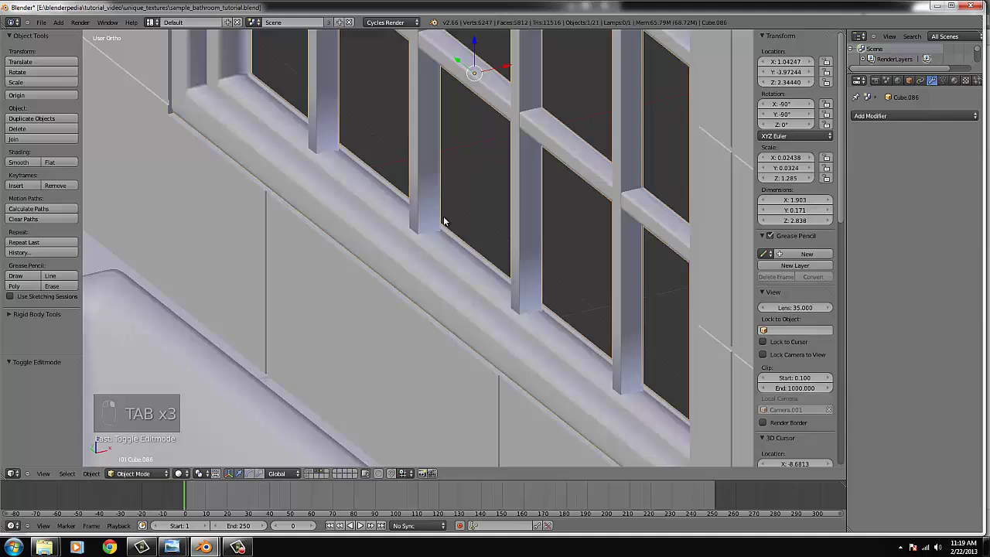
pyautogui.press('Tab')
pyautogui.press('Tab')
pyautogui.press('Tab')
pyautogui.press('Tab')
pyautogui.middleClick(514, 186)
pyautogui.press('z')
pyautogui.press('Tab')
pyautogui.press('ctrl+l')
pyautogui.press('z')
# - Look through the scene camera and preview the bathroom with rendered shading
pyautogui.press('KP_0')
pyautogui.press('Tab')
pyautogui.moveTo(185, 480); pyautogui.dragTo(662, 218)
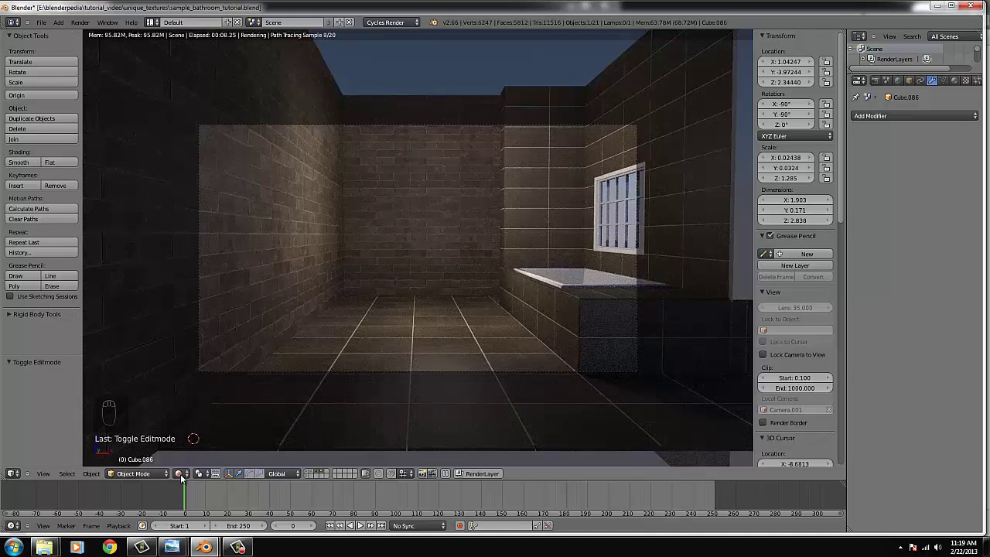
pyautogui.moveTo(183, 479); pyautogui.dragTo(194, 443)
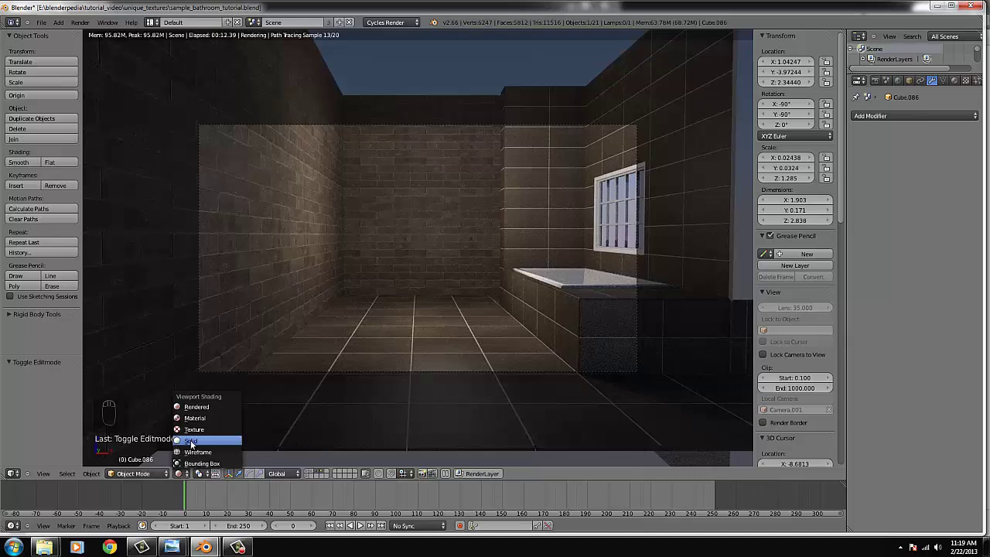
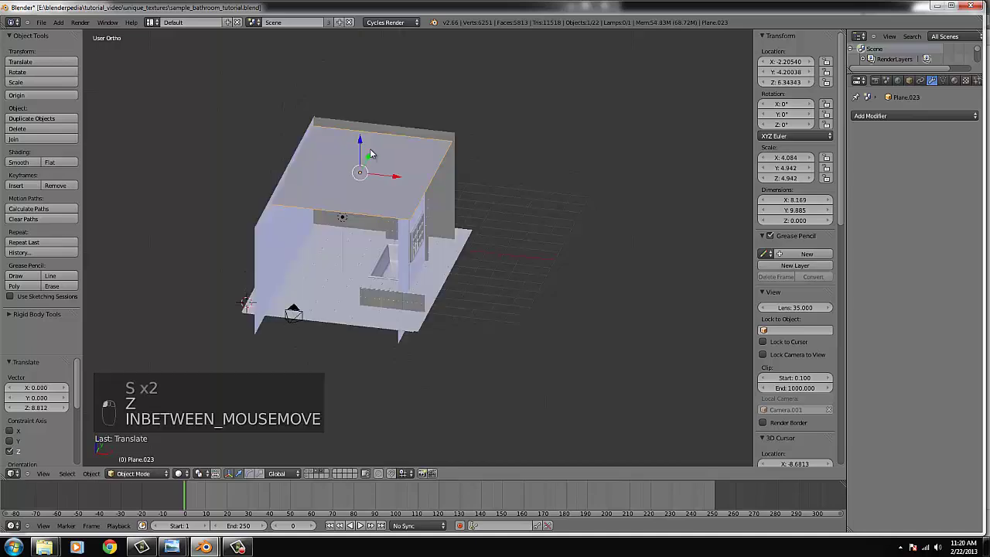
# - Enlarge the new plane over the room, lower it to ceiling height and check it in camera view
pyautogui.press('s')
pyautogui.click(490, 196)
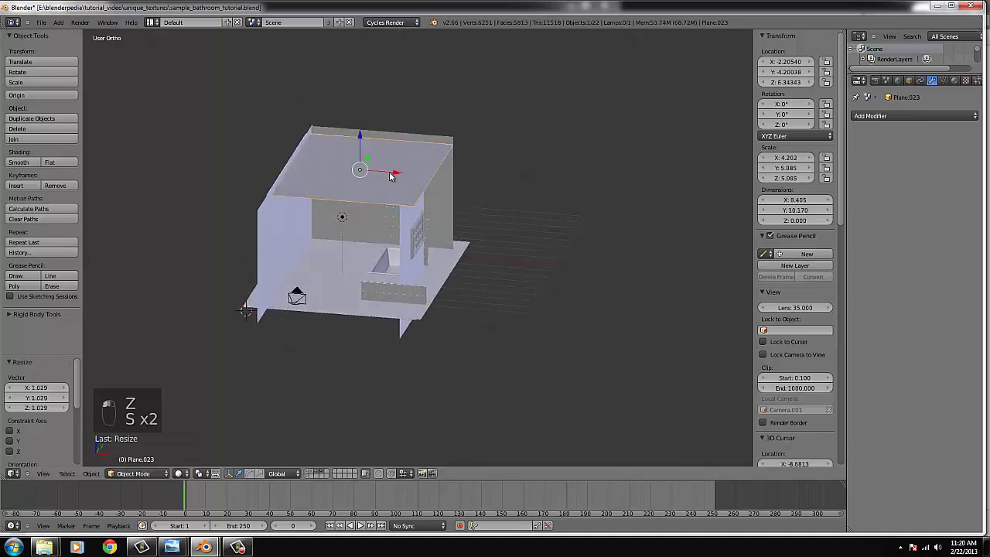
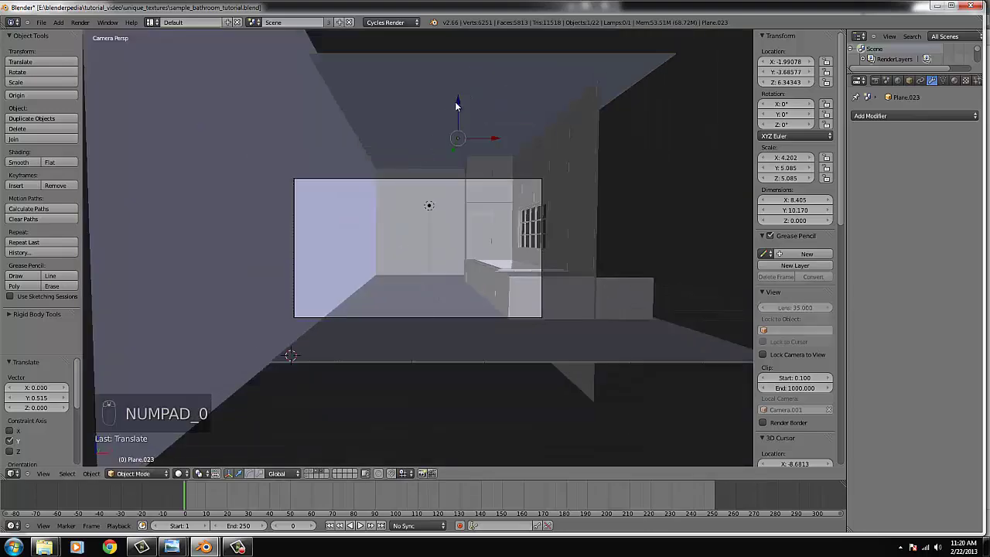
pyautogui.click(461, 103)
pyautogui.moveTo(464, 120); pyautogui.dragTo(454, 122)
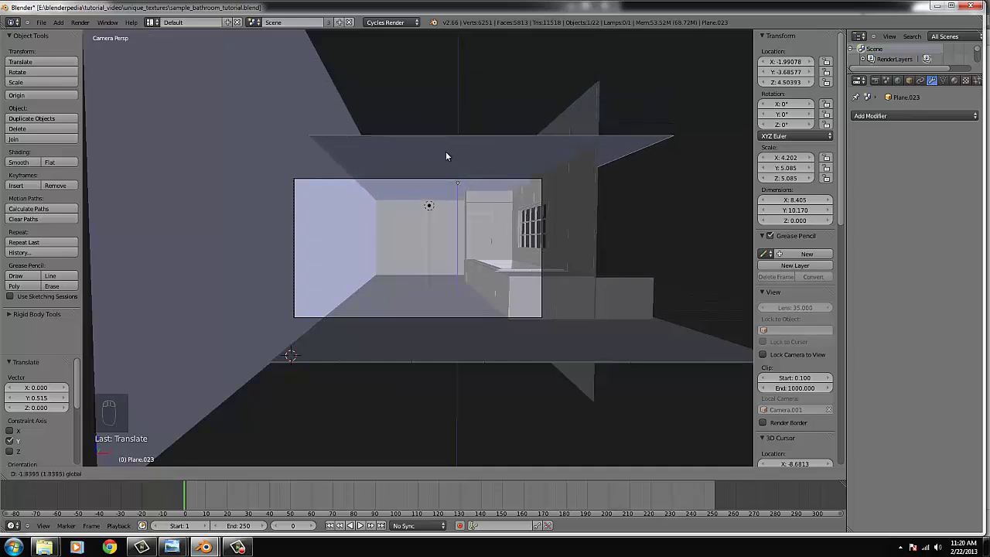
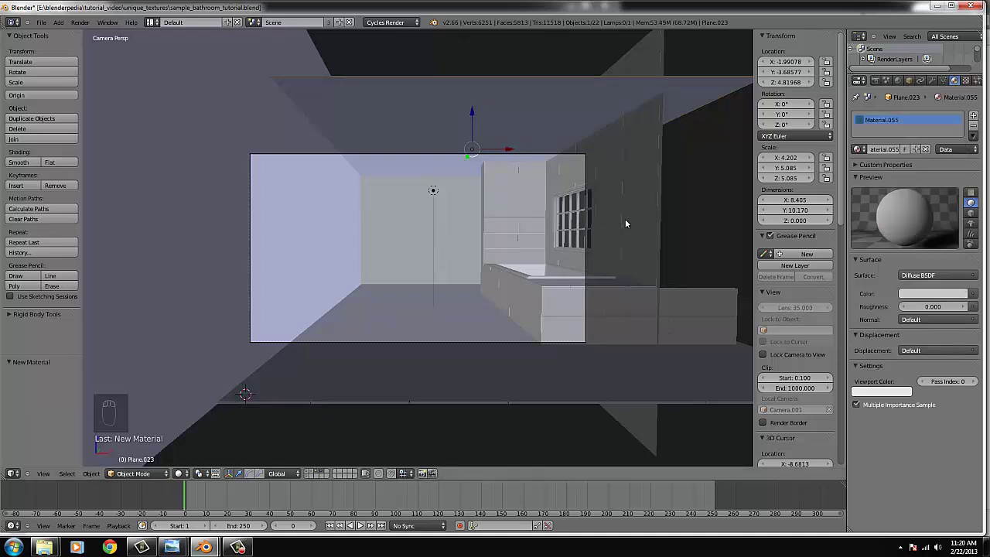
pyautogui.press('KP_3')
pyautogui.press('KP_0')
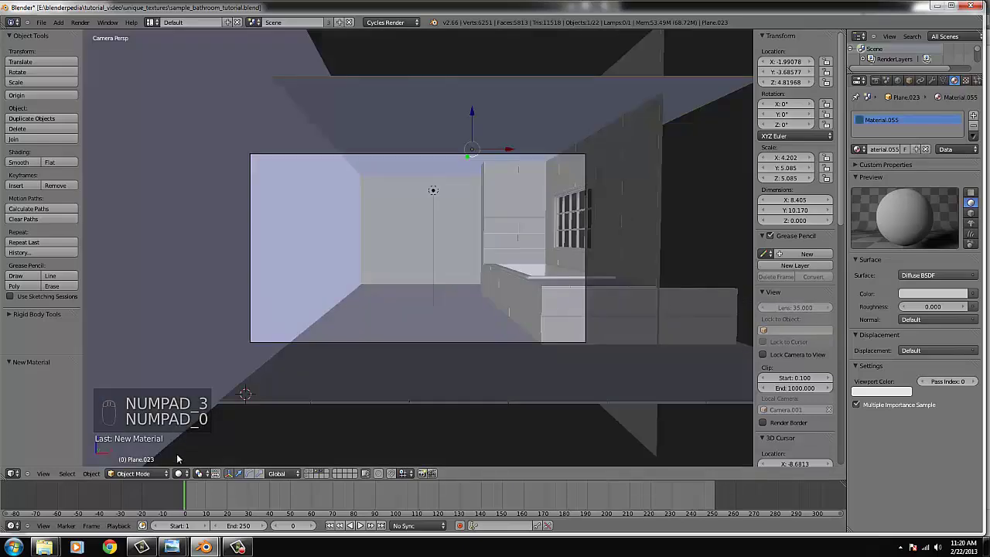
# - Orbit the rendered preview to check the room lit beneath the new ceiling plane
pyautogui.moveTo(182, 478); pyautogui.dragTo(246, 391)
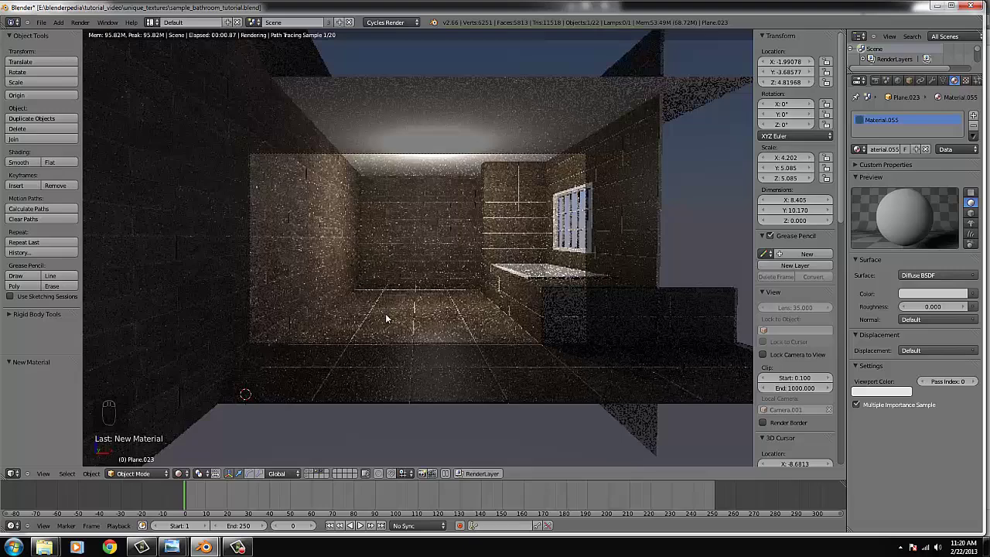
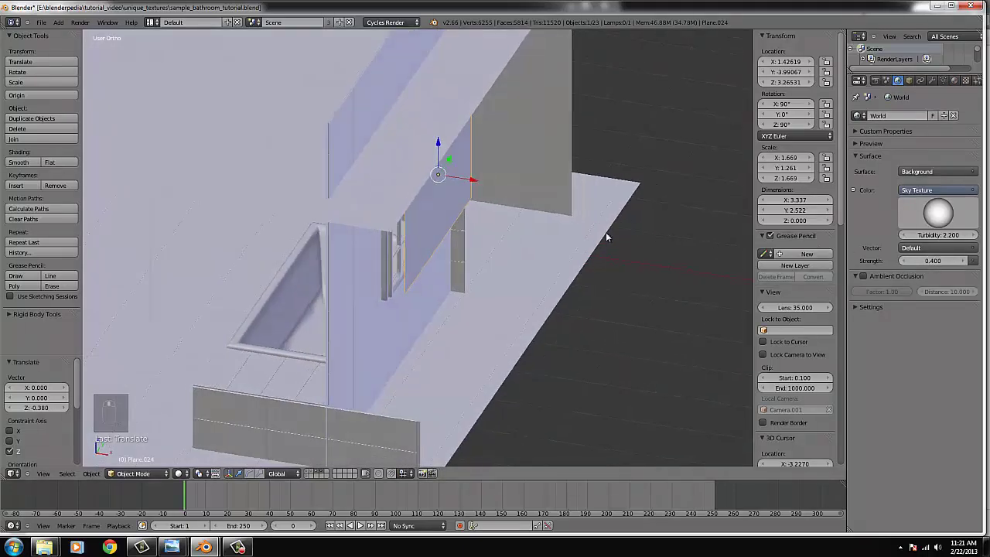
# - Shrink the upright plane and move it onto the window opening in front view
pyautogui.press('KP_1')
pyautogui.press('s')
pyautogui.moveTo(594, 184); pyautogui.dragTo(521, 177)
pyautogui.press('g')
pyautogui.press('s')
pyautogui.press('g')
pyautogui.press('g')
pyautogui.middleClick(522, 178)
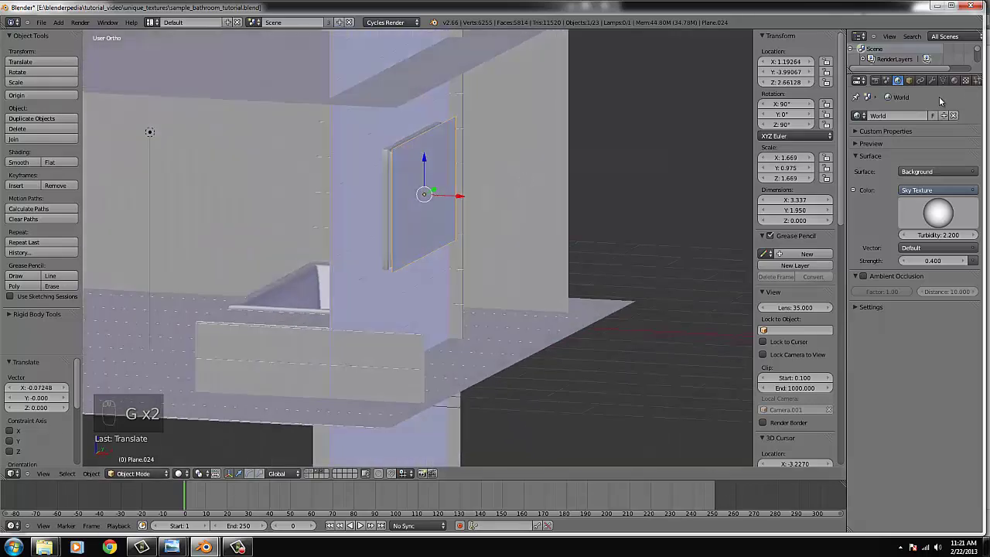
pyautogui.moveTo(537, 180); pyautogui.dragTo(447, 196)
pyautogui.moveTo(447, 196); pyautogui.dragTo(523, 211)
# - Edit Plane.024's mesh from front and side views, scaling it along one axis to match the window
pyautogui.press('KP_1')
pyautogui.press('KP_4')
pyautogui.press('KP_4')
pyautogui.press('Tab')
pyautogui.press('z')
pyautogui.press('KP_4')
pyautogui.press('KP_1')
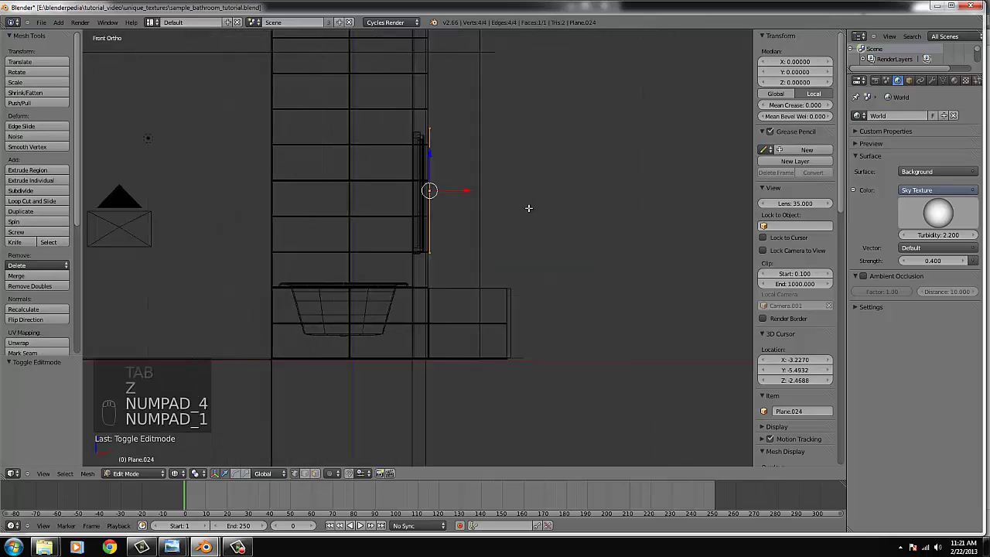
pyautogui.press('KP_3')
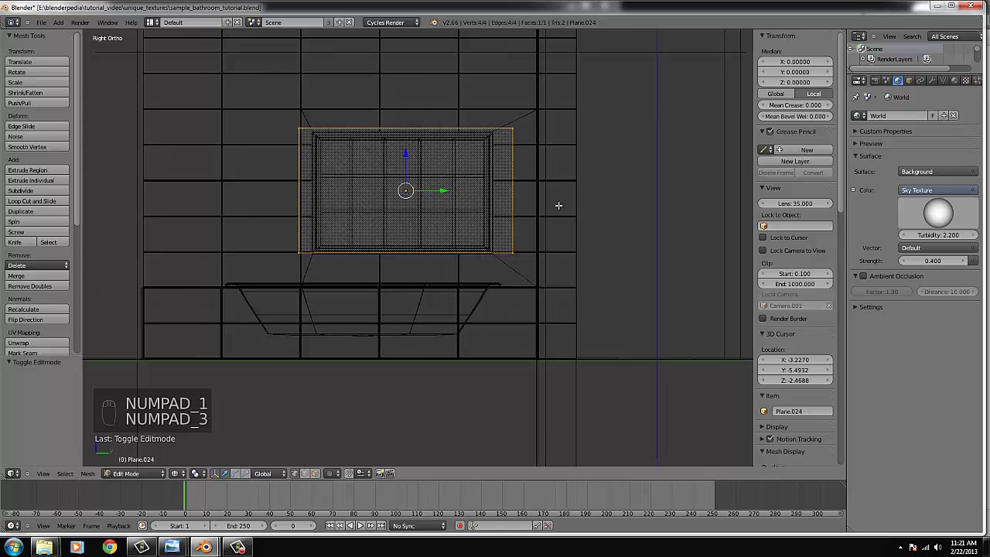
pyautogui.press('s')
pyautogui.press('s')
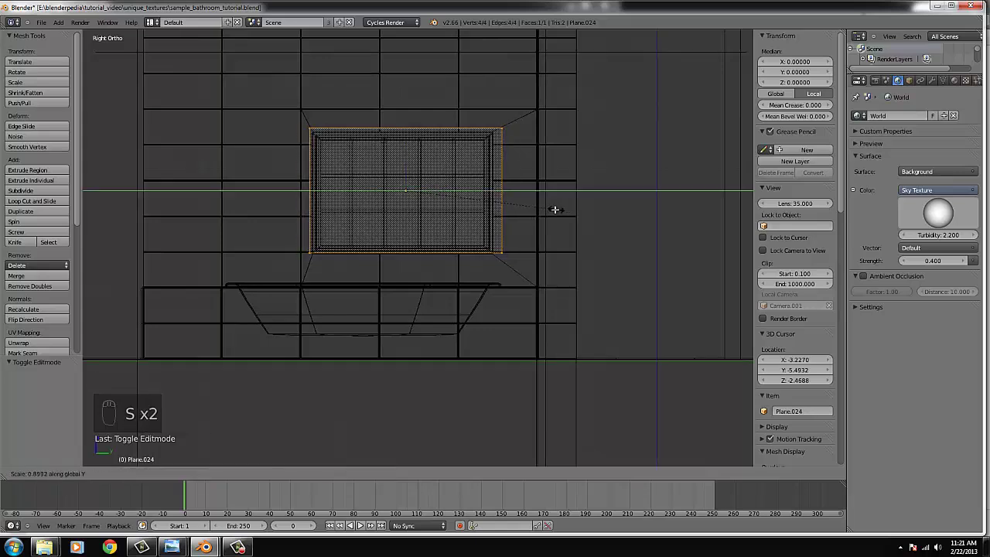
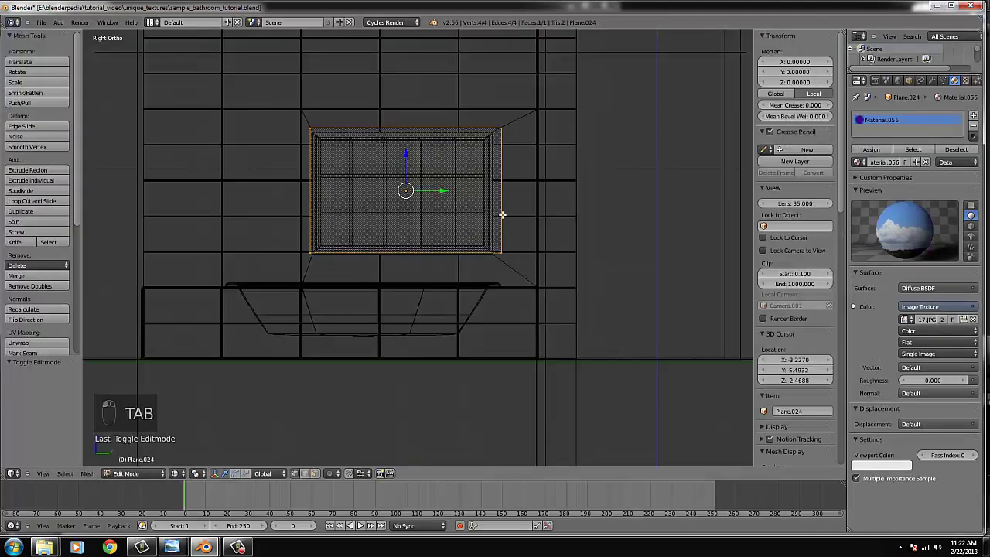
# - Leave vertex editing of the sky-textured window plane
pyautogui.press('Tab')
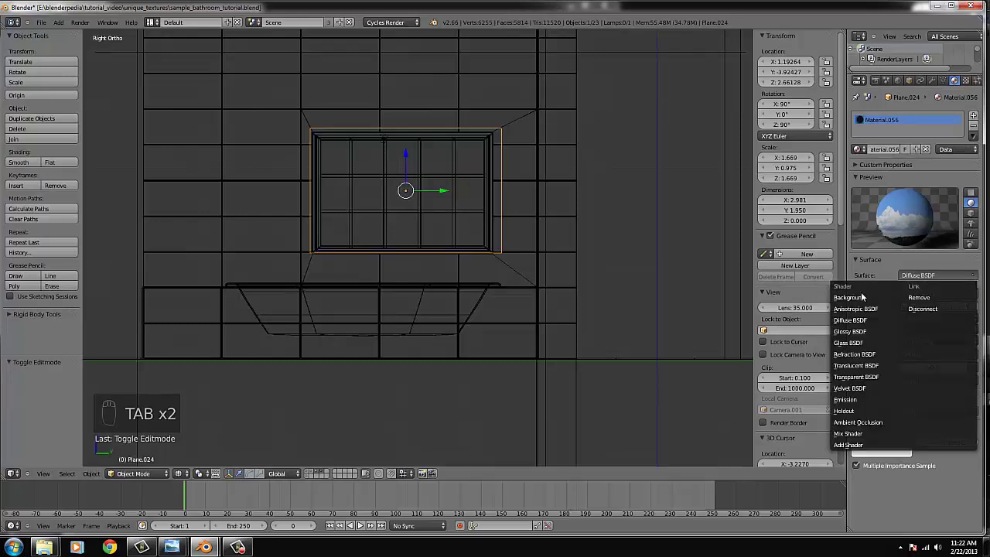
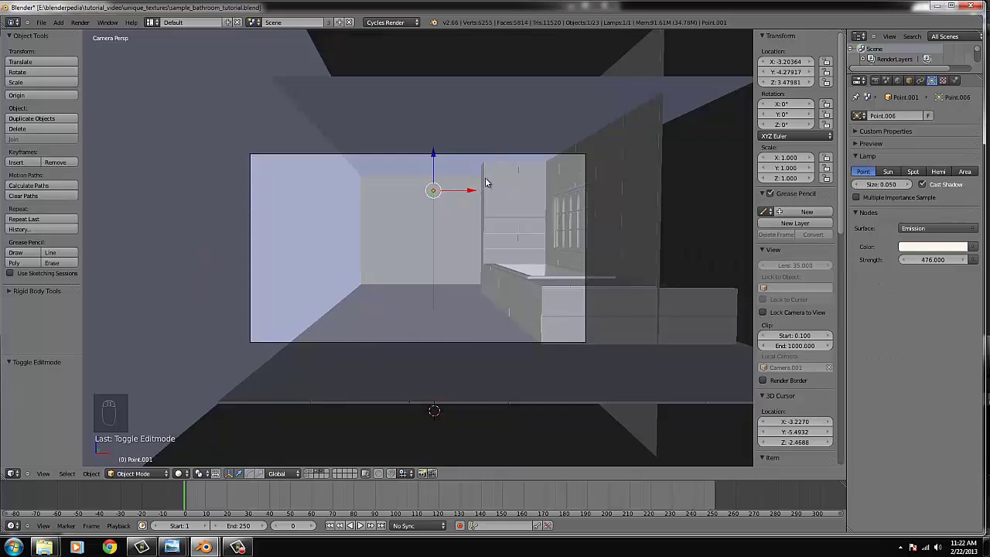
# - Delete the point lamp, inspect a window frame bar, and return to the camera view
pyautogui.press('x')
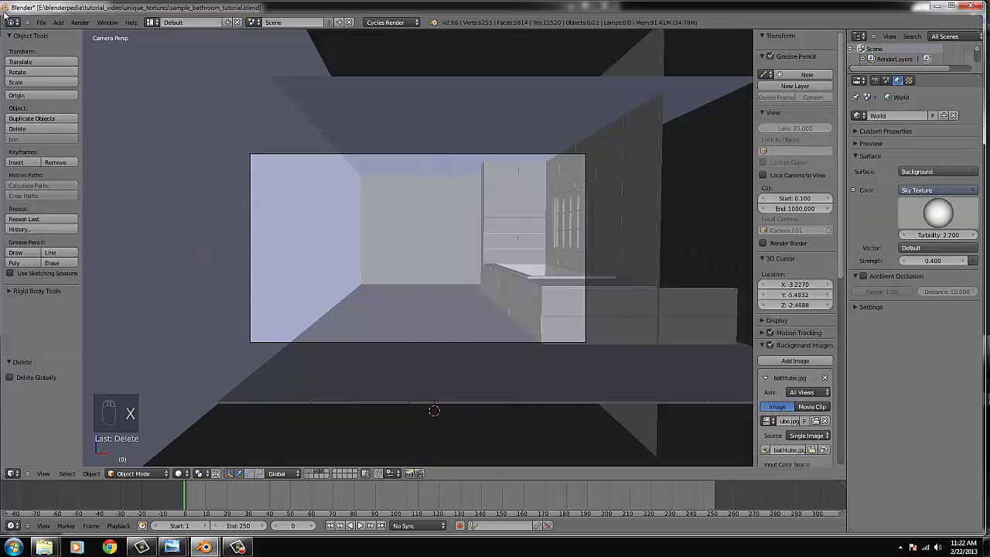
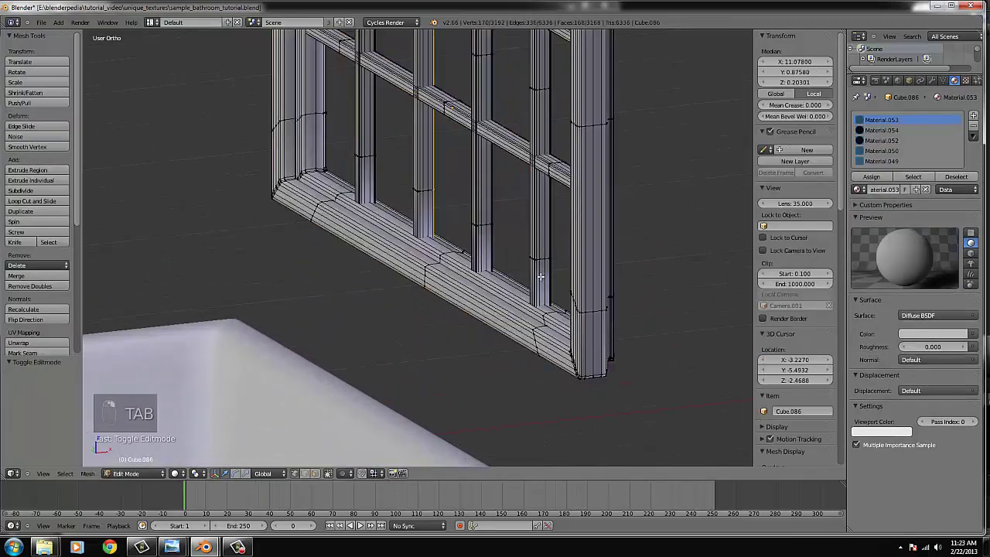
pyautogui.press('ctrl+l')
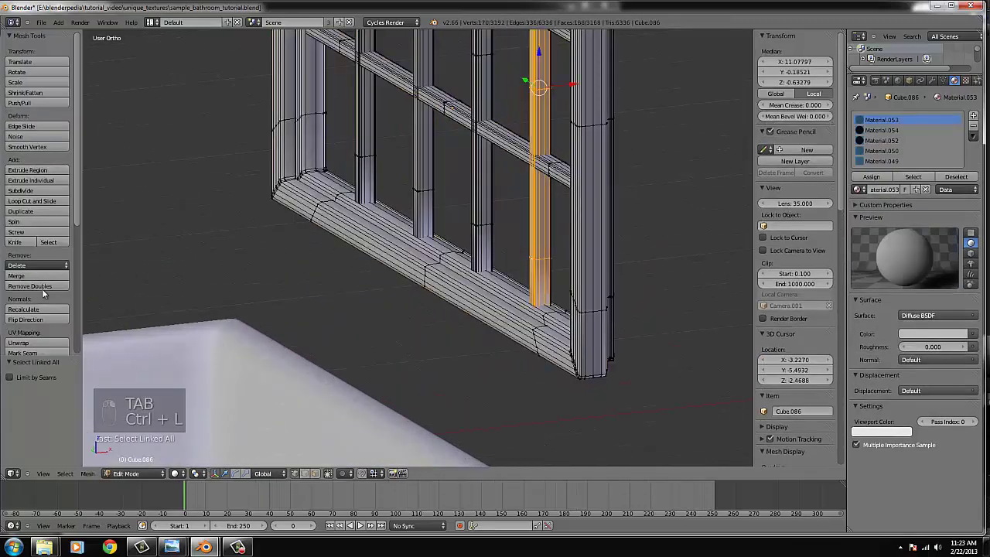
pyautogui.press('Tab')
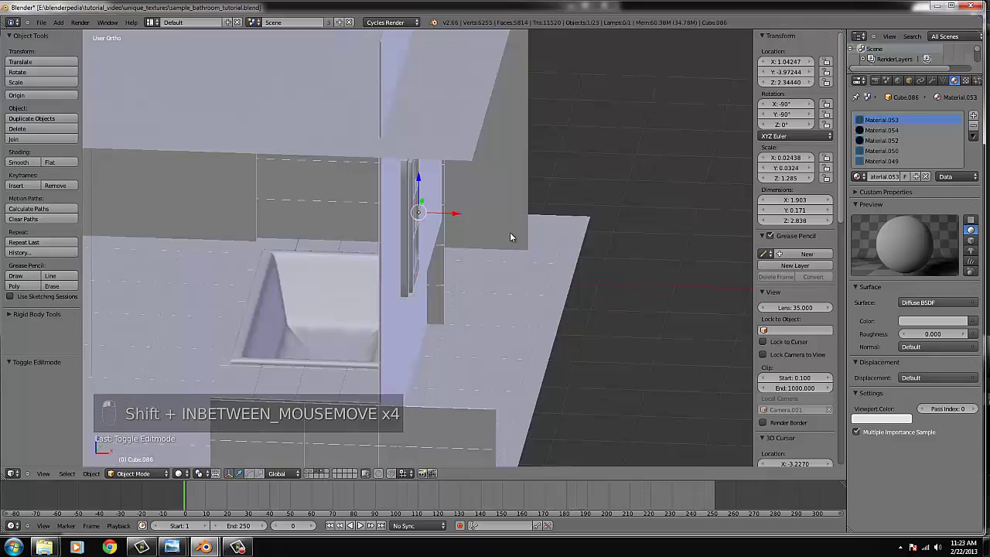
pyautogui.press('KP_0')
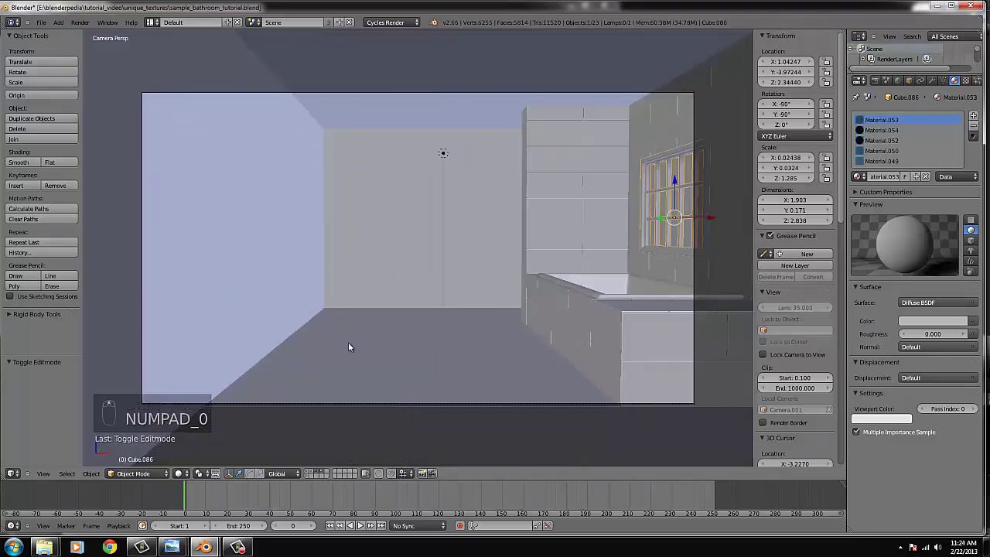
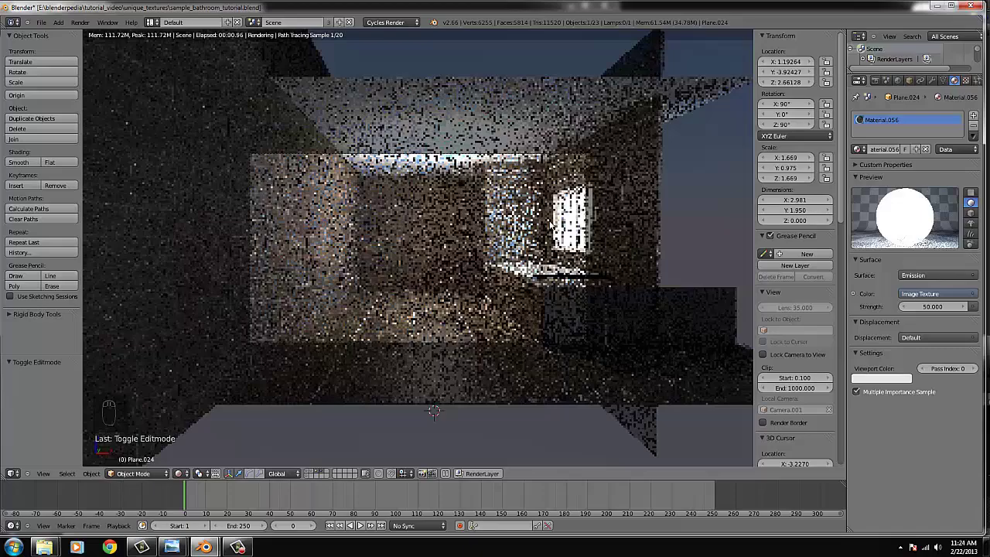
# - Orbit the rendered view to see sunlight from the emissive window lighting the room
pyautogui.moveTo(520, 241); pyautogui.dragTo(186, 475)
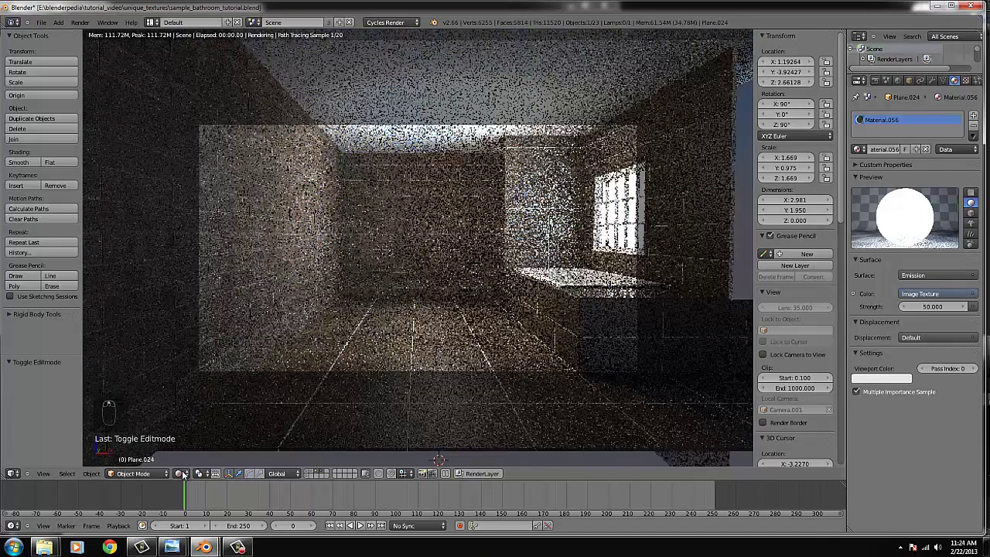
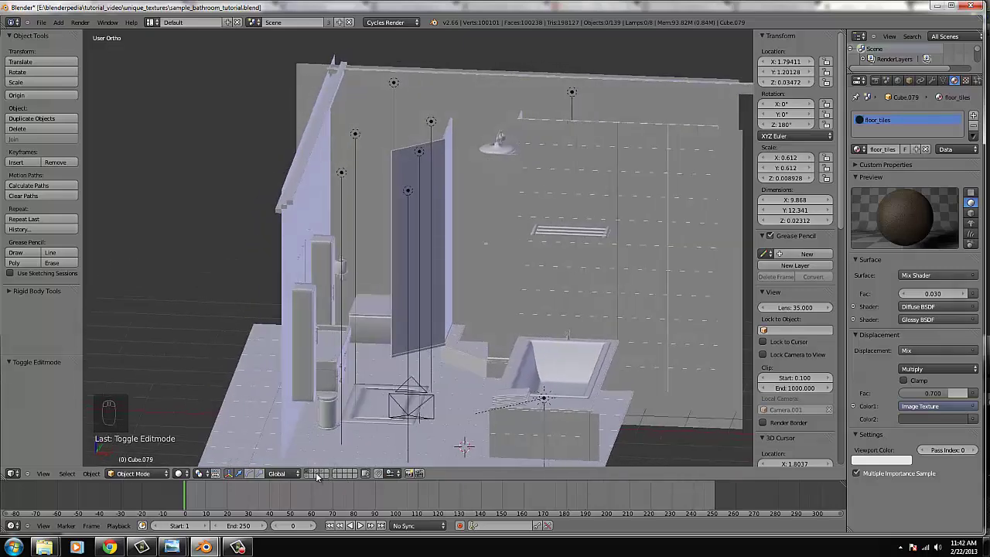
# - View the floor from above and move to a different scene layer for the panel work
pyautogui.moveTo(319, 476); pyautogui.dragTo(383, 400)
pyautogui.press('KP_1')
pyautogui.press('KP_0')
pyautogui.press('KP_7')
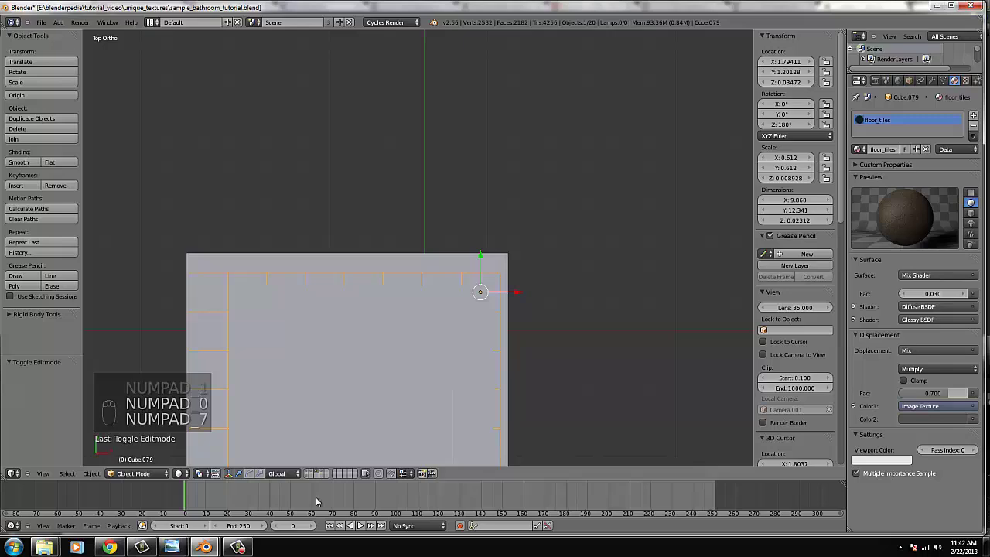
pyautogui.moveTo(357, 359); pyautogui.dragTo(433, 287)
pyautogui.middleClick(433, 287)
pyautogui.press('m')
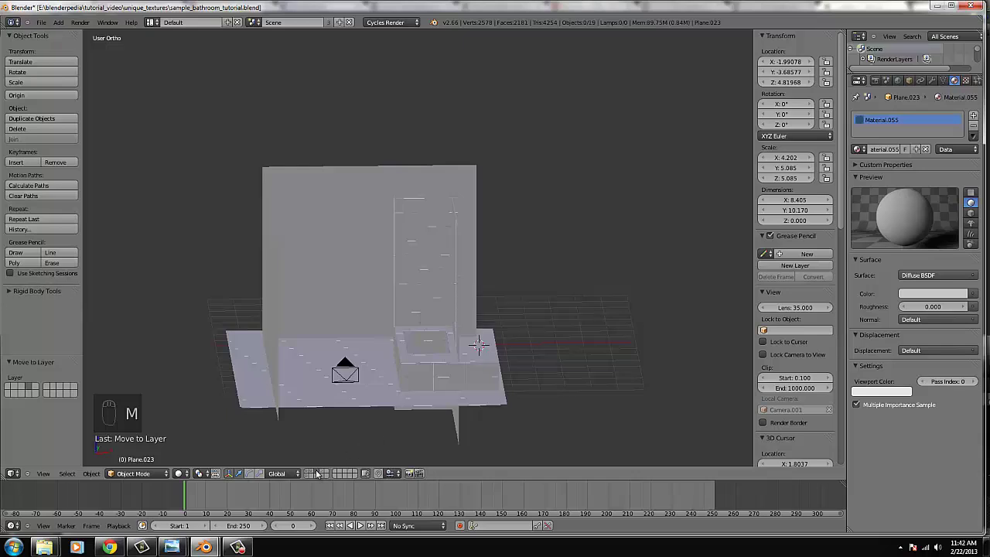
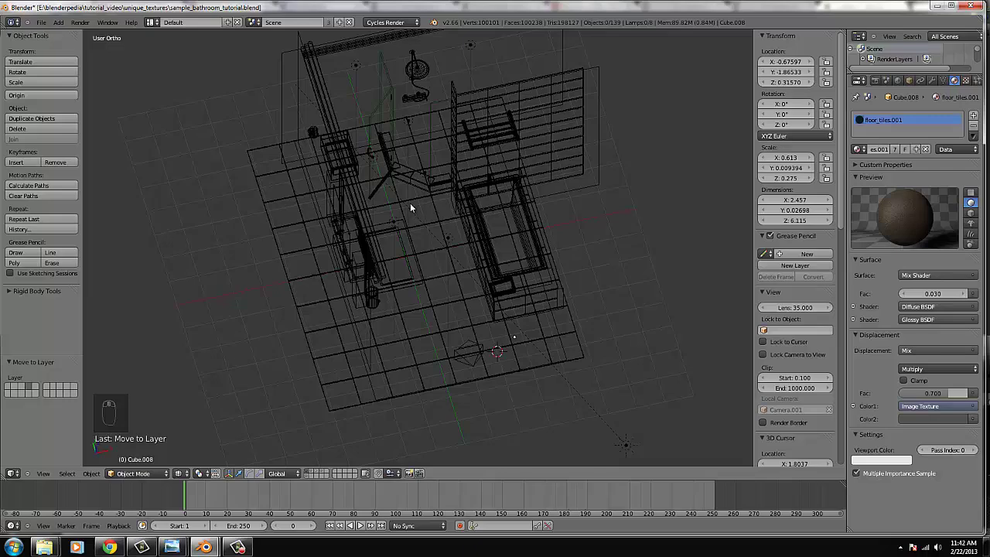
# - Inspect the wall panel Cube.080 from above and at an angle in wireframe shading
pyautogui.middleClick(422, 206)
pyautogui.press('KP_7')
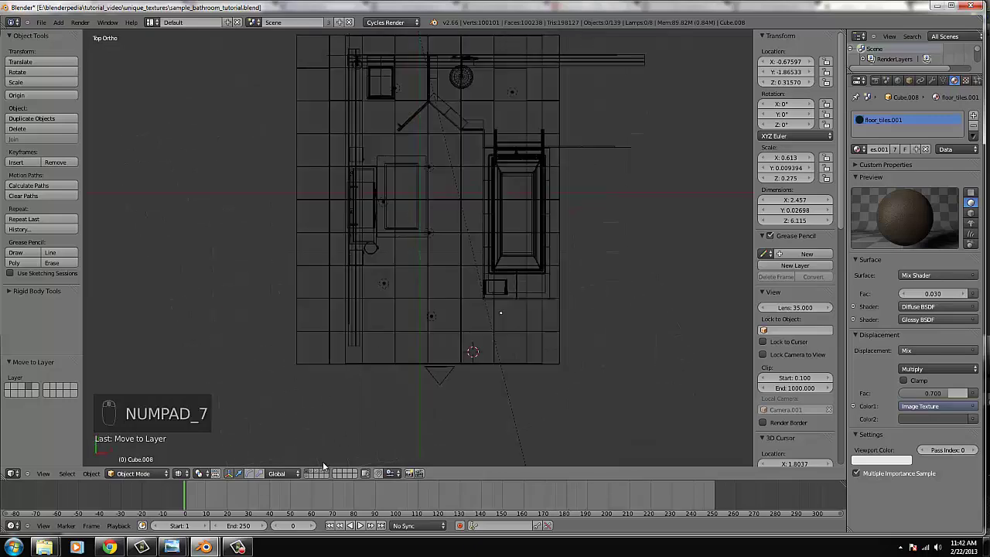
pyautogui.moveTo(326, 474); pyautogui.dragTo(409, 393)
pyautogui.middleClick(396, 369)
pyautogui.press('z')
pyautogui.moveTo(408, 393); pyautogui.dragTo(421, 394)
pyautogui.moveTo(369, 402); pyautogui.dragTo(422, 394)
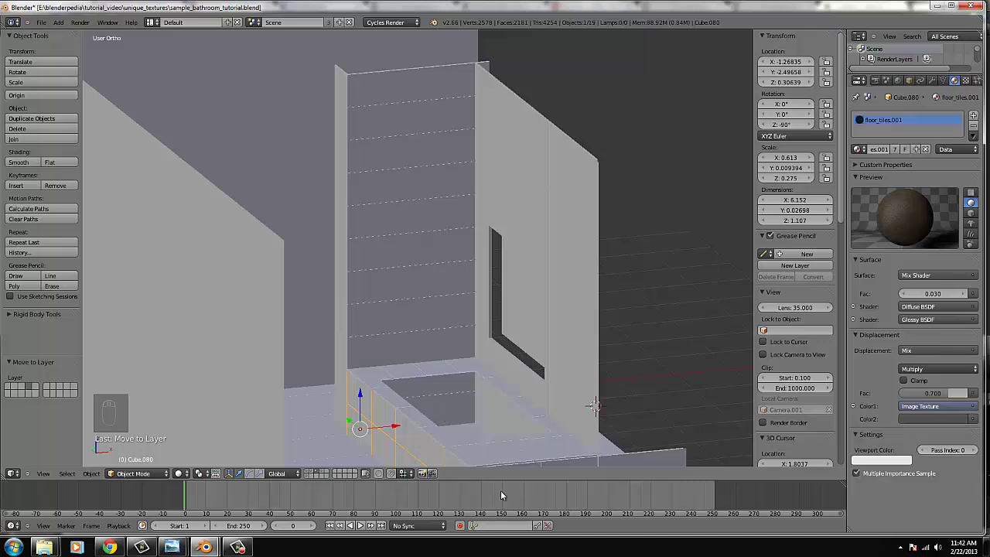
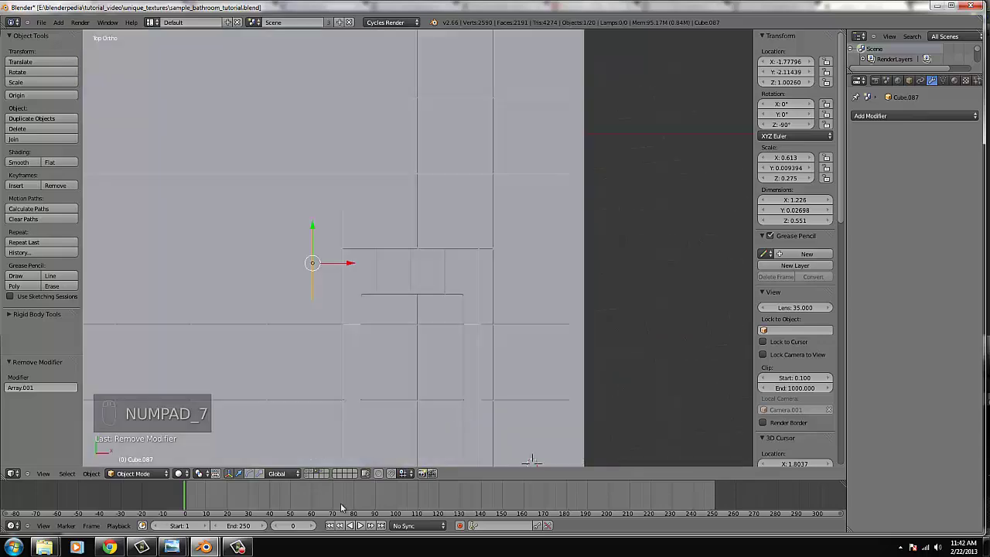
# - Isolate the hinge plate in local view and check it from the front and top
pyautogui.moveTo(308, 476); pyautogui.dragTo(463, 343)
pyautogui.click(464, 343)
pyautogui.middleClick(476, 360)
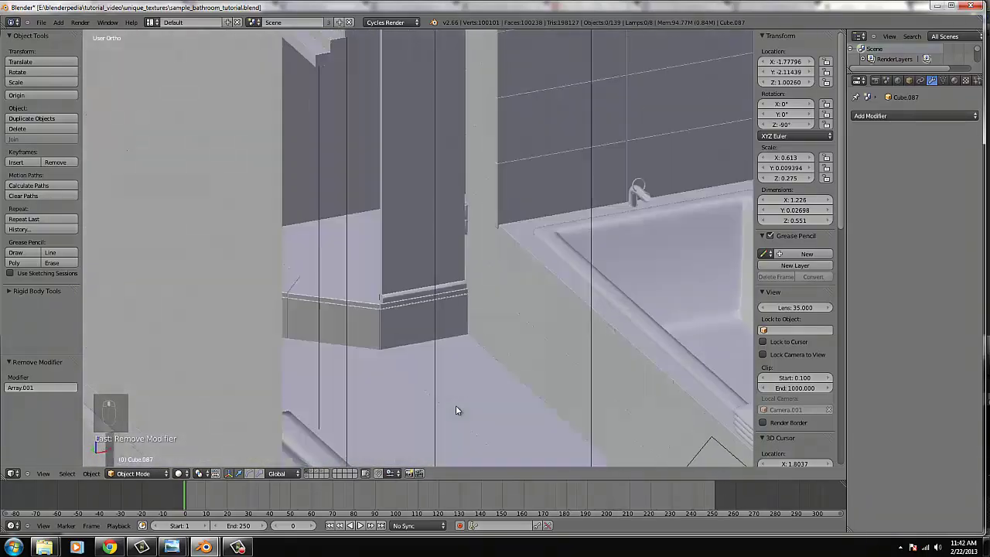
pyautogui.rightClick(446, 331)
pyautogui.press('Tab')
pyautogui.press('Tab')
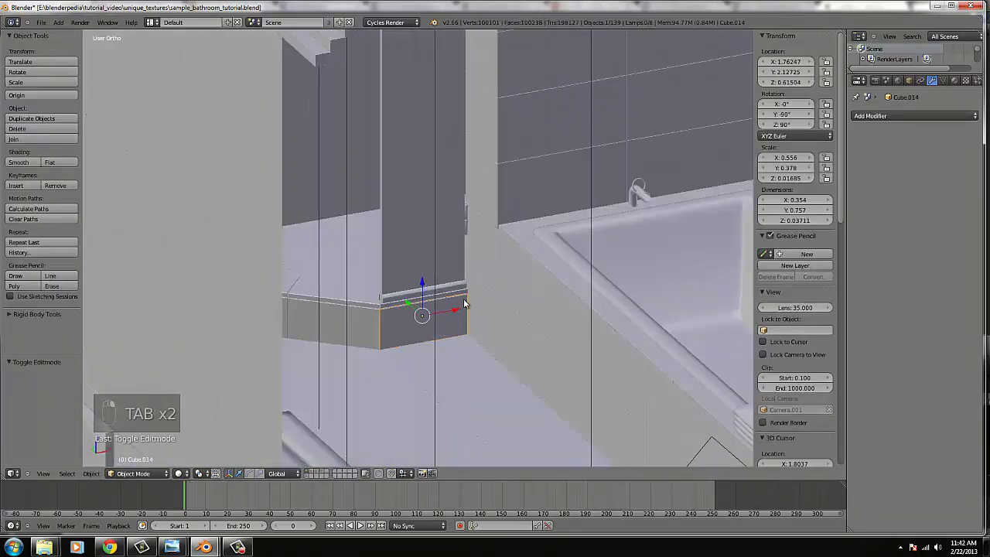
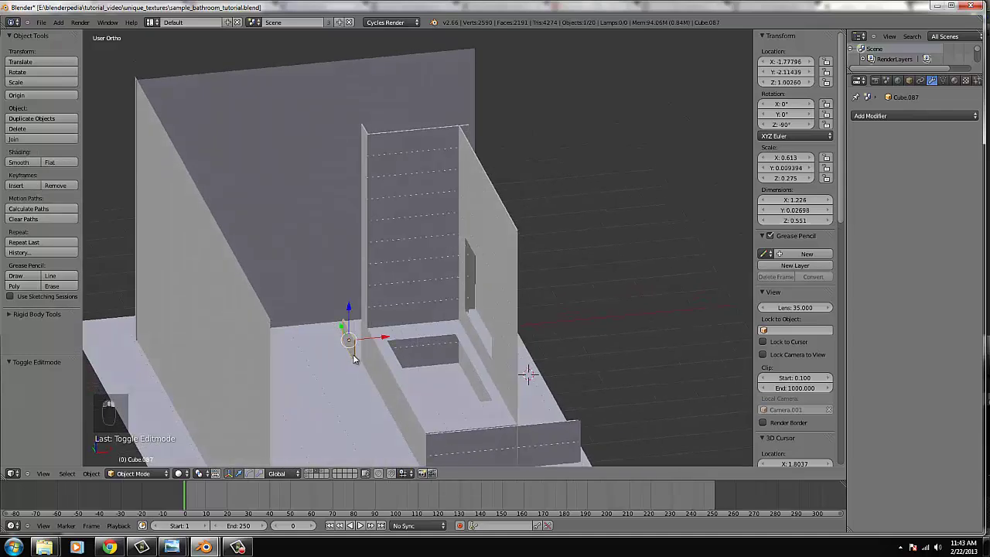
pyautogui.press('KP_1')
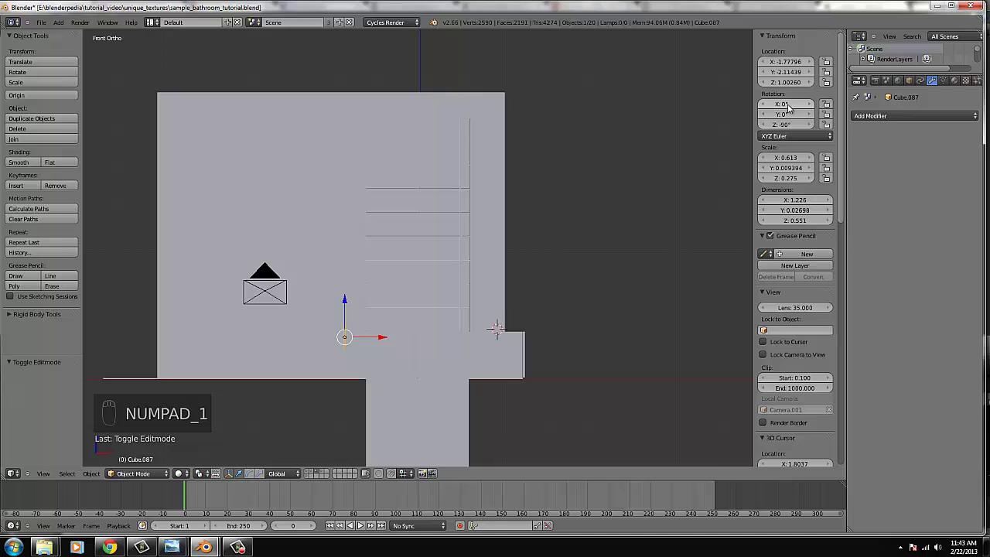
pyautogui.press('KP_7')
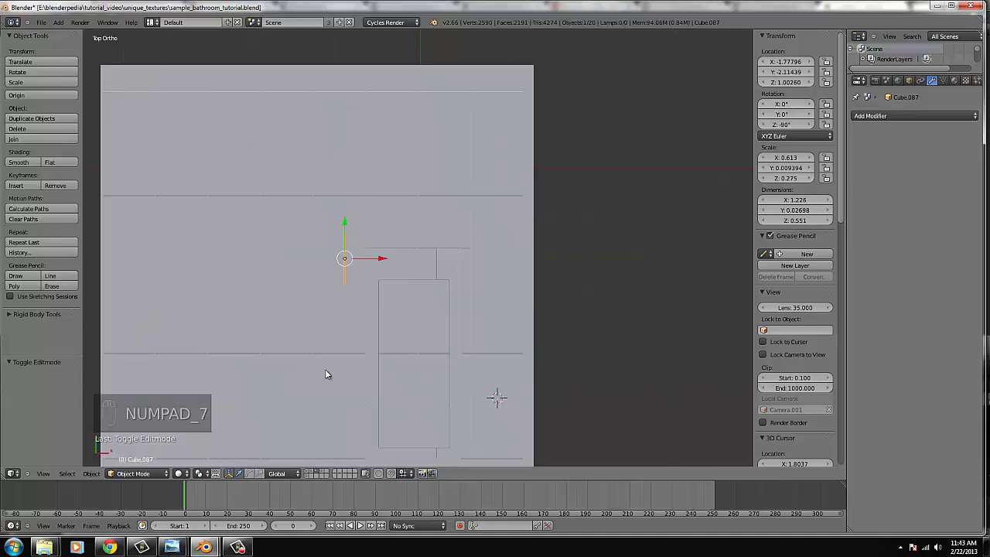
# - Straighten the plate's rotation about its vertical axis, shrink it and grab it lower against the glass edge
pyautogui.press('r')
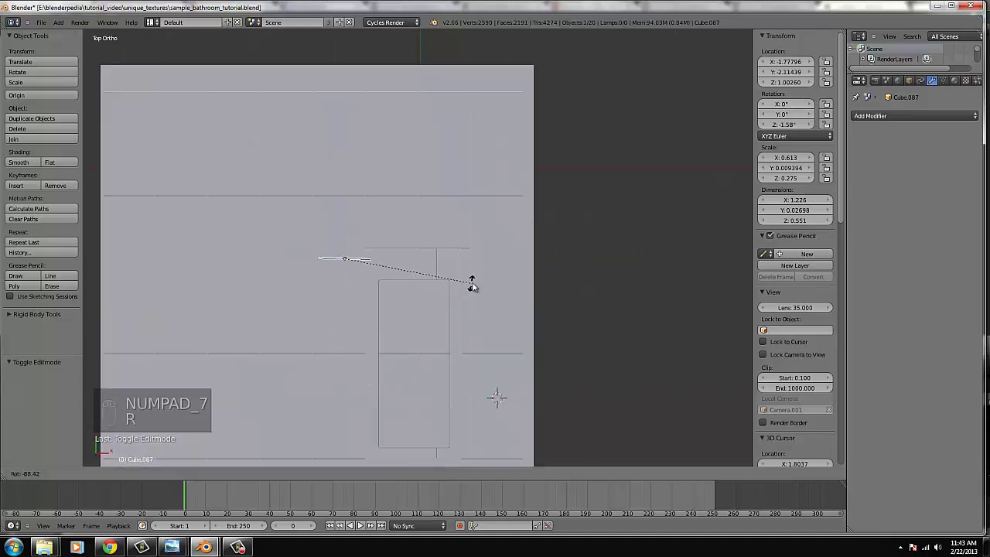
pyautogui.moveTo(515, 275); pyautogui.dragTo(465, 300)
pyautogui.press('KP_1')
pyautogui.press('ctrl+KP_1')
pyautogui.press('s')
pyautogui.moveTo(560, 279); pyautogui.dragTo(539, 276)
pyautogui.press('s')
pyautogui.press('s')
pyautogui.press('g')
pyautogui.moveTo(528, 363); pyautogui.dragTo(535, 364)
pyautogui.press('s')
pyautogui.press('s')
pyautogui.click(533, 364)
# - Fine-tune the plate's size and position, select all its vertices in Edit Mode and check from above
pyautogui.press('s')
pyautogui.press('g')
pyautogui.press('s')
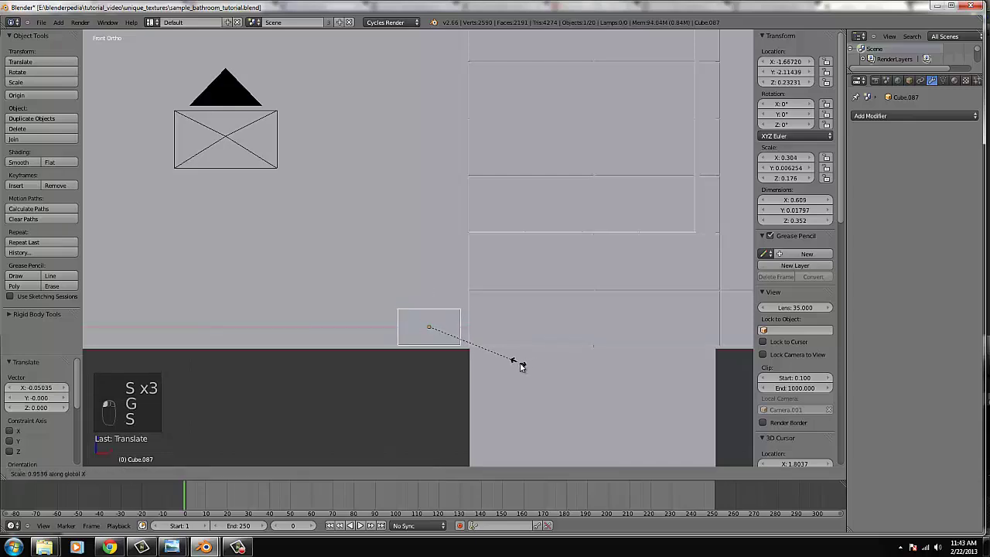
pyautogui.press('Tab')
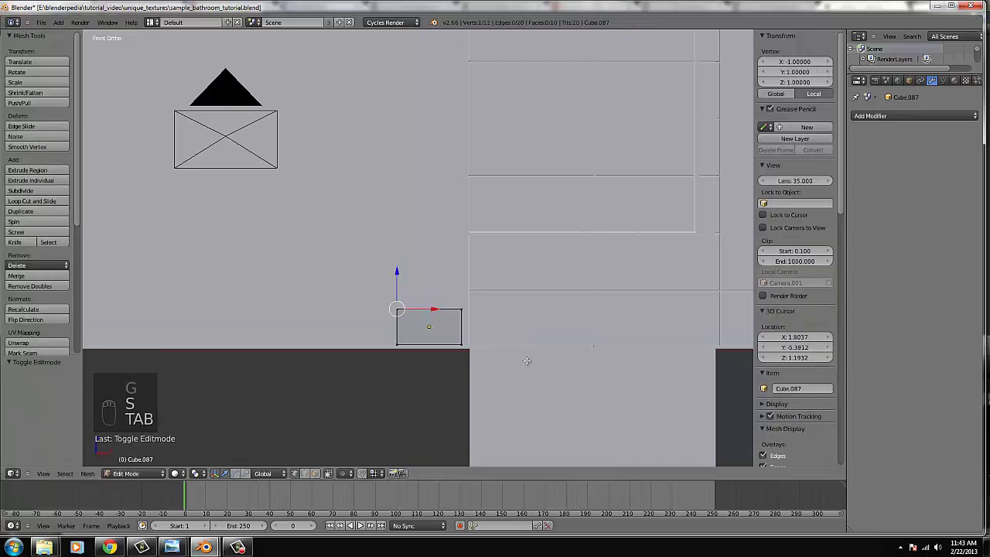
pyautogui.press('ctrl+l')
pyautogui.press('u')
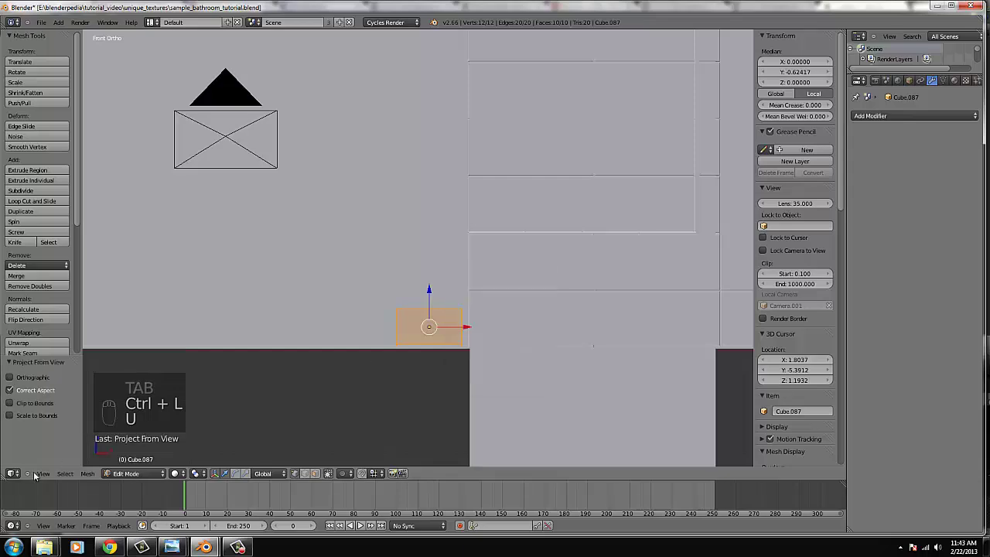
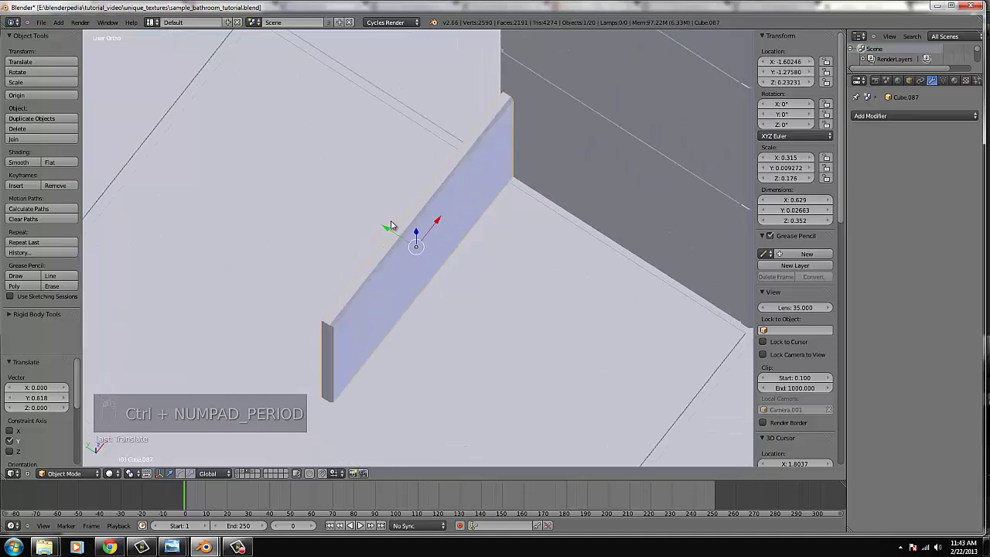
pyautogui.press('KP_7')
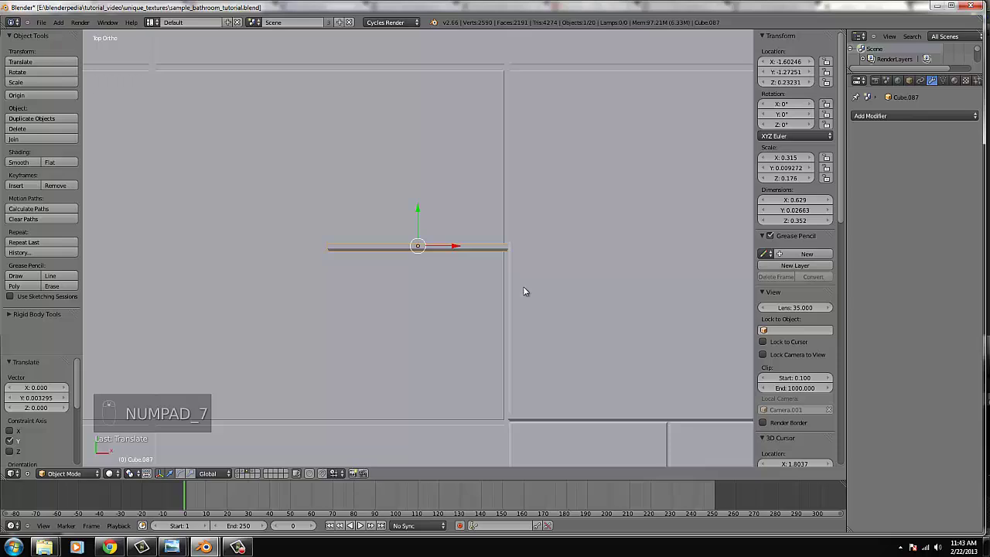
# - Duplicate the hinge plate (arrayed to two pieces) and angle the copy about -46° on Z toward the diagonal panel
pyautogui.press('shift+d')
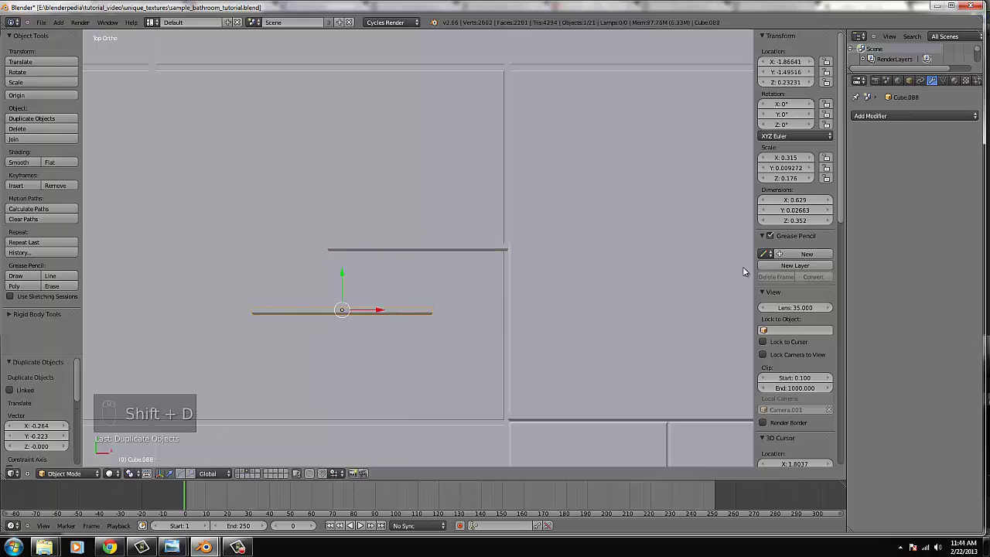
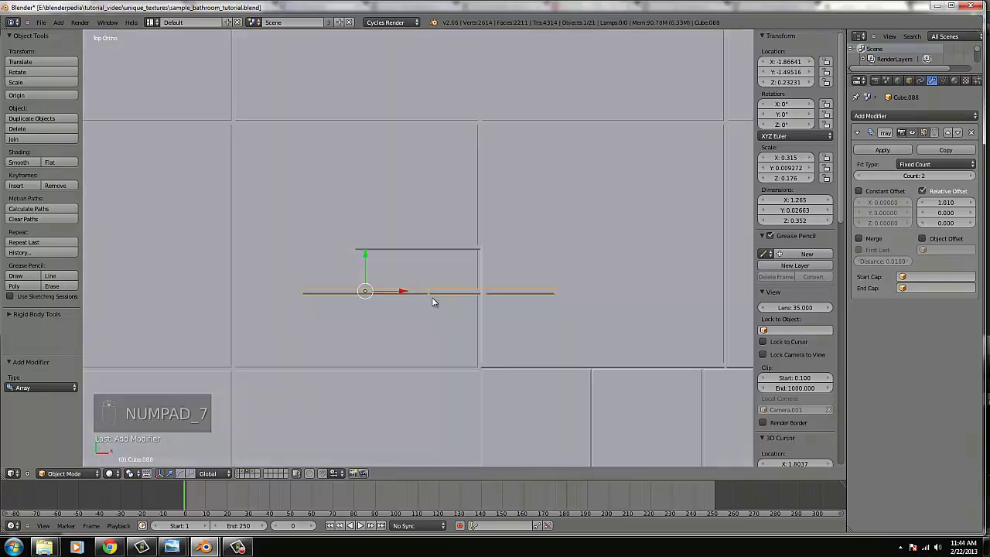
pyautogui.press('z')
pyautogui.press('z')
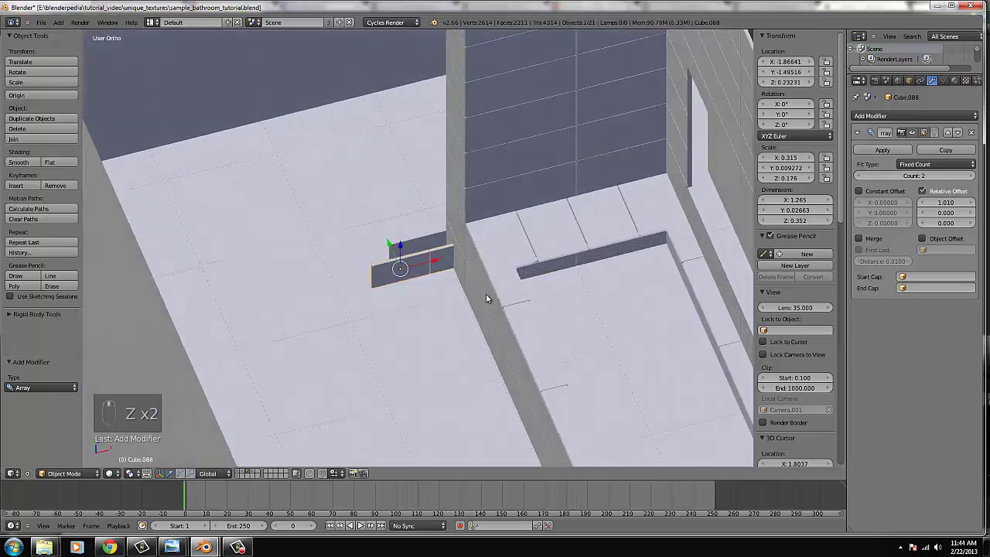
pyautogui.press('KP_7')
pyautogui.press('g')
pyautogui.press('r')
pyautogui.press('g')
pyautogui.press('r')
pyautogui.moveTo(425, 302); pyautogui.dragTo(434, 274)
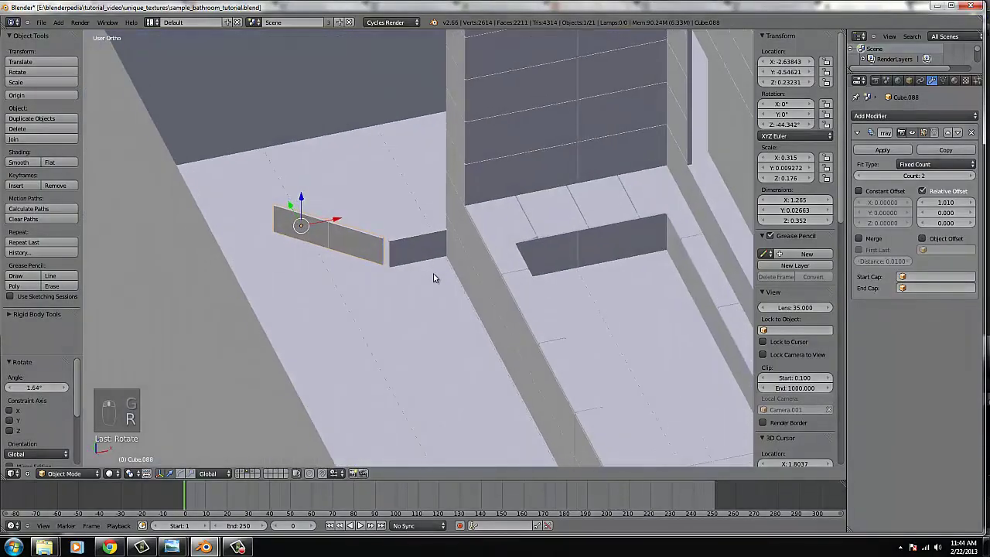
pyautogui.press('KP_7')
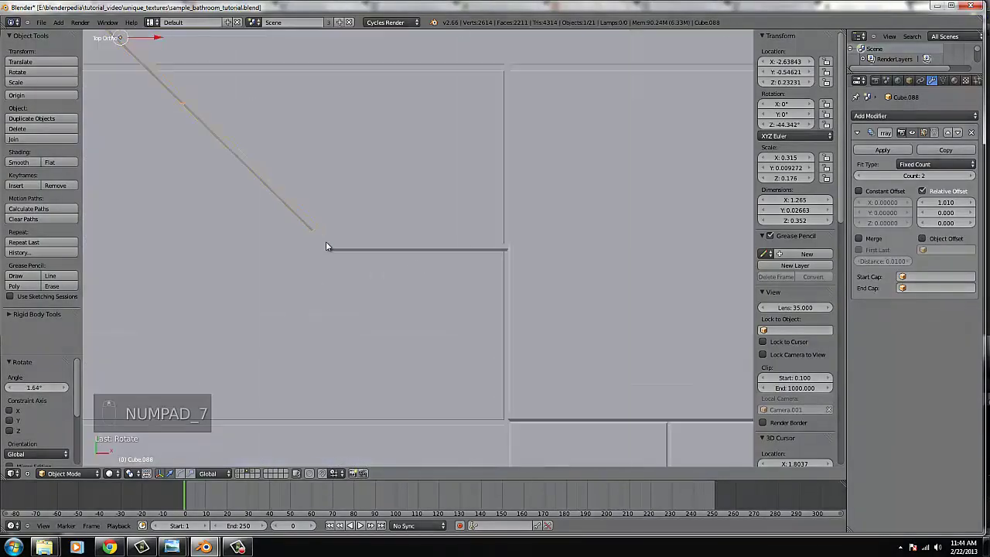
# - Move the hinge copy onto the diagonal glass edge, checking in wireframe from above
pyautogui.press('z')
pyautogui.press('g')
pyautogui.press('g')
pyautogui.moveTo(249, 285); pyautogui.dragTo(194, 257)
pyautogui.press('g')
pyautogui.moveTo(198, 261); pyautogui.dragTo(246, 279)
pyautogui.press('z')
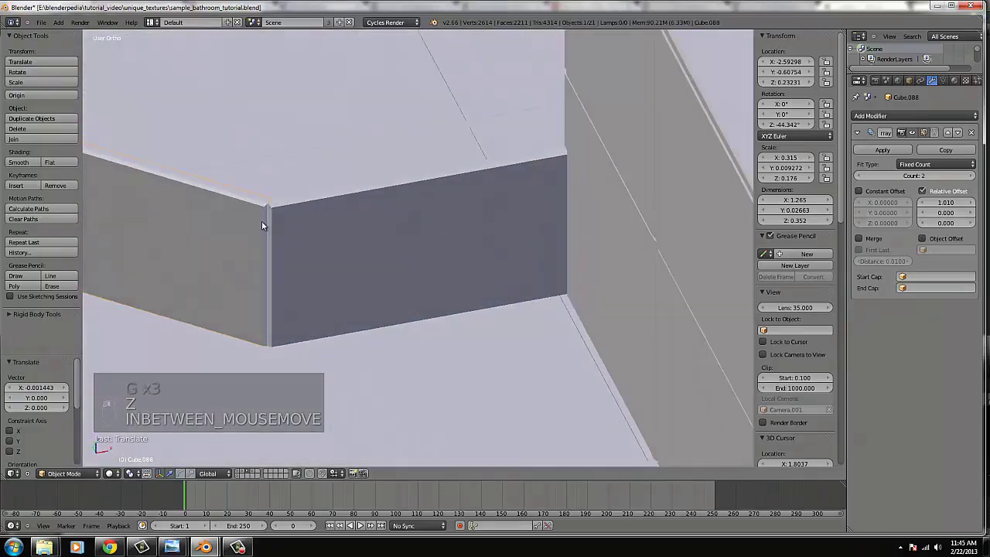
pyautogui.press('KP_7')
pyautogui.press('z')
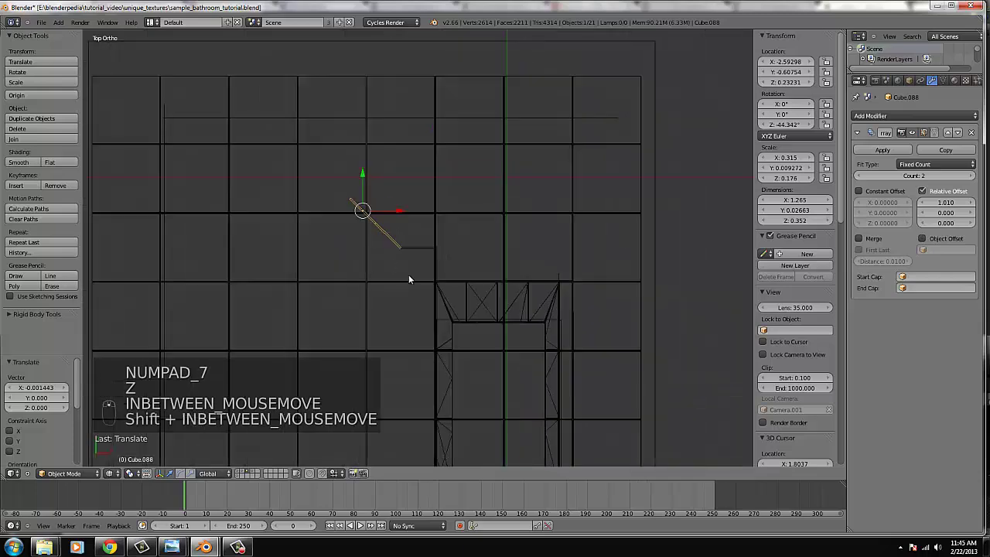
# - Refine the copy's rotation and position along the diagonal panel edge
pyautogui.press('r')
pyautogui.click(412, 299)
pyautogui.press('g')
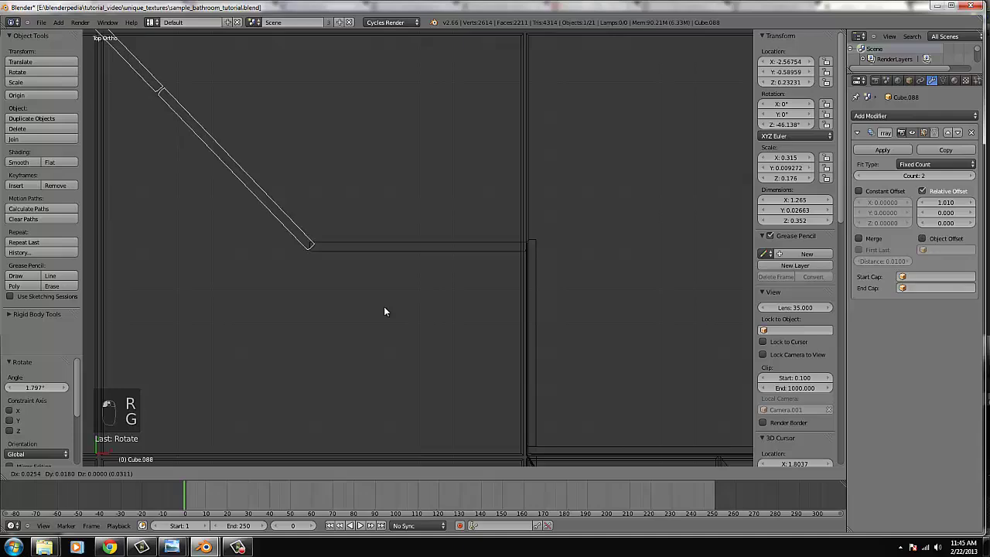
pyautogui.click(380, 307)
pyautogui.press('z')
pyautogui.click(363, 291)
pyautogui.press('g')
pyautogui.press('KP_7')
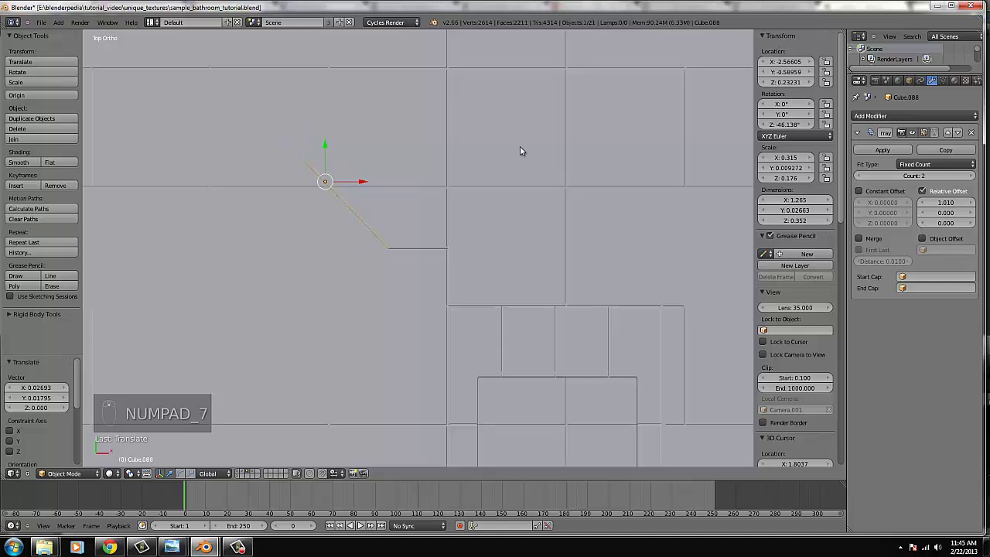
pyautogui.press('shift+d')
# - Turn the new hinge copy -90° on Z along the straight panel edge, then add an upright copy at about -45° Z
pyautogui.press('r')
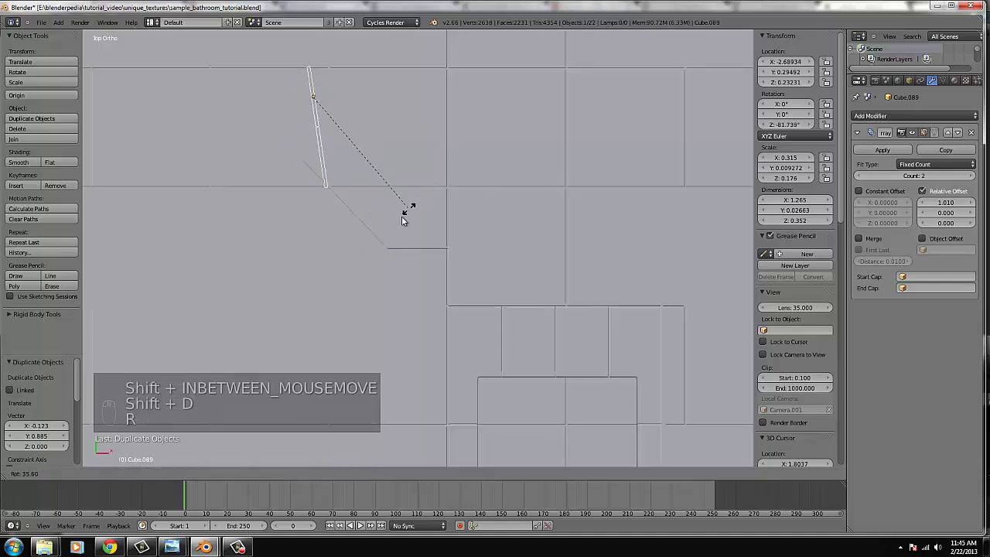
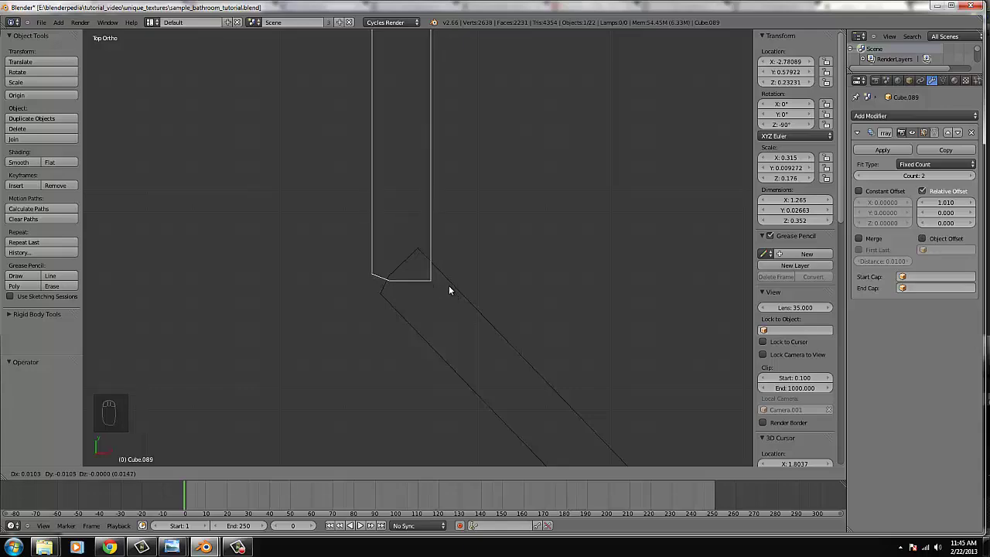
pyautogui.moveTo(450, 287); pyautogui.dragTo(470, 261)
pyautogui.press('z')
pyautogui.middleClick(470, 261)
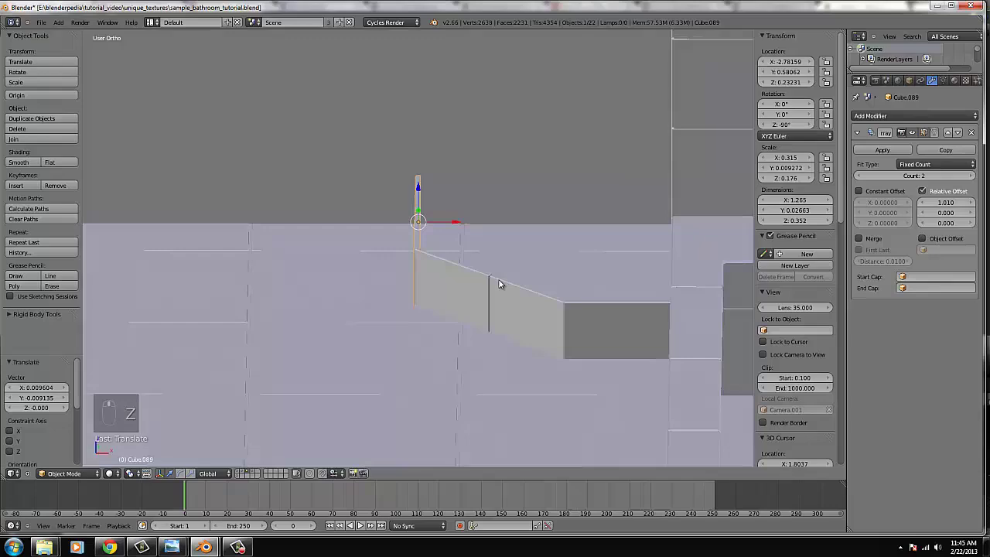
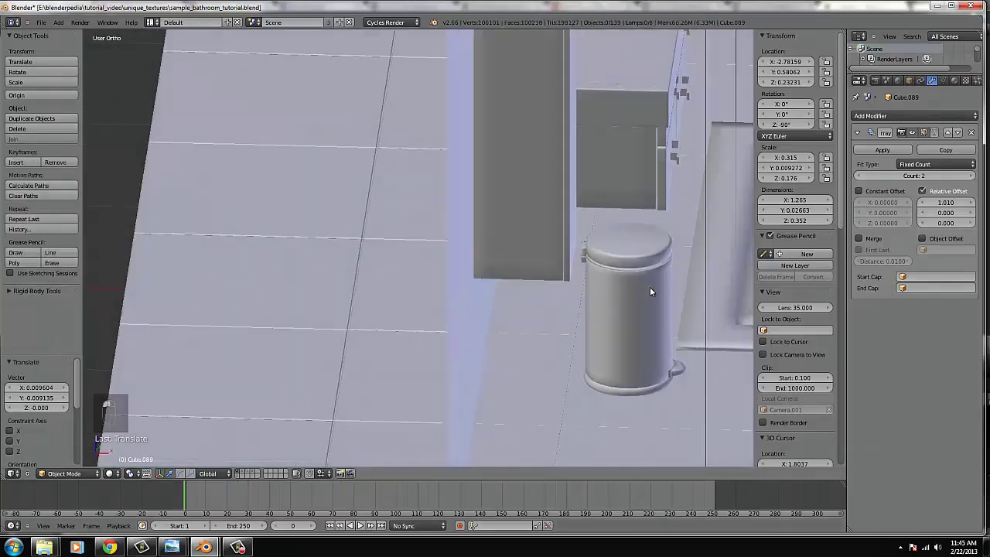
pyautogui.click(657, 293)
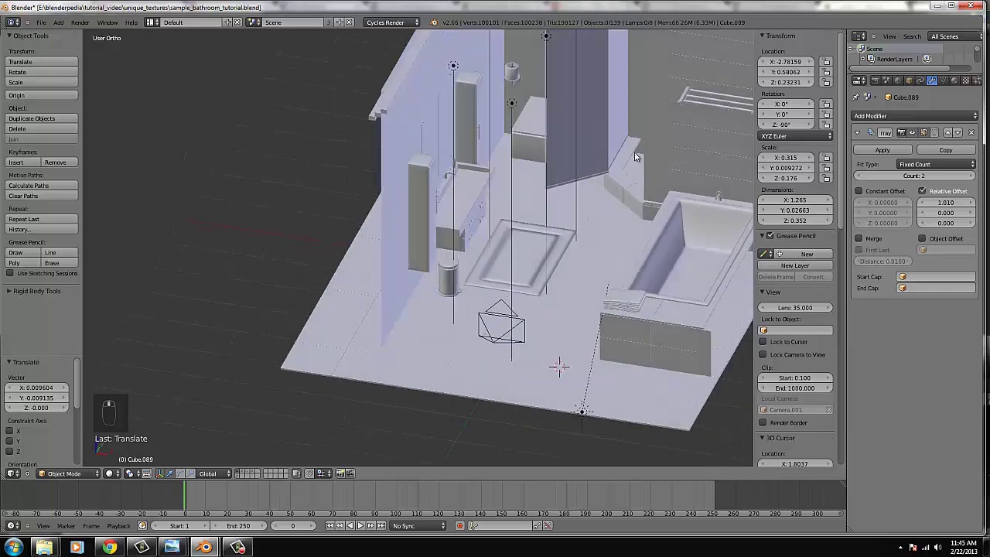
pyautogui.moveTo(635, 151); pyautogui.dragTo(281, 454)
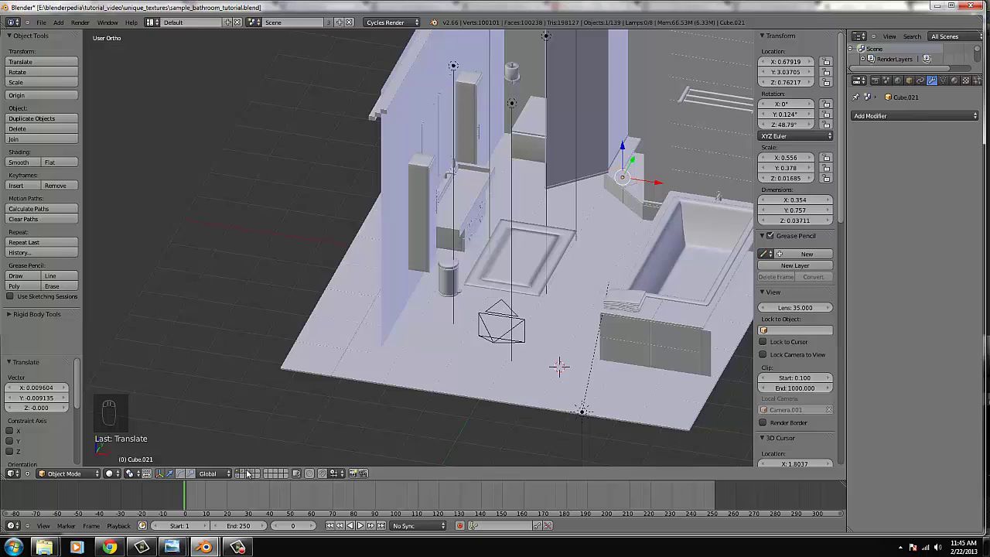
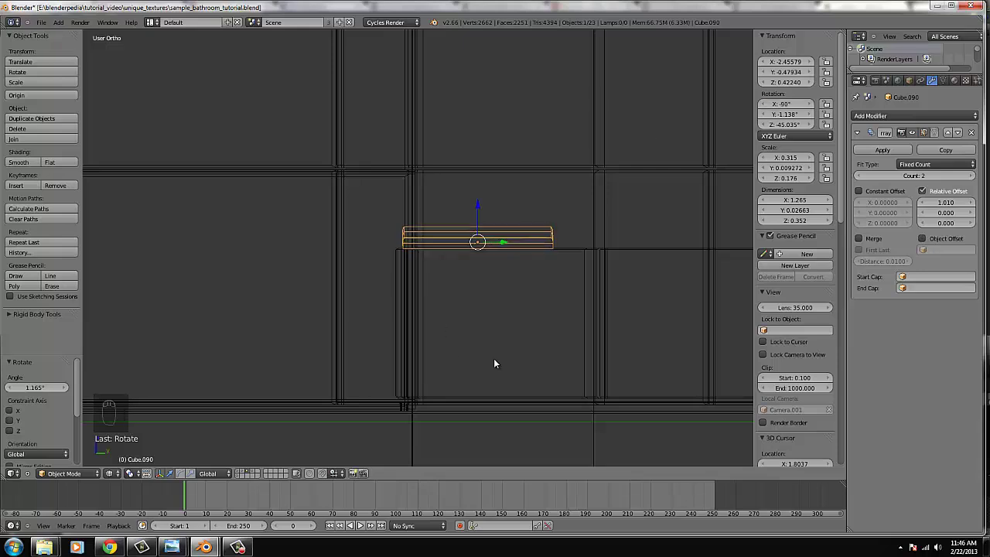
# - Try tilting and moving trim strip Cube.090, then undo the attempts back to its original state
pyautogui.middleClick(507, 353)
pyautogui.press('g')
pyautogui.moveTo(464, 359); pyautogui.dragTo(488, 375)
pyautogui.press('z')
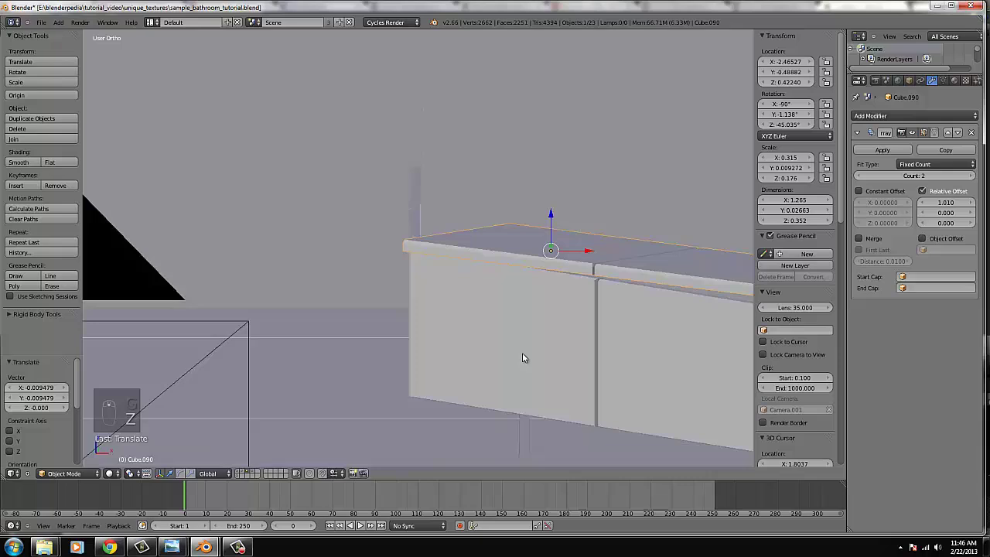
pyautogui.press('KP_1')
pyautogui.press('ctrl+z')
pyautogui.press('ctrl+z')
pyautogui.press('ctrl+z')
pyautogui.press('ctrl+z')
pyautogui.press('ctrl+z')
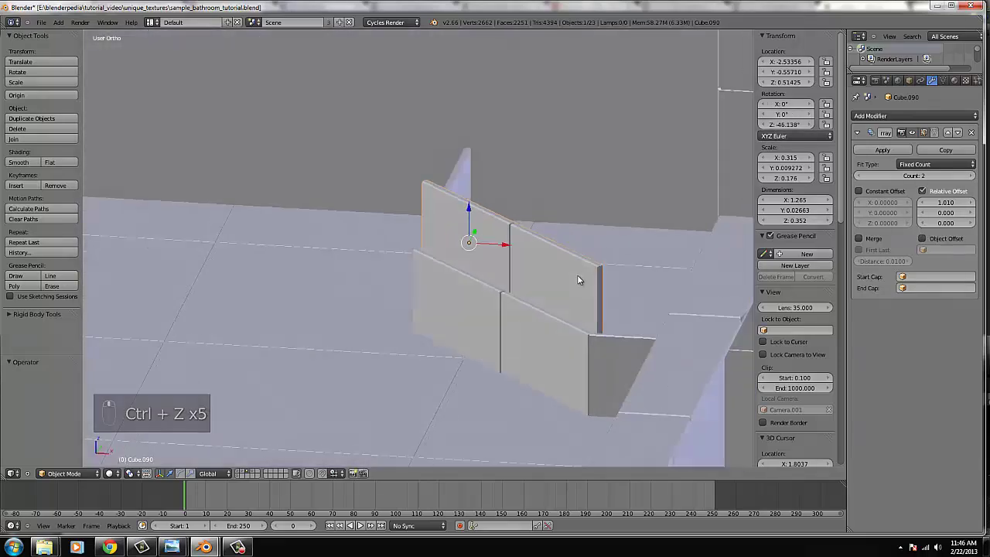
# - Rotate the strip -90° on X to lie flat and lower it onto the ledge top in wireframe side view
pyautogui.press('KP_3')
pyautogui.press('z')
pyautogui.press('KP_4')
pyautogui.press('KP_4')
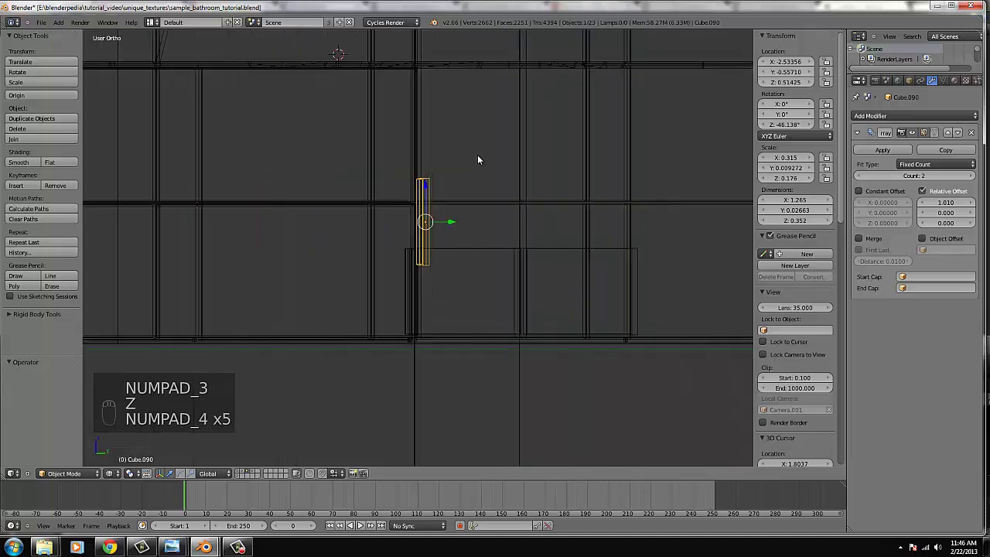
pyautogui.click(471, 216)
pyautogui.press('r')
pyautogui.press('r')
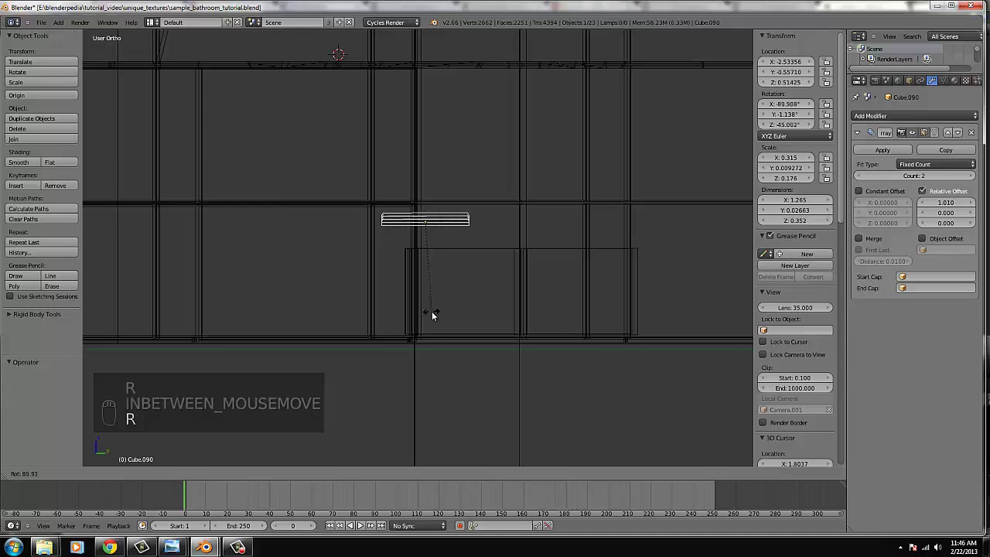
pyautogui.moveTo(436, 315); pyautogui.dragTo(439, 317)
pyautogui.press('KP_4')
pyautogui.press('KP_4')
pyautogui.press('r')
pyautogui.moveTo(730, 287); pyautogui.dragTo(723, 294)
pyautogui.press('g')
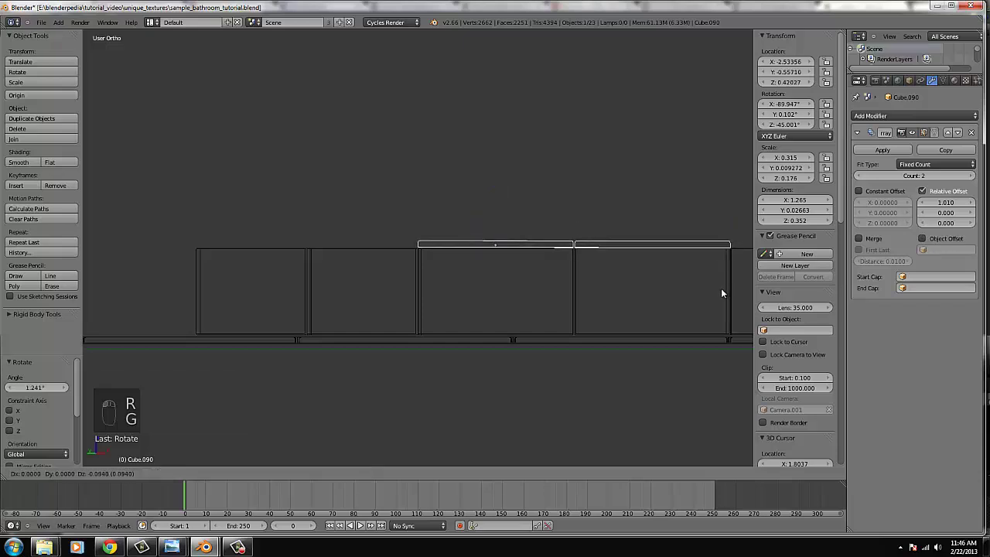
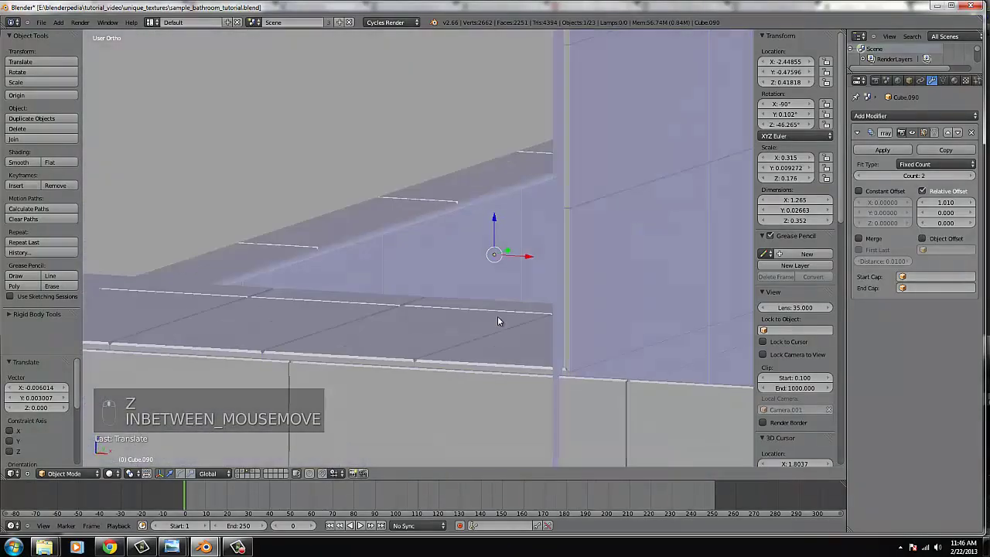
# - Check through the camera, duplicate the strip, turn the copy 90° on Z and slide it into the corner
pyautogui.press('z')
pyautogui.click(498, 330)
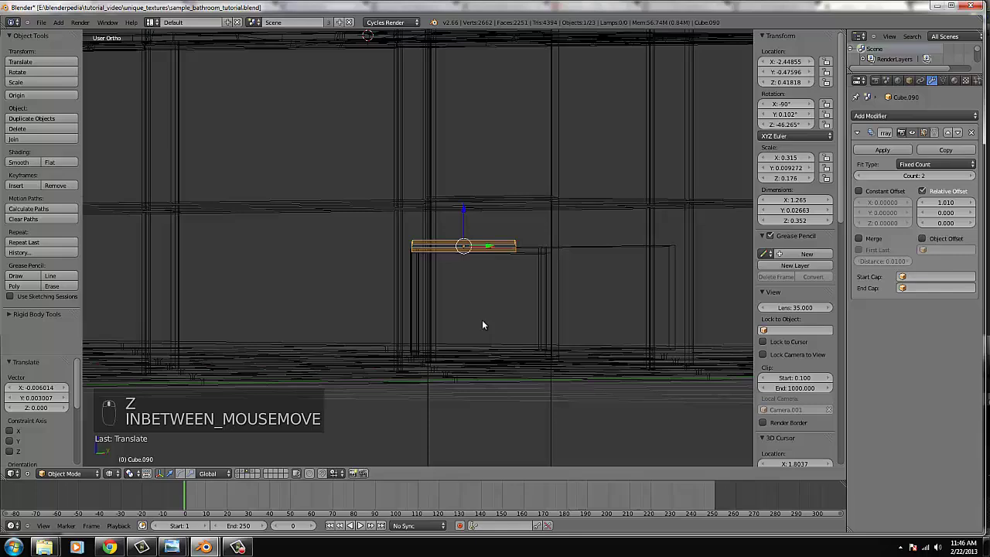
pyautogui.press('KP_7')
pyautogui.press('z')
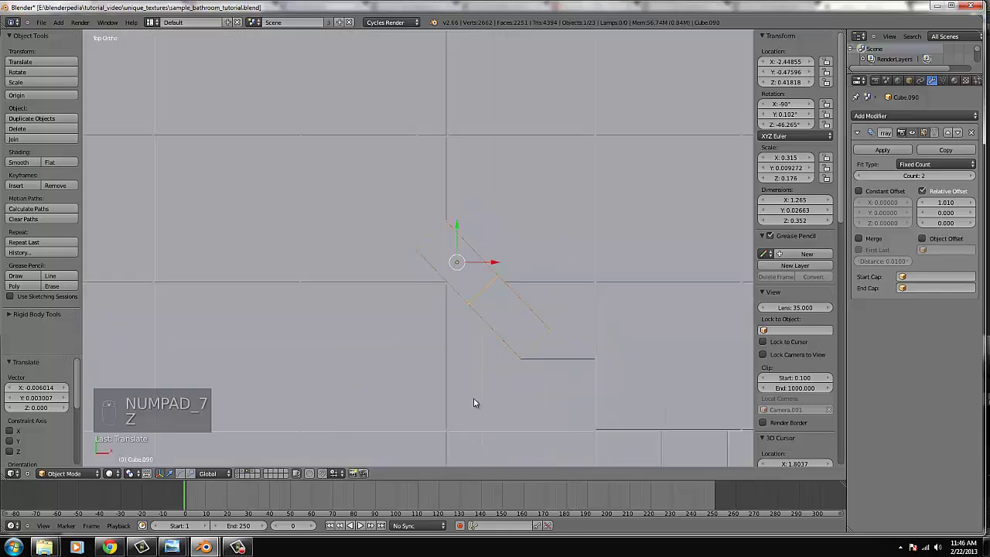
pyautogui.press('KP_0')
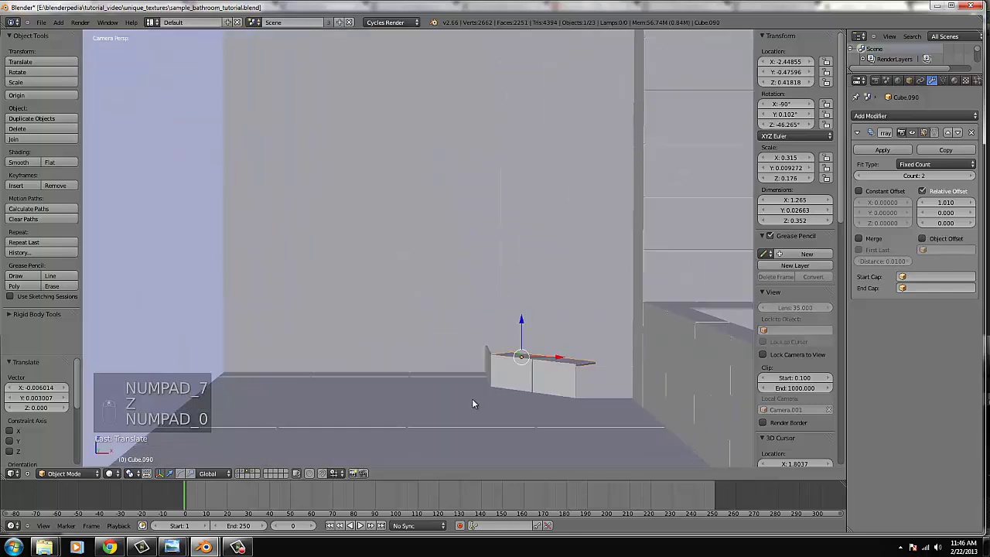
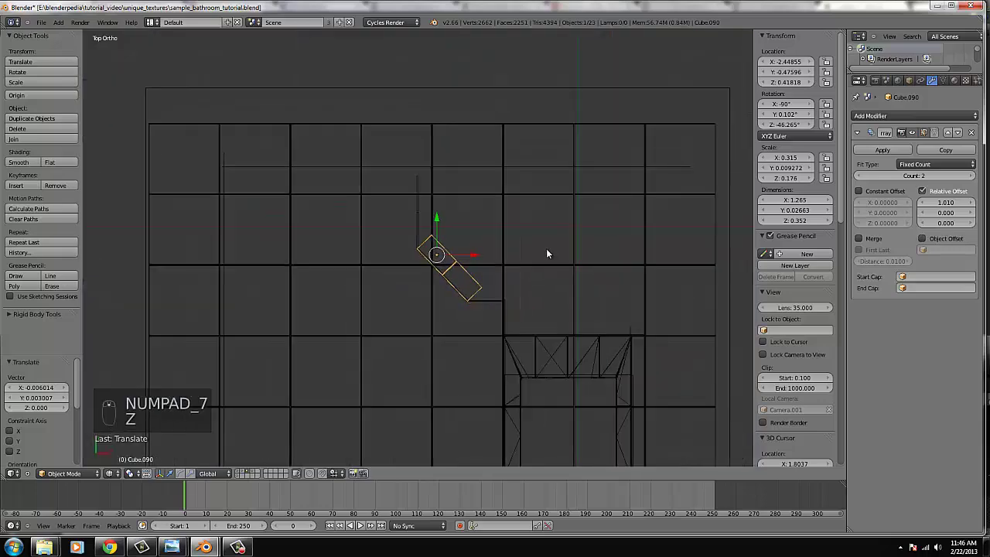
pyautogui.press('shift+d')
pyautogui.press('r')
pyautogui.press('g')
pyautogui.moveTo(543, 347); pyautogui.dragTo(540, 340)
pyautogui.press('r')
pyautogui.press('g')
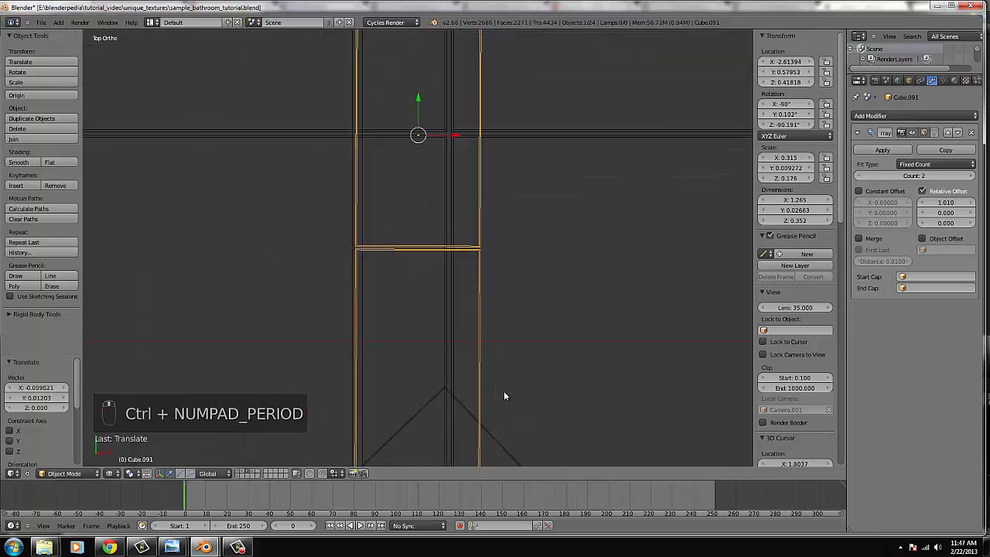
pyautogui.press('x')
pyautogui.moveTo(372, 269); pyautogui.dragTo(413, 301)
# - Align the copy flat at the corner in front and top views and inspect the corner joint
pyautogui.press('KP_1')
pyautogui.press('shift+d')
pyautogui.click(413, 302)
pyautogui.rightClick(413, 302)
pyautogui.press('r')
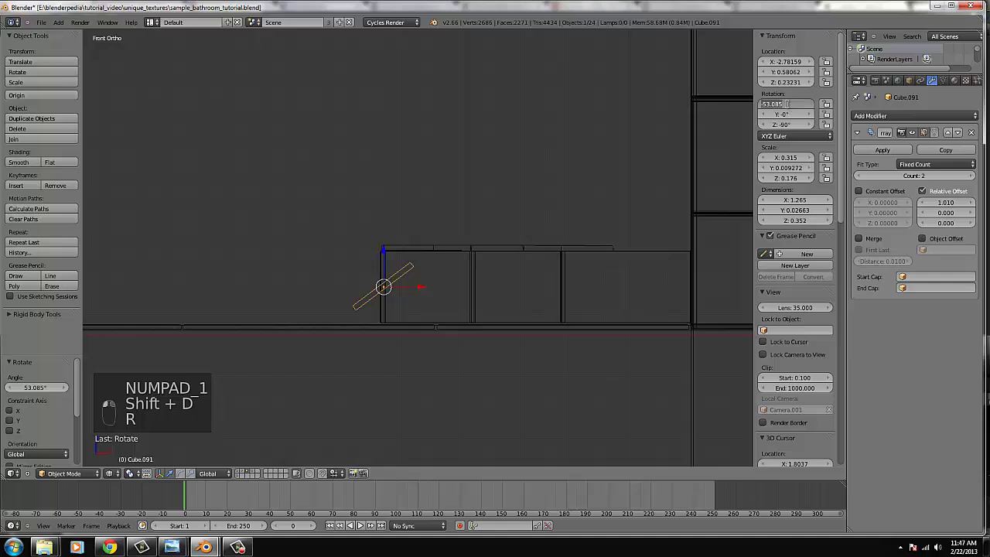
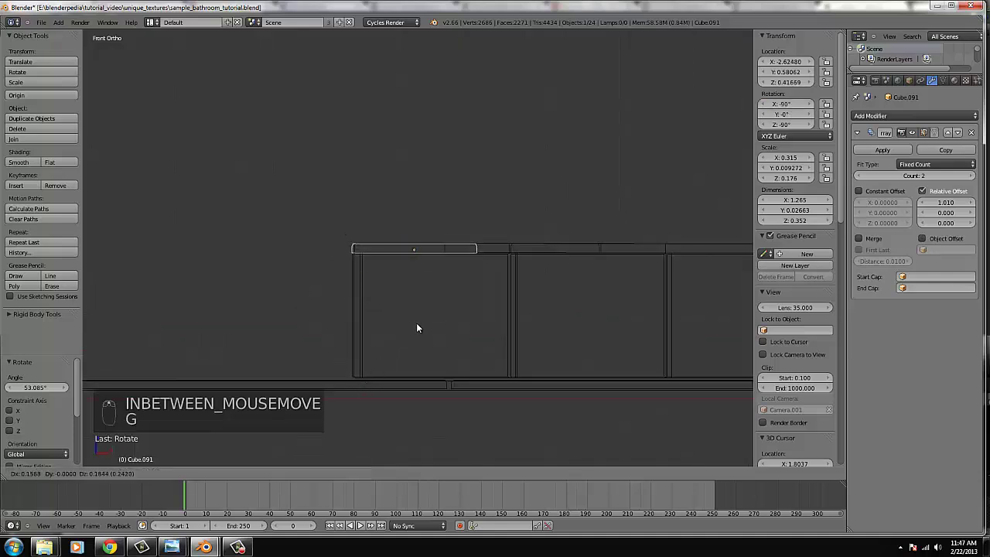
pyautogui.moveTo(421, 326); pyautogui.dragTo(426, 305)
pyautogui.press('KP_7')
pyautogui.press('z')
pyautogui.press('z')
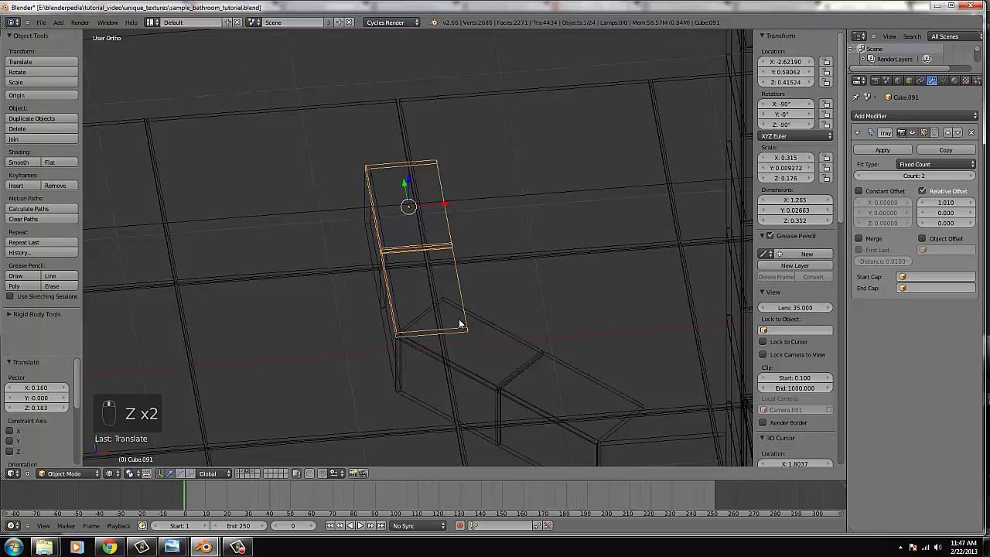
pyautogui.middleClick(479, 328)
pyautogui.press('z')
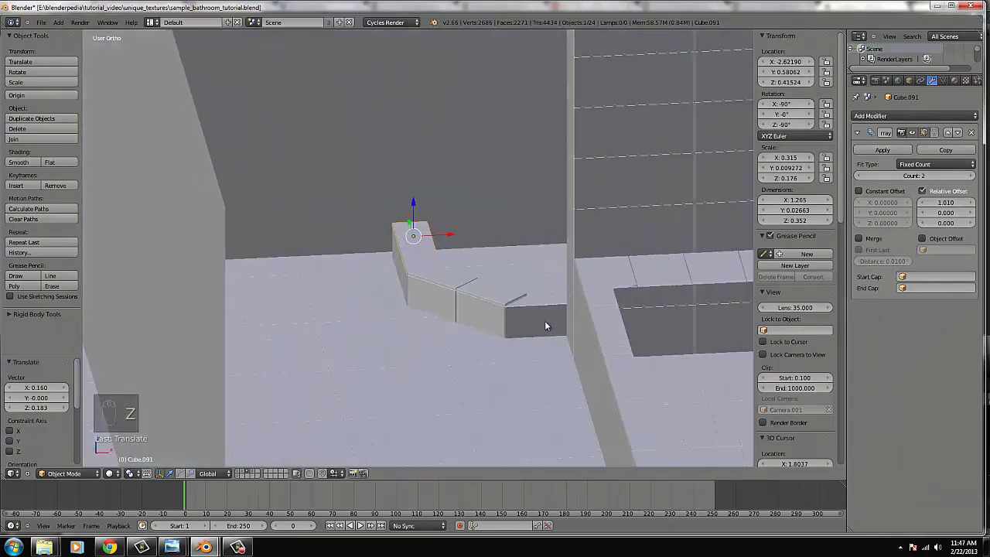
pyautogui.click(549, 324)
pyautogui.press('KP_3')
# - Duplicate the short trim strip, rotate the copy -90° on X, drop it onto the ledge and check through the camera
pyautogui.press('z')
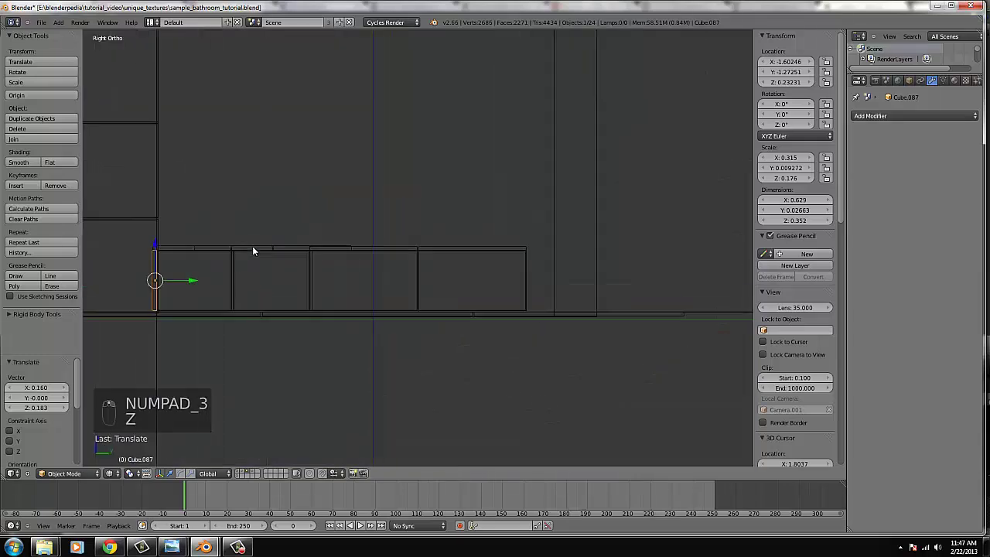
pyautogui.press('shift+d')
pyautogui.press('r')
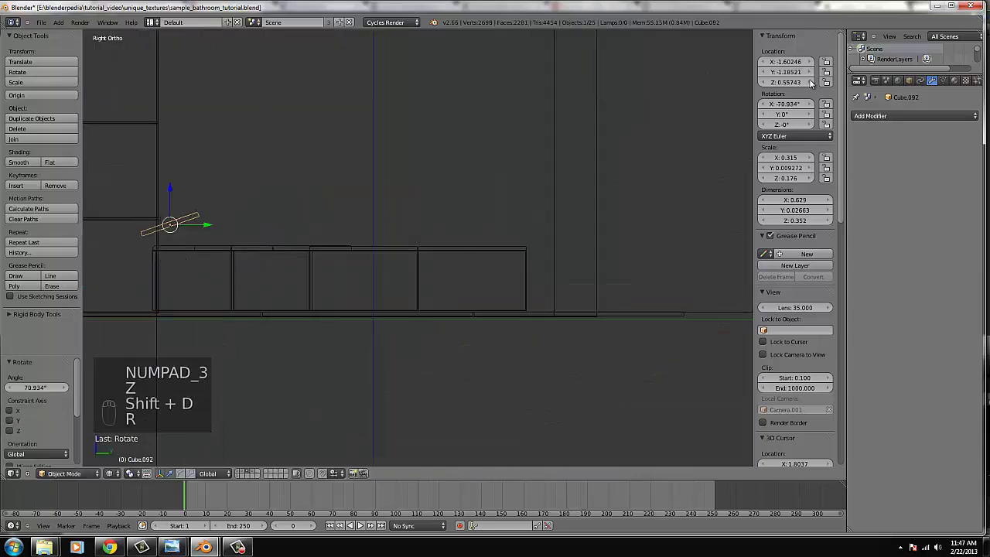
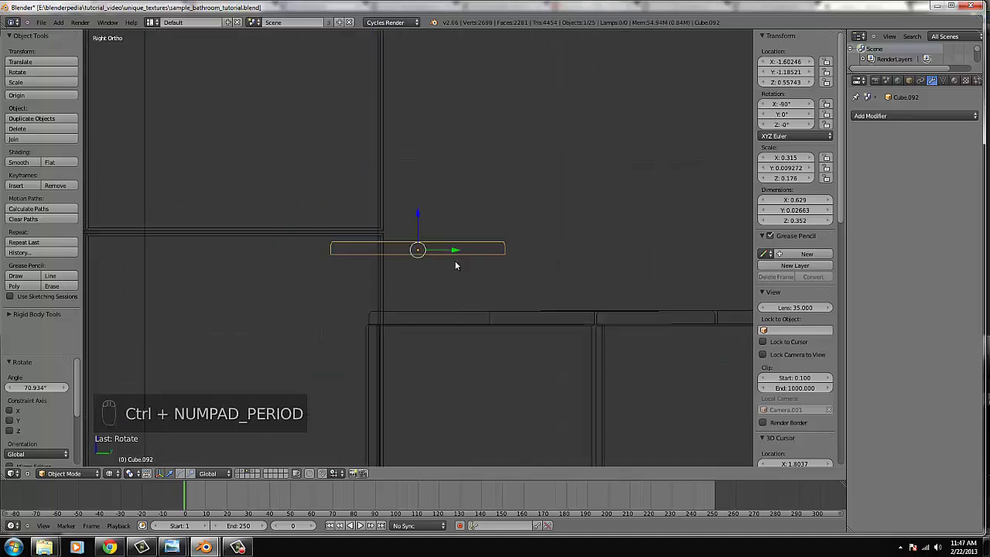
pyautogui.press('g')
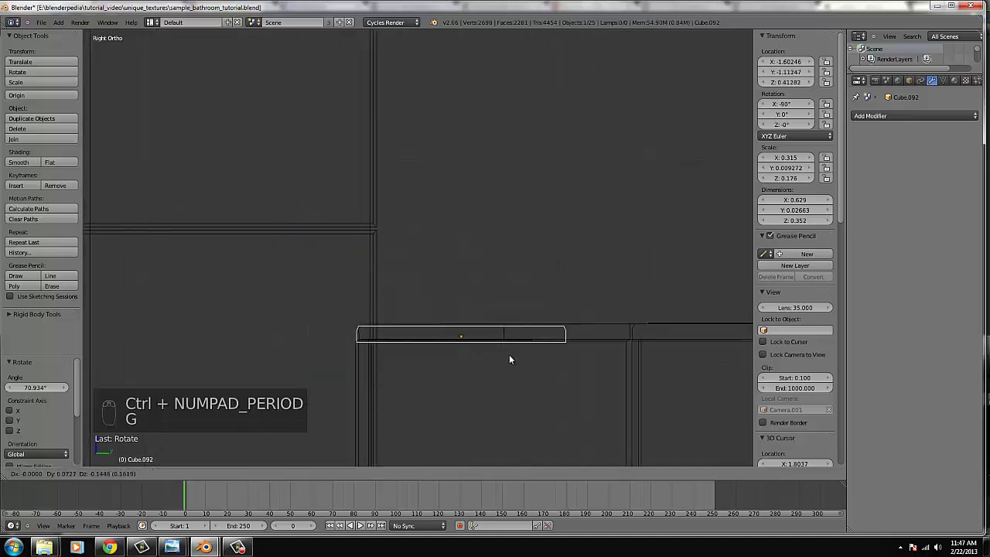
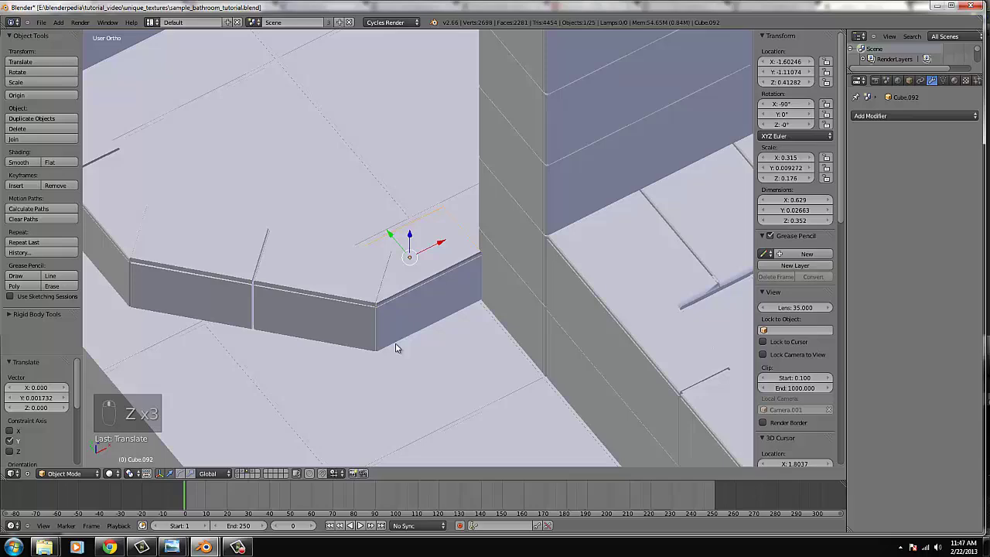
pyautogui.press('KP_0')
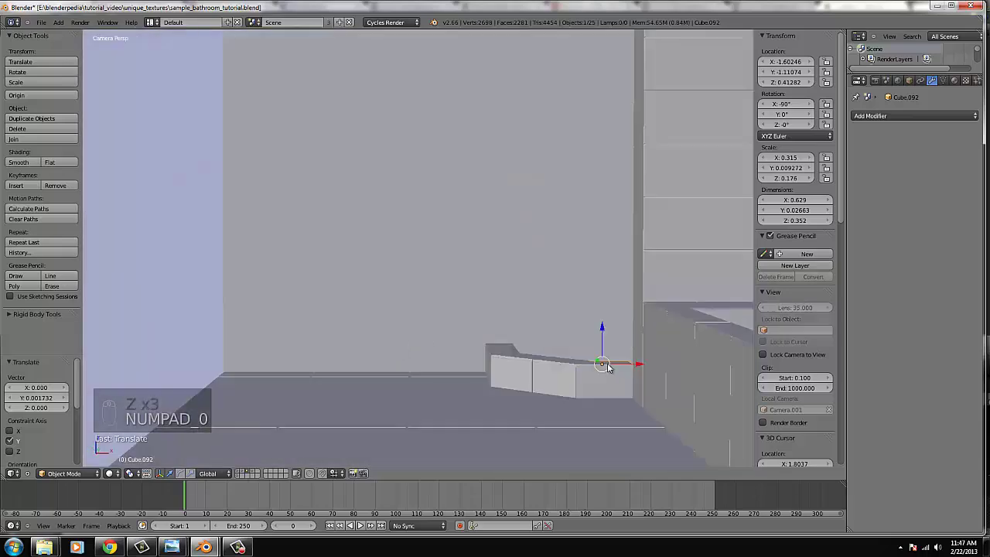
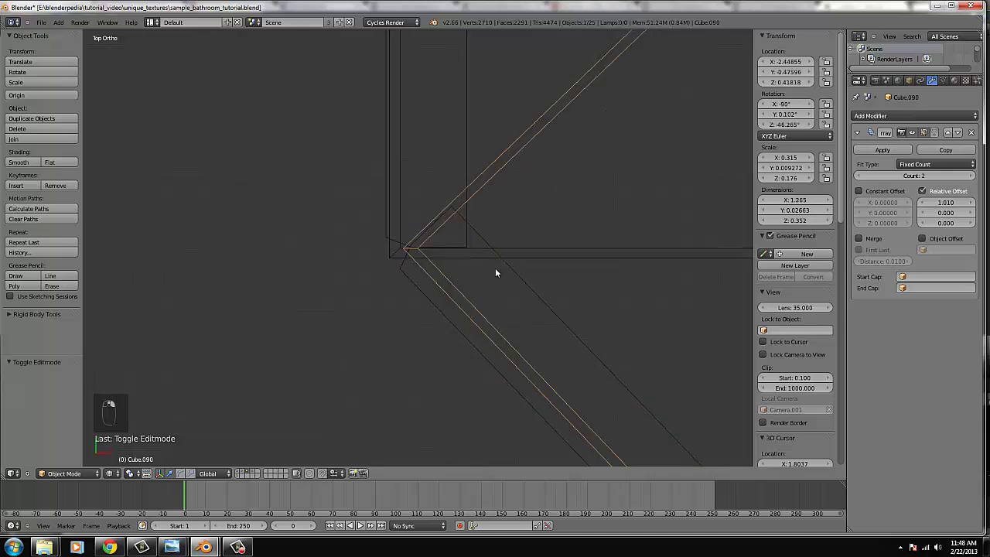
# - Set side strip Cube.091's Array count to 3, nudge then cancel a move, and orbit to check its length
pyautogui.moveTo(475, 214); pyautogui.dragTo(472, 291)
pyautogui.press('x')
pyautogui.press('z')
pyautogui.press('z')
pyautogui.press('h')
pyautogui.press('ctrl+z')
pyautogui.press('g')
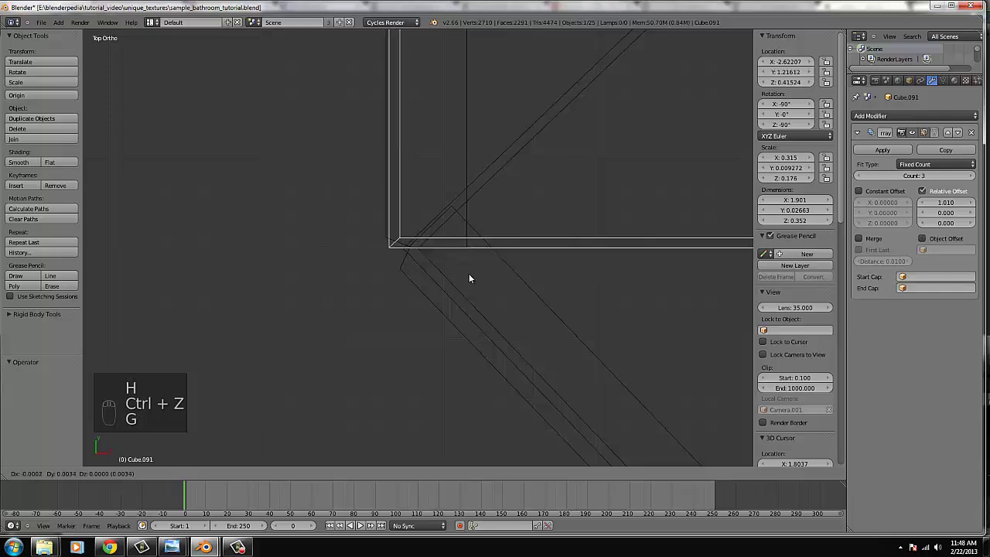
pyautogui.moveTo(471, 275); pyautogui.dragTo(519, 311)
pyautogui.press('z')
pyautogui.rightClick(497, 321)
pyautogui.middleClick(519, 311)
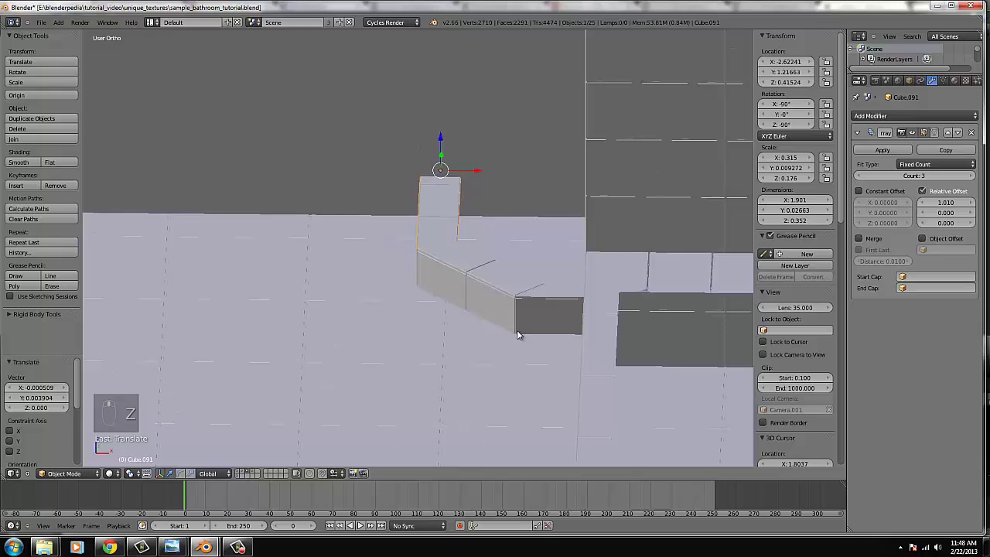
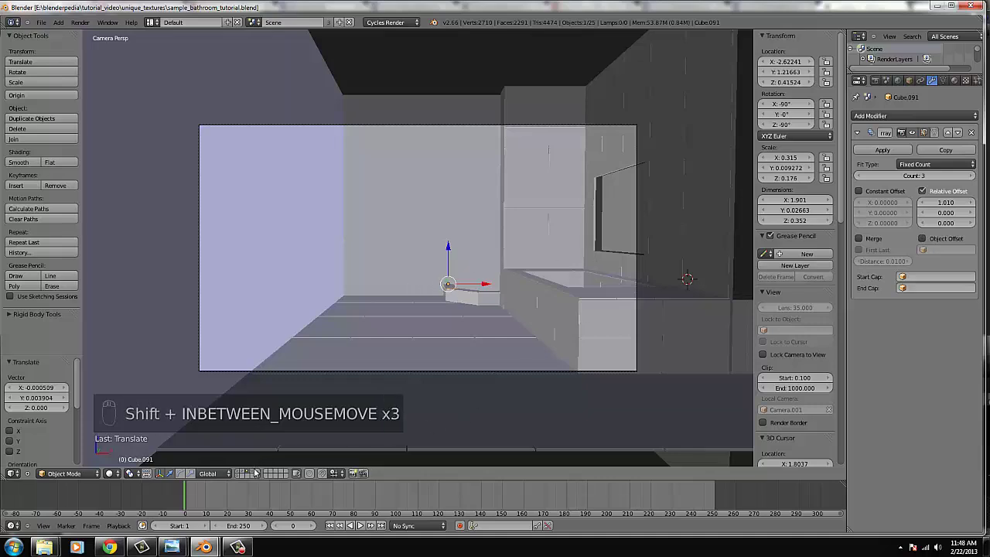
# - Add a point lamp to the bathroom via Add > Lamp > Point
pyautogui.moveTo(255, 476); pyautogui.dragTo(71, 55)
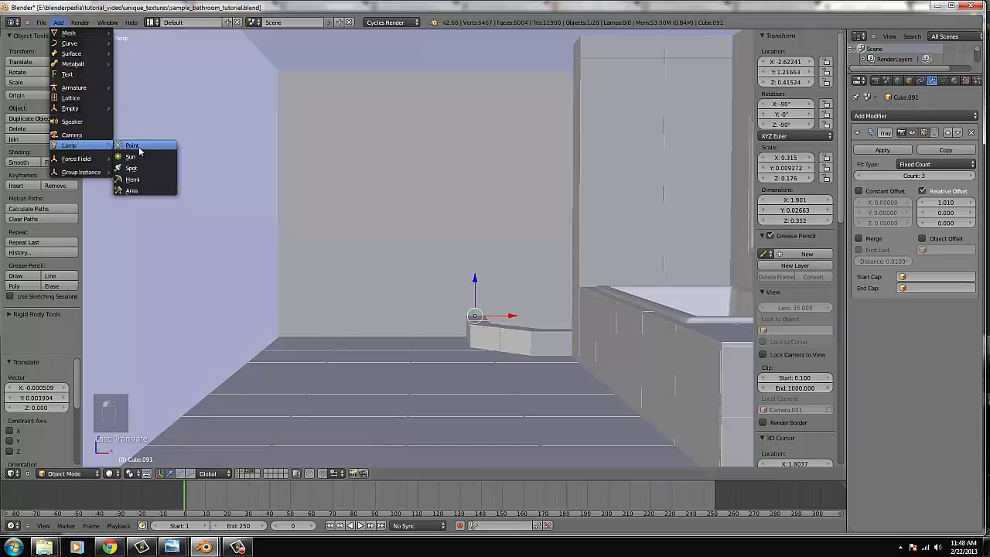
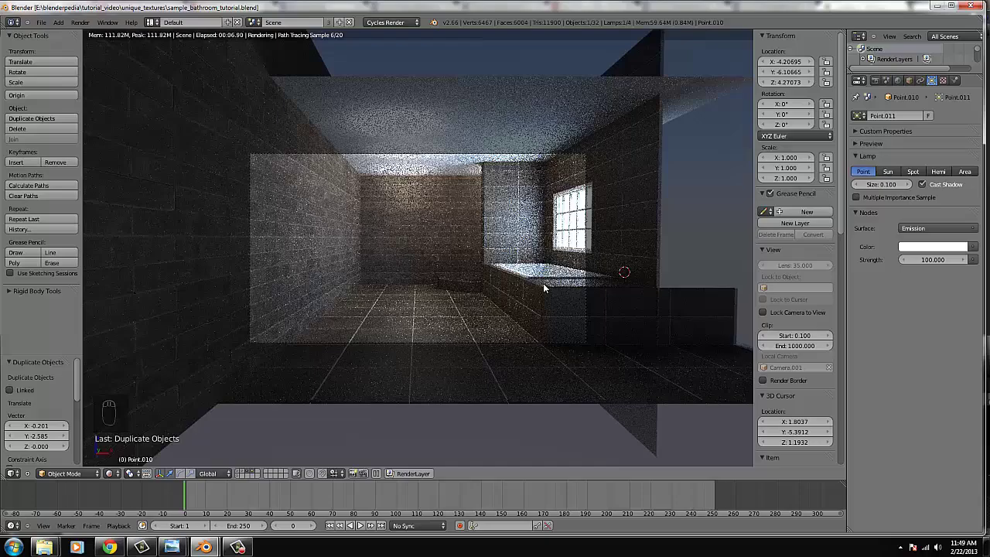
# - Navigate the view back toward the hinge piece of the glass enclosure
pyautogui.middleClick(539, 317)
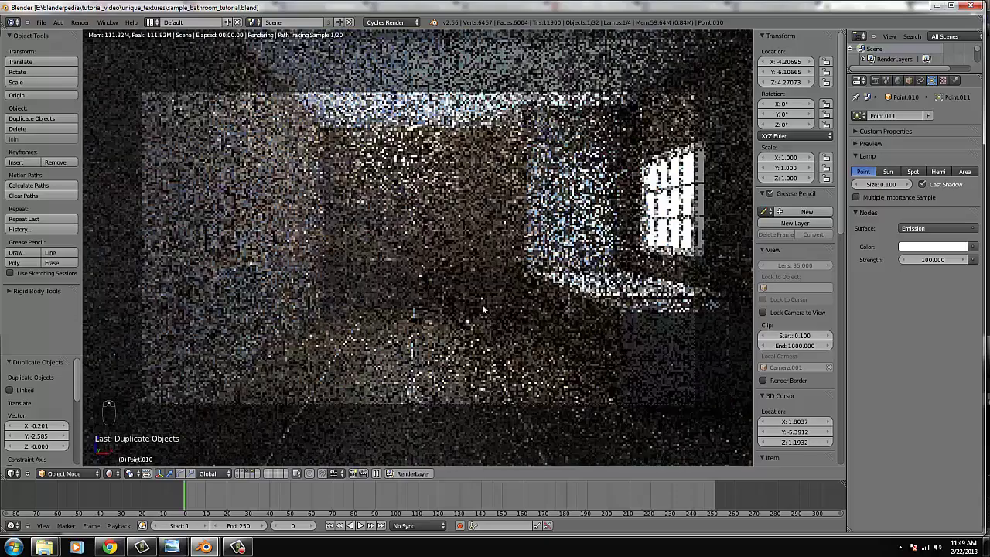
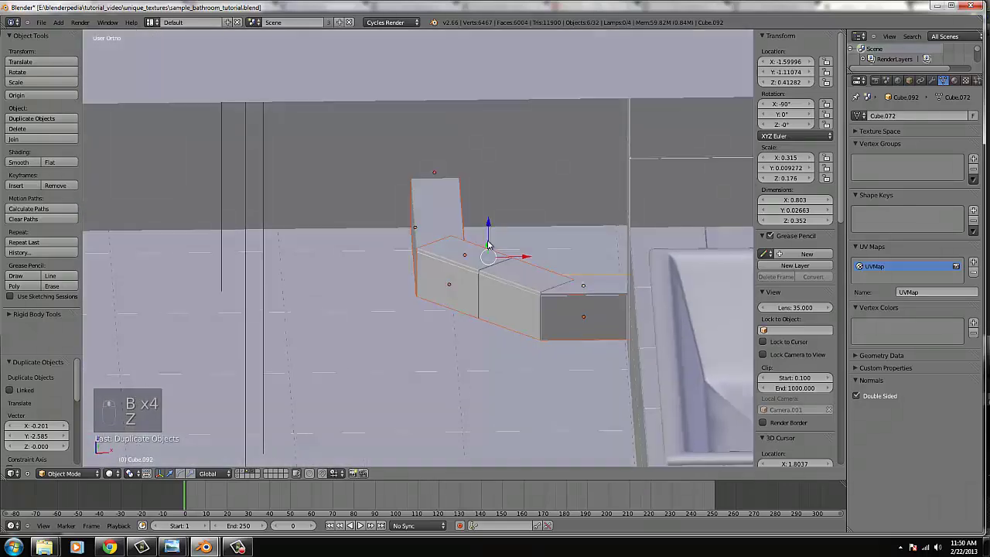
# - Shift the view over the hinge and look straight down on it in wireframe
pyautogui.moveTo(505, 227); pyautogui.dragTo(506, 242)
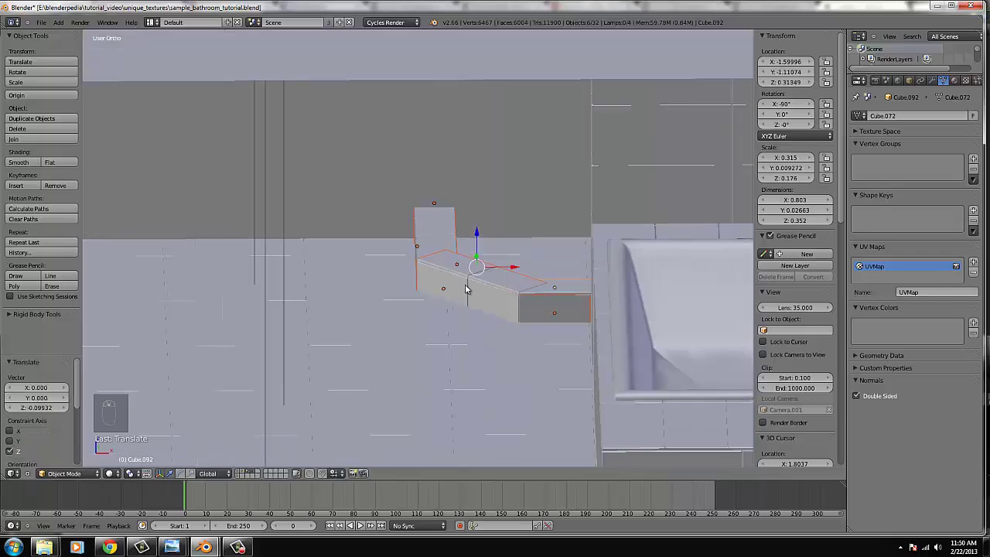
pyautogui.press('KP_7')
pyautogui.press('z')
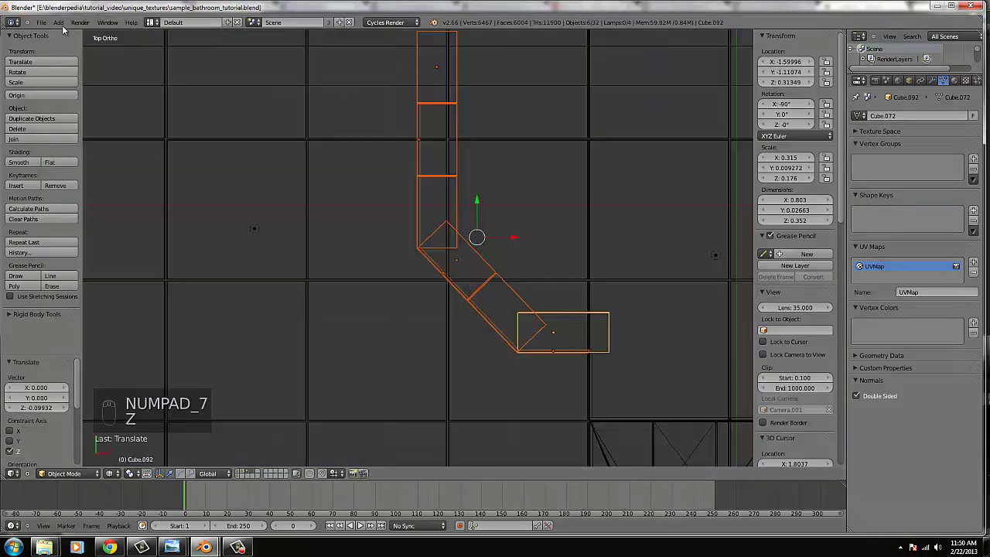
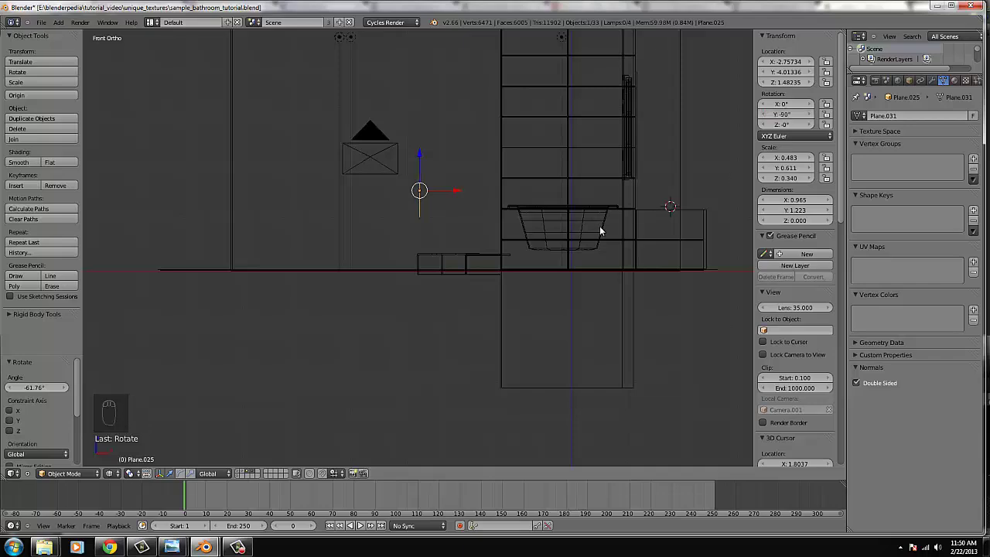
# - From top view, move the new plane onto the shower edge and scale it down
pyautogui.press('KP_7')
pyautogui.press('g')
pyautogui.middleClick(474, 268)
pyautogui.press('g')
pyautogui.moveTo(444, 153); pyautogui.dragTo(343, 354)
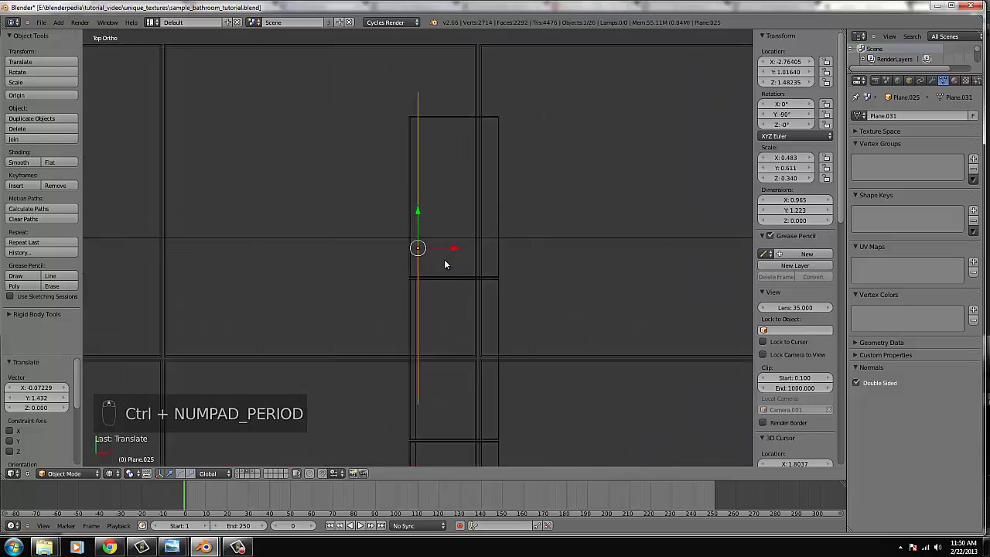
pyautogui.moveTo(452, 252); pyautogui.dragTo(476, 254)
pyautogui.press('z')
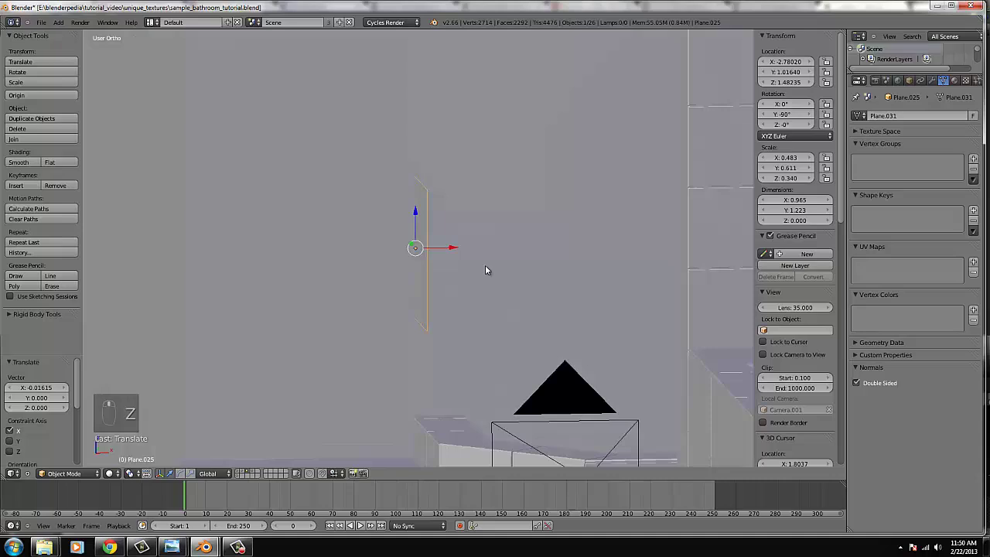
pyautogui.press('s')
pyautogui.moveTo(444, 260); pyautogui.dragTo(255, 298)
pyautogui.moveTo(246, 298); pyautogui.dragTo(363, 321)
# - Nudge the plane tight against the tiled wall behind the shower
pyautogui.press('m')
pyautogui.click(354, 316)
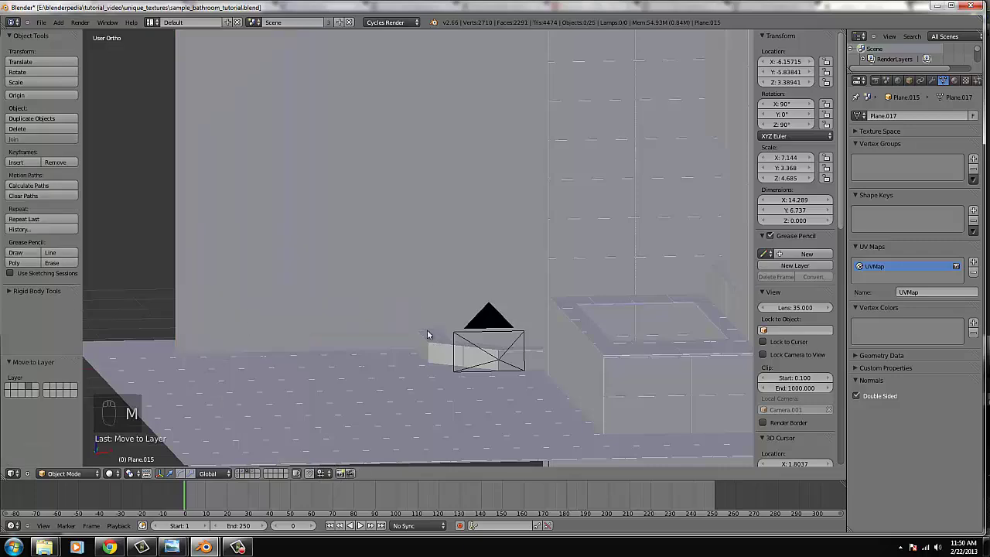
pyautogui.moveTo(435, 257); pyautogui.dragTo(428, 245)
pyautogui.moveTo(436, 294); pyautogui.dragTo(476, 355)
pyautogui.middleClick(476, 354)
pyautogui.moveTo(490, 446); pyautogui.dragTo(479, 375)
pyautogui.press('g')
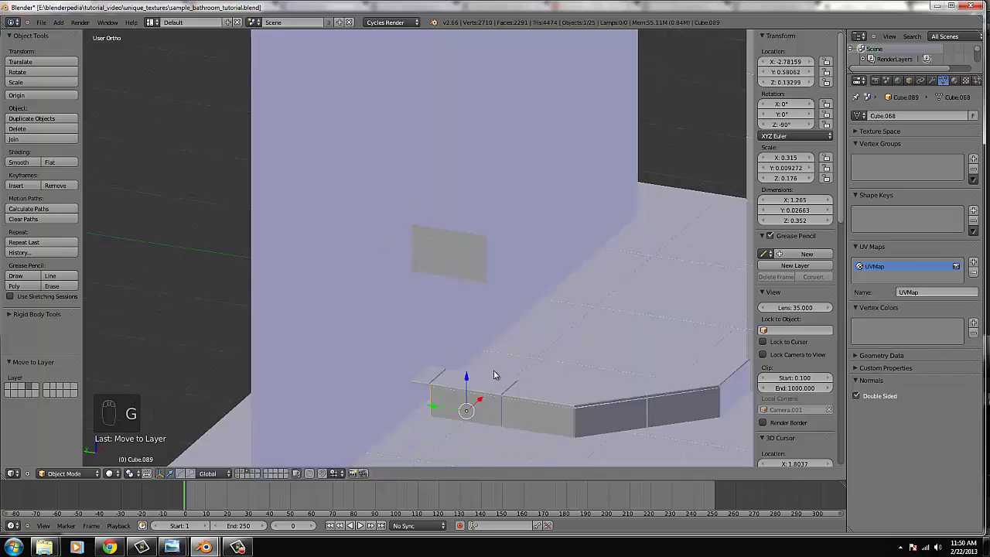
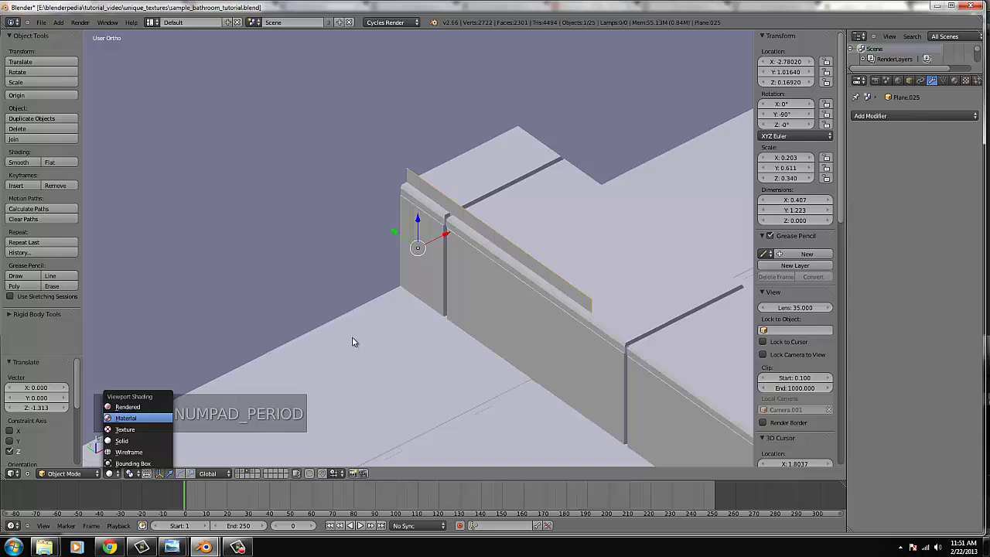
pyautogui.moveTo(448, 238); pyautogui.dragTo(521, 230)
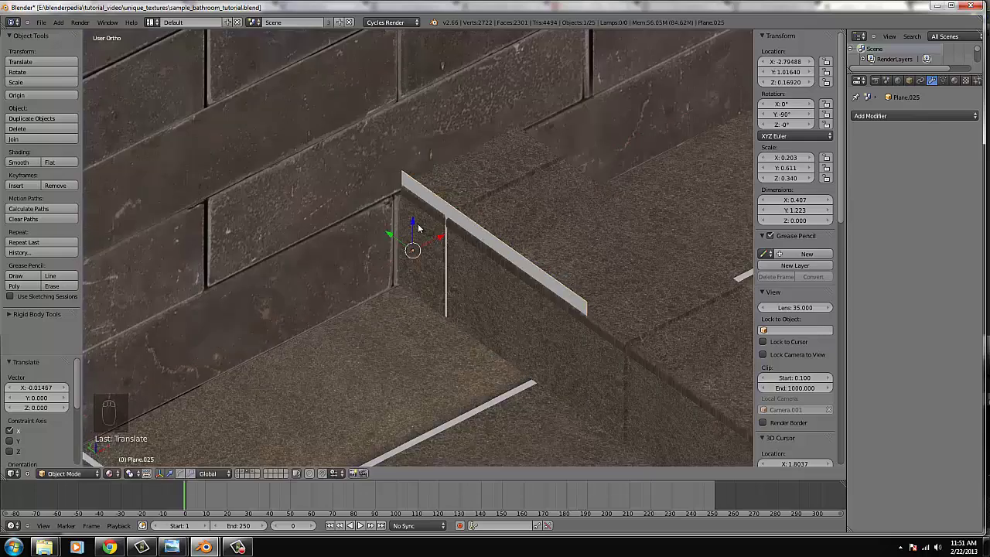
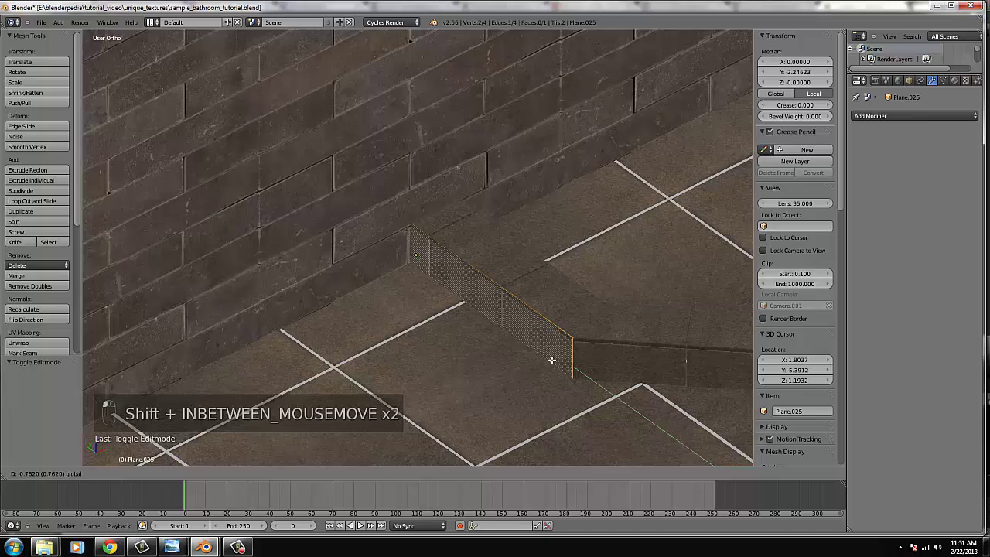
# - In Edit Mode lower the curb onto the floor and extrude its edges into a bent upright strip
pyautogui.press('Tab')
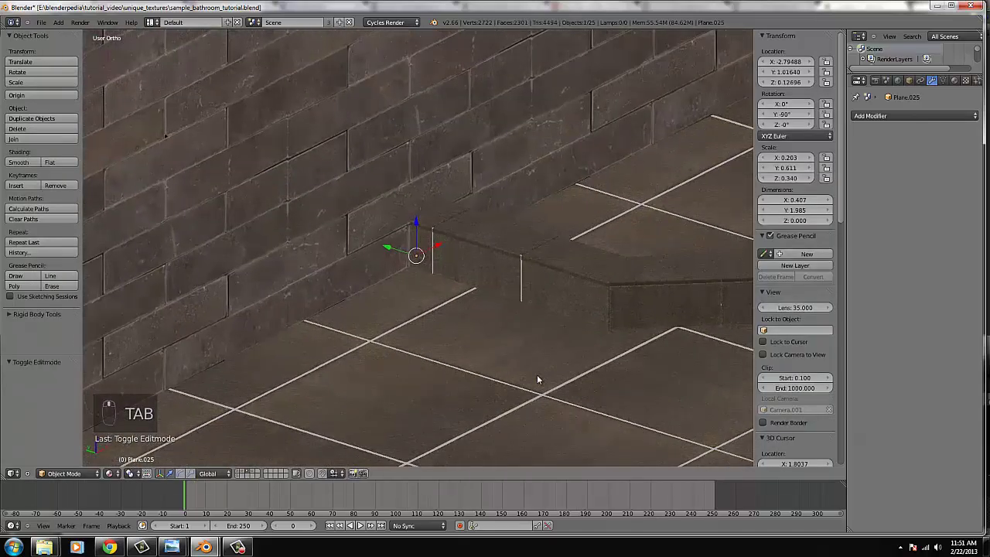
pyautogui.press('KP_7')
pyautogui.press('Tab')
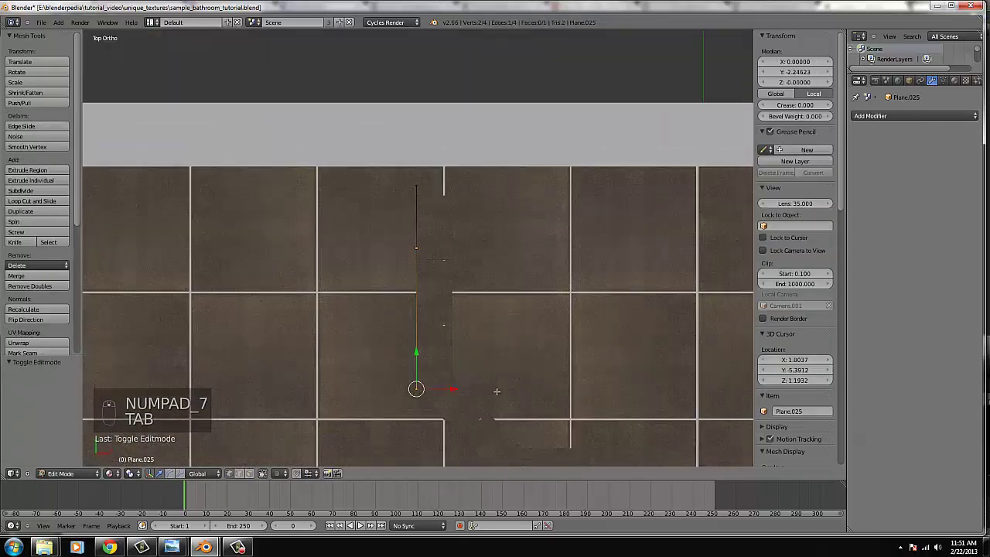
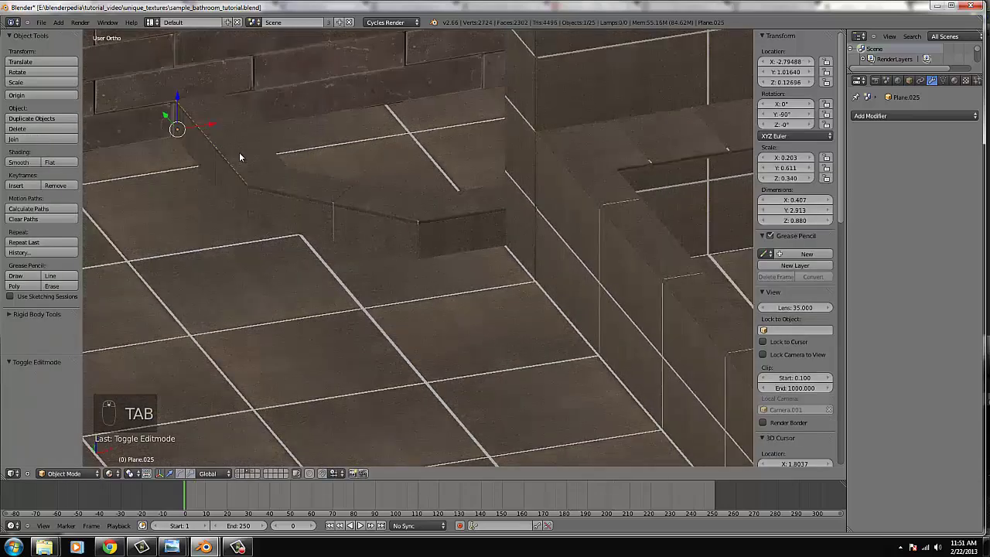
pyautogui.moveTo(183, 101); pyautogui.dragTo(182, 102)
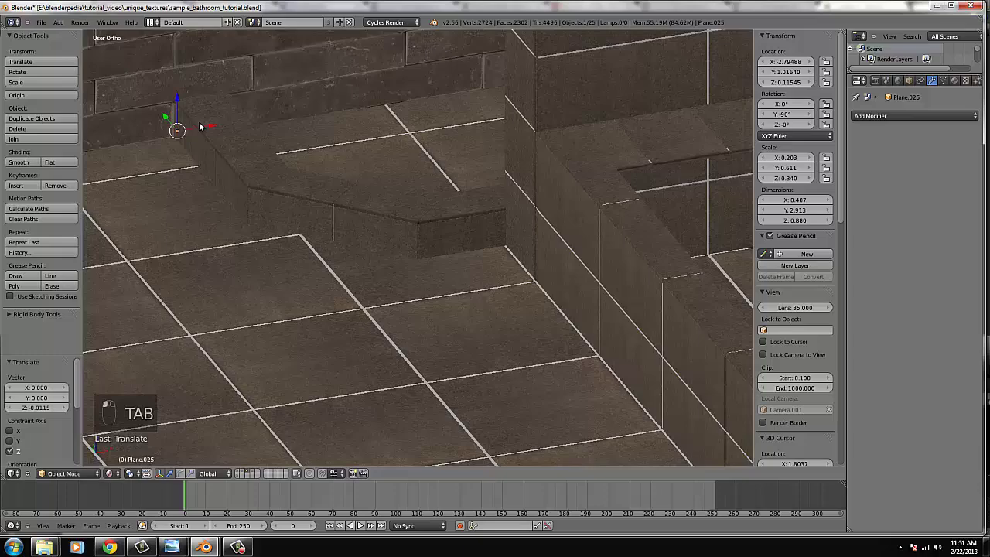
pyautogui.press('Tab')
pyautogui.press('Tab')
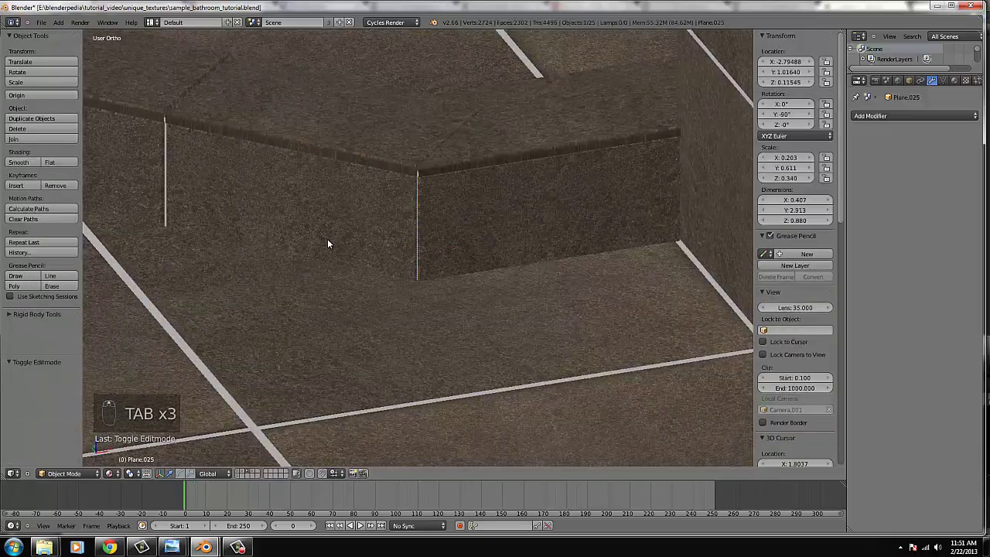
pyautogui.press('KP_7')
pyautogui.press('Tab')
pyautogui.press('z')
pyautogui.press('e')
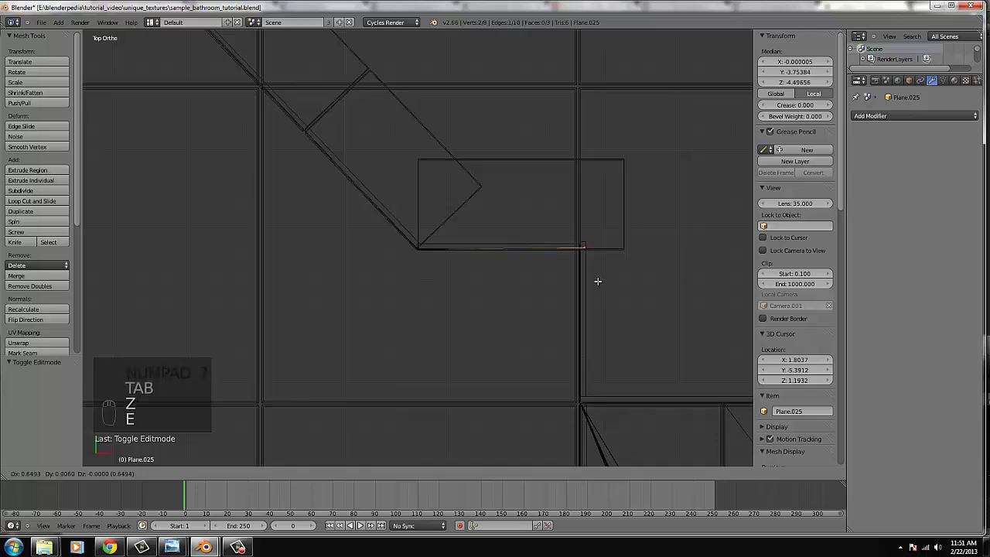
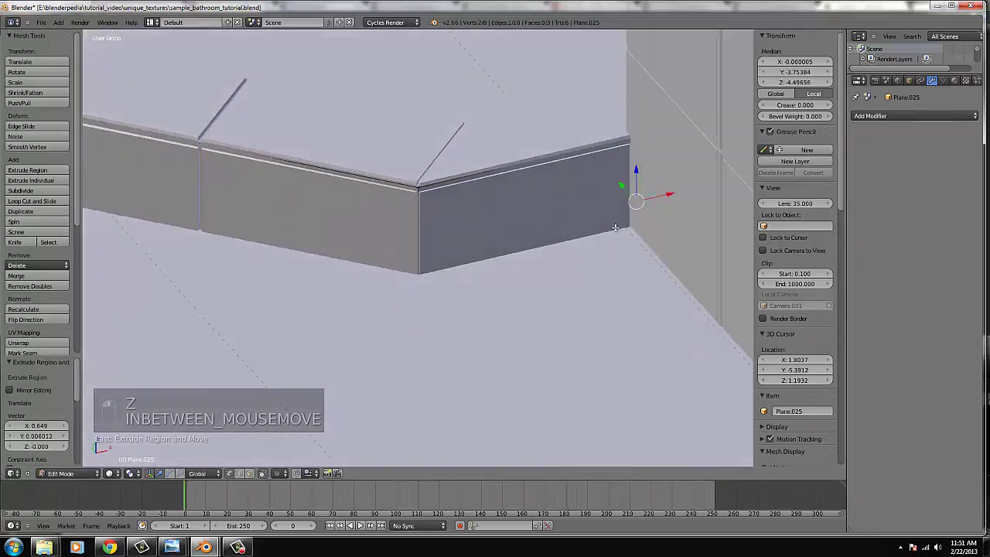
pyautogui.press('Tab')
pyautogui.middleClick(313, 369)
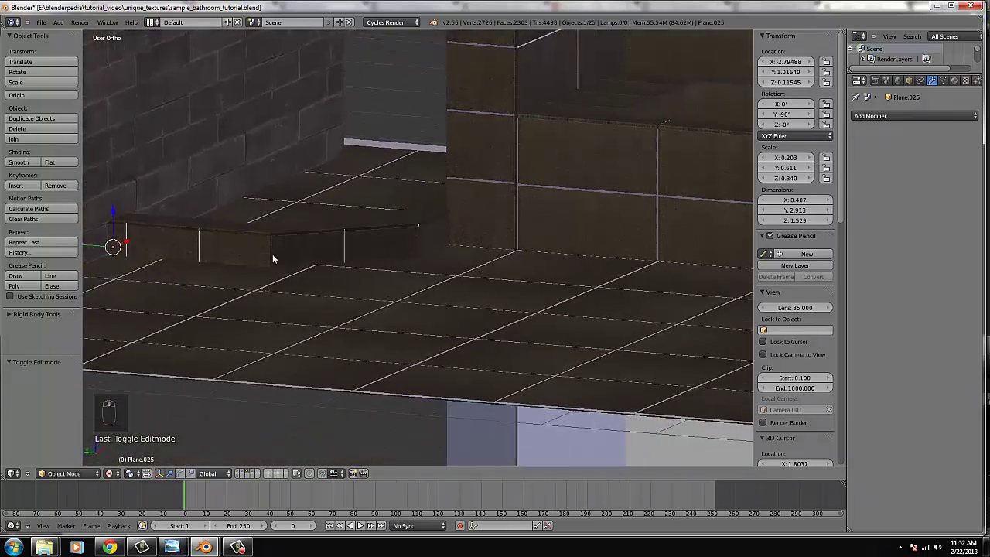
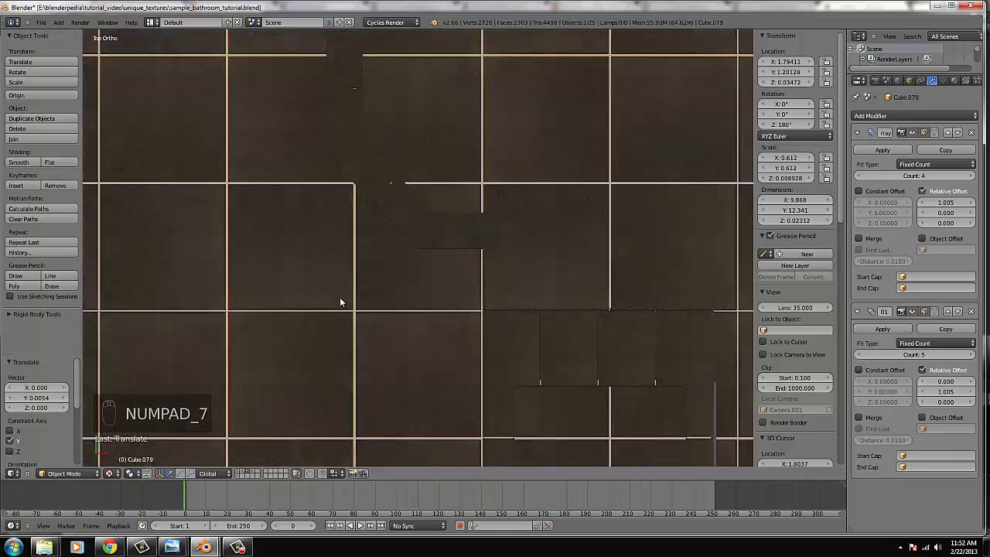
# - Toggle wireframe to check the floor tile array from directly above
pyautogui.press('z')
pyautogui.press('z')
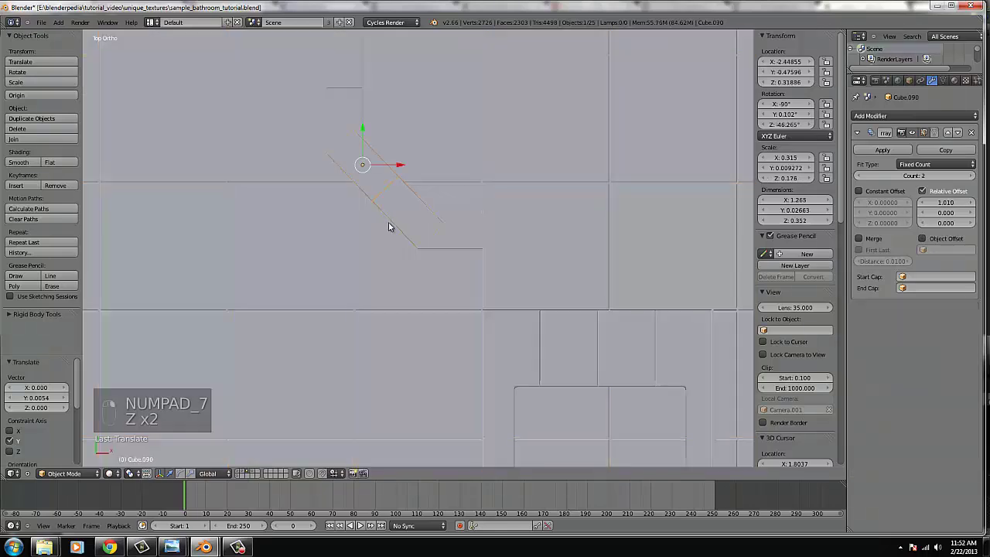
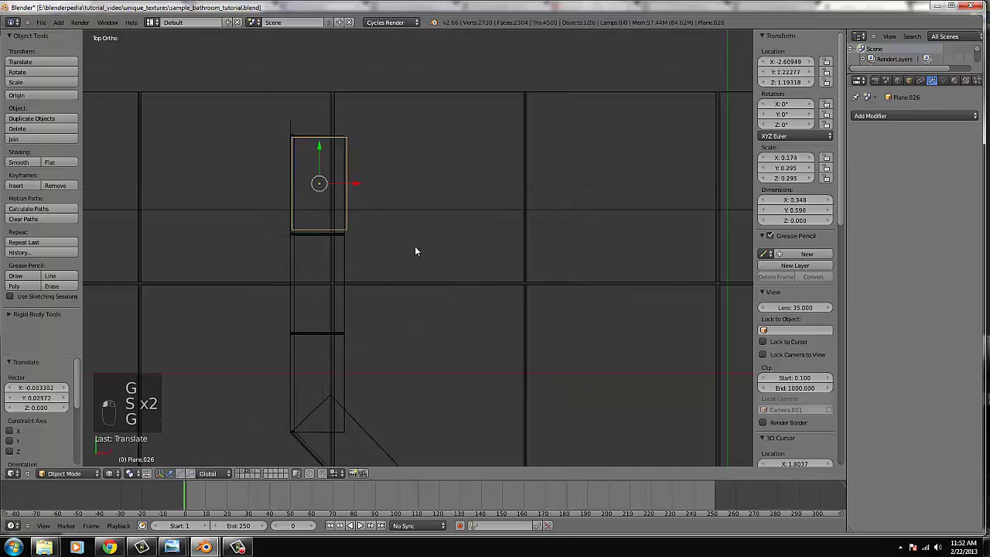
# - Check the scene through the camera, then return to the top-down view
pyautogui.press('KP_0')
pyautogui.press('z')
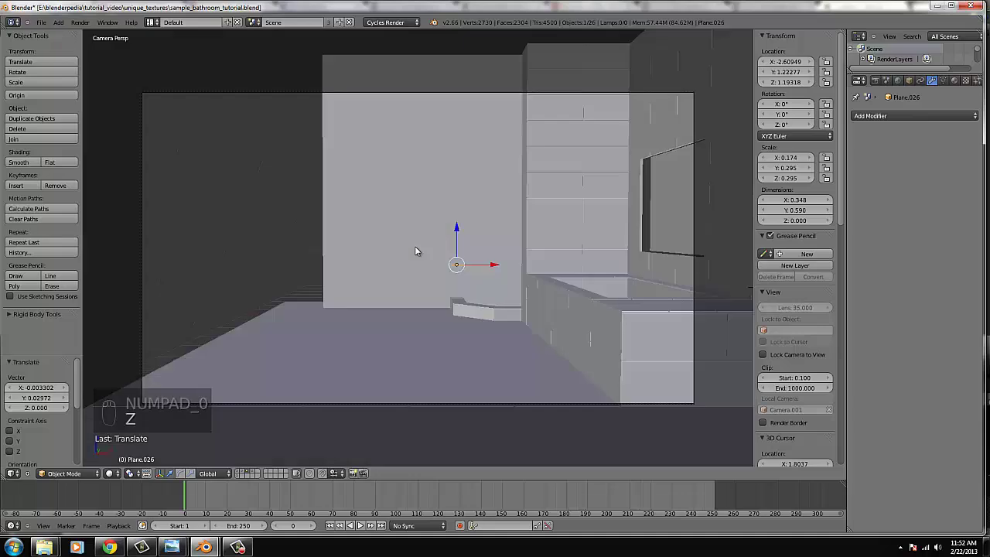
pyautogui.press('KP_7')
pyautogui.press('z')
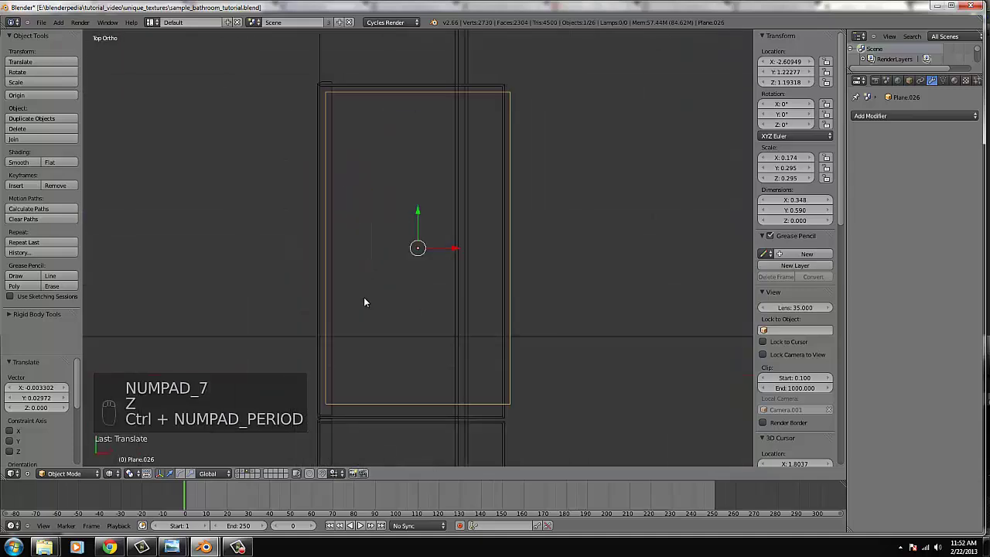
# - Move the small floor plane into place and enlarge it slightly
pyautogui.press('g')
pyautogui.moveTo(499, 309); pyautogui.dragTo(510, 297)
pyautogui.press('s')
pyautogui.press('s')
pyautogui.middleClick(509, 297)
pyautogui.click(513, 301)
# - Show the floor textured and orbit in close around the shower base edge
pyautogui.press('z')
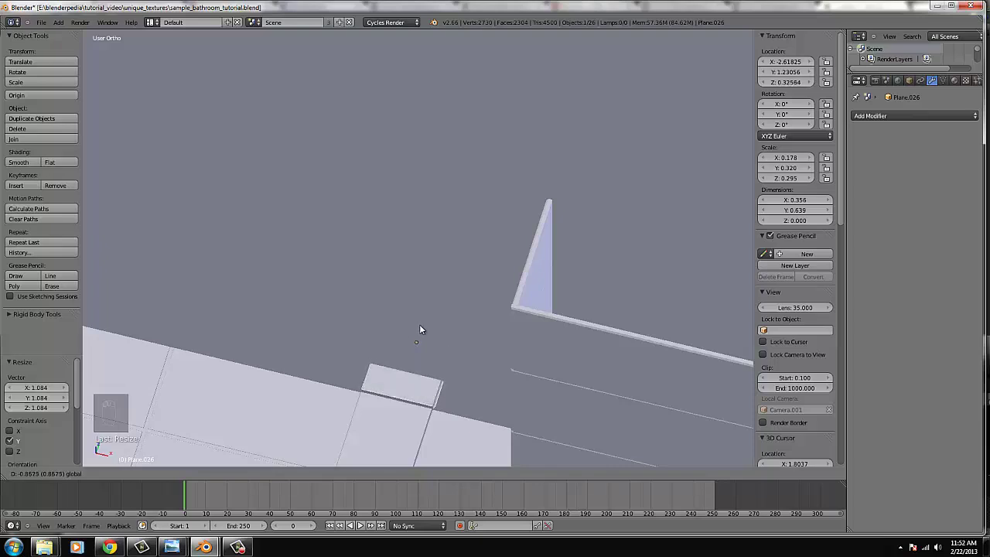
pyautogui.press('KP_7')
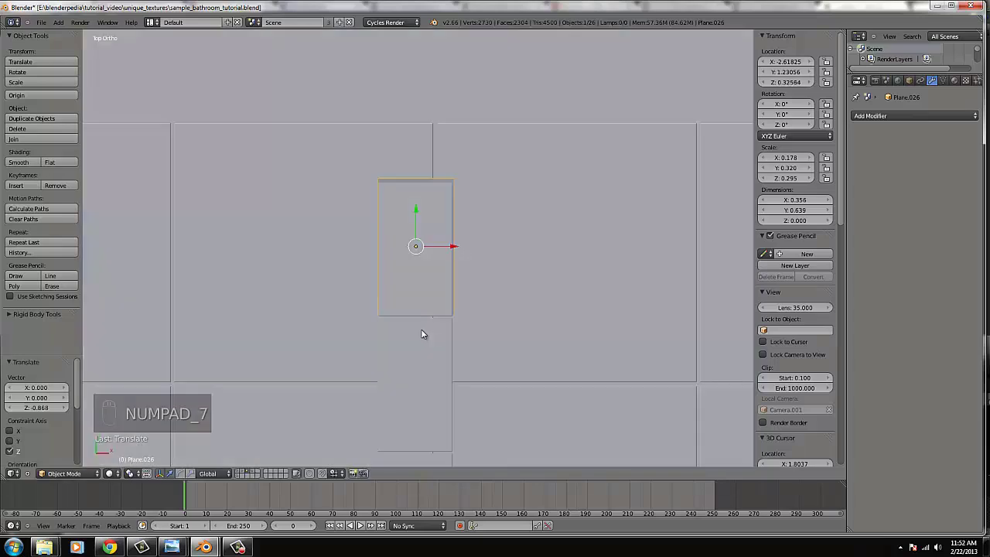
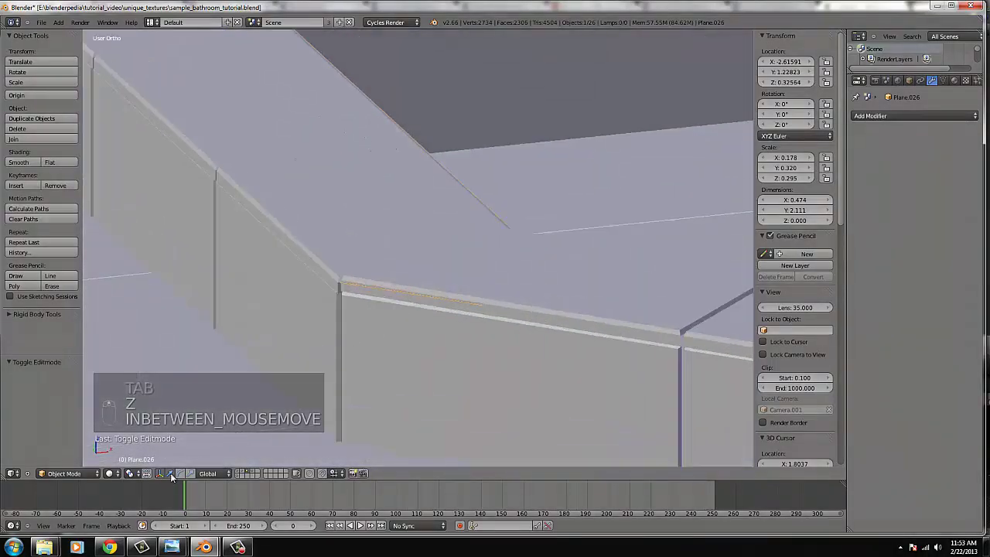
pyautogui.moveTo(151, 427); pyautogui.dragTo(361, 375)
pyautogui.middleClick(361, 334)
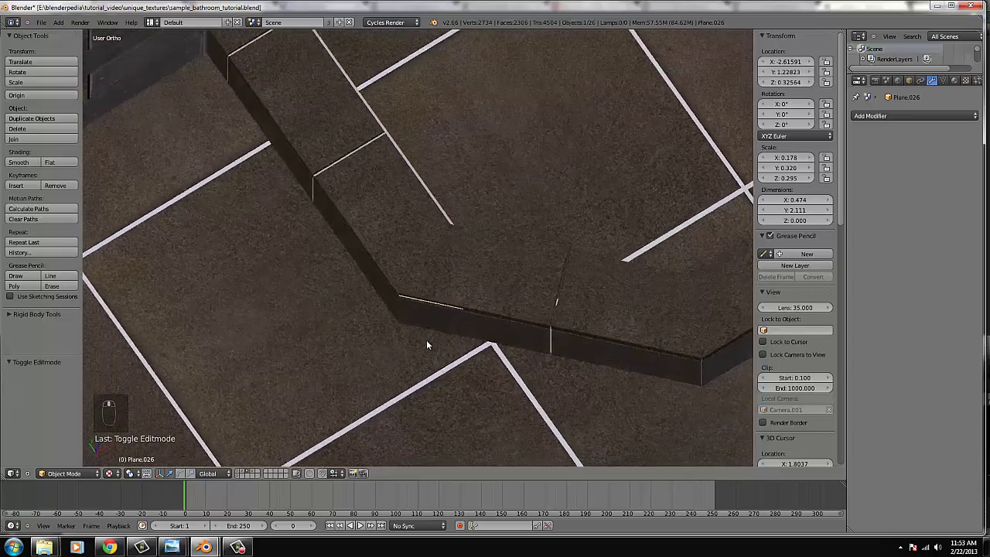
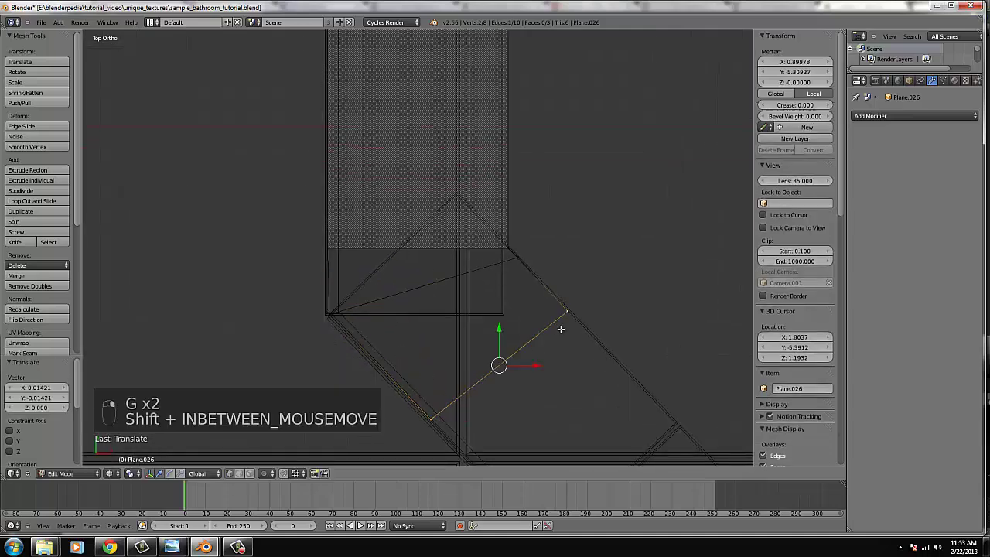
# - Extrude the end edge of Plane.026 to add a face at its angled end
pyautogui.press('e')
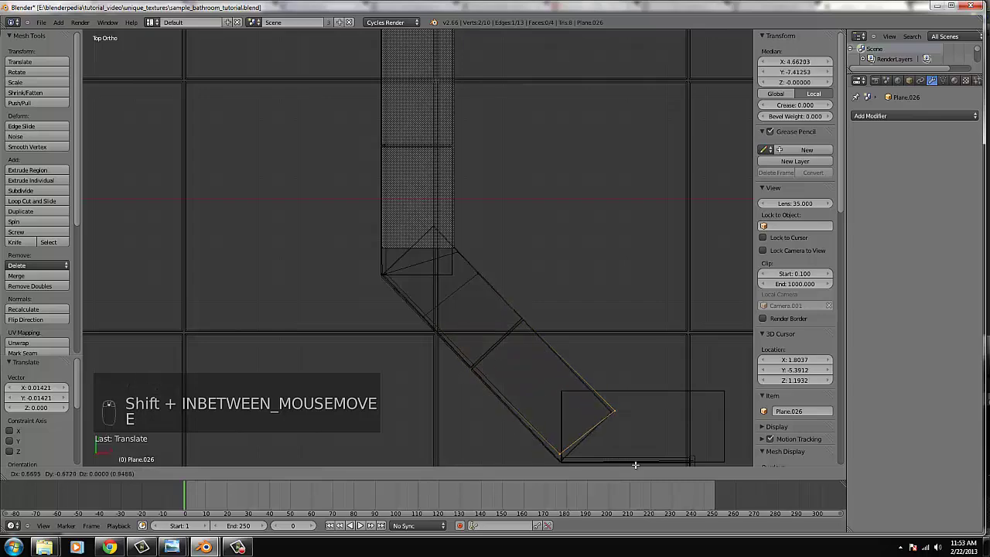
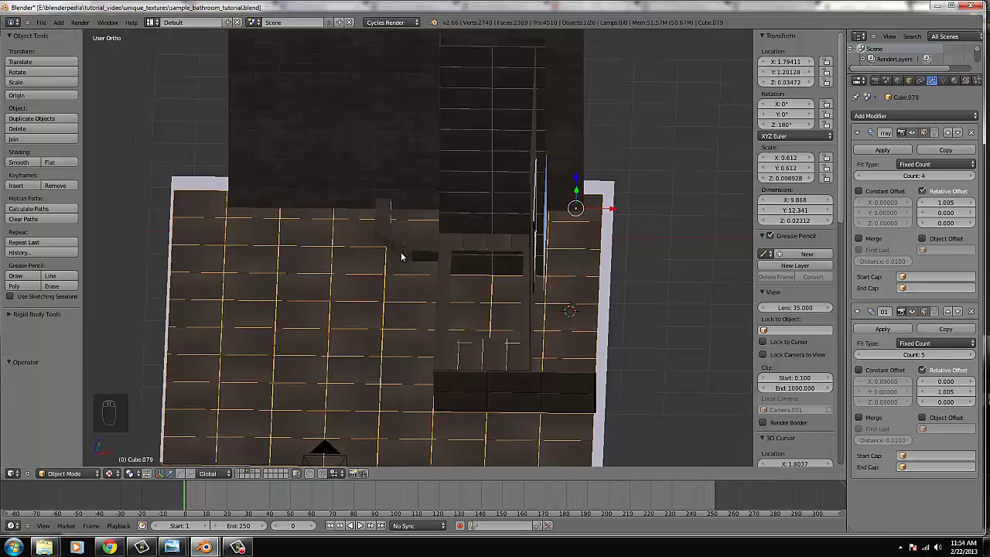
# - From front view add a cube at the cursor and narrow its width along X
pyautogui.press('KP_1')
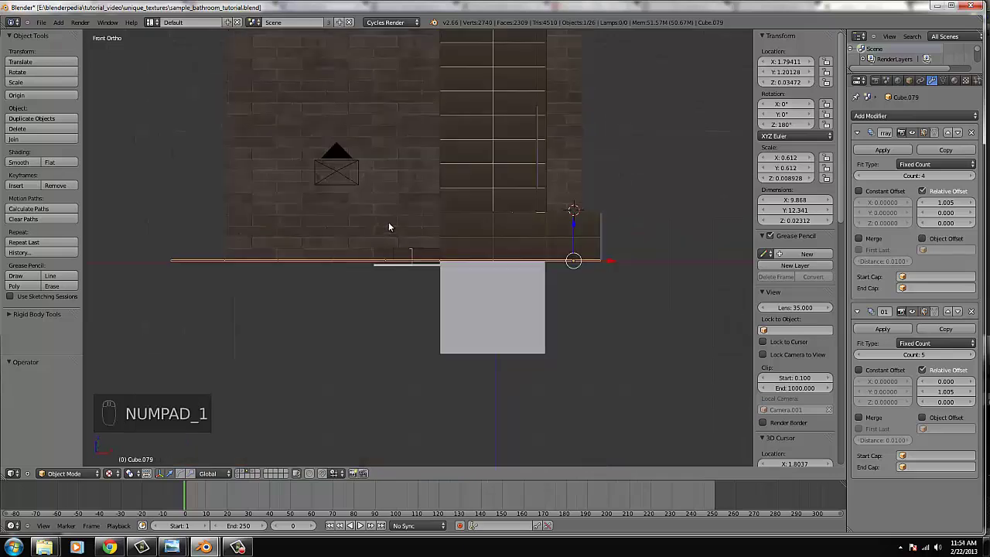
pyautogui.moveTo(67, 40); pyautogui.dragTo(180, 80)
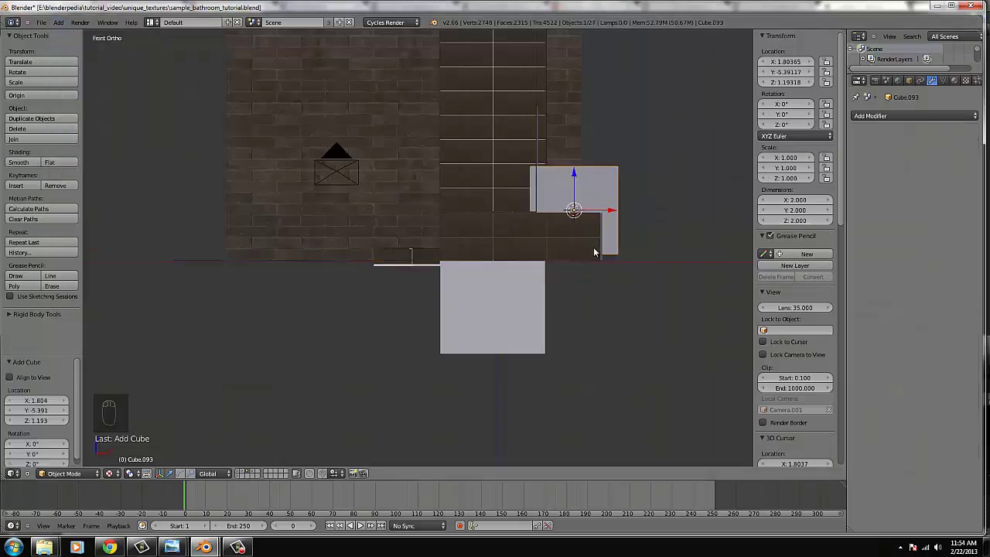
pyautogui.press('g')
pyautogui.moveTo(449, 225); pyautogui.dragTo(431, 206)
pyautogui.press('z')
pyautogui.press('s')
pyautogui.click(444, 218)
# - In wireframe, slide the narrow cube horizontally toward the outline's end
pyautogui.press('g')
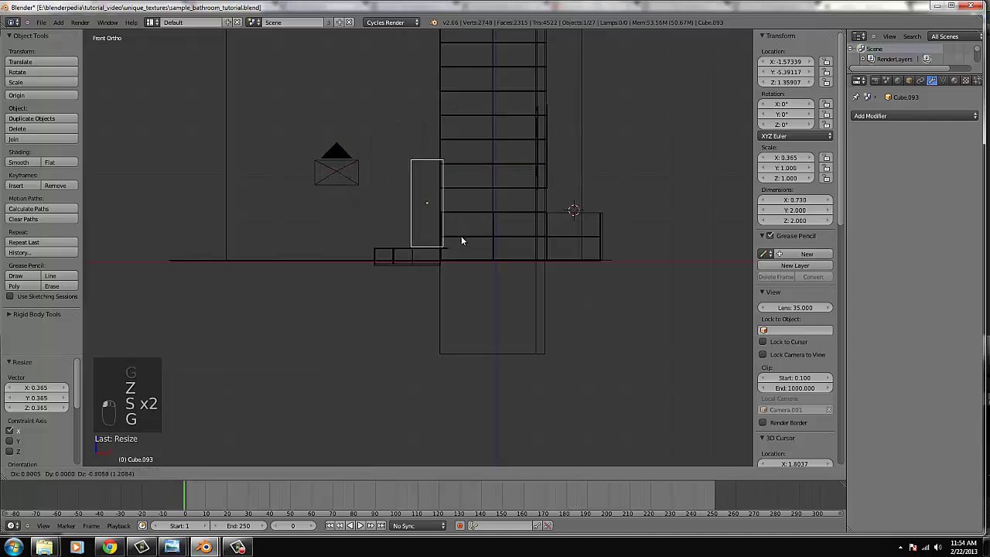
pyautogui.press('s')
pyautogui.press('g')
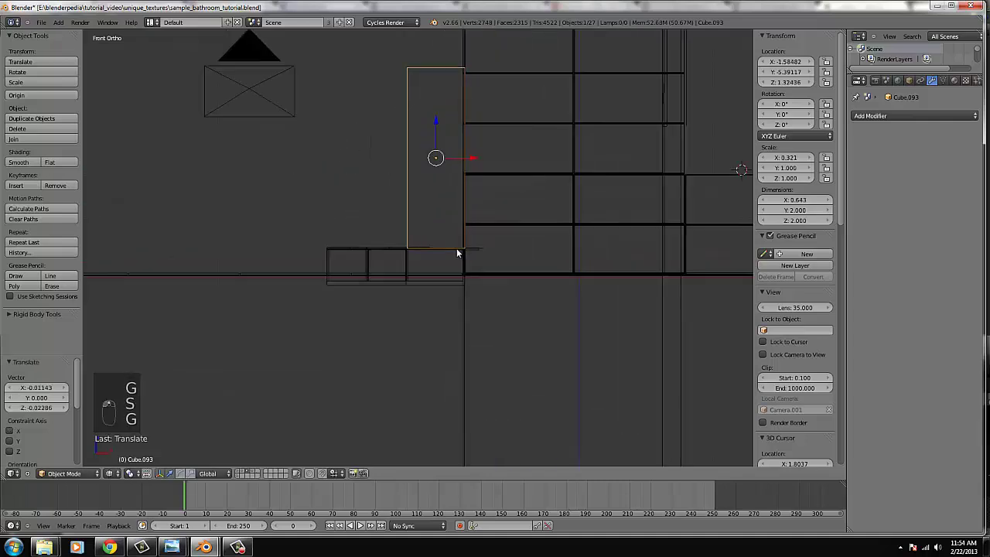
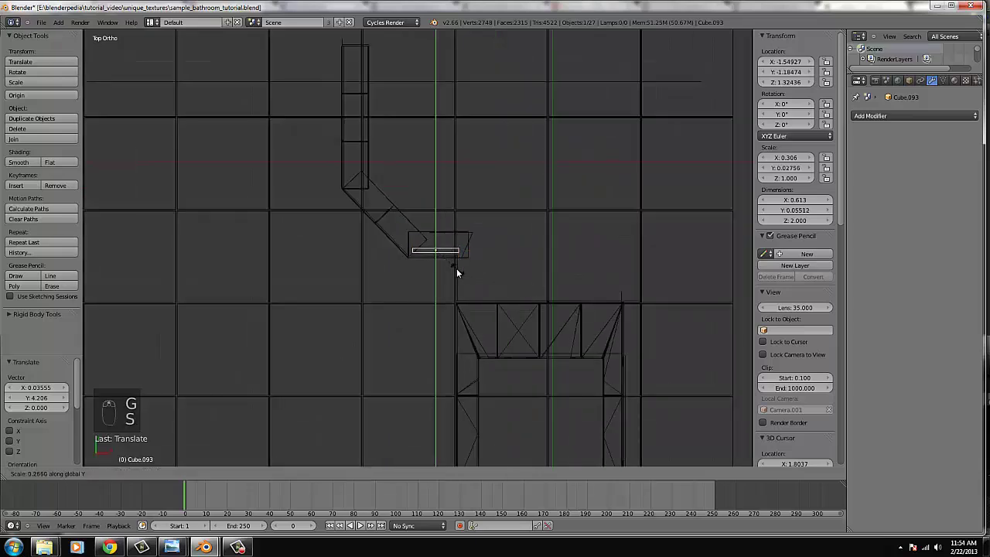
# - Reposition Cube.093 at the outline's end and scale Y to make it a thin slab
pyautogui.moveTo(459, 274); pyautogui.dragTo(525, 300)
pyautogui.press('g')
pyautogui.press('s')
pyautogui.press('g')
pyautogui.press('s')
pyautogui.moveTo(524, 300); pyautogui.dragTo(778, 152)
pyautogui.press('g')
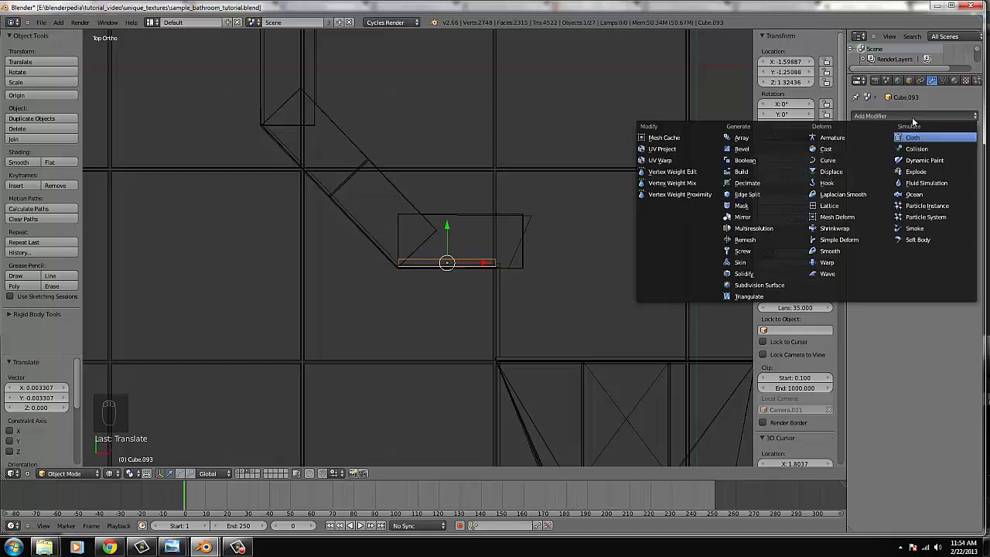
# - Set the panel's Material.057 surface to Glass BSDF and thin it further along Y
pyautogui.moveTo(895, 154); pyautogui.dragTo(234, 290)
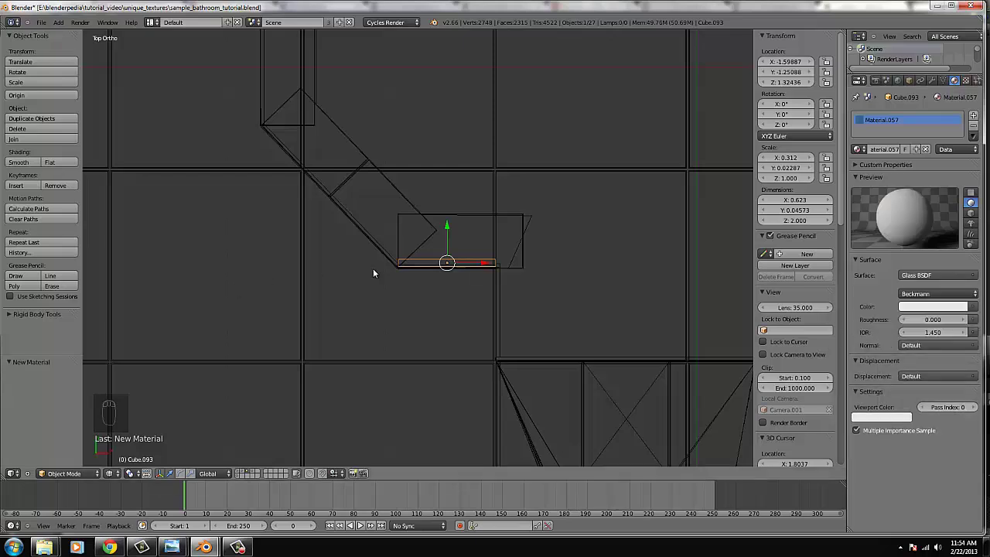
pyautogui.press('s')
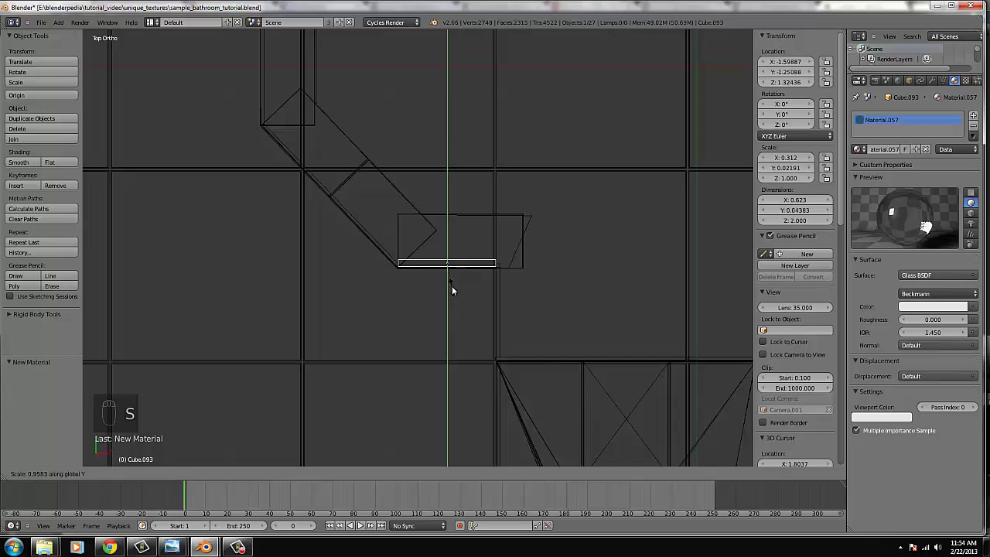
pyautogui.moveTo(455, 282); pyautogui.dragTo(500, 256)
pyautogui.press('g')
pyautogui.middleClick(500, 256)
# - From the front, stretch the glass panel taller along Z and lower it onto the shower base, checking in camera view
pyautogui.press('KP_1')
pyautogui.moveTo(507, 209); pyautogui.dragTo(542, 226)
pyautogui.press('s')
pyautogui.moveTo(428, 177); pyautogui.dragTo(484, 163)
pyautogui.press('s')
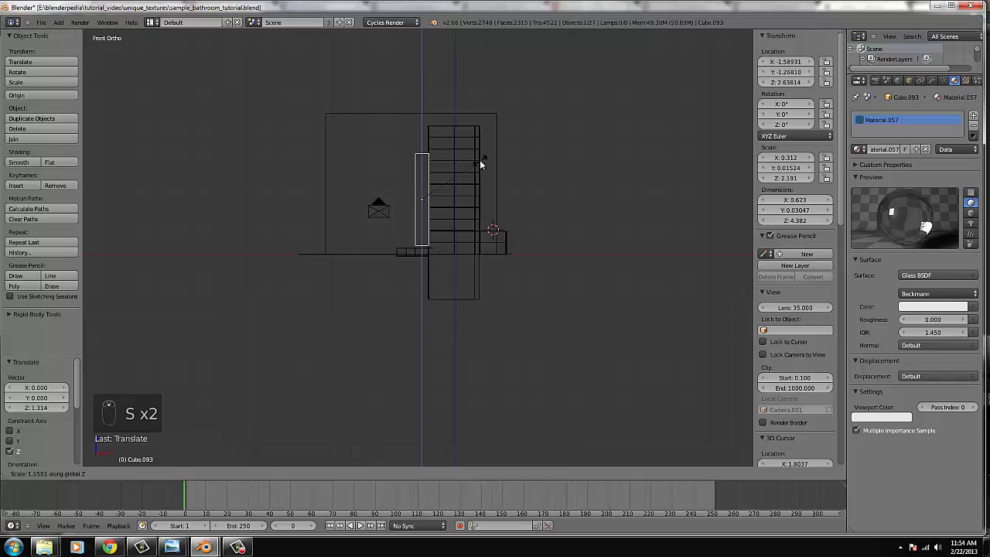
pyautogui.moveTo(446, 180); pyautogui.dragTo(424, 161)
pyautogui.press('KP_0')
pyautogui.press('z')
pyautogui.moveTo(512, 160); pyautogui.dragTo(476, 169)
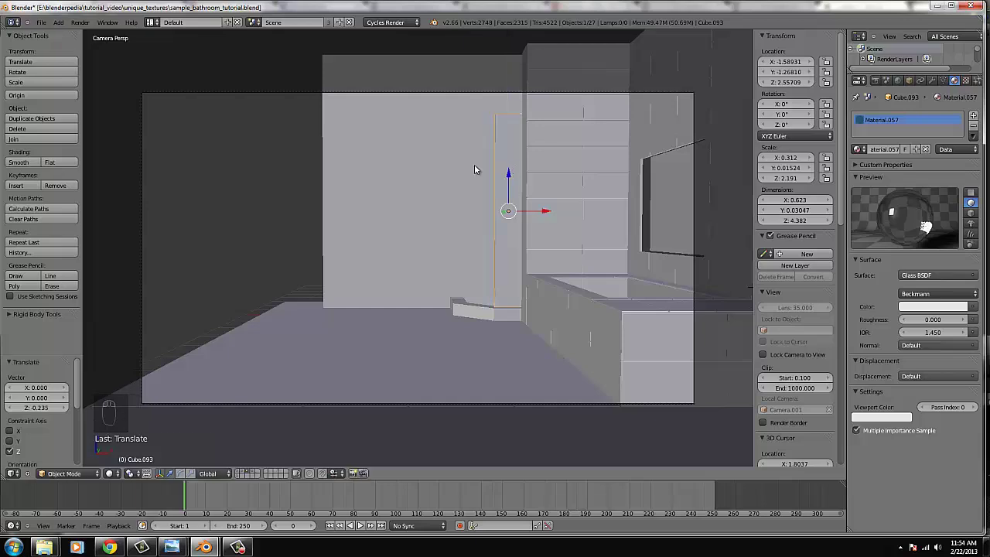
# - From above, thin the glass panel again and slide it into line with the diagonal outline
pyautogui.press('KP_7')
pyautogui.middleClick(476, 186)
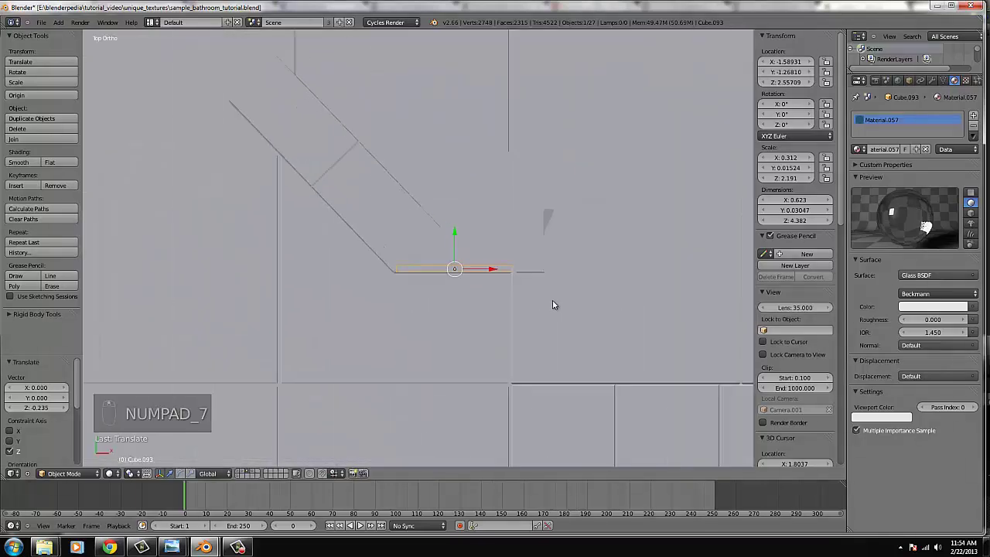
pyautogui.press('s')
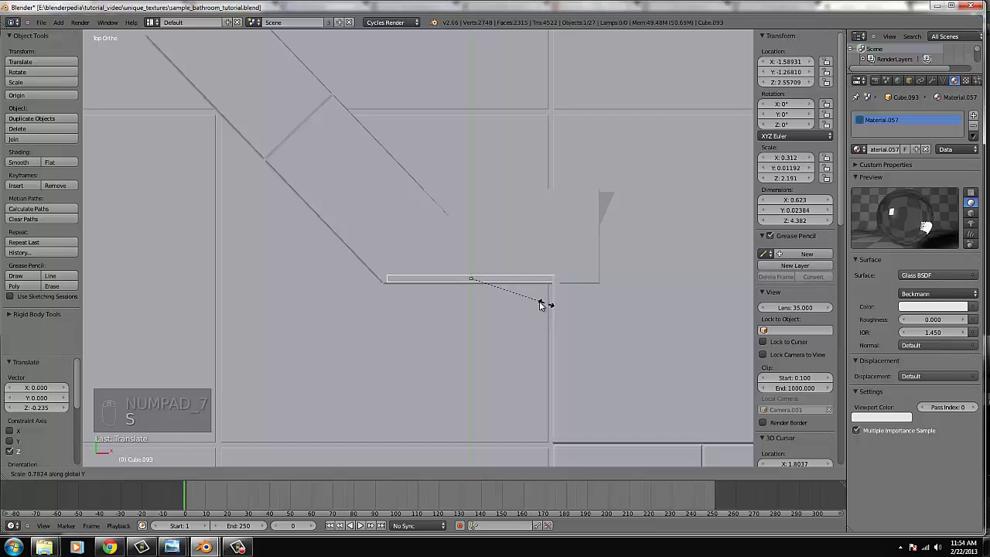
pyautogui.moveTo(546, 309); pyautogui.dragTo(604, 323)
pyautogui.press('s')
pyautogui.moveTo(605, 323); pyautogui.dragTo(490, 338)
pyautogui.press('z')
pyautogui.press('g')
pyautogui.press('z')
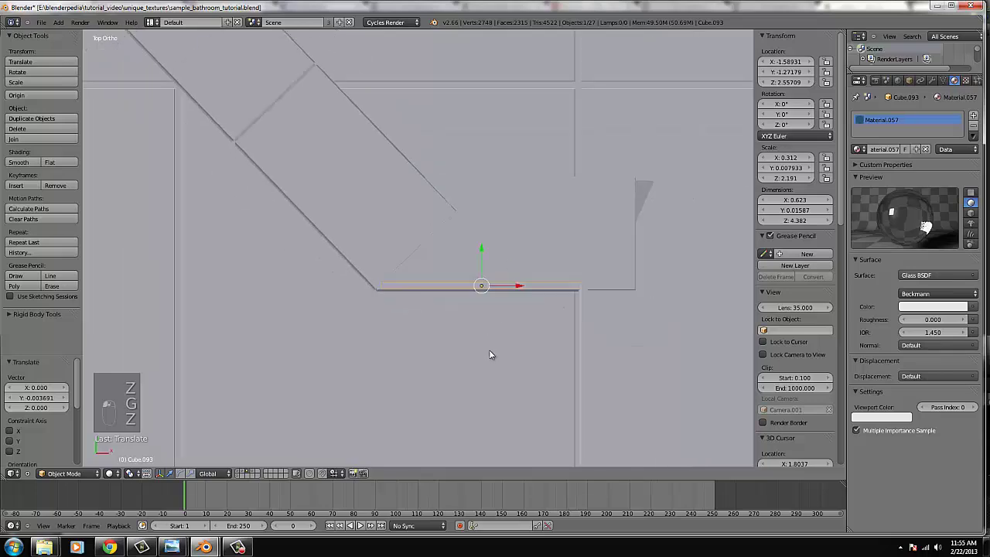
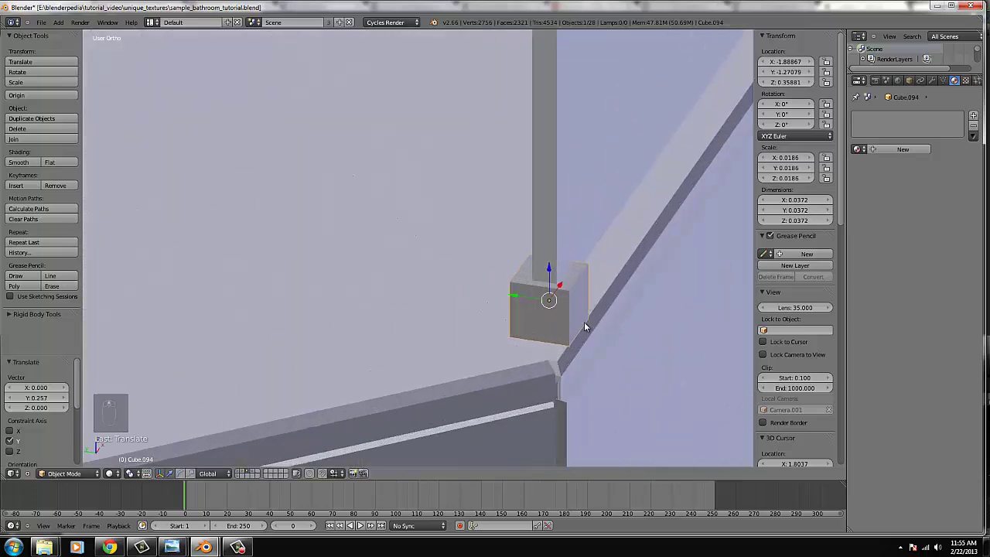
# - Stretch the new small cube into a 0.62-long strip along the panel's bottom edge and leave Edit Mode
pyautogui.press('KP_1')
pyautogui.press('z')
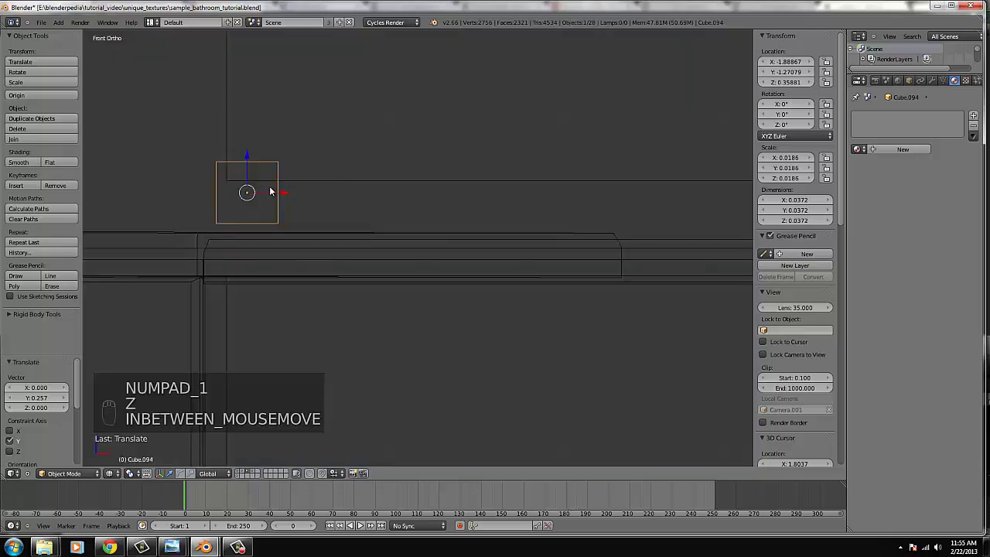
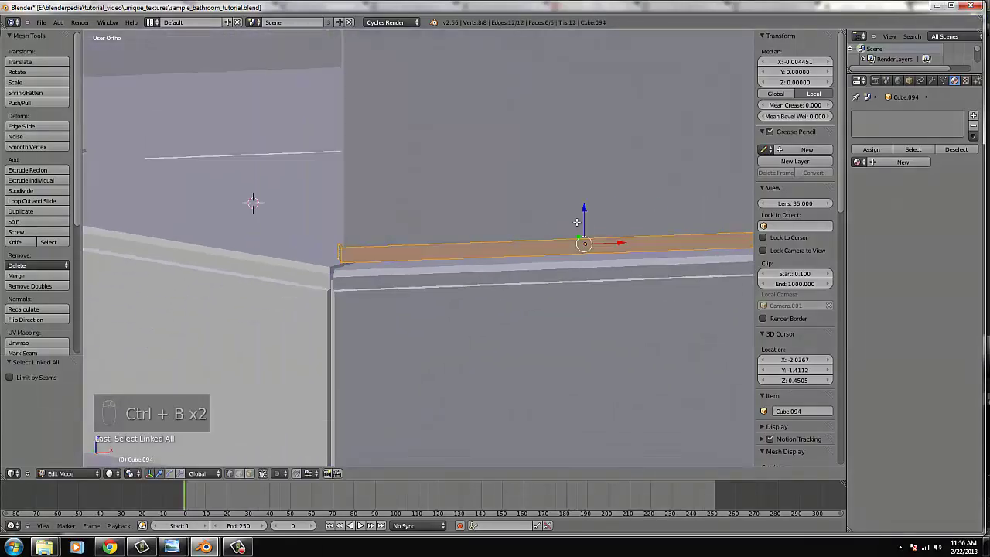
pyautogui.press('Tab')
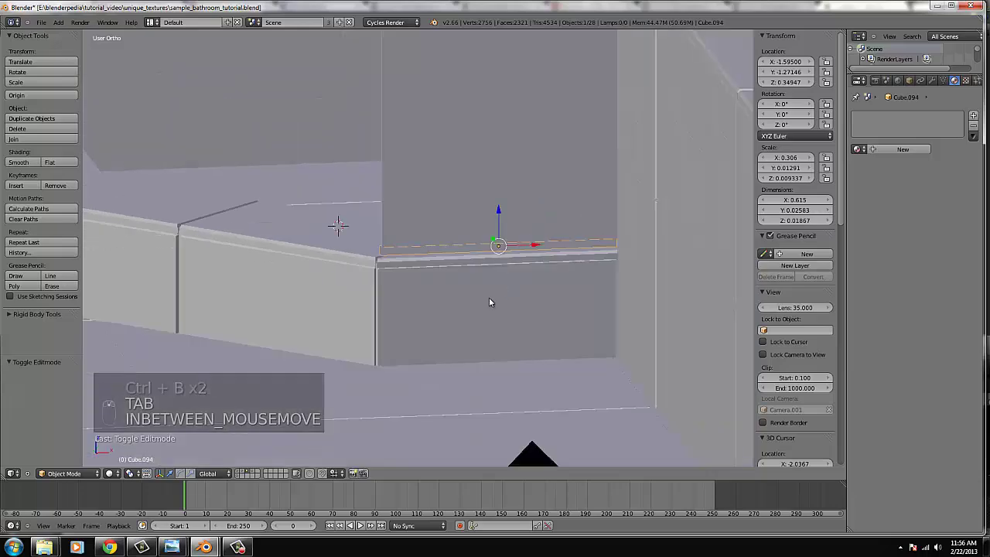
pyautogui.press('KP_1')
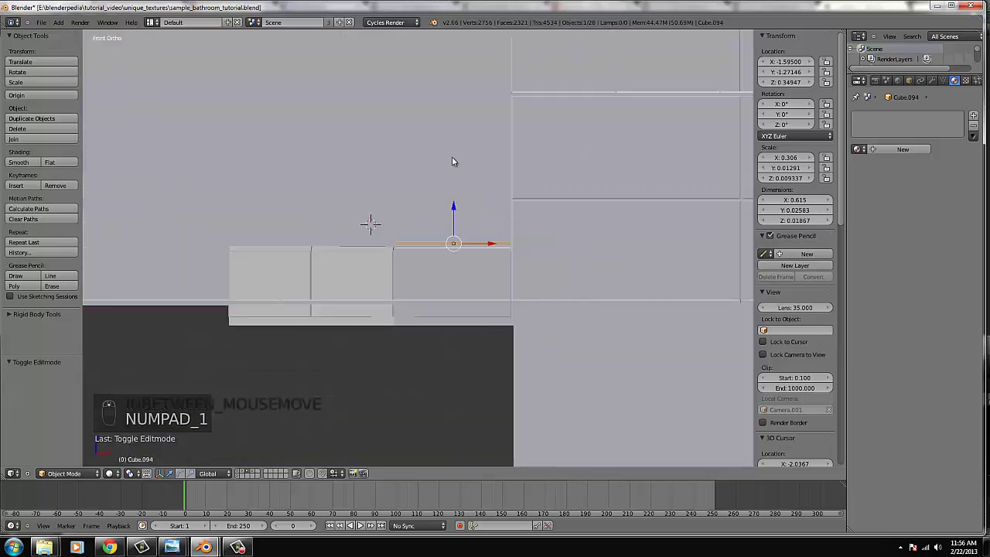
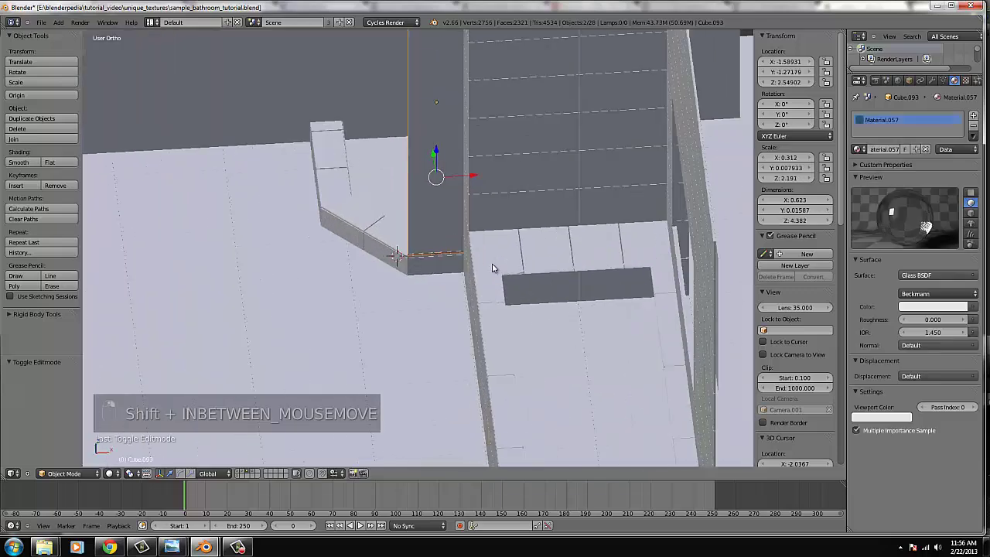
# - Tweak the strip to about 0.63 long in wireframe, then select glass panel Cube.093 from above
pyautogui.press('KP_1')
pyautogui.press('Tab')
pyautogui.press('z')
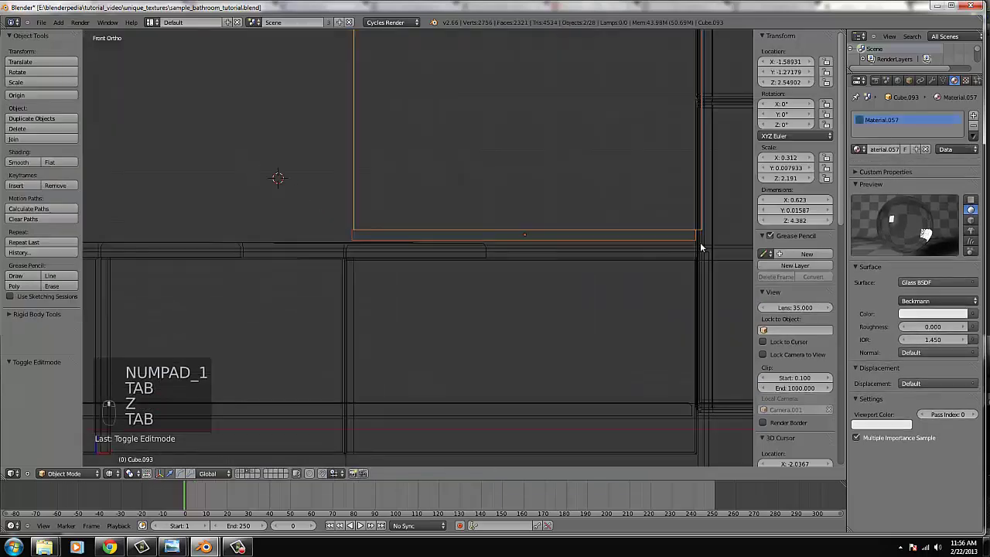
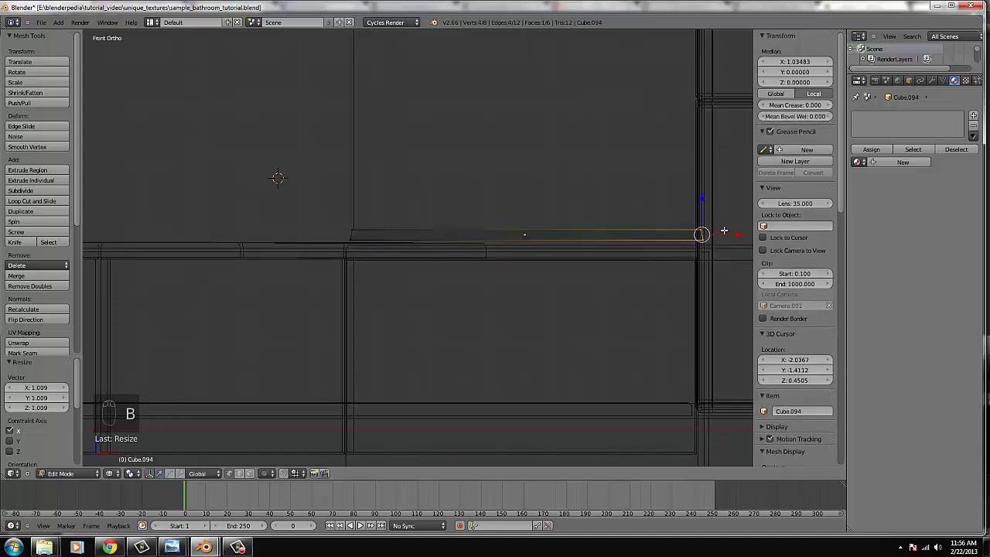
pyautogui.press('Tab')
pyautogui.press('z')
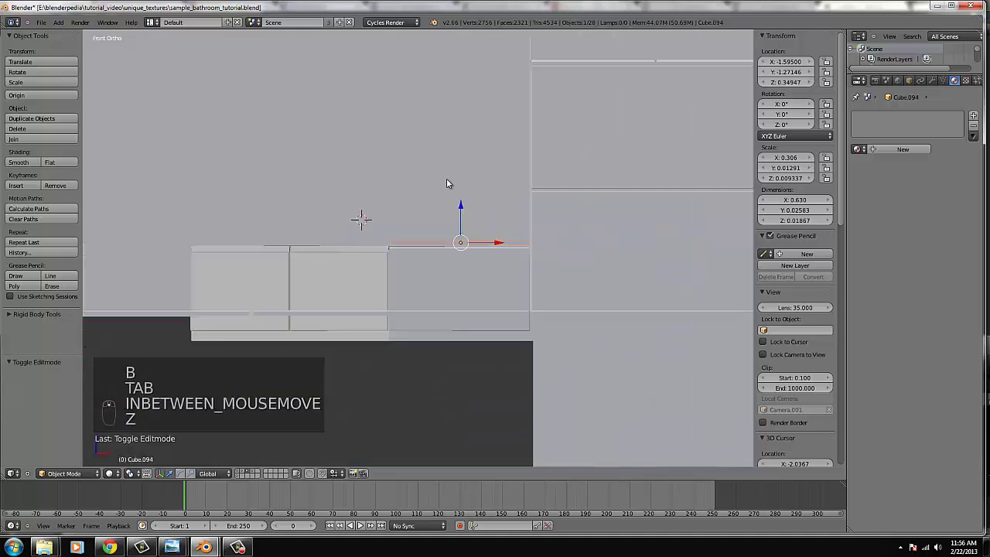
pyautogui.rightClick(417, 195)
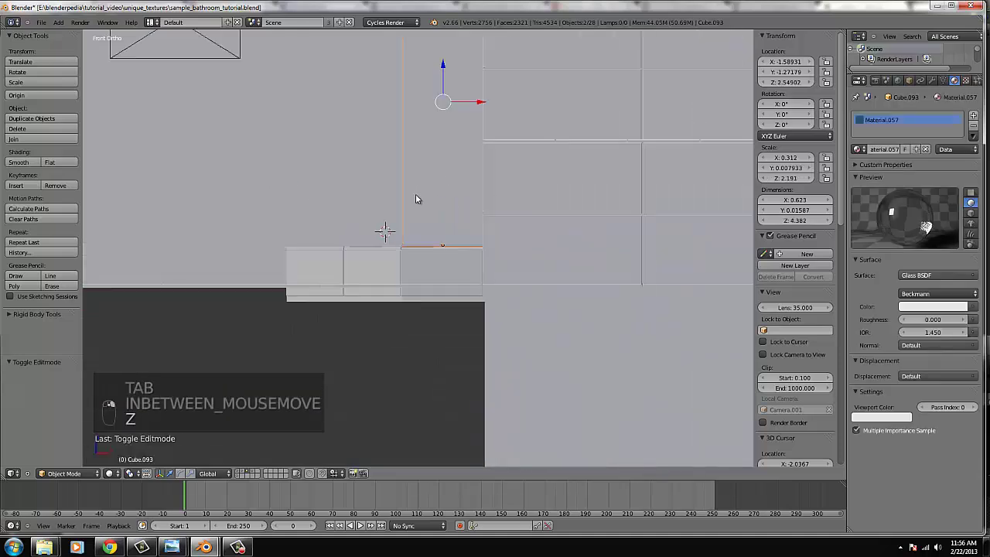
pyautogui.press('KP_7')
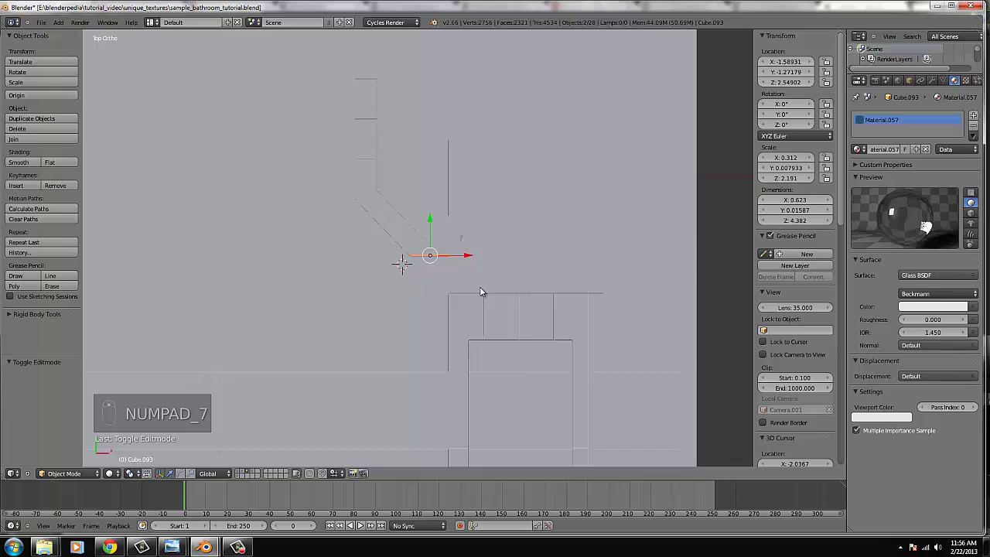
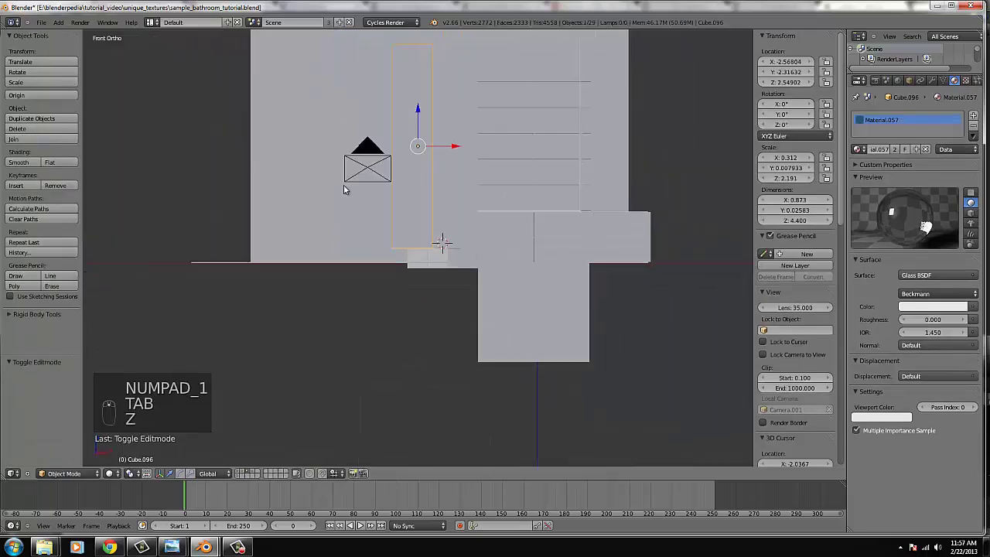
# - Rotate the copied panel Cube.096 to -90° around Z and move it against the wall
pyautogui.moveTo(378, 240); pyautogui.dragTo(417, 236)
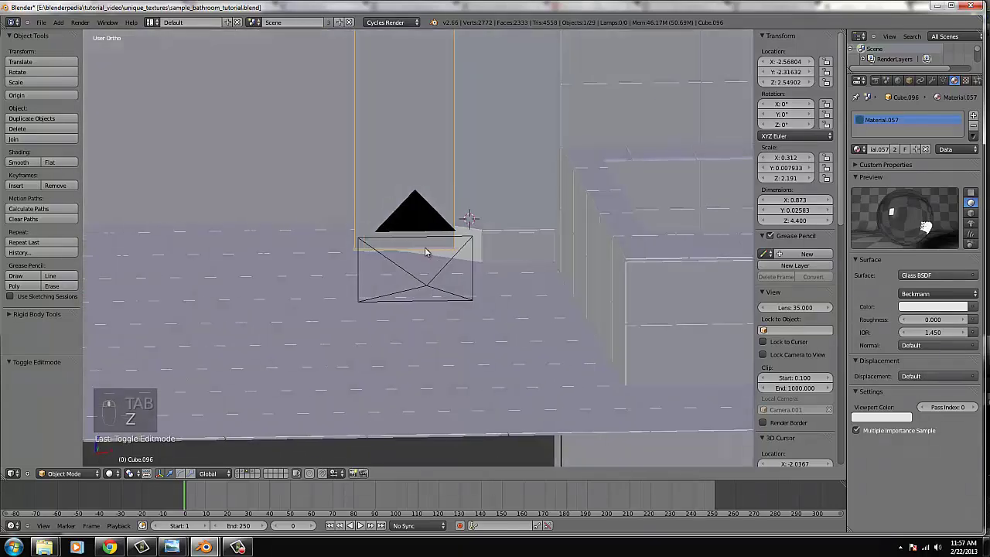
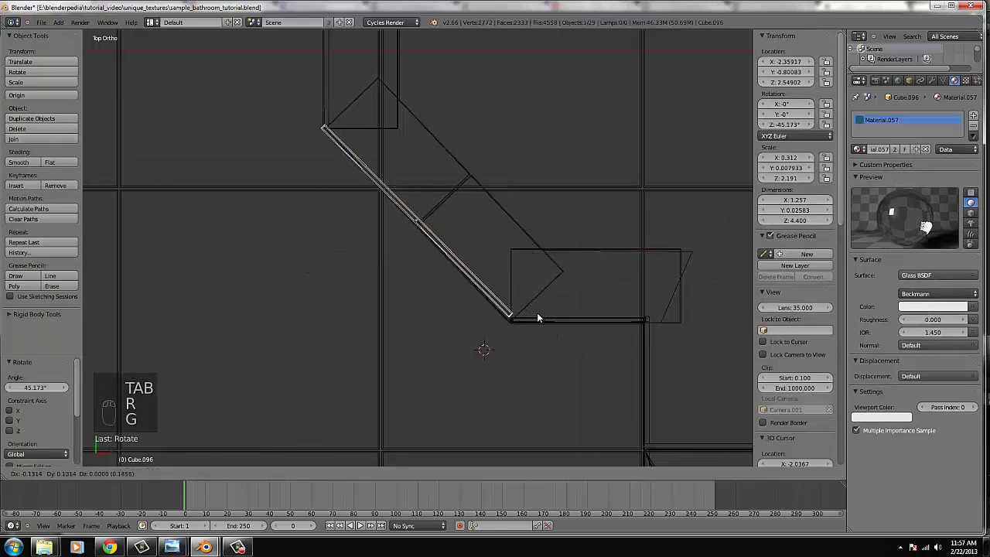
pyautogui.press('ctrl+z')
pyautogui.press('r')
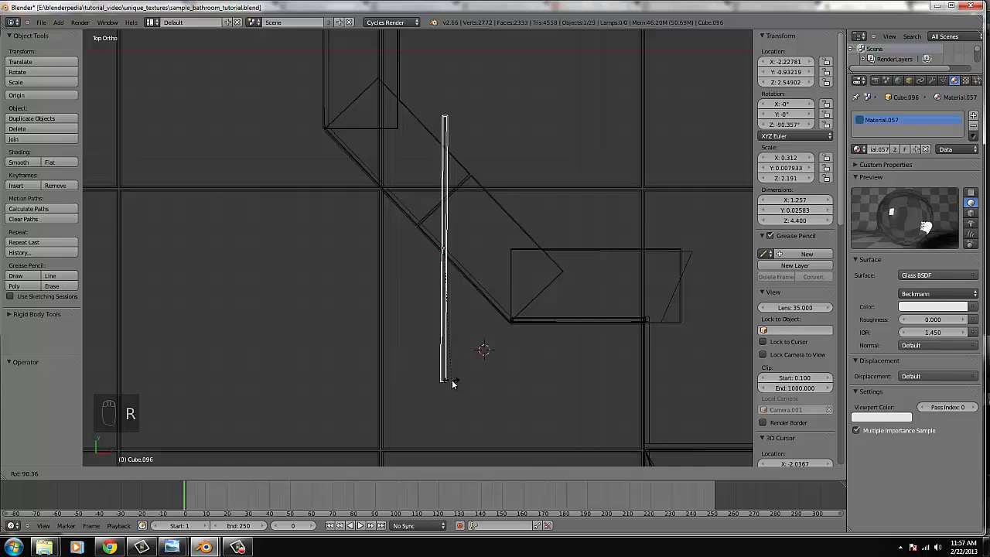
pyautogui.moveTo(532, 331); pyautogui.dragTo(493, 283)
pyautogui.press('g')
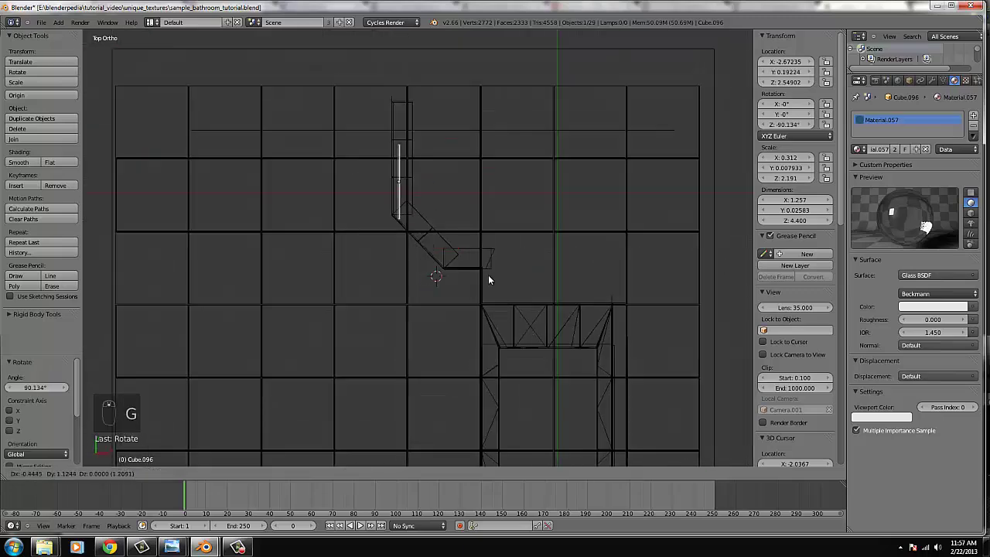
pyautogui.moveTo(484, 277); pyautogui.dragTo(446, 295)
pyautogui.moveTo(510, 330); pyautogui.dragTo(409, 308)
# - Try joining the panel with Ctrl+J, then orbit and view it in solid shading
pyautogui.press('ctrl+j')
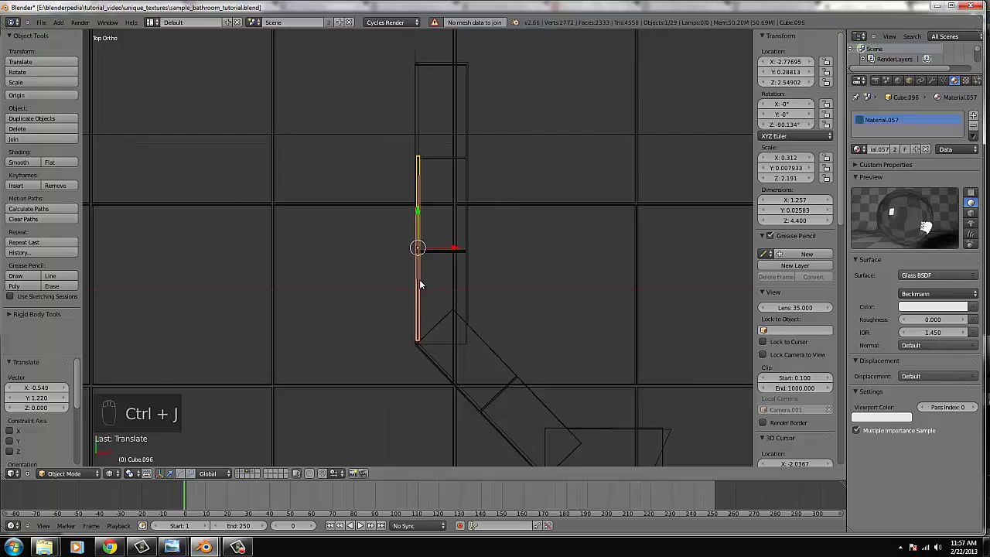
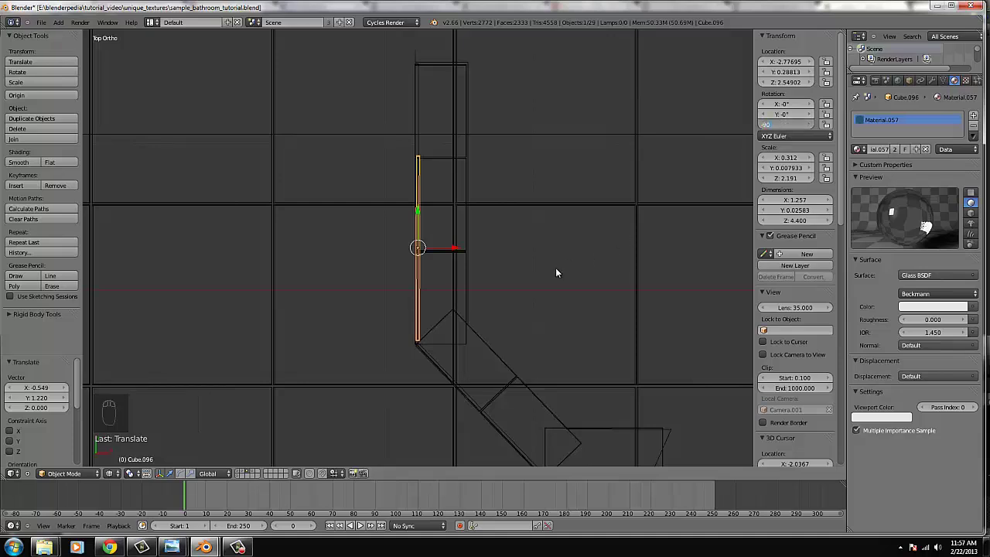
pyautogui.middleClick(499, 217)
pyautogui.moveTo(461, 248); pyautogui.dragTo(487, 266)
pyautogui.middleClick(486, 266)
pyautogui.press('z')
pyautogui.moveTo(393, 237); pyautogui.dragTo(396, 240)
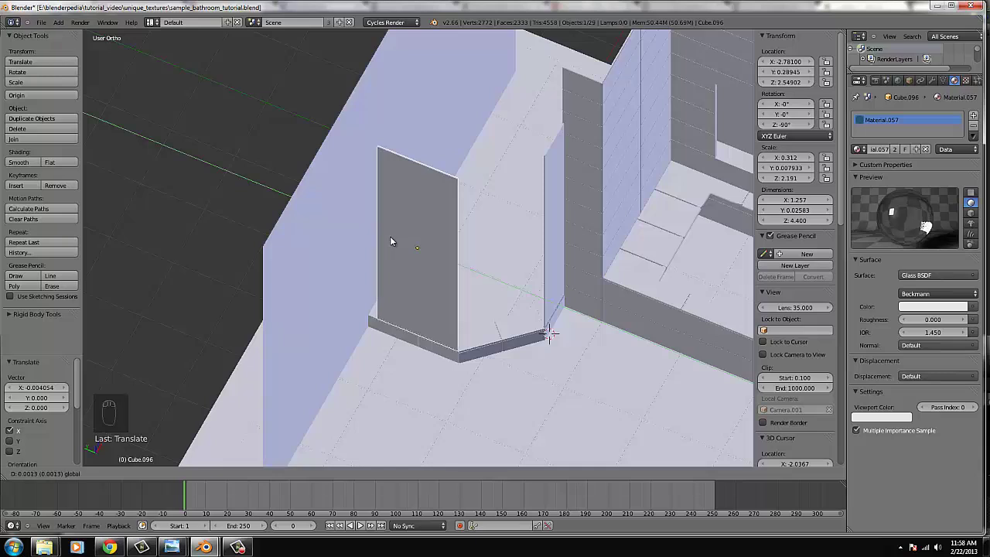
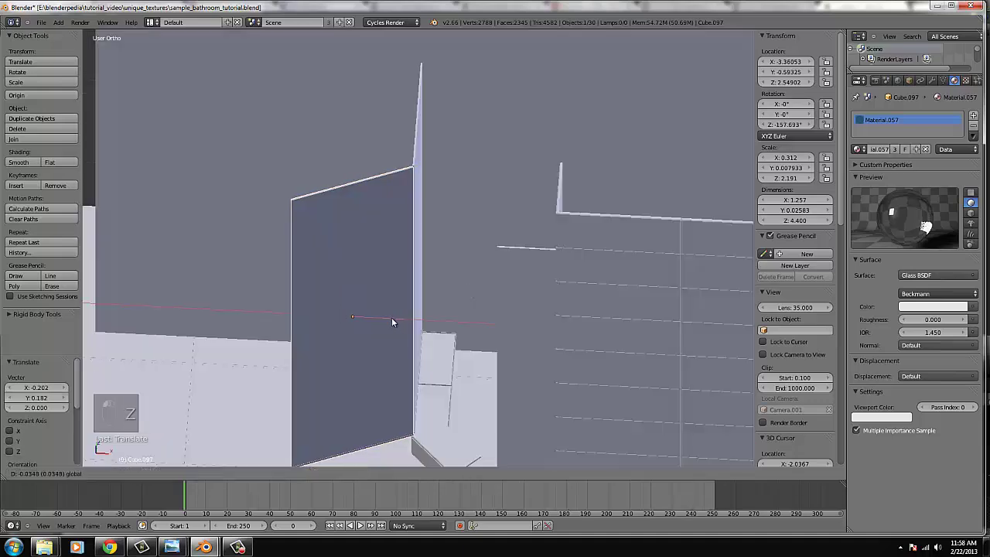
# - Review the new angled glass panel and hinge pieces through the scene camera in wireframe
pyautogui.click(461, 286)
pyautogui.press('KP_0')
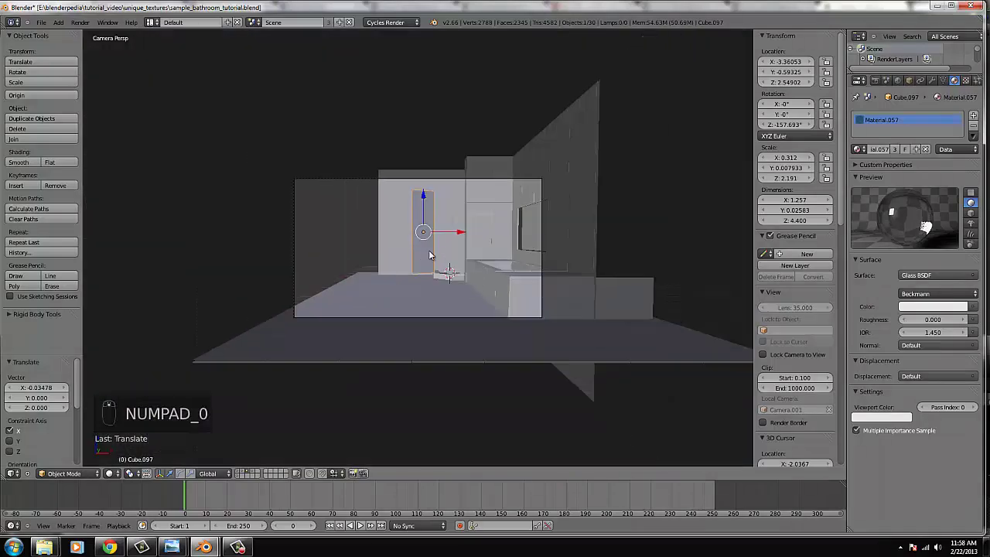
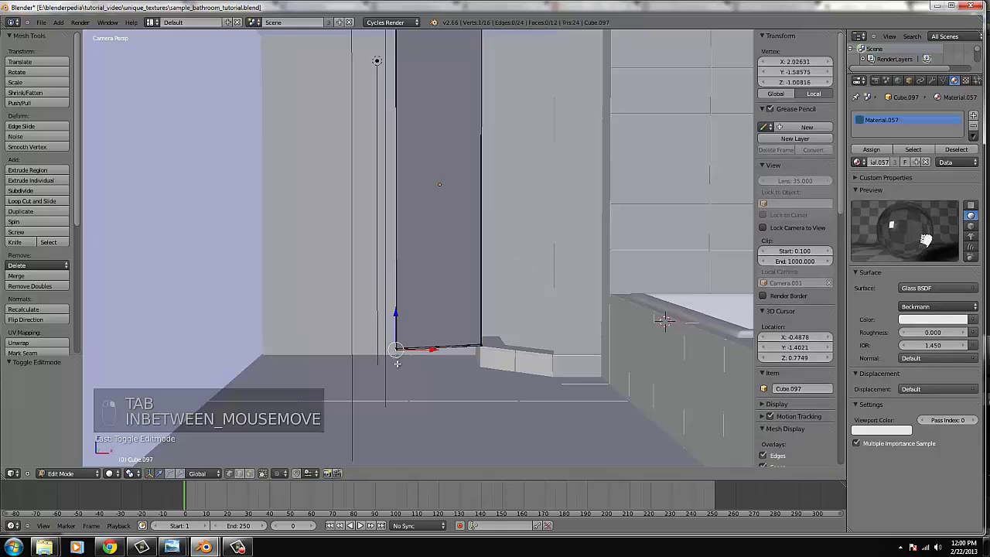
pyautogui.press('ctrl+l')
pyautogui.press('p')
pyautogui.press('Tab')
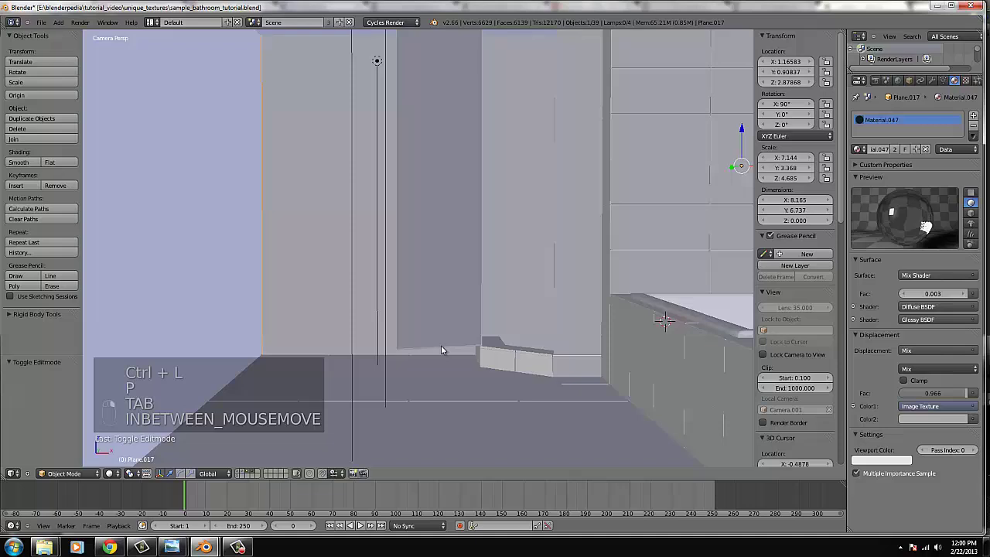
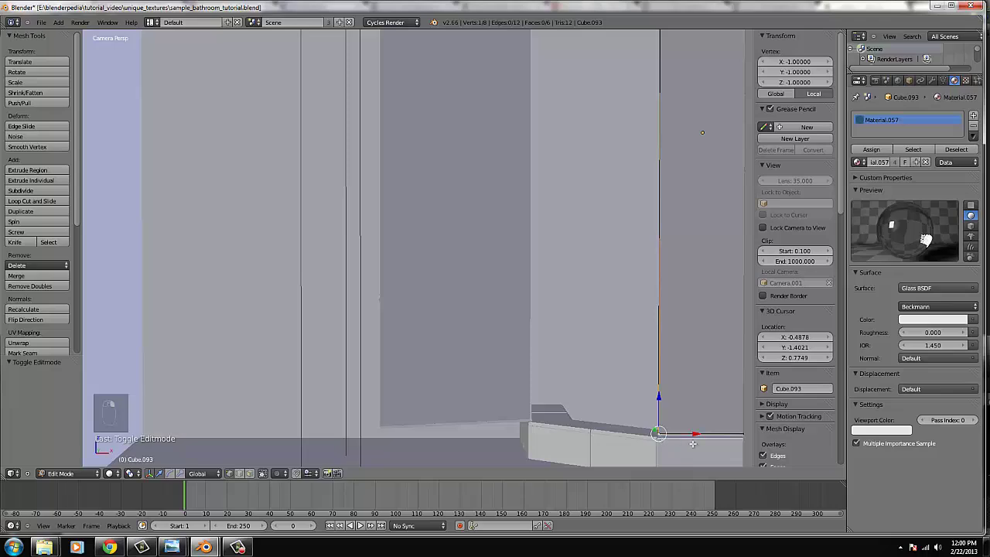
pyautogui.press('z')
pyautogui.press('Tab')
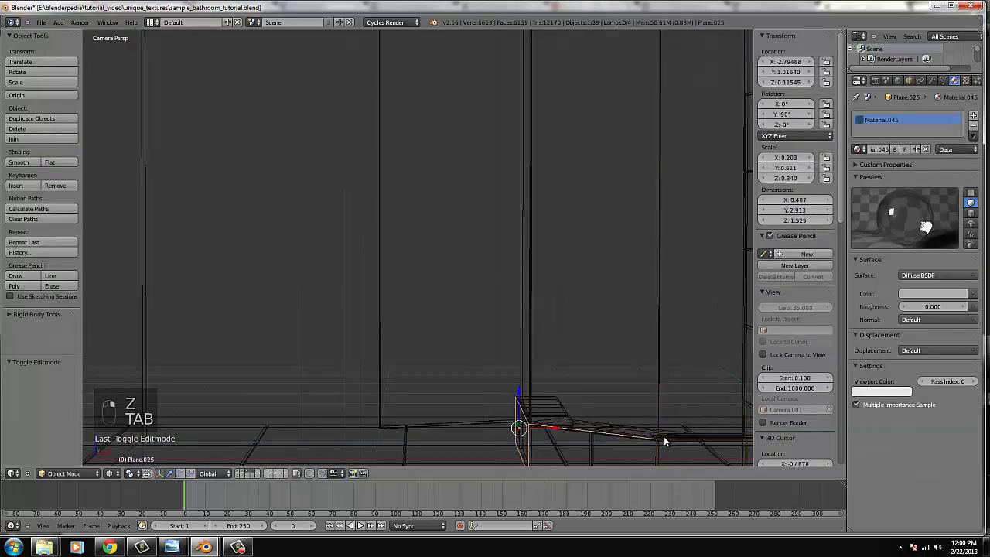
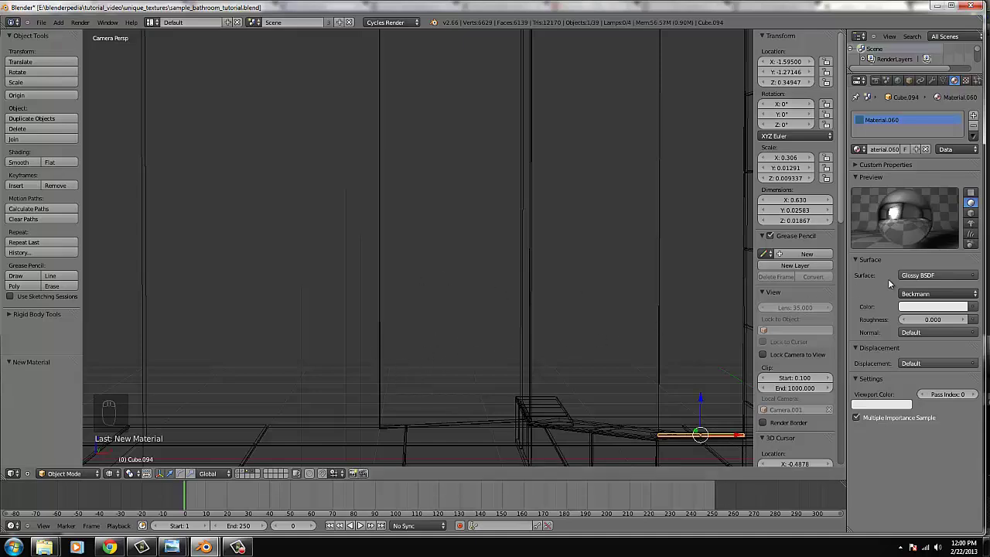
# - Separate the thin edge strip of the side glass panel into its own object, Cube.099
pyautogui.moveTo(954, 321); pyautogui.dragTo(507, 336)
pyautogui.moveTo(507, 336); pyautogui.dragTo(185, 176)
pyautogui.press('KP_7')
pyautogui.click(185, 176)
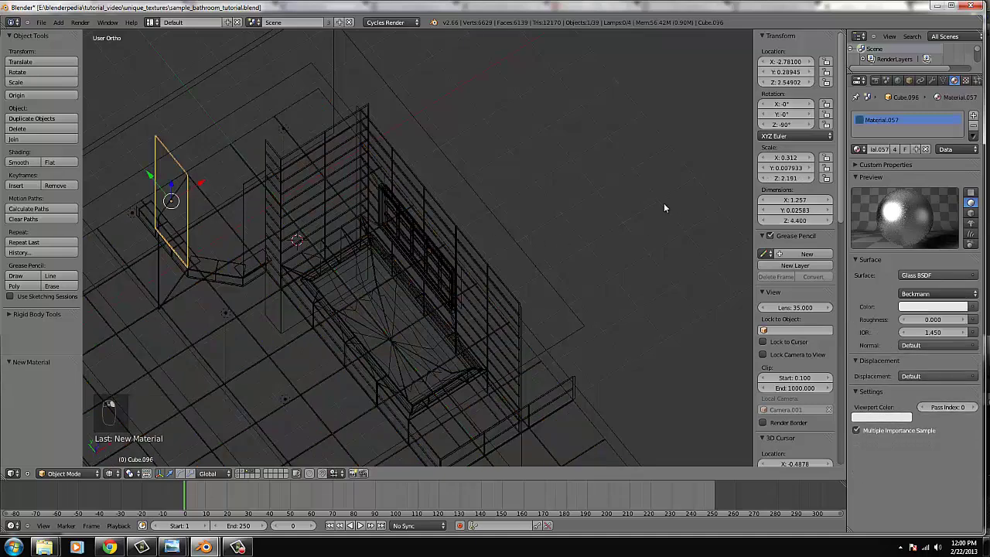
pyautogui.press('Tab')
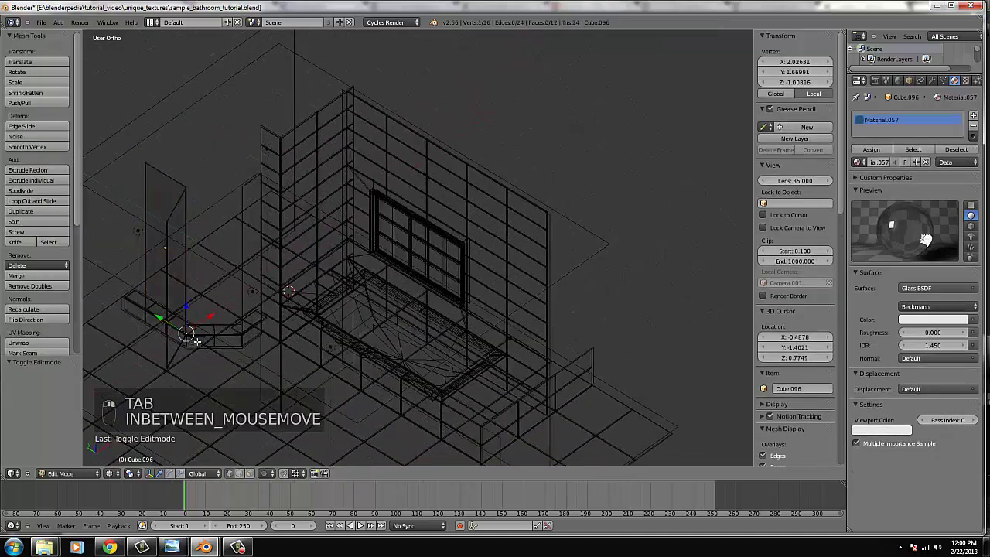
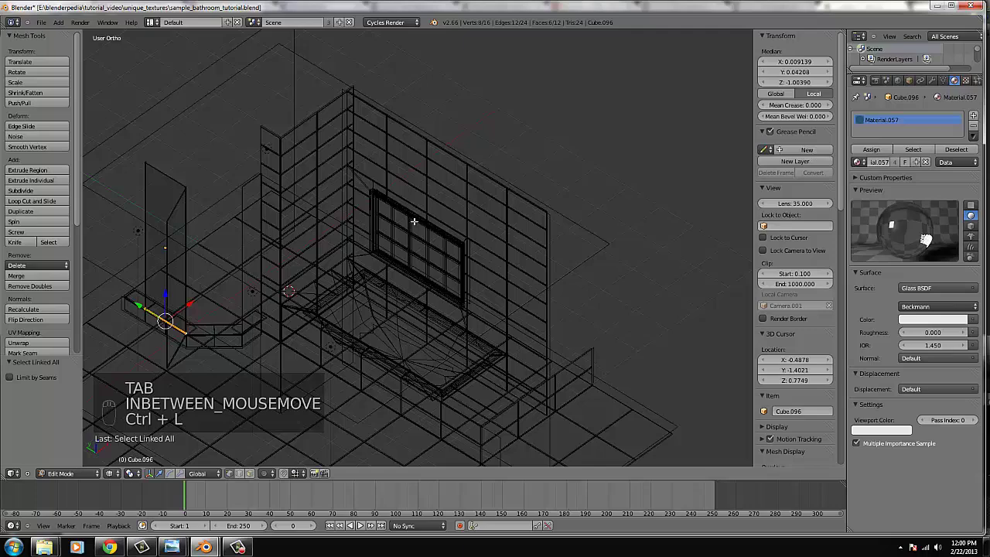
pyautogui.press('p')
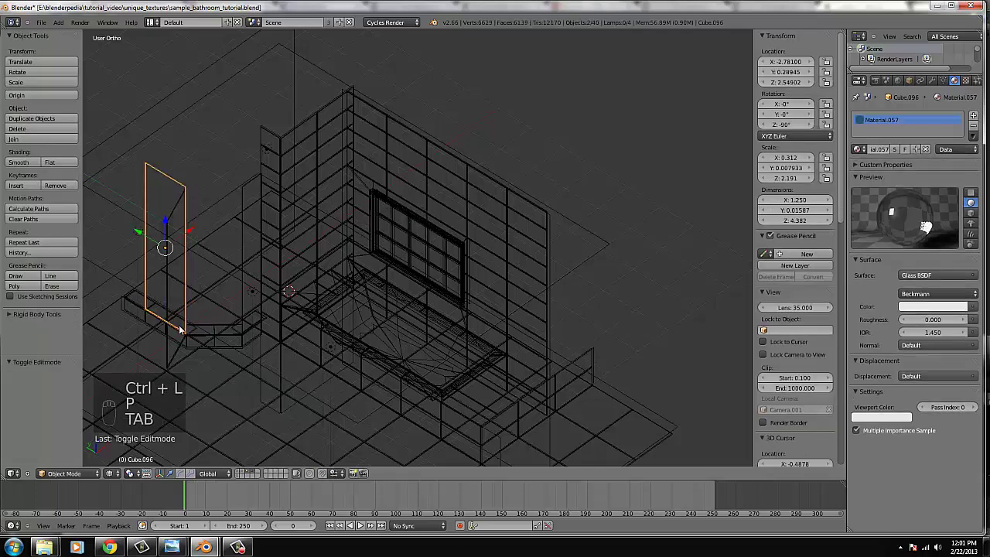
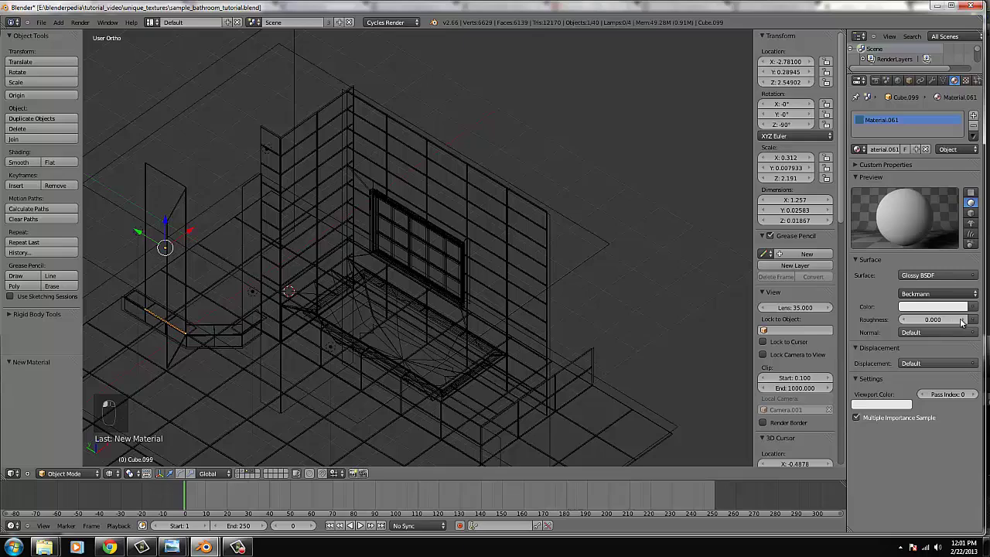
pyautogui.moveTo(183, 217); pyautogui.dragTo(311, 177)
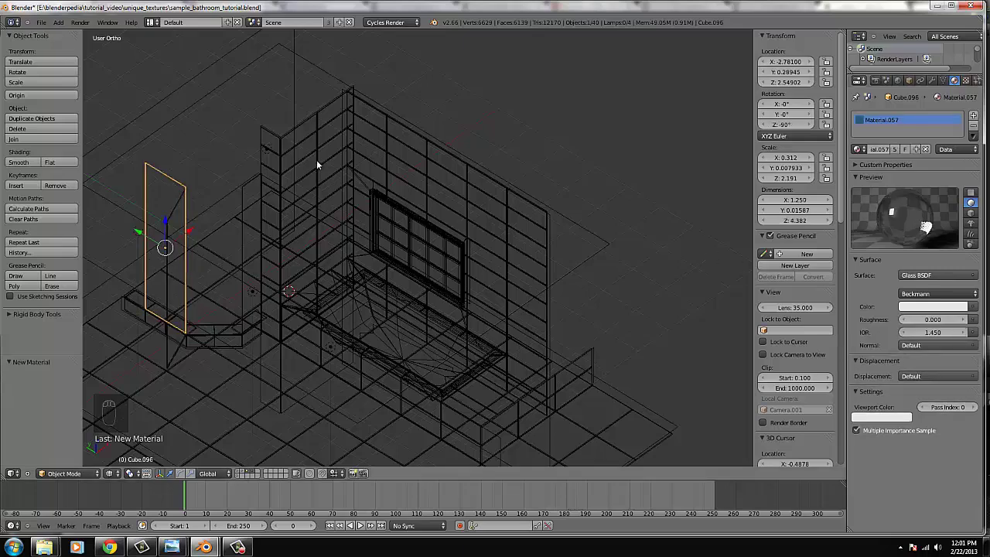
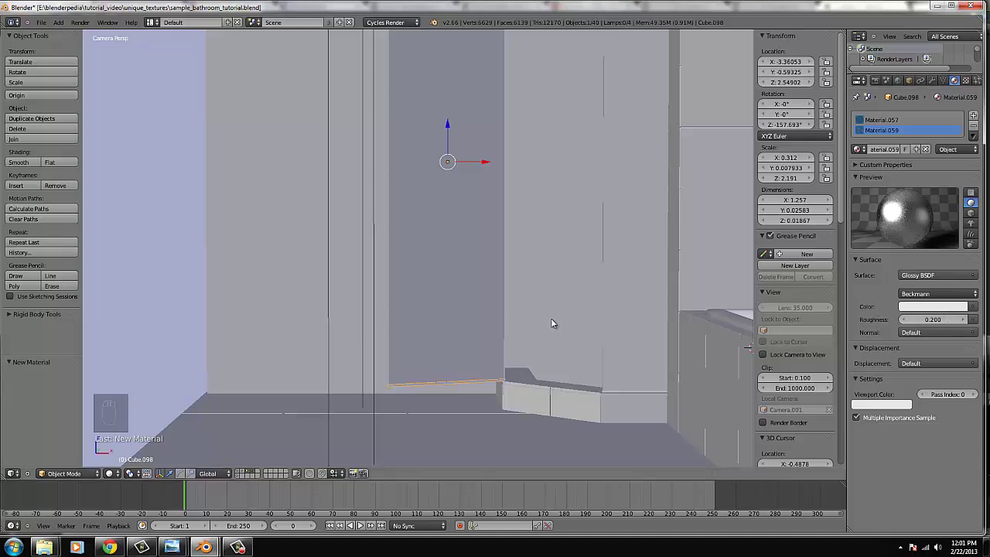
# - Edit the angled panel Cube.098 so its glossy hinge material uses roughness 0.200
pyautogui.press('Tab')
pyautogui.press('s')
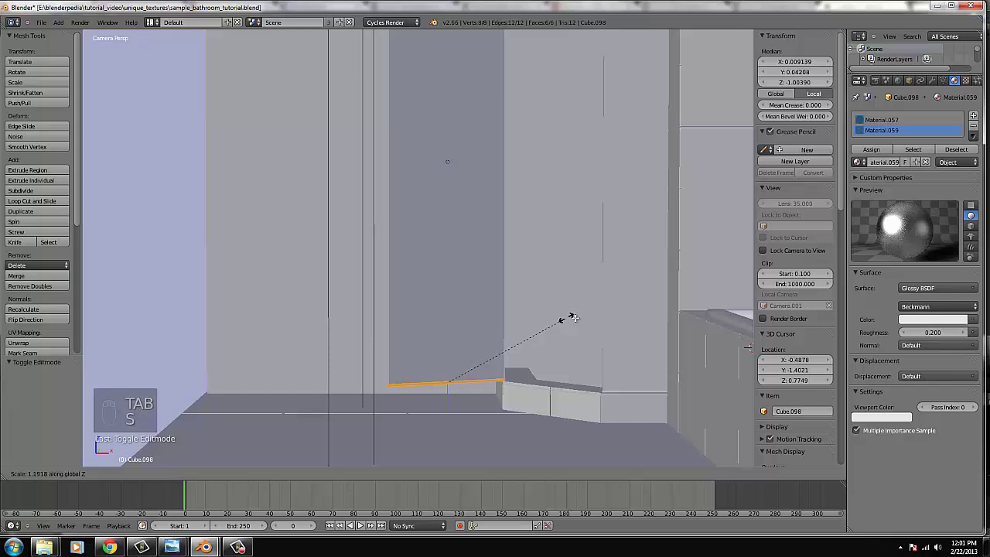
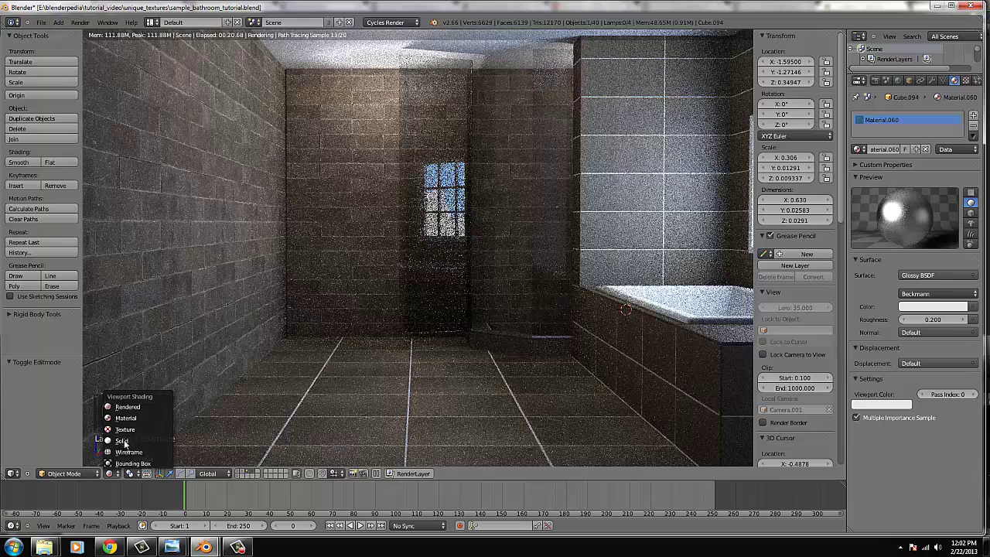
# - Select a bathroom wall and return to a top-down wireframe overview of the floor plan
pyautogui.moveTo(243, 266); pyautogui.dragTo(348, 153)
pyautogui.moveTo(218, 97); pyautogui.dragTo(223, 103)
pyautogui.click(348, 154)
pyautogui.middleClick(368, 168)
pyautogui.press('KP_7')
pyautogui.press('z')
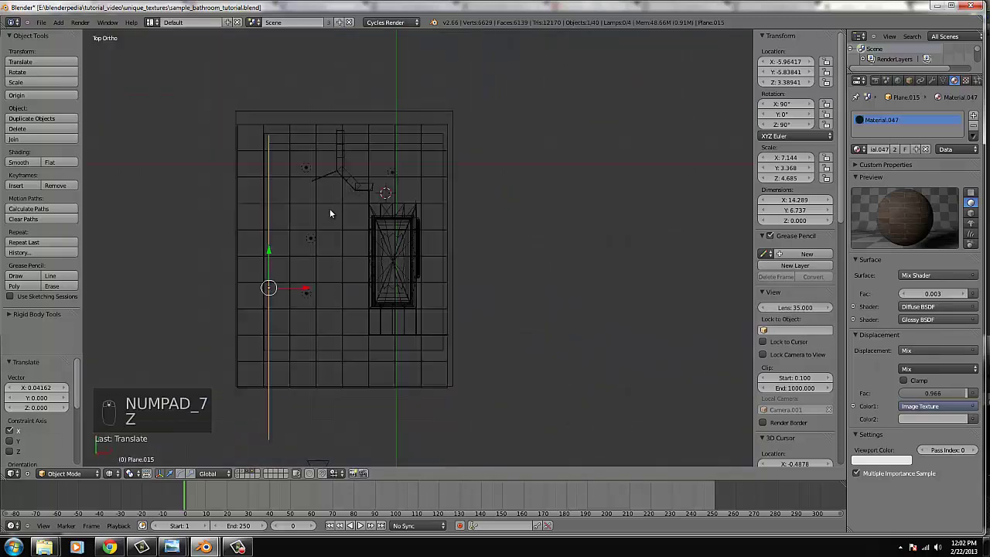
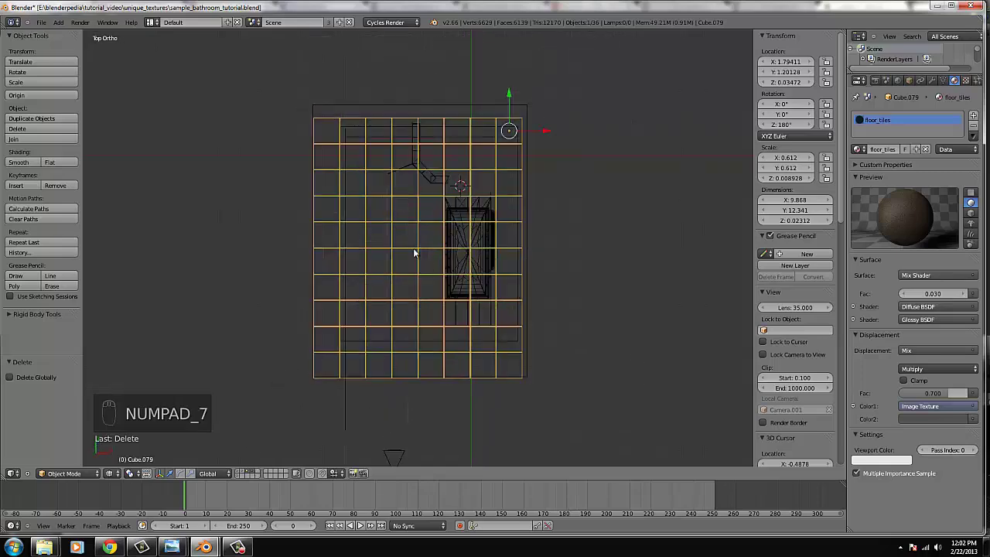
# - Select the ceiling plane from the top view and add a cylinder for the light holes
pyautogui.middleClick(419, 231)
pyautogui.moveTo(372, 84); pyautogui.dragTo(355, 100)
pyautogui.rightClick(355, 100)
pyautogui.press('KP_7')
pyautogui.moveTo(325, 178); pyautogui.dragTo(276, 134)
pyautogui.click(276, 134)
pyautogui.press('KP_7')
pyautogui.rightClick(276, 138)
pyautogui.click(276, 138)
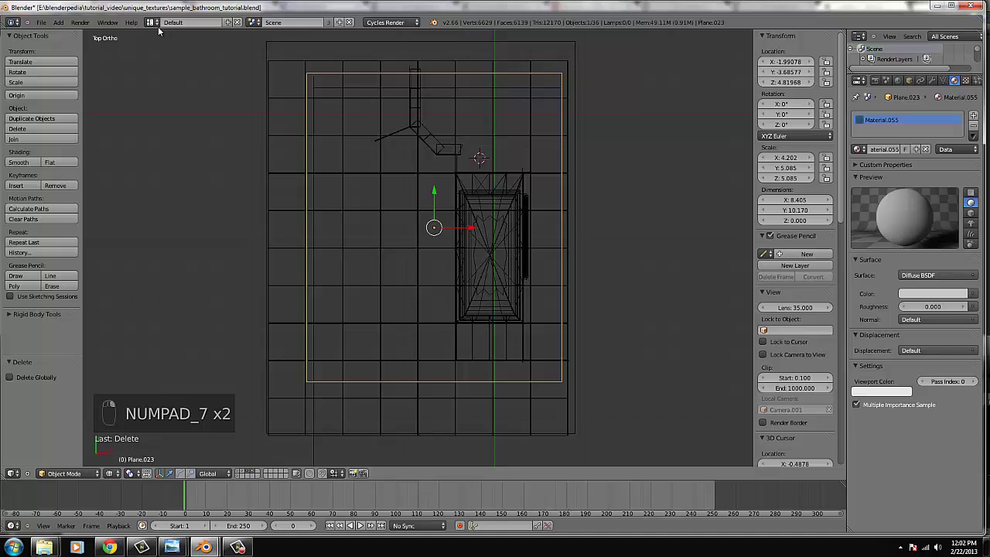
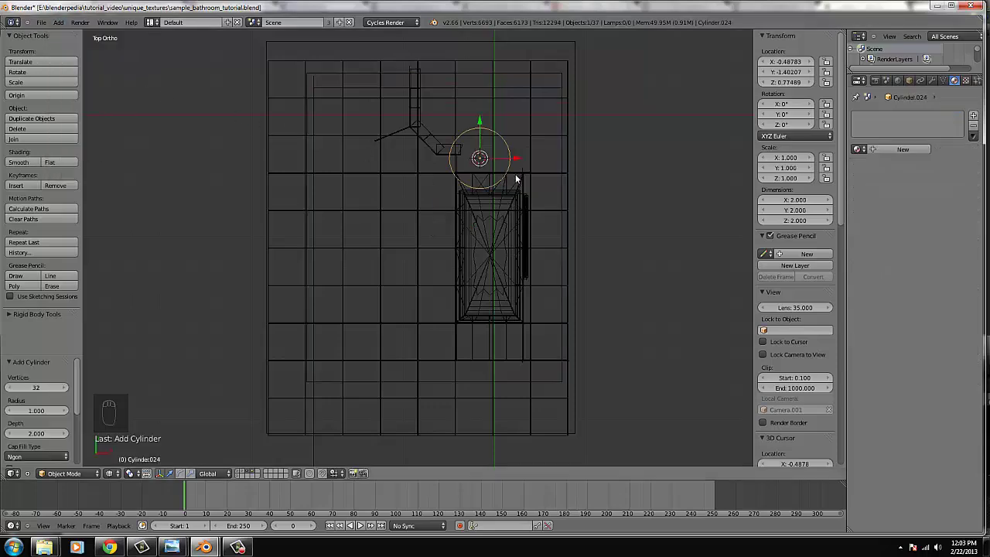
# - Shrink the cylinder to about 0.35 across and position it over a ceiling light spot
pyautogui.press('s')
pyautogui.moveTo(470, 164); pyautogui.dragTo(487, 288)
pyautogui.press('g')
pyautogui.moveTo(487, 287); pyautogui.dragTo(489, 287)
pyautogui.press('s')
pyautogui.click(490, 287)
pyautogui.press('g')
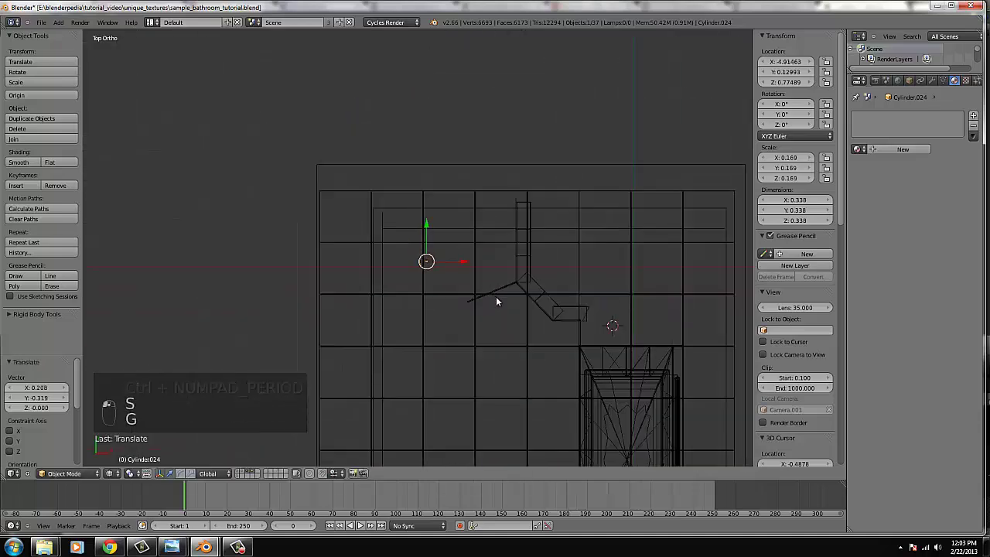
pyautogui.press('s')
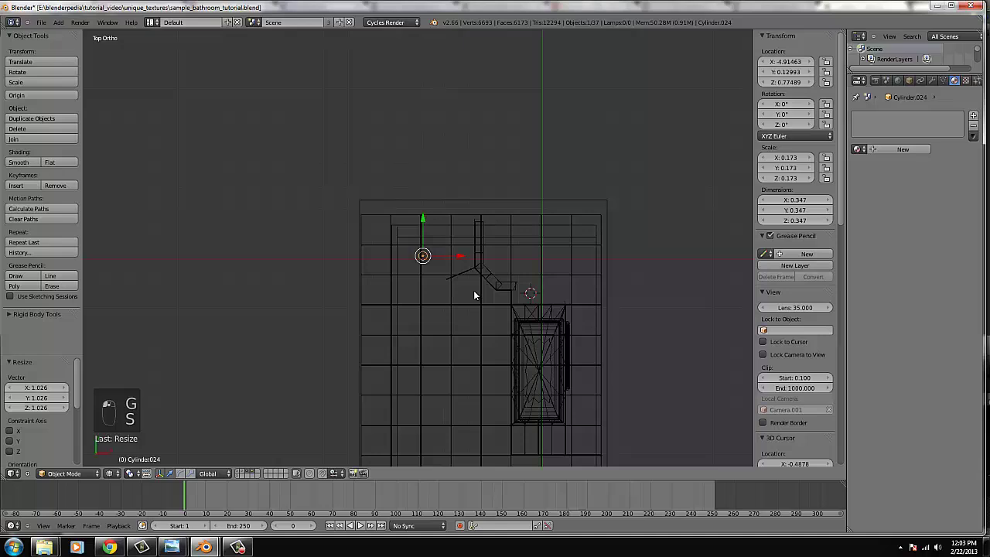
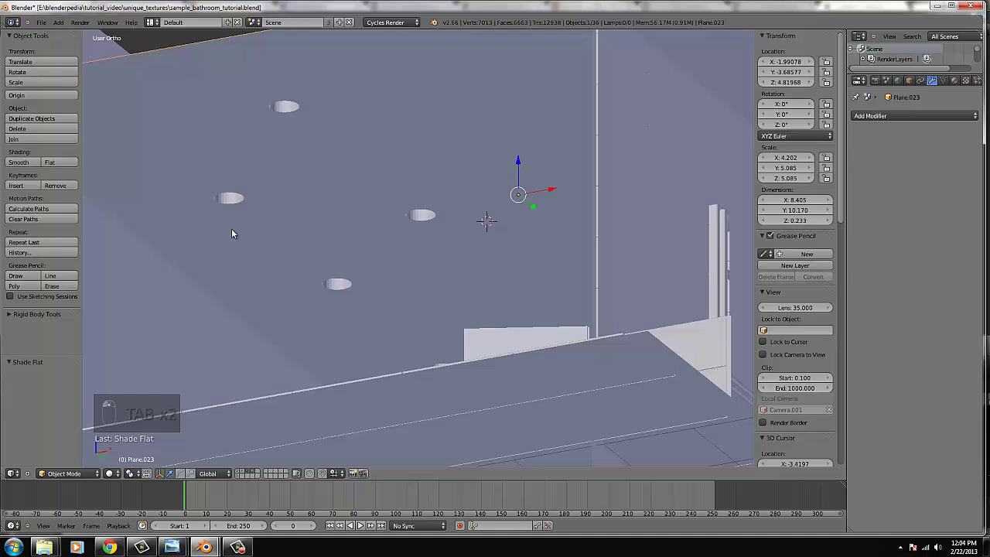
# - Add a torus ring trim, scale it to the hole and lower it onto the ceiling surface
pyautogui.press('KP_7')
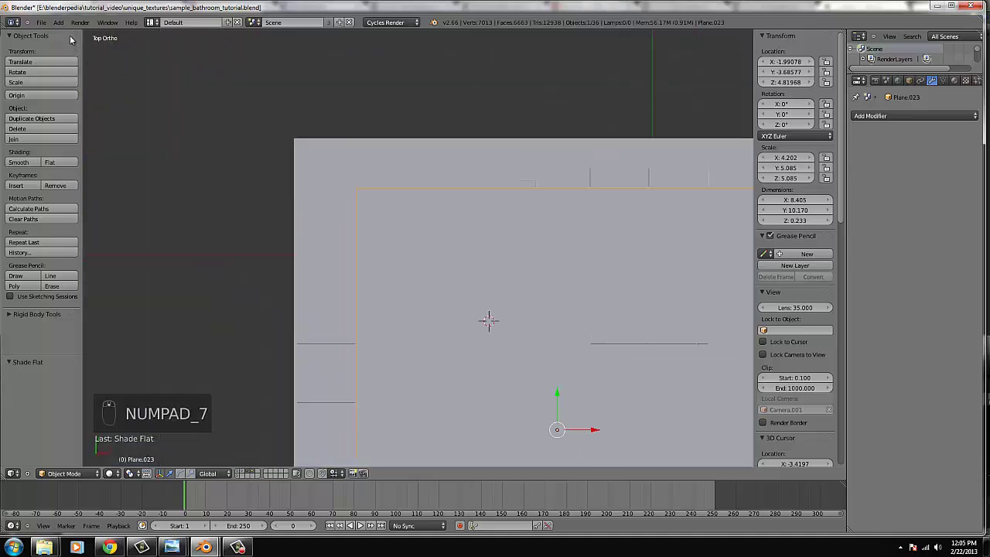
pyautogui.click(126, 42)
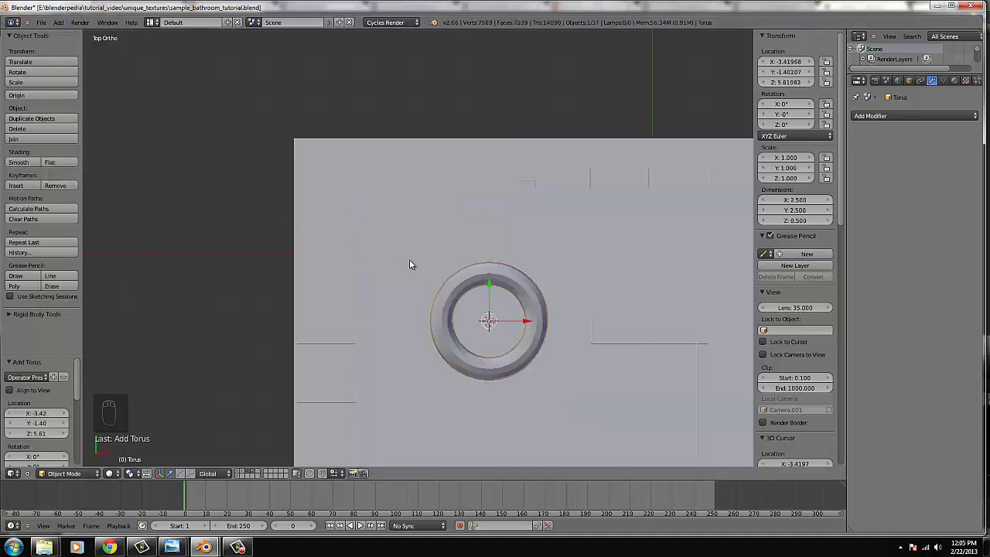
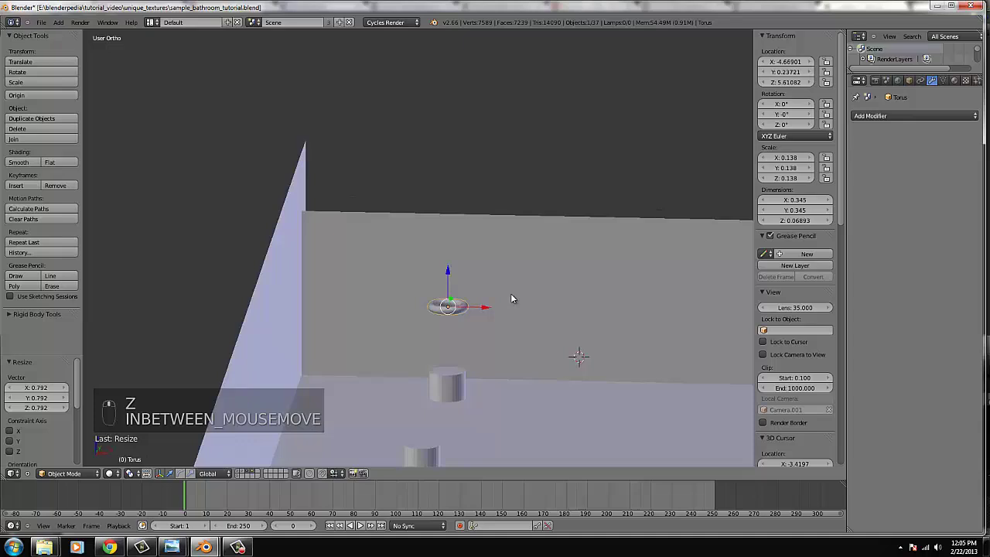
pyautogui.moveTo(449, 296); pyautogui.dragTo(447, 375)
pyautogui.moveTo(472, 396); pyautogui.dragTo(531, 385)
pyautogui.press('s')
pyautogui.moveTo(536, 388); pyautogui.dragTo(458, 373)
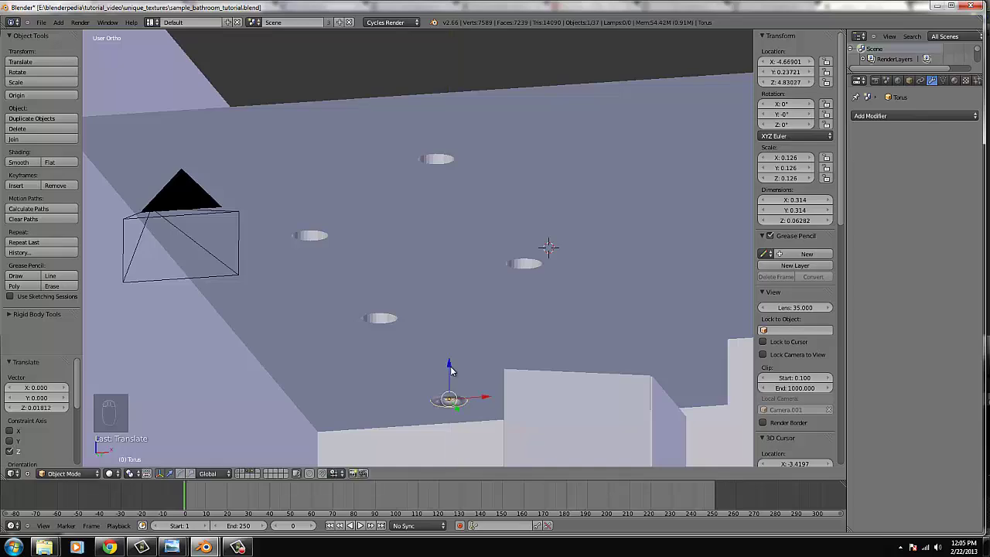
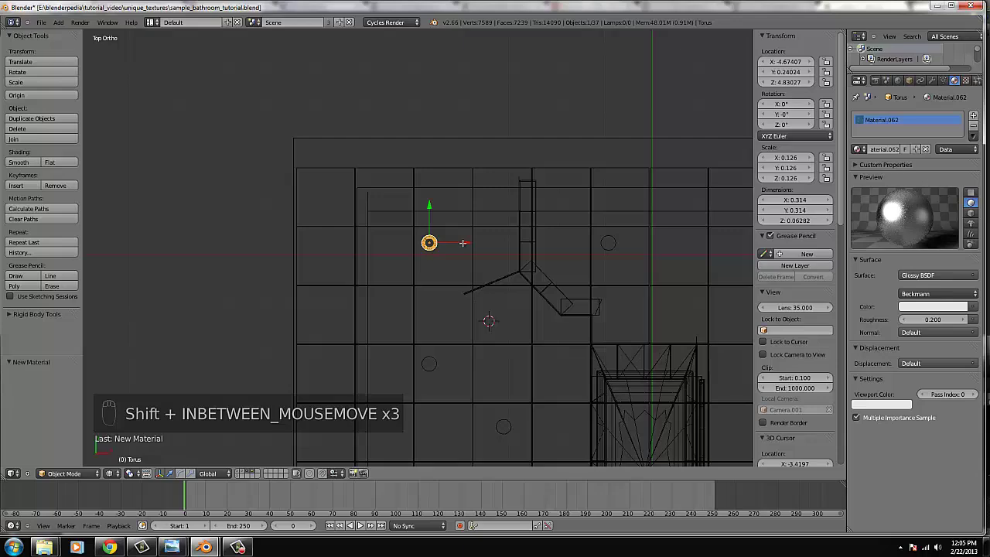
pyautogui.press('Tab')
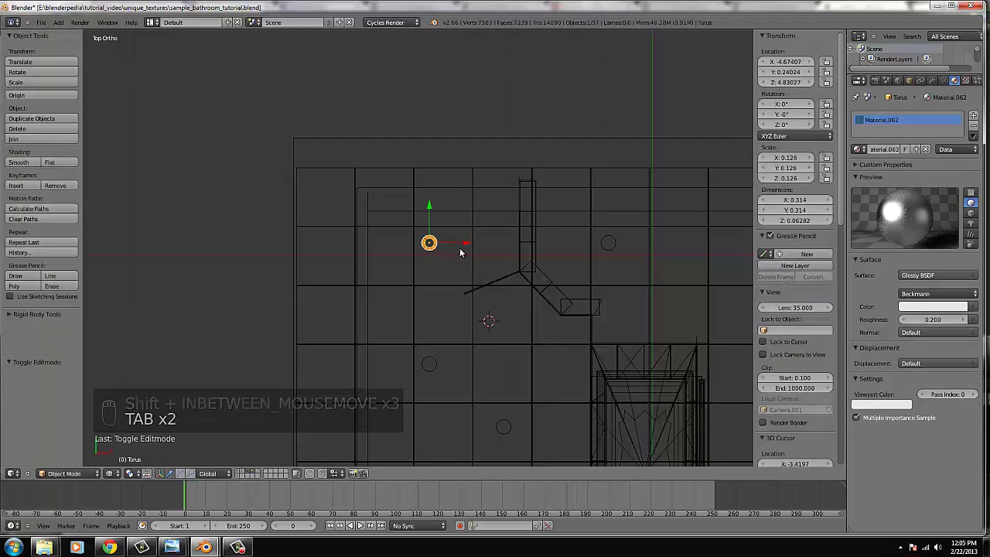
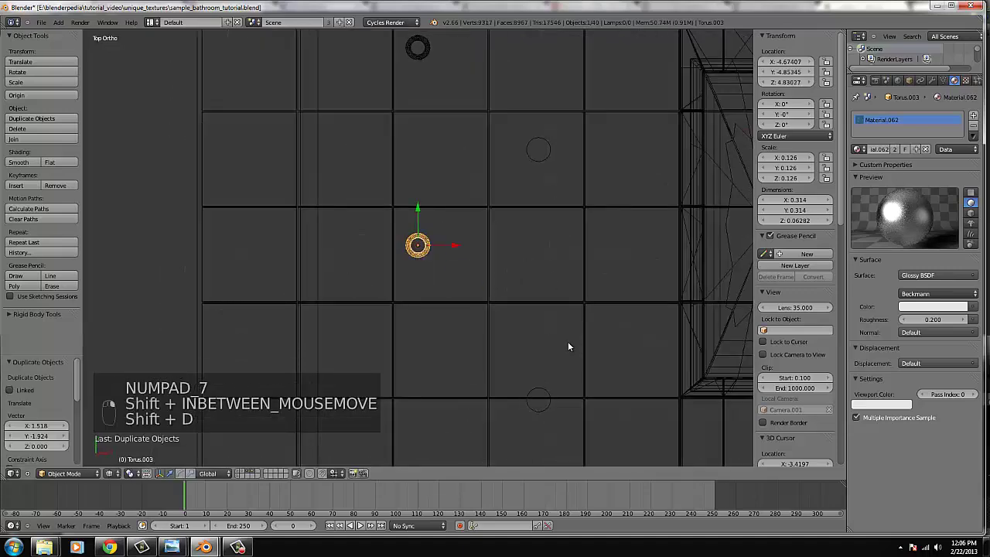
pyautogui.press('ctrl+z')
# - Duplicate the glossy ring and move copies into the other ceiling light holes
pyautogui.press('alt+d')
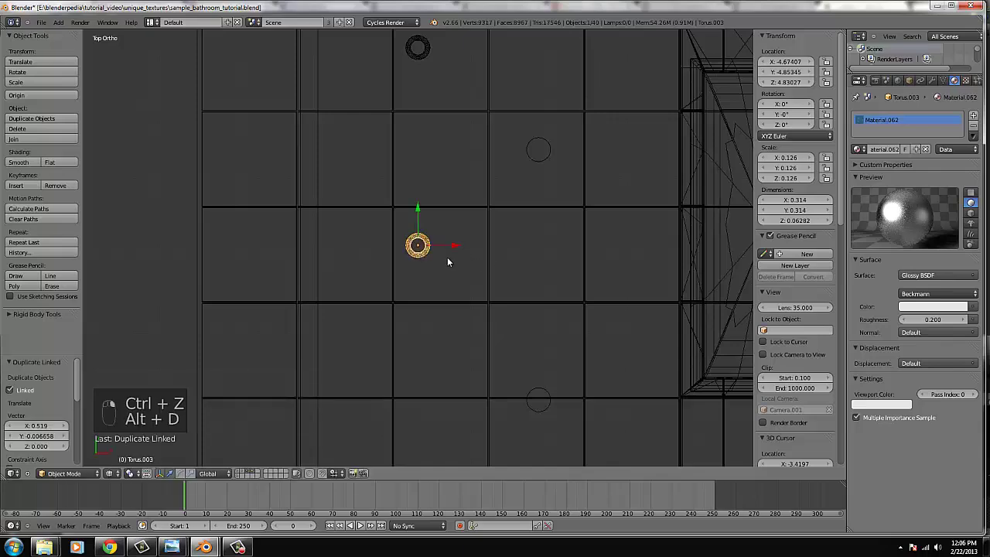
pyautogui.press('g')
pyautogui.moveTo(550, 382); pyautogui.dragTo(572, 416)
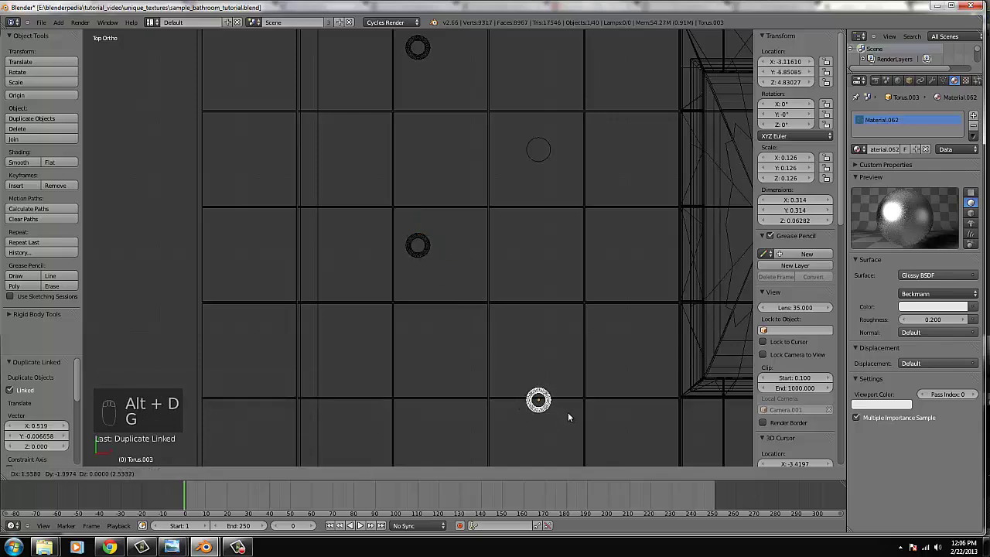
pyautogui.moveTo(571, 415); pyautogui.dragTo(593, 275)
pyautogui.press('g')
pyautogui.moveTo(595, 272); pyautogui.dragTo(505, 249)
pyautogui.middleClick(505, 248)
pyautogui.press('alt+d')
pyautogui.moveTo(474, 228); pyautogui.dragTo(440, 98)
pyautogui.moveTo(427, 163); pyautogui.dragTo(441, 97)
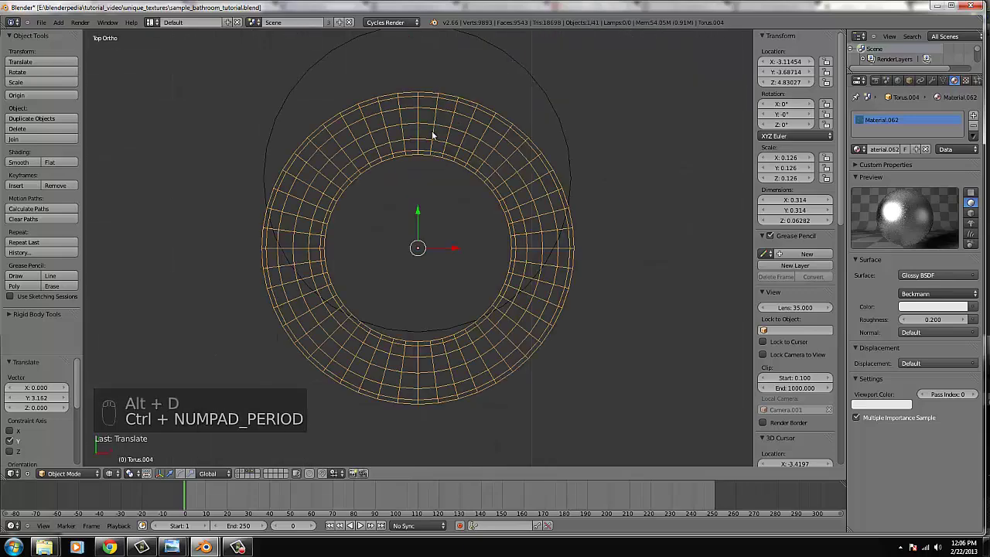
pyautogui.moveTo(423, 195); pyautogui.dragTo(420, 143)
pyautogui.moveTo(479, 144); pyautogui.dragTo(468, 191)
# - Place the last ring copy and check the ceiling trims through the scene camera
pyautogui.press('alt+d')
pyautogui.moveTo(551, 71); pyautogui.dragTo(563, 49)
pyautogui.moveTo(562, 50); pyautogui.dragTo(569, 200)
pyautogui.moveTo(570, 200); pyautogui.dragTo(573, 236)
pyautogui.press('g')
pyautogui.moveTo(350, 119); pyautogui.dragTo(484, 314)
pyautogui.press('KP_0')
pyautogui.press('z')
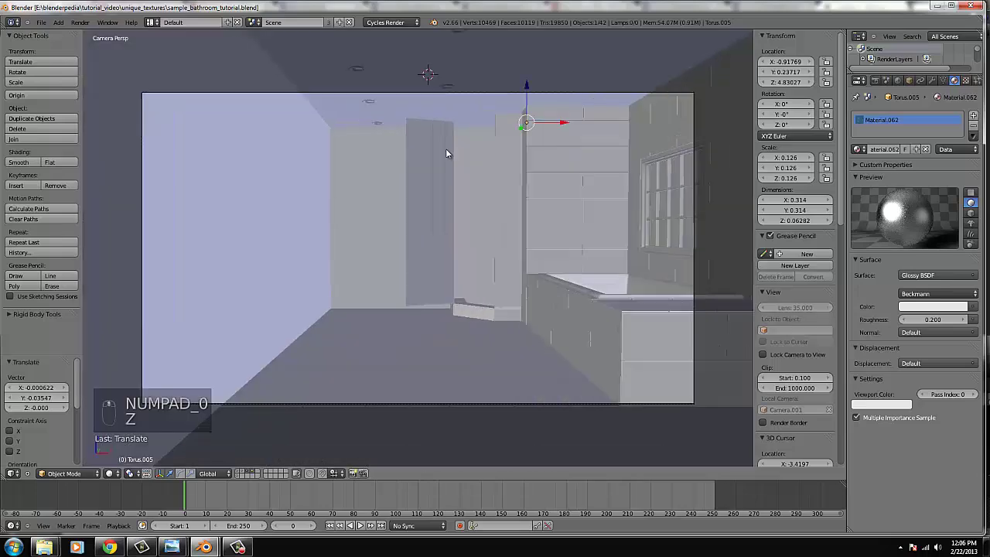
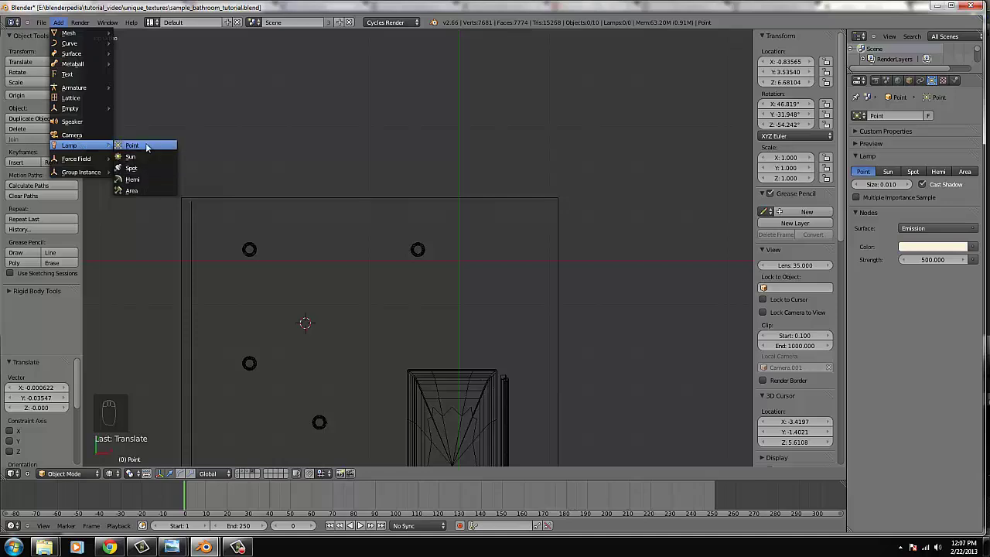
# - Set the point lamp size to 0.01 and view the ring from the front
pyautogui.press('g')
pyautogui.moveTo(418, 291); pyautogui.dragTo(433, 292)
pyautogui.press('g')
pyautogui.moveTo(434, 293); pyautogui.dragTo(923, 304)
pyautogui.press('0')
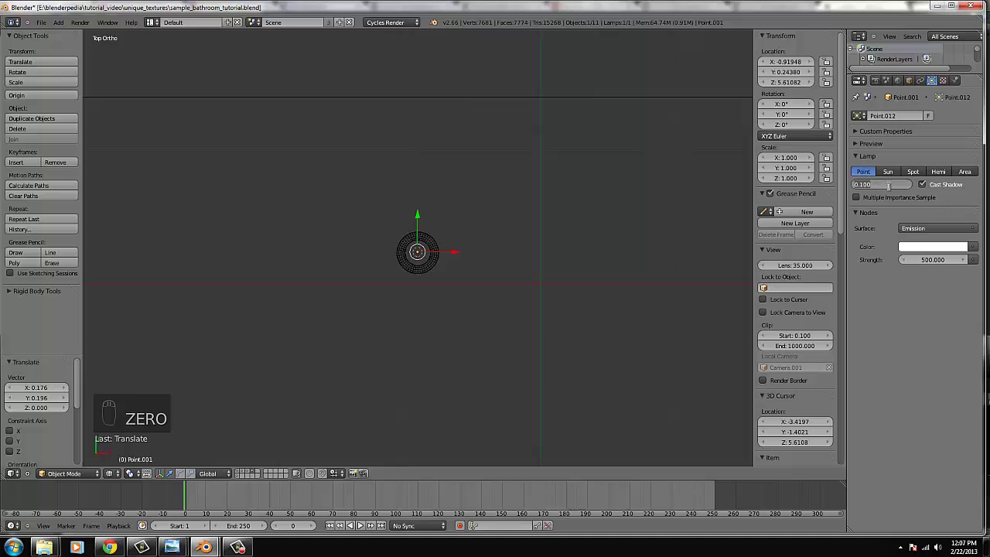
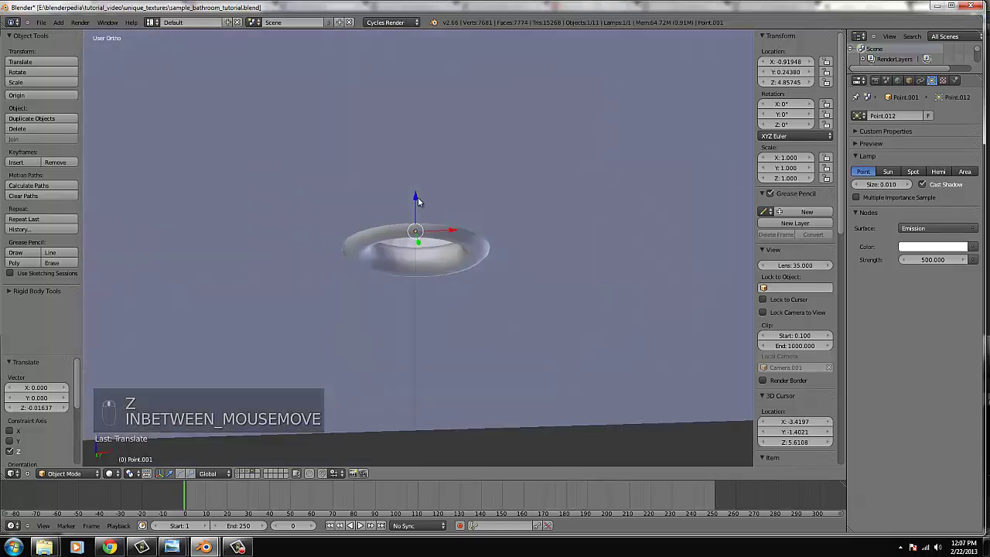
pyautogui.moveTo(415, 201); pyautogui.dragTo(418, 216)
pyautogui.middleClick(417, 216)
pyautogui.middleClick(417, 215)
pyautogui.press('KP_1')
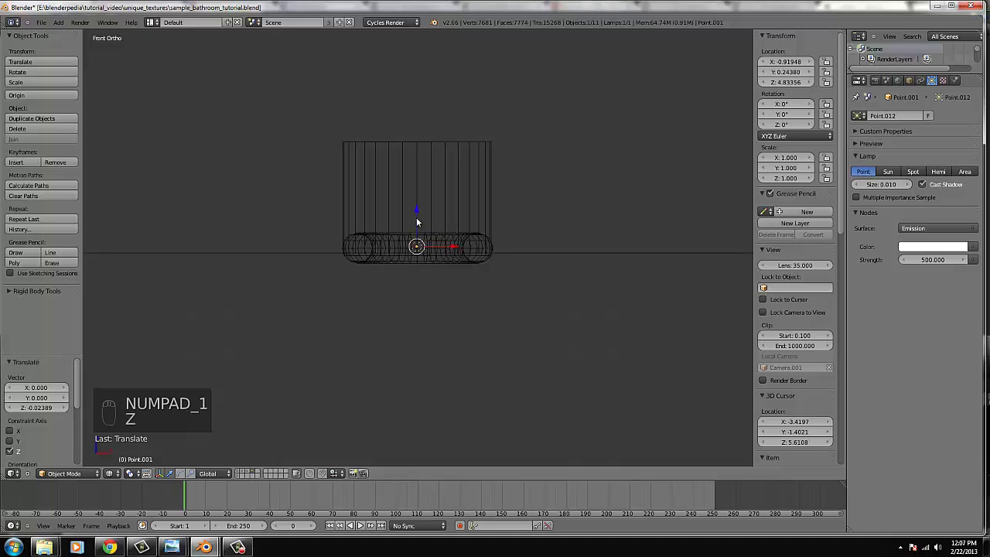
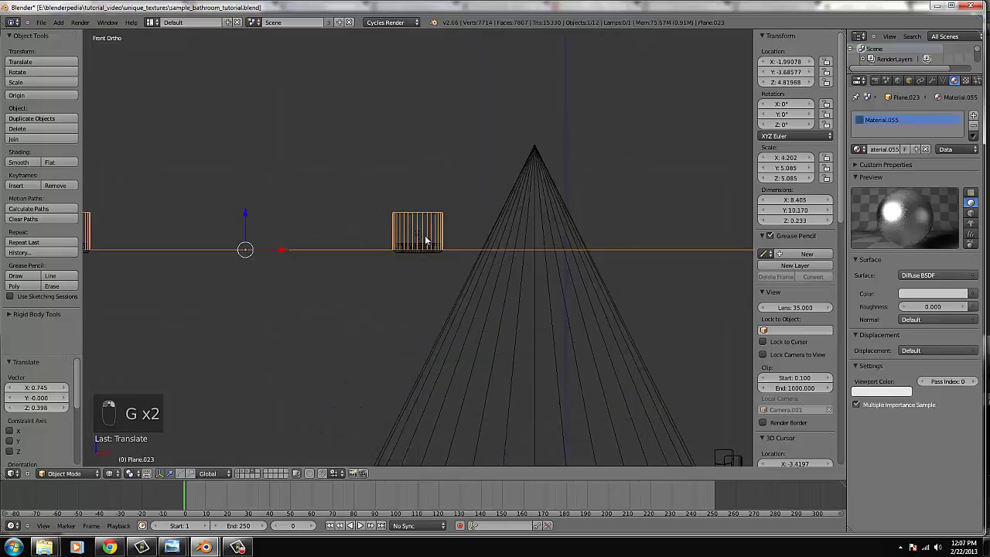
# - Move the lamp toward the ring and adjust the cone mesh below the ceiling lights
pyautogui.press('g')
pyautogui.moveTo(506, 219); pyautogui.dragTo(501, 288)
pyautogui.press('g')
pyautogui.press('Tab')
pyautogui.moveTo(158, 405); pyautogui.dragTo(158, 390)
pyautogui.press('b')
pyautogui.press('s')
pyautogui.press('Tab')
pyautogui.press('Tab')
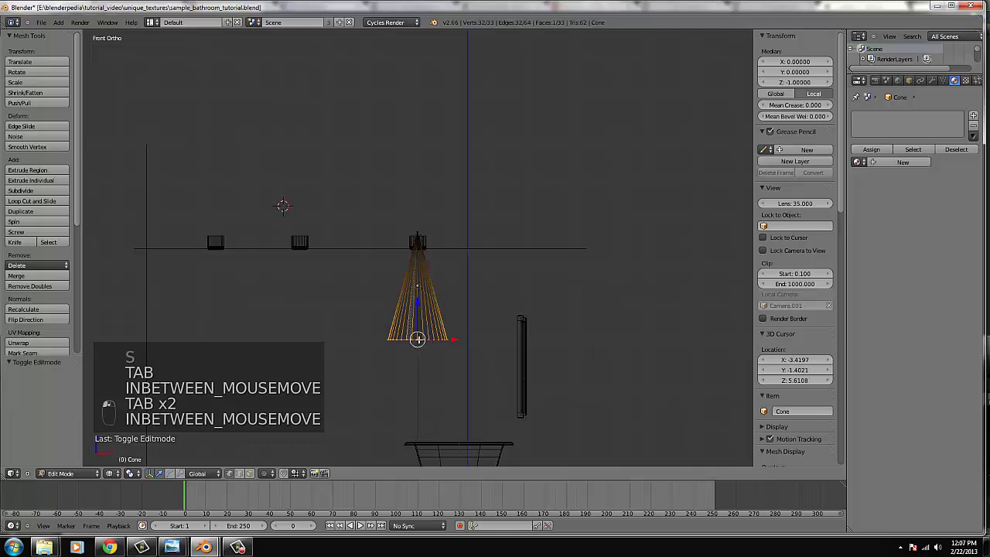
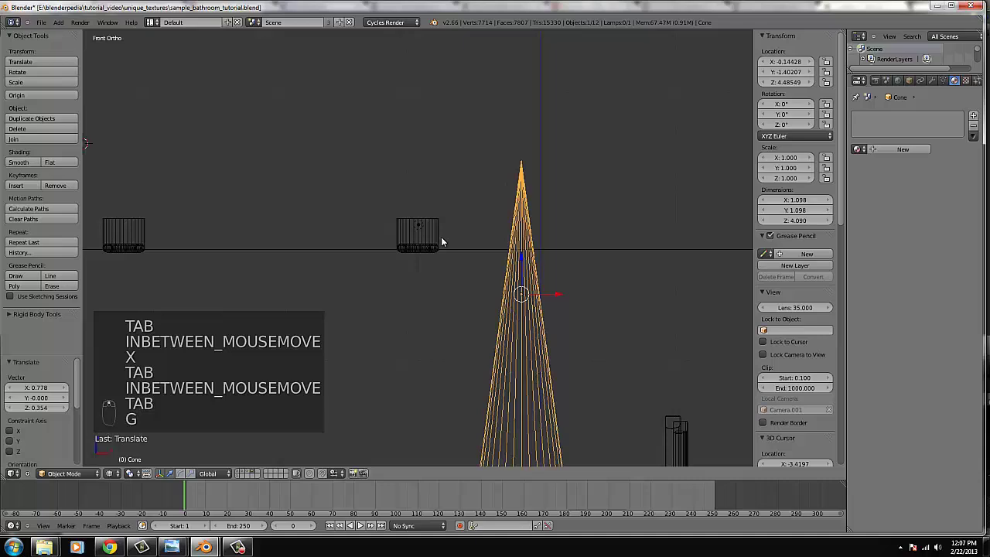
# - Raise the lamp inside the ring and centre it using top and front views
pyautogui.moveTo(422, 223); pyautogui.dragTo(422, 224)
pyautogui.moveTo(422, 201); pyautogui.dragTo(423, 212)
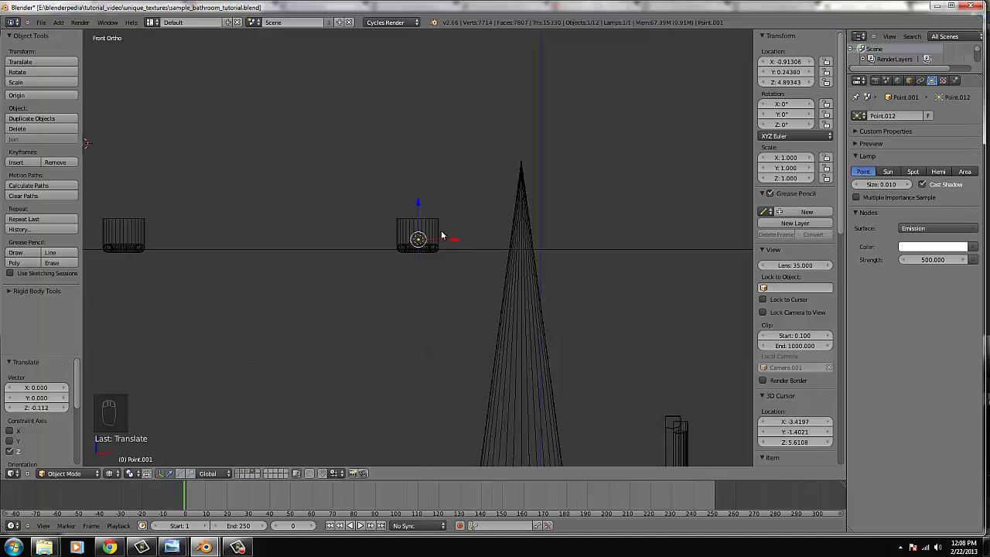
pyautogui.press('KP_7')
pyautogui.press('g')
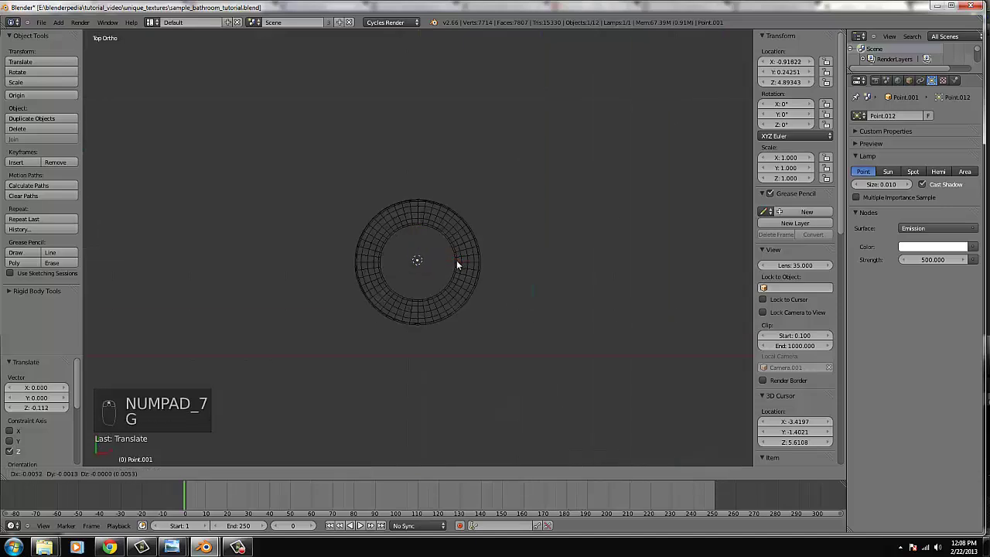
pyautogui.click(459, 266)
pyautogui.press('KP_1')
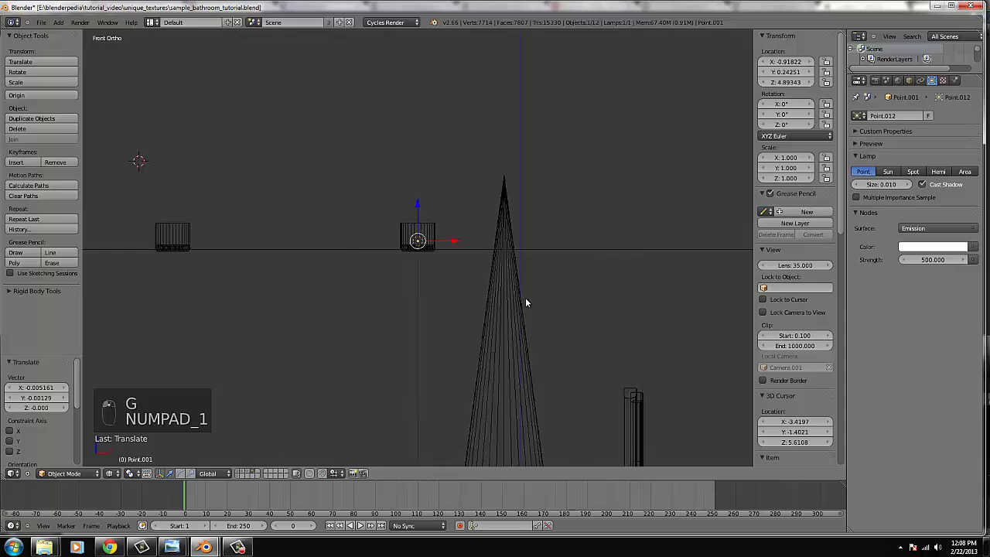
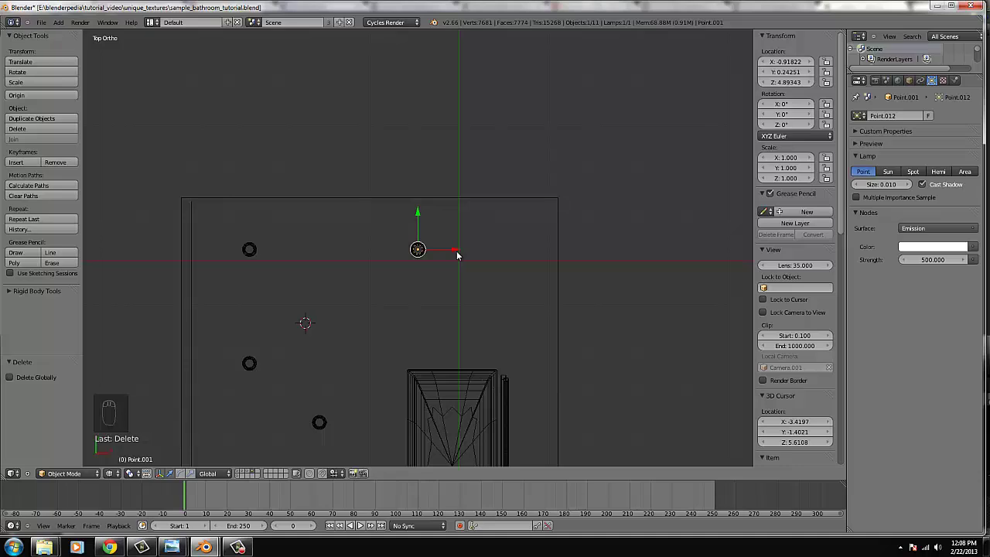
# - Duplicate the point lamp into several other ceiling rings
pyautogui.press('alt+d')
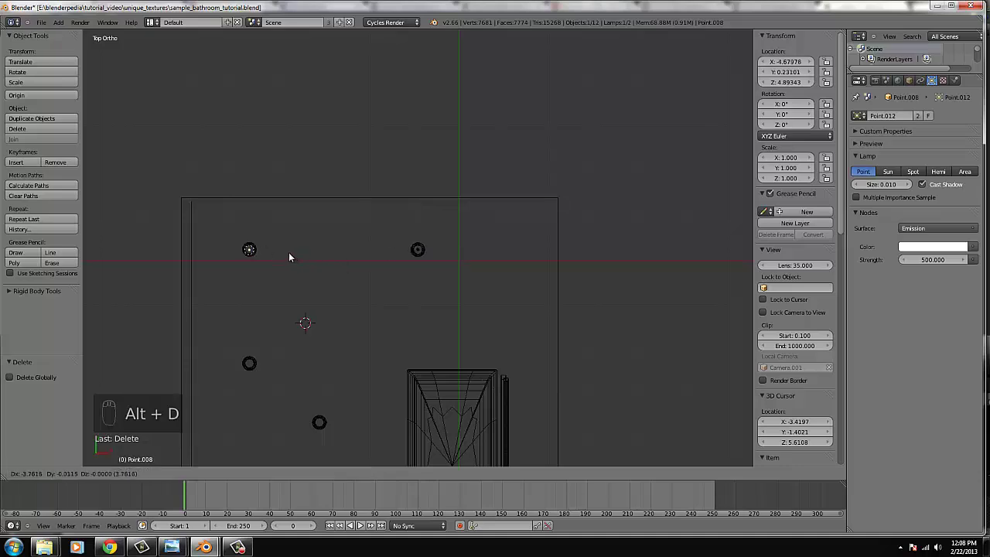
pyautogui.moveTo(293, 256); pyautogui.dragTo(482, 300)
pyautogui.press('g')
pyautogui.moveTo(483, 295); pyautogui.dragTo(479, 254)
pyautogui.press('alt+d')
pyautogui.moveTo(452, 238); pyautogui.dragTo(413, 328)
pyautogui.moveTo(424, 267); pyautogui.dragTo(413, 328)
pyautogui.middleClick(406, 230)
pyautogui.press('g')
pyautogui.moveTo(466, 230); pyautogui.dragTo(560, 302)
# - Place two more axis-constrained lamp copies and check them from the camera
pyautogui.press('alt+d')
pyautogui.middleClick(590, 324)
pyautogui.moveTo(590, 323); pyautogui.dragTo(517, 397)
pyautogui.press('alt+d')
pyautogui.middleClick(517, 398)
pyautogui.moveTo(524, 399); pyautogui.dragTo(489, 302)
pyautogui.press('KP_0')
pyautogui.press('z')
# - Select all faces of ceiling Plane.023 and UV-project it from the top view
pyautogui.moveTo(426, 331); pyautogui.dragTo(249, 475)
pyautogui.moveTo(249, 475); pyautogui.dragTo(413, 129)
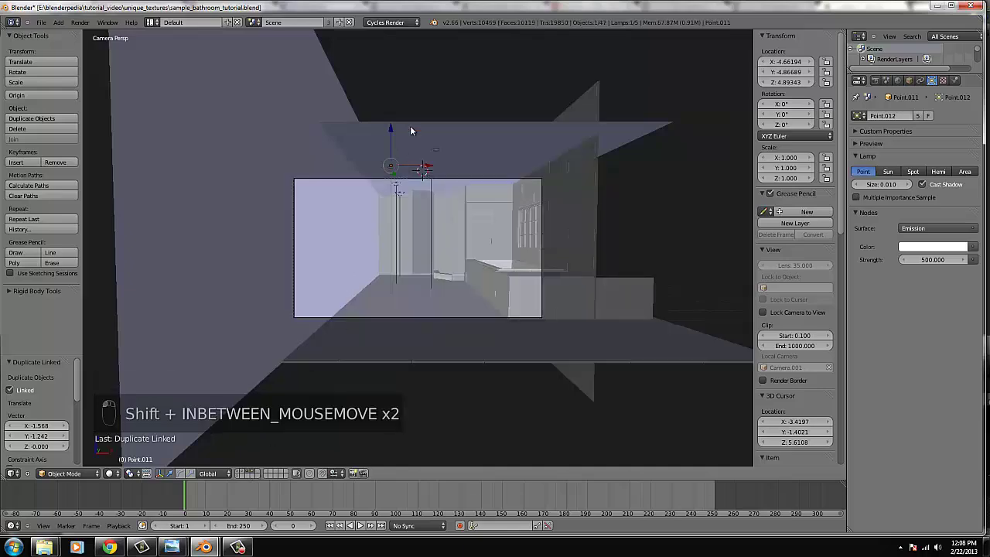
pyautogui.rightClick(414, 129)
pyautogui.press('KP_7')
pyautogui.press('Tab')
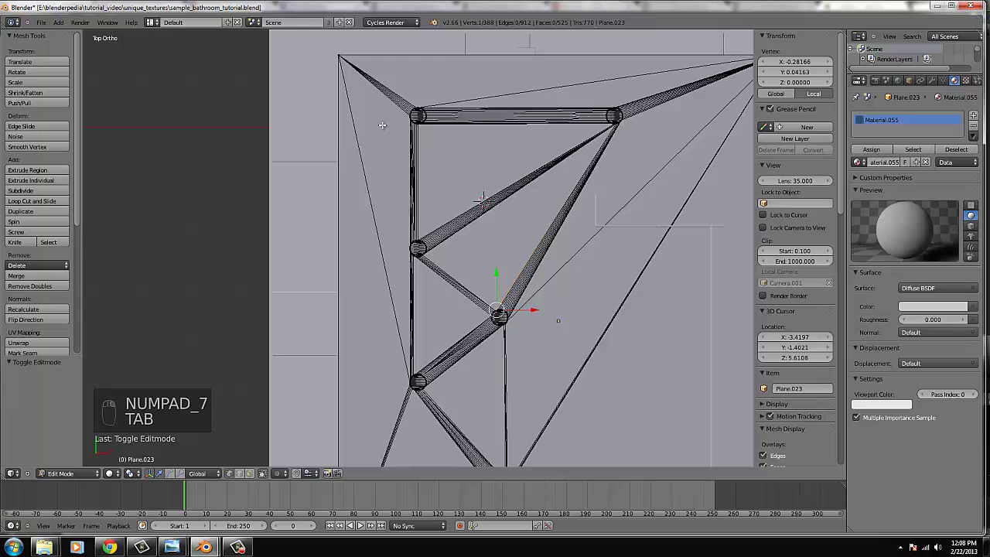
pyautogui.press('ctrl+l')
pyautogui.press('u')
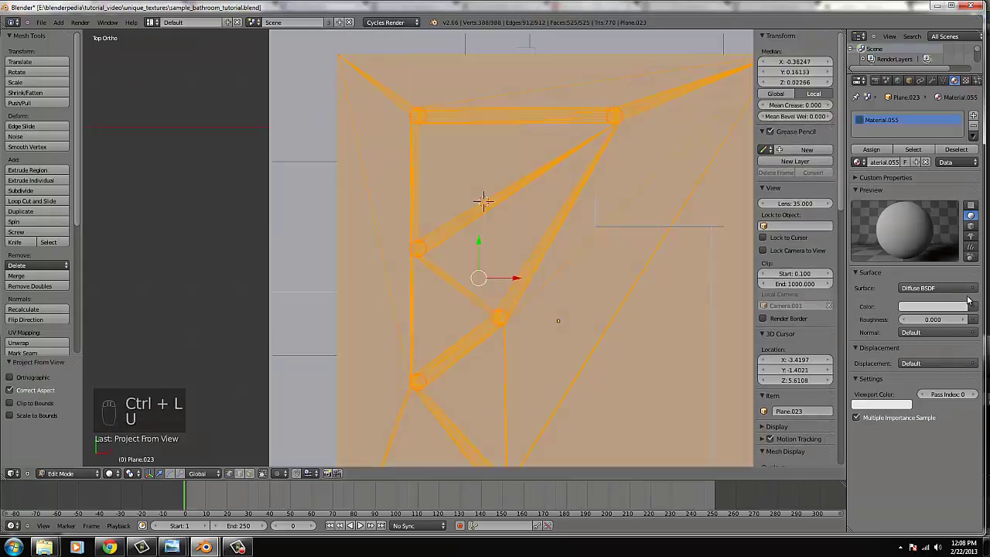
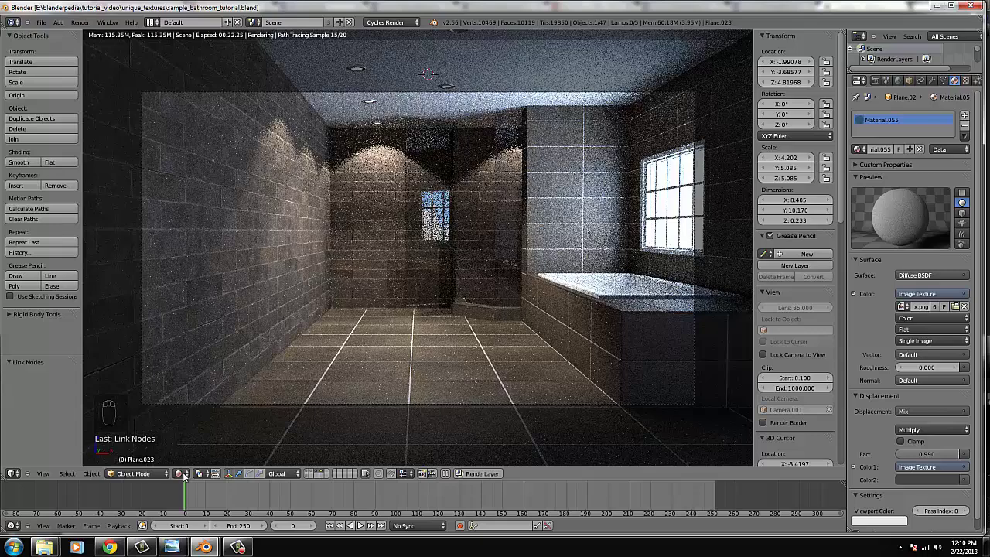
# - Switch from the bathroom camera shot to an empty scene layer
pyautogui.moveTo(194, 444); pyautogui.dragTo(194, 444)
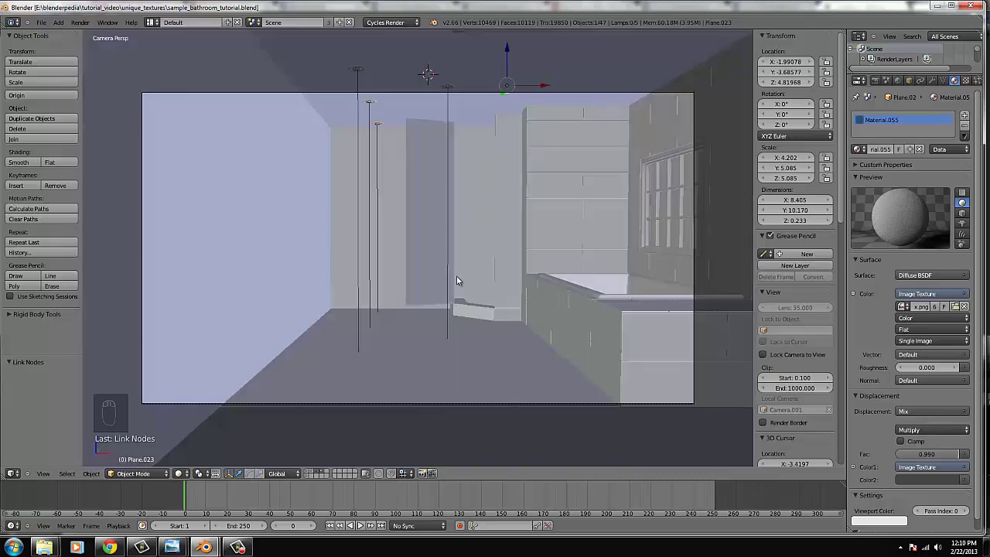
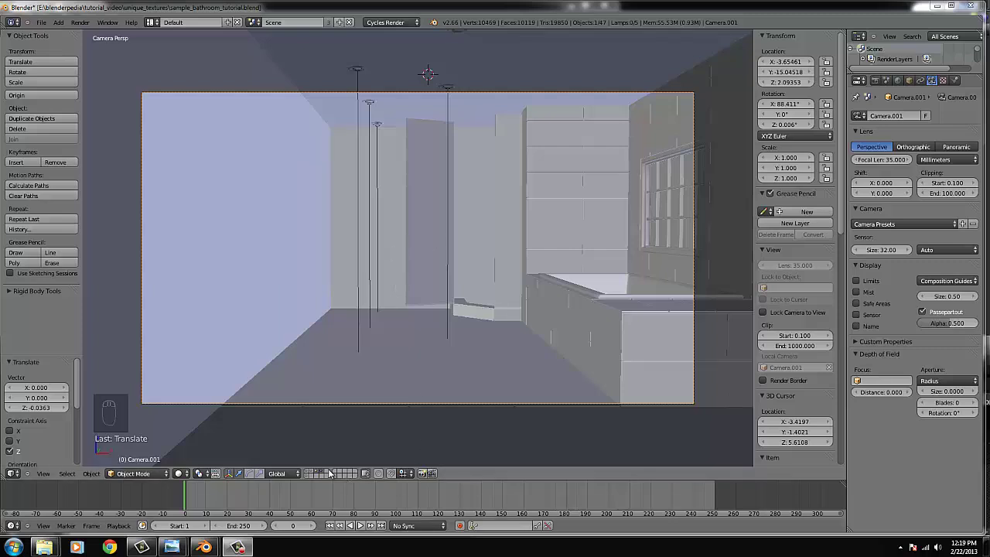
pyautogui.moveTo(330, 473); pyautogui.dragTo(422, 346)
# - Add Cube.100 in the empty layer and flatten it into a thin sink-basin slab
pyautogui.press('KP_7')
pyautogui.press('KP_5')
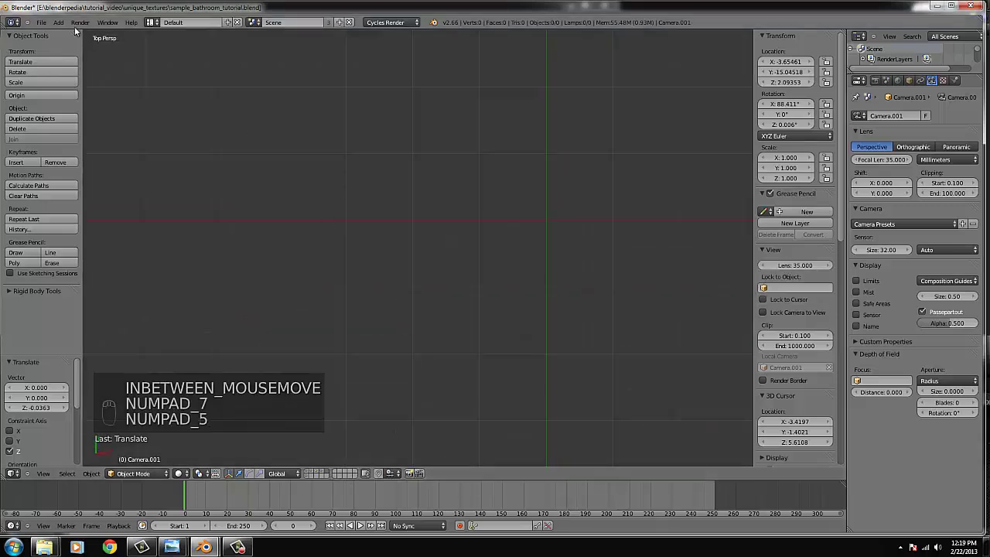
pyautogui.moveTo(72, 40); pyautogui.dragTo(286, 321)
pyautogui.middleClick(286, 321)
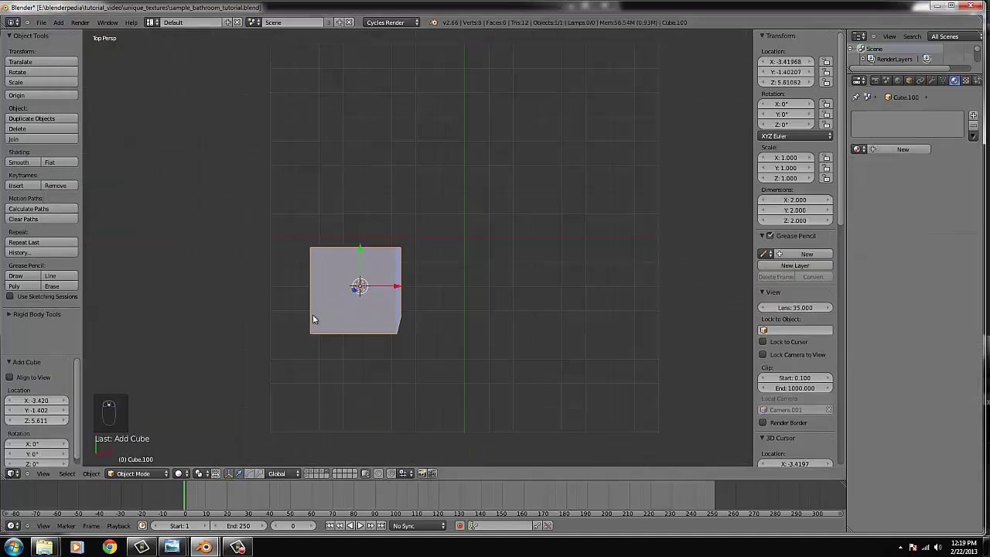
pyautogui.press('KP_5')
pyautogui.press('g')
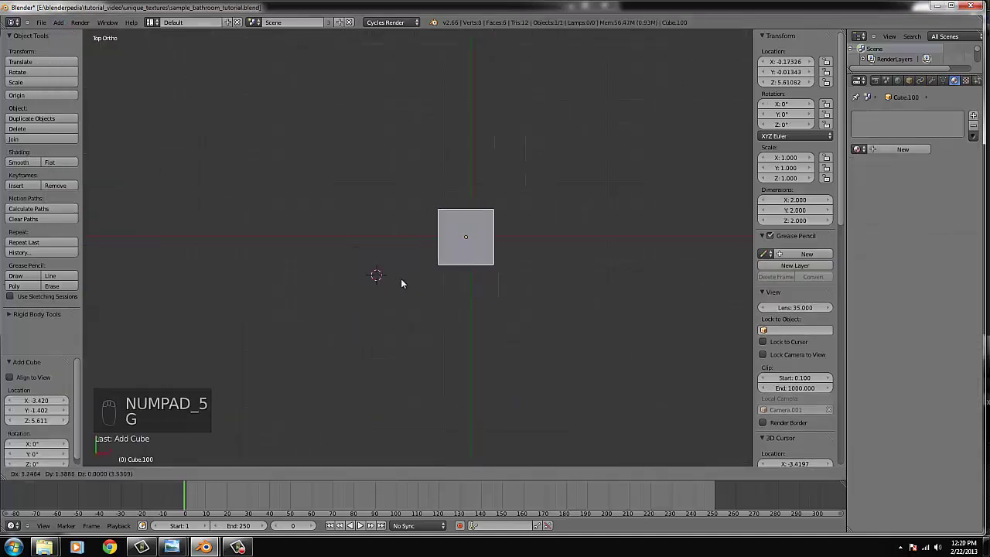
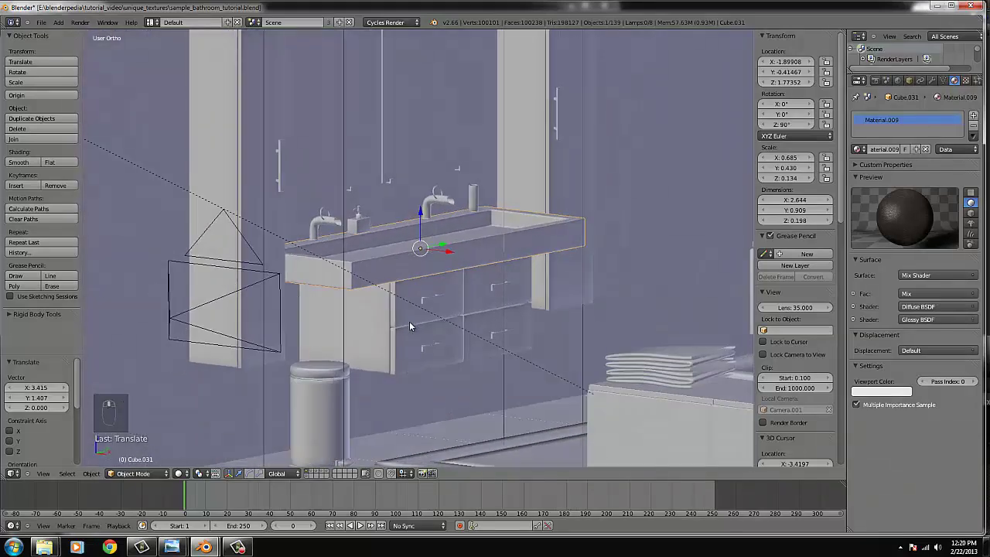
pyautogui.moveTo(483, 312); pyautogui.dragTo(441, 311)
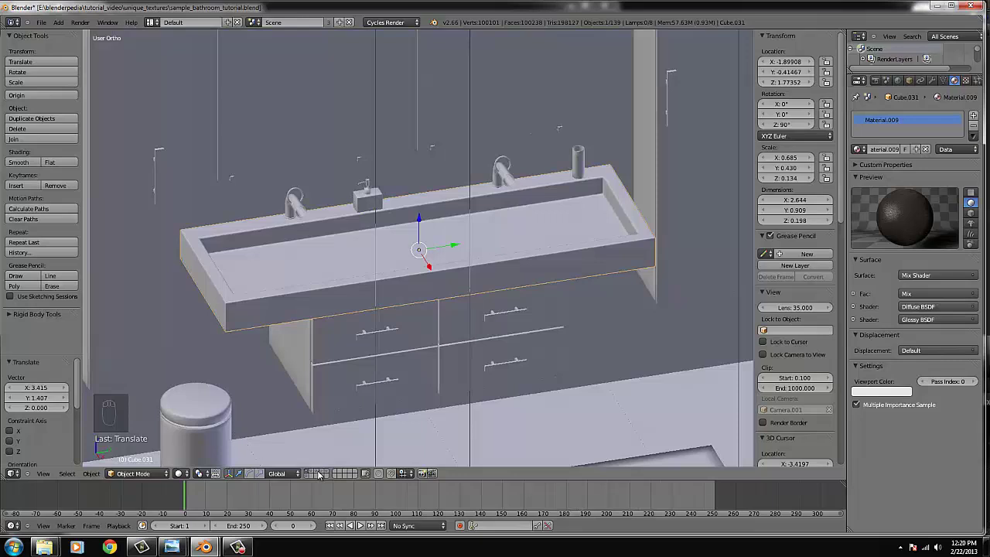
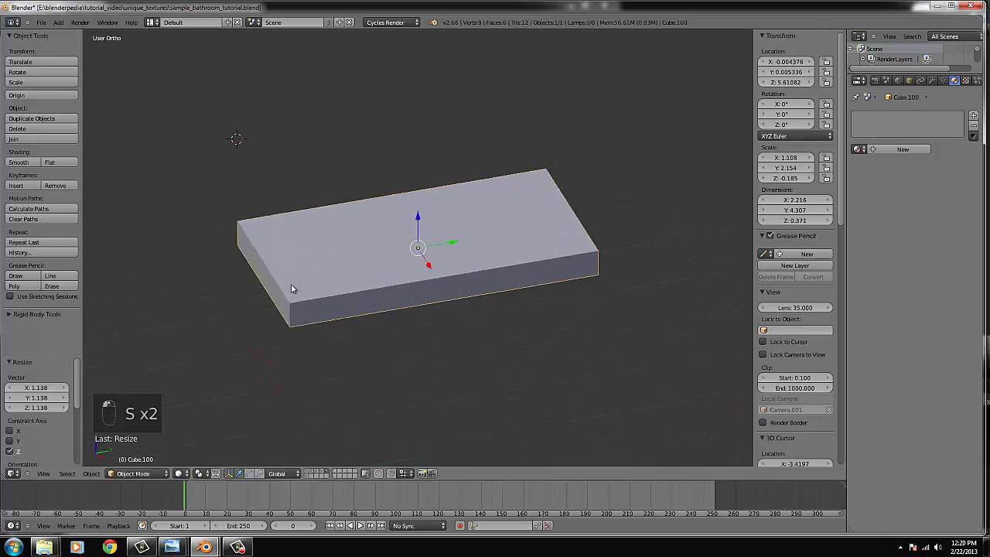
pyautogui.middleClick(289, 291)
# - Enter edit mode on the slab and inset its top face to begin forming the tray
pyautogui.press('Tab')
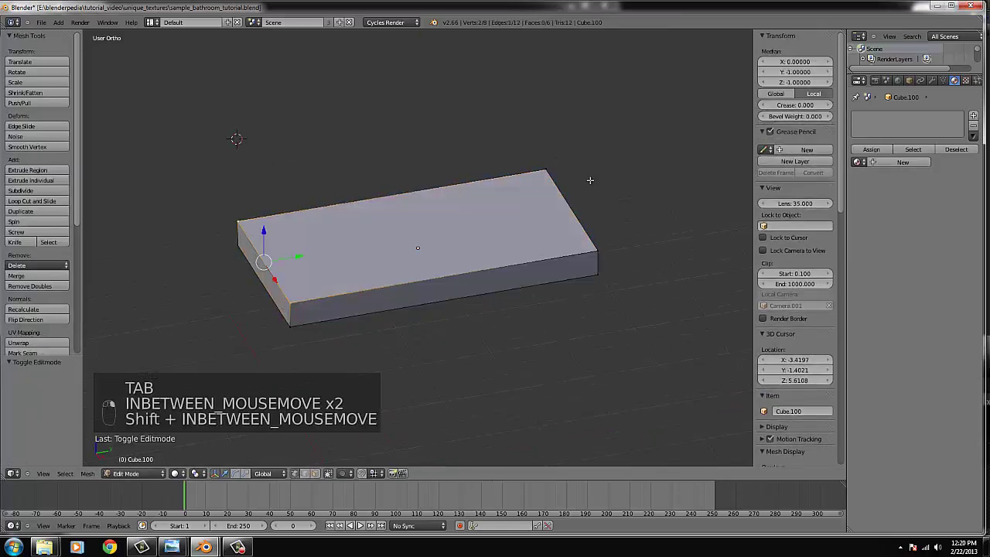
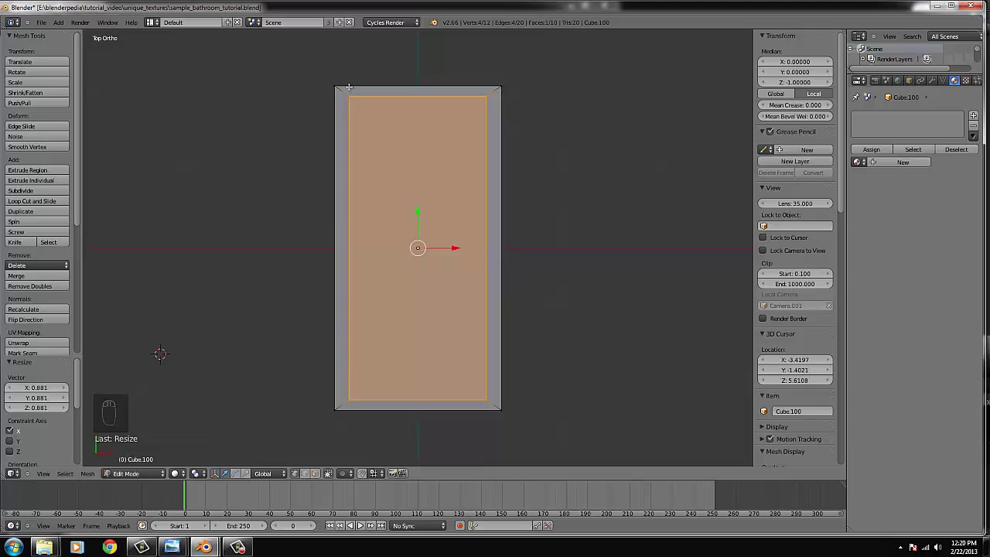
pyautogui.press('s')
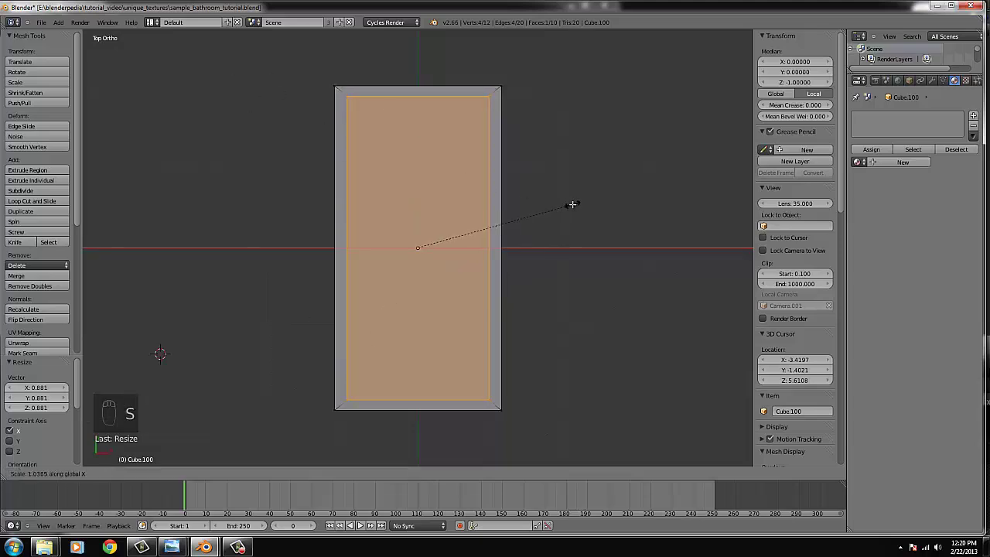
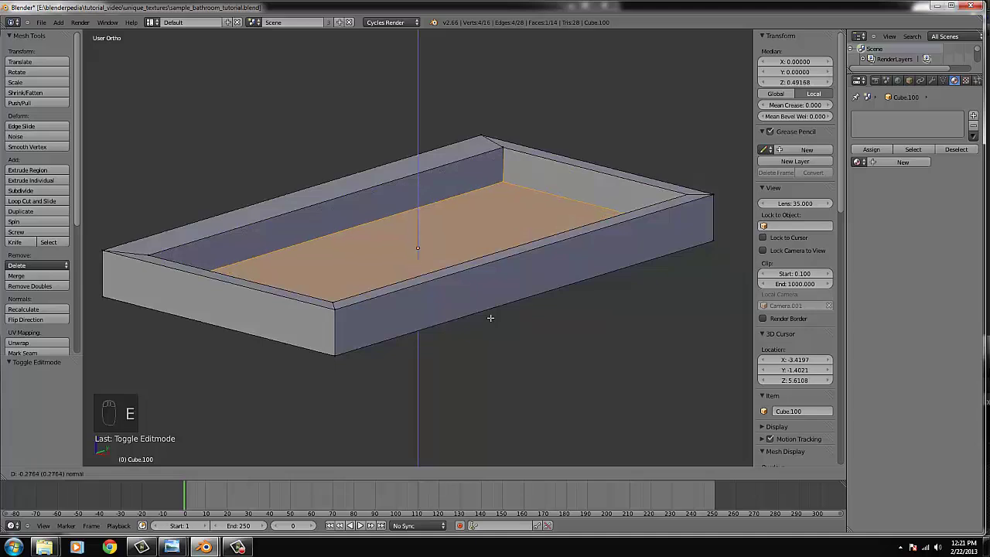
# - Return to object mode with the slab's inset face sunk into a shallow tray
pyautogui.press('Tab')
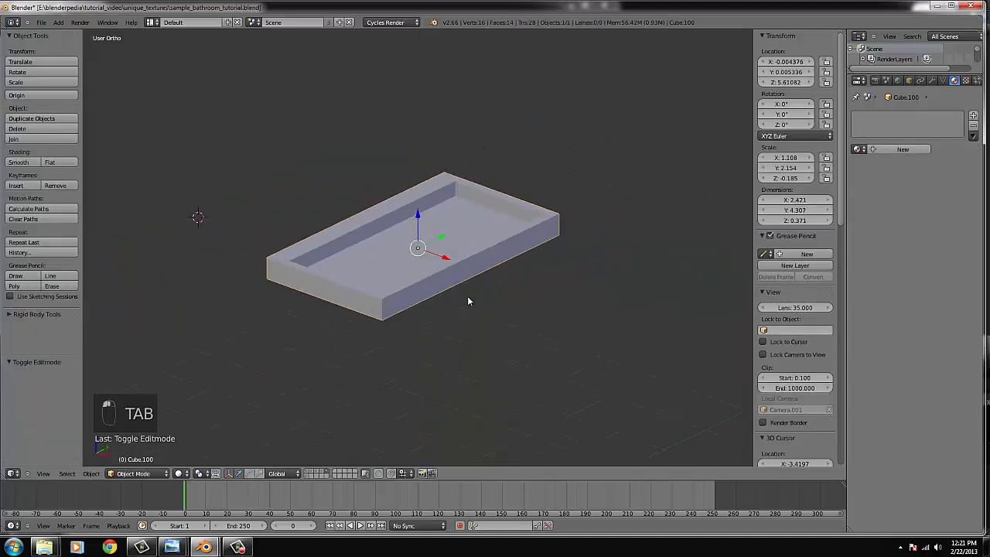
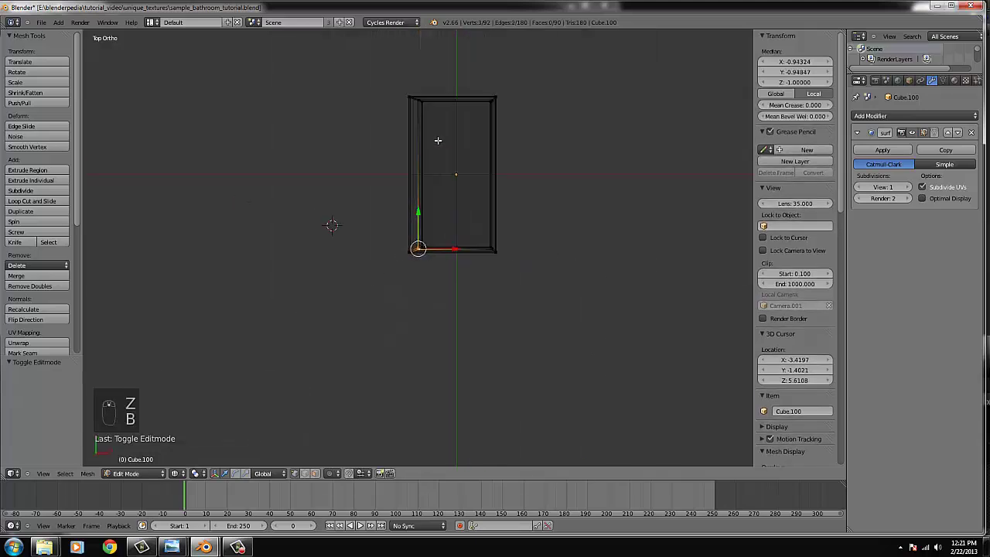
# - Select the tray's outer edge loops so the subdivided rim stays crisp
pyautogui.press('b')
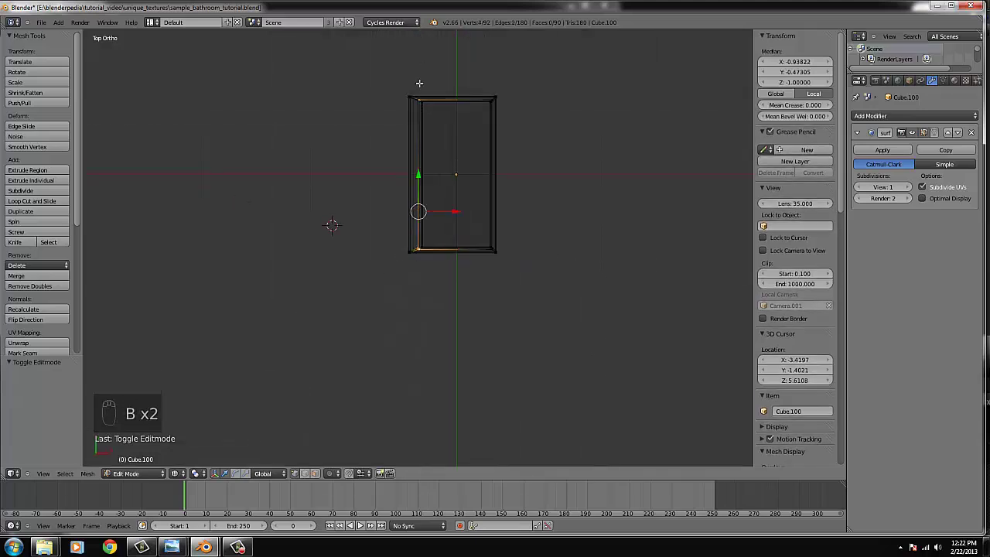
pyautogui.press('b')
pyautogui.press('b')
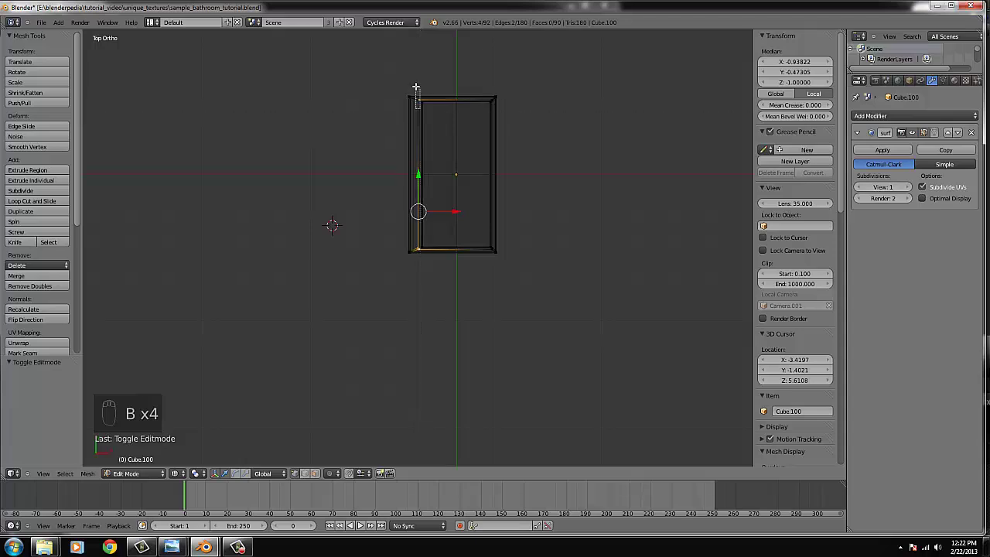
pyautogui.press('z')
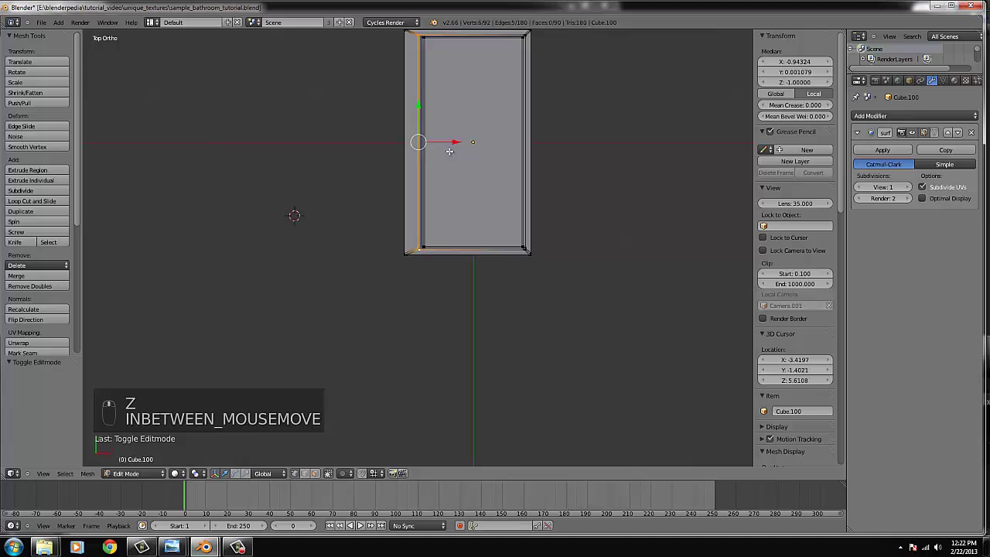
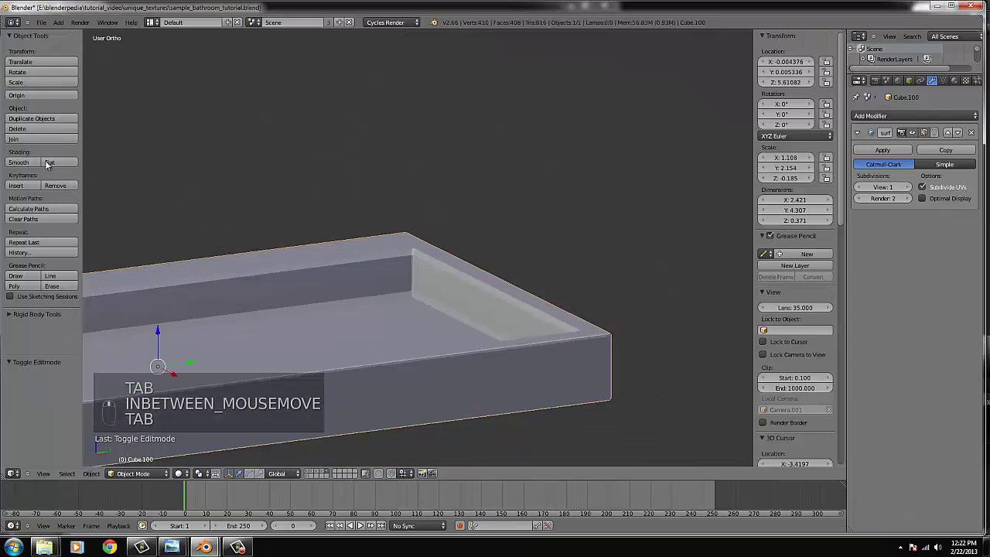
# - Frame the whole bathroom layout from top orthographic view
pyautogui.moveTo(22, 162); pyautogui.dragTo(317, 322)
pyautogui.moveTo(344, 309); pyautogui.dragTo(316, 316)
pyautogui.press('KP_7')
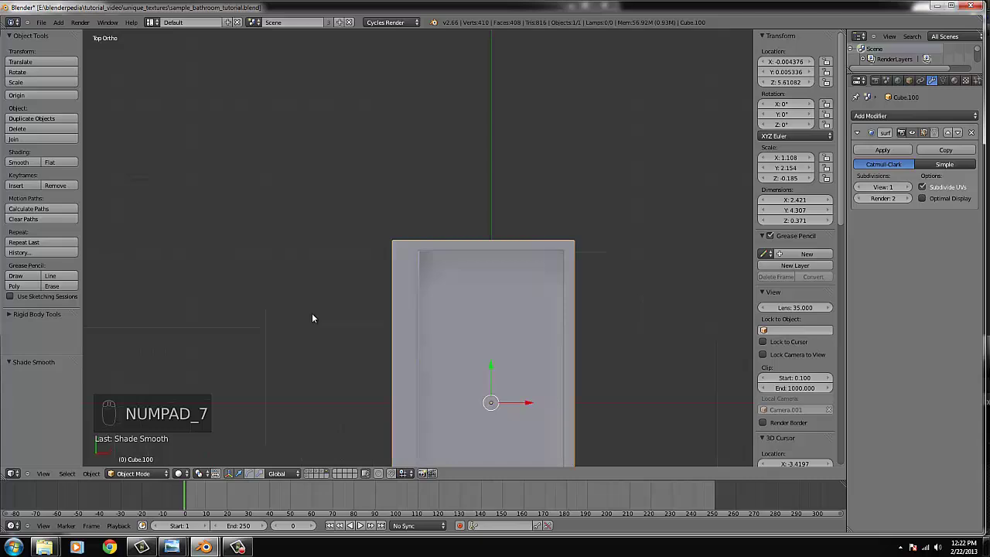
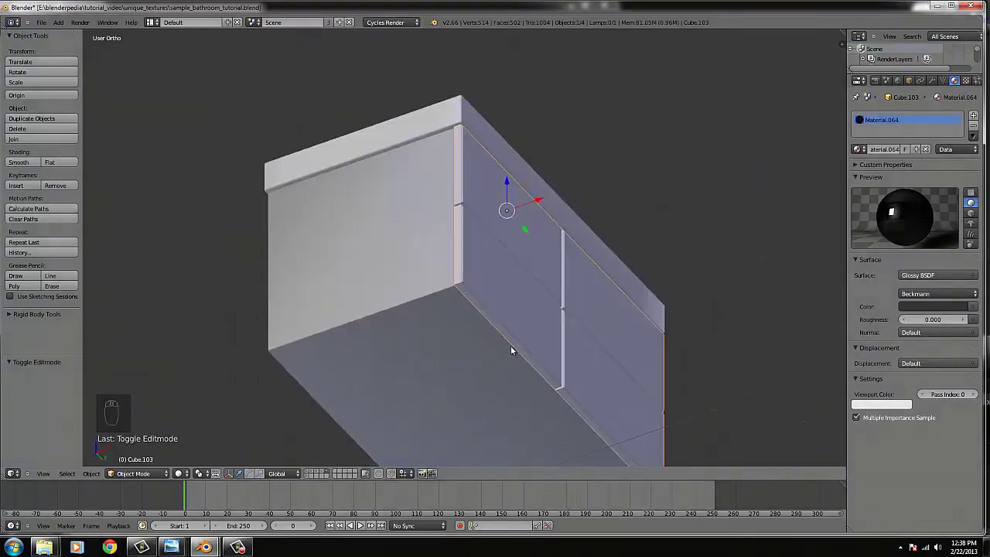
# - Select the cabinet box, finish its edge mesh edits and frame the whole cabinet from the front
pyautogui.rightClick(486, 287)
pyautogui.press('Tab')
pyautogui.press('Tab')
pyautogui.press('Tab')
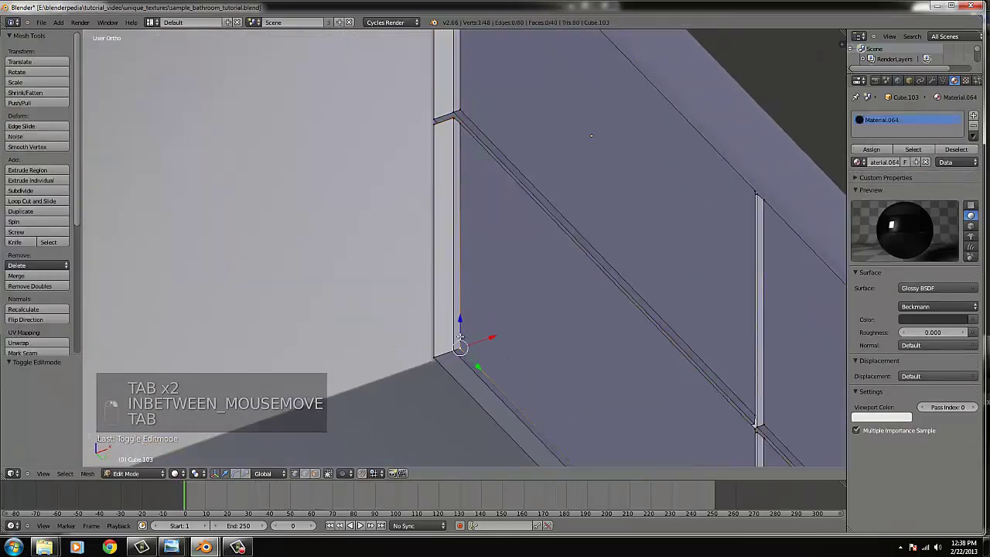
pyautogui.press('ctrl+l')
pyautogui.press('ctrl+b')
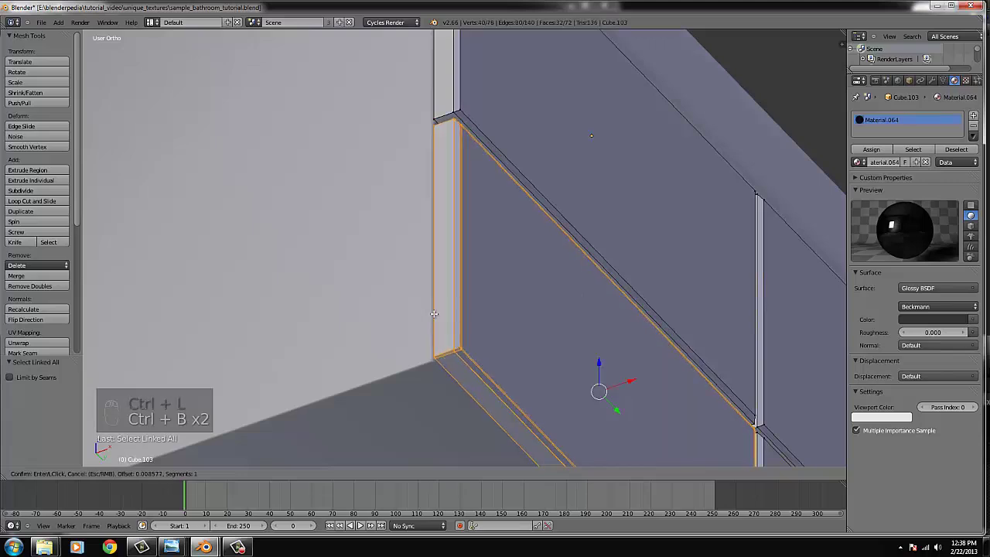
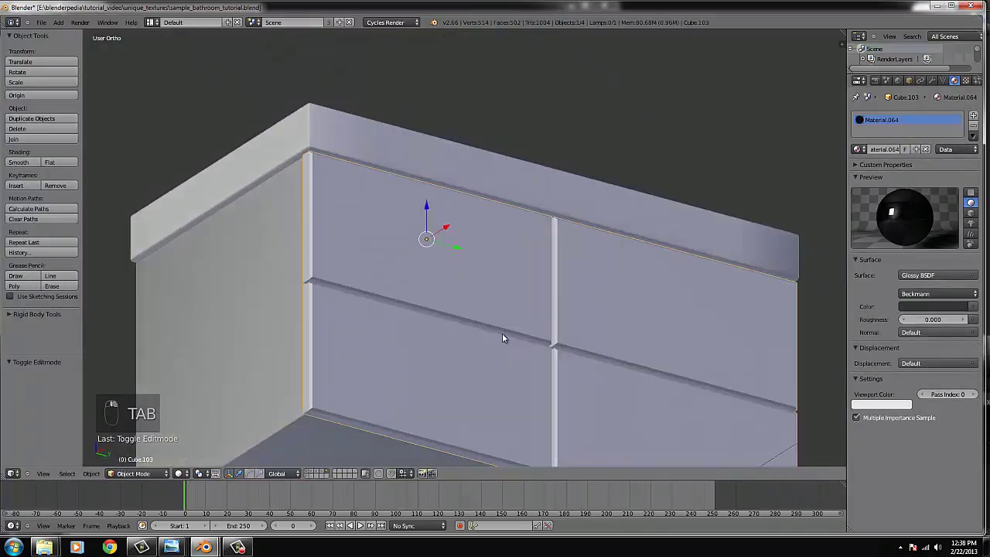
pyautogui.press('KP_1')
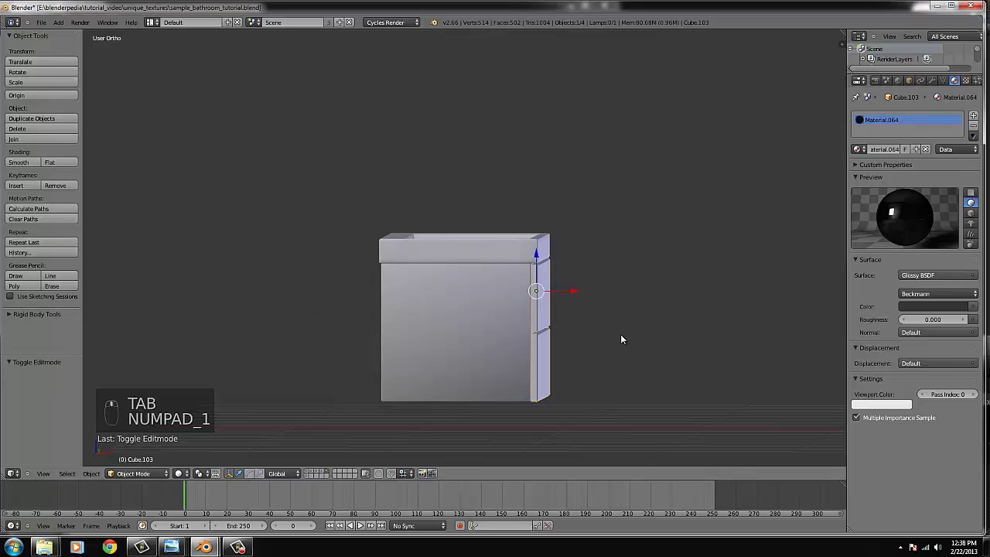
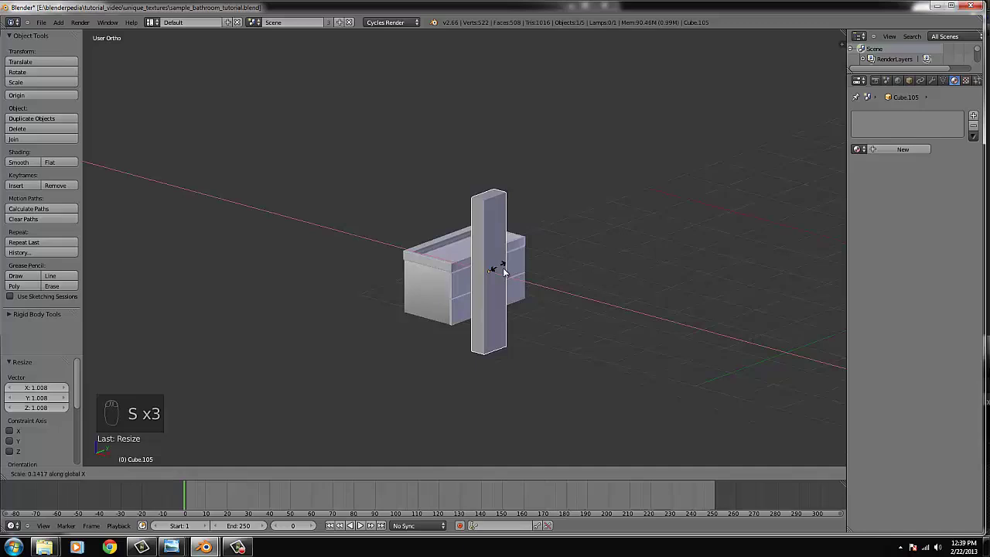
# - Slide the tall box into place beside the vanity cabinet and select it
pyautogui.moveTo(509, 286); pyautogui.dragTo(493, 285)
pyautogui.moveTo(466, 274); pyautogui.dragTo(499, 295)
pyautogui.moveTo(498, 294); pyautogui.dragTo(490, 290)
pyautogui.press('s')
pyautogui.moveTo(491, 288); pyautogui.dragTo(479, 295)
pyautogui.press('s')
pyautogui.moveTo(494, 301); pyautogui.dragTo(414, 283)
pyautogui.rightClick(416, 288)
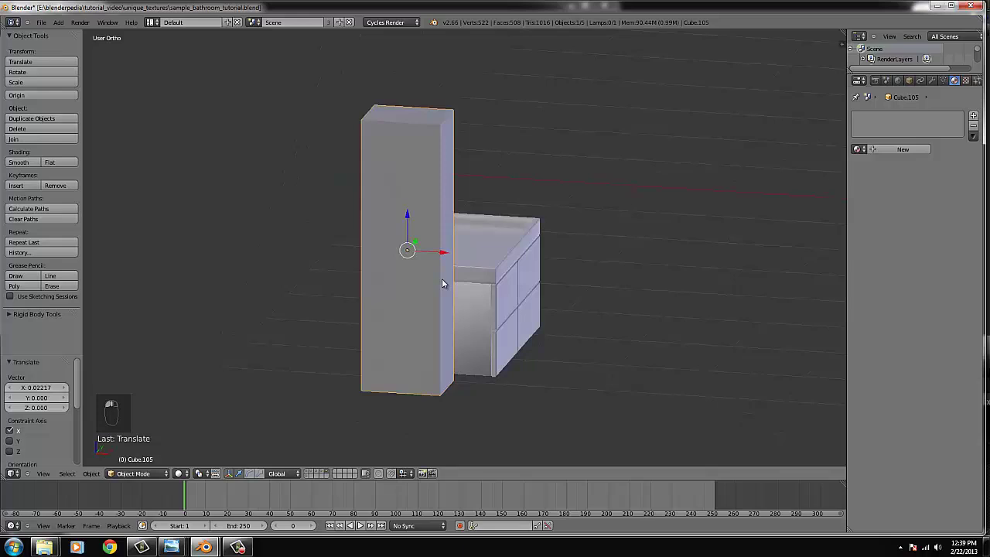
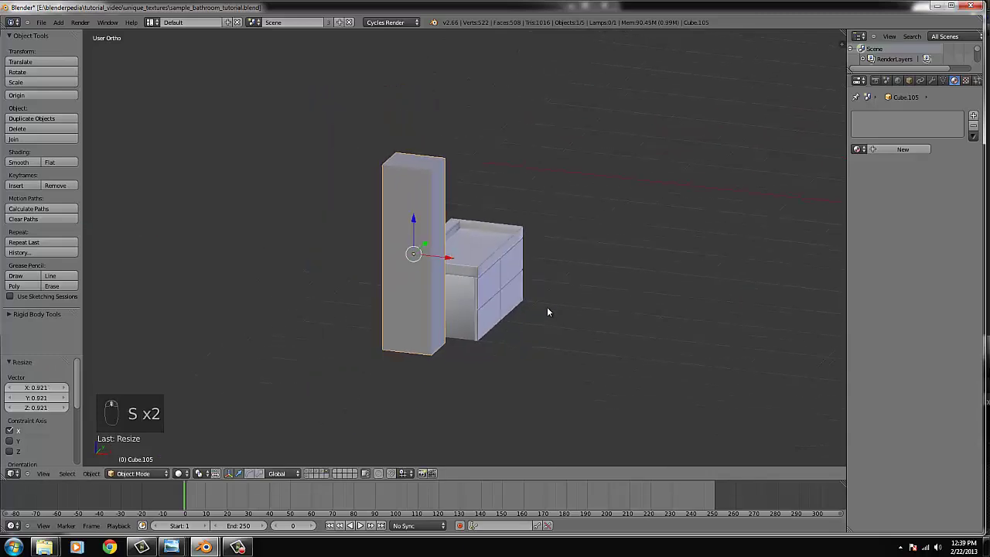
# - Bevel the top edges of tall box Cube.105 into a chamfered cap, redoing the bevel after undo
pyautogui.press('KP_1')
pyautogui.press('Tab')
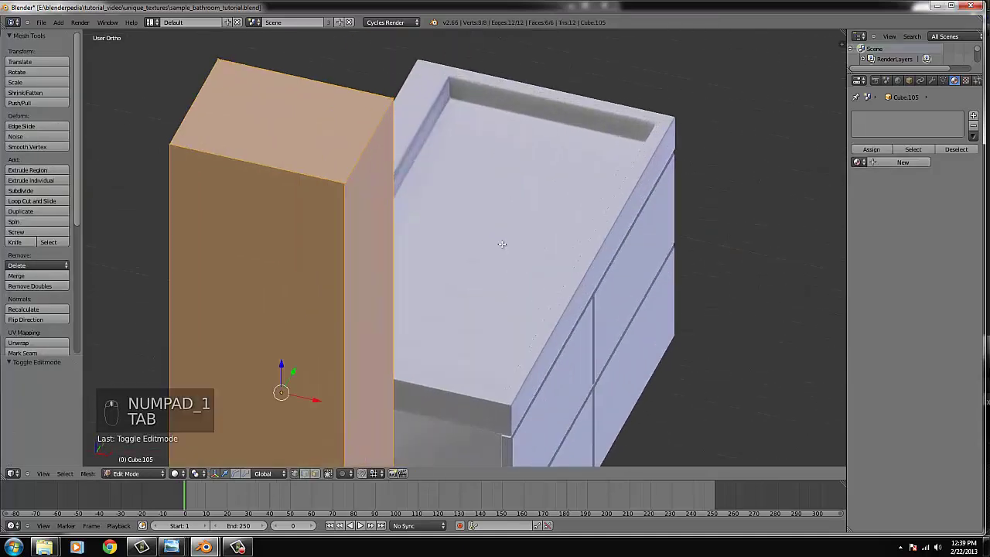
pyautogui.press('ctrl+b')
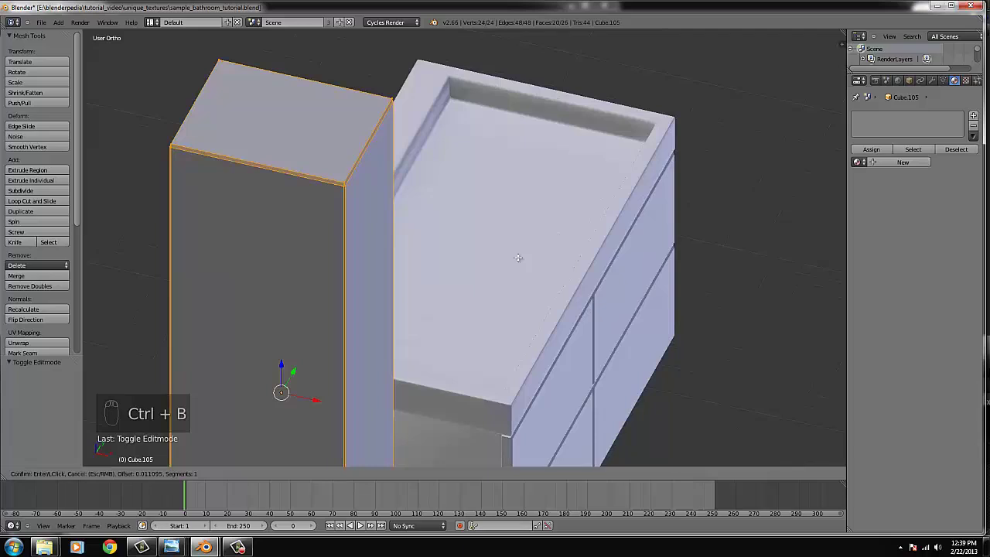
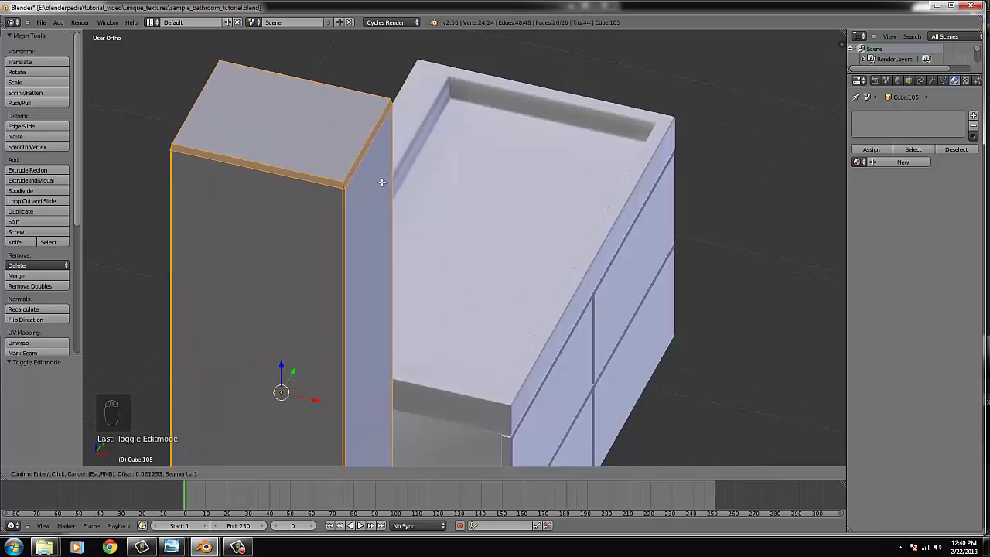
pyautogui.press('Tab')
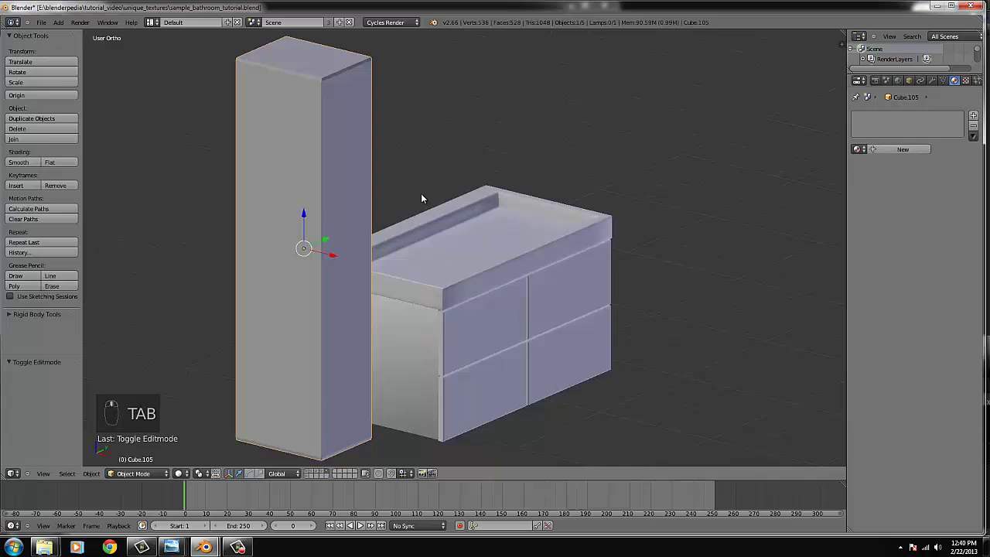
pyautogui.press('Tab')
pyautogui.press('ctrl+z')
pyautogui.press('ctrl+z')
pyautogui.press('ctrl+b')
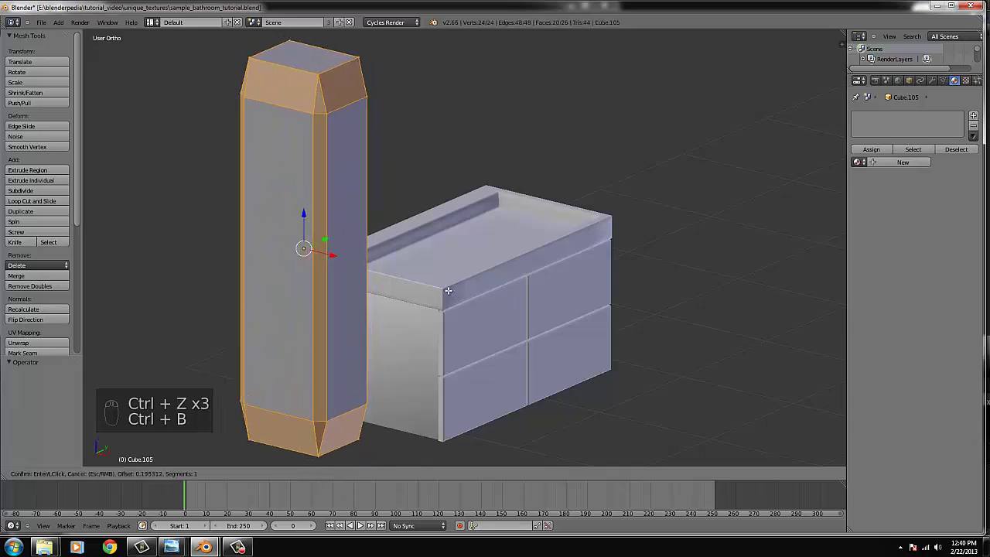
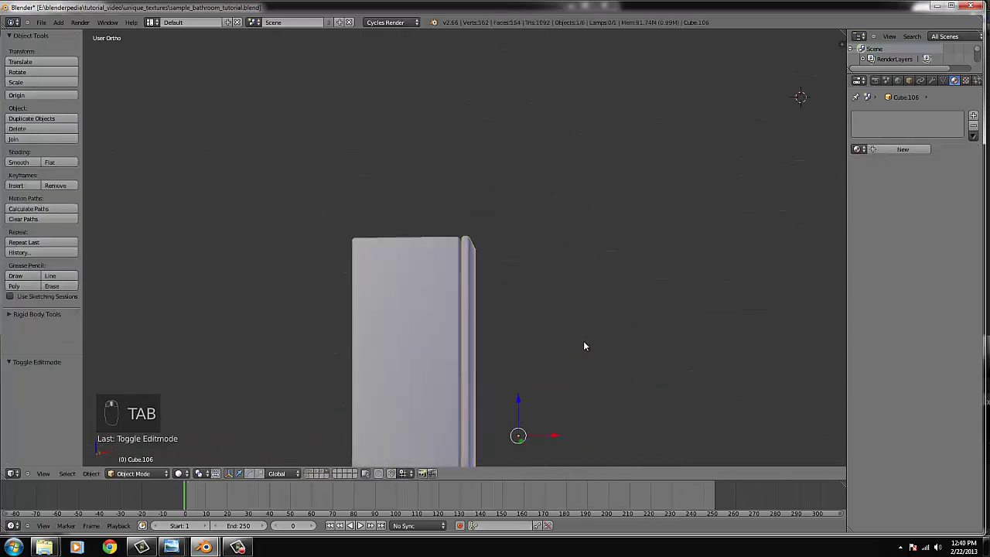
# - Join the tall box pieces into one object after viewing them from the front
pyautogui.moveTo(578, 308); pyautogui.dragTo(615, 282)
pyautogui.moveTo(617, 280); pyautogui.dragTo(599, 289)
pyautogui.middleClick(600, 289)
pyautogui.press('z')
pyautogui.press('z')
pyautogui.press('Tab')
pyautogui.press('Tab')
pyautogui.moveTo(502, 312); pyautogui.dragTo(536, 262)
pyautogui.press('KP_1')
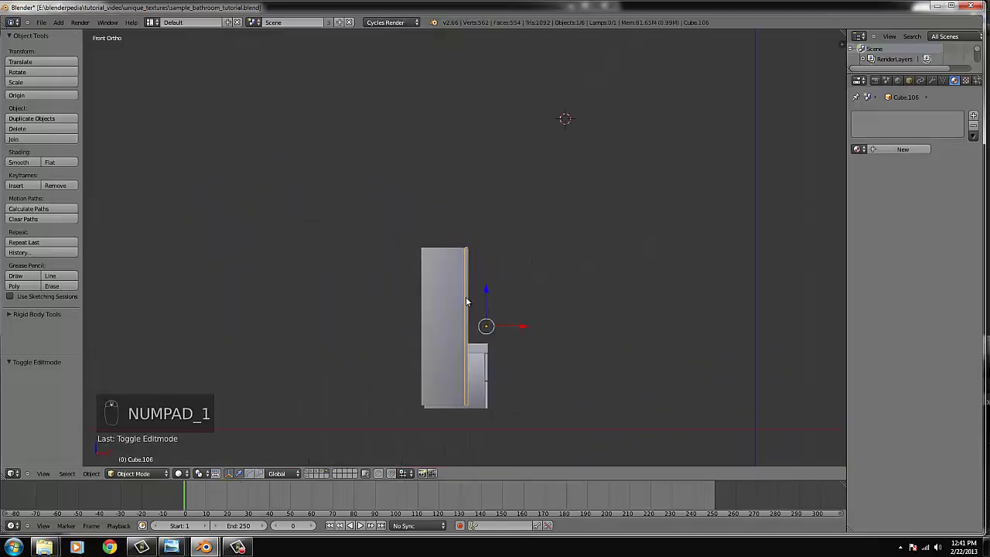
pyautogui.press('b')
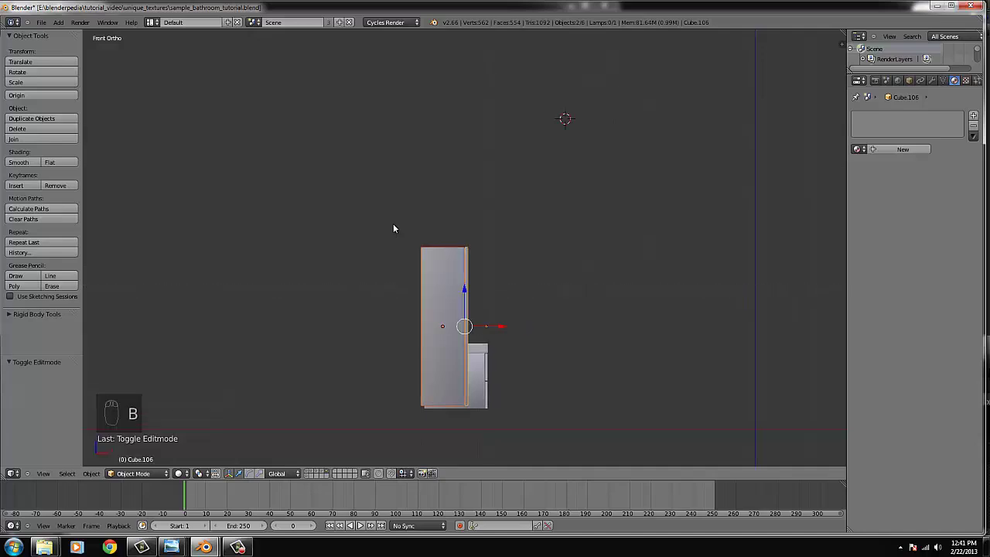
pyautogui.press('ctrl+j')
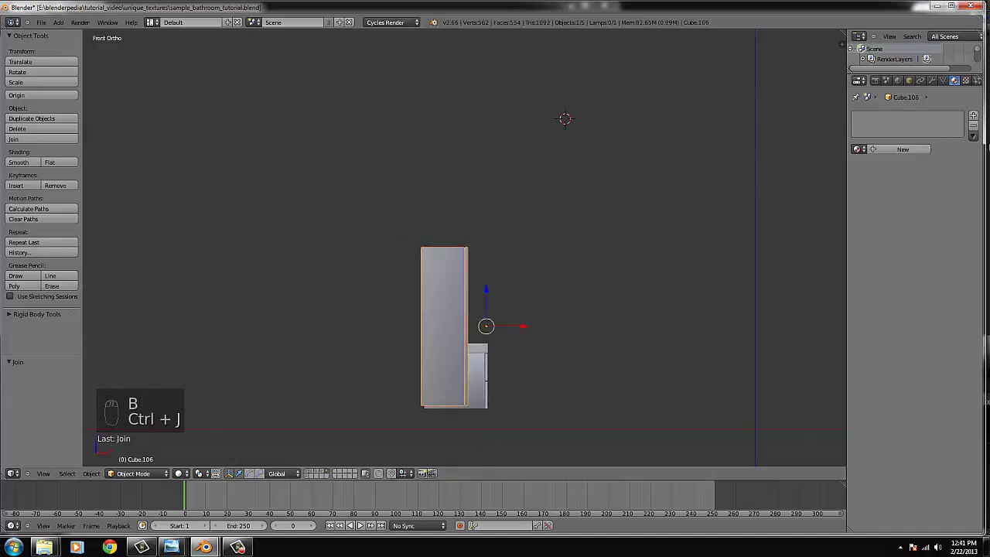
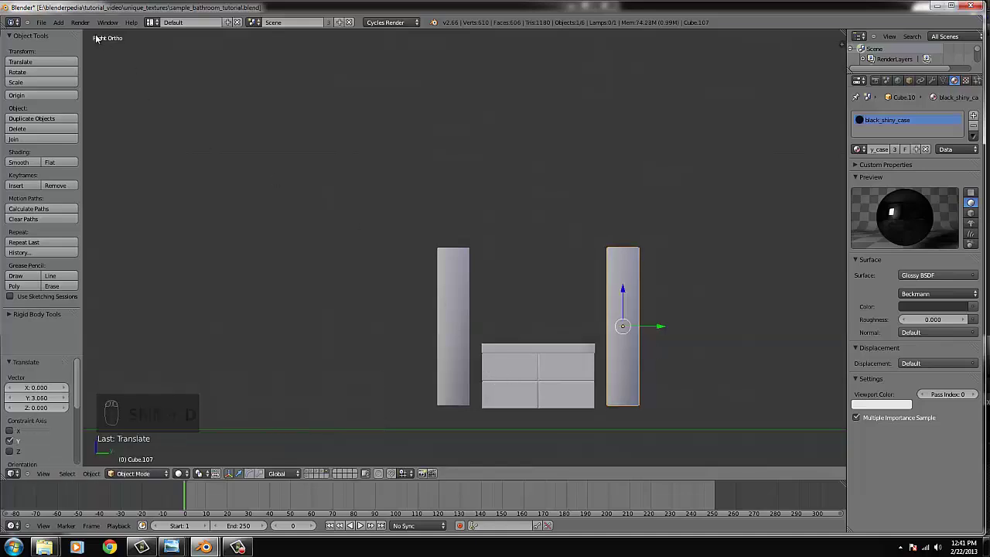
# - Bring the shower glass frame into view and move a new block toward it from above
pyautogui.moveTo(76, 36); pyautogui.dragTo(668, 289)
pyautogui.press('g')
pyautogui.press('g')
pyautogui.press('KP_7')
pyautogui.press('s')
pyautogui.press('g')
pyautogui.moveTo(523, 229); pyautogui.dragTo(628, 266)
pyautogui.press('ctrl+KP_7')
pyautogui.press('s')
# - Shrink the new block Cube.108 to hinge size and place it beside the glass frame
pyautogui.rightClick(635, 267)
pyautogui.press('s')
pyautogui.press('g')
pyautogui.press('s')
pyautogui.moveTo(520, 270); pyautogui.dragTo(556, 278)
pyautogui.press('s')
pyautogui.press('s')
pyautogui.press('KP_1')
# - Fine-tune the hinge block's size and cut edge loops across it from top view
pyautogui.press('s')
pyautogui.press('g')
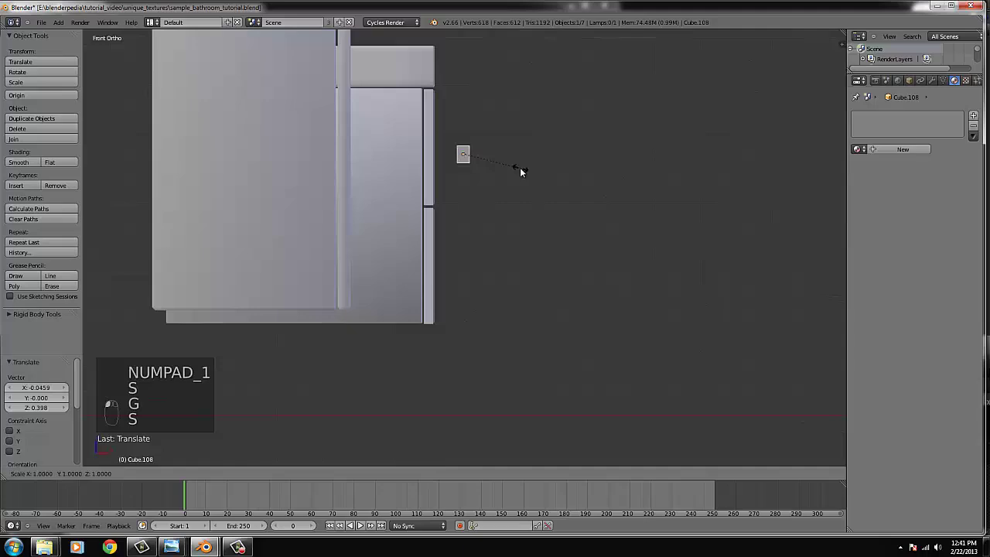
pyautogui.moveTo(525, 165); pyautogui.dragTo(486, 210)
pyautogui.press('KP_7')
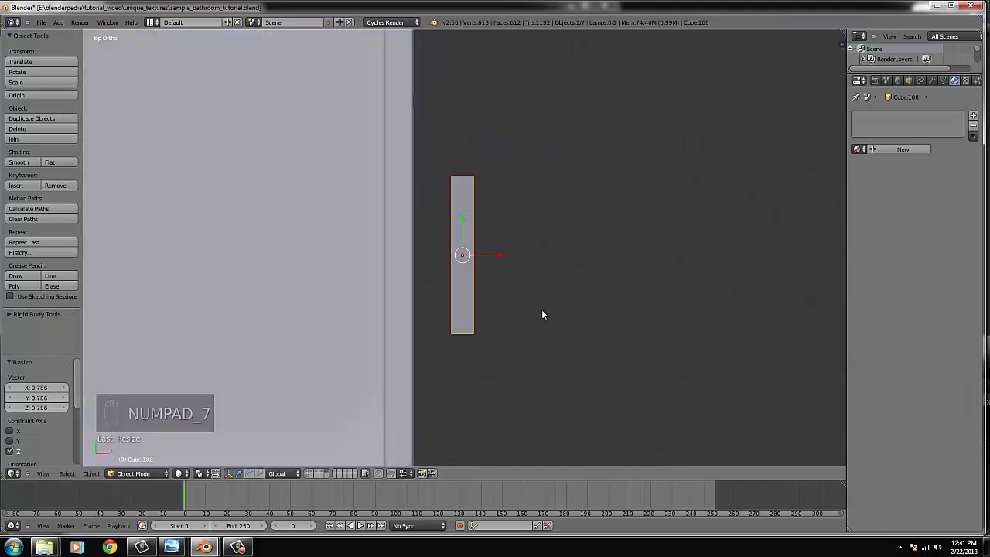
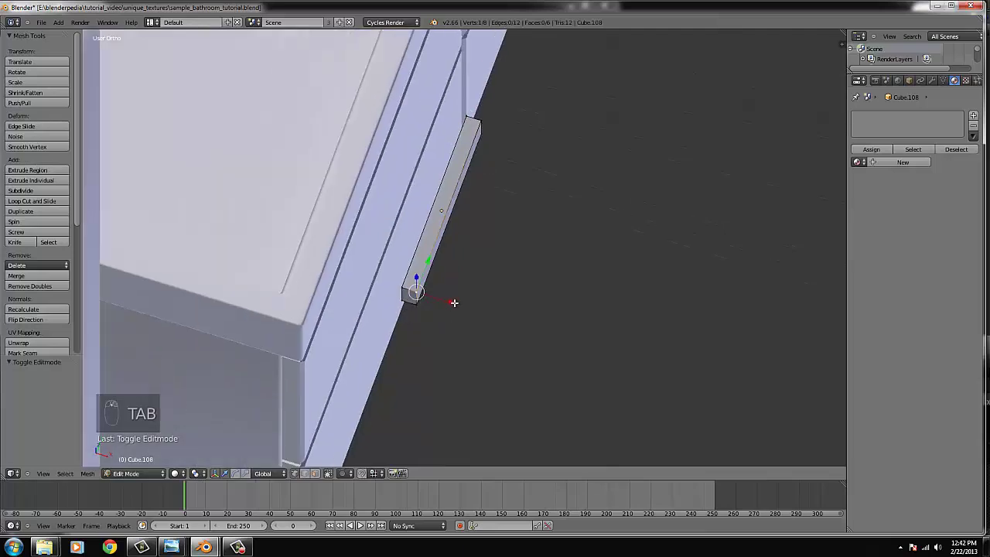
pyautogui.press('KP_7')
pyautogui.press('ctrl+f')
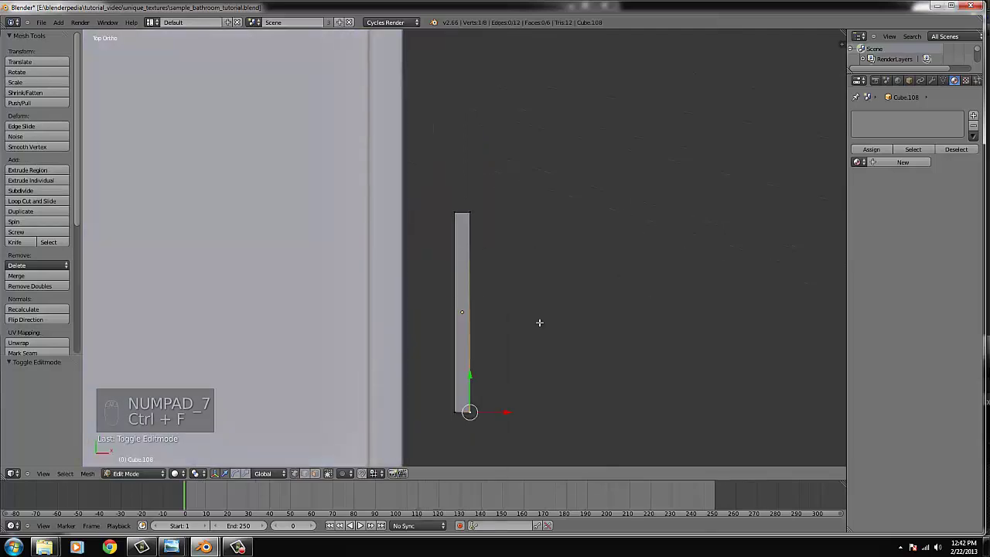
pyautogui.press('ctrl+r')
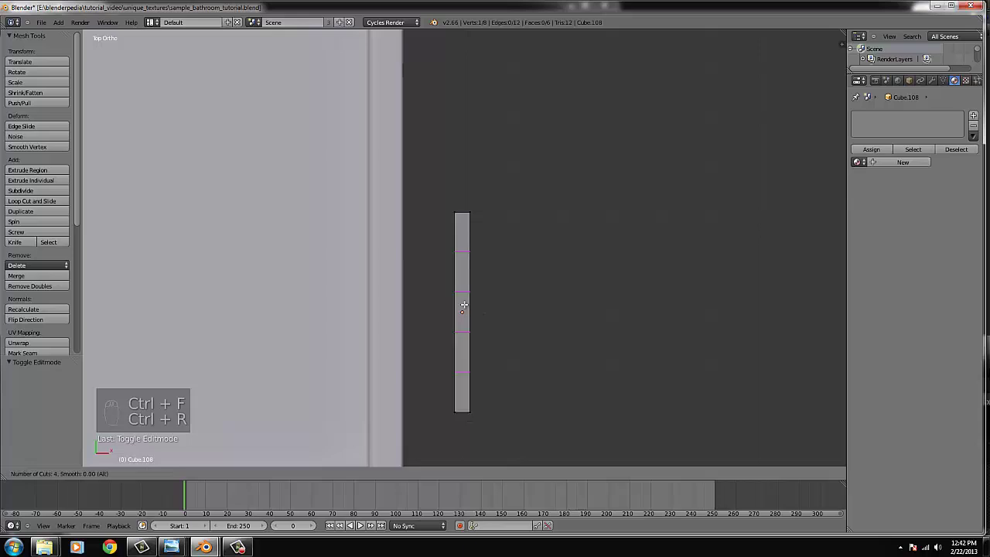
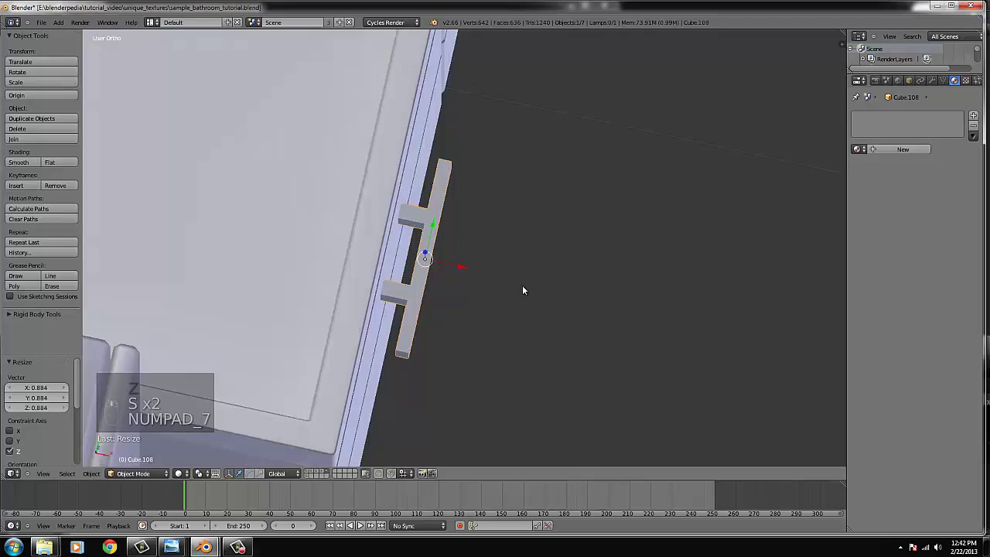
# - Extrude two short prongs from the hinge bar toward the glass, forming a bracket
pyautogui.press('Tab')
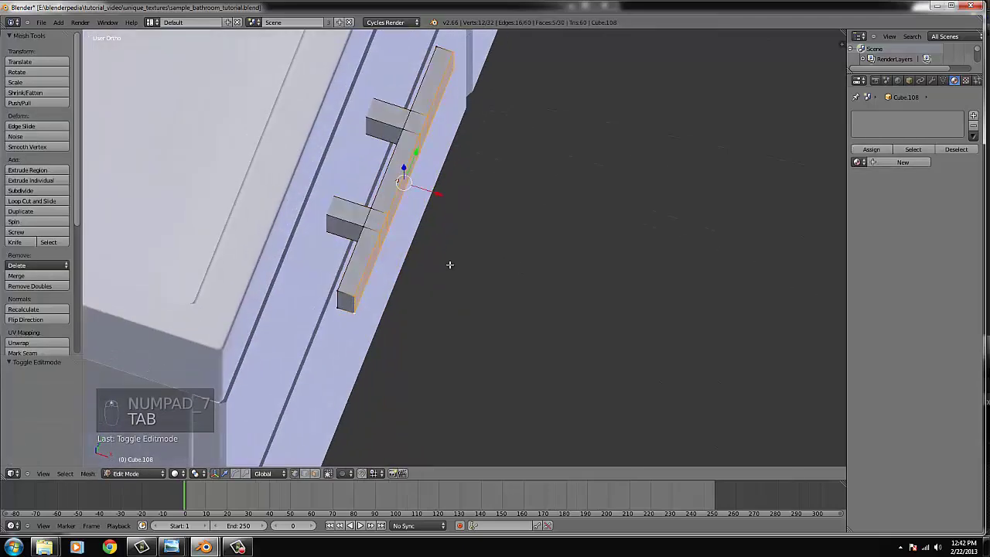
pyautogui.press('ctrl+l')
pyautogui.press('ctrl+b')
pyautogui.press('Tab')
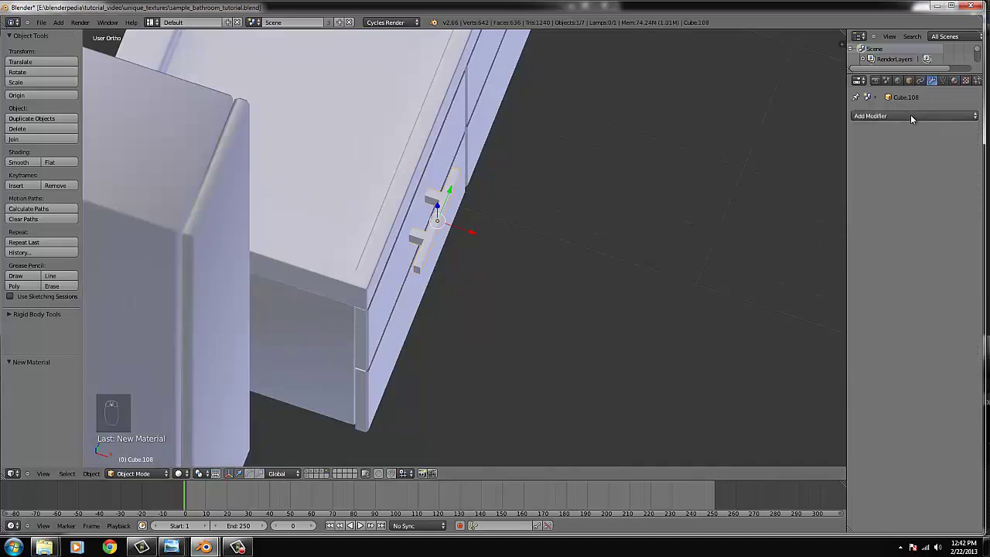
# - Add a Catmull-Clark subdivision modifier to hinge Cube.108 and an edge loop to tighten its corners
pyautogui.moveTo(795, 169); pyautogui.dragTo(474, 273)
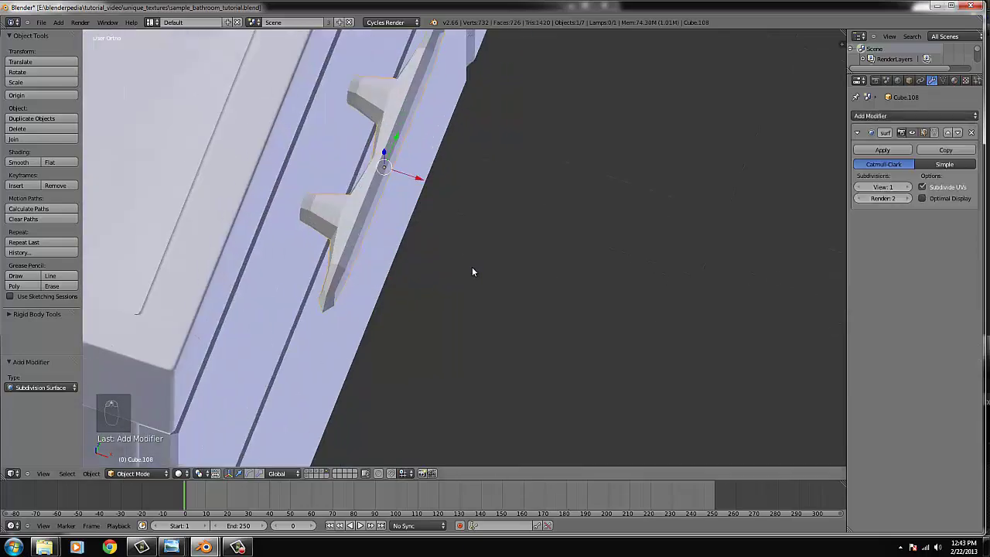
pyautogui.press('Tab')
pyautogui.press('KP_7')
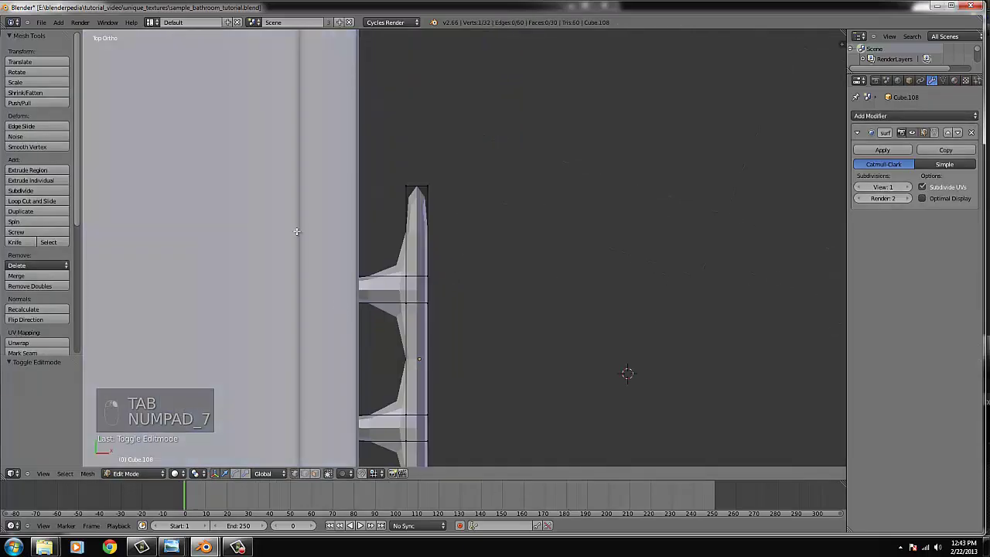
pyautogui.press('ctrl+r')
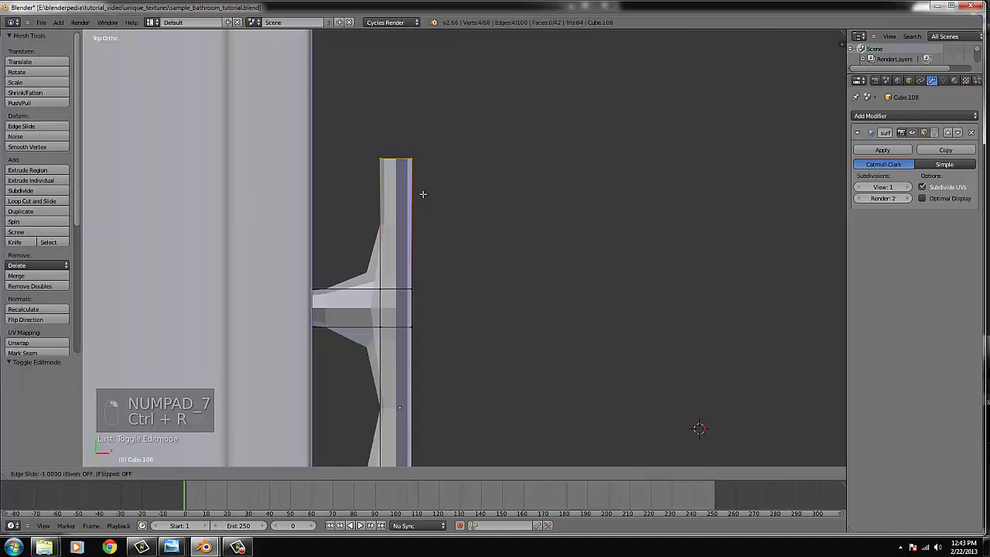
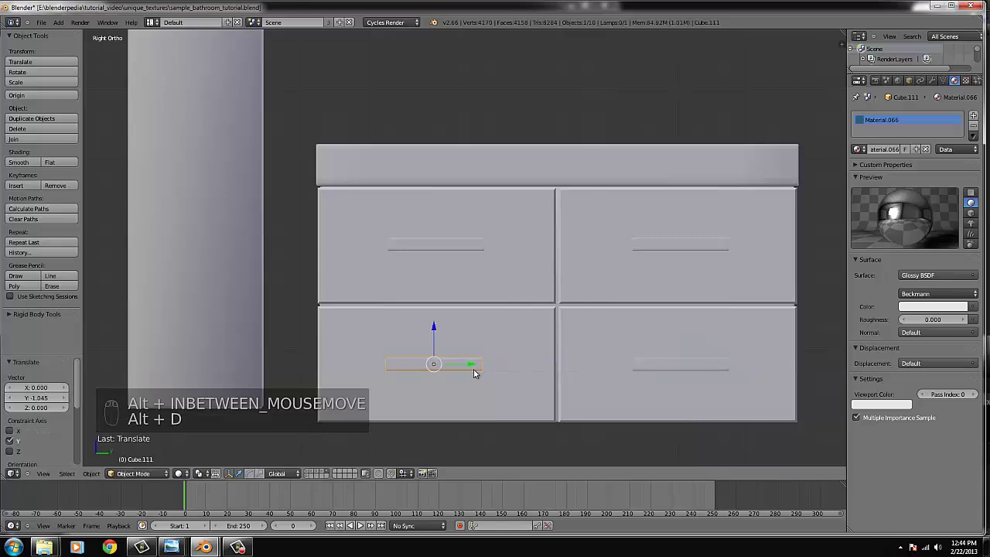
# - Duplicate the drawer handle to place on the tall left cabinet door
pyautogui.press('x')
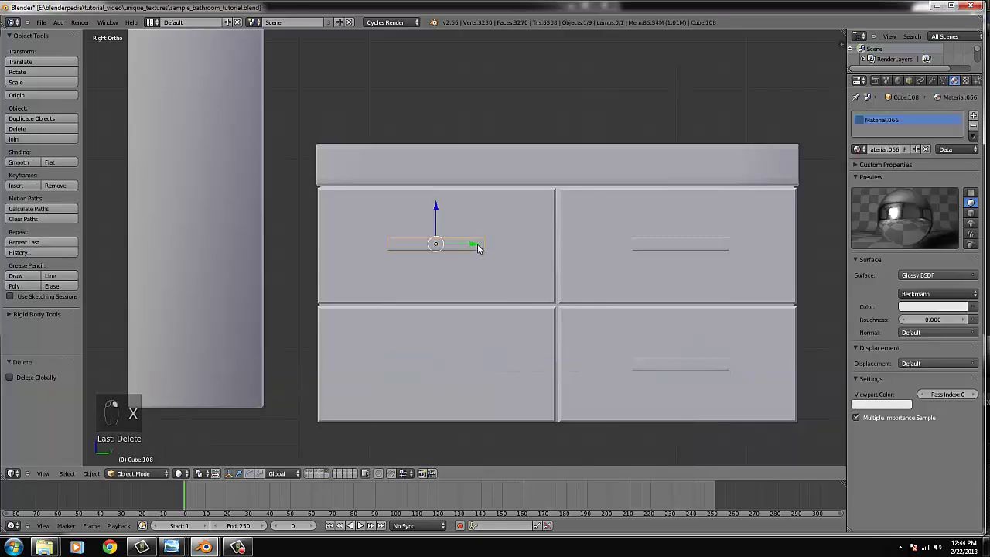
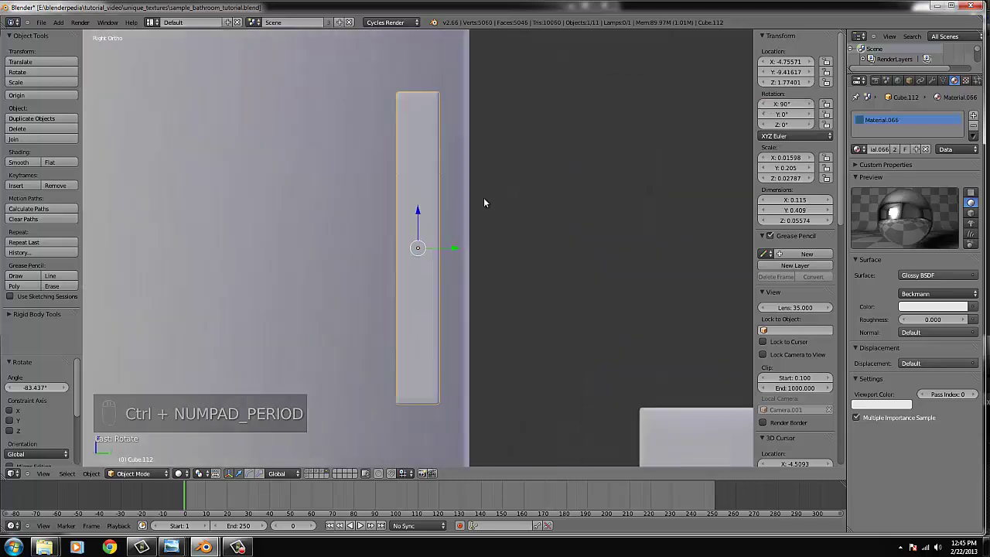
# - Shrink the copied handle slightly and seat it on the left tall cabinet door
pyautogui.middleClick(503, 215)
pyautogui.press('g')
pyautogui.press('s')
pyautogui.click(481, 243)
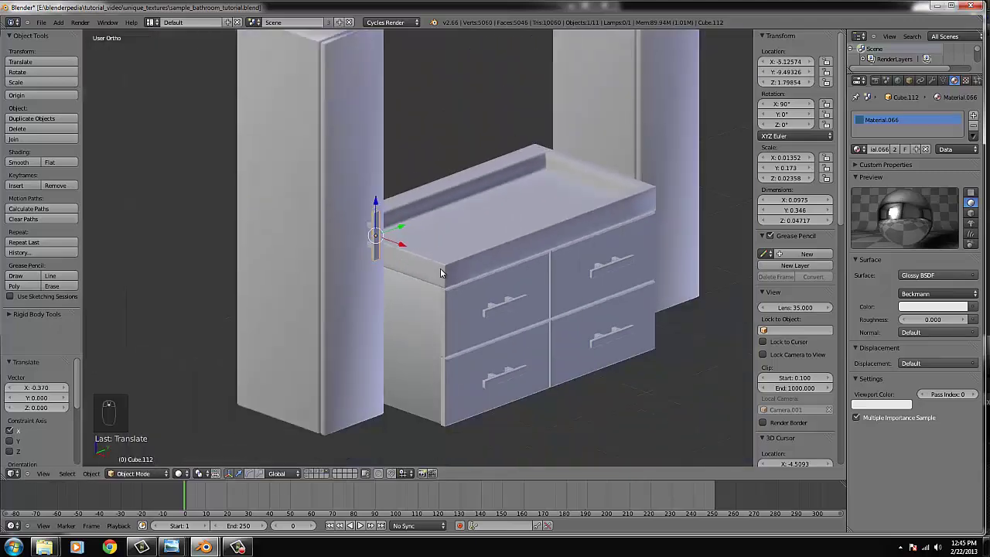
pyautogui.press('KP_1')
pyautogui.moveTo(433, 268); pyautogui.dragTo(439, 245)
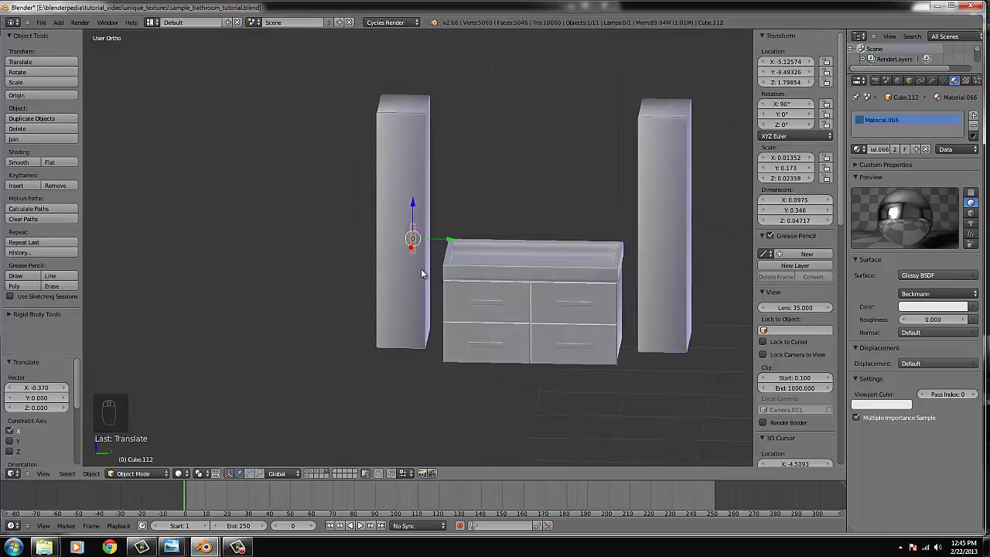
# - Duplicate the handle again and slide it across onto the right tall cabinet door
pyautogui.press('KP_3')
pyautogui.press('shift+d')
pyautogui.moveTo(569, 256); pyautogui.dragTo(683, 263)
pyautogui.moveTo(569, 256); pyautogui.dragTo(688, 263)
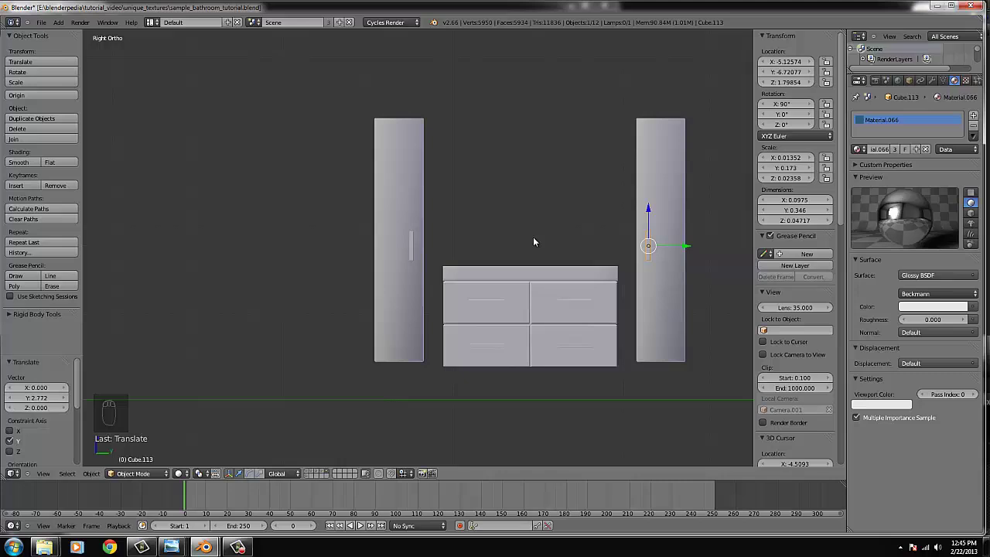
pyautogui.middleClick(546, 287)
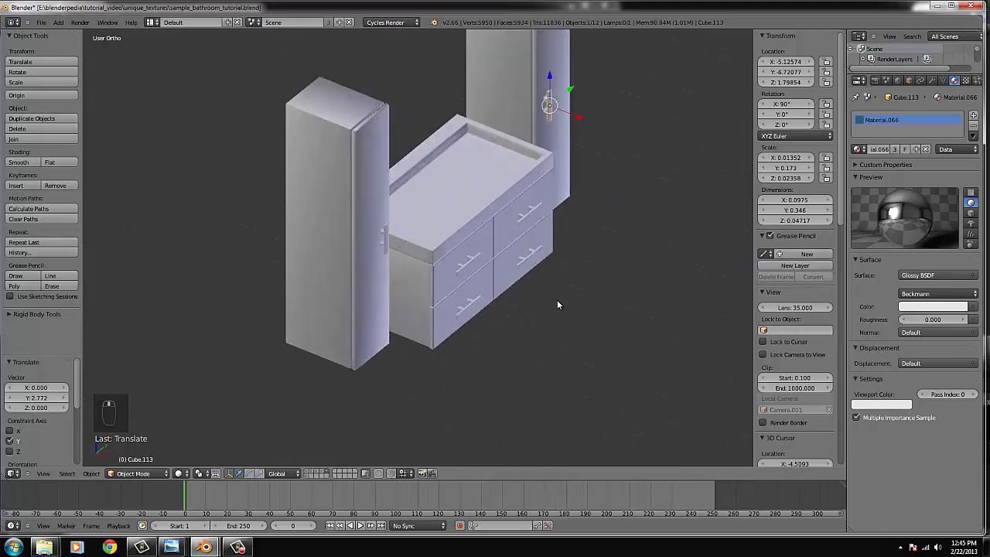
# - Orbit around the vanity and switch to a straight side view ready to add a mesh
pyautogui.moveTo(562, 307); pyautogui.dragTo(81, 35)
pyautogui.press('KP_3')
pyautogui.moveTo(125, 32); pyautogui.dragTo(349, 173)
# - Add Cube.114 and scale it along two axes into panel proportions
pyautogui.middleClick(432, 194)
pyautogui.press('g')
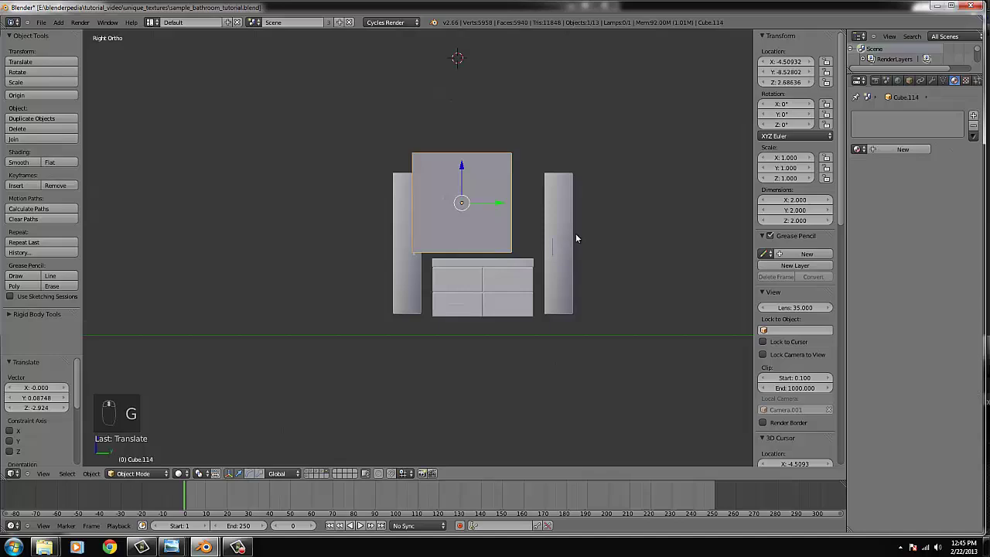
pyautogui.press('s')
pyautogui.press('s')
pyautogui.click(528, 210)
pyautogui.press('s')
pyautogui.press('g')
pyautogui.press('s')
pyautogui.press('s')
pyautogui.click(589, 262)
# - Thin the panel to an upright slab about 0.86 by 1.46 and slide it between the cabinets
pyautogui.middleClick(530, 238)
pyautogui.moveTo(532, 238); pyautogui.dragTo(466, 234)
pyautogui.press('s')
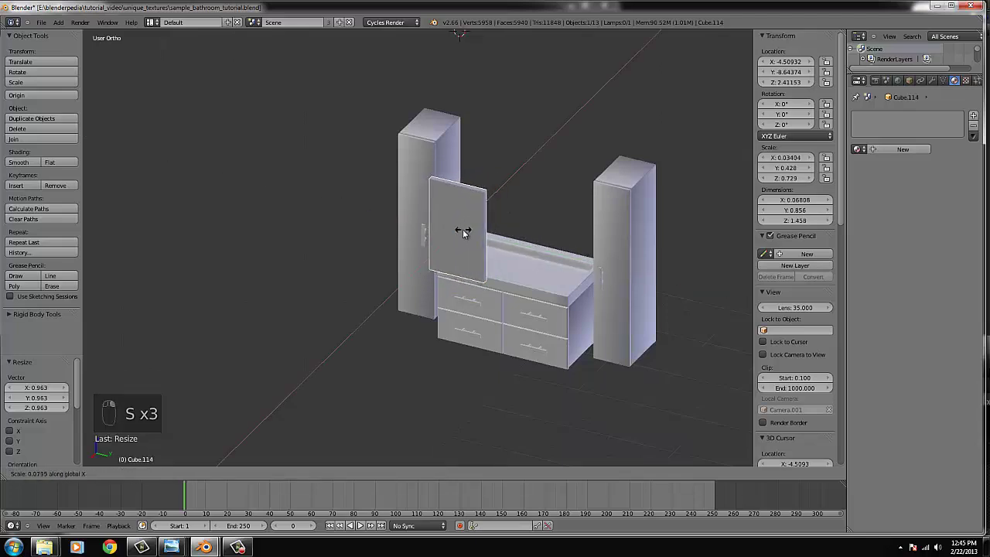
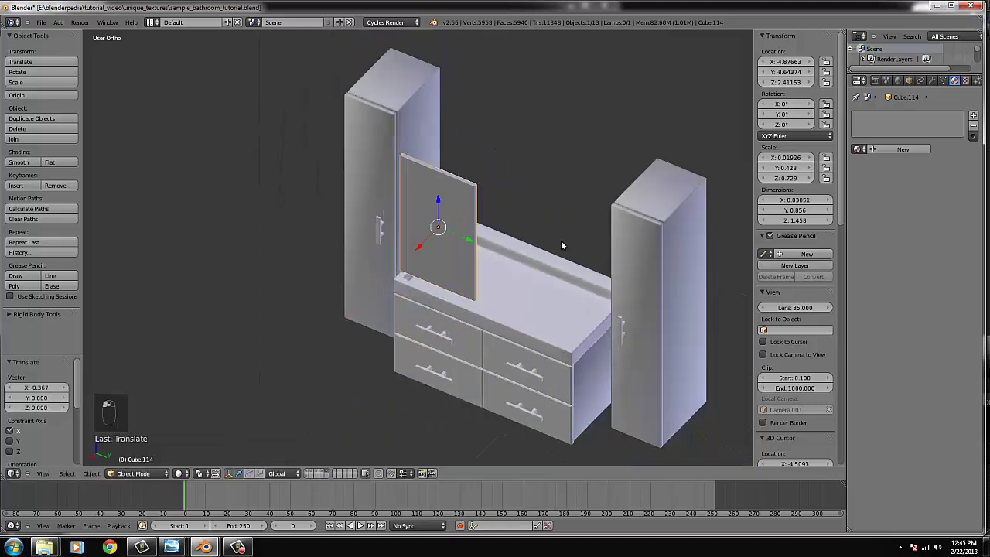
pyautogui.press('s')
pyautogui.moveTo(566, 227); pyautogui.dragTo(639, 226)
pyautogui.press('s')
pyautogui.moveTo(639, 227); pyautogui.dragTo(512, 224)
pyautogui.middleClick(511, 250)
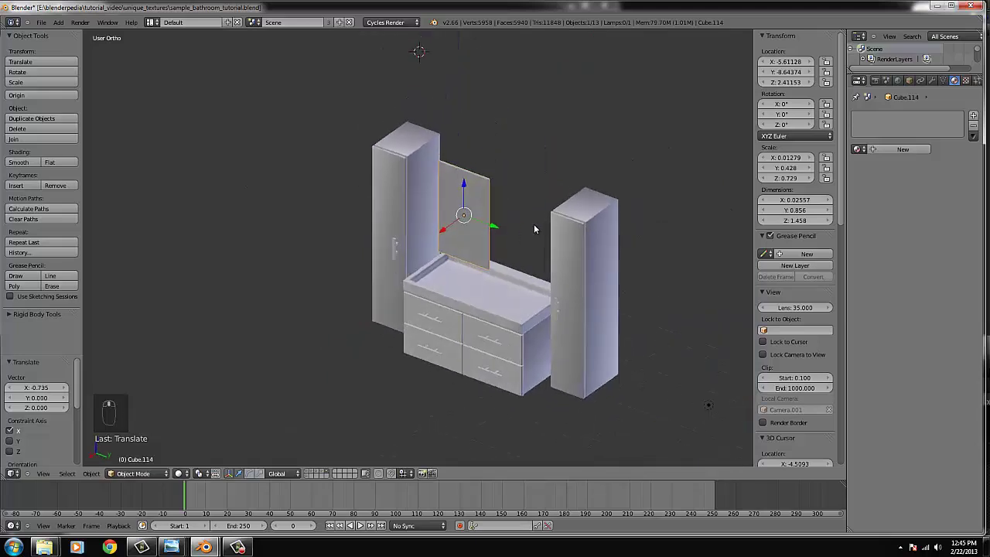
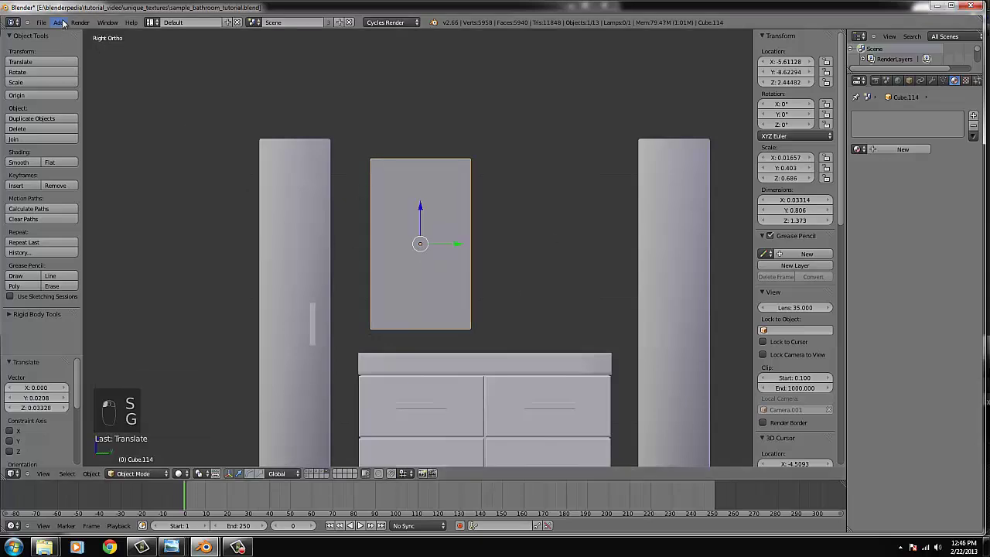
# - Add a new cube, Cube.115, move it to the panel's top and shrink it to hinge size
pyautogui.middleClick(440, 229)
pyautogui.press('g')
pyautogui.press('s')
pyautogui.moveTo(466, 217); pyautogui.dragTo(537, 149)
pyautogui.press('s')
pyautogui.press('g')
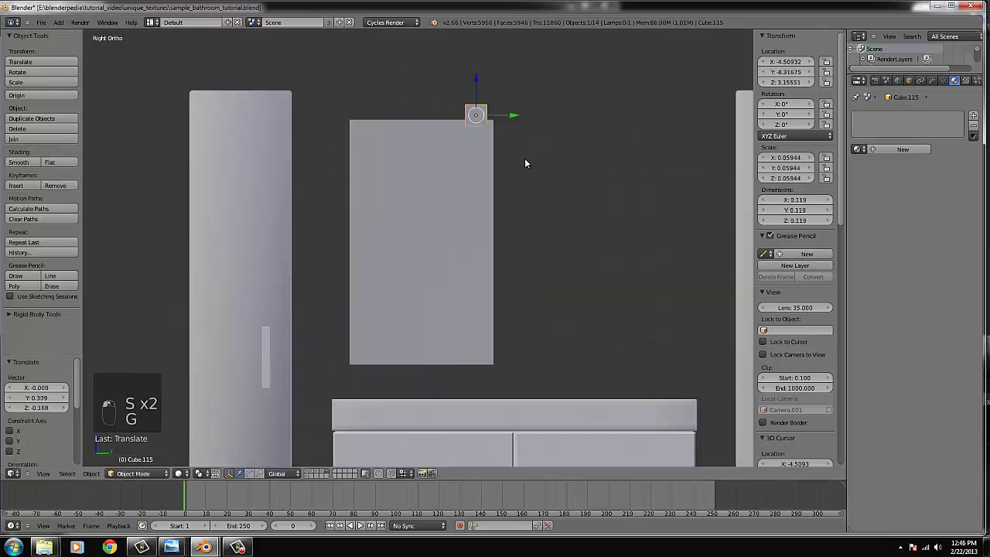
pyautogui.press('s')
pyautogui.press('g')
pyautogui.press('s')
pyautogui.press('g')
pyautogui.press('s')
pyautogui.press('KP_7')
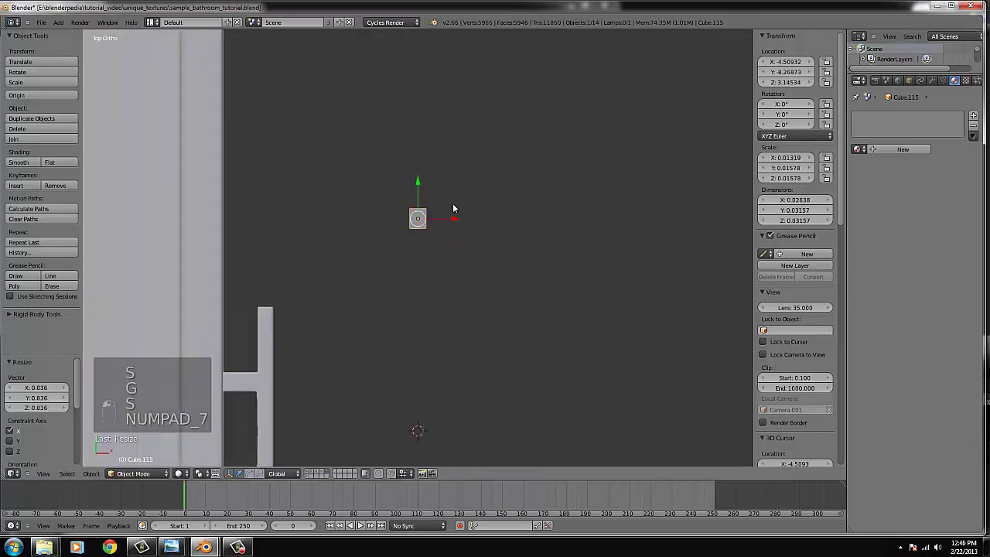
# - Squash the cube into an L-shaped glossy hinge with Material.067 and seat it on the panel's top edge
pyautogui.press('s')
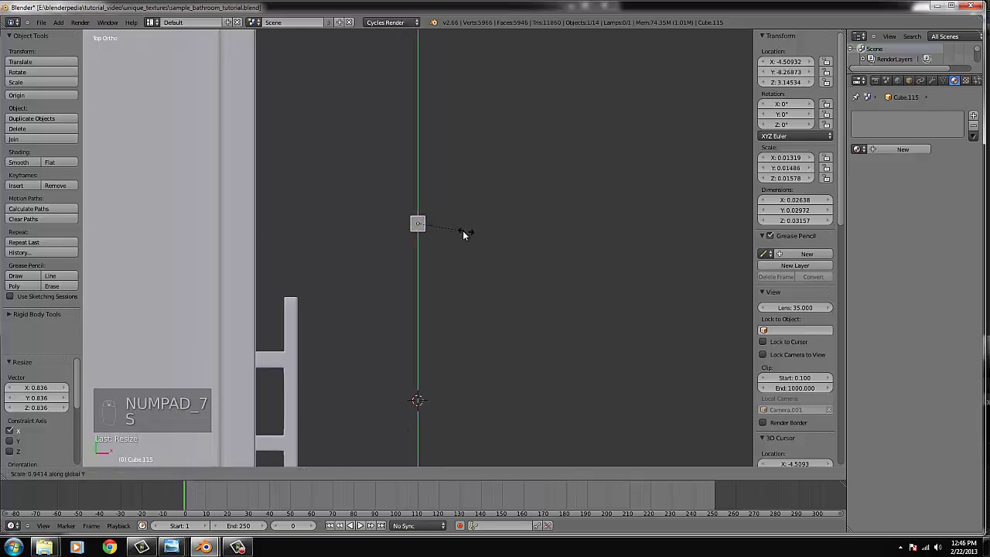
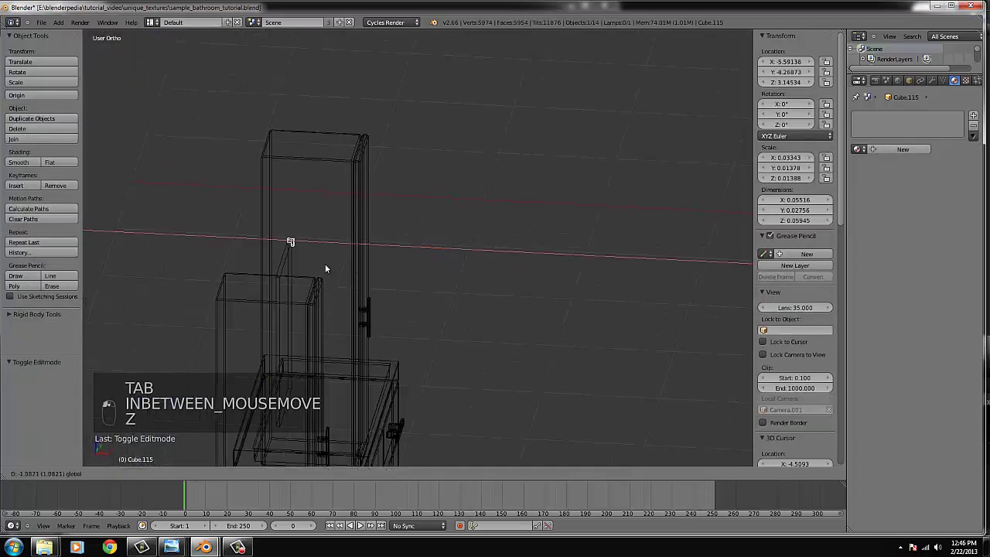
pyautogui.press('z')
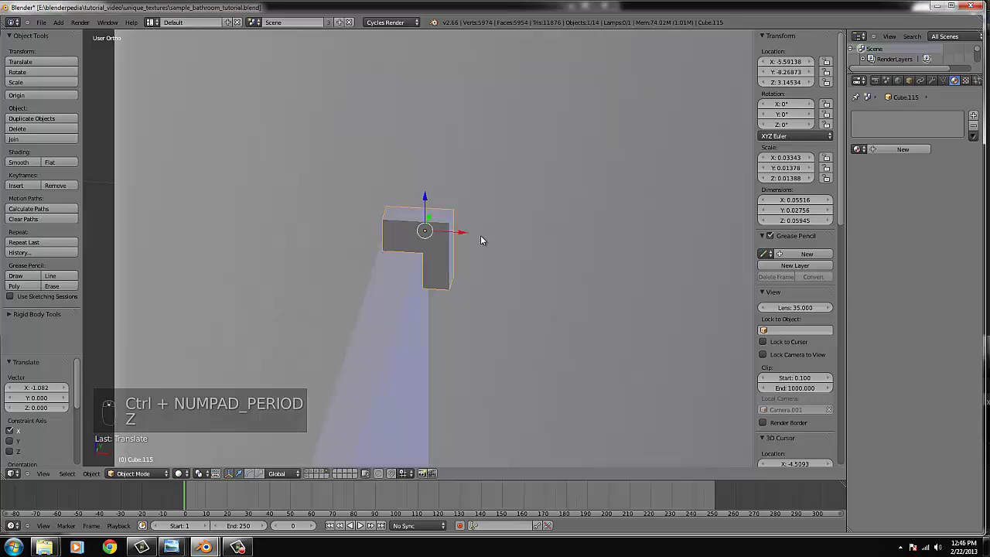
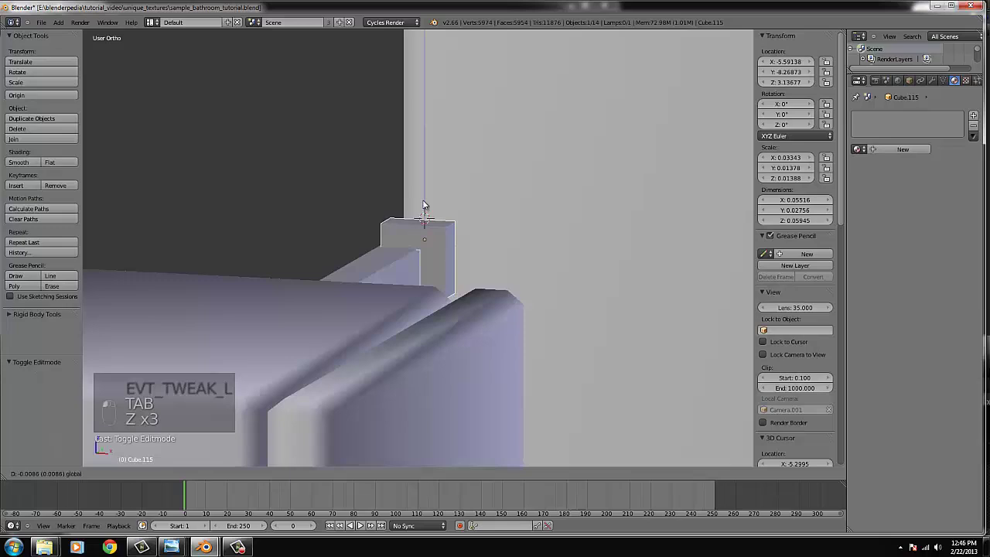
pyautogui.moveTo(451, 239); pyautogui.dragTo(408, 286)
pyautogui.press('KP_3')
pyautogui.moveTo(916, 160); pyautogui.dragTo(449, 265)
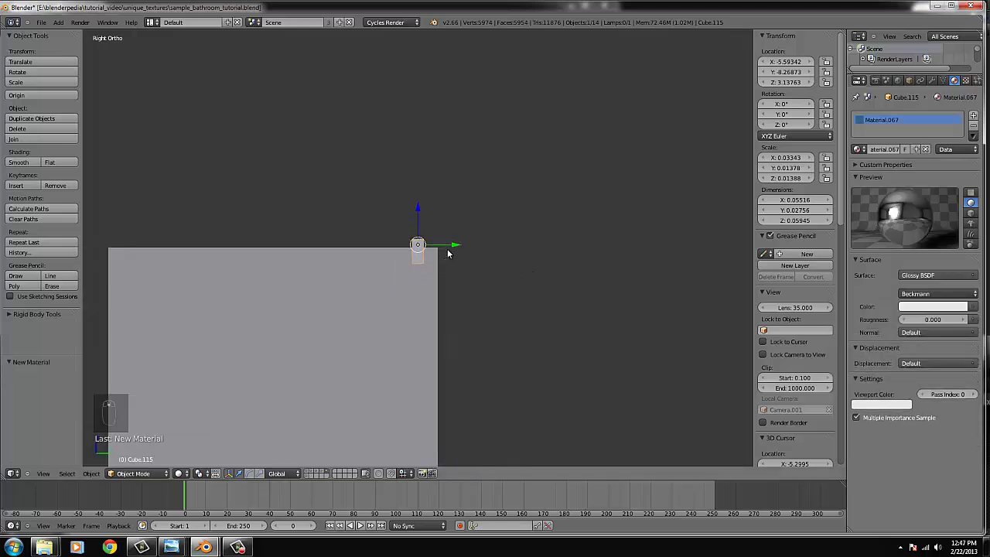
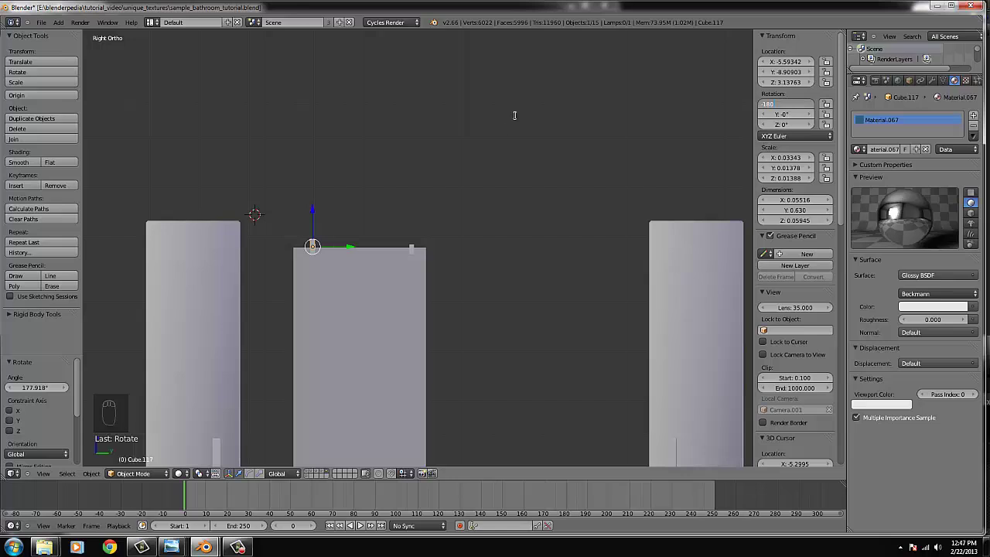
# - Move the flipped hinge Cube.117 down and align it under the panel's bottom edge
pyautogui.middleClick(393, 221)
pyautogui.moveTo(372, 232); pyautogui.dragTo(391, 348)
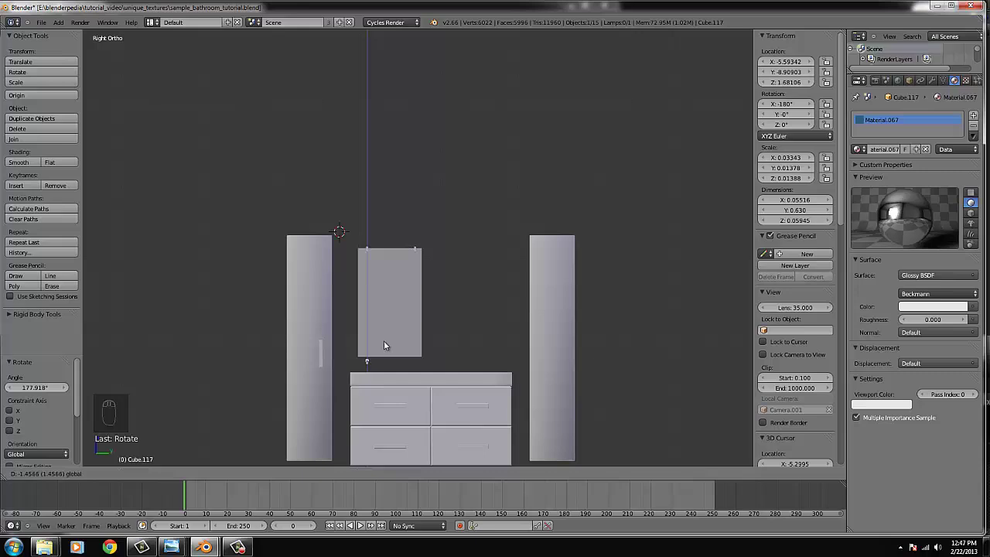
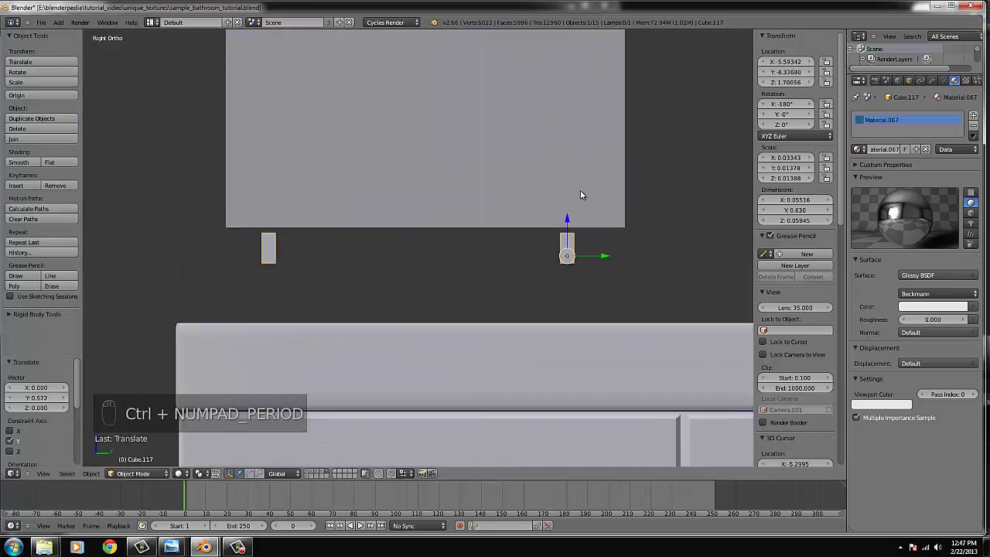
pyautogui.moveTo(570, 217); pyautogui.dragTo(596, 236)
pyautogui.moveTo(606, 238); pyautogui.dragTo(489, 169)
pyautogui.middleClick(489, 169)
pyautogui.moveTo(451, 186); pyautogui.dragTo(472, 230)
pyautogui.press('ctrl+z')
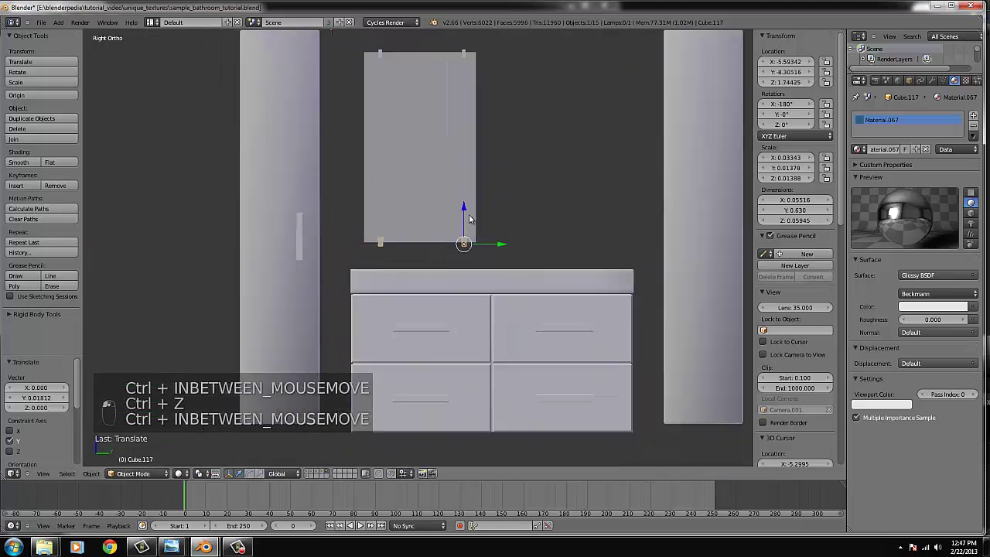
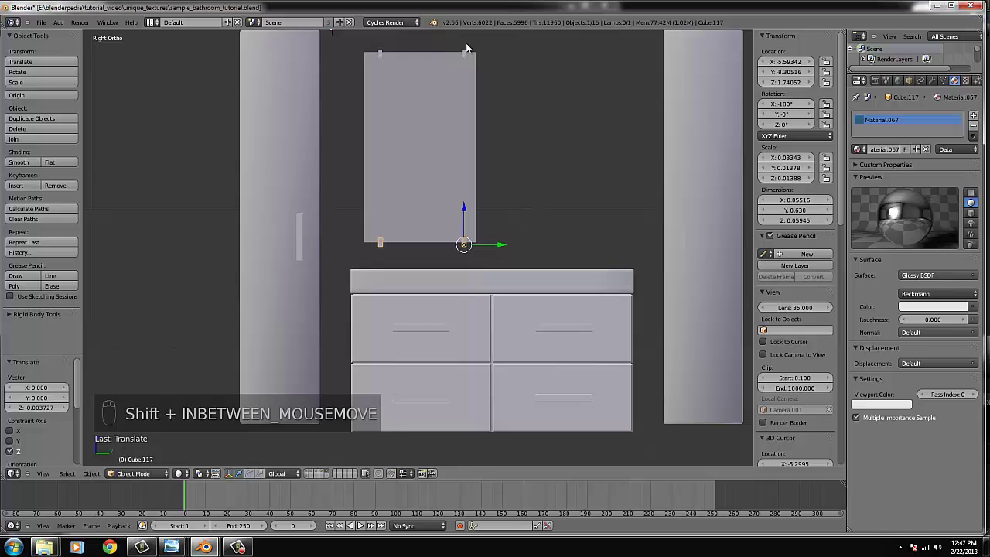
# - Nudge the hinge into final place and orbit in close to check its fit
pyautogui.moveTo(465, 49); pyautogui.dragTo(458, 152)
pyautogui.moveTo(463, 151); pyautogui.dragTo(431, 159)
pyautogui.middleClick(458, 151)
pyautogui.moveTo(444, 150); pyautogui.dragTo(399, 249)
pyautogui.middleClick(399, 249)
pyautogui.moveTo(308, 246); pyautogui.dragTo(554, 212)
pyautogui.moveTo(560, 208); pyautogui.dragTo(505, 217)
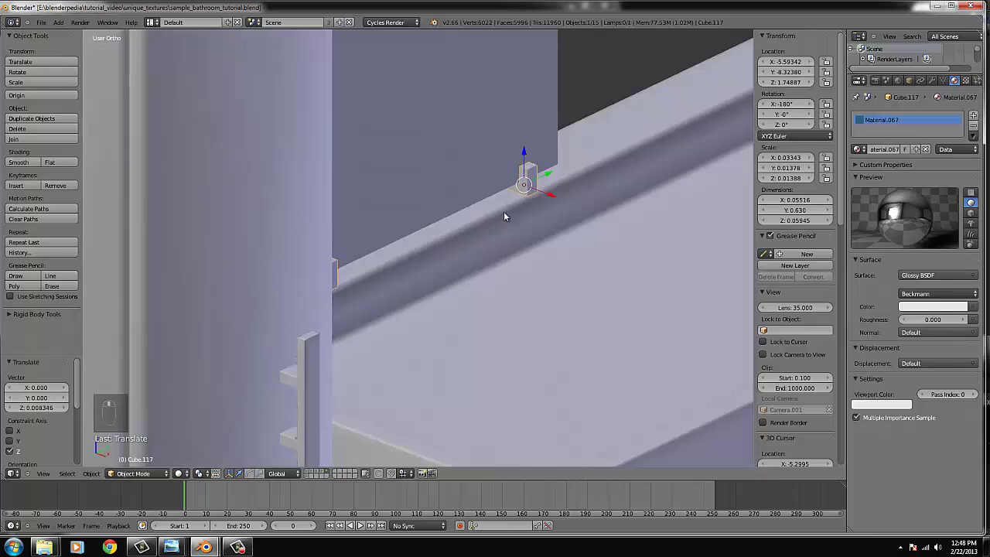
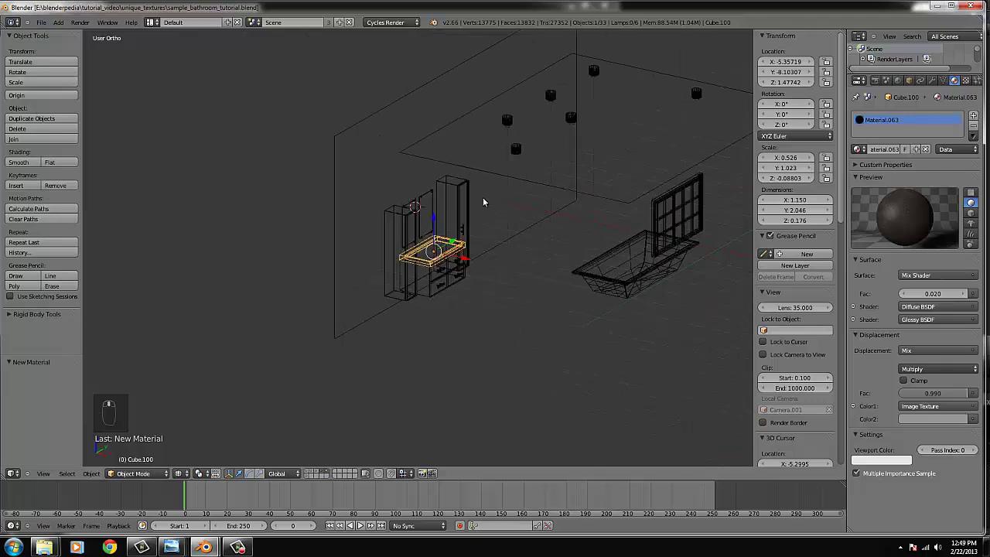
# - Look through the camera, toggling shading and orbiting to review the bathroom scene
pyautogui.press('KP_0')
pyautogui.press('z')
pyautogui.moveTo(320, 477); pyautogui.dragTo(510, 251)
pyautogui.middleClick(510, 251)
pyautogui.moveTo(506, 251); pyautogui.dragTo(291, 244)
pyautogui.press('z')
pyautogui.moveTo(291, 245); pyautogui.dragTo(328, 195)
pyautogui.moveTo(328, 194); pyautogui.dragTo(296, 258)
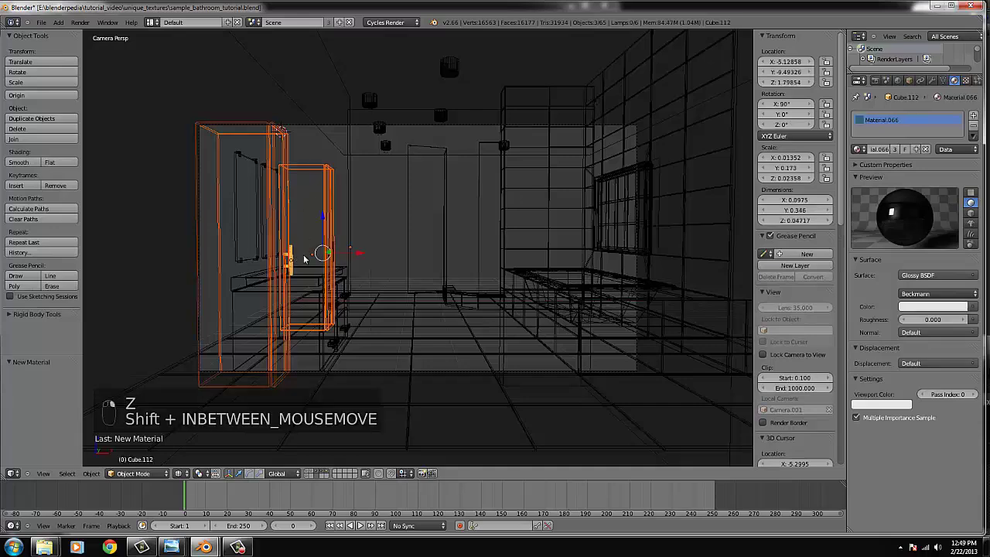
pyautogui.press('z')
pyautogui.press('z')
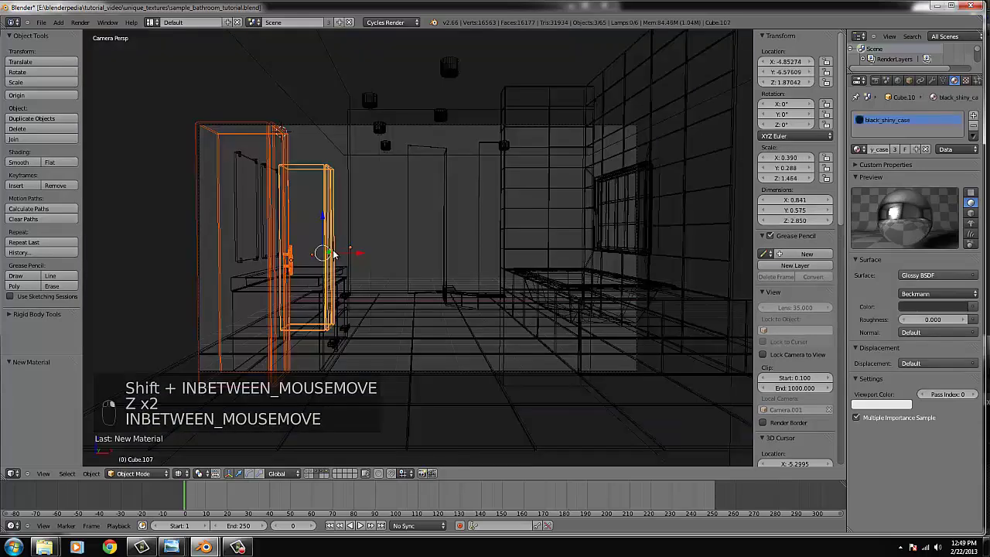
# - Select the black_shiny_case pieces (Cube.107) and slide them sideways in solid shading
pyautogui.press('g')
pyautogui.rightClick(270, 247)
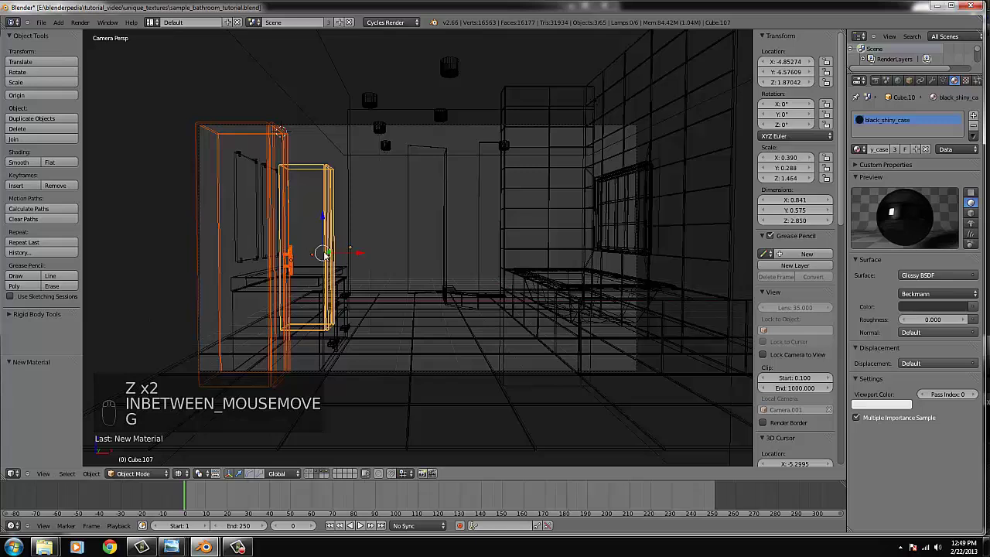
pyautogui.press('b')
pyautogui.press('b')
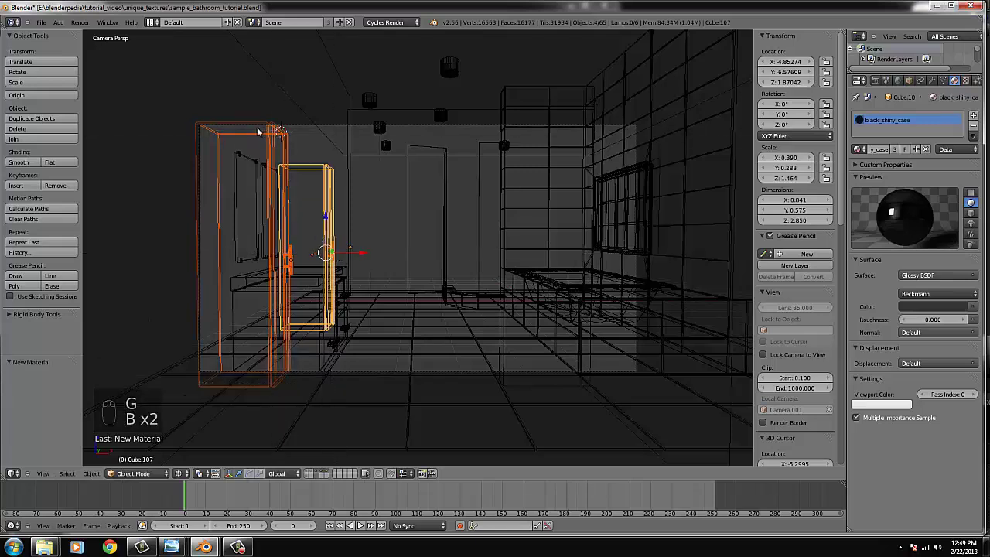
pyautogui.press('z')
pyautogui.moveTo(363, 255); pyautogui.dragTo(353, 258)
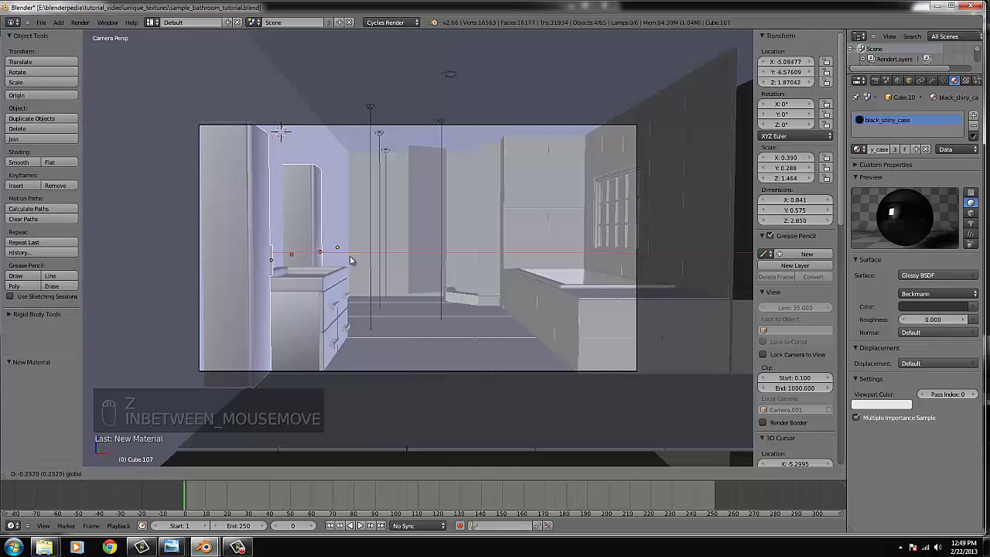
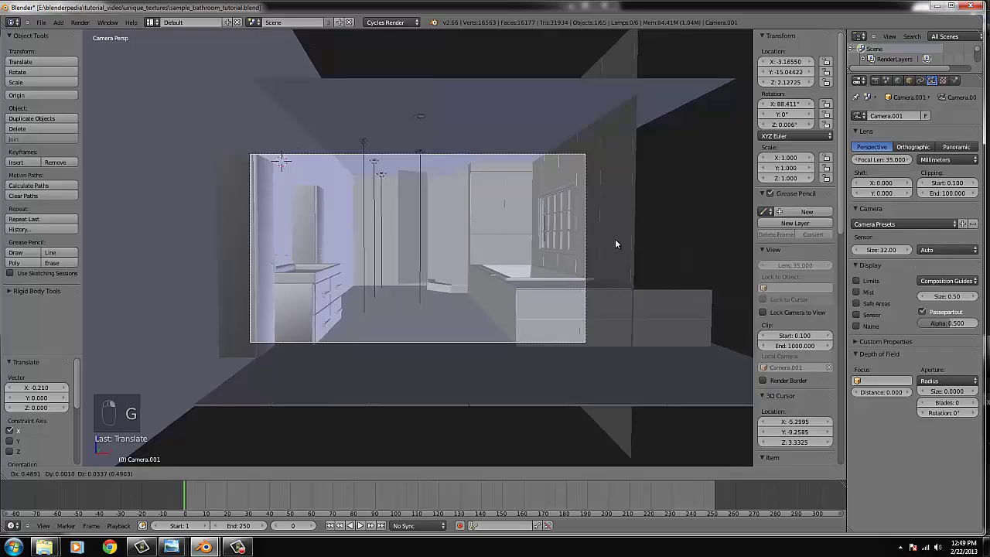
# - Select Camera.001 and turn it slightly around the vertical axis to reframe the room
pyautogui.click(612, 243)
pyautogui.press('z')
pyautogui.press('z')
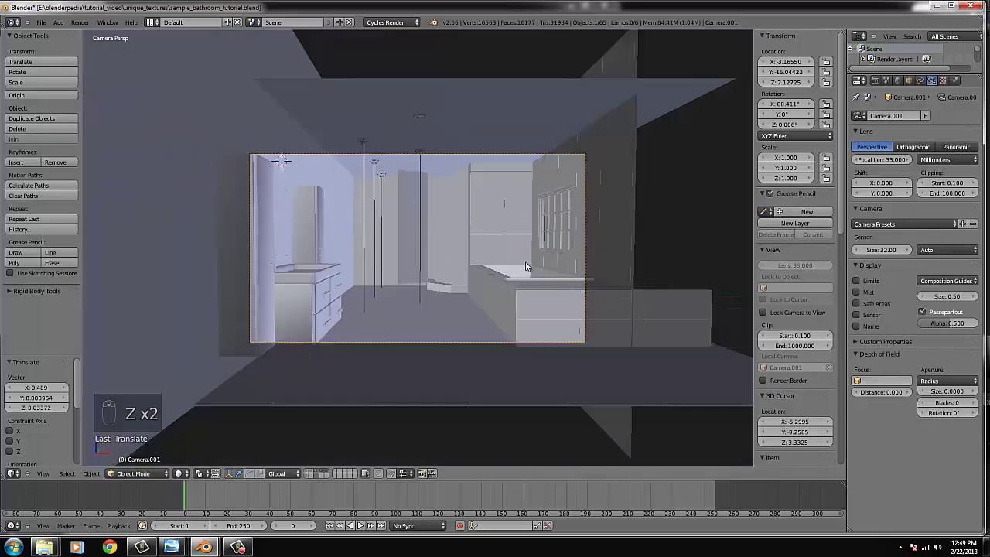
pyautogui.press('shift+f')
pyautogui.press('shift+f')
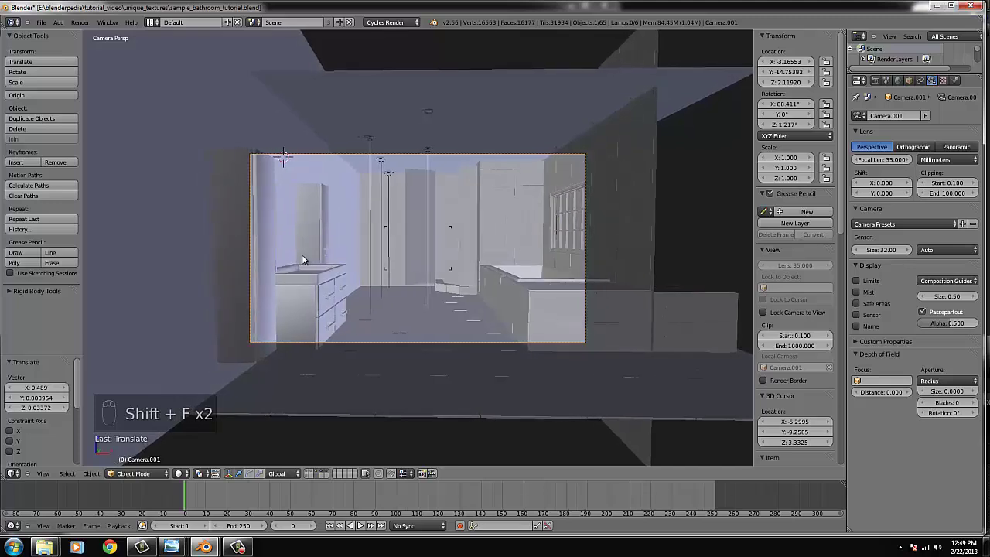
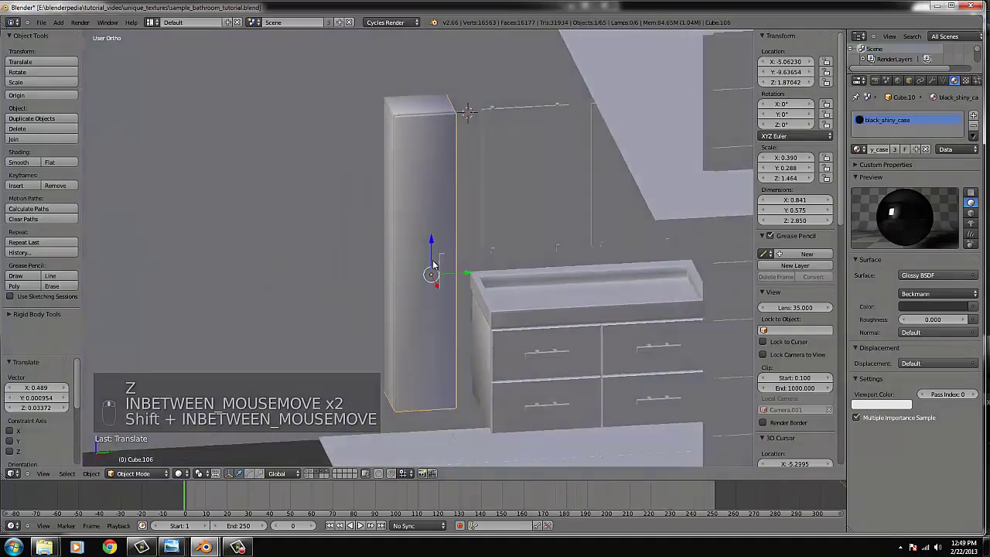
pyautogui.moveTo(441, 269); pyautogui.dragTo(608, 262)
pyautogui.press('z')
# - Check the cabinets from an orbited view, then look through the camera again
pyautogui.rightClick(611, 261)
pyautogui.middleClick(610, 262)
pyautogui.moveTo(638, 262); pyautogui.dragTo(553, 200)
pyautogui.moveTo(641, 258); pyautogui.dragTo(553, 199)
pyautogui.moveTo(641, 258); pyautogui.dragTo(553, 199)
pyautogui.press('KP_0')
pyautogui.press('z')
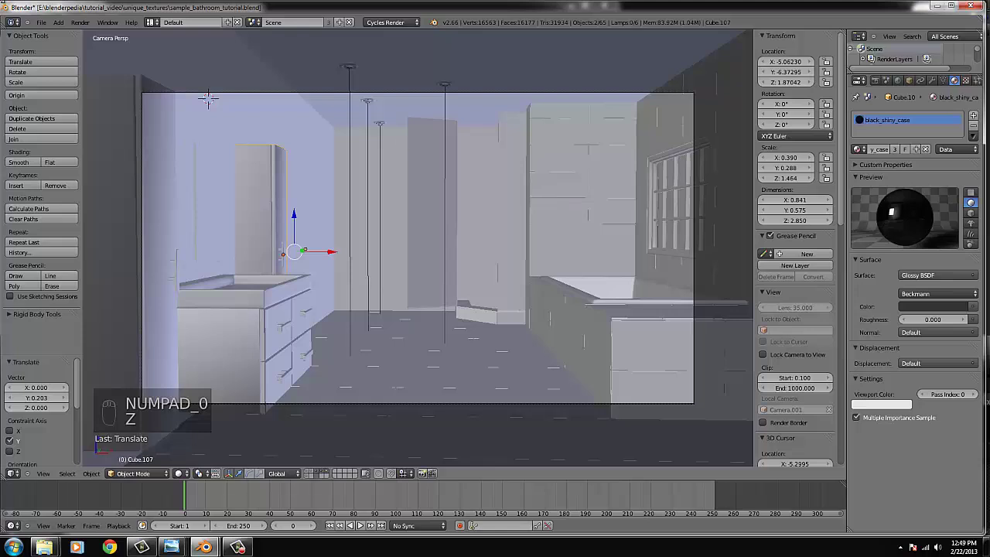
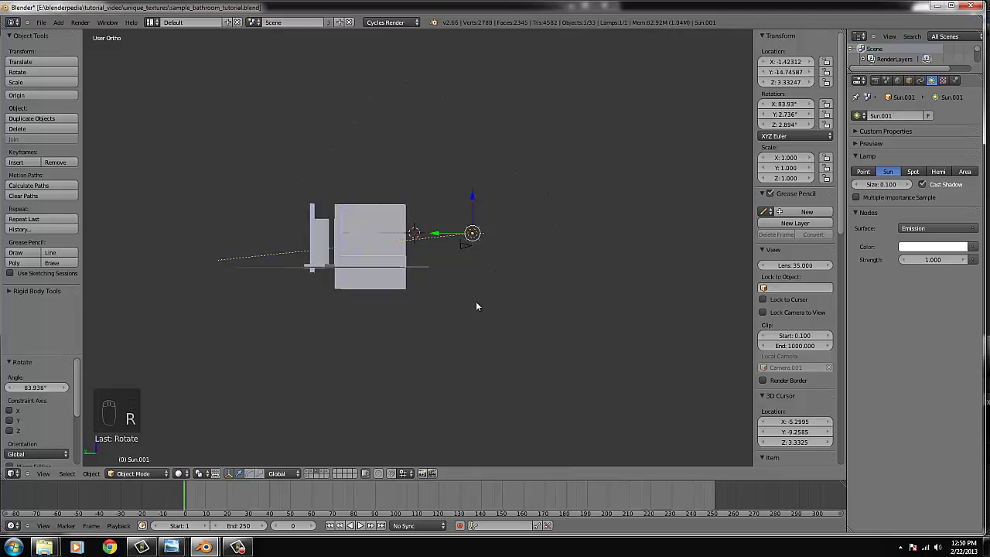
# - Rotate and move Sun.001 in top view, swinging the lamp around the bathroom
pyautogui.press('KP_7')
pyautogui.press('r')
pyautogui.moveTo(577, 192); pyautogui.dragTo(366, 306)
pyautogui.press('g')
pyautogui.press('KP_0')
pyautogui.moveTo(323, 477); pyautogui.dragTo(189, 474)
pyautogui.moveTo(192, 478); pyautogui.dragTo(350, 335)
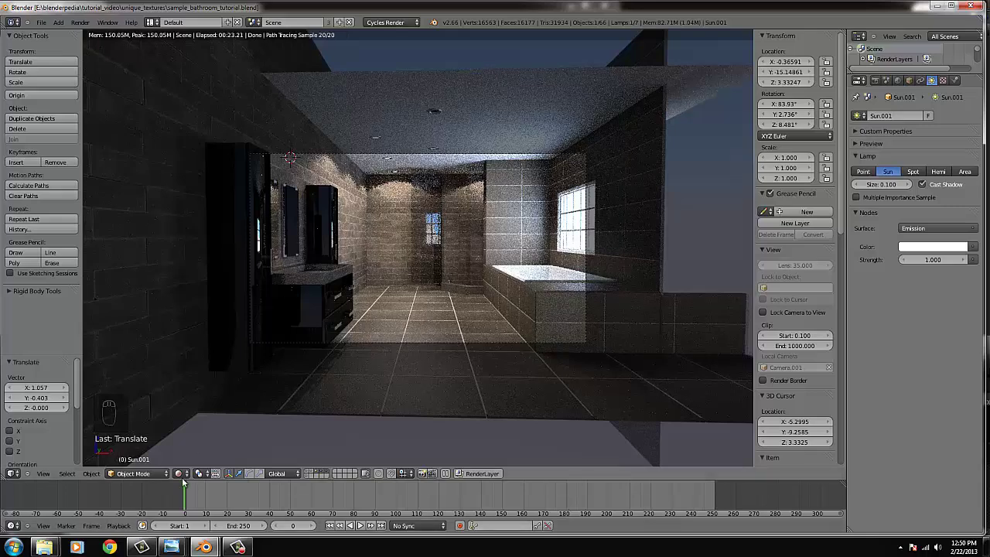
pyautogui.moveTo(180, 479); pyautogui.dragTo(280, 330)
# - Check the rendered lighting, then return to top ortho wireframe on Cube.106
pyautogui.press('KP_7')
pyautogui.press('z')
pyautogui.middleClick(390, 220)
pyautogui.moveTo(441, 265); pyautogui.dragTo(399, 160)
# - Switch between camera and top ortho views with shading toggles to review framing
pyautogui.press('b')
pyautogui.press('b')
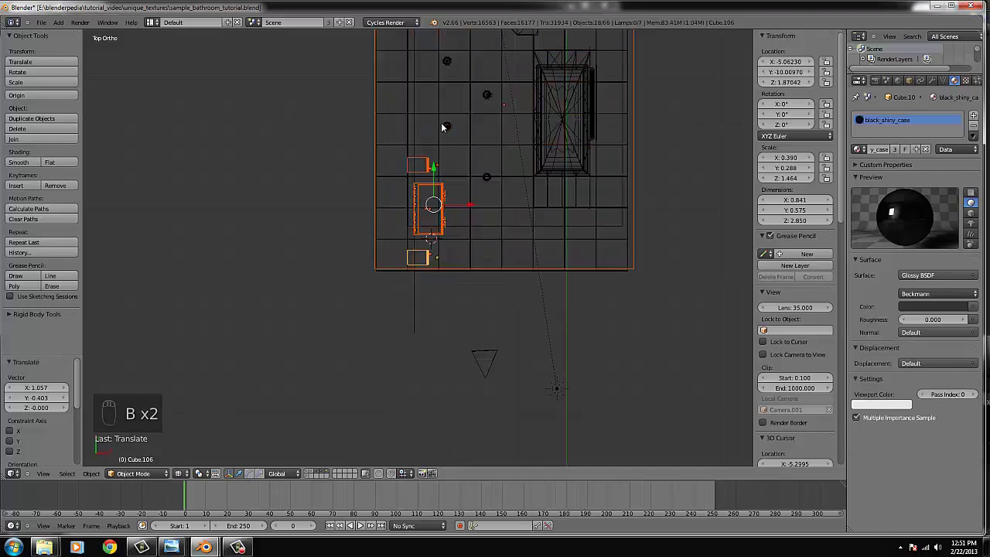
pyautogui.press('b')
pyautogui.moveTo(438, 165); pyautogui.dragTo(506, 243)
pyautogui.press('z')
pyautogui.press('z')
pyautogui.moveTo(506, 242); pyautogui.dragTo(566, 229)
pyautogui.press('KP_0')
pyautogui.press('z')
pyautogui.press('KP_7')
pyautogui.press('z')
# - Rotate and move Camera.001 slightly to reframe the bathroom view
pyautogui.middleClick(536, 140)
pyautogui.moveTo(431, 137); pyautogui.dragTo(486, 286)
pyautogui.rightClick(457, 316)
pyautogui.press('g')
pyautogui.rightClick(486, 285)
pyautogui.press('r')
pyautogui.moveTo(433, 293); pyautogui.dragTo(439, 283)
pyautogui.press('g')
pyautogui.press('KP_0')
pyautogui.press('z')
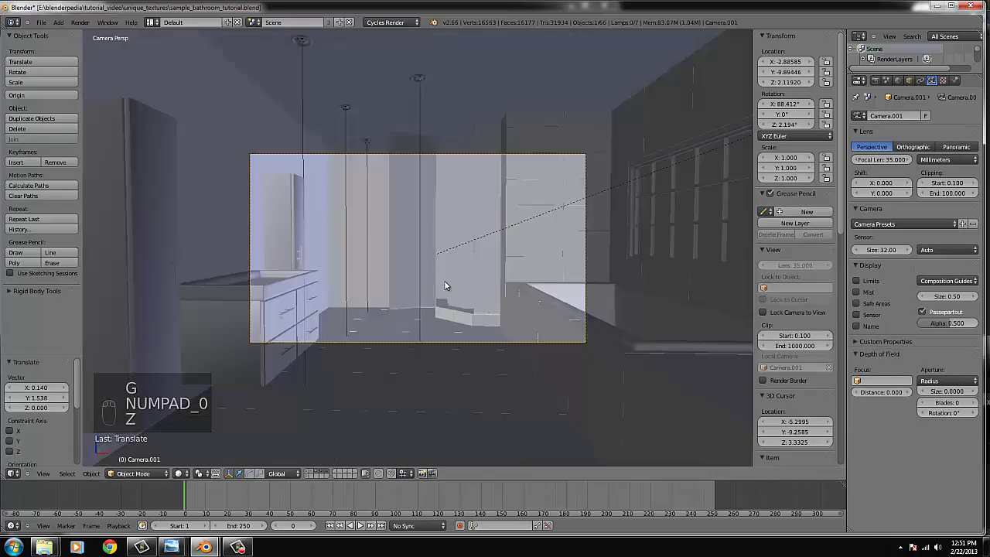
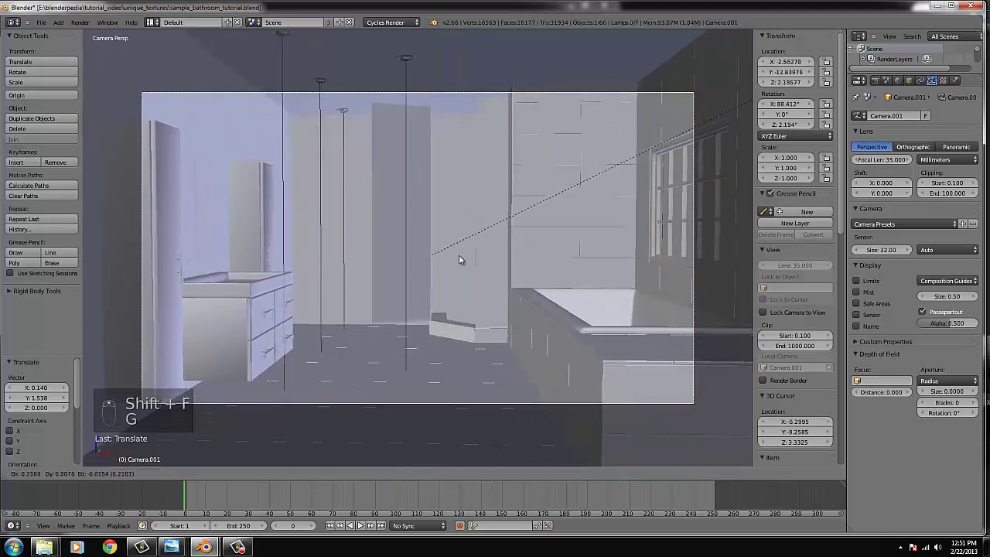
pyautogui.press('shift+f')
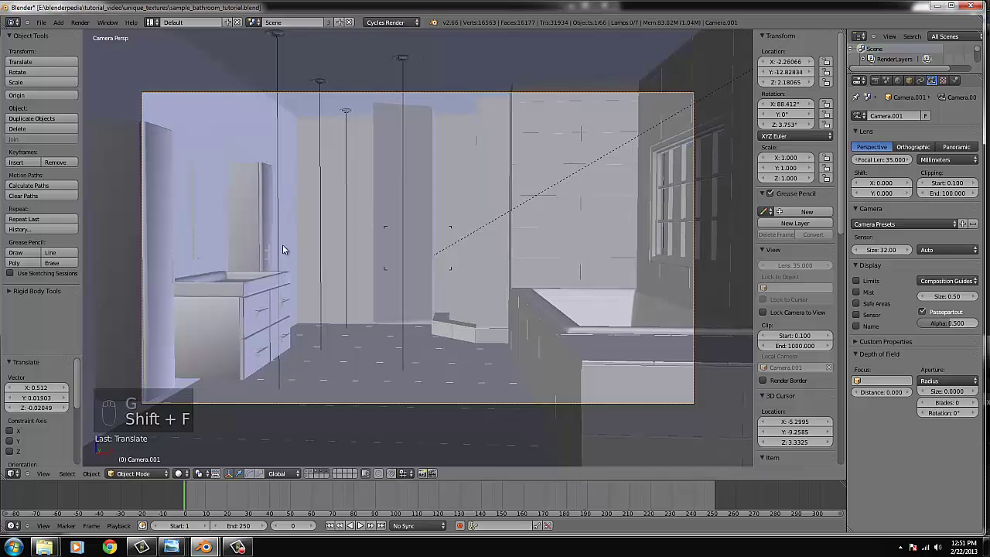
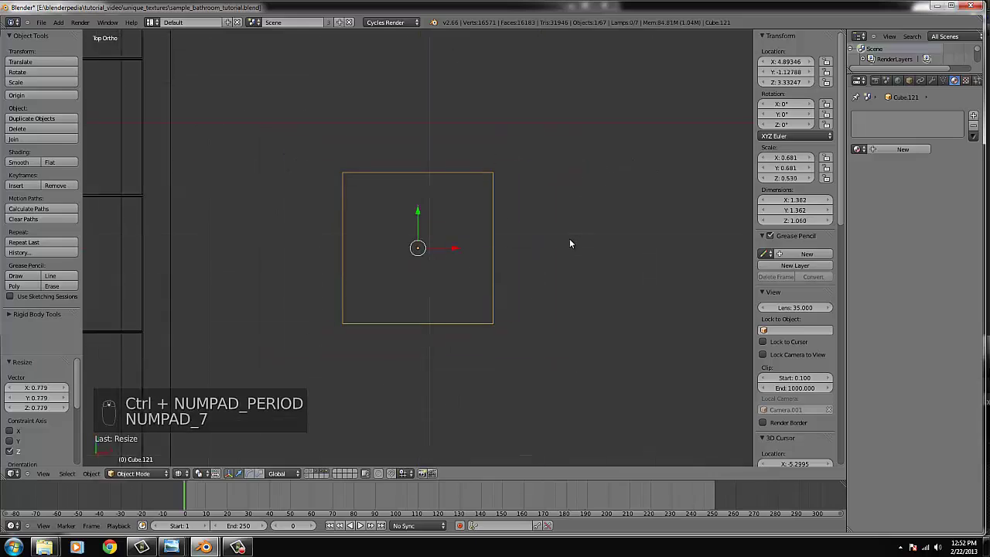
# - Add Cube.121 and narrow its width toward a box about 1.07 by 1.63 by 0.98
pyautogui.press('s')
pyautogui.press('s')
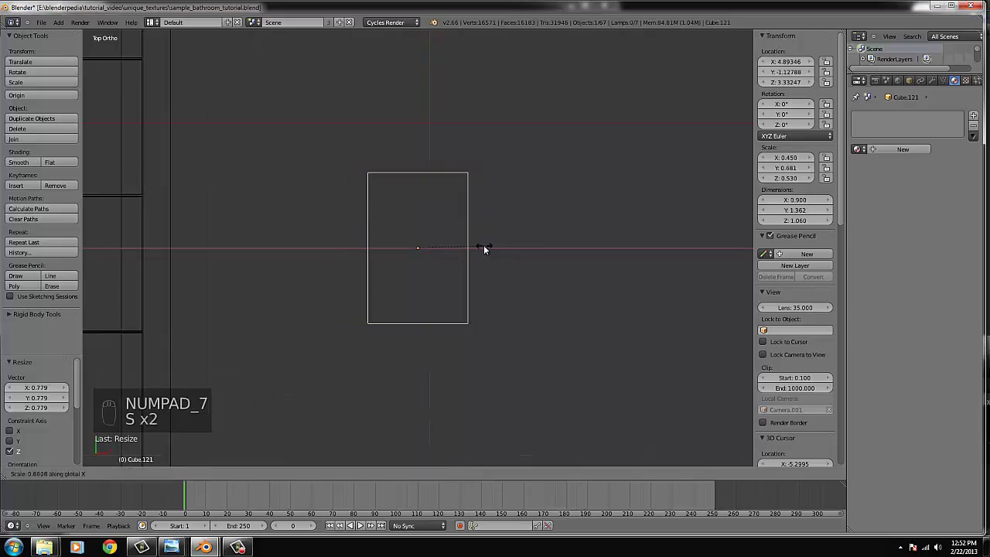
pyautogui.press('s')
pyautogui.moveTo(469, 293); pyautogui.dragTo(500, 271)
# - Make the box slightly taller along Z
pyautogui.press('s')
pyautogui.click(500, 271)
pyautogui.press('z')
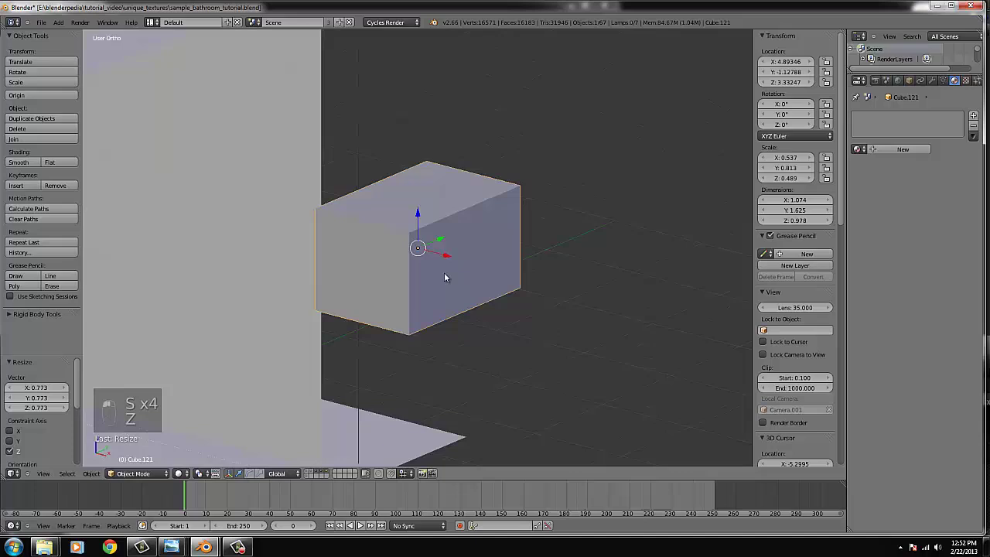
pyautogui.press('Tab')
# - Bevel all of Cube.121's edges into rounded corners and view it from the front
pyautogui.press('ctrl+r')
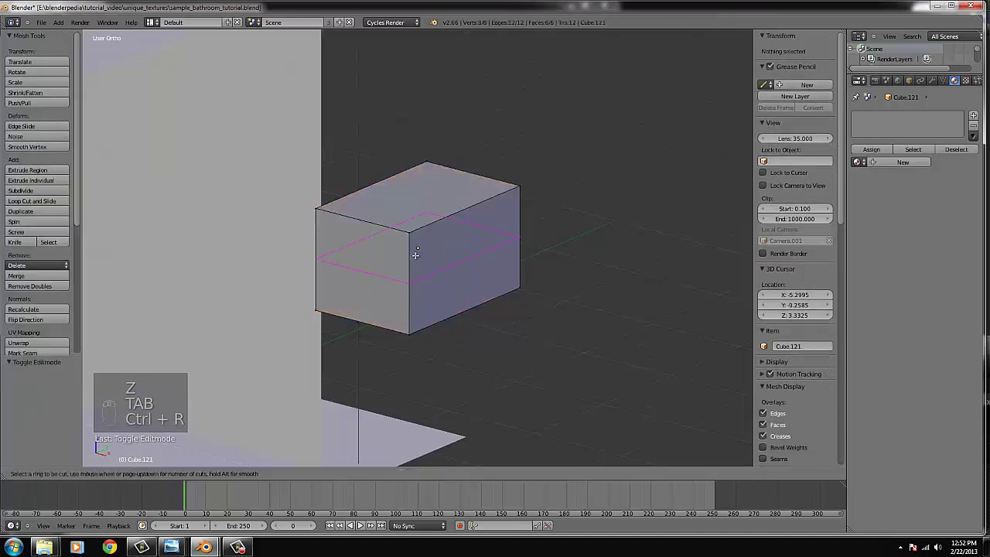
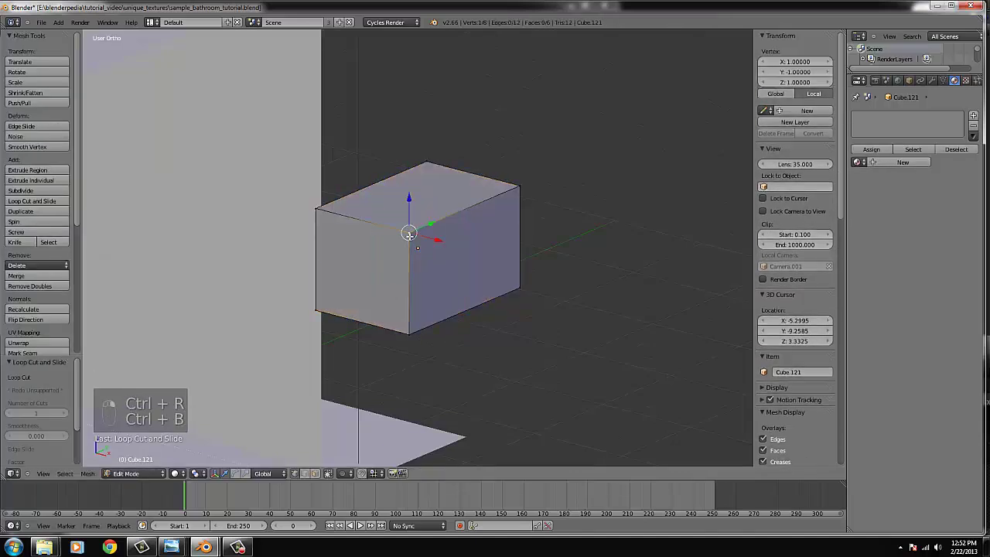
pyautogui.press('ctrl+l')
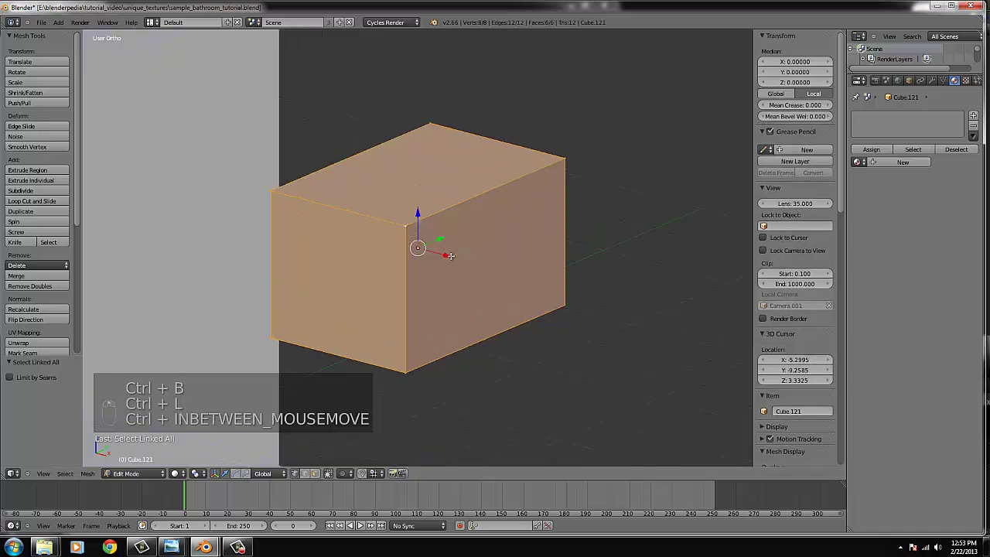
pyautogui.press('ctrl+b')
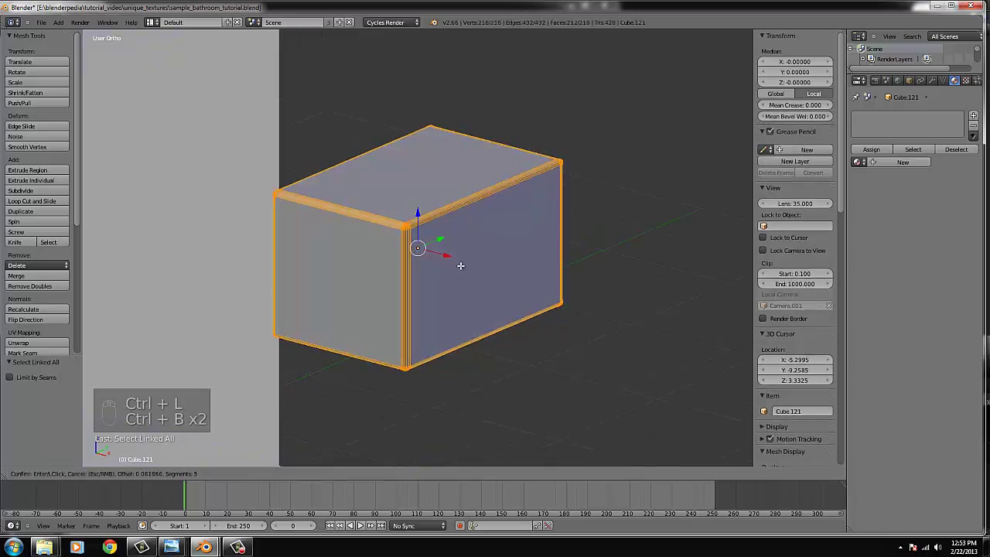
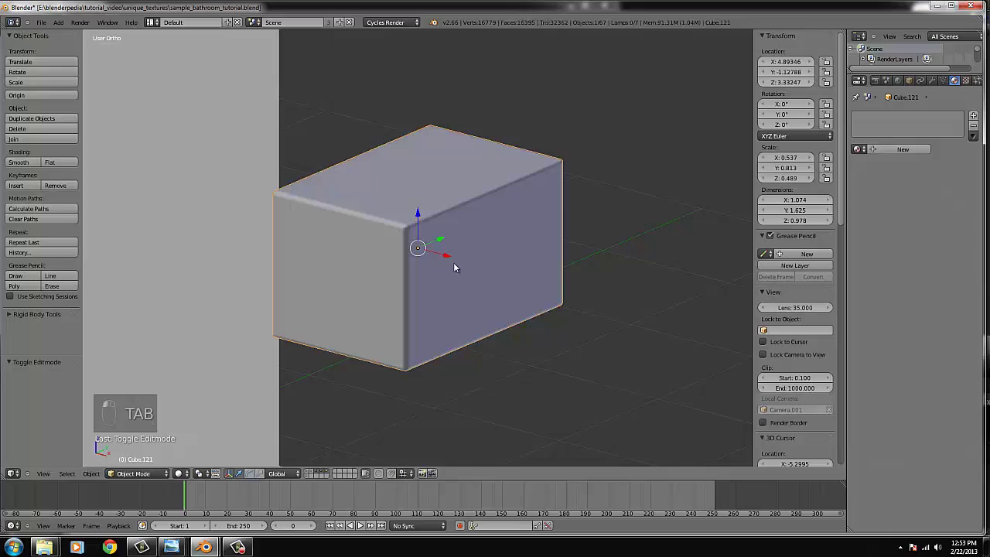
pyautogui.press('KP_1')
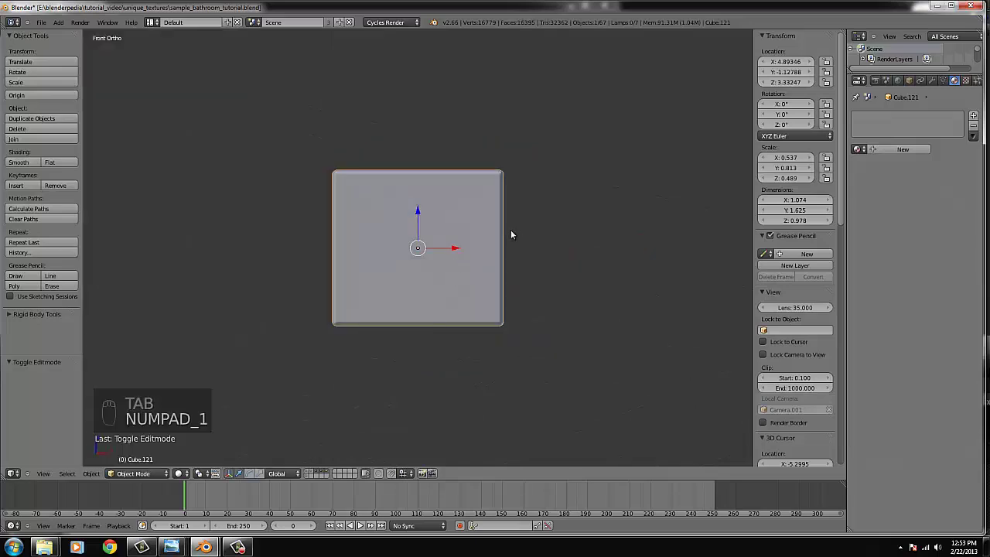
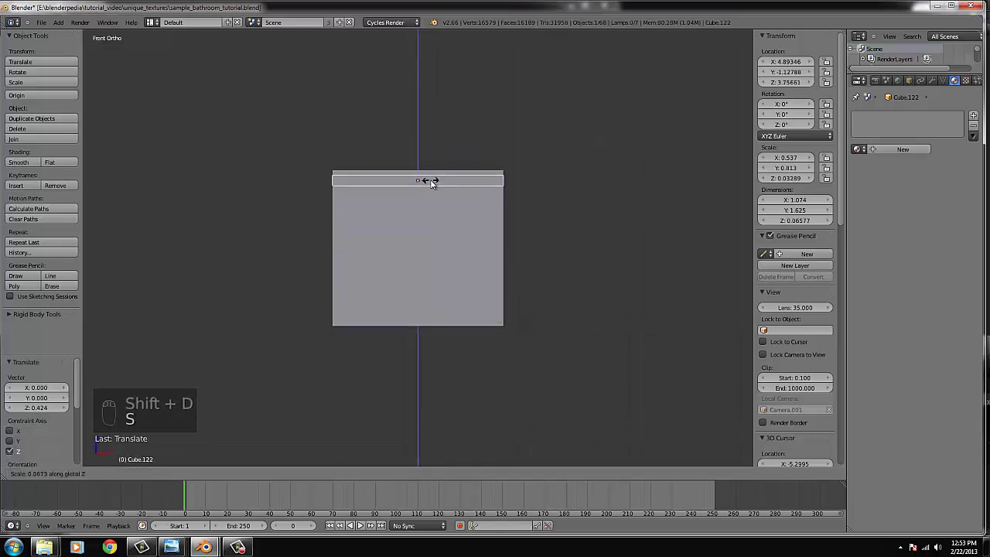
# - Flatten the duplicated box into a 0.056-thick slab and lift it onto Cube.121 as a lid
pyautogui.moveTo(422, 158); pyautogui.dragTo(536, 163)
pyautogui.press('s')
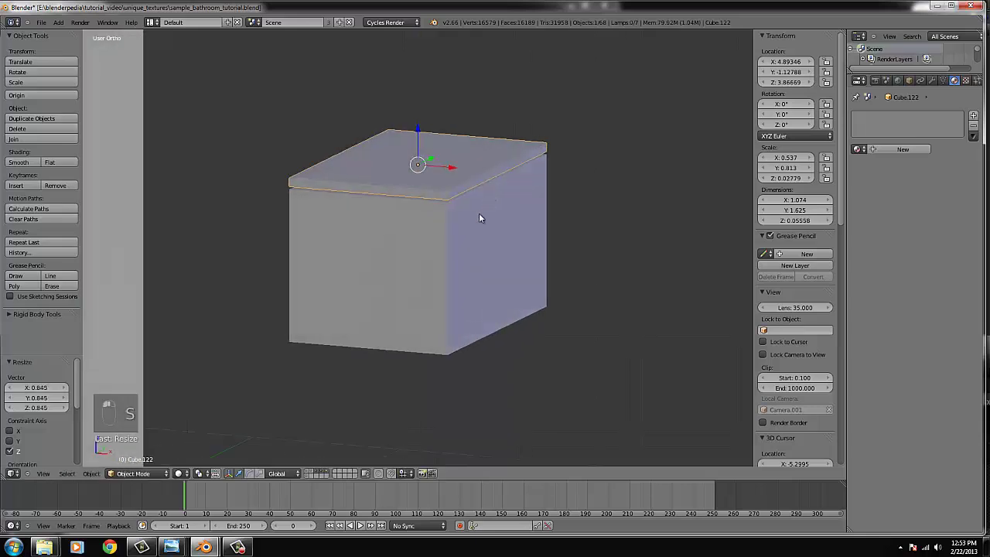
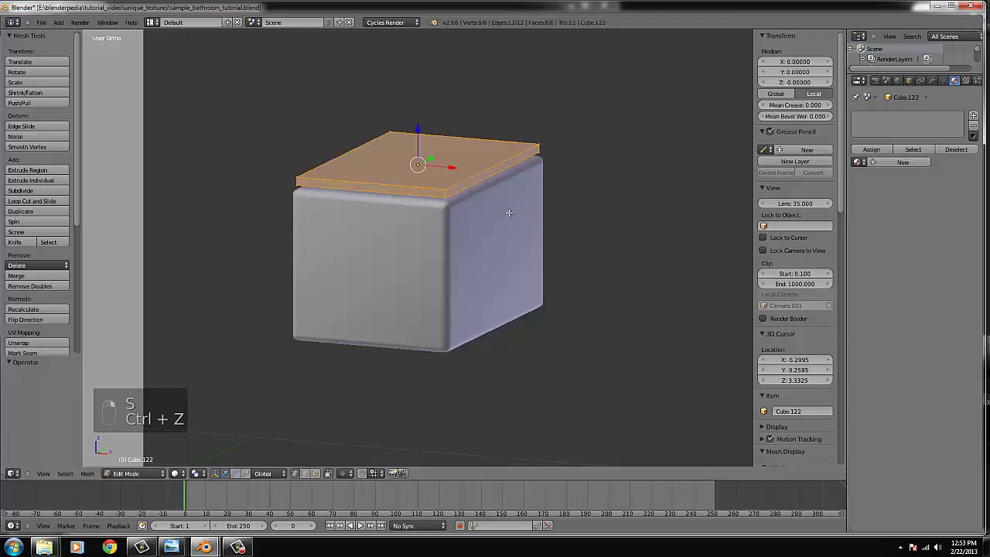
# - Enter Edit Mode on the lid Cube.122 and add edge loops with Loop Cut
pyautogui.press('Tab')
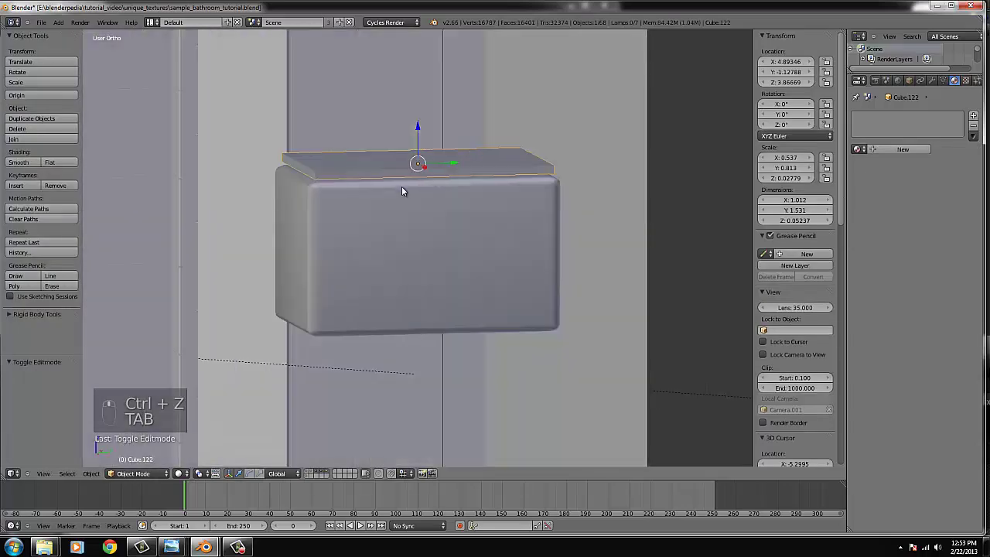
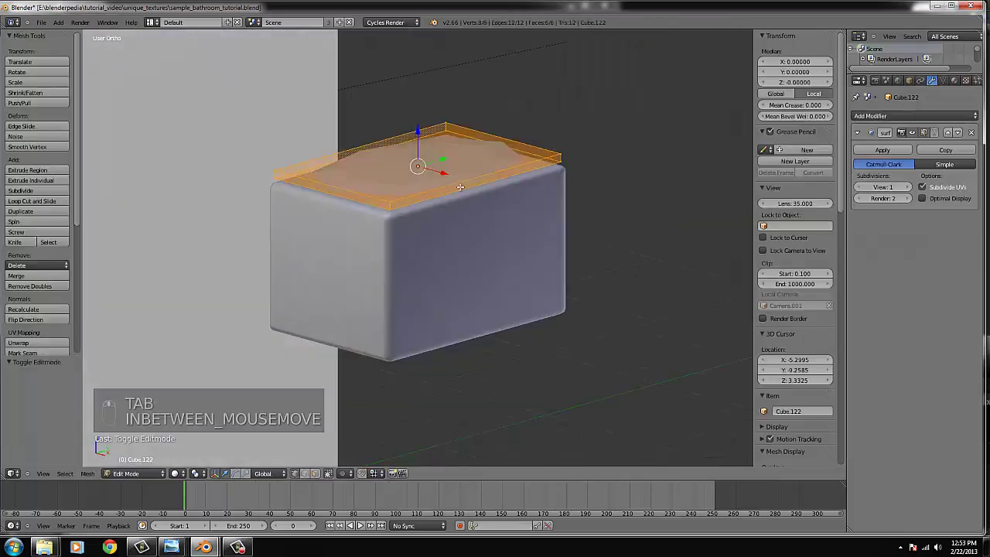
pyautogui.press('ctrl+r')
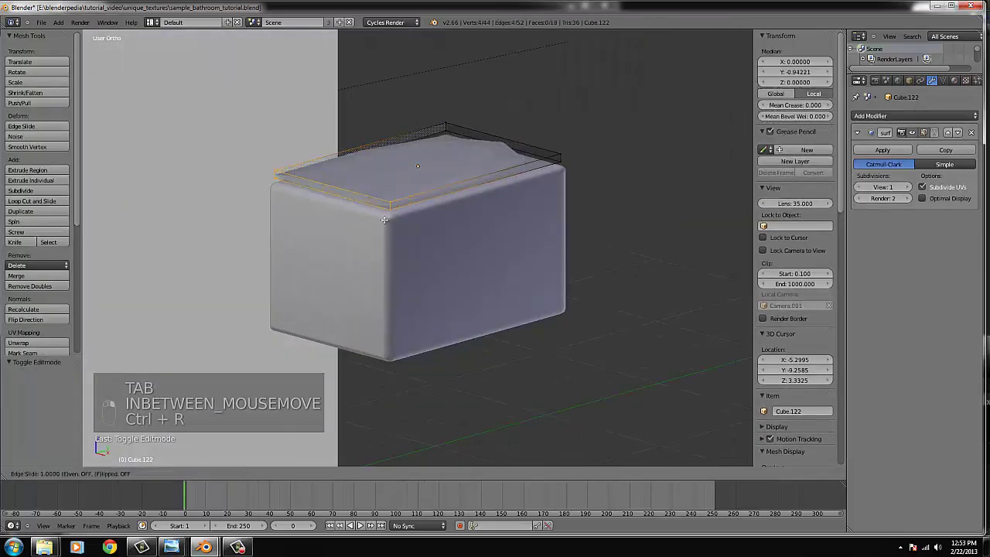
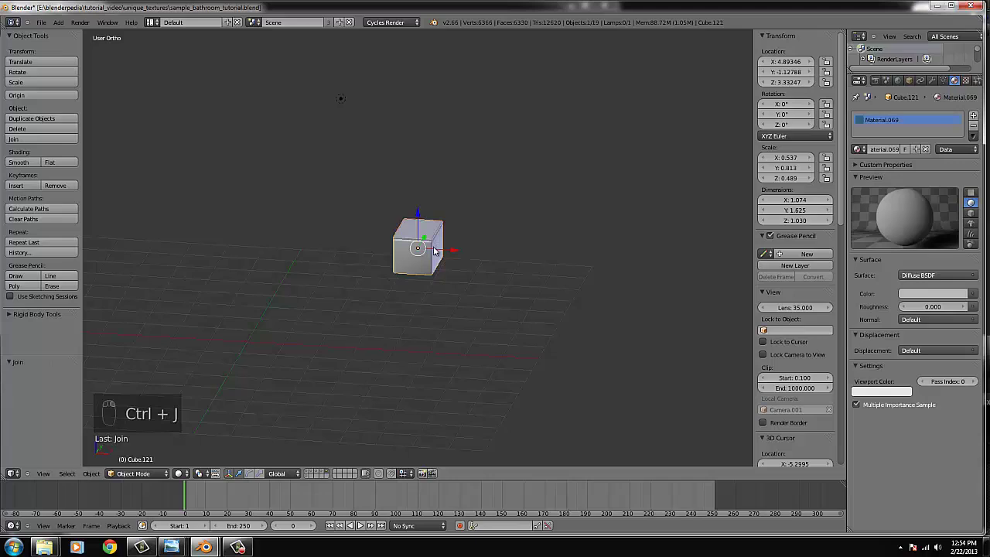
# - Shorten the cabinet body in Z from the front view and leave local view
pyautogui.press('KP_1')
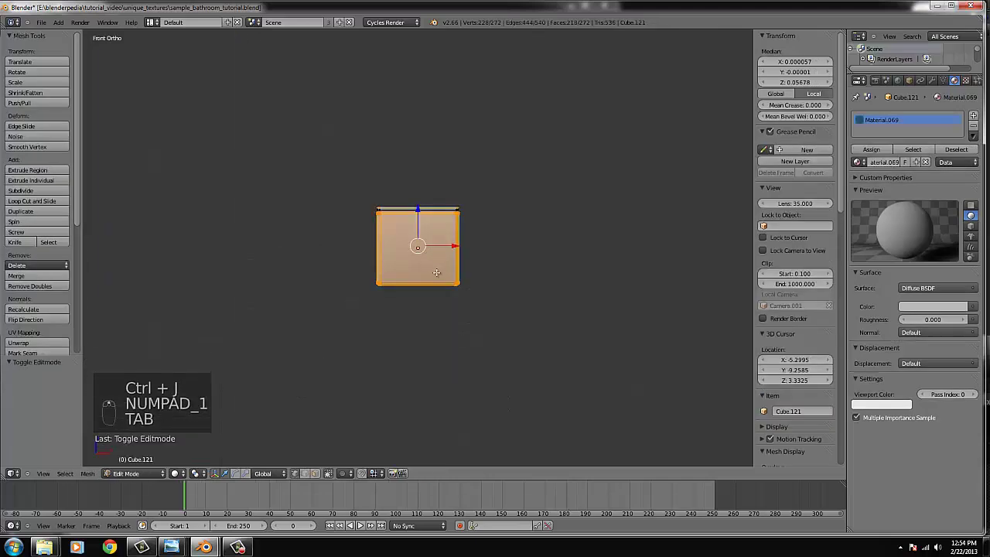
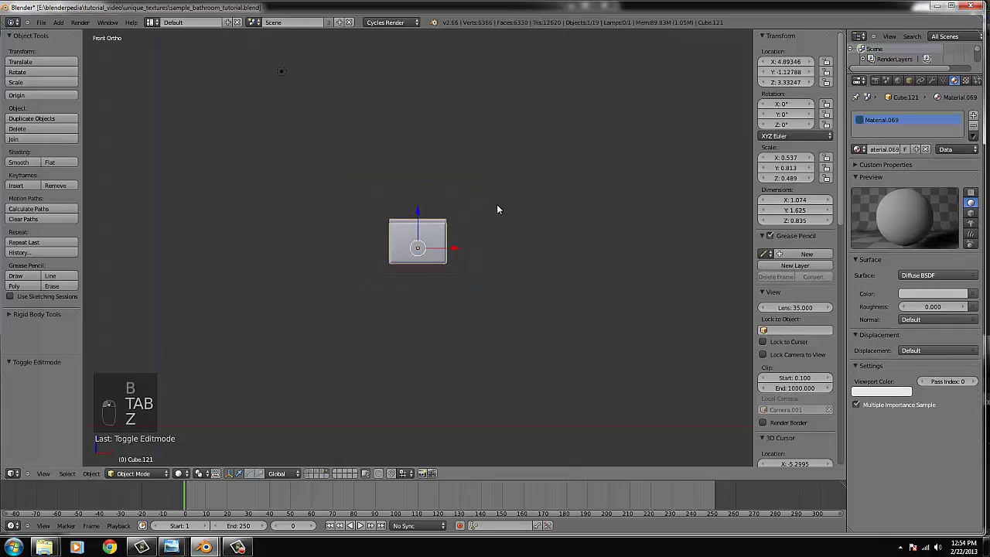
pyautogui.moveTo(430, 379); pyautogui.dragTo(319, 473)
pyautogui.moveTo(325, 470); pyautogui.dragTo(304, 381)
pyautogui.press('g')
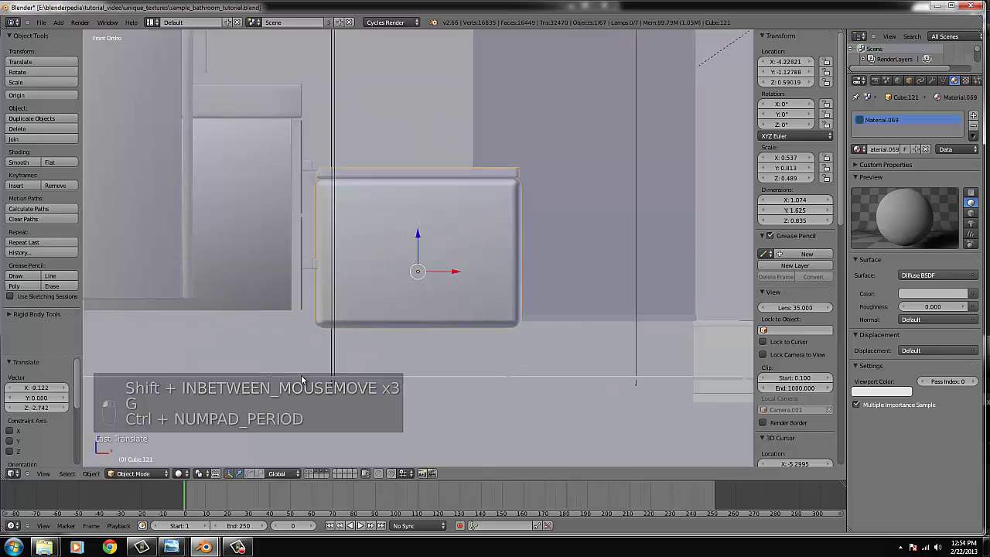
# - Shrink Cube.121 to about 0.80 × 1.21 × 0.62 and set it beside the counter
pyautogui.press('z')
pyautogui.press('s')
pyautogui.press('g')
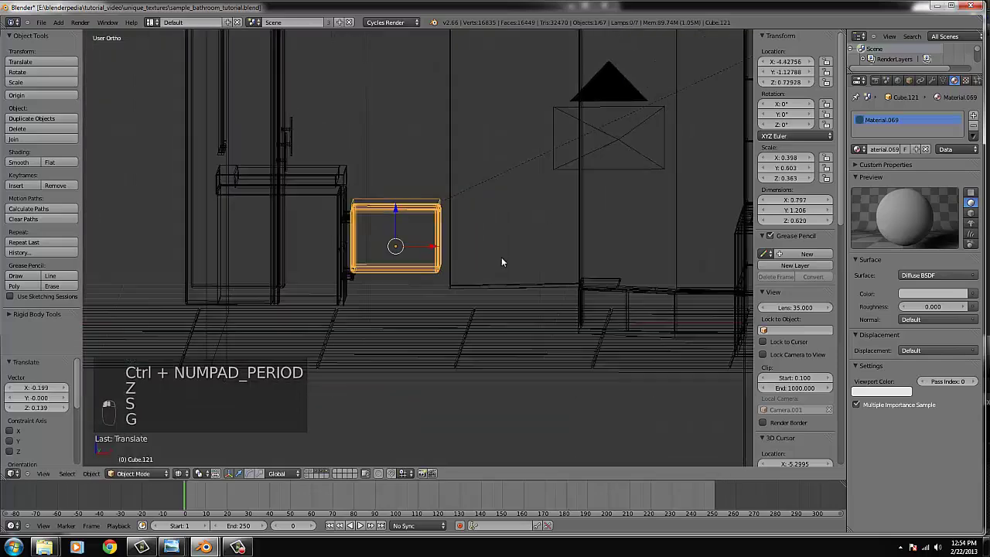
pyautogui.press('z')
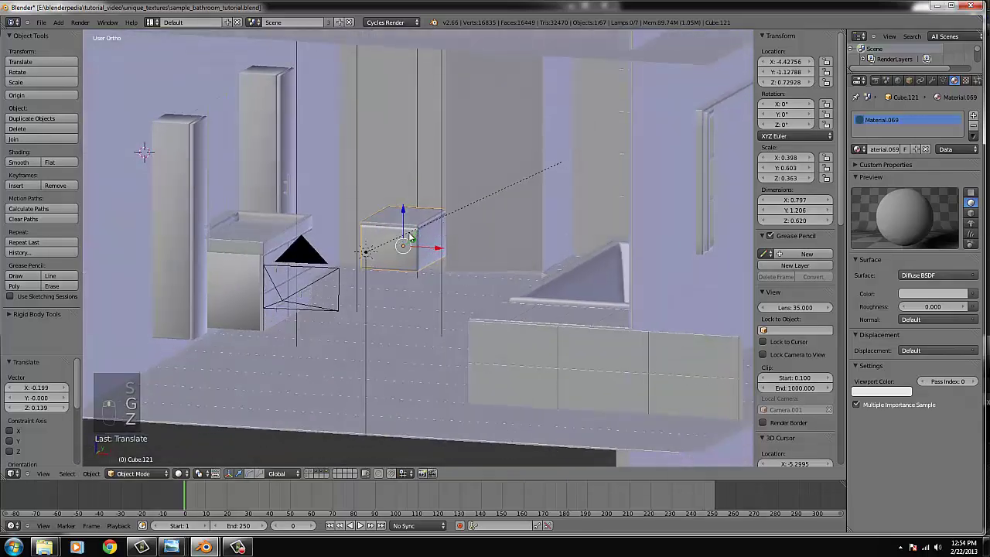
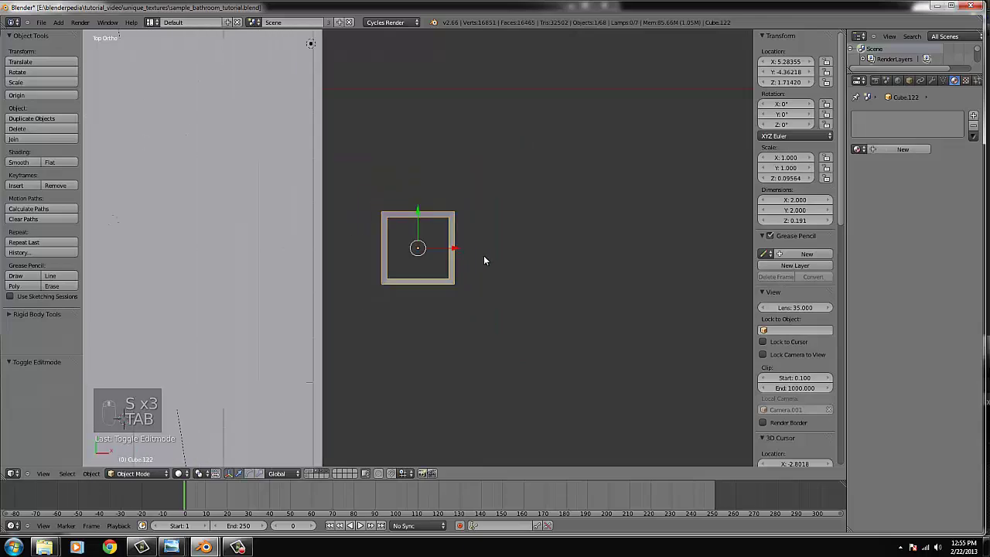
# - Resize the square slab in wireframe and move it over the room's upper-left area
pyautogui.press('z')
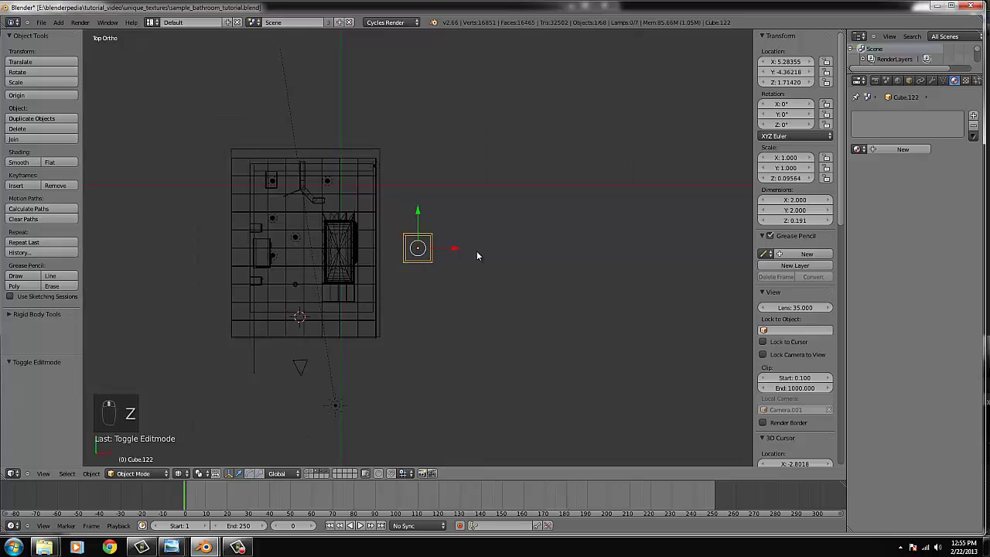
pyautogui.press('s')
pyautogui.moveTo(514, 273); pyautogui.dragTo(412, 263)
pyautogui.press('g')
pyautogui.press('s')
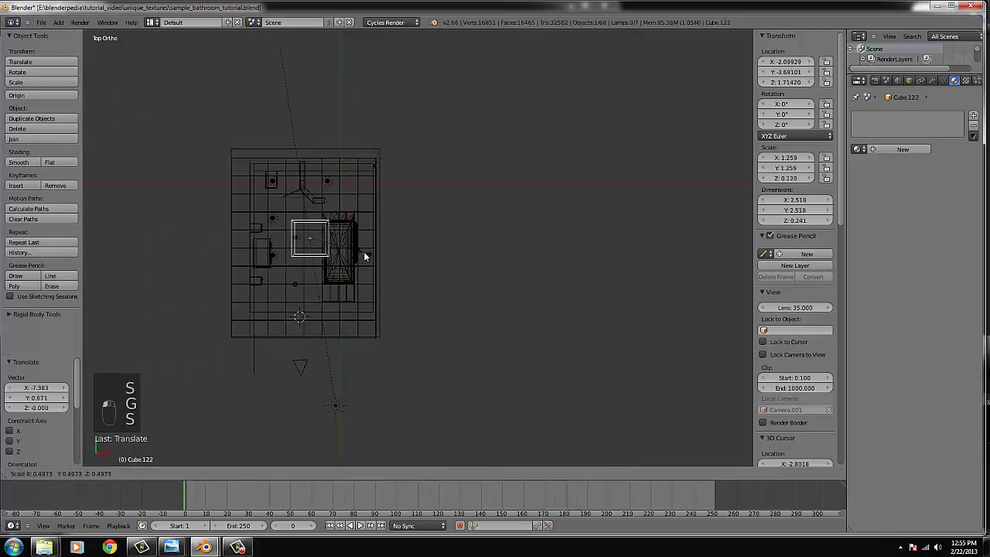
pyautogui.press('g')
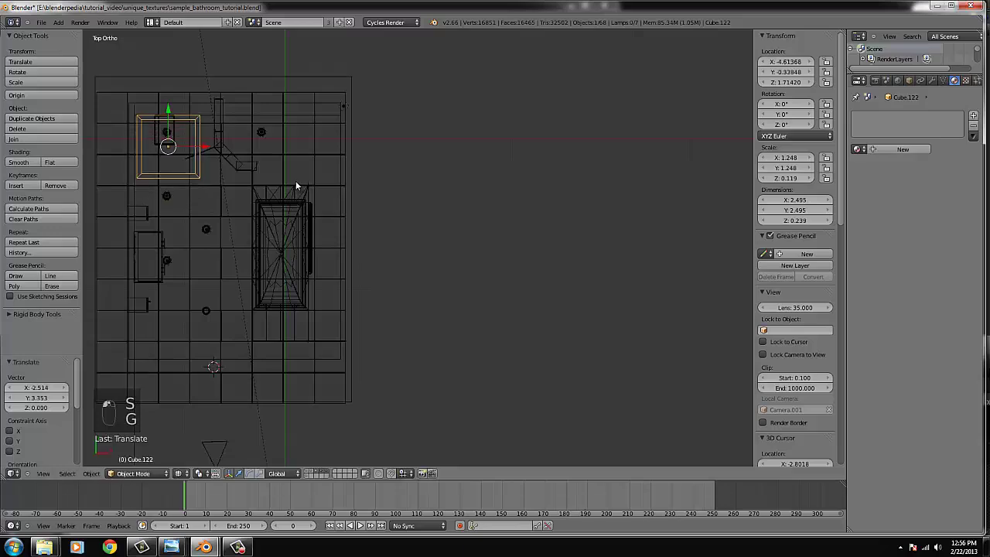
pyautogui.click(298, 186)
# - Shrink the slab to about 1.30 across and raise it near the ceiling among the lights
pyautogui.press('s')
pyautogui.moveTo(576, 266); pyautogui.dragTo(487, 319)
pyautogui.press('z')
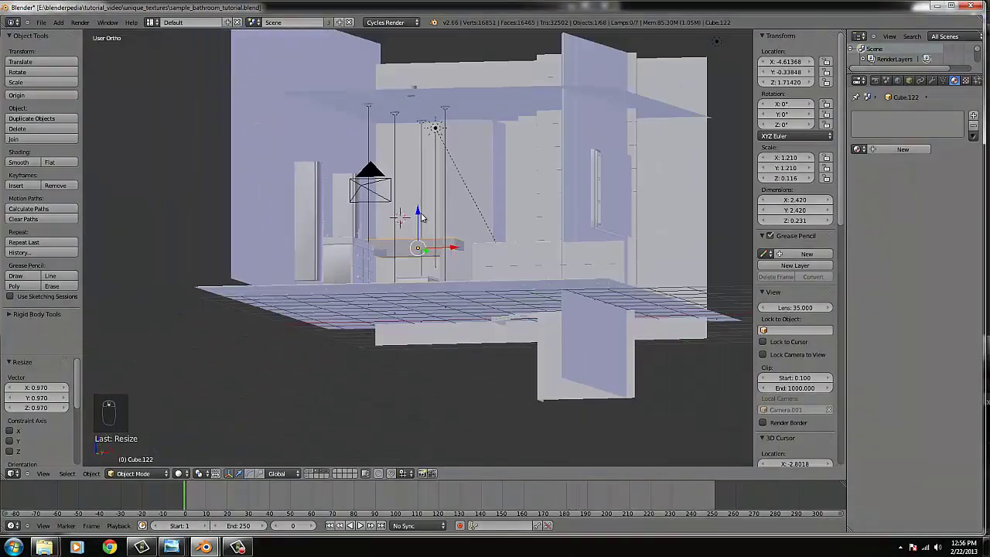
pyautogui.moveTo(415, 209); pyautogui.dragTo(510, 232)
pyautogui.press('s')
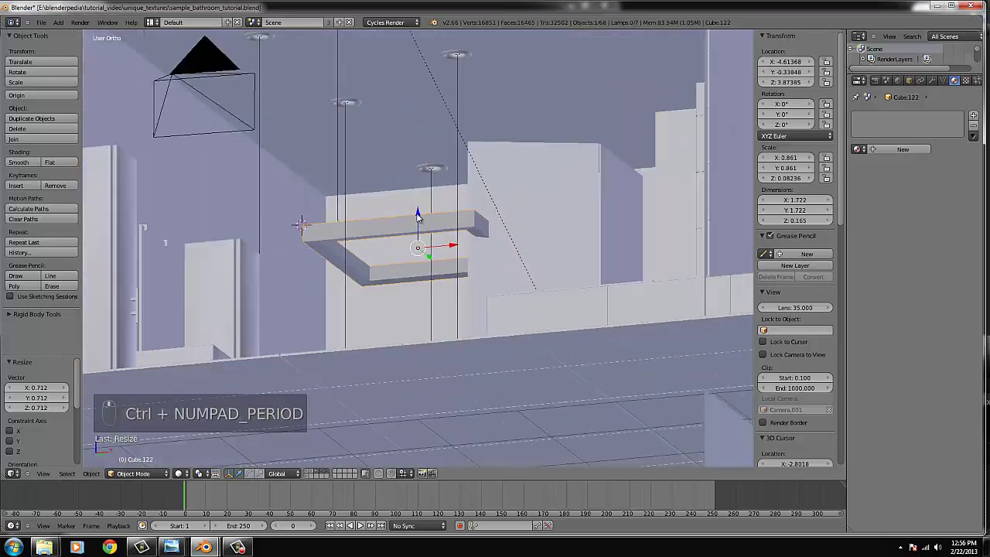
pyautogui.press('s')
pyautogui.moveTo(421, 212); pyautogui.dragTo(455, 168)
pyautogui.press('KP_7')
pyautogui.press('z')
pyautogui.moveTo(488, 235); pyautogui.dragTo(454, 238)
pyautogui.press('g')
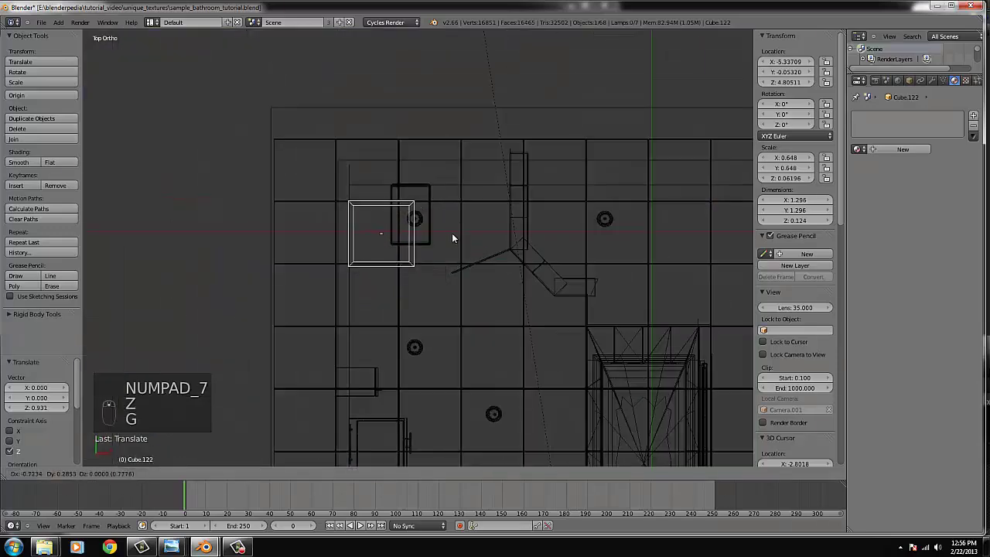
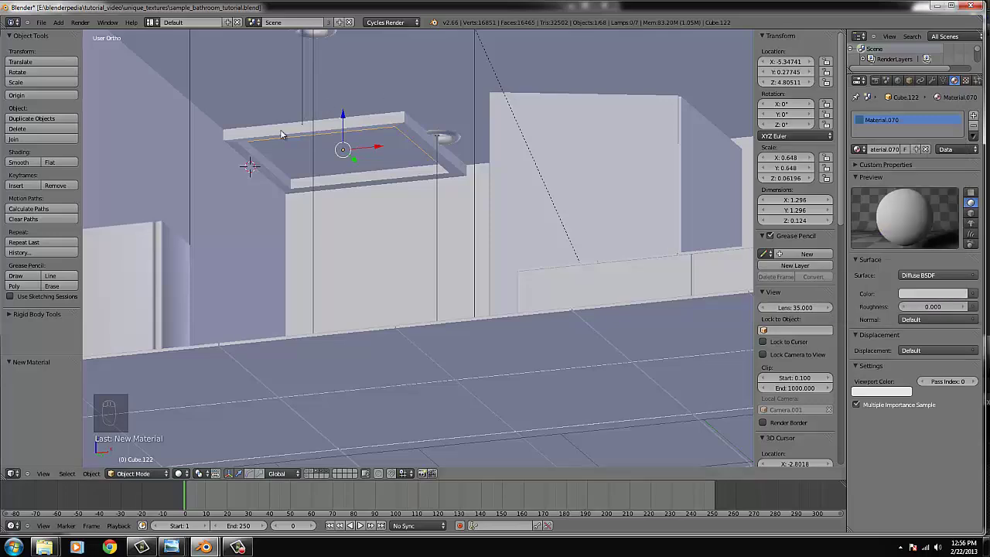
# - Stretch the slab's vertices into a broad ceiling frame about 6.76 × 11.08 and position it
pyautogui.press('KP_7')
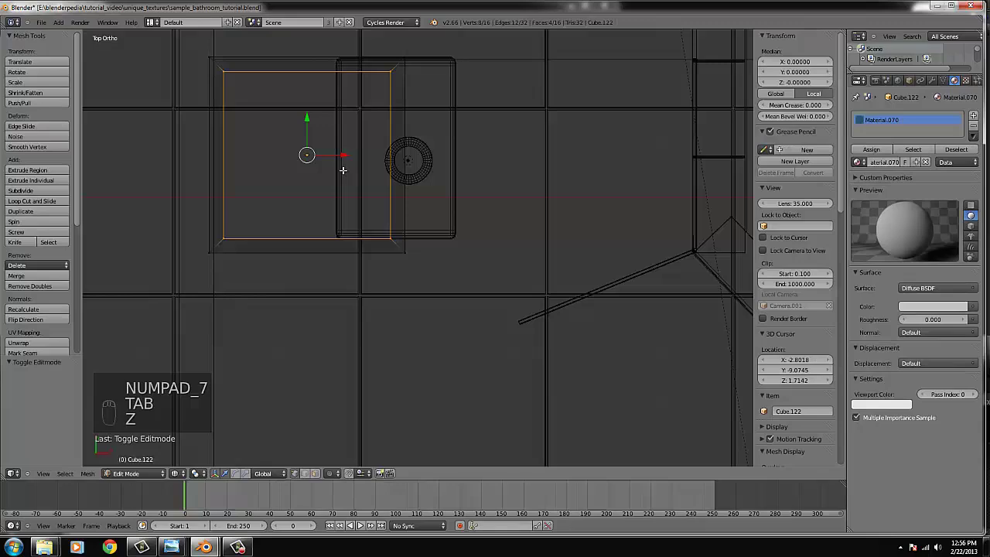
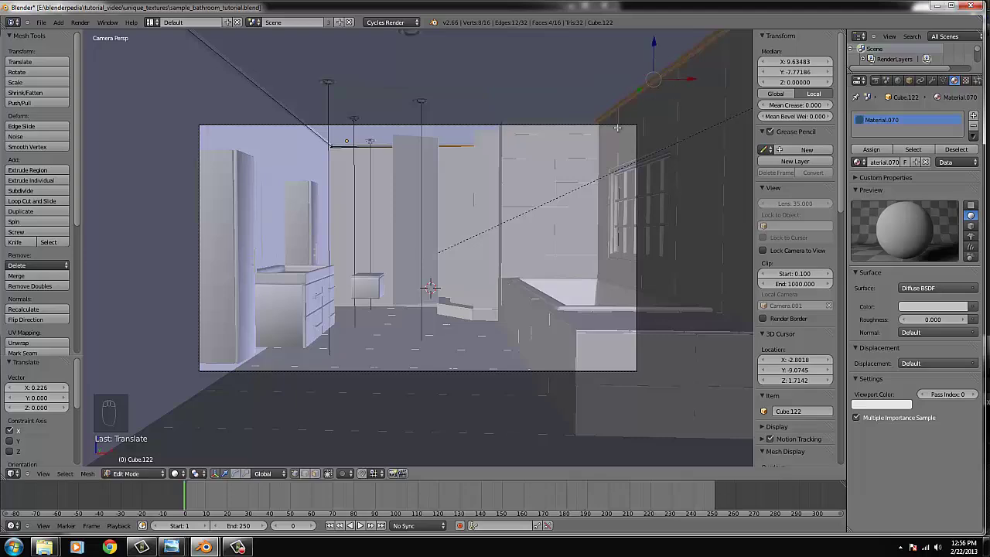
pyautogui.press('Tab')
pyautogui.moveTo(375, 170); pyautogui.dragTo(330, 77)
pyautogui.moveTo(330, 77); pyautogui.dragTo(332, 77)
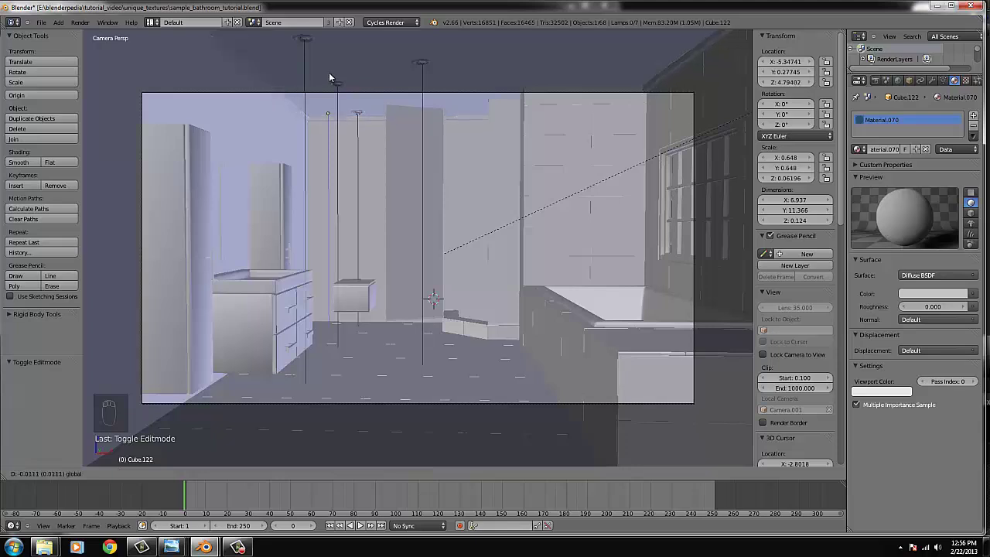
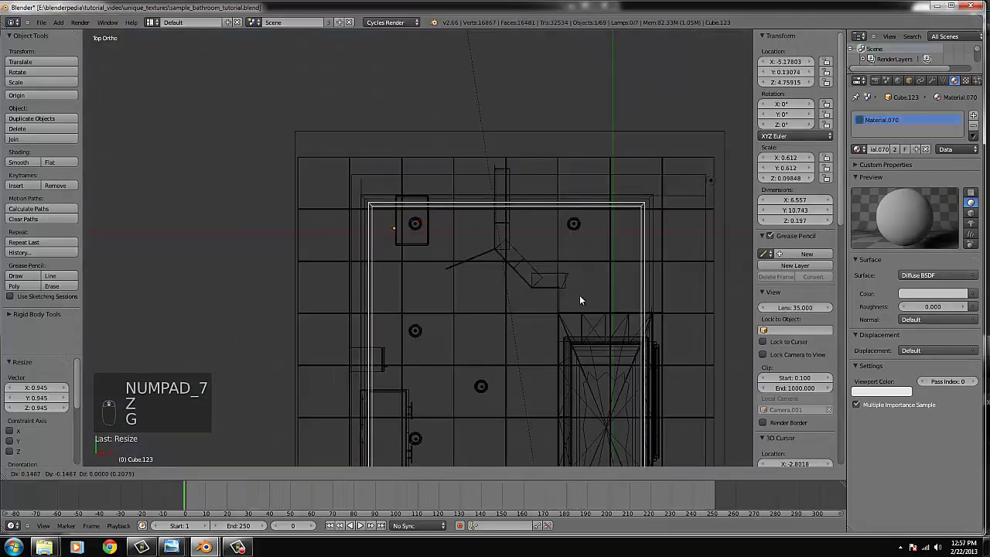
pyautogui.moveTo(582, 301); pyautogui.dragTo(439, 237)
pyautogui.press('s')
pyautogui.press('g')
pyautogui.press('g')
# - Add a slightly smaller duplicate frame, view through the camera and start a rendered preview
pyautogui.middleClick(438, 235)
pyautogui.moveTo(441, 234); pyautogui.dragTo(654, 272)
pyautogui.press('s')
pyautogui.middleClick(653, 272)
pyautogui.moveTo(644, 275); pyautogui.dragTo(458, 287)
pyautogui.press('g')
pyautogui.press('KP_0')
pyautogui.press('z')
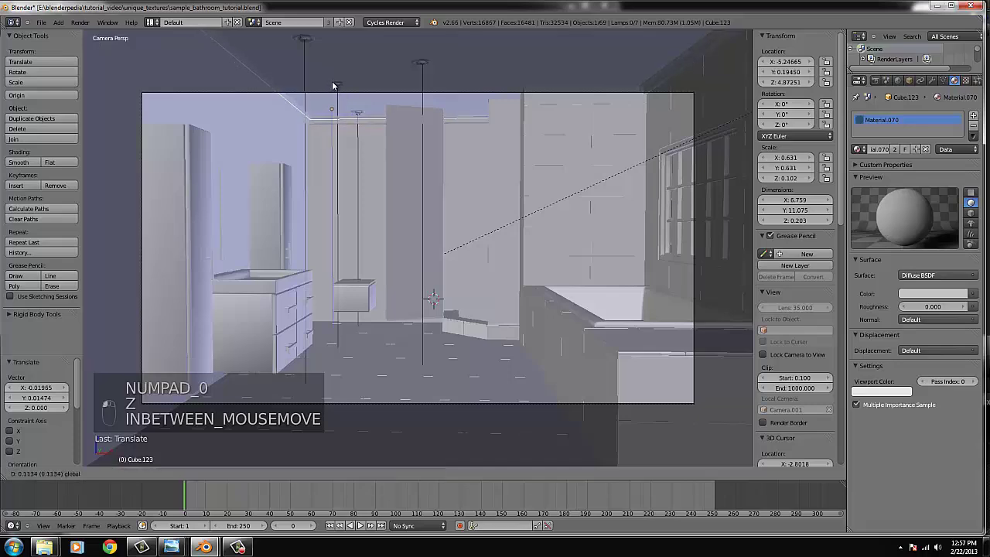
pyautogui.press('Tab')
pyautogui.press('Tab')
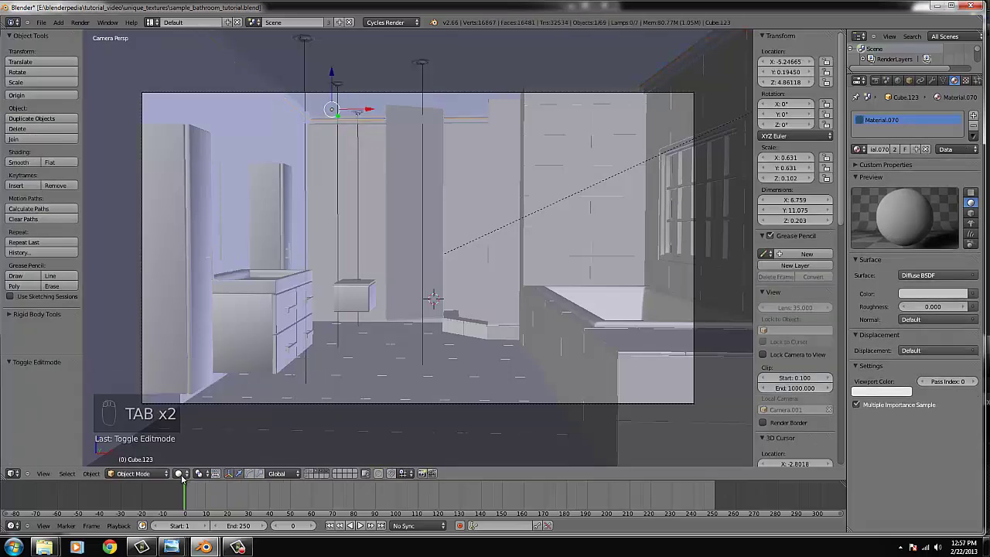
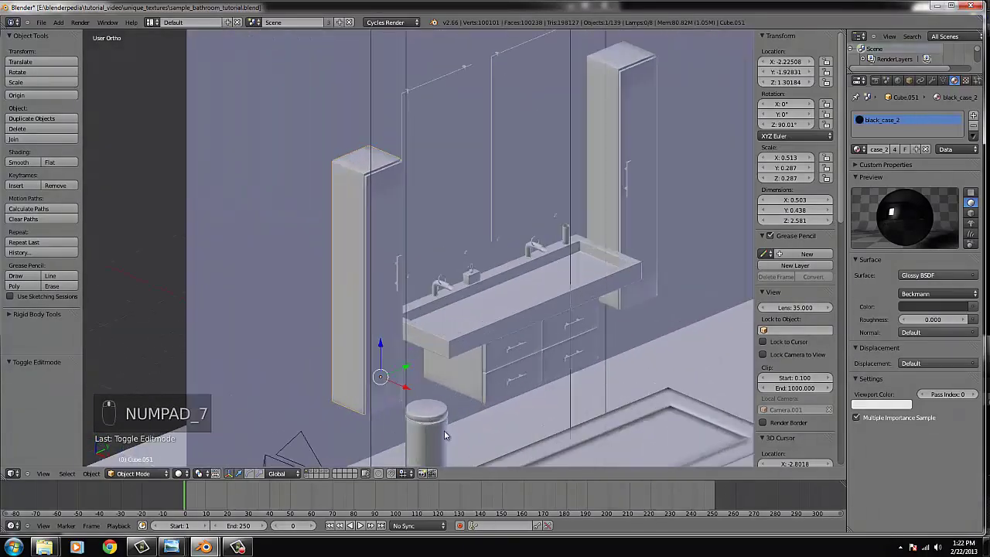
# - Select the tray Cube.100 with its seventeen companion pieces and move them to another layer
pyautogui.moveTo(510, 367); pyautogui.dragTo(496, 392)
pyautogui.click(505, 402)
pyautogui.click(496, 392)
pyautogui.moveTo(490, 391); pyautogui.dragTo(516, 276)
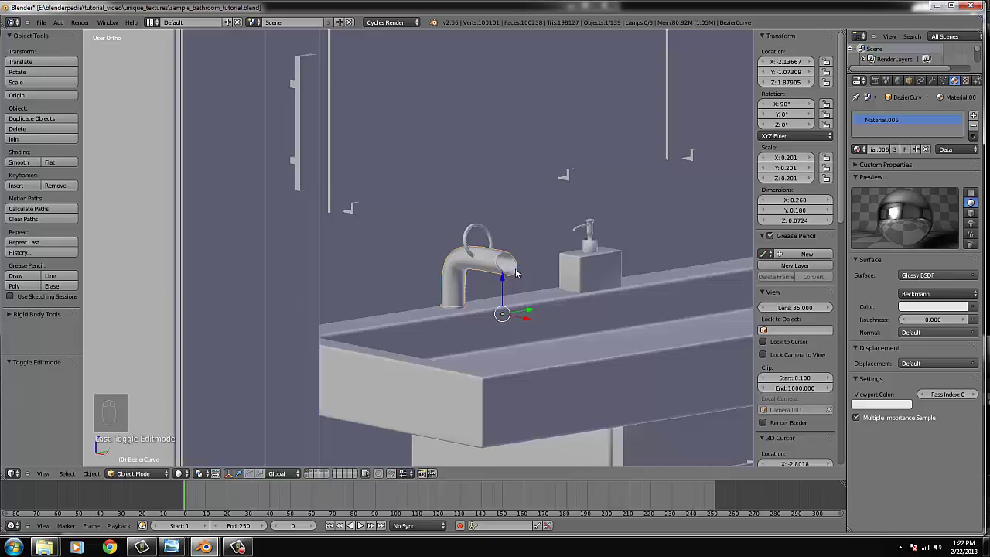
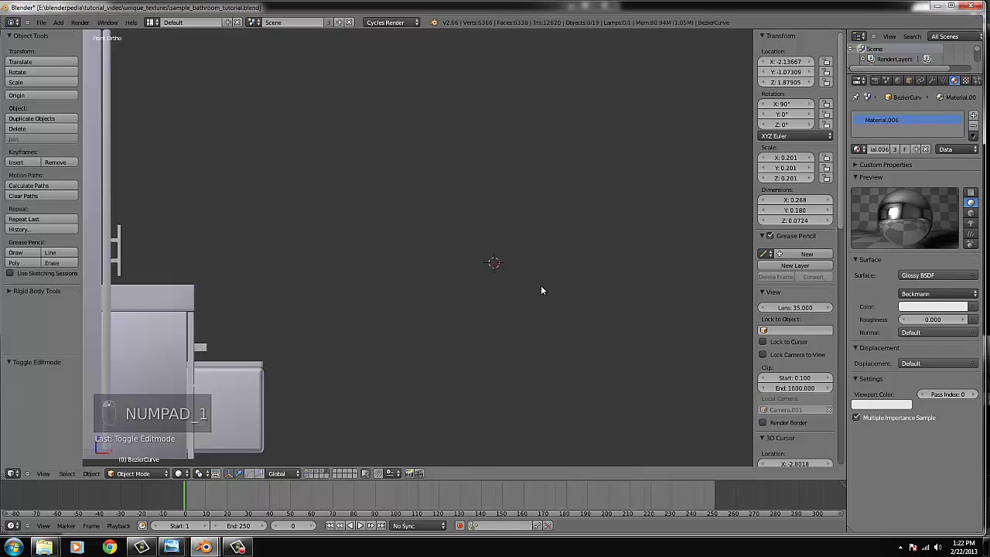
pyautogui.moveTo(334, 272); pyautogui.dragTo(244, 181)
pyautogui.press('b')
pyautogui.press('m')
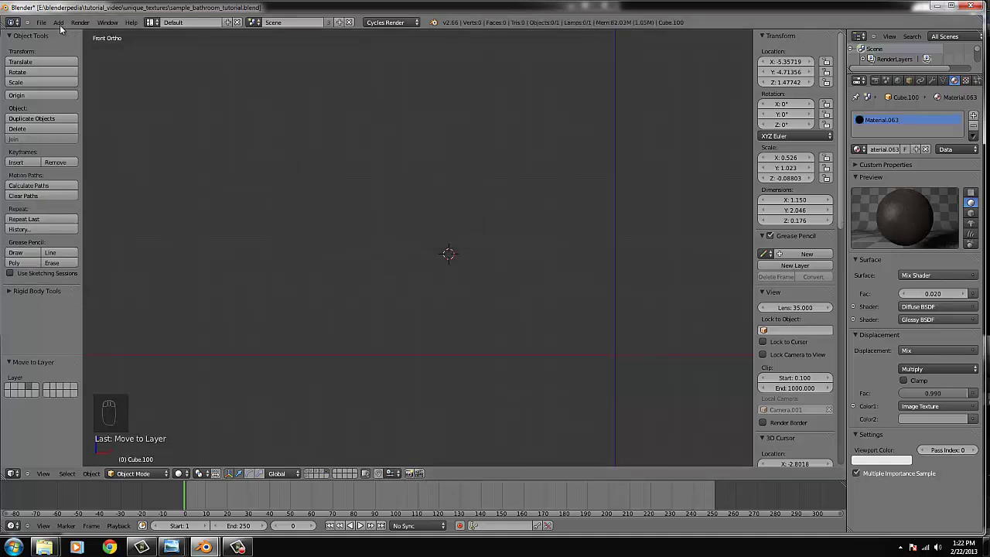
# - Rotate the Bezier curve 90° on X and bend its control points into a hooked handle arc
pyautogui.moveTo(71, 39); pyautogui.dragTo(130, 50)
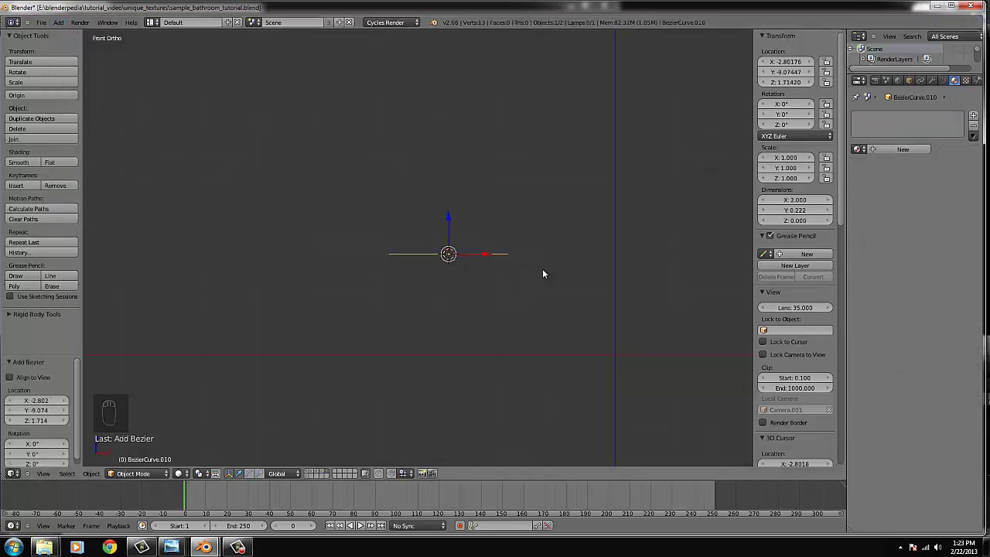
pyautogui.press('n')
pyautogui.press('n')
pyautogui.middleClick(791, 196)
pyautogui.moveTo(781, 108); pyautogui.dragTo(560, 233)
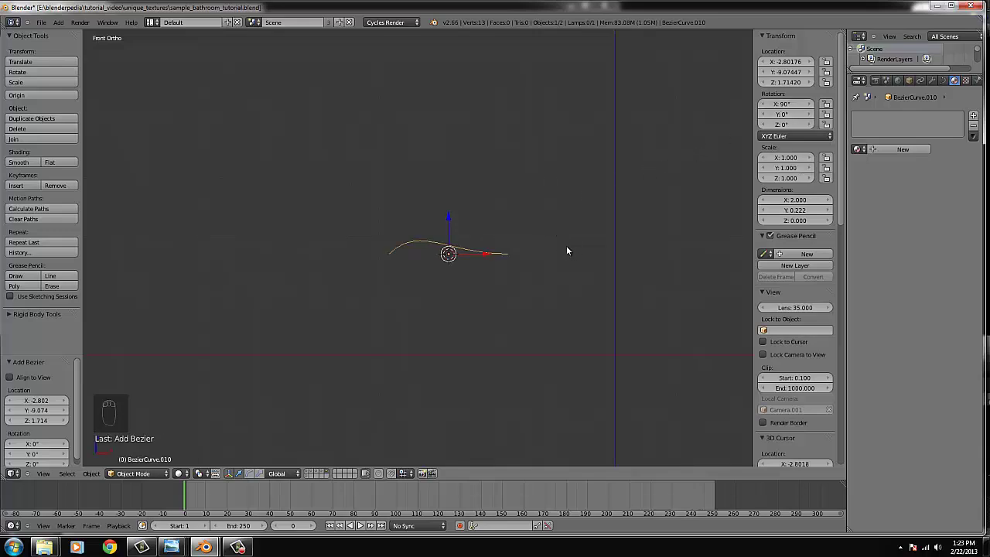
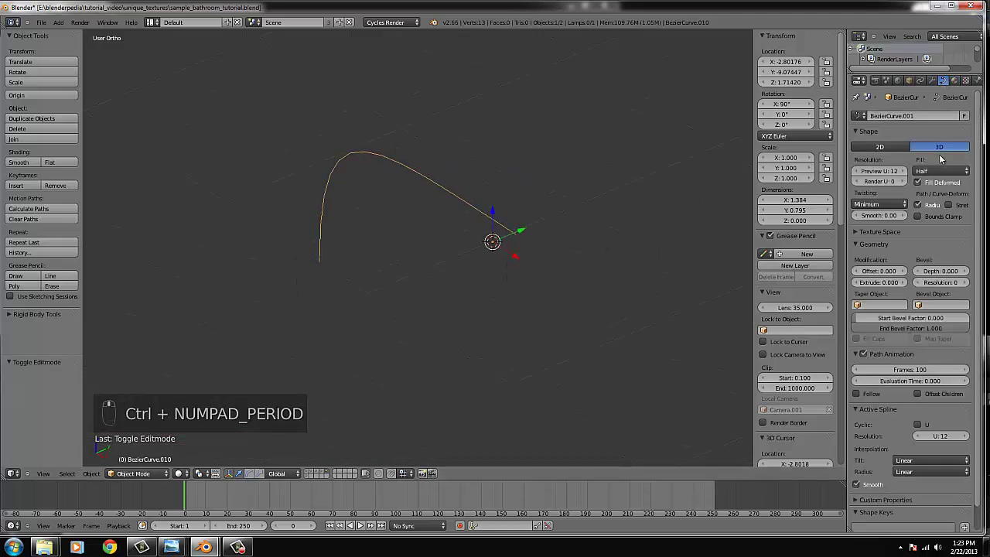
pyautogui.moveTo(657, 161); pyautogui.dragTo(413, 221)
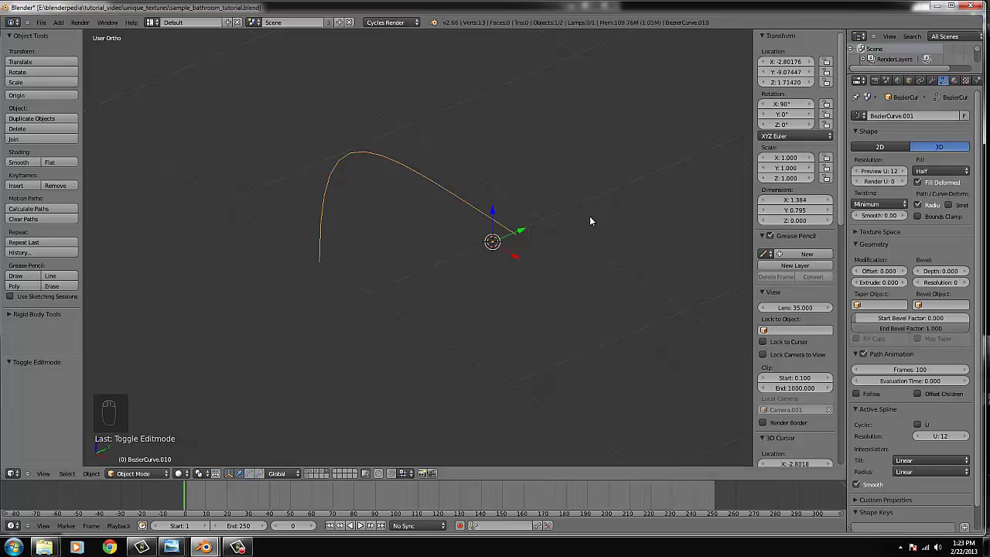
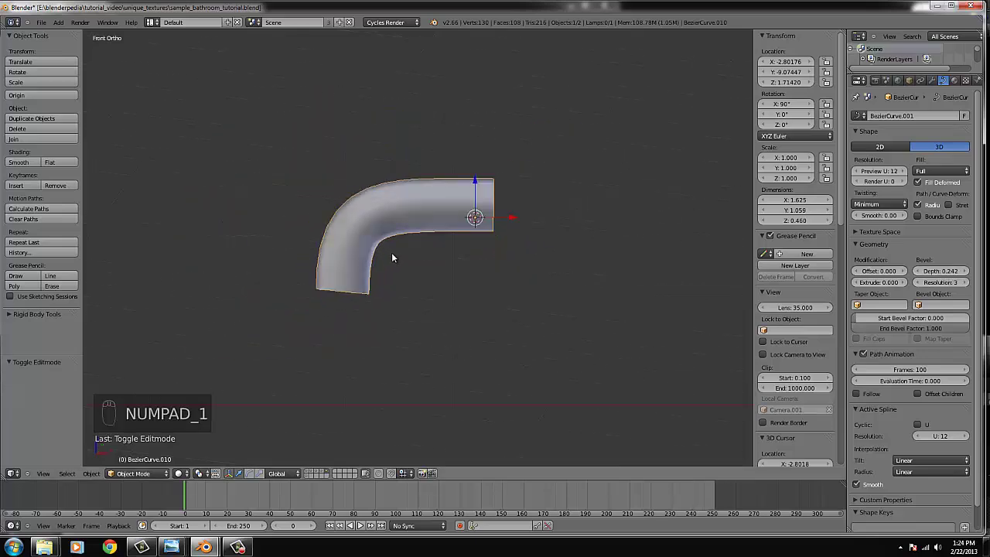
# - Undo the trial flared base on the 0.242-bevel handle tube and return to editing its mesh
pyautogui.press('Tab')
pyautogui.press('Tab')
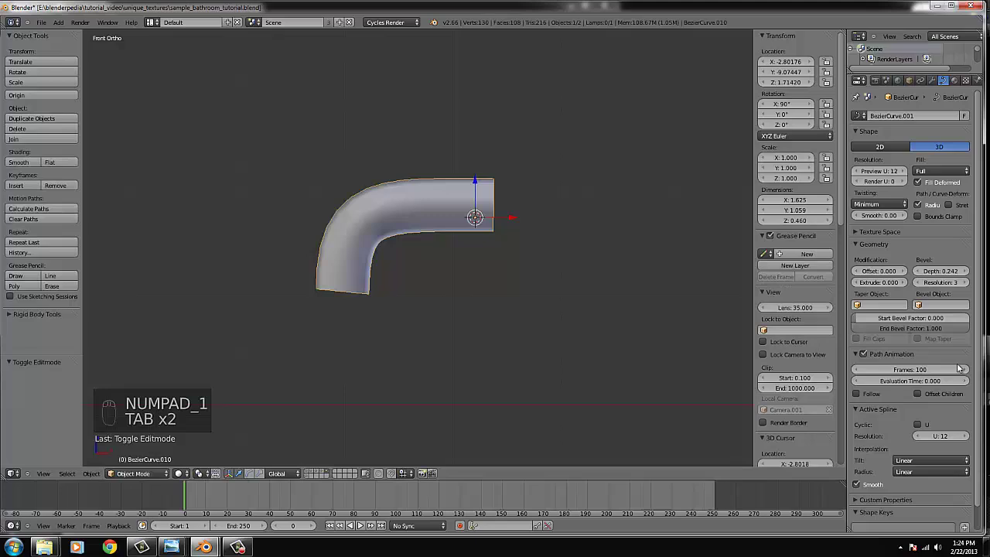
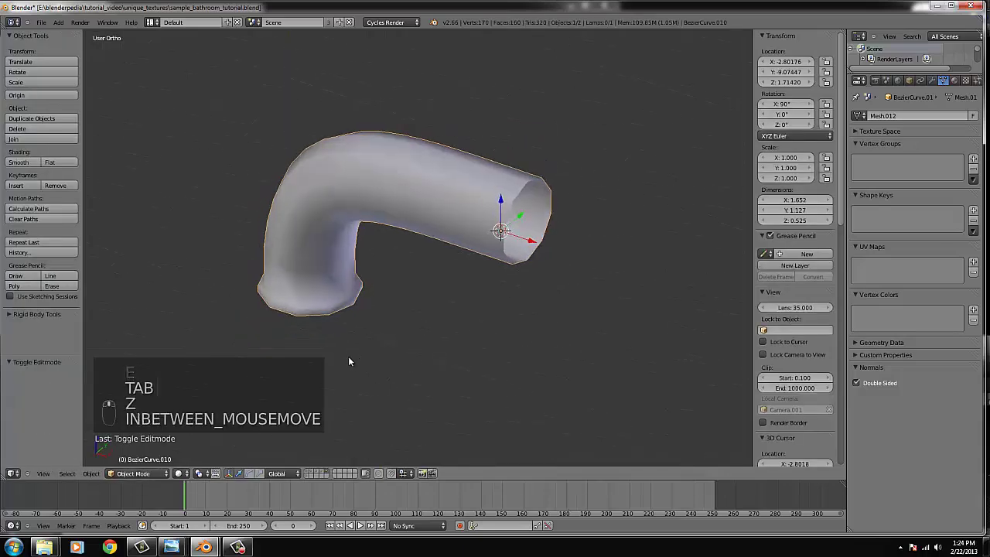
pyautogui.press('Tab')
pyautogui.press('Tab')
pyautogui.press('KP_1')
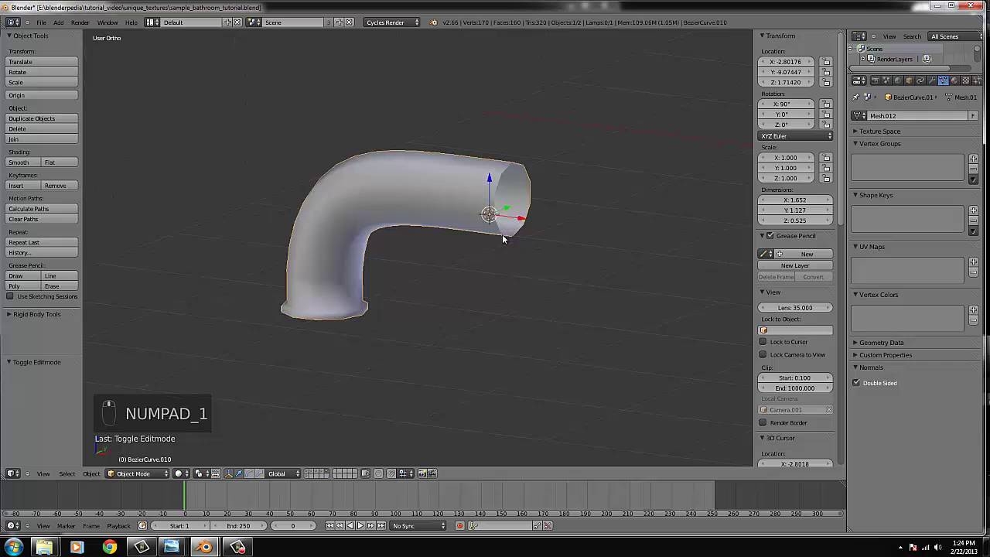
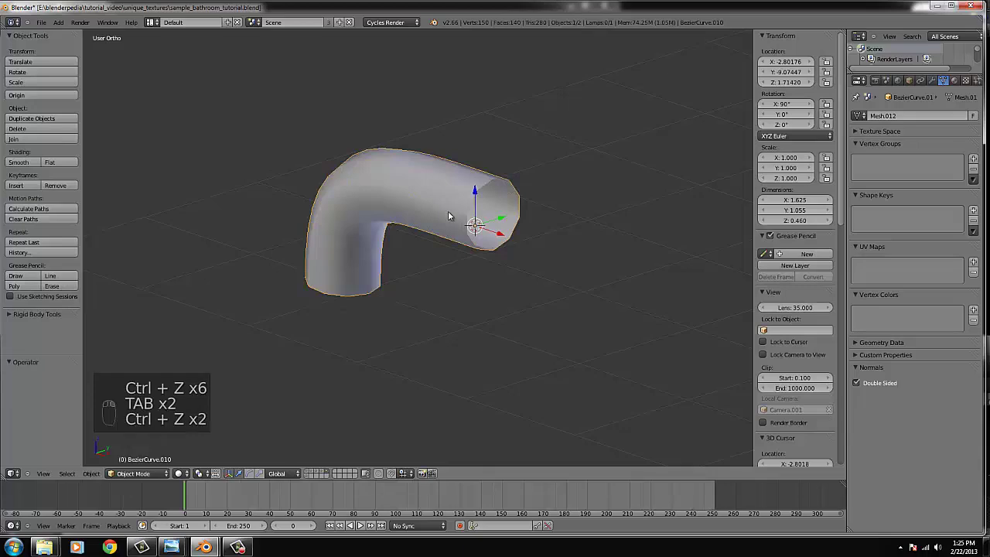
pyautogui.press('ctrl+z')
pyautogui.press('Tab')
pyautogui.press('Tab')
pyautogui.press('ctrl+z')
pyautogui.press('ctrl+z')
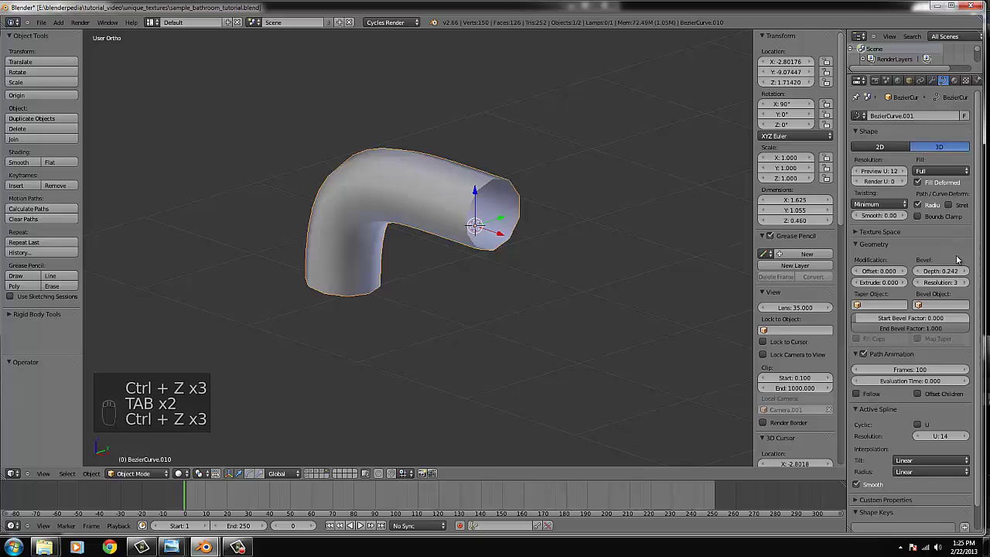
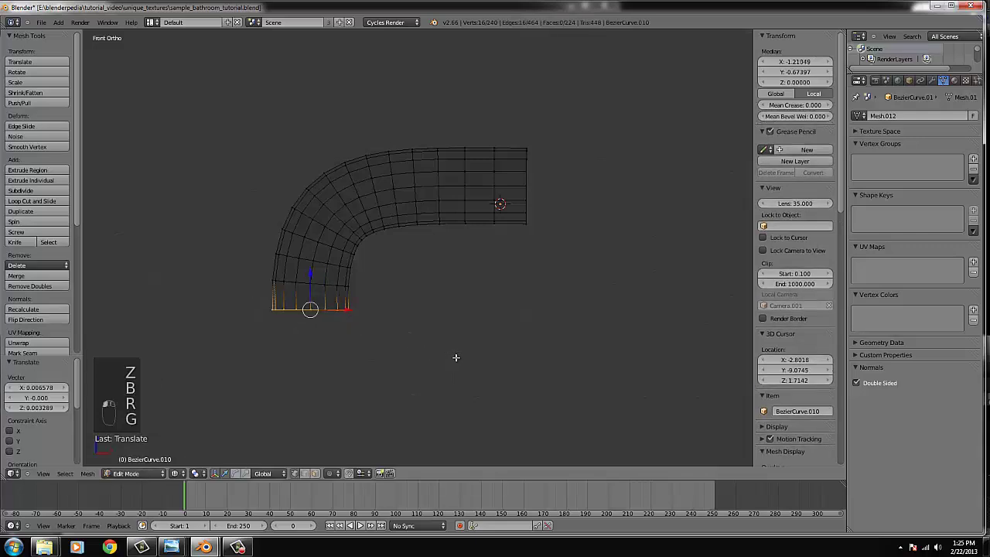
# - Rotate the tube's open end ring into a slanted spout tip and leave Edit Mode
pyautogui.press('r')
pyautogui.press('r')
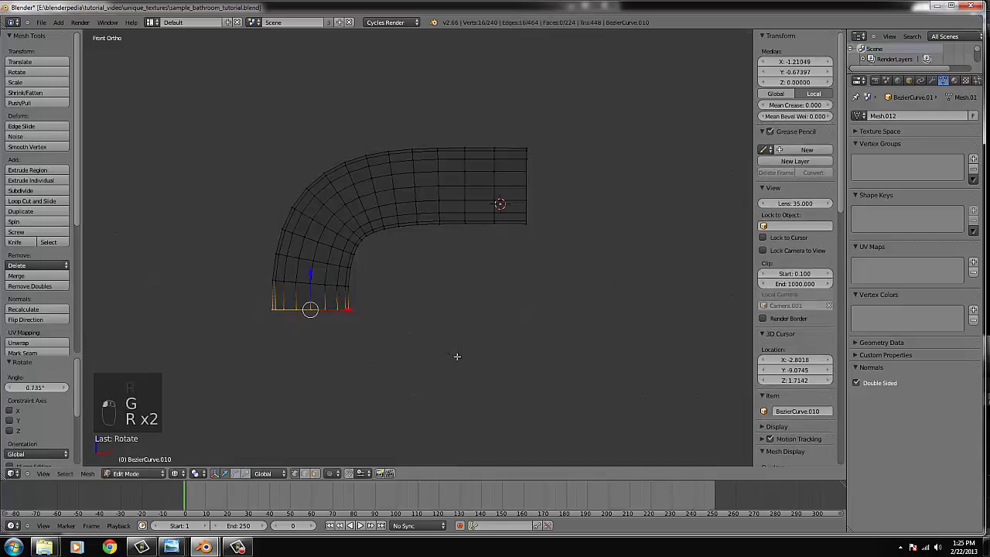
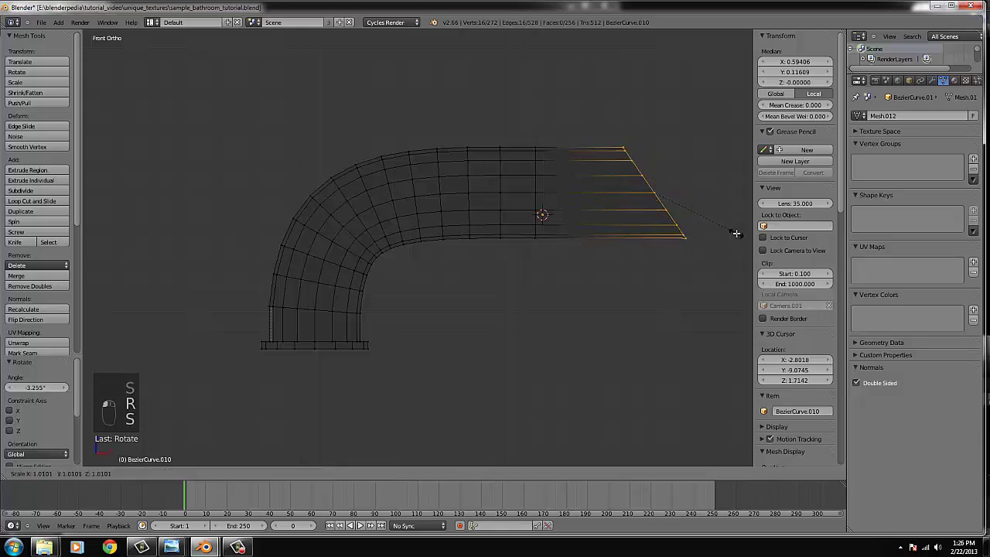
pyautogui.click(642, 240)
pyautogui.press('Tab')
pyautogui.press('z')
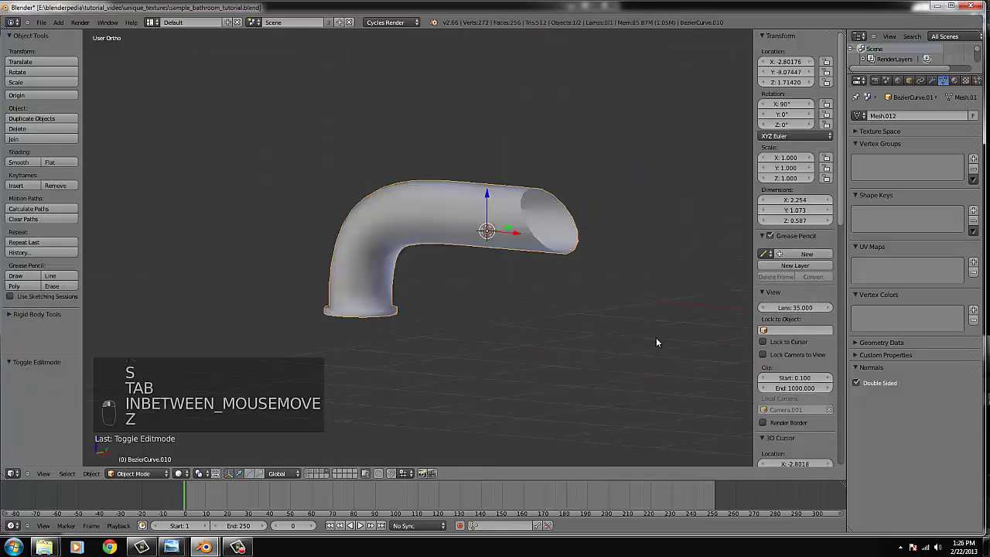
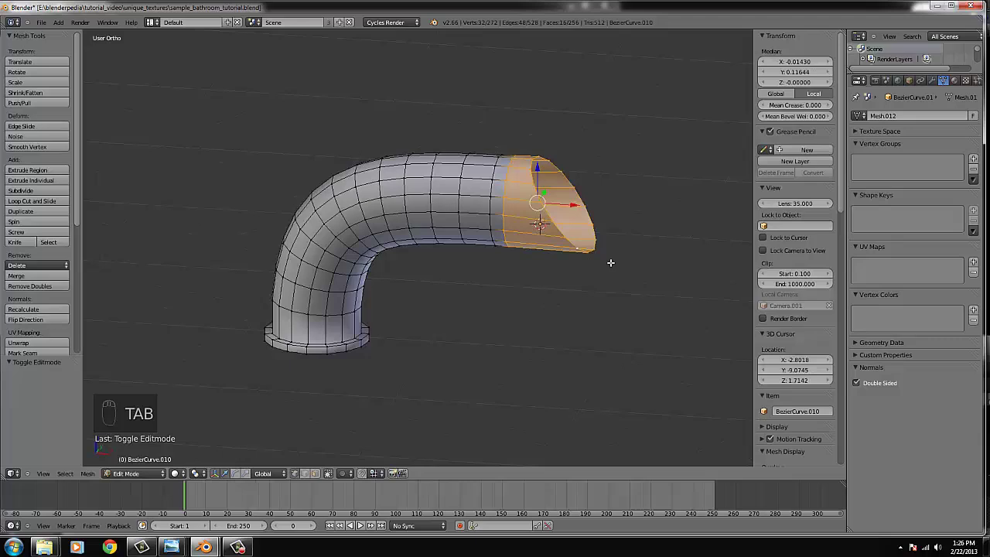
pyautogui.press('Tab')
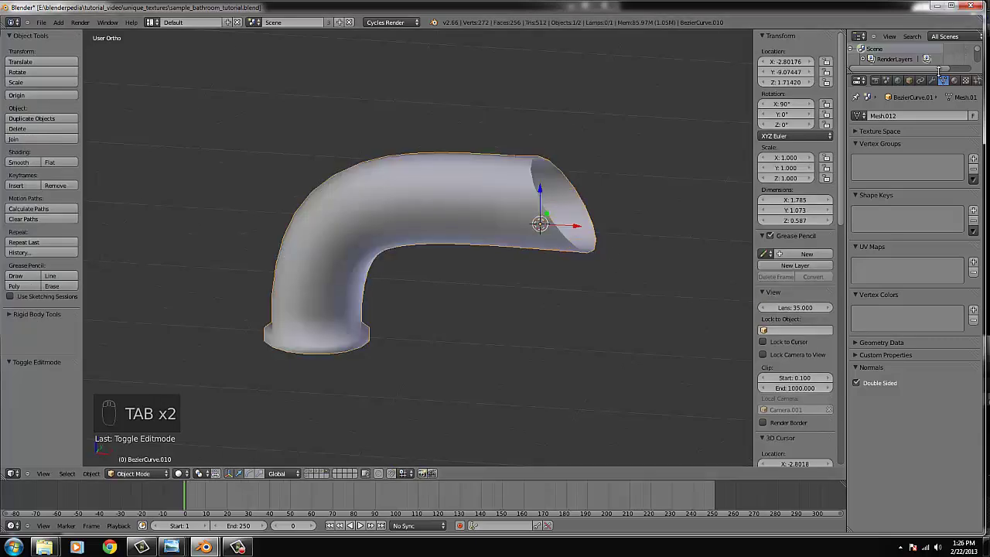
# - Add a Solidify modifier to the handle and set wall thickness to about 0.074
pyautogui.moveTo(813, 194); pyautogui.dragTo(601, 247)
pyautogui.moveTo(568, 246); pyautogui.dragTo(899, 167)
pyautogui.moveTo(882, 167); pyautogui.dragTo(897, 164)
pyautogui.middleClick(664, 187)
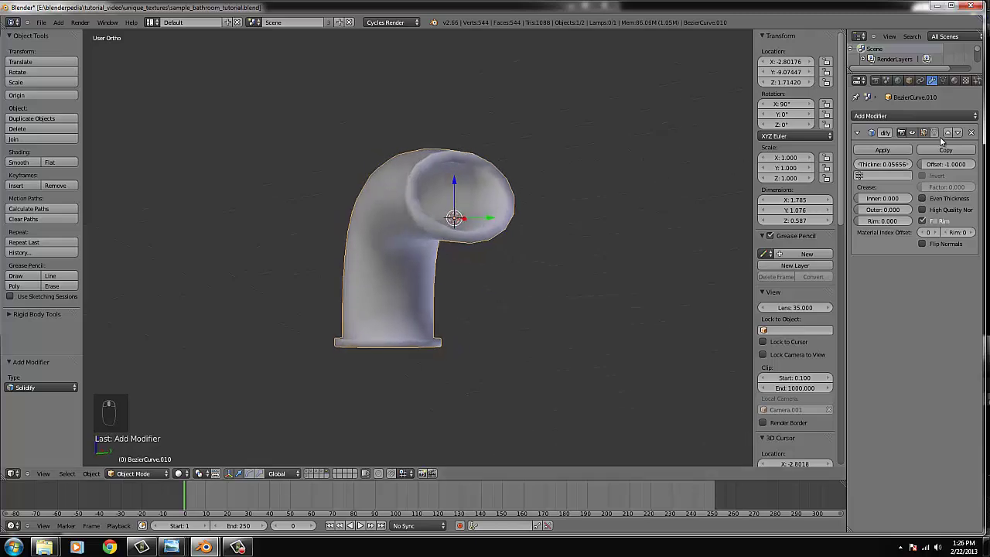
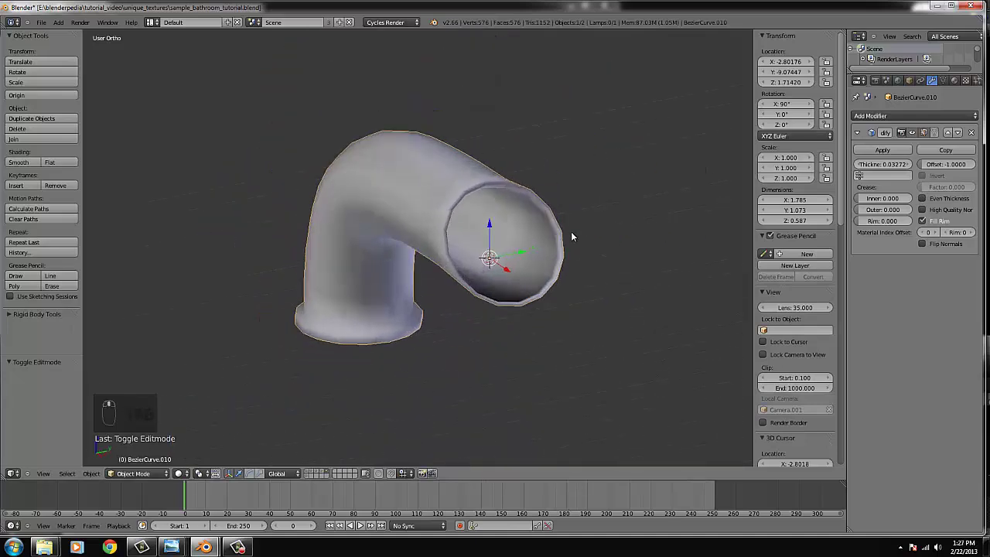
pyautogui.moveTo(890, 167); pyautogui.dragTo(518, 216)
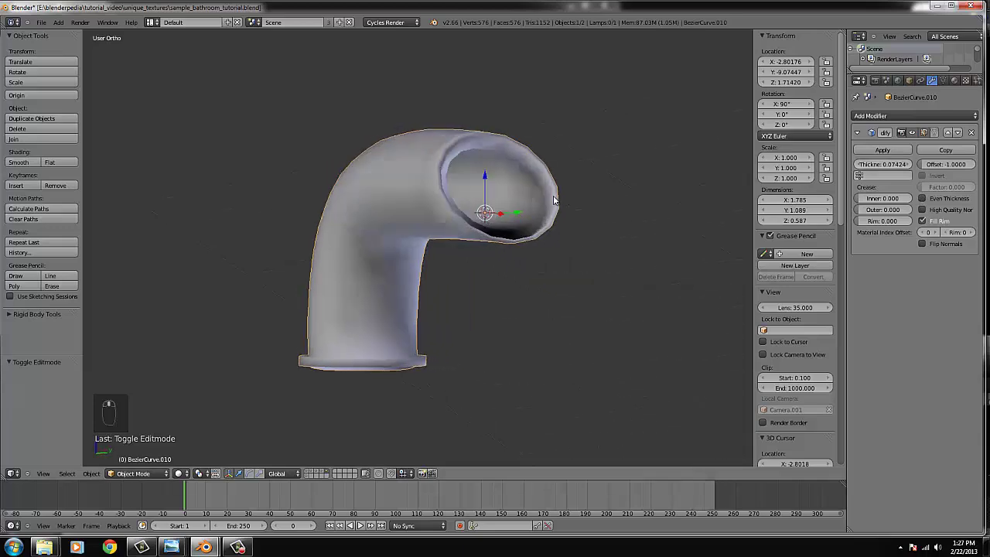
# - Enter Edit Mode on the handle mesh to inspect its slanted open tip
pyautogui.press('Tab')
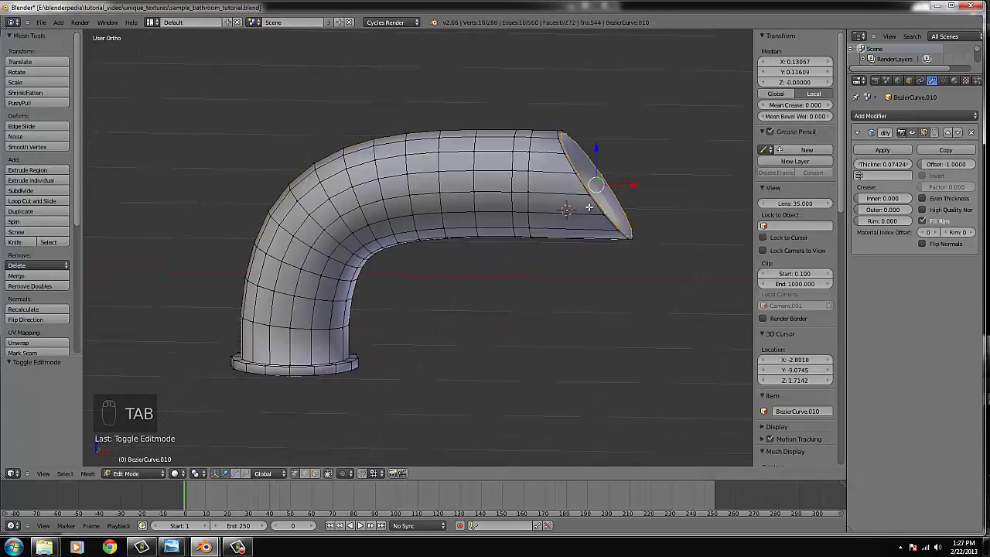
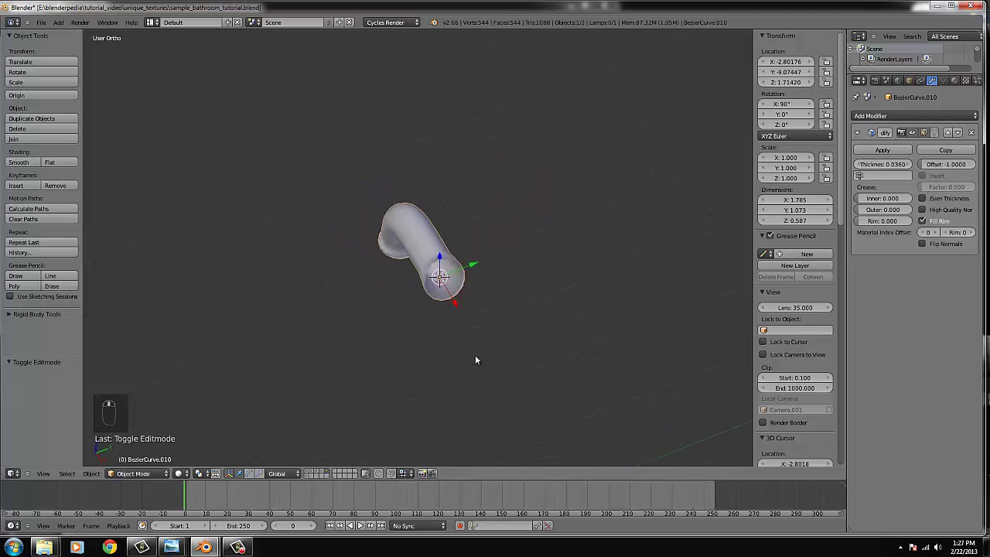
# - Check the handle from top and front, then undo the last several edits
pyautogui.press('KP_7')
pyautogui.press('KP_1')
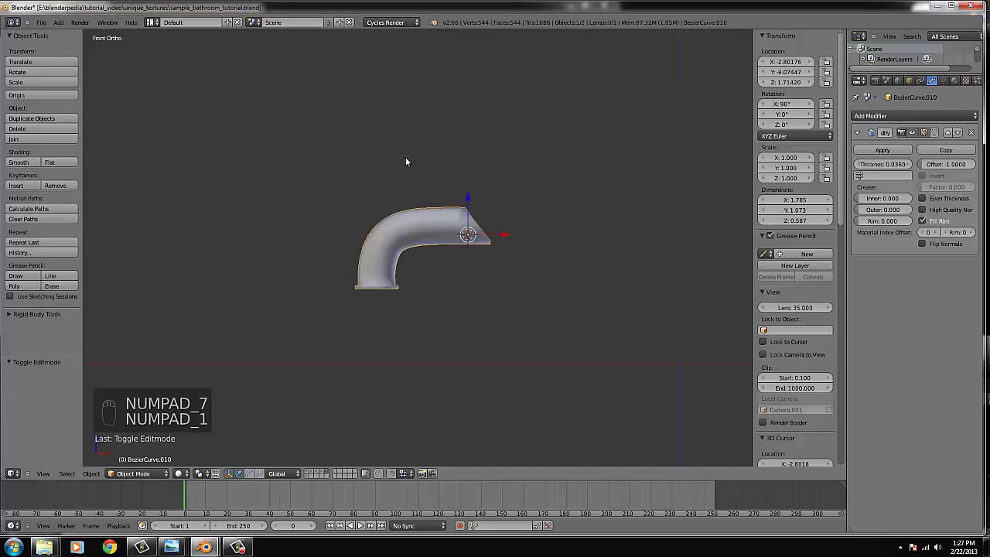
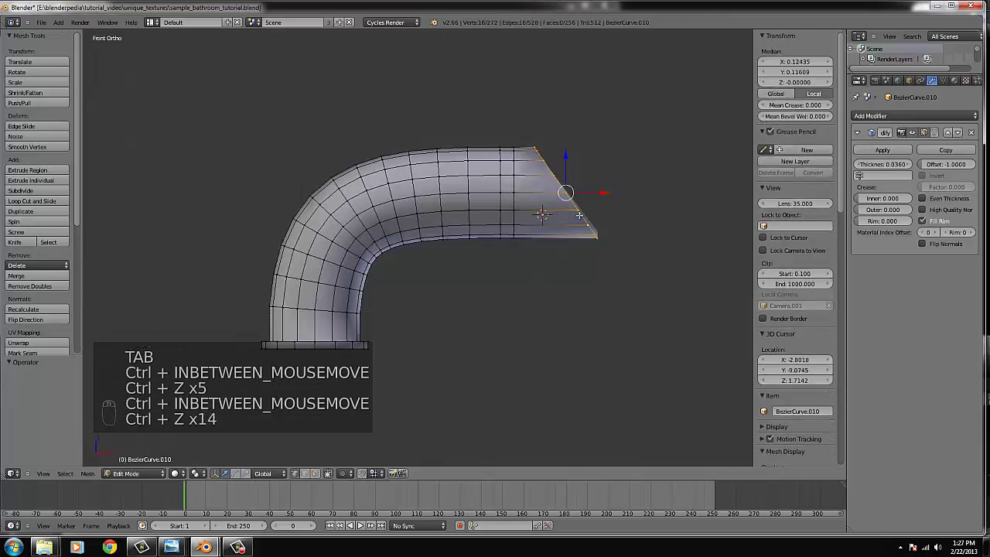
pyautogui.press('ctrl+z')
pyautogui.press('ctrl+z')
pyautogui.press('ctrl+z')
pyautogui.press('ctrl+z')
pyautogui.press('ctrl+z')
pyautogui.press('ctrl+z')
pyautogui.press('ctrl+z')
pyautogui.press('ctrl+z')
# - Rotate and scale the tube, then check it in front and side views
pyautogui.press('r')
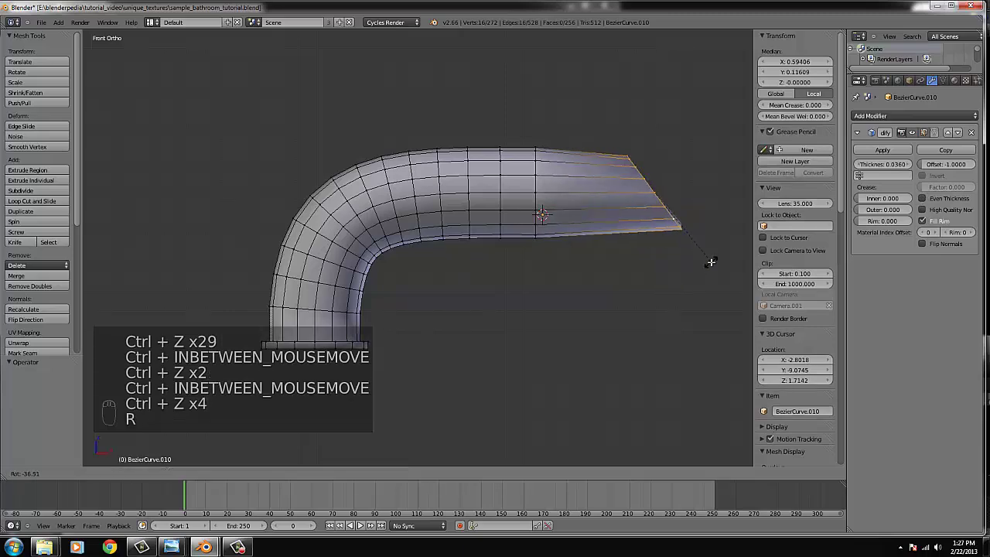
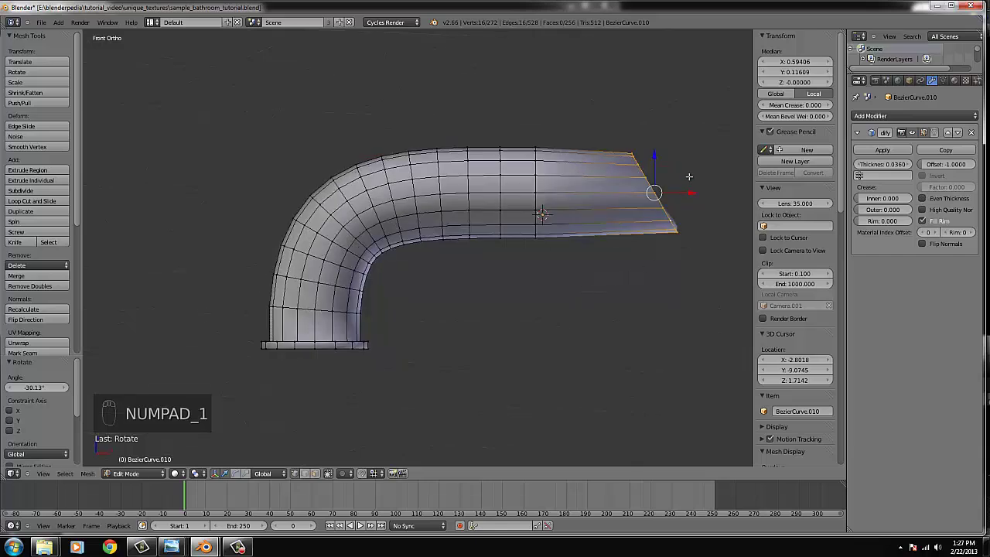
pyautogui.press('s')
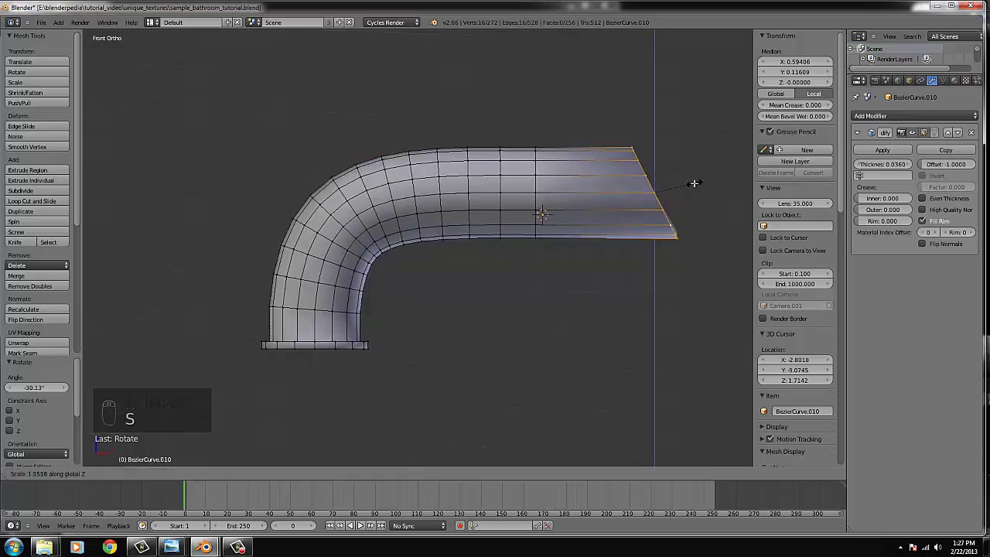
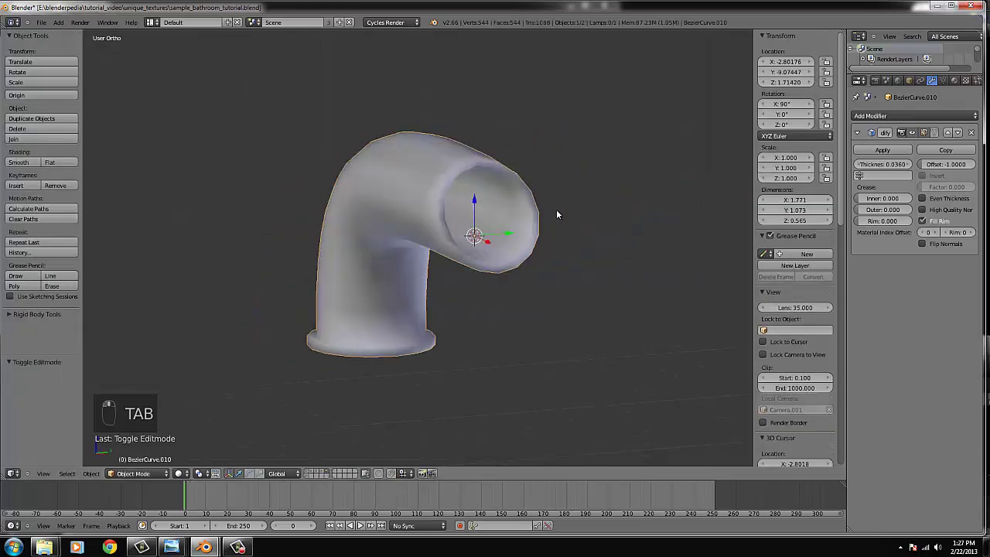
pyautogui.press('KP_1')
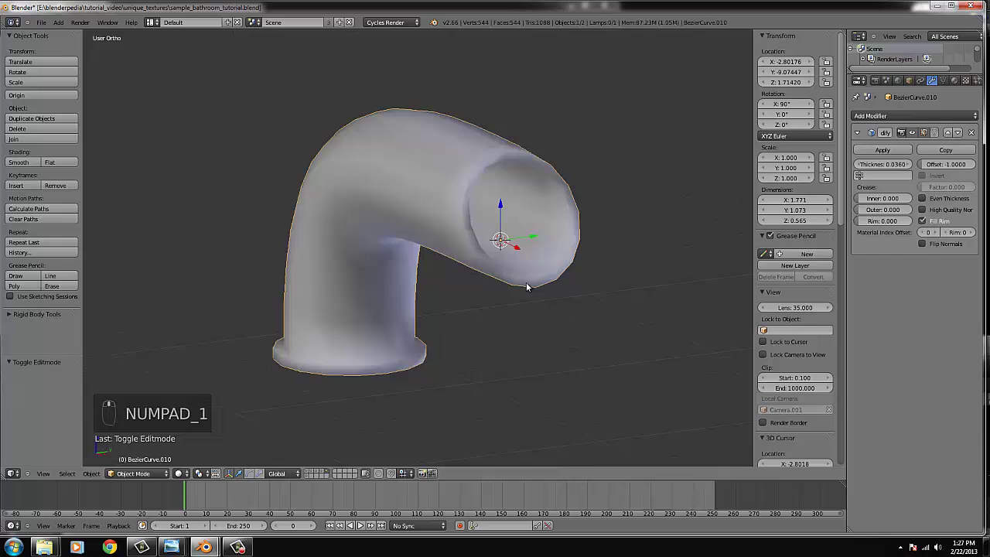
pyautogui.press('KP_3')
# - Add a torus ring (Torus.006) around the top end of the spout tube
pyautogui.moveTo(107, 91); pyautogui.dragTo(140, 112)
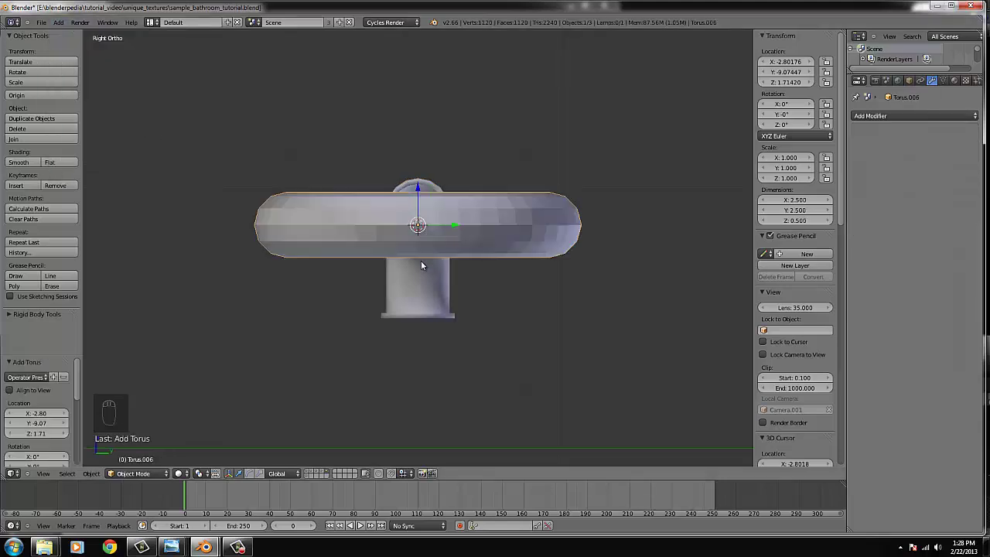
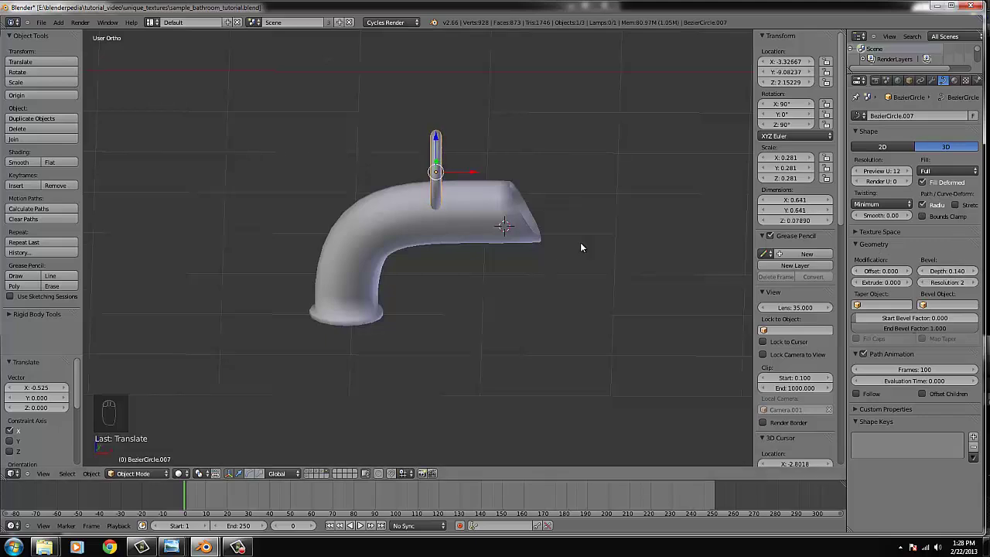
# - In front view, rotate and reposition the Bezier circle ring on top of the spout
pyautogui.press('KP_1')
pyautogui.press('r')
pyautogui.moveTo(610, 192); pyautogui.dragTo(427, 289)
pyautogui.press('g')
pyautogui.press('r')
pyautogui.press('g')
# - Tilt the ring forward about 73° on X, scale it, and check the faucet from the front
pyautogui.moveTo(474, 210); pyautogui.dragTo(509, 261)
pyautogui.click(449, 256)
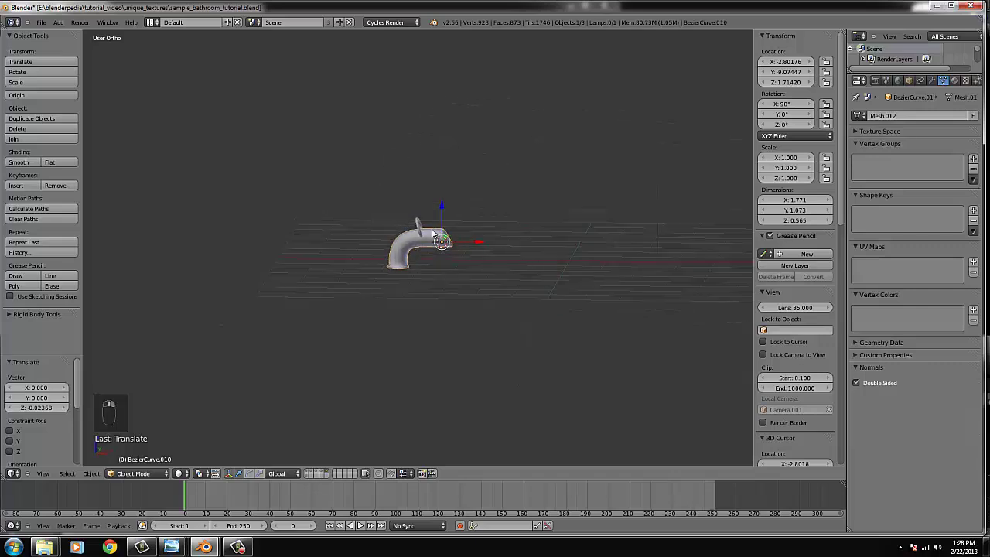
pyautogui.press('s')
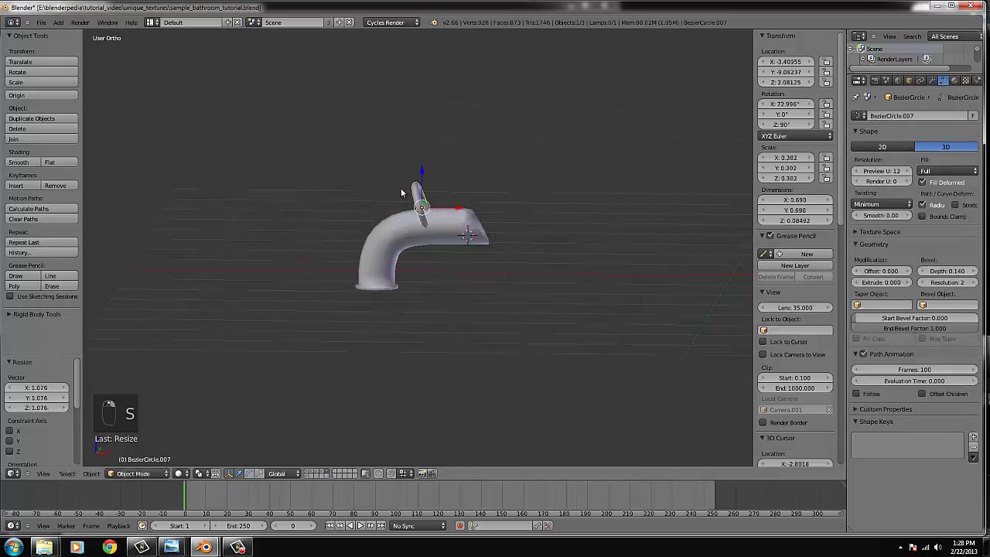
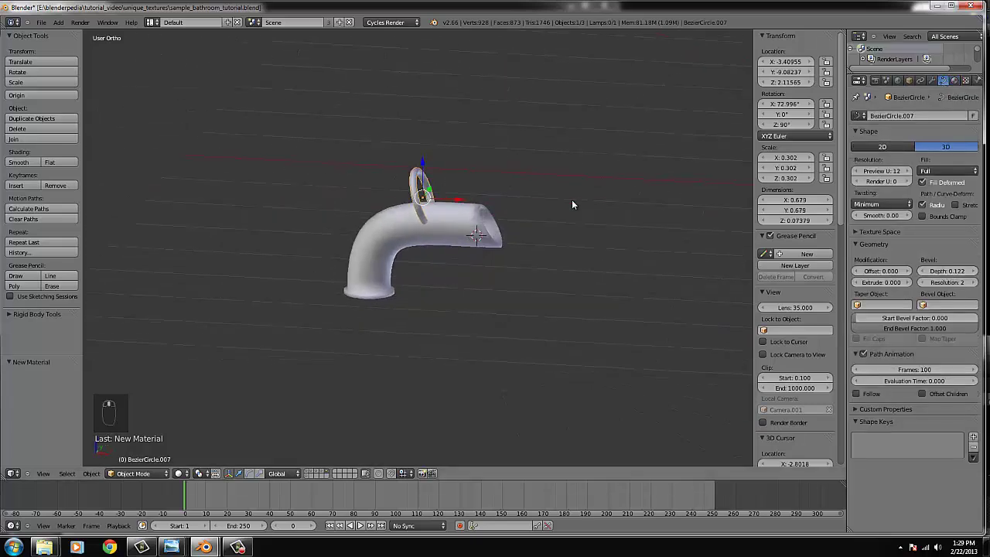
pyautogui.press('KP_1')
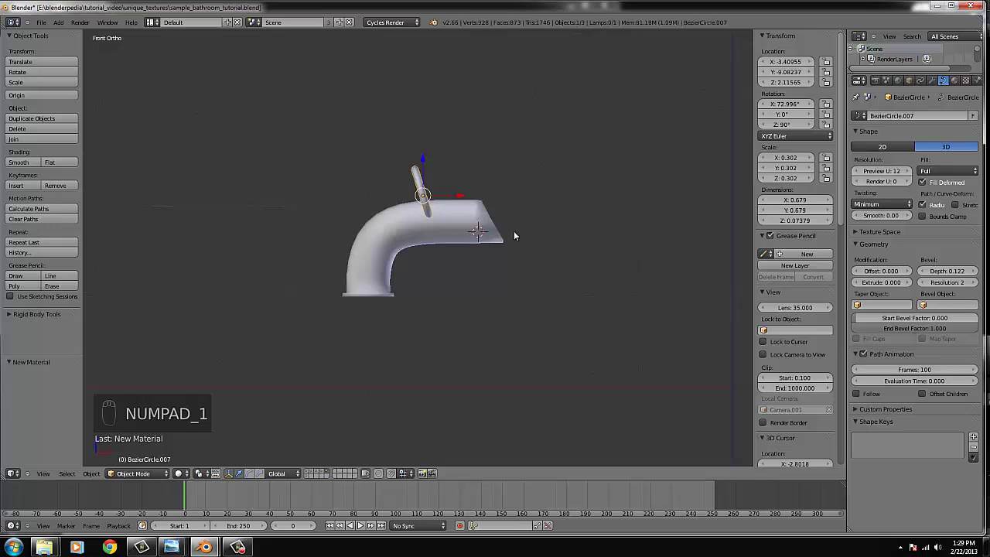
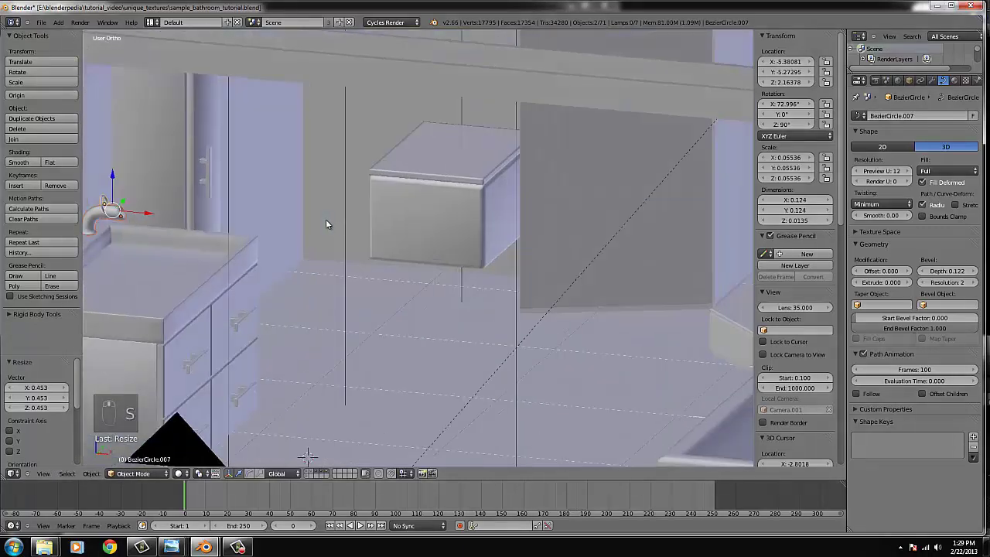
# - Shrink the faucet to about 0.048 scale and start moving it in side wireframe view
pyautogui.moveTo(206, 198); pyautogui.dragTo(208, 212)
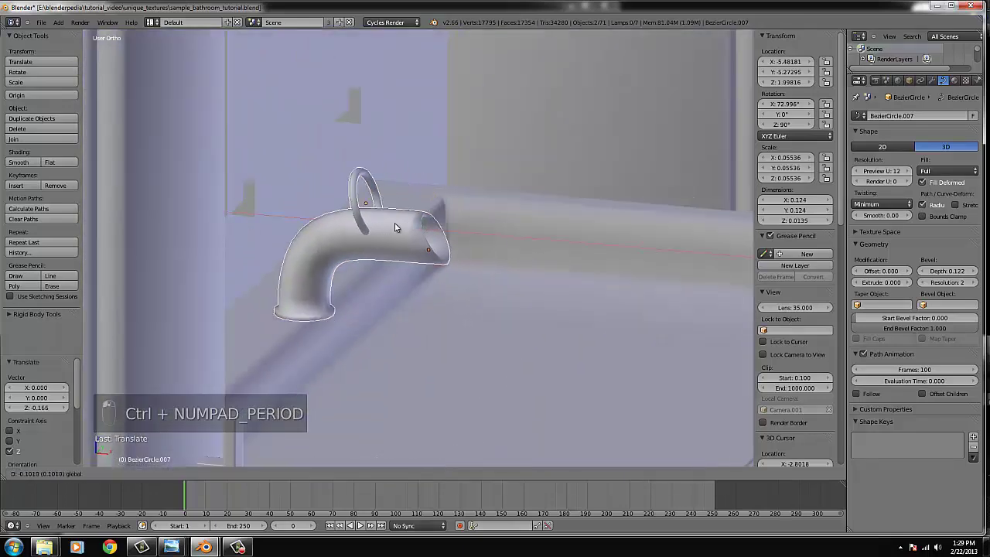
pyautogui.press('s')
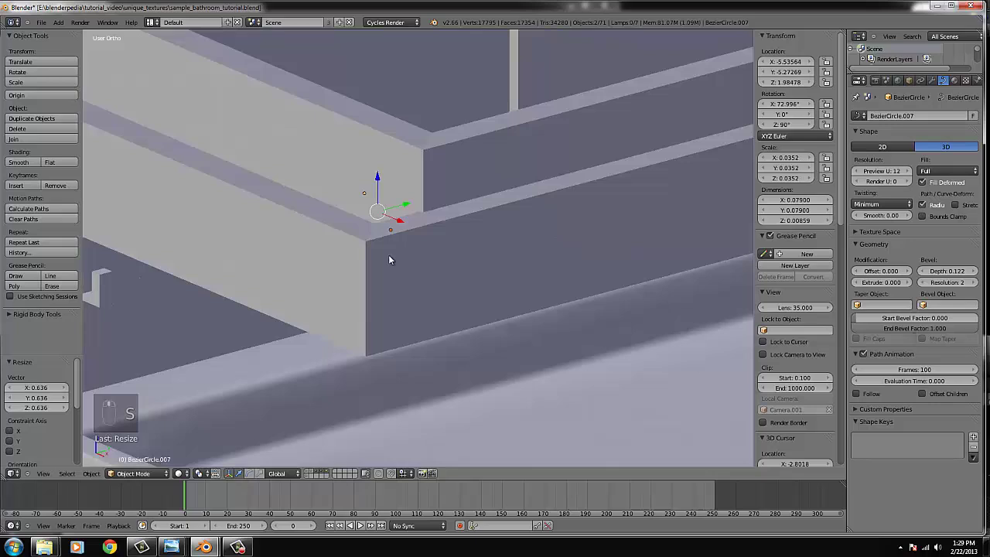
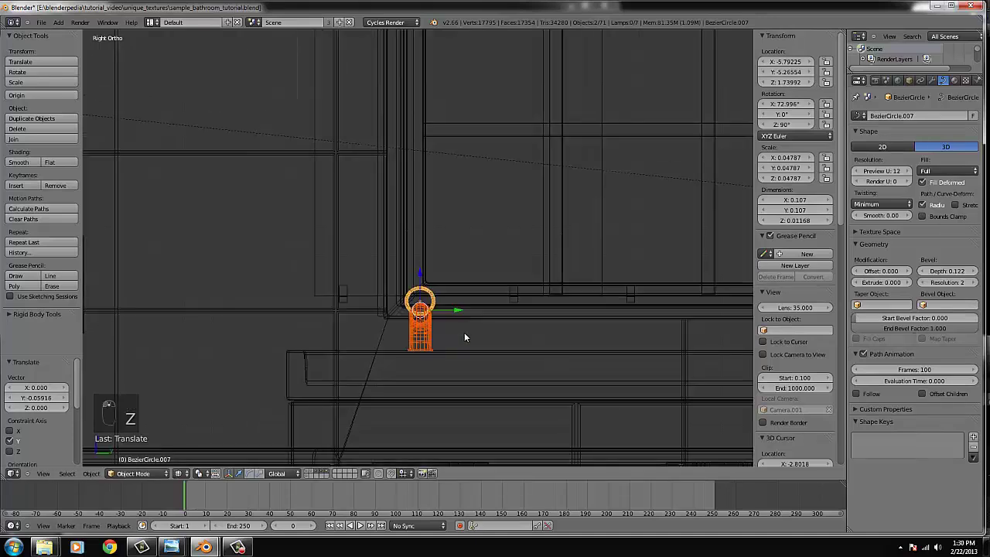
pyautogui.press('alt+d')
pyautogui.moveTo(454, 316); pyautogui.dragTo(681, 337)
pyautogui.rightClick(480, 320)
# - Move the faucet across the room toward the bathtub, checking from the top
pyautogui.moveTo(635, 305); pyautogui.dragTo(470, 356)
pyautogui.middleClick(470, 356)
pyautogui.press('KP_7')
pyautogui.press('alt+d')
# - Confirm the faucet's position, enlarge it slightly and adjust its rotation
pyautogui.press('r')
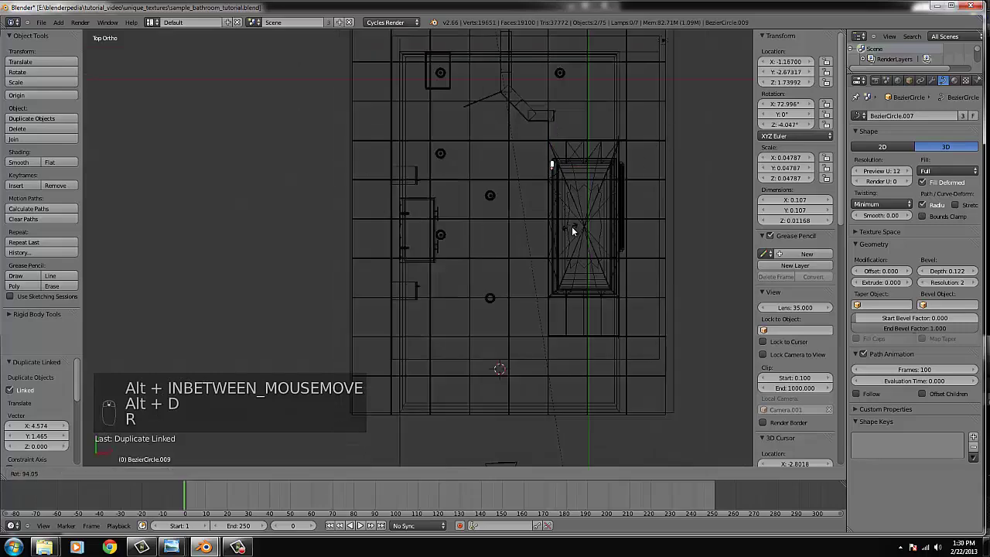
pyautogui.click(578, 229)
pyautogui.press('g')
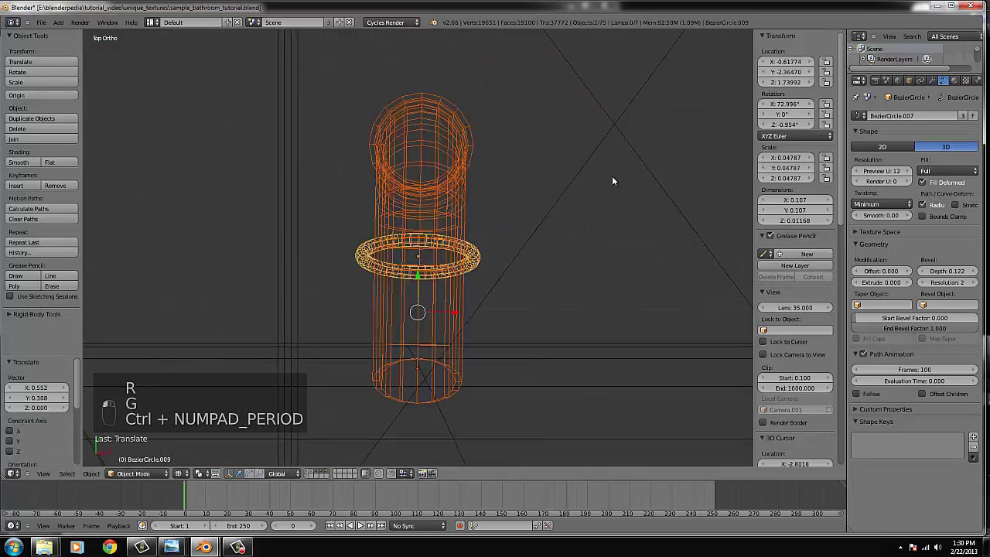
pyautogui.middleClick(487, 312)
pyautogui.press('s')
pyautogui.press('g')
pyautogui.moveTo(556, 333); pyautogui.dragTo(530, 286)
pyautogui.press('r')
pyautogui.middleClick(529, 286)
# - Lower the faucet along Z onto the tub rim and check it through the scene camera
pyautogui.press('z')
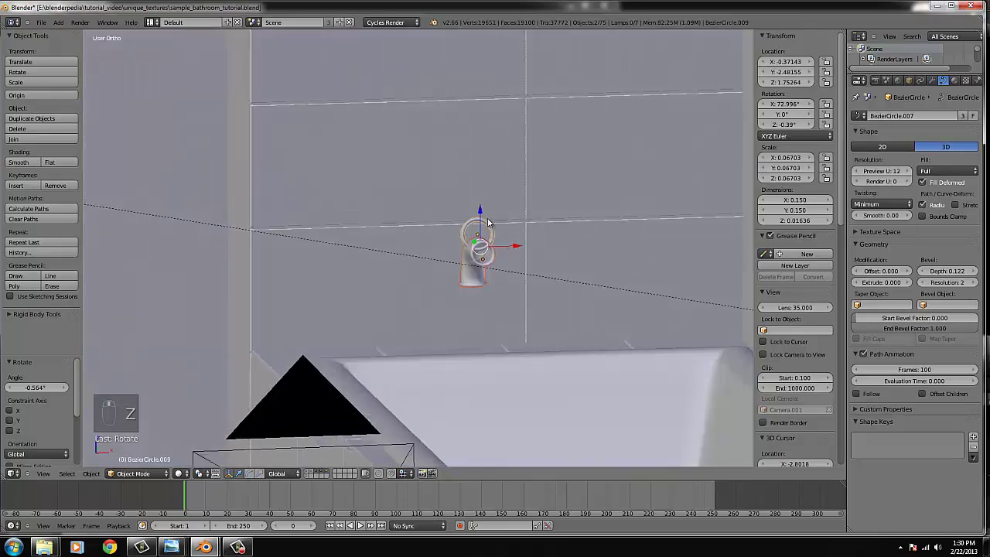
pyautogui.moveTo(483, 222); pyautogui.dragTo(493, 299)
pyautogui.middleClick(493, 299)
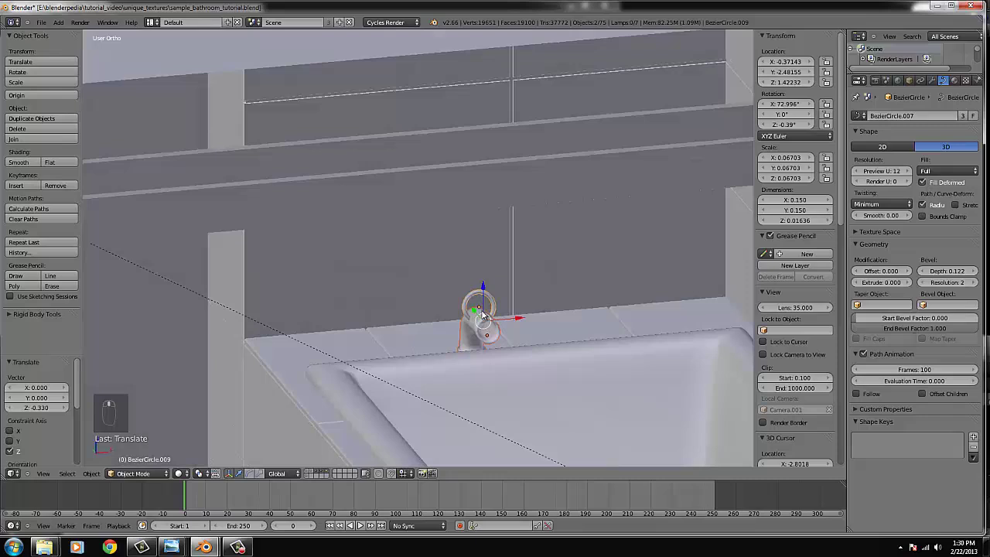
pyautogui.moveTo(472, 311); pyautogui.dragTo(468, 305)
pyautogui.moveTo(483, 287); pyautogui.dragTo(504, 301)
pyautogui.press('KP_0')
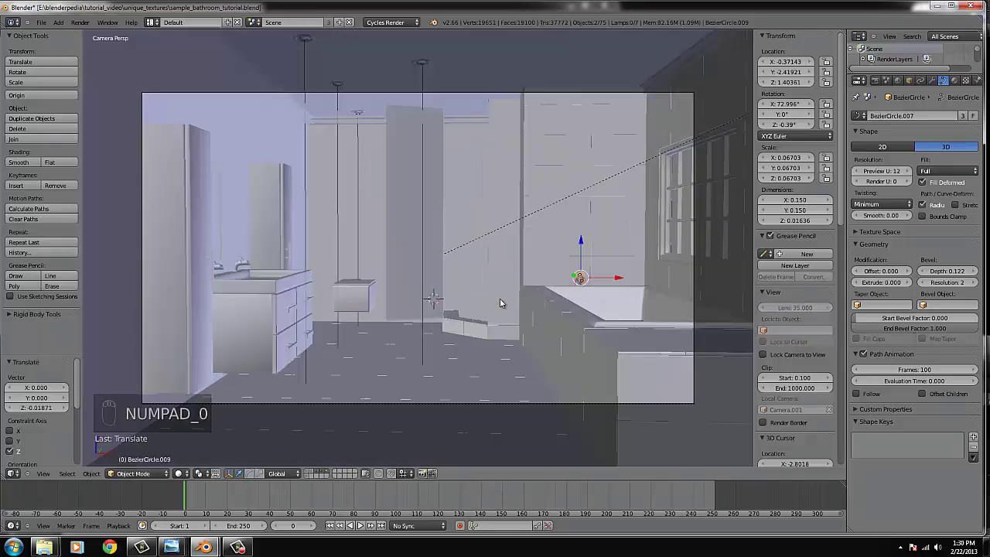
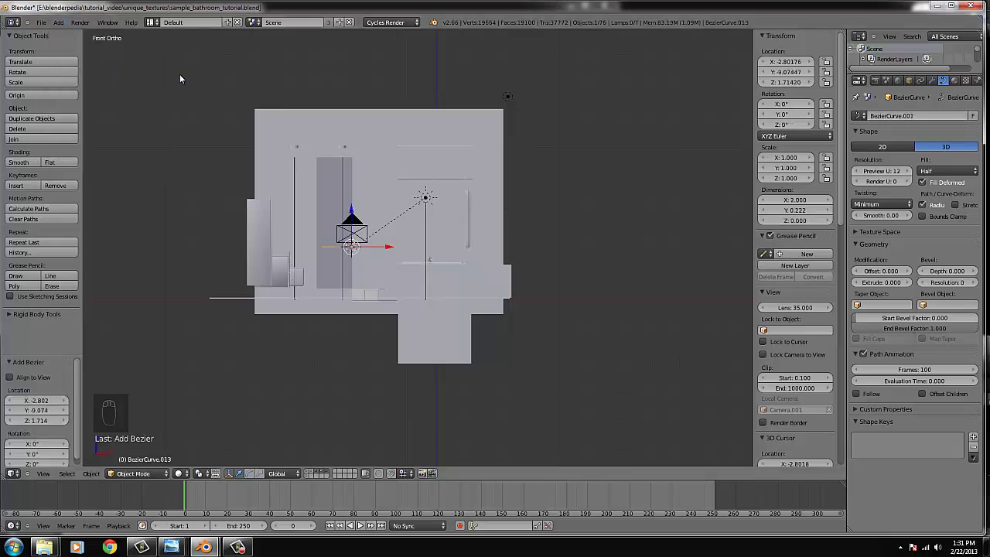
# - Move the new curve off to the right along X and view the folded towel from the front
pyautogui.press('g')
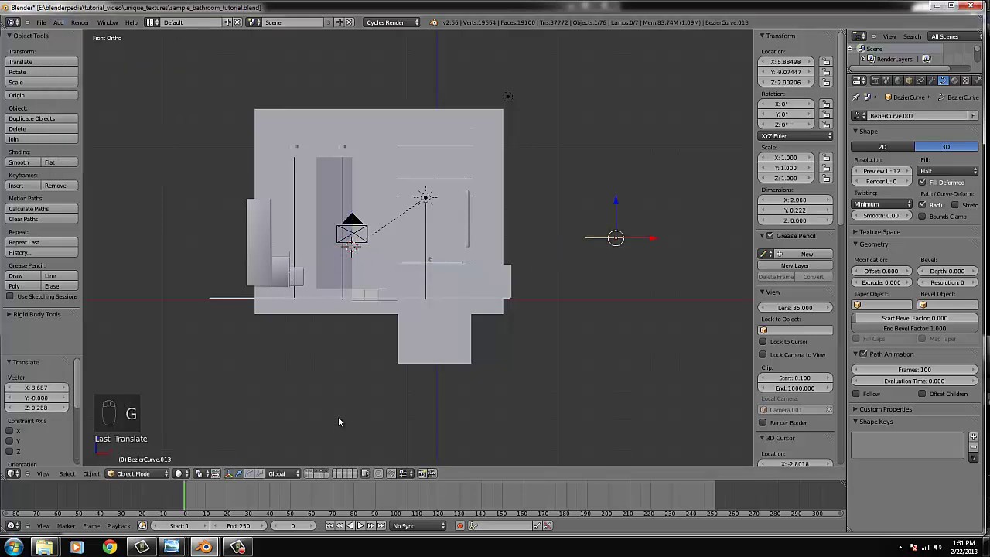
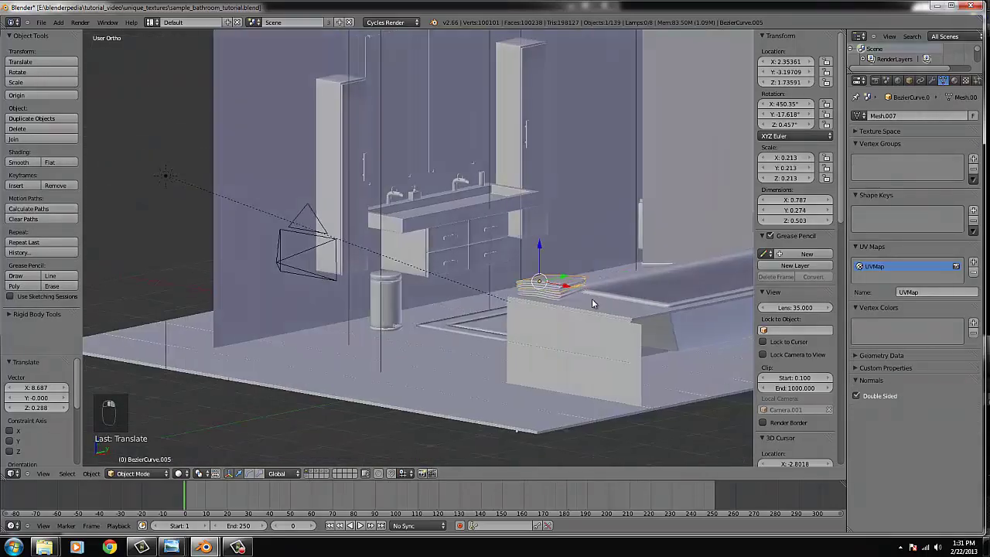
pyautogui.moveTo(598, 305); pyautogui.dragTo(570, 317)
pyautogui.press('KP_1')
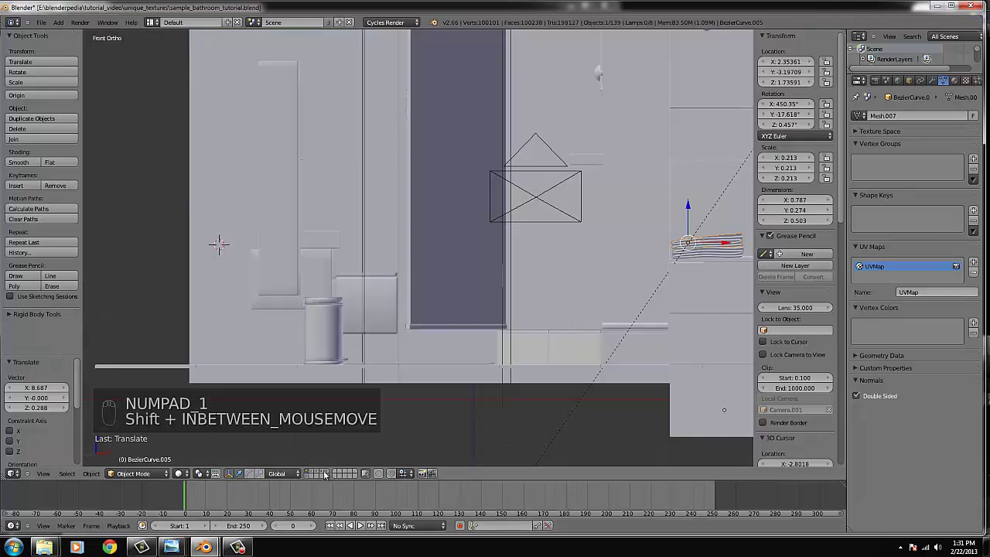
# - Orbit and pan around the towel on the counter to look it over
pyautogui.moveTo(328, 476); pyautogui.dragTo(445, 264)
pyautogui.middleClick(445, 265)
pyautogui.moveTo(427, 259); pyautogui.dragTo(261, 238)
# - Box-select the small piece Mesh.012 and send it to a different layer with M
pyautogui.press('b')
pyautogui.middleClick(261, 239)
pyautogui.press('m')
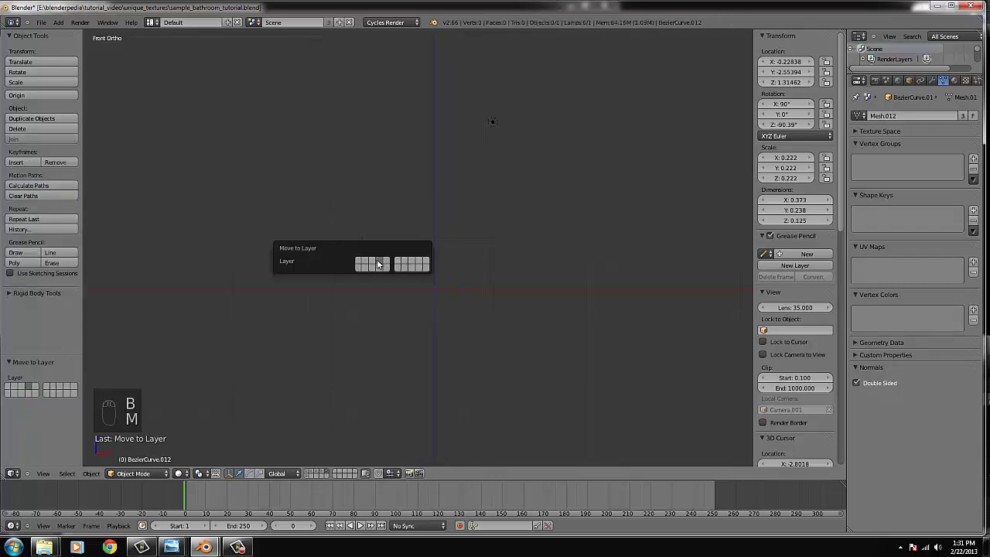
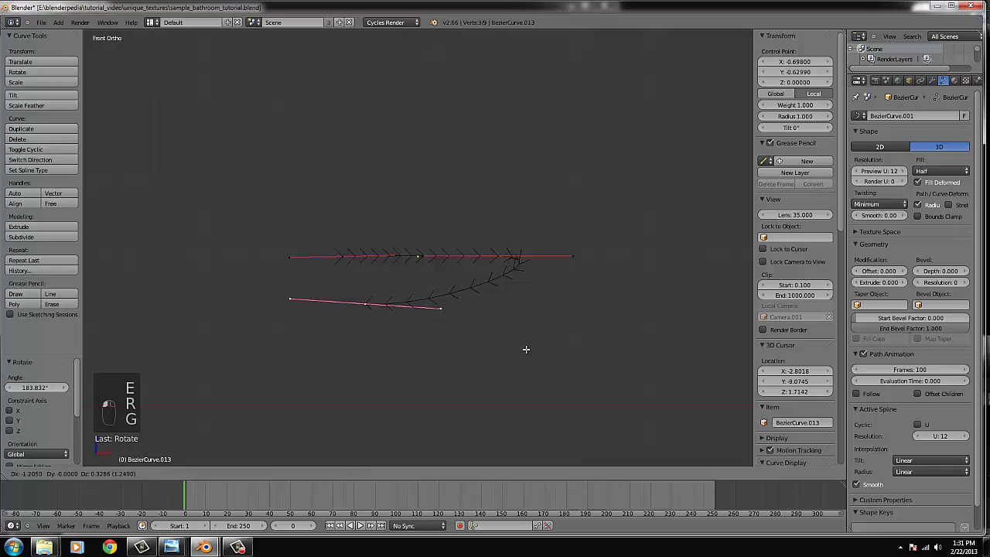
# - Rotate the curve upright to start the towel's zigzag fold
pyautogui.press('r')
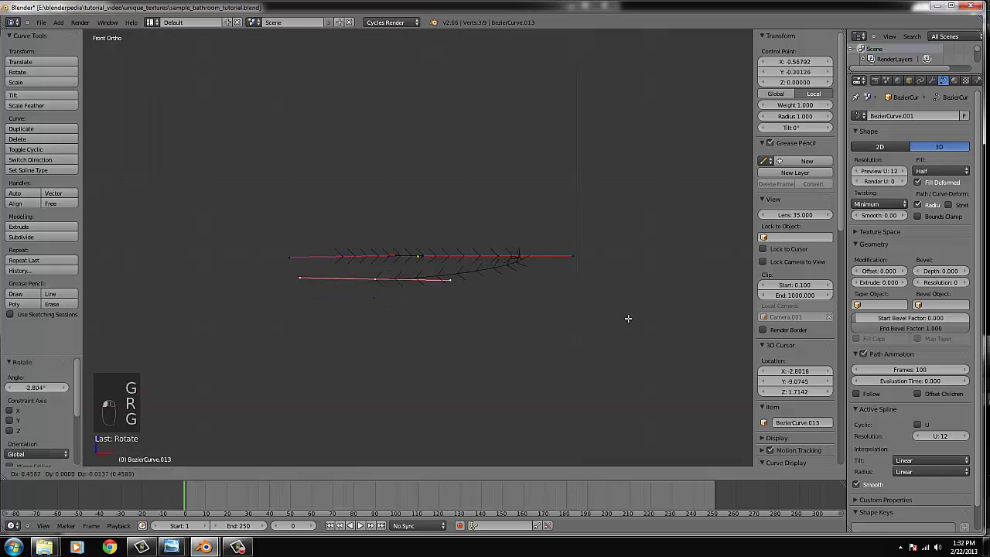
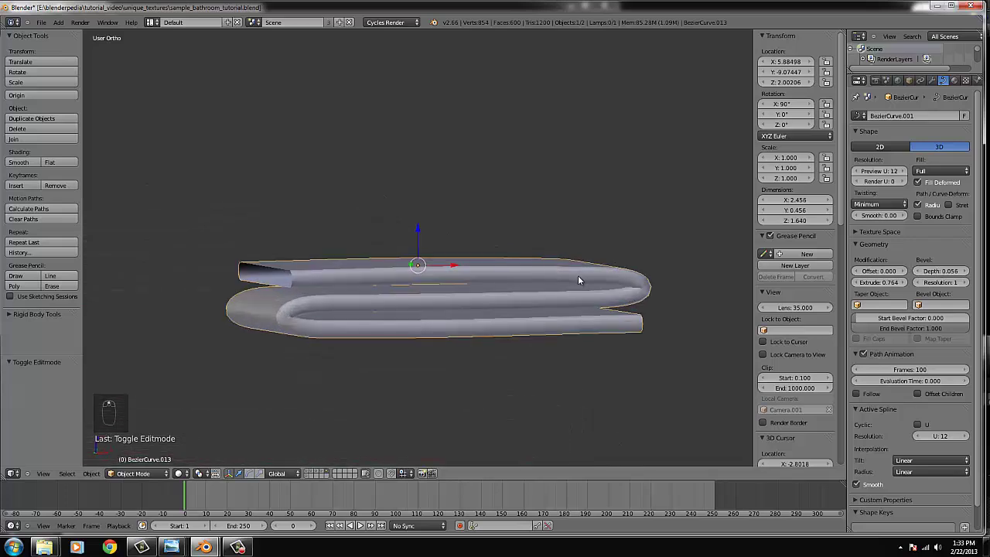
# - Zoom out and view the whole towel fold straight from the front
pyautogui.moveTo(965, 286); pyautogui.dragTo(558, 287)
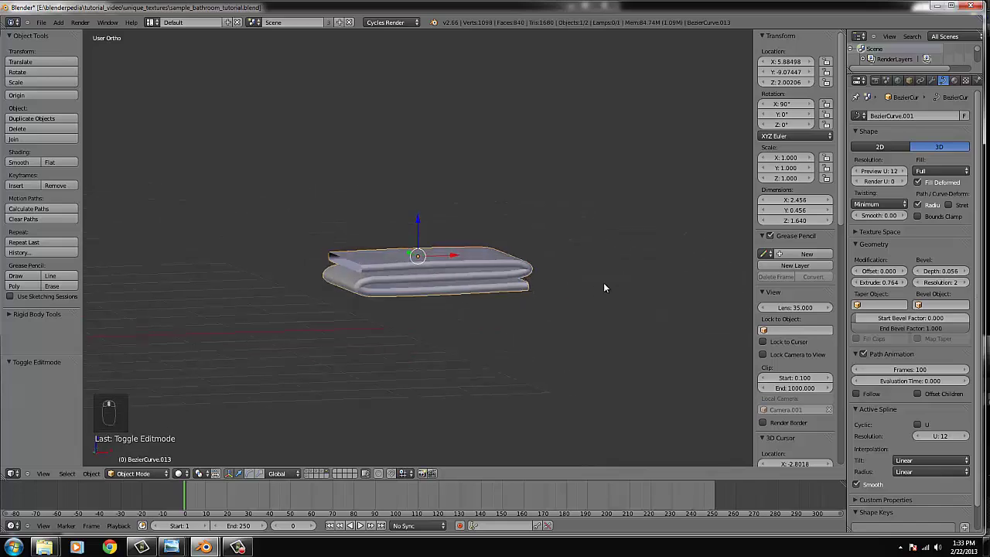
pyautogui.press('KP_1')
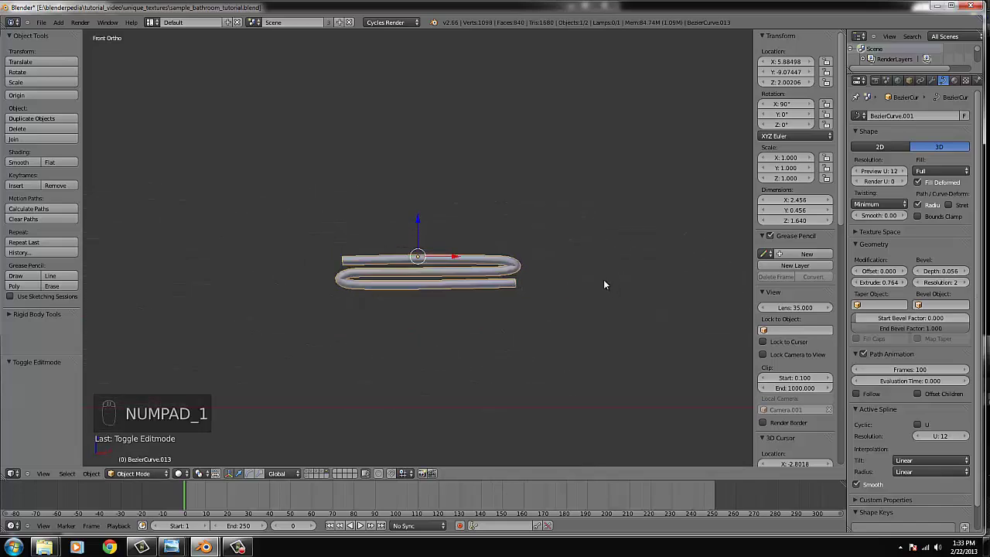
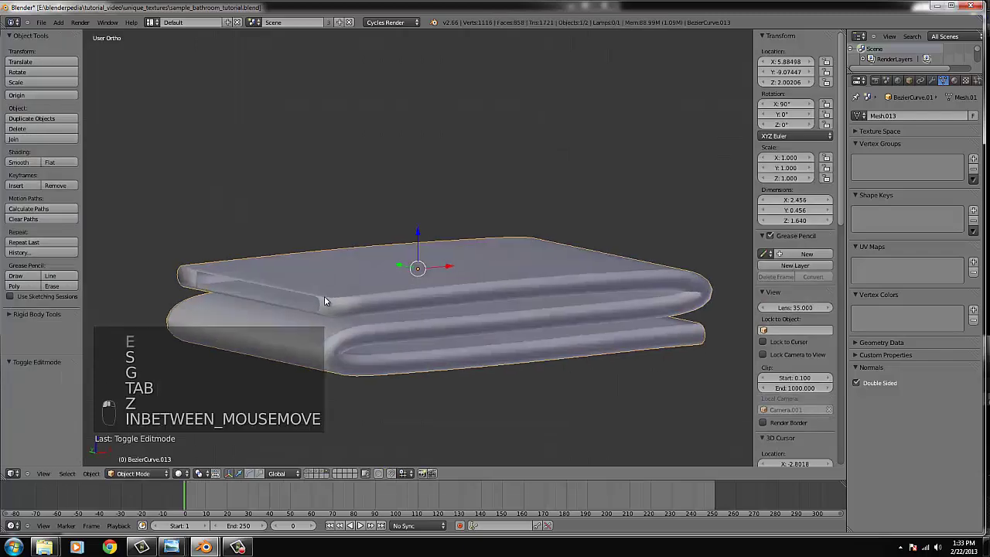
# - Undo the towel's recent edits back to its earlier thinner mesh with the end faces removed
pyautogui.press('Tab')
pyautogui.press('ctrl+z')
pyautogui.press('ctrl+z')
pyautogui.press('ctrl+z')
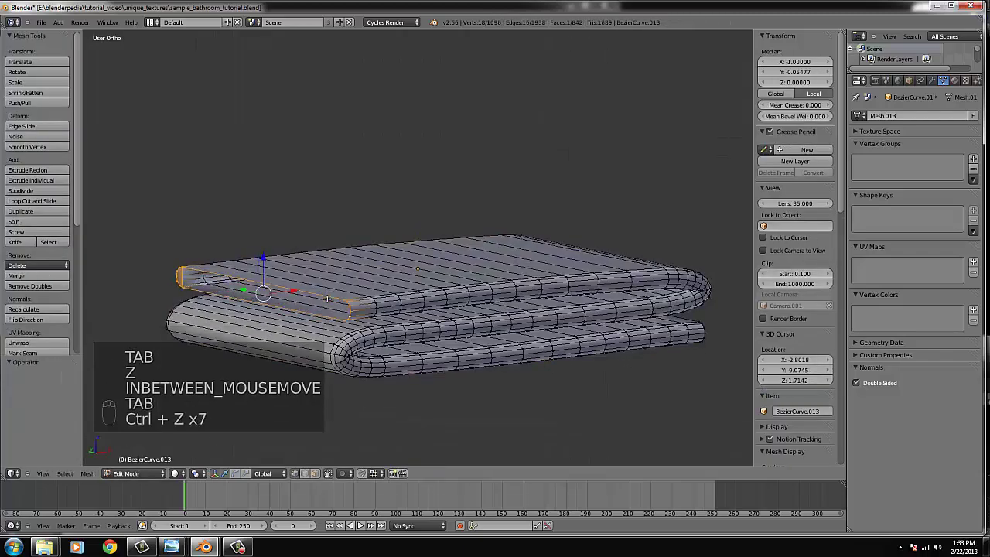
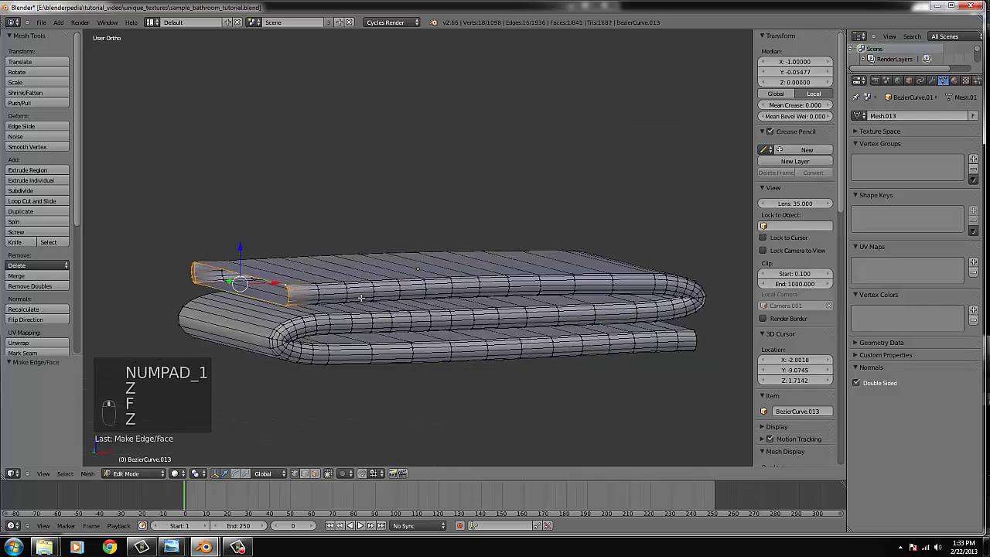
pyautogui.press('ctrl+z')
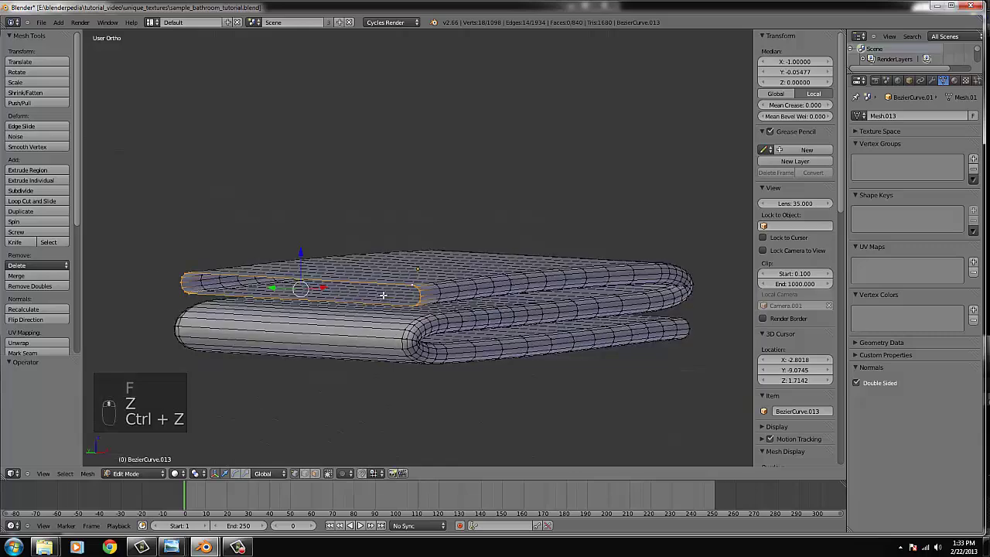
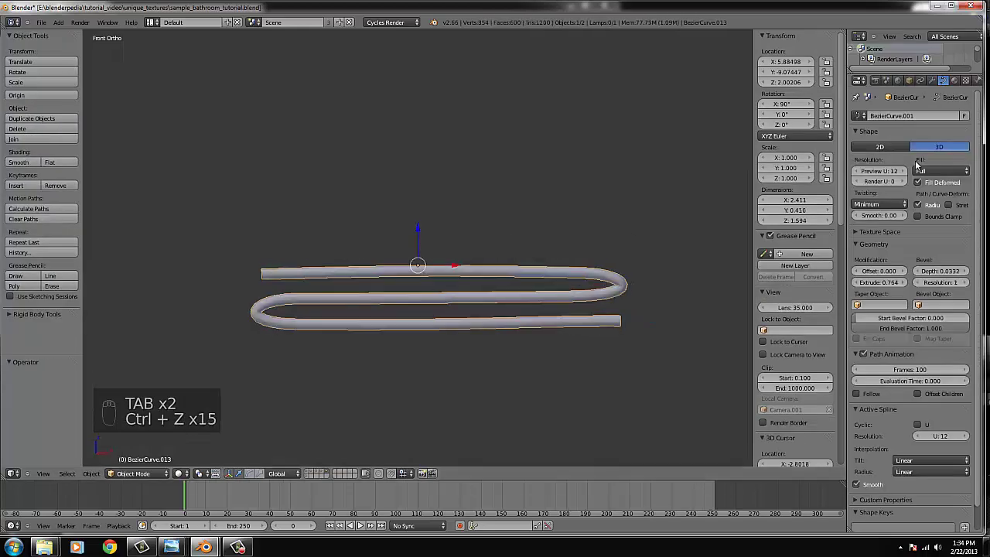
# - Raise the towel curve's Bevel Depth to about 0.080 to thicken its rounded profile
pyautogui.moveTo(941, 277); pyautogui.dragTo(950, 275)
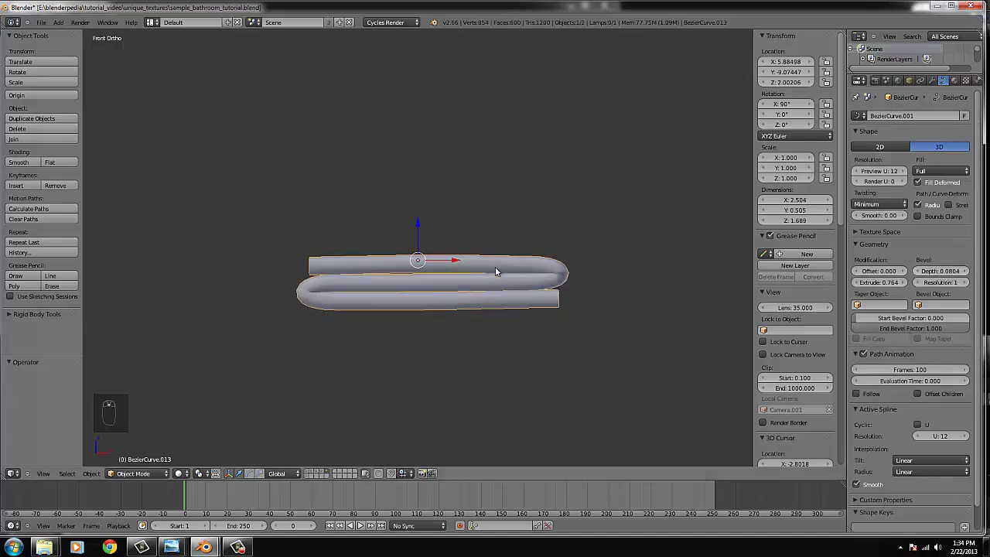
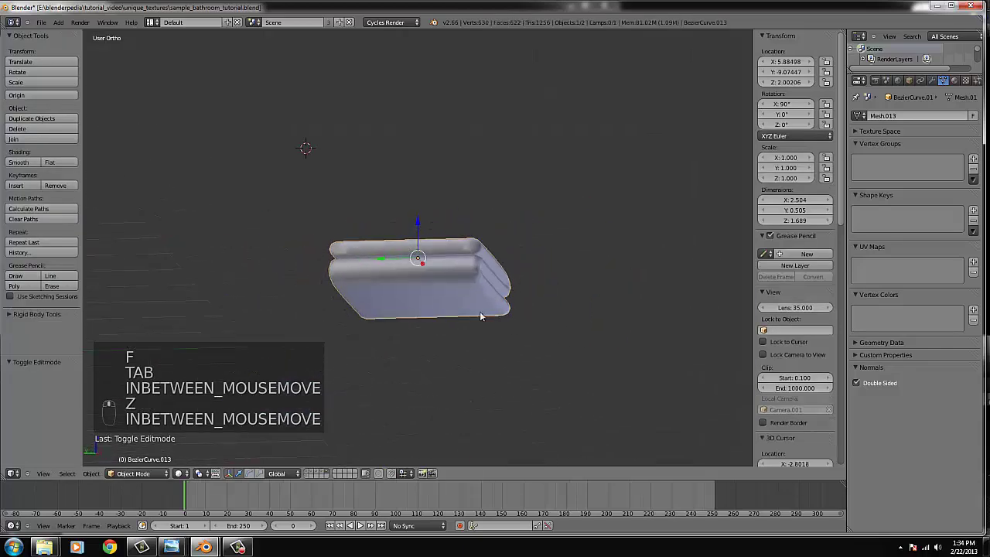
# - View the towel mesh from above, select all its linked geometry and bring up the UV unwrap options
pyautogui.press('KP_1')
pyautogui.press('KP_7')
pyautogui.press('Tab')
pyautogui.press('ctrl+l')
pyautogui.press('u')
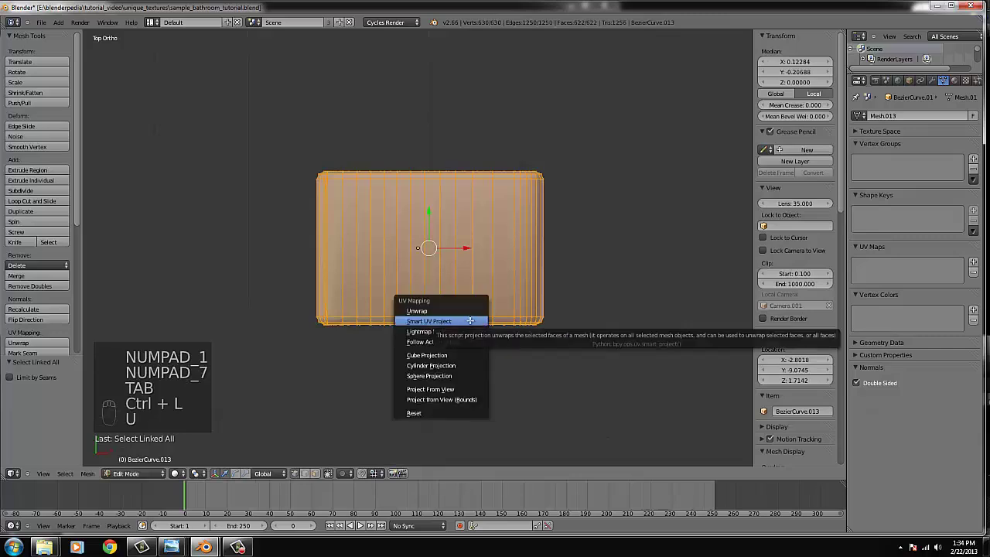
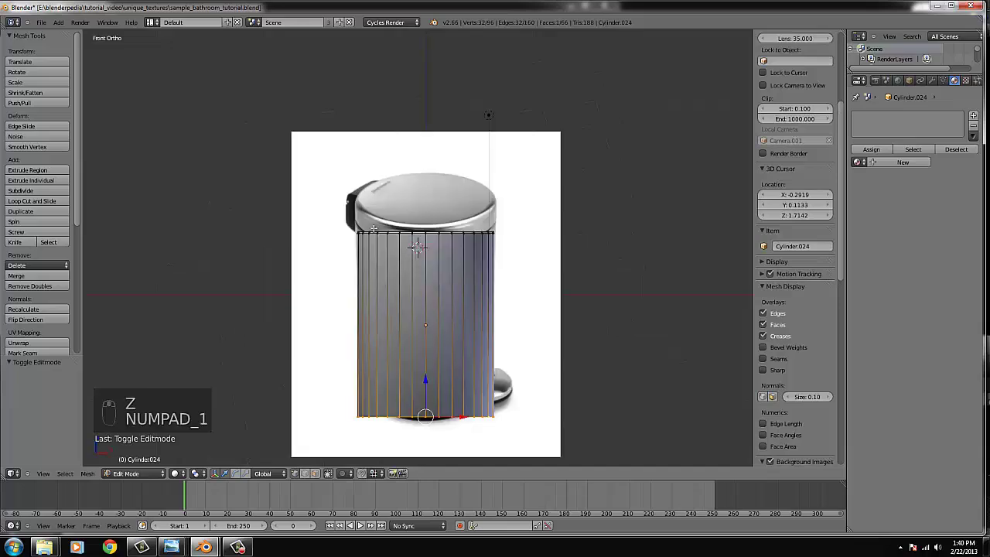
# - Zoom in close on the bin body below the lid
pyautogui.press('ctrl+KP_1')
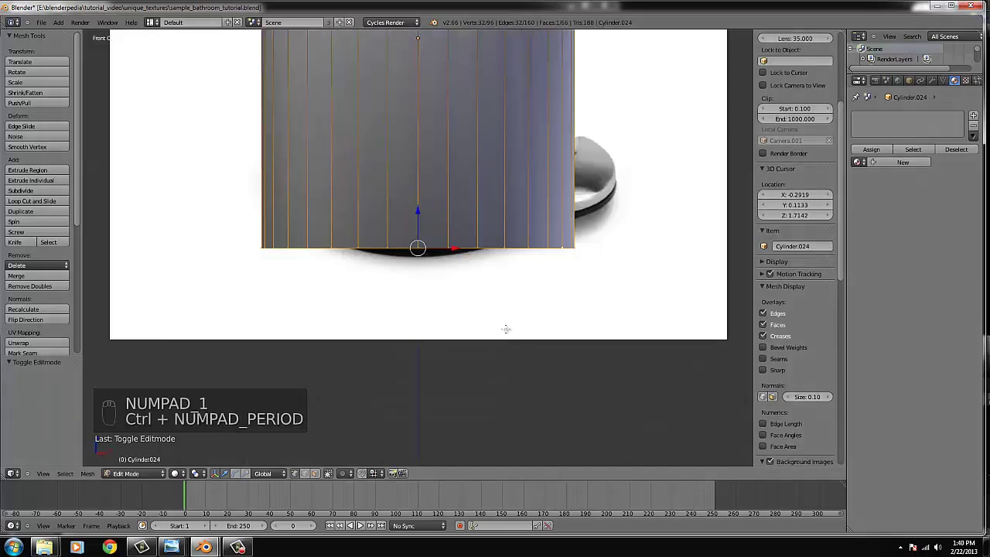
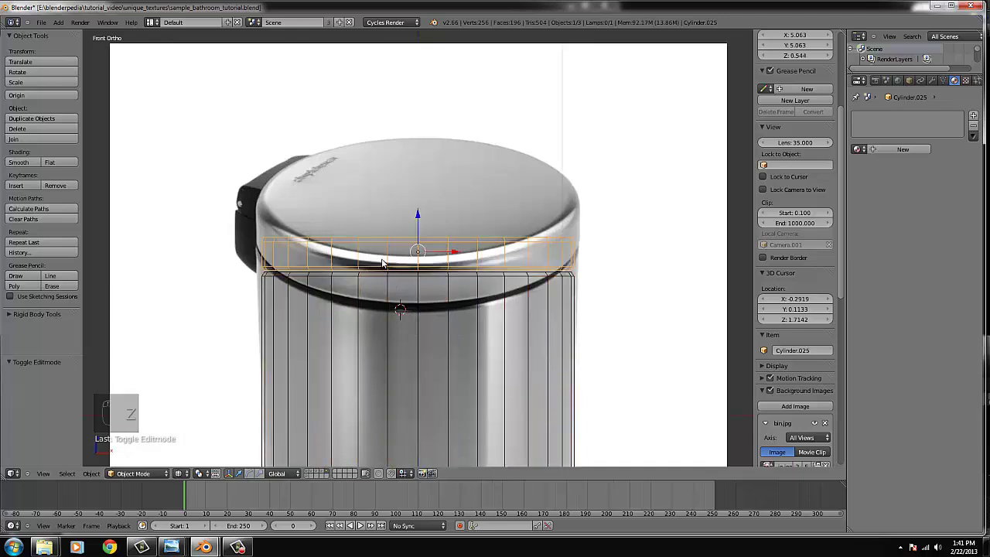
# - Duplicate the separated rim band, move the copy down the bin, then make a second copy for the base
pyautogui.press('shift+d')
pyautogui.moveTo(422, 239); pyautogui.dragTo(536, 289)
pyautogui.press('s')
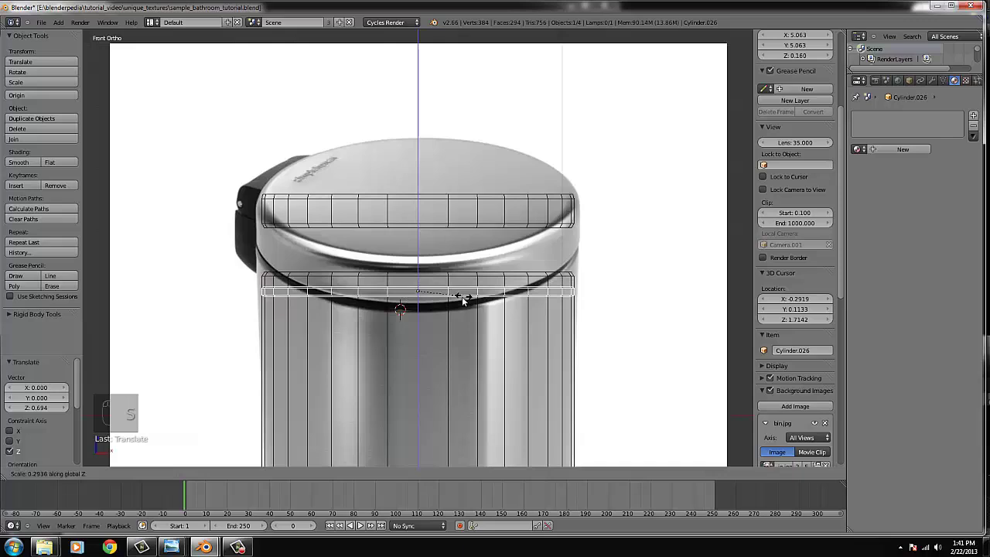
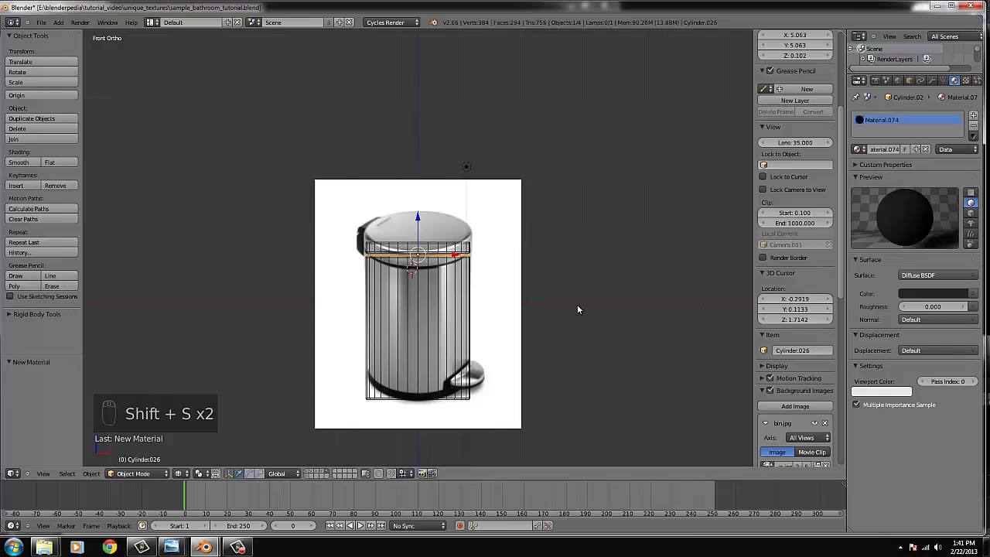
pyautogui.press('shift+d')
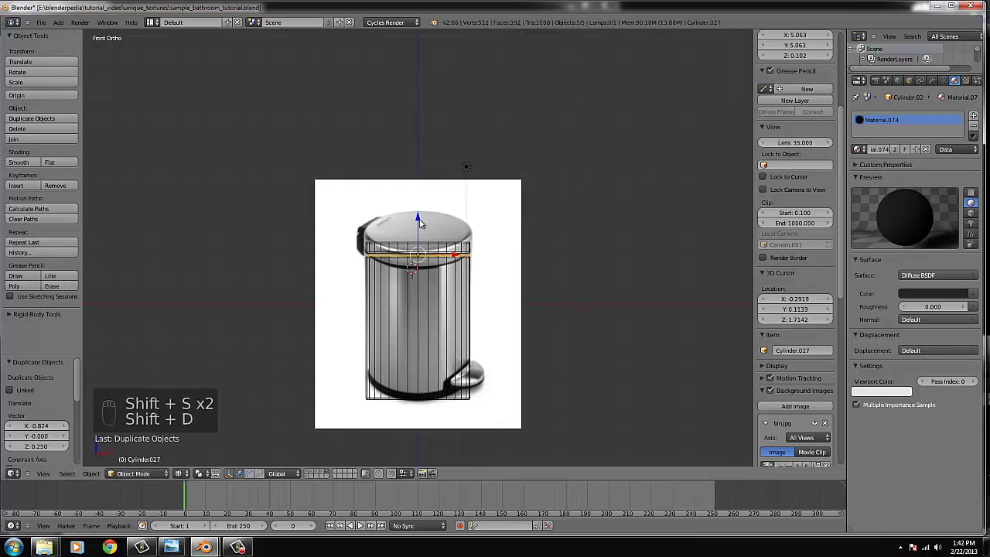
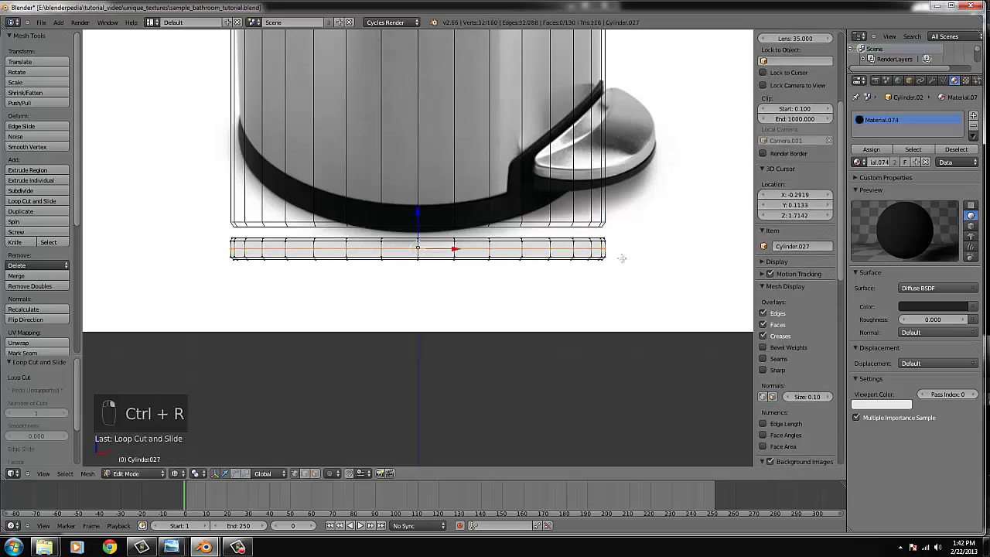
# - Finish scaling the bottom band and set the reference photo's opacity to about 0.4
pyautogui.press('s')
pyautogui.press('Tab')
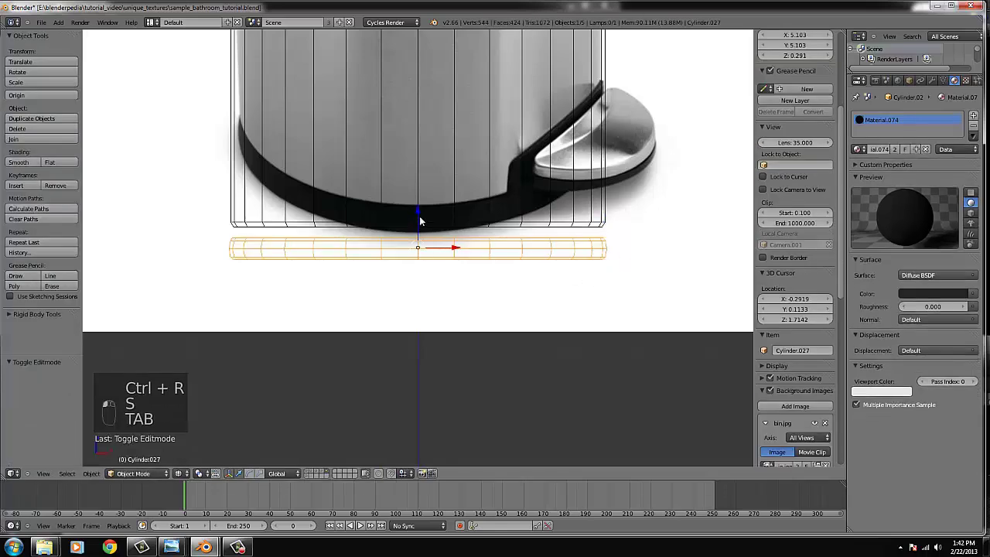
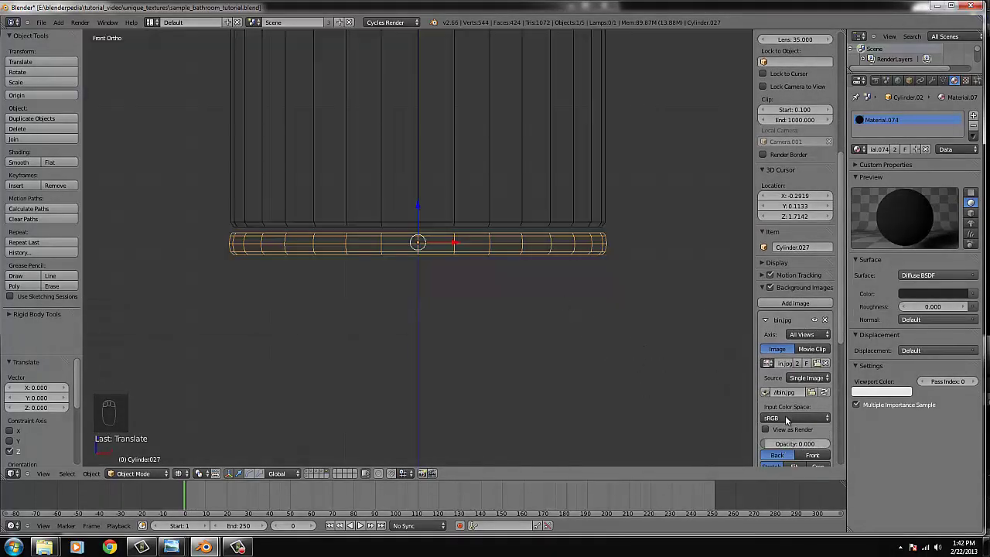
pyautogui.moveTo(785, 447); pyautogui.dragTo(593, 286)
pyautogui.press('s')
pyautogui.moveTo(572, 273); pyautogui.dragTo(423, 202)
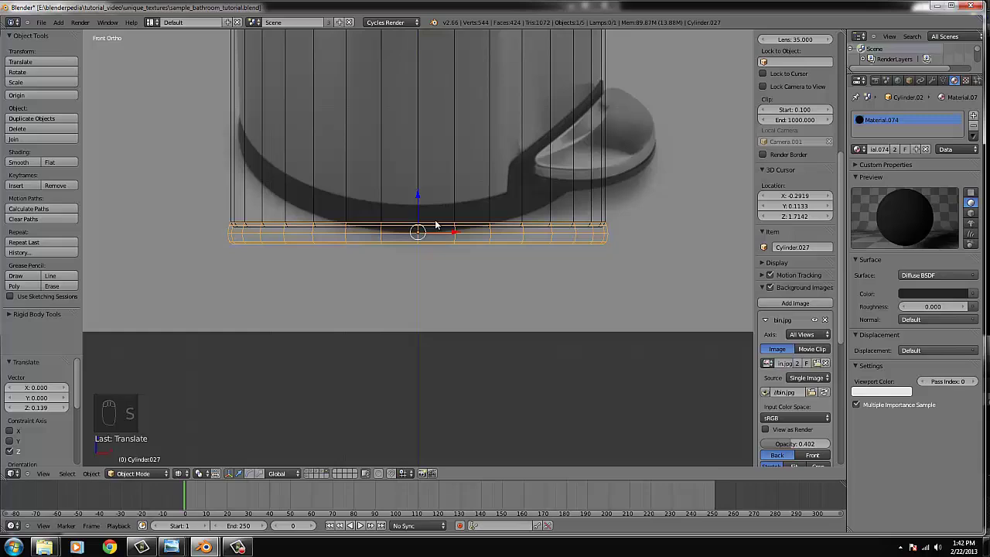
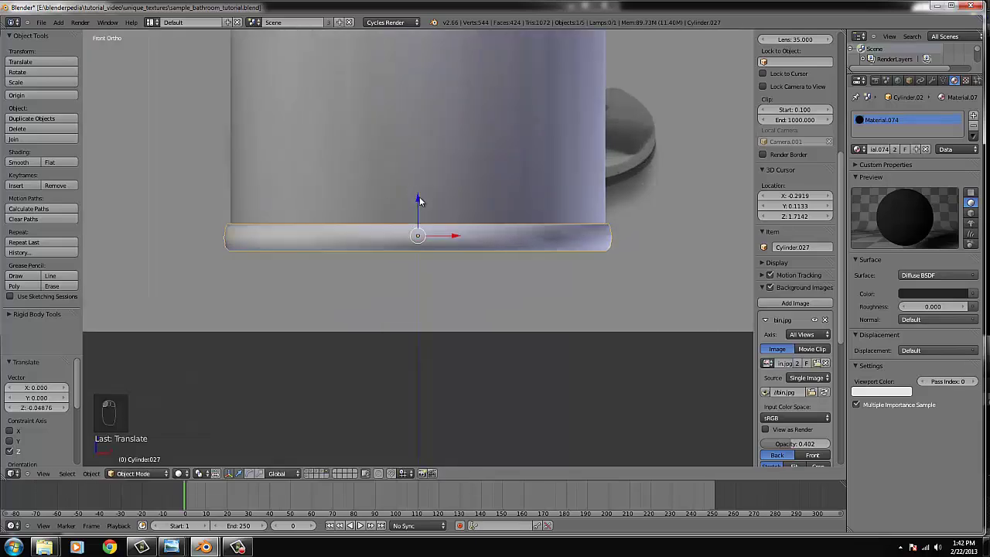
# - Frame the bin's bottom ring and begin extruding its base faces for the pedal bulge
pyautogui.moveTo(514, 282); pyautogui.dragTo(513, 279)
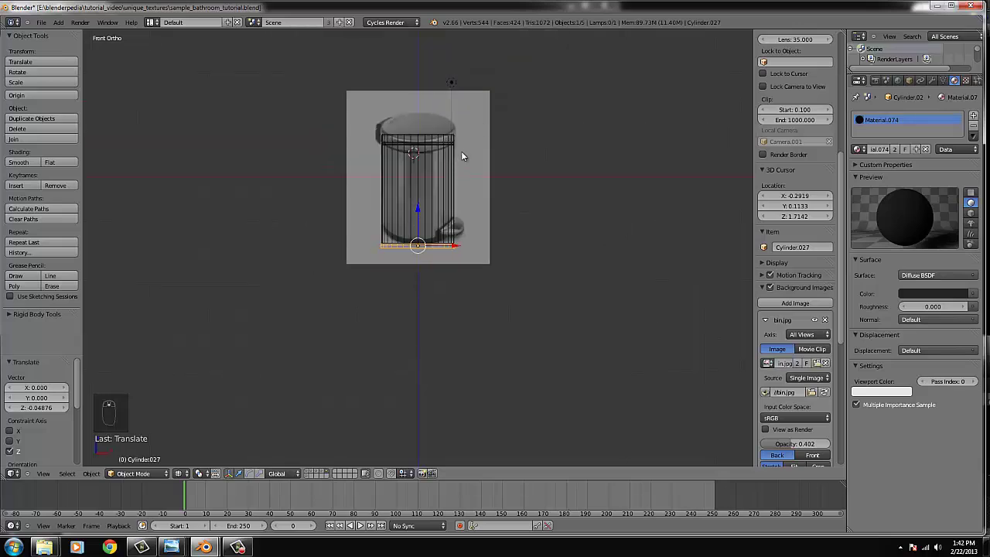
pyautogui.moveTo(459, 164); pyautogui.dragTo(546, 268)
pyautogui.press('KP_1')
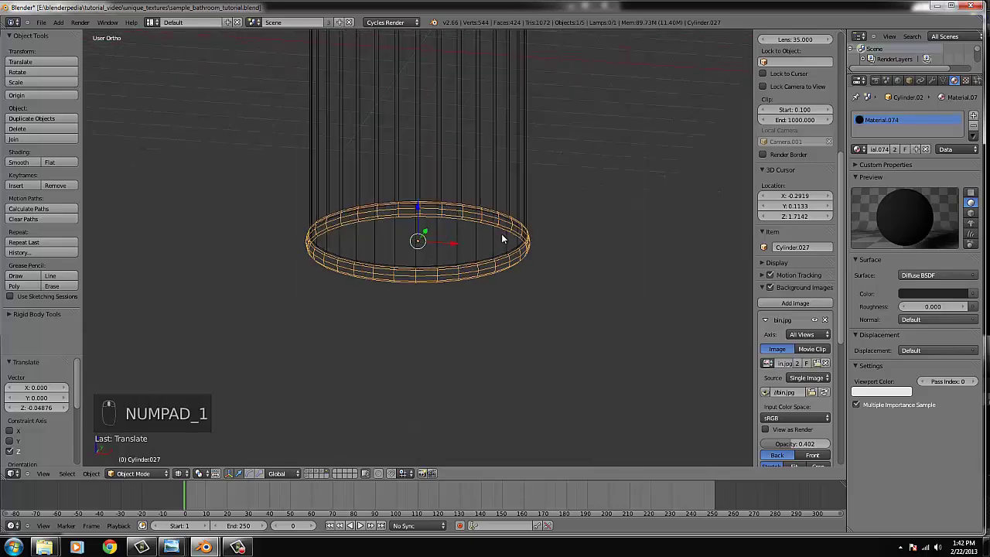
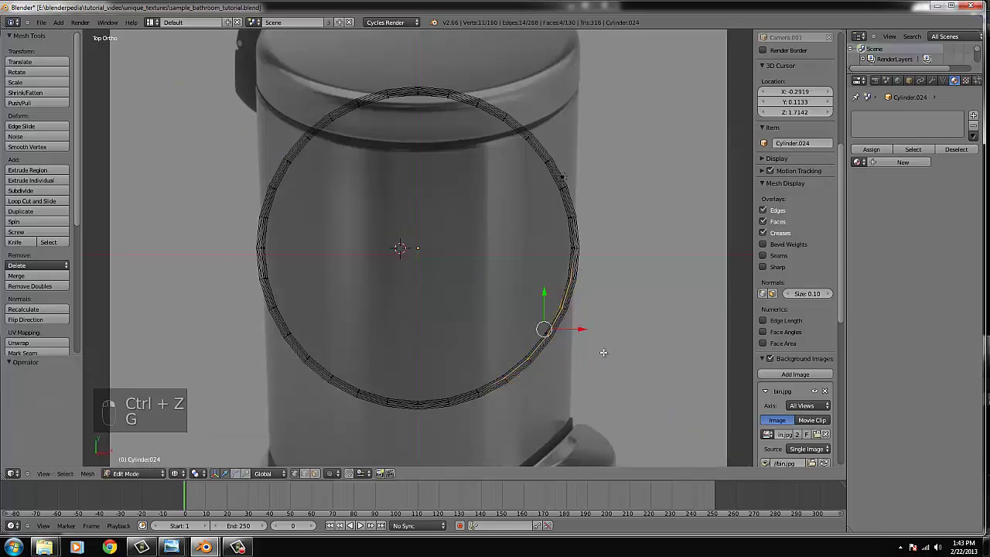
pyautogui.press('e')
pyautogui.press('ctrl+z')
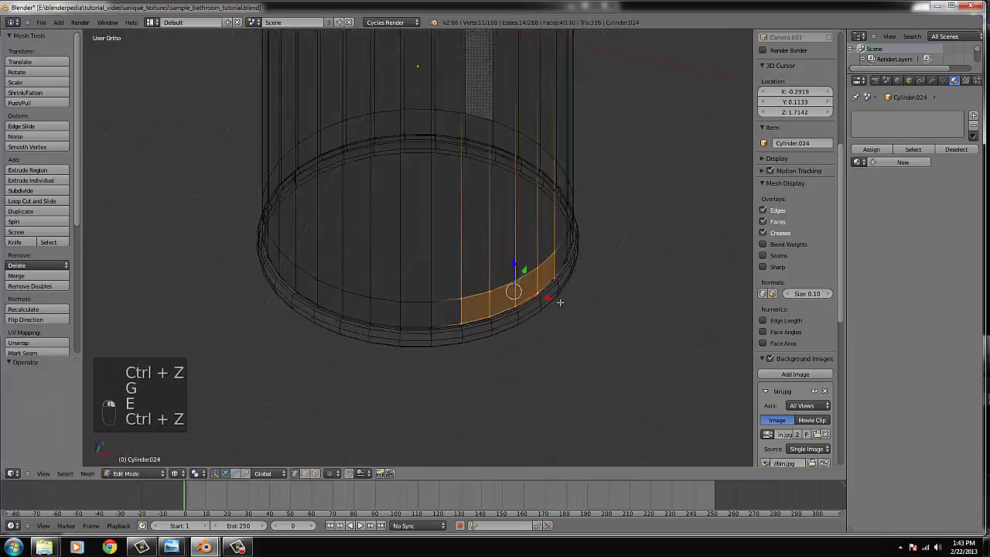
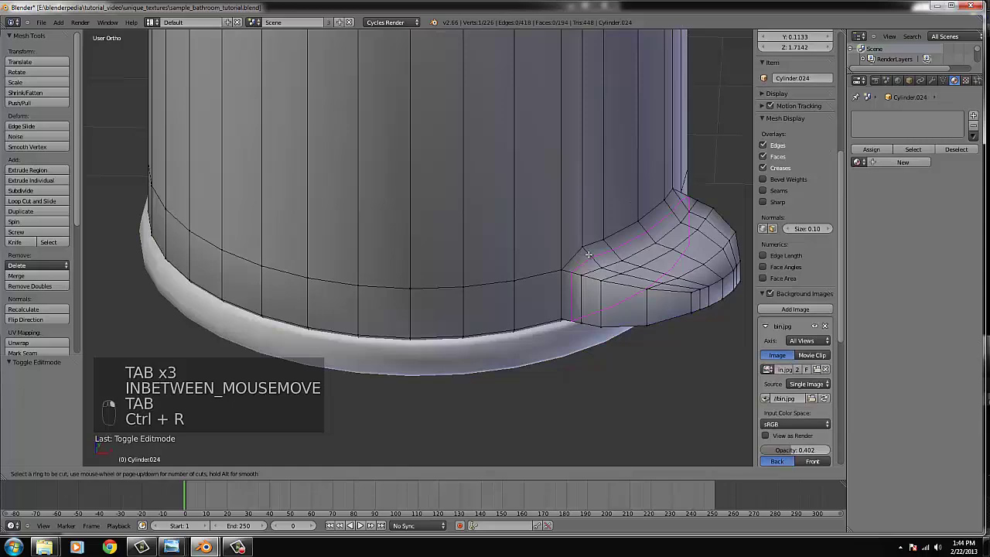
# - Check the pedal bulge from front and top views while toggling in and out of mesh editing
pyautogui.press('Tab')
pyautogui.press('Tab')
pyautogui.press('KP_1')
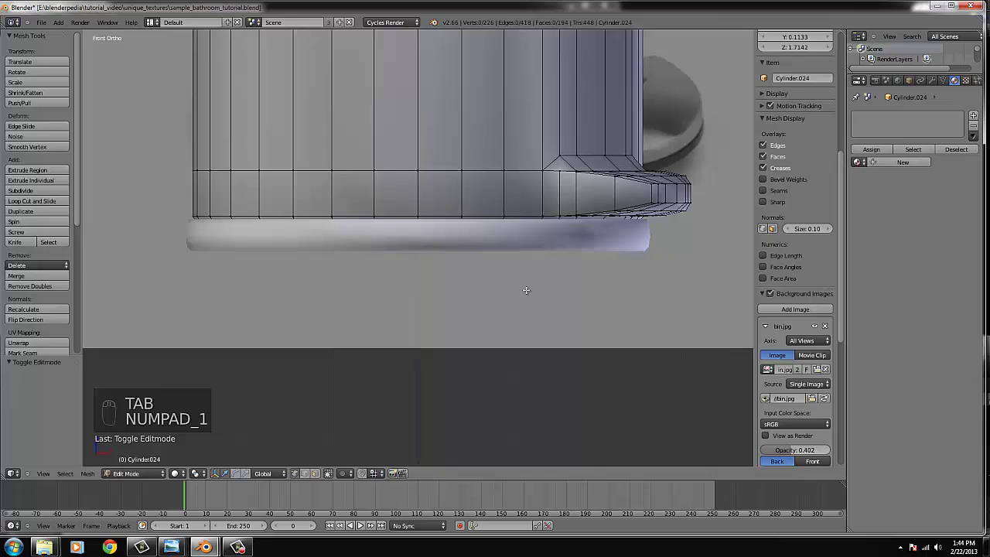
pyautogui.press('KP_7')
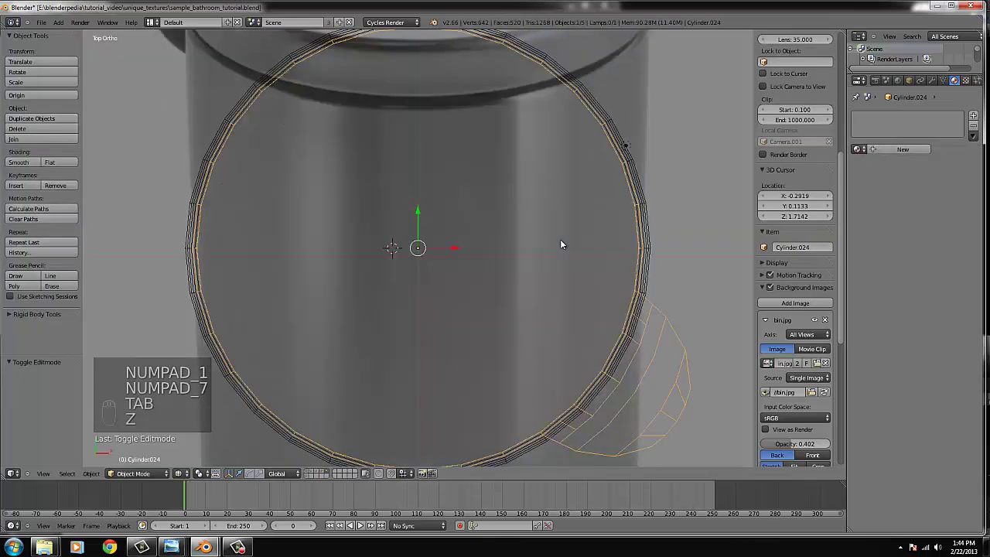
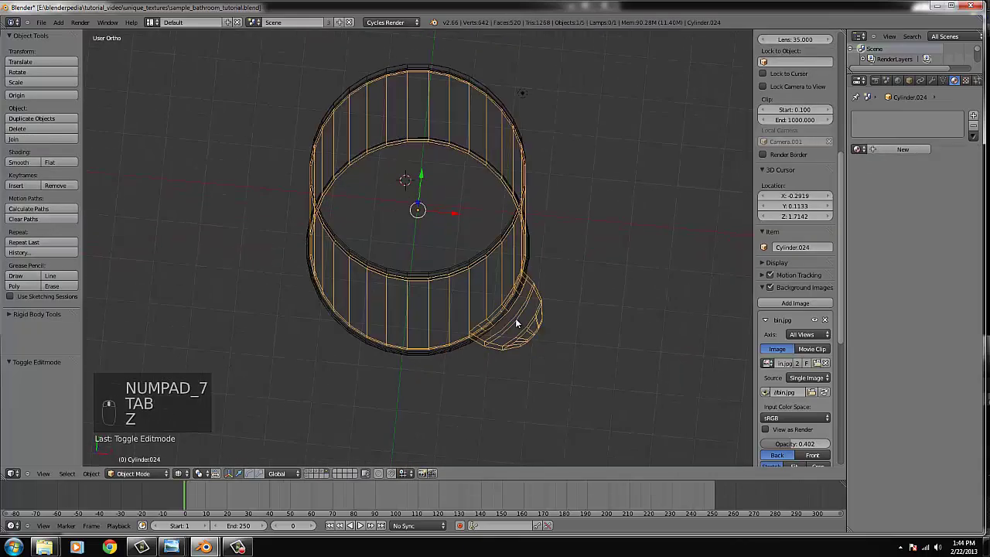
pyautogui.press('KP_1')
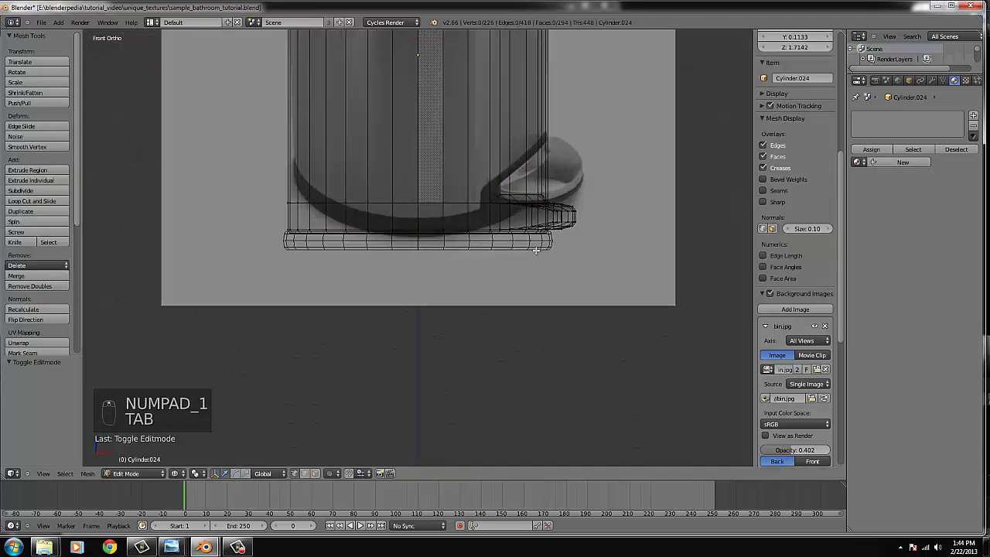
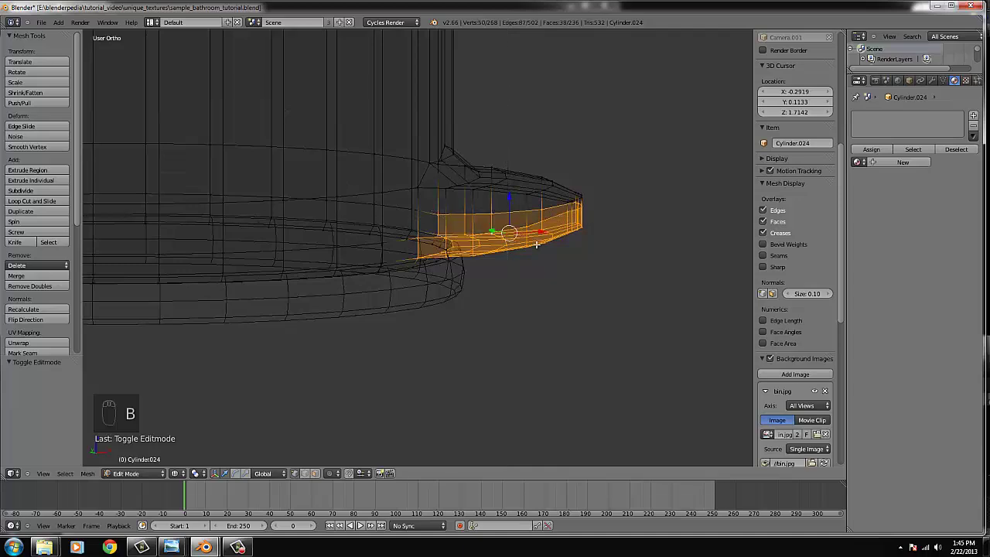
# - Switch to solid shading in front view and extrude the selected pedal faces outward
pyautogui.press('z')
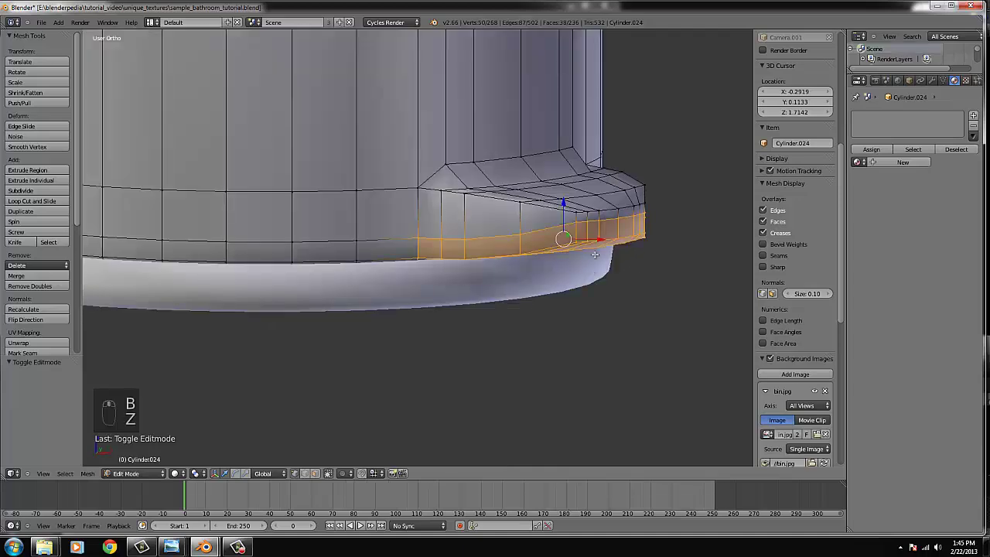
pyautogui.press('KP_1')
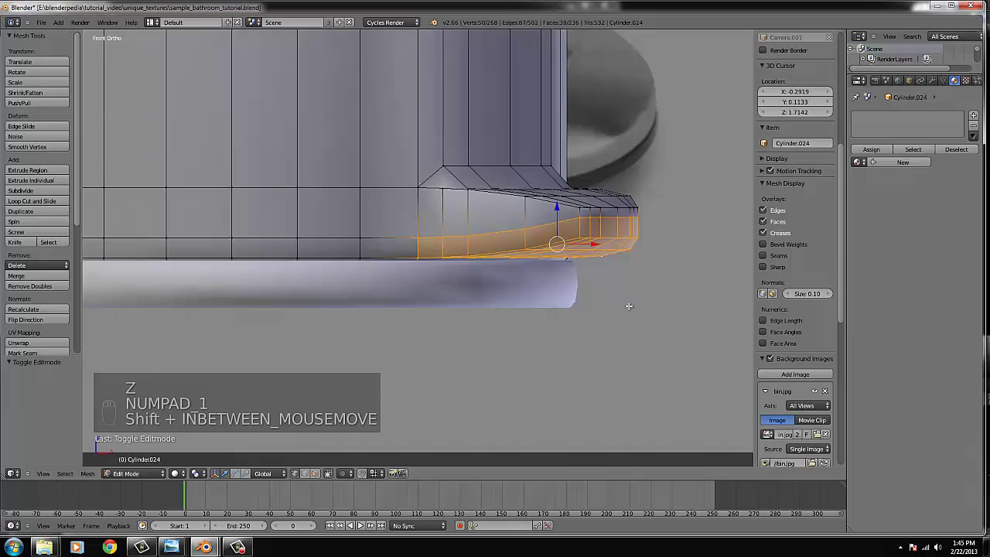
pyautogui.press('shift+d')
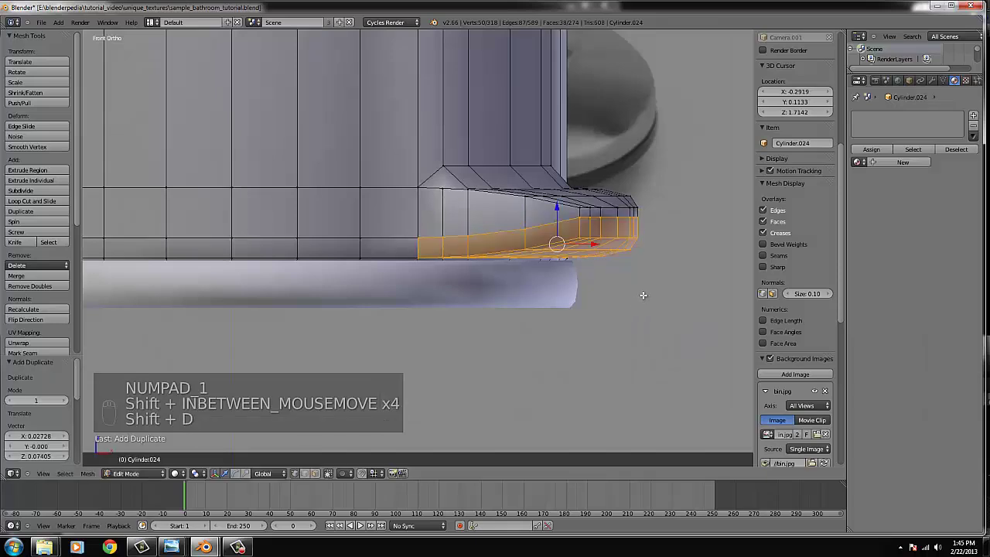
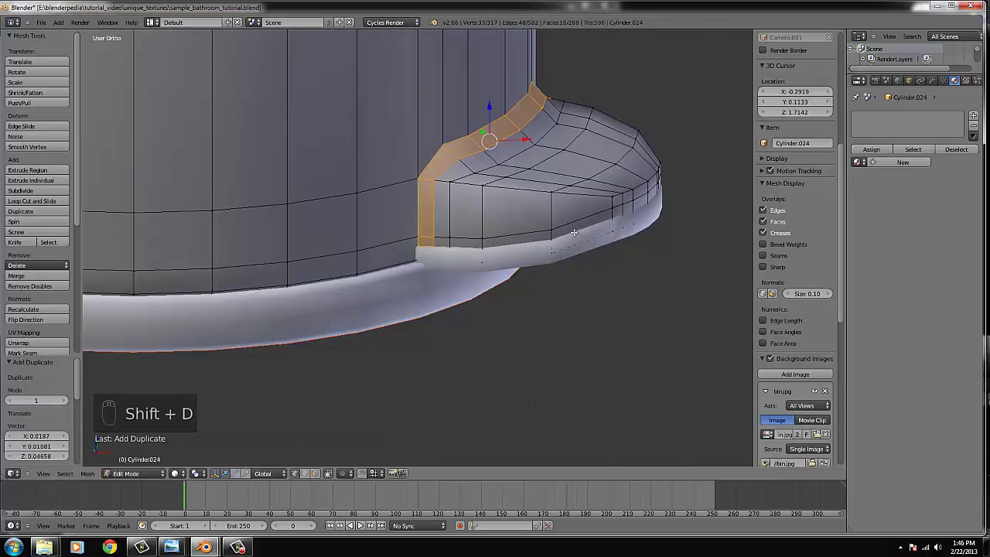
# - Scale the selected strip of pedal faces where it joins the bin body
pyautogui.press('s')
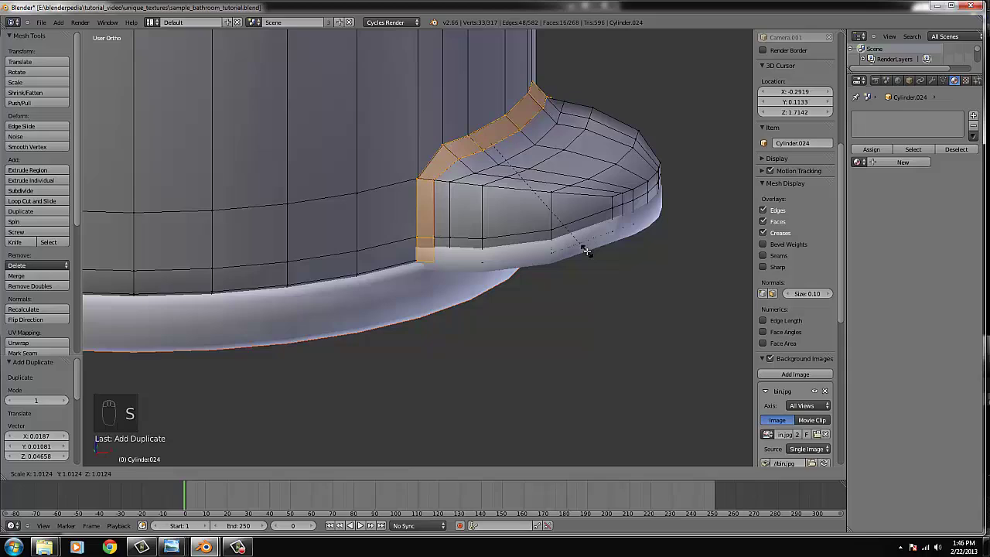
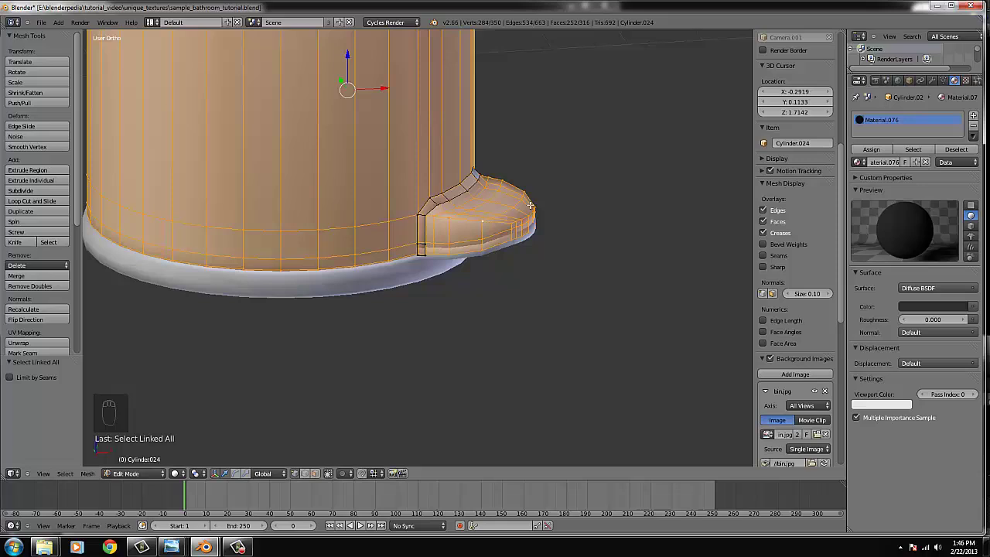
# - Leave mesh editing on the bin, returning Cylinder.024 to object mode
pyautogui.press('Tab')
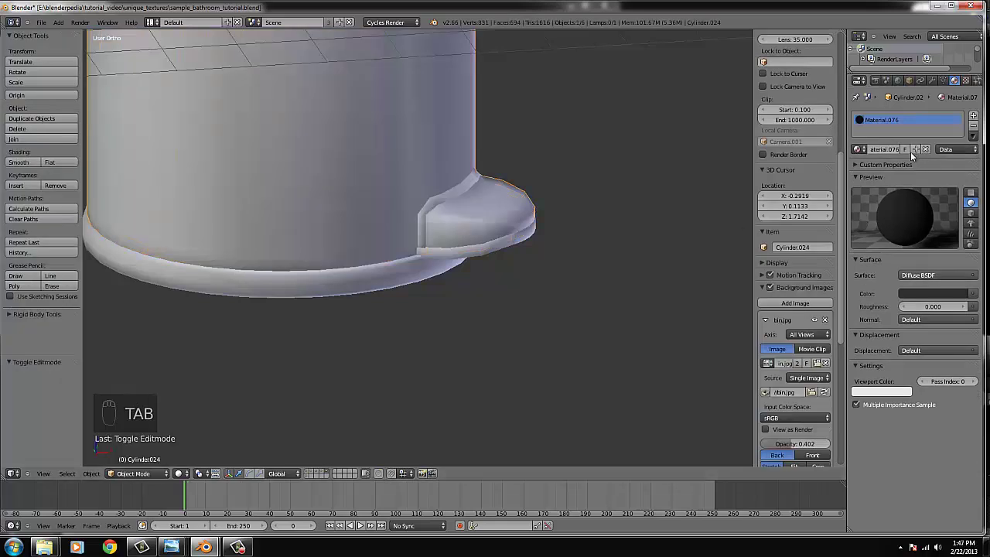
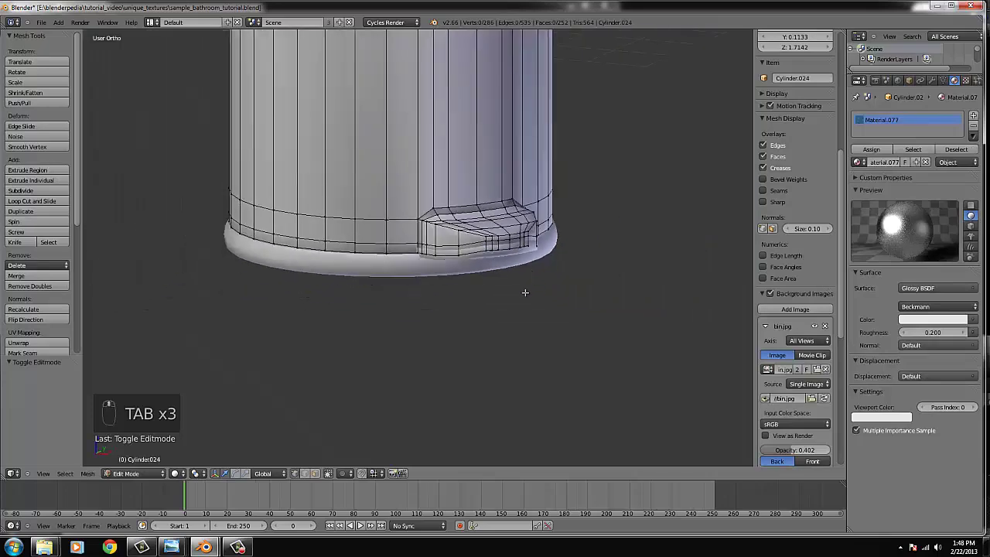
# - Leave editing the bin body and view it from directly above for placing the lid
pyautogui.press('Tab')
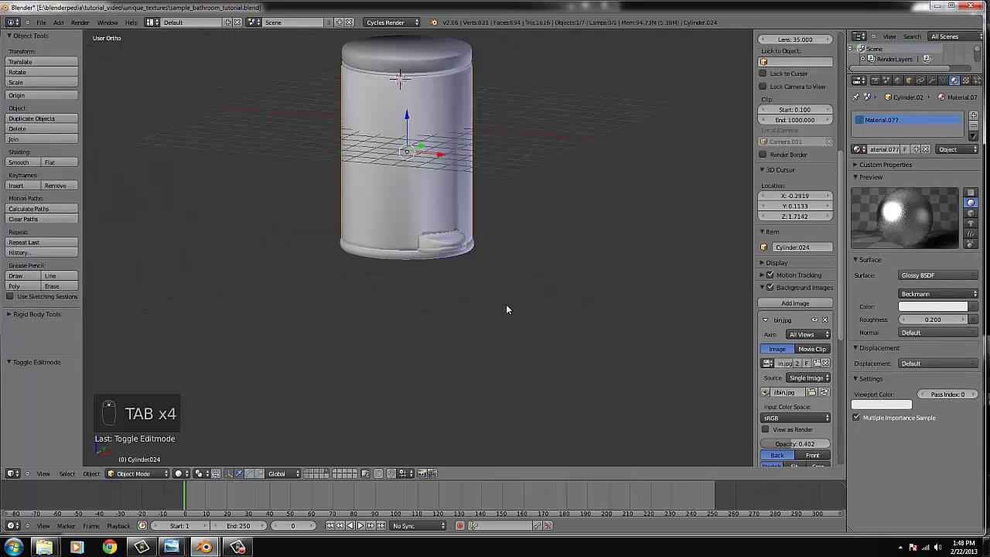
pyautogui.press('KP_7')
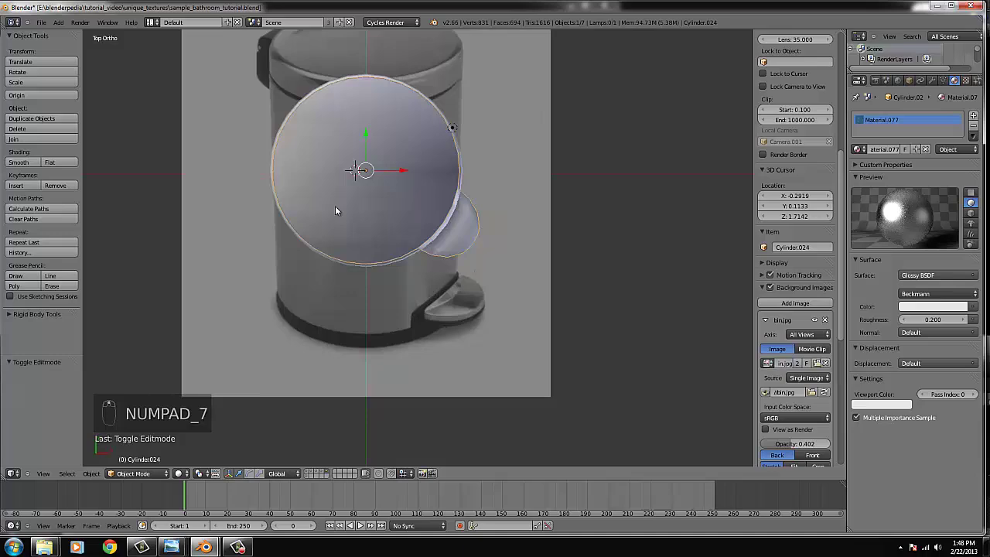
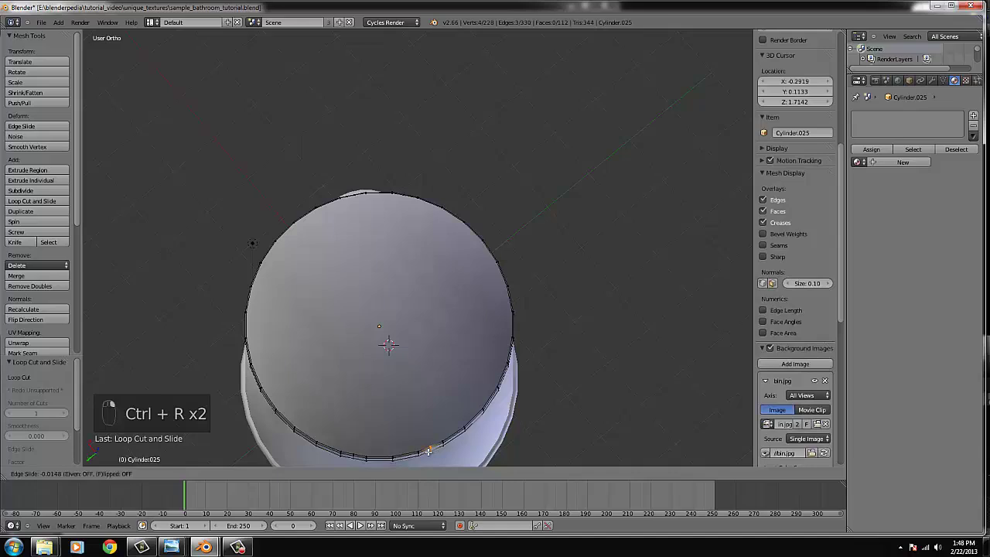
# - Show Cylinder.025 in wireframe and circle-select the lid ring segments for the hinge arc
pyautogui.press('z')
pyautogui.press('b')
pyautogui.press('b')
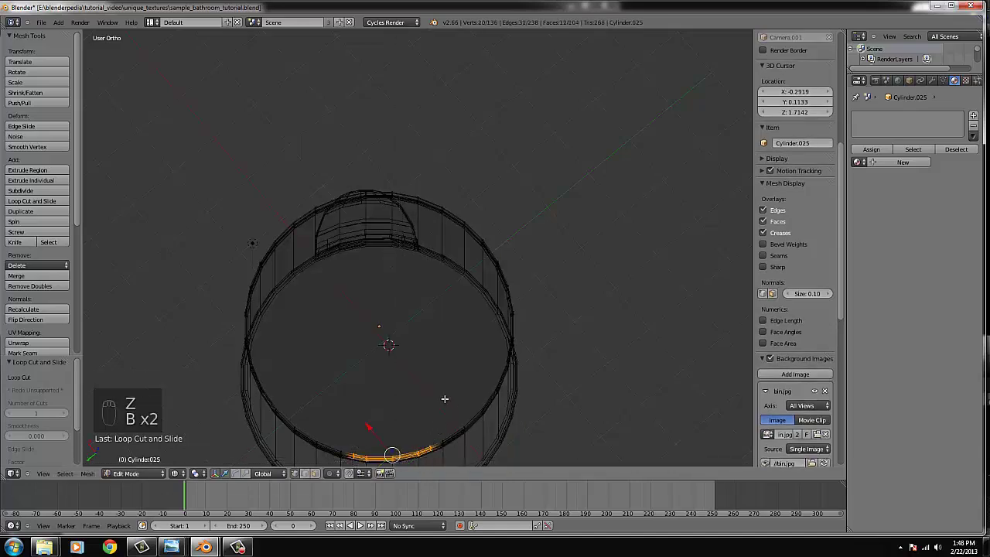
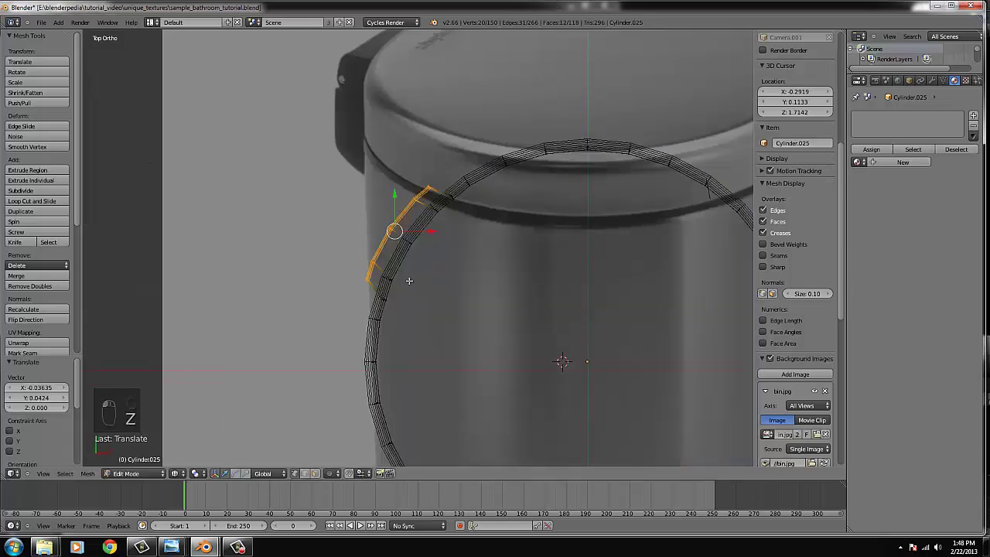
pyautogui.press('c')
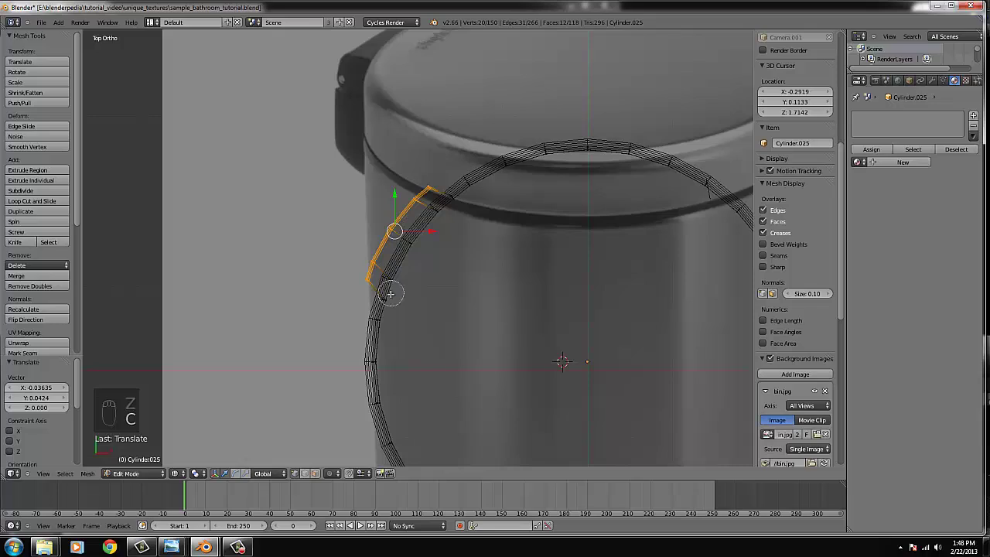
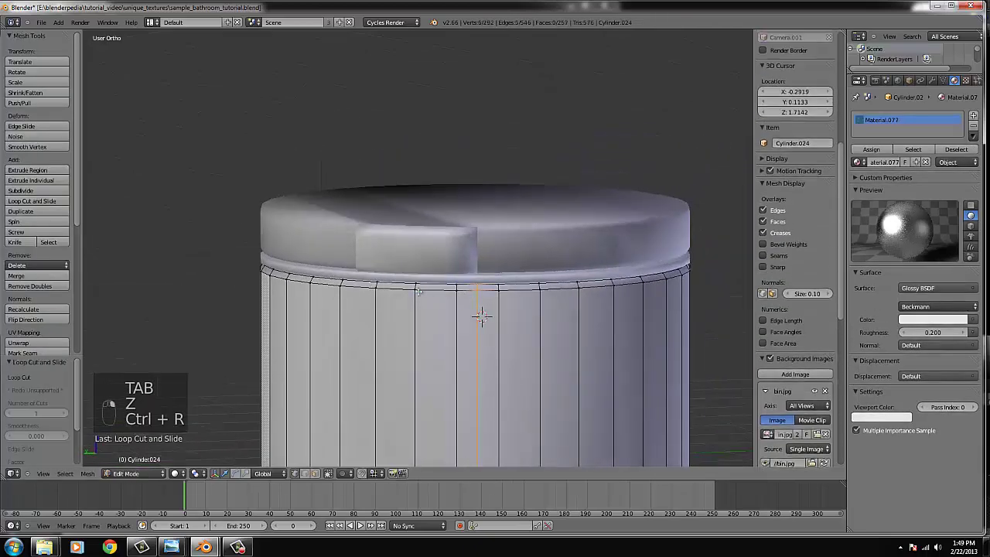
# - Select the ring of edges just below the lid to shape the rim
pyautogui.press('ctrl+r')
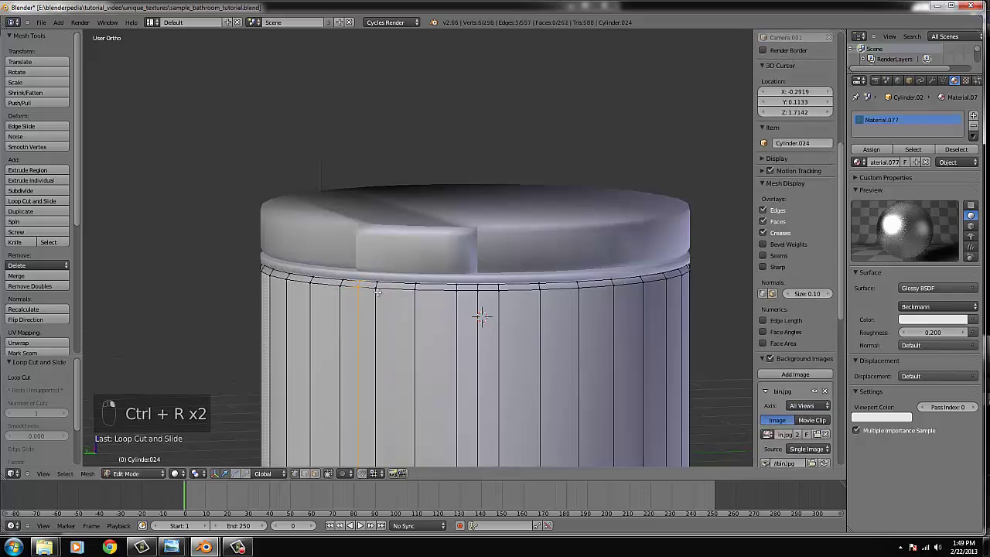
pyautogui.press('ctrl+r')
pyautogui.press('ctrl+r')
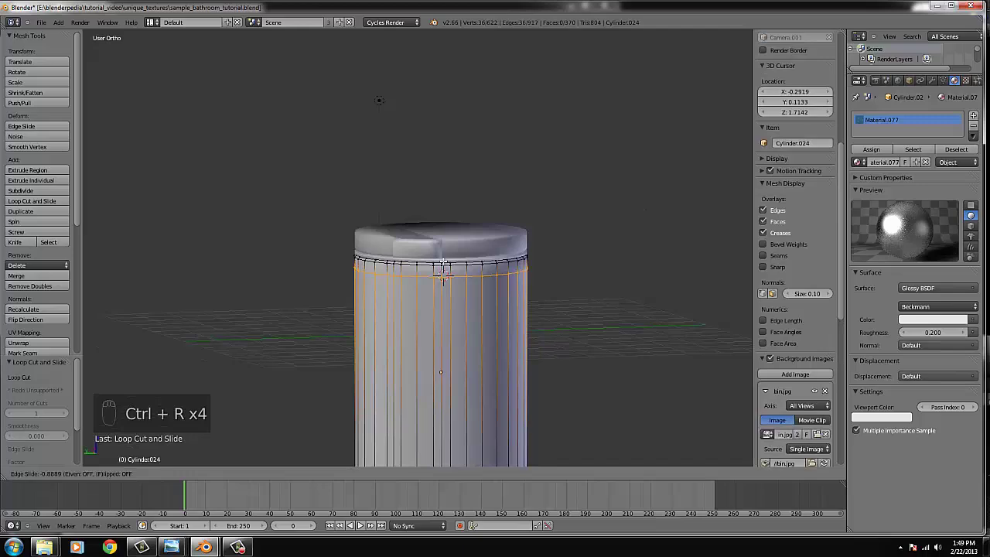
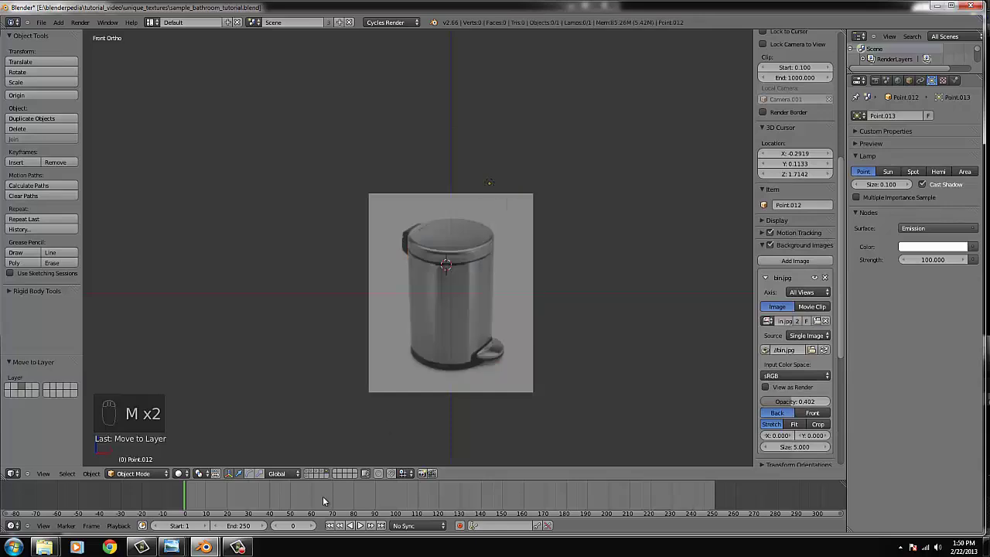
# - Adjust the front view to frame the bin within the bathroom scene
pyautogui.moveTo(323, 476); pyautogui.dragTo(371, 345)
# - Scale the bin and move it down onto the bathroom floor beside the vanity cabinet
pyautogui.press('s')
pyautogui.press('z')
pyautogui.press('g')
pyautogui.press('s')
pyautogui.press('g')
pyautogui.middleClick(371, 345)
pyautogui.middleClick(381, 285)
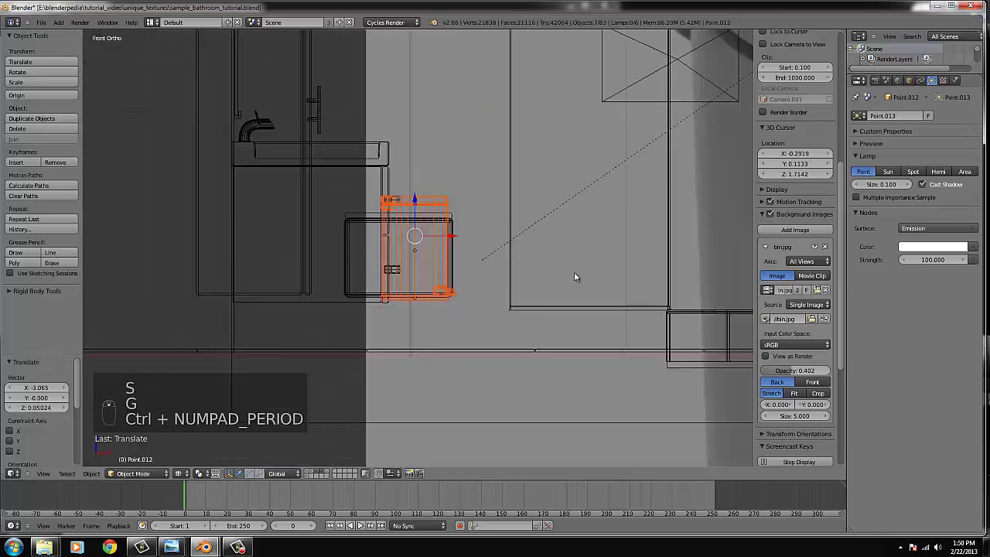
pyautogui.press('s')
pyautogui.moveTo(512, 268); pyautogui.dragTo(478, 343)
pyautogui.press('g')
pyautogui.press('g')
pyautogui.press('s')
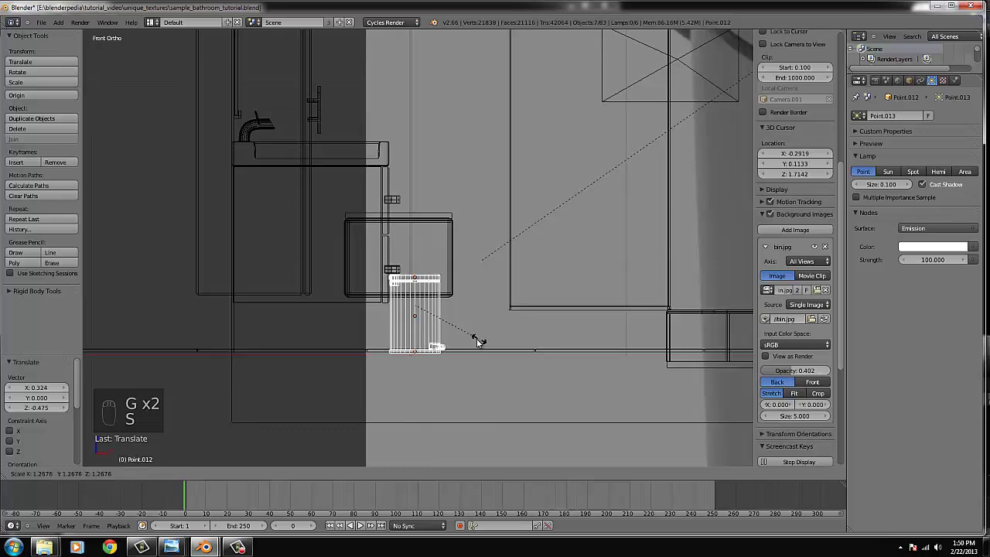
pyautogui.press('g')
pyautogui.click(478, 340)
# - Check the bin's placement beside the cabinet up close and through the camera
pyautogui.press('z')
pyautogui.click(278, 411)
pyautogui.click(229, 395)
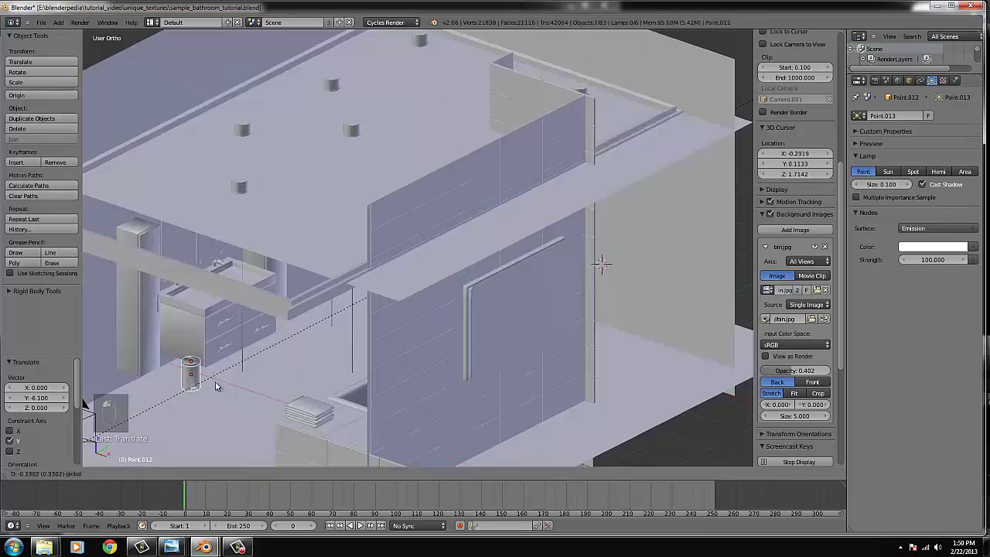
pyautogui.press('s')
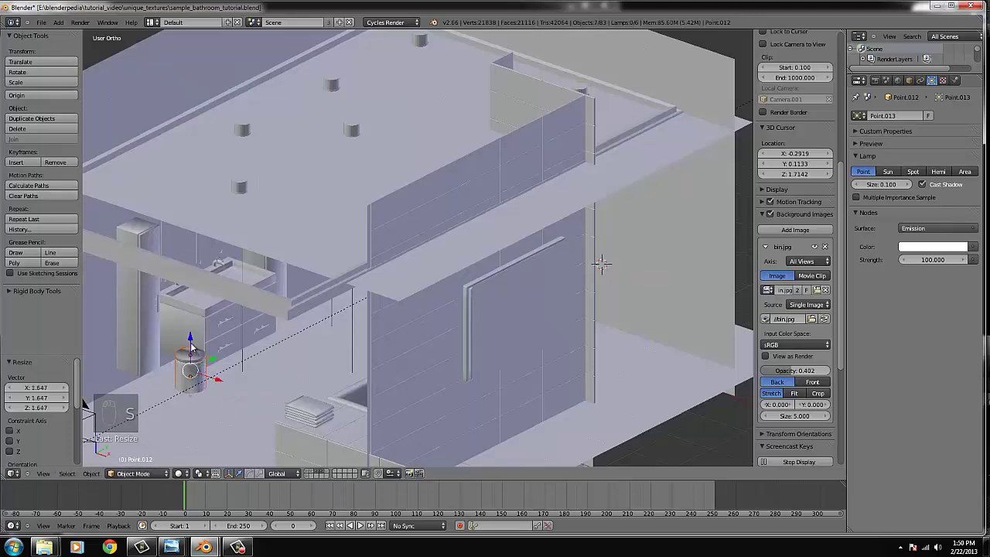
pyautogui.moveTo(211, 353); pyautogui.dragTo(277, 389)
pyautogui.press('s')
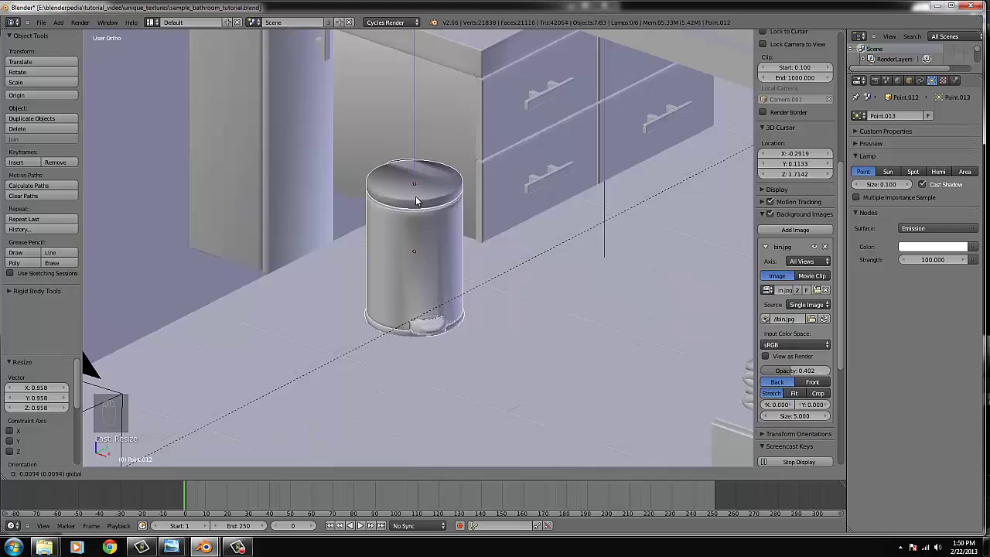
pyautogui.press('KP_0')
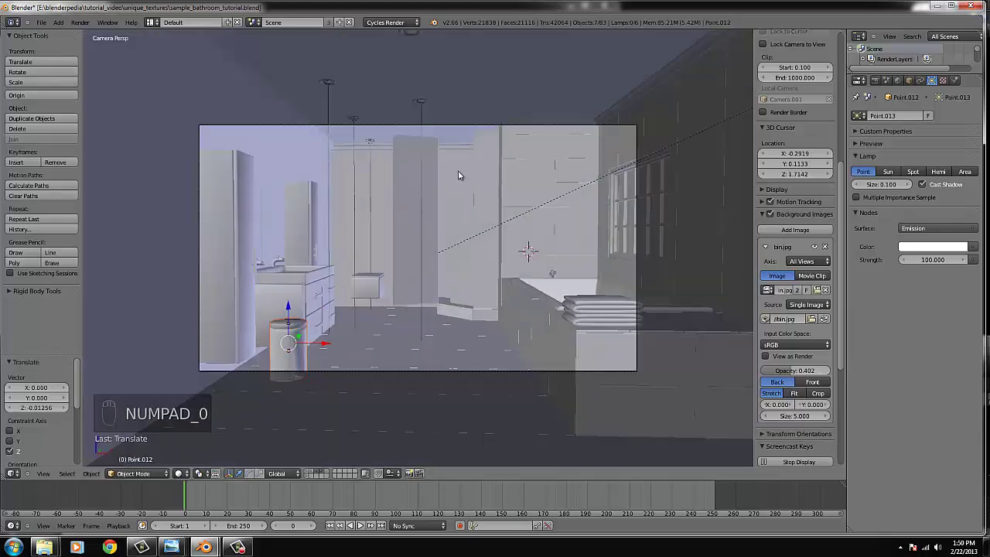
pyautogui.press('s')
pyautogui.moveTo(364, 344); pyautogui.dragTo(343, 349)
# - Nudge the bin from the side view, then select its lid piece for editing
pyautogui.press('KP_3')
pyautogui.press('z')
pyautogui.click(344, 348)
pyautogui.middleClick(434, 262)
pyautogui.moveTo(451, 246); pyautogui.dragTo(499, 276)
pyautogui.press('s')
pyautogui.press('g')
pyautogui.moveTo(499, 276); pyautogui.dragTo(417, 210)
pyautogui.press('z')
pyautogui.middleClick(423, 197)
pyautogui.rightClick(425, 197)
pyautogui.press('Tab')
pyautogui.press('Tab')
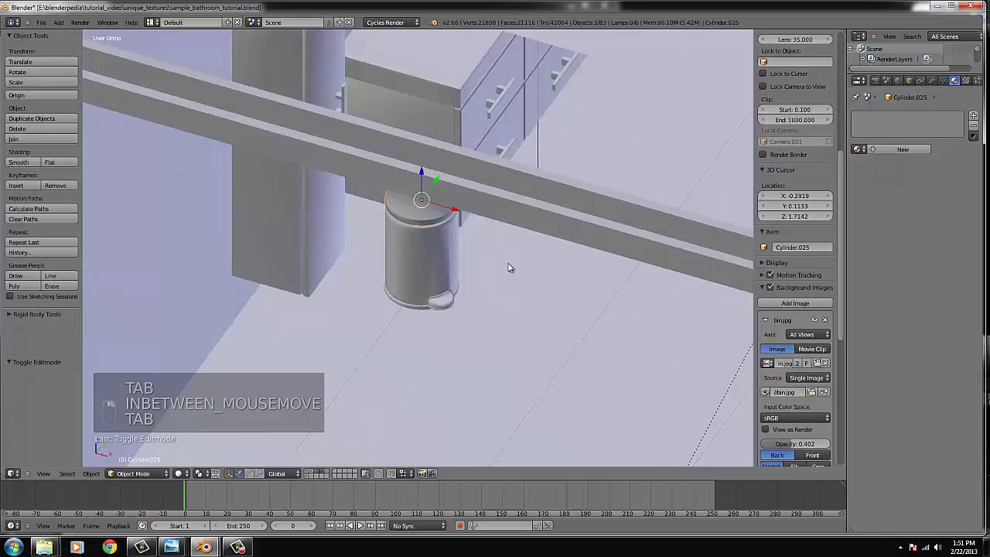
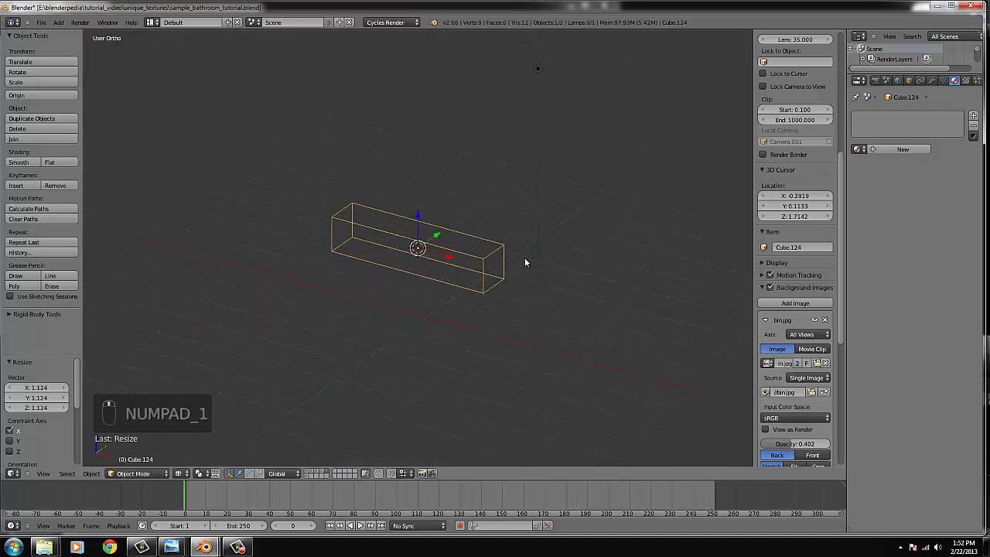
# - View the long block from the front and enter its mesh to separate the end block
pyautogui.press('KP_1')
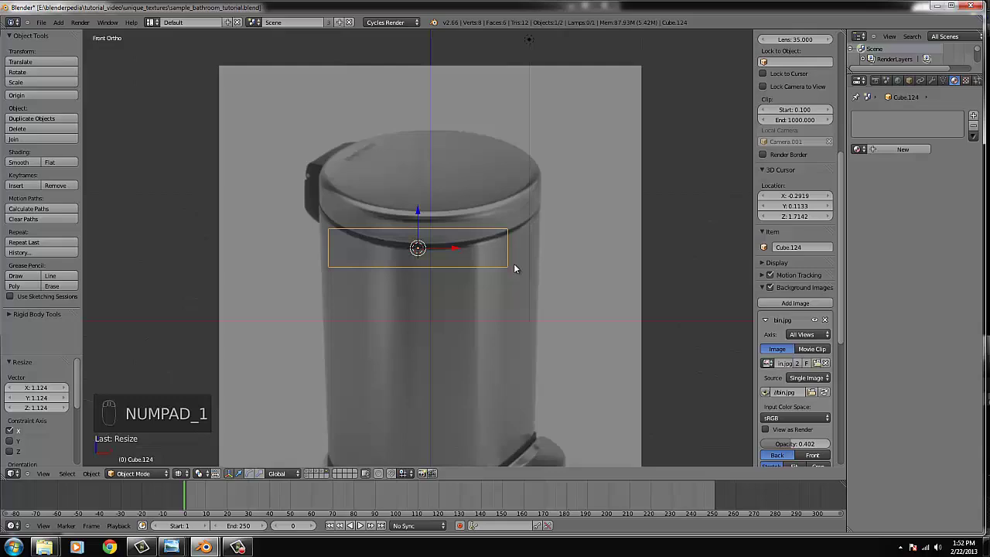
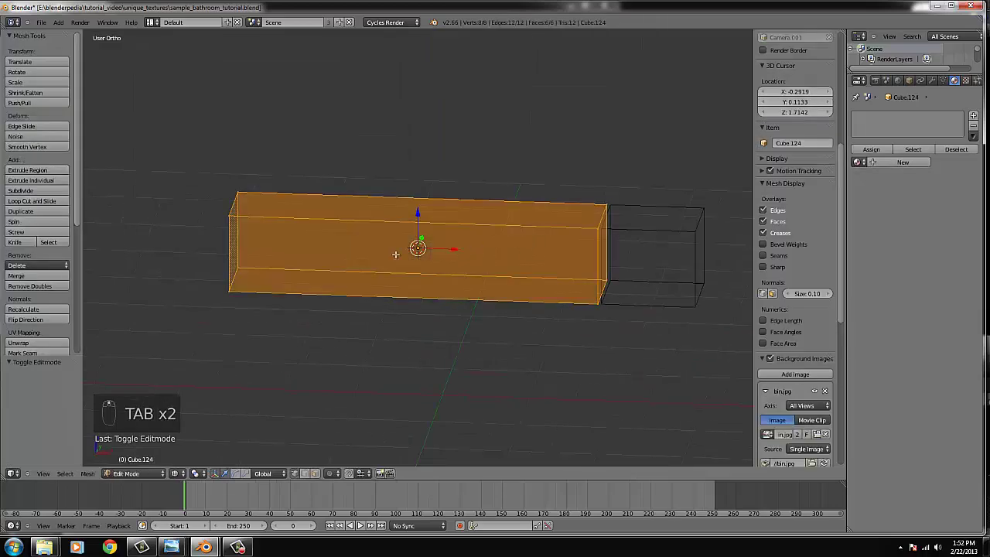
pyautogui.press('Tab')
pyautogui.press('Tab')
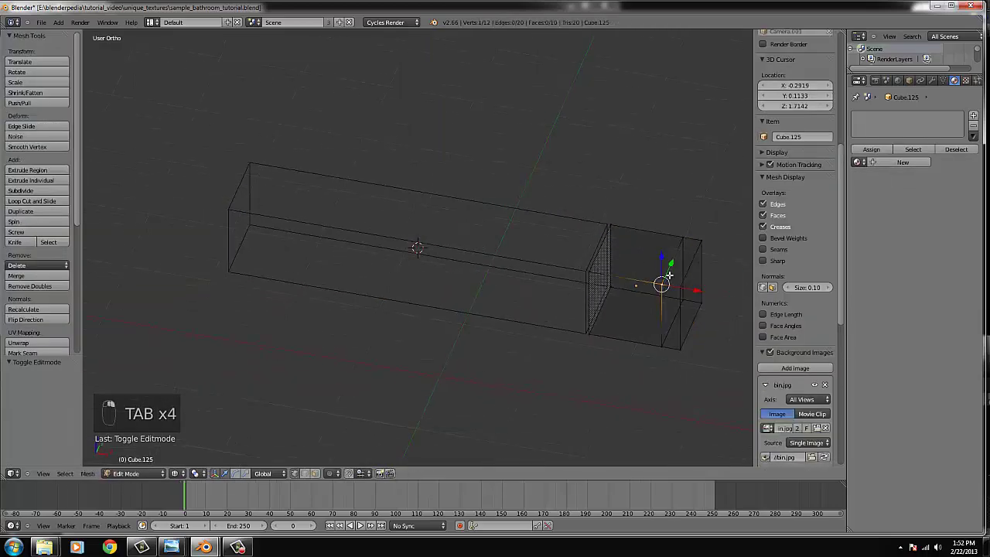
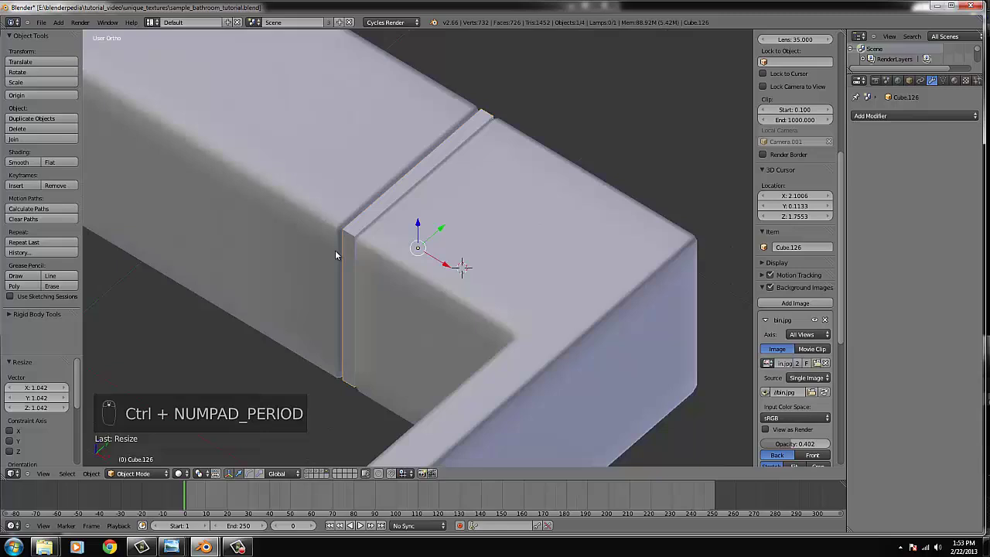
# - Scale the small end block and view the joined handle from the front
pyautogui.press('s')
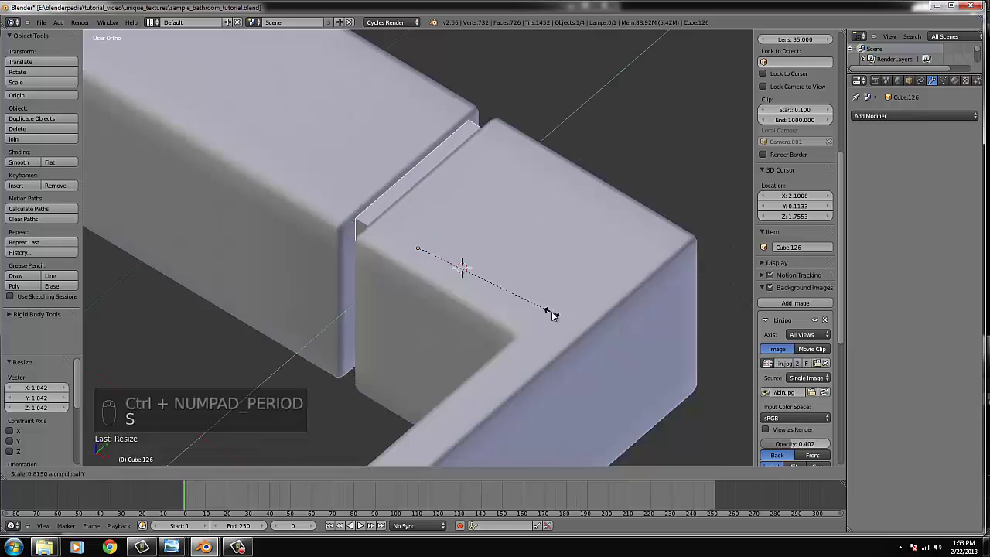
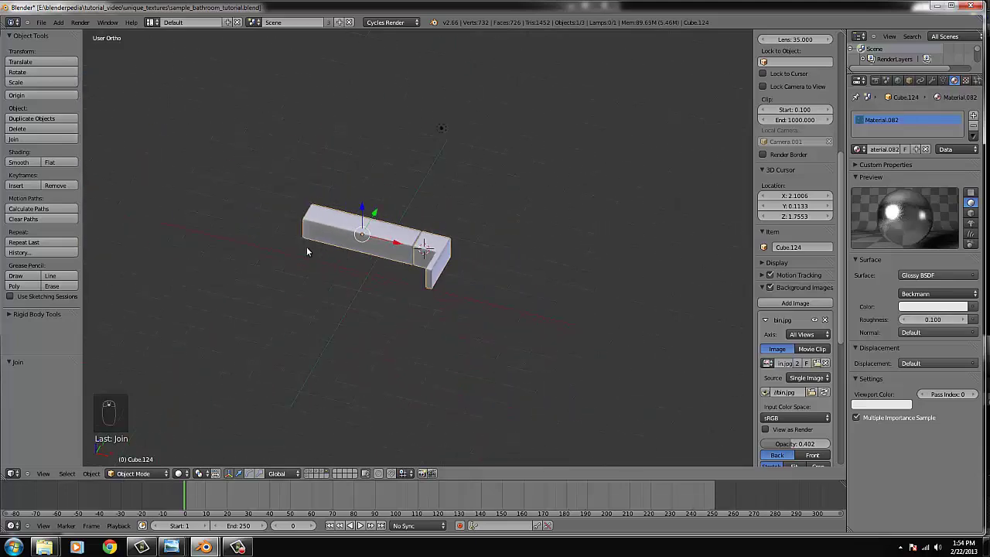
pyautogui.press('KP_1')
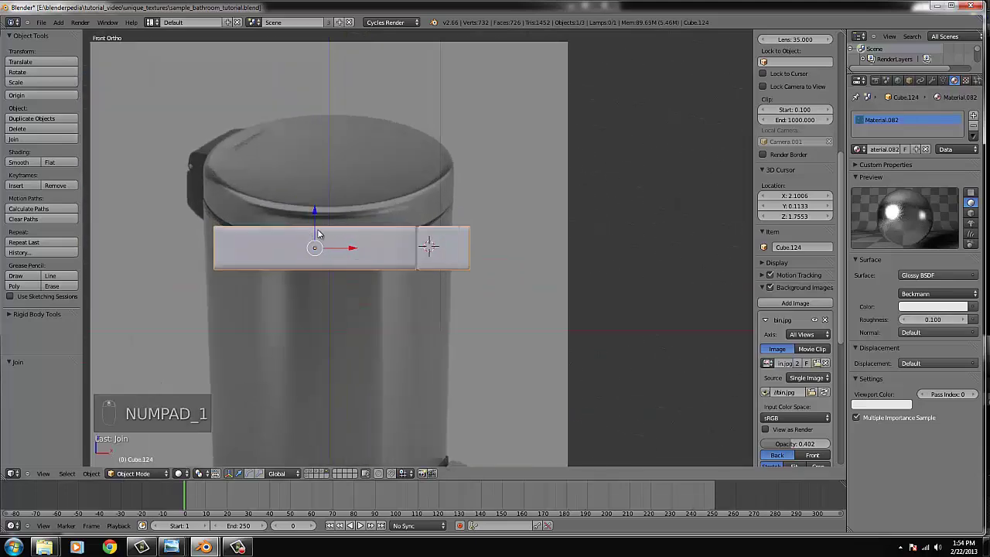
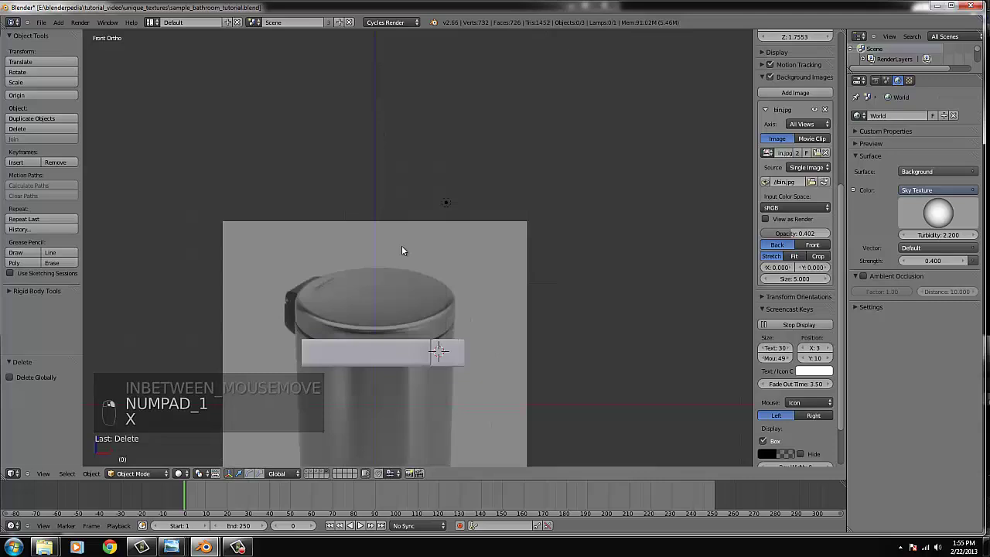
# - Recenter on the bin reference and move the new Bezier curve up above the bin
pyautogui.middleClick(85, 31)
pyautogui.moveTo(77, 35); pyautogui.dragTo(141, 60)
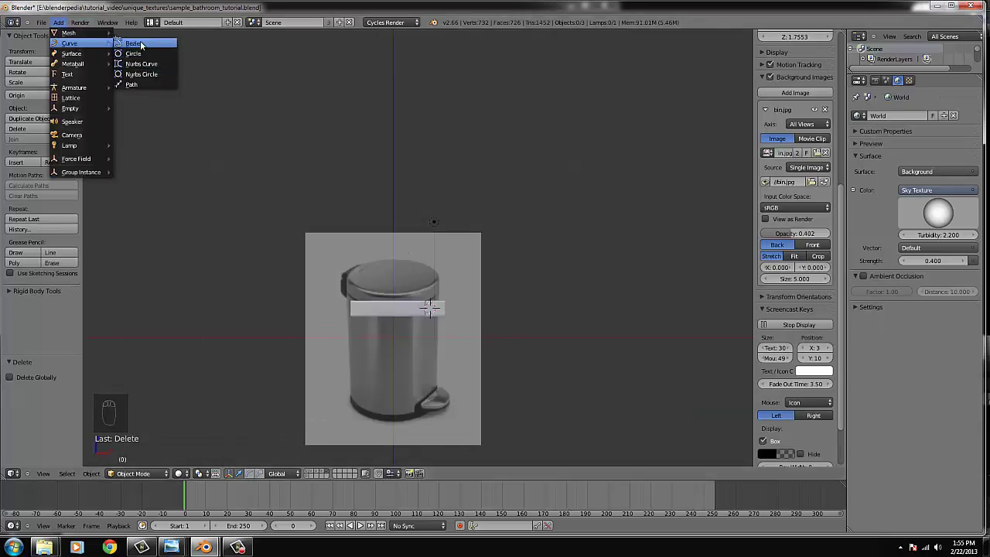
pyautogui.middleClick(806, 148)
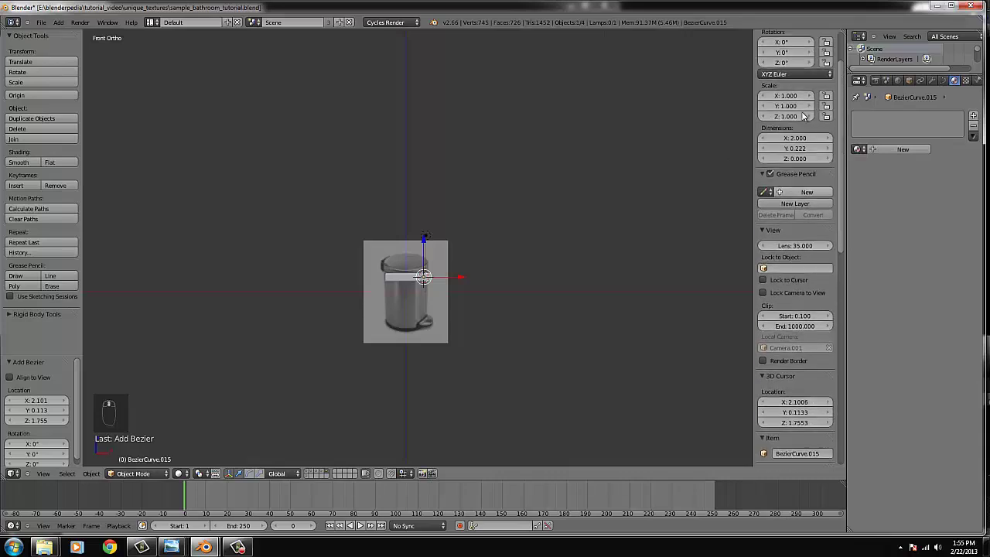
pyautogui.moveTo(793, 89); pyautogui.dragTo(439, 320)
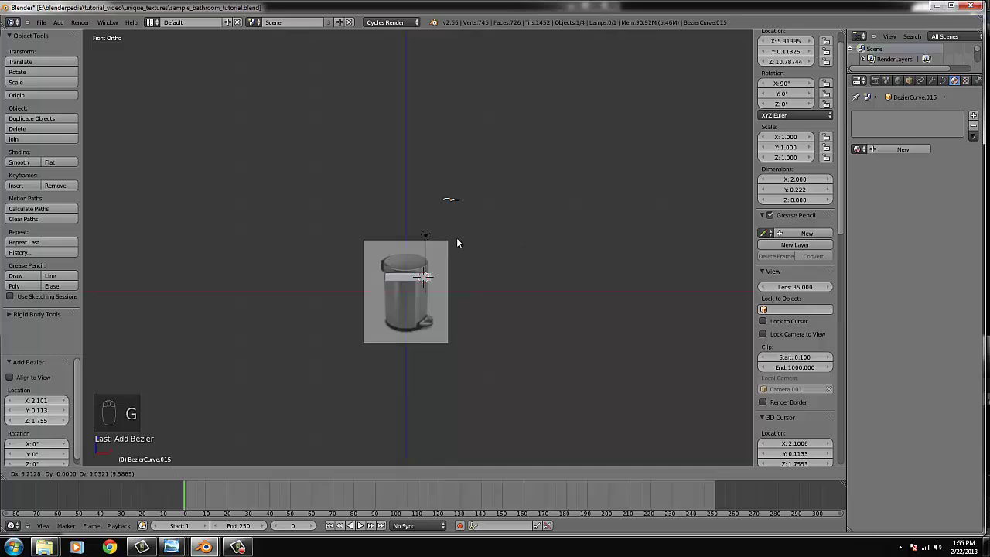
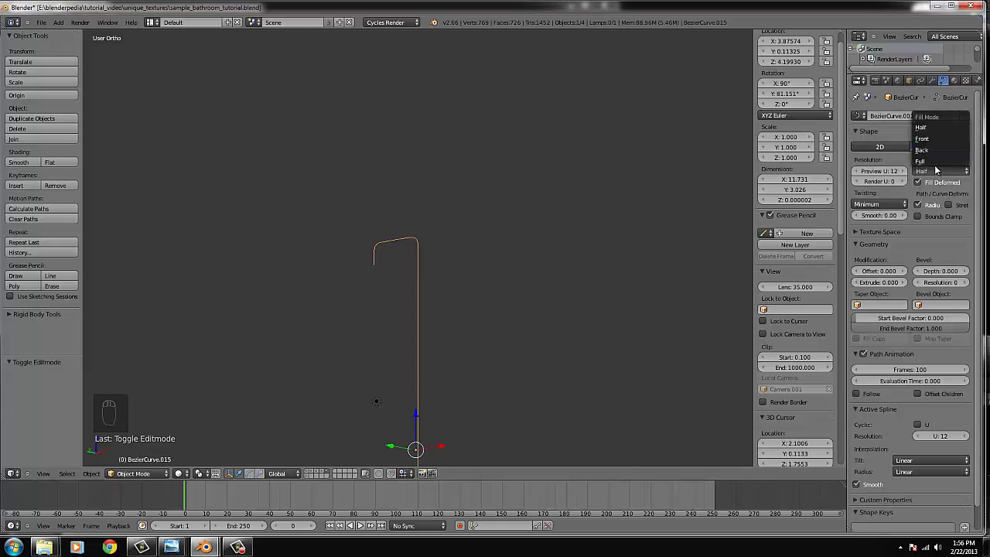
# - Bevel the hooked curve to depth 0.078 and check the pipe from the side and front
pyautogui.moveTo(938, 169); pyautogui.dragTo(386, 304)
pyautogui.middleClick(431, 317)
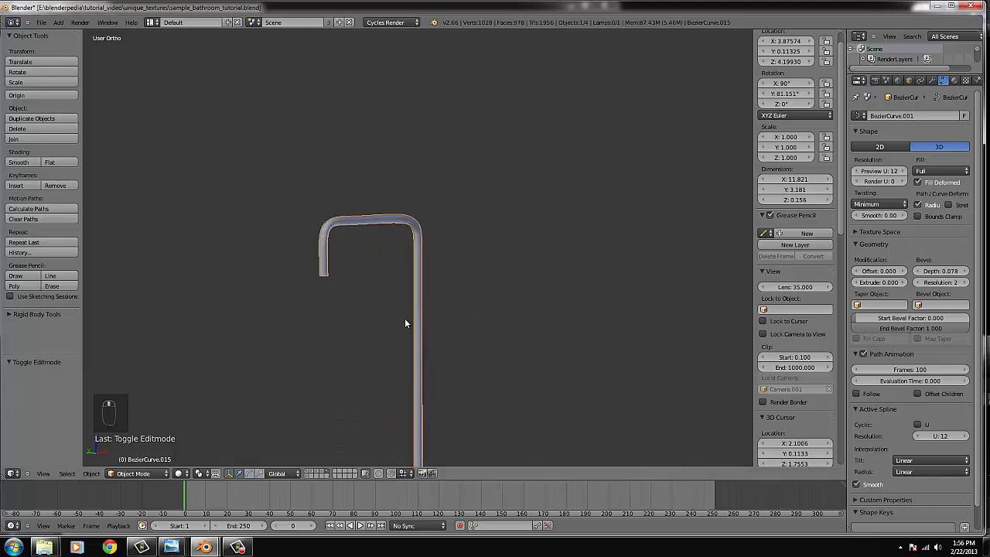
pyautogui.press('KP_3')
pyautogui.press('Tab')
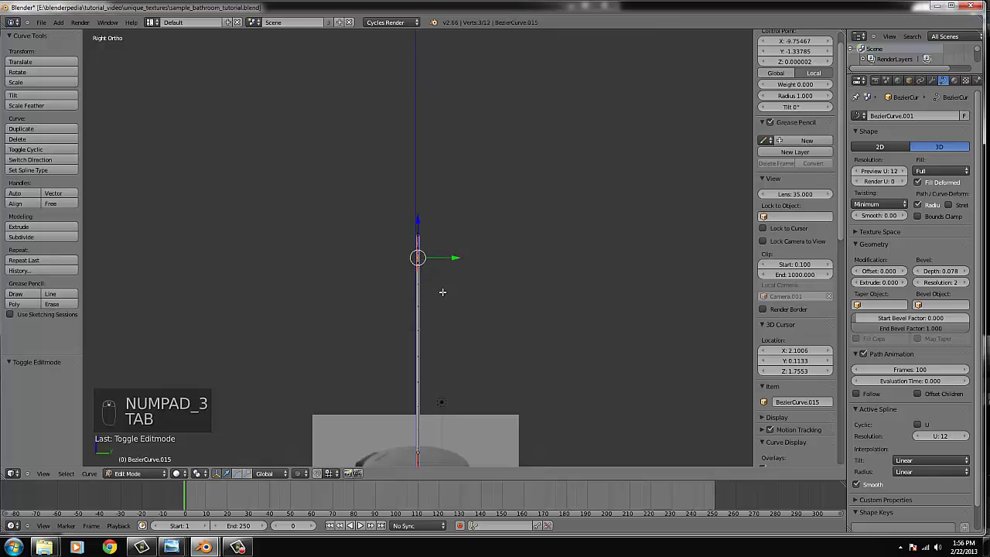
pyautogui.press('KP_1')
pyautogui.press('Tab')
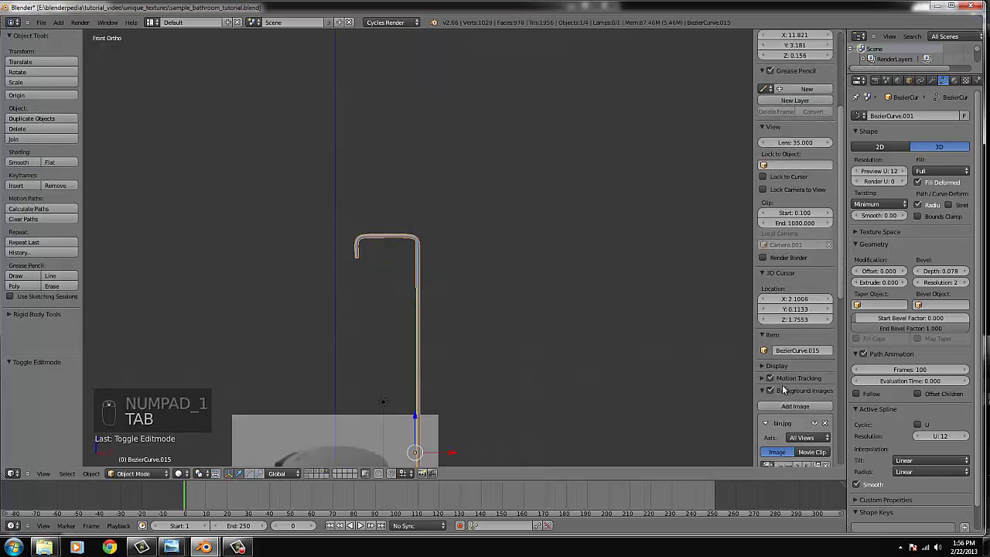
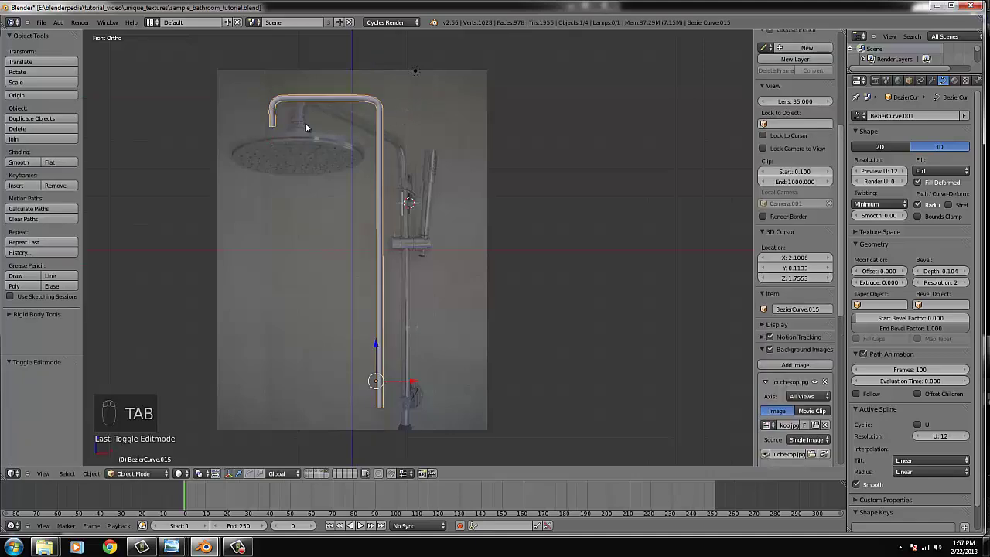
# - Pan and zoom across the shower reference photo to compare the thickened pipe with the rail
pyautogui.middleClick(381, 132)
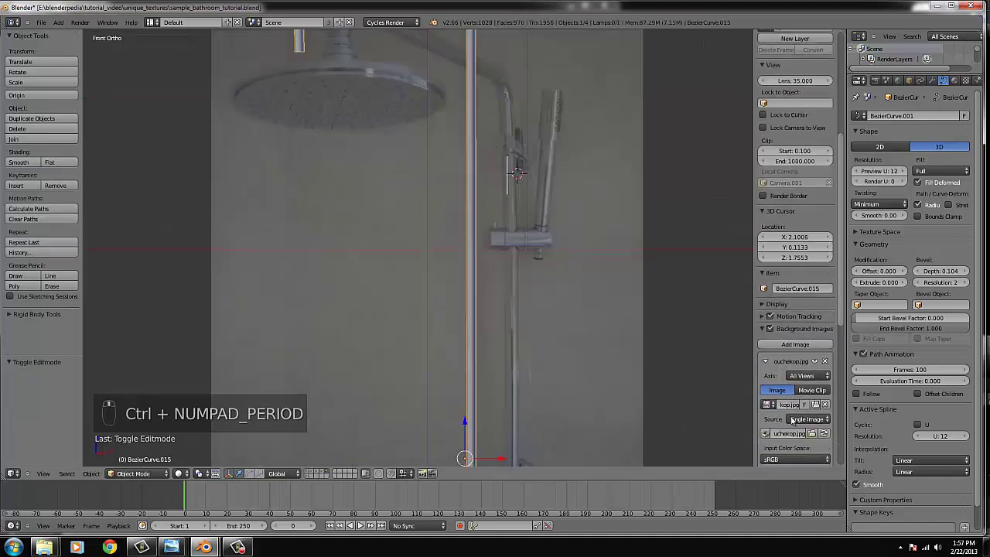
pyautogui.moveTo(807, 407); pyautogui.dragTo(321, 89)
pyautogui.moveTo(321, 89); pyautogui.dragTo(228, 24)
pyautogui.moveTo(81, 91); pyautogui.dragTo(86, 46)
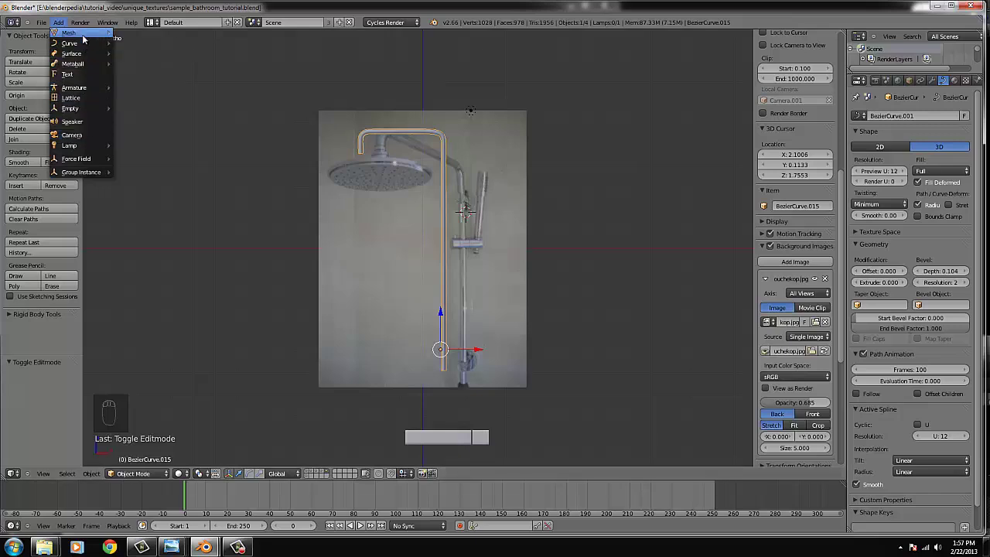
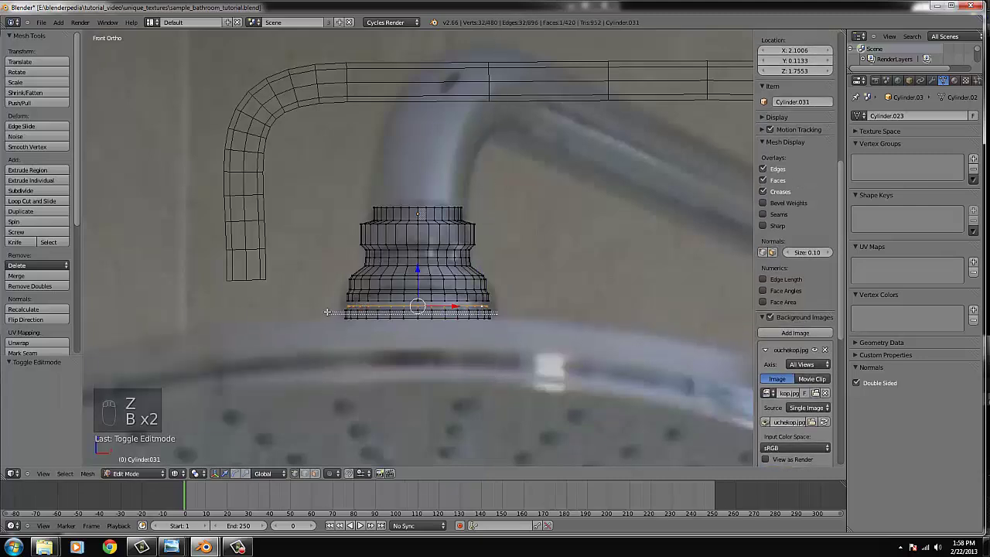
# - Leave editing of the collar mesh on the shower head mount
pyautogui.press('s')
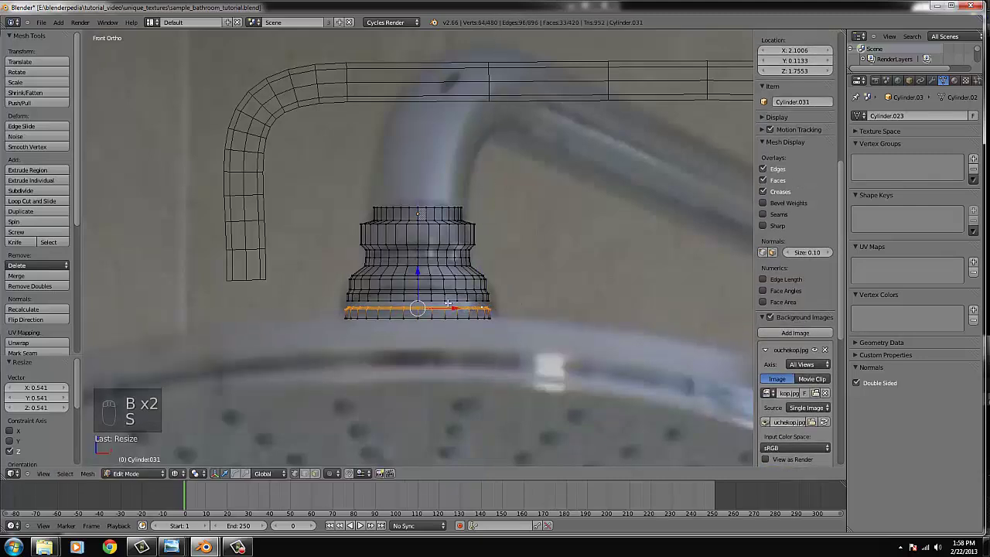
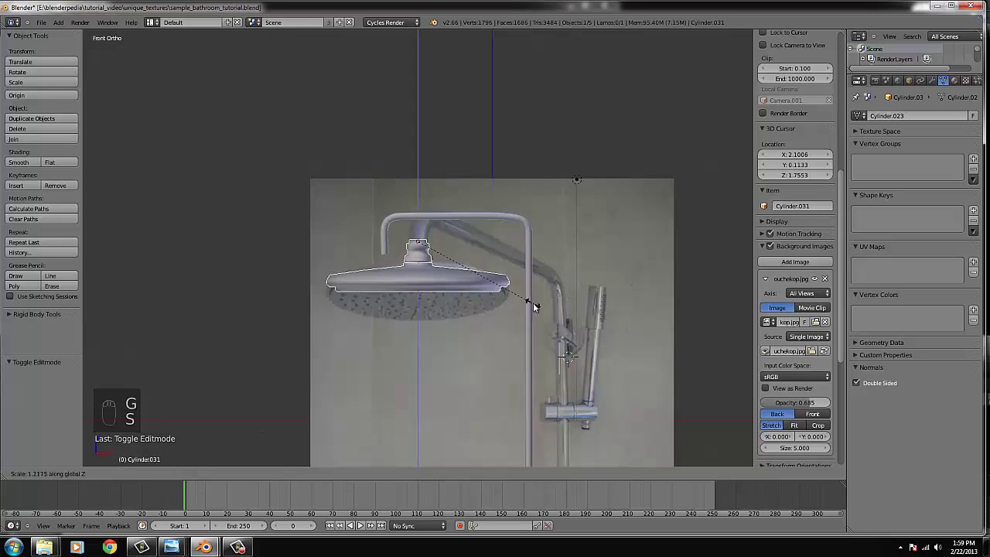
# - Zoom in on the shower head collar in Front view and check its mesh
pyautogui.moveTo(535, 308); pyautogui.dragTo(441, 325)
pyautogui.moveTo(440, 343); pyautogui.dragTo(450, 320)
pyautogui.press('KP_1')
pyautogui.press('Tab')
pyautogui.press('Tab')
pyautogui.press('z')
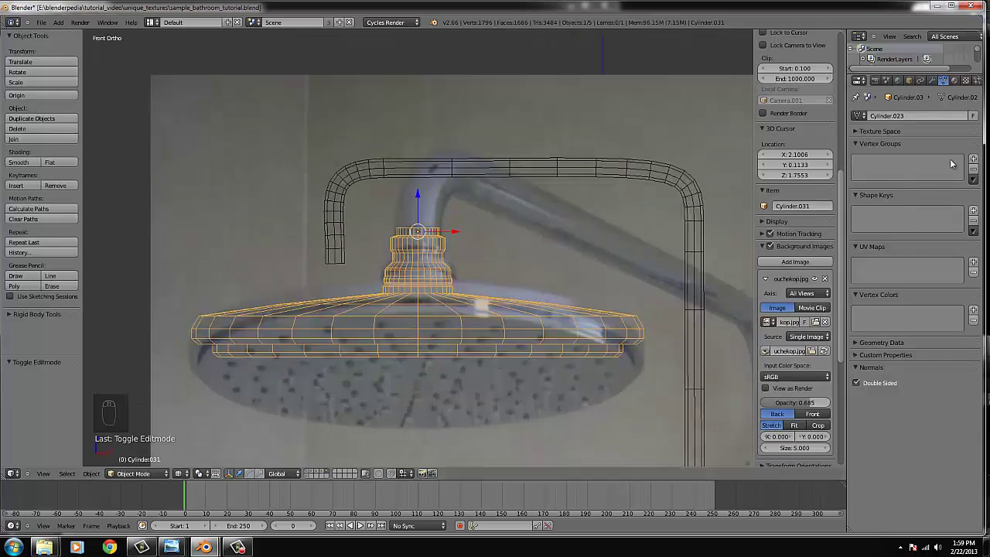
# - Reposition and resize the collar piece beneath the shower pipe
pyautogui.moveTo(914, 160); pyautogui.dragTo(871, 332)
pyautogui.moveTo(965, 321); pyautogui.dragTo(561, 278)
pyautogui.middleClick(562, 277)
pyautogui.press('g')
pyautogui.moveTo(492, 306); pyautogui.dragTo(560, 297)
pyautogui.press('s')
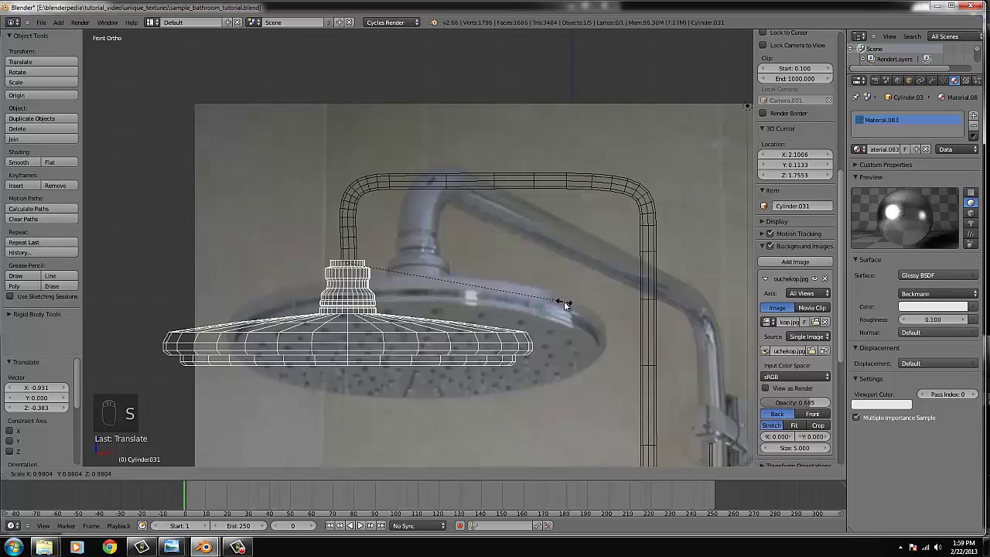
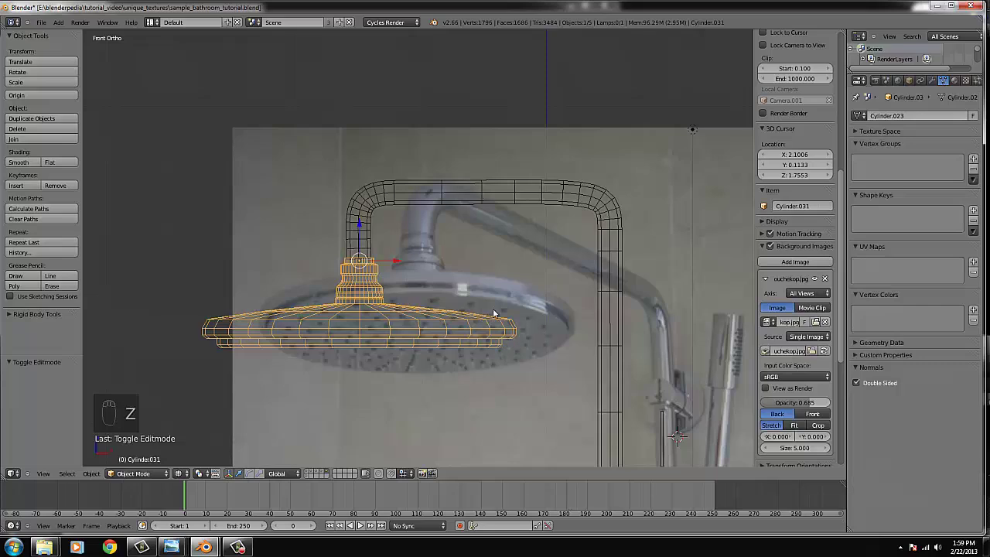
# - View the shower head from the top and front, orbiting around the end of the arm for the new block
pyautogui.press('KP_7')
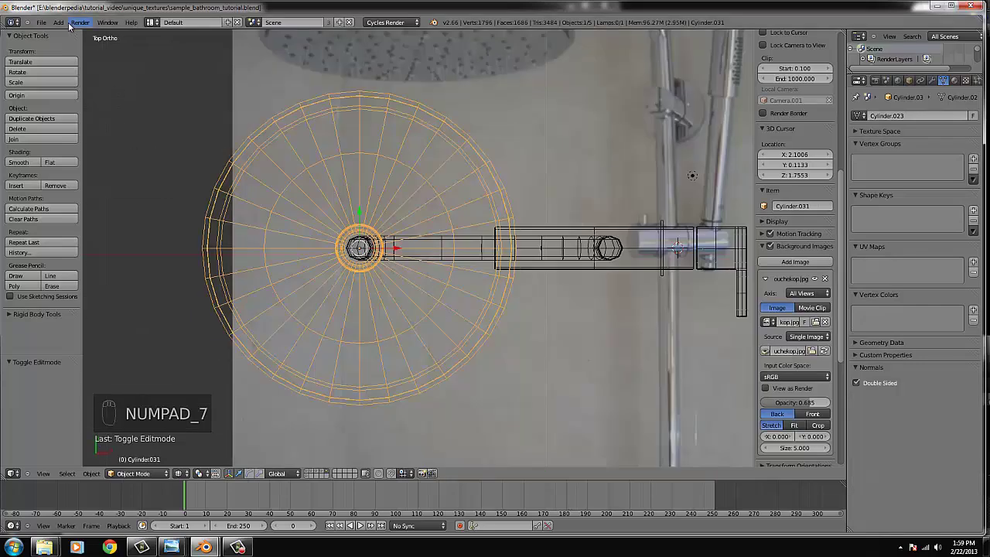
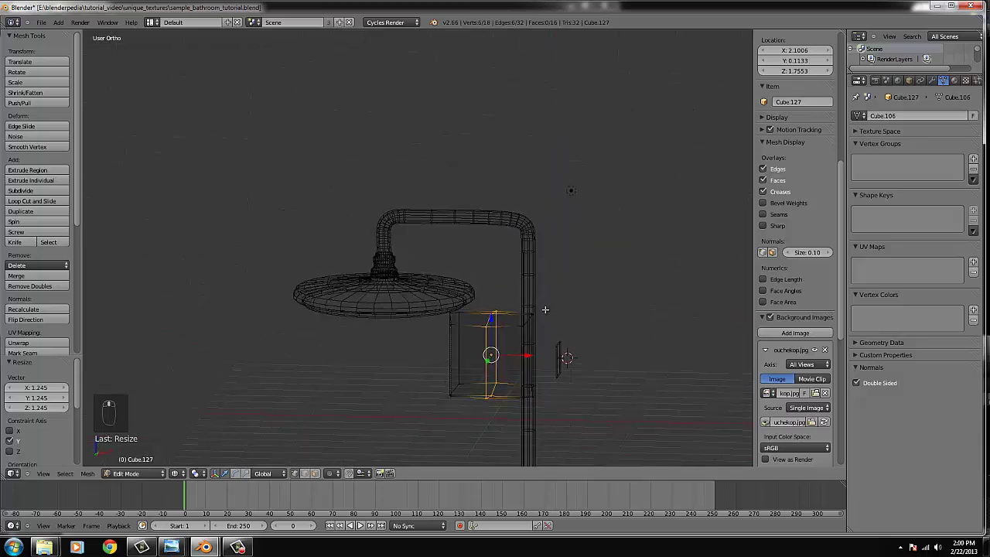
pyautogui.press('KP_1')
pyautogui.press('z')
pyautogui.press('KP_1')
pyautogui.press('KP_7')
pyautogui.press('Tab')
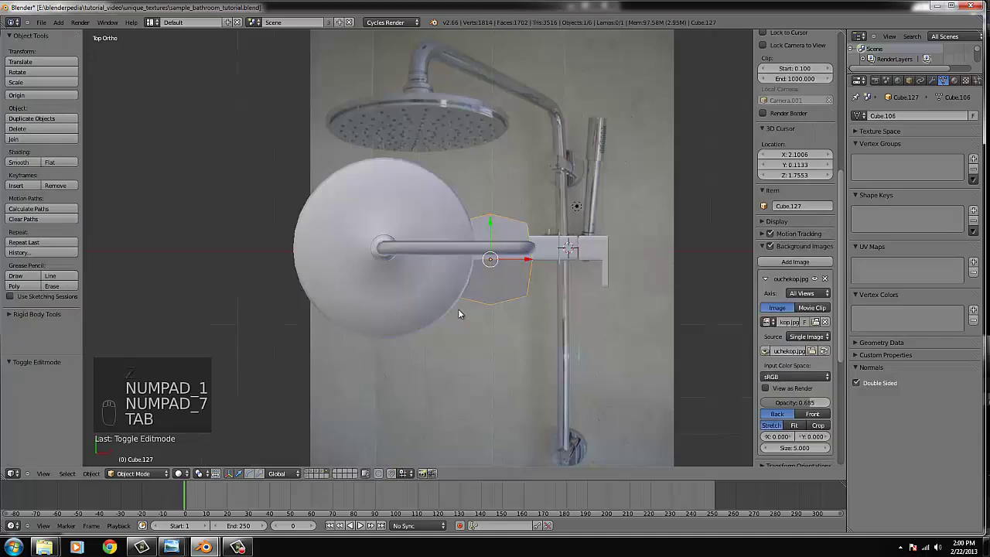
pyautogui.press('KP_1')
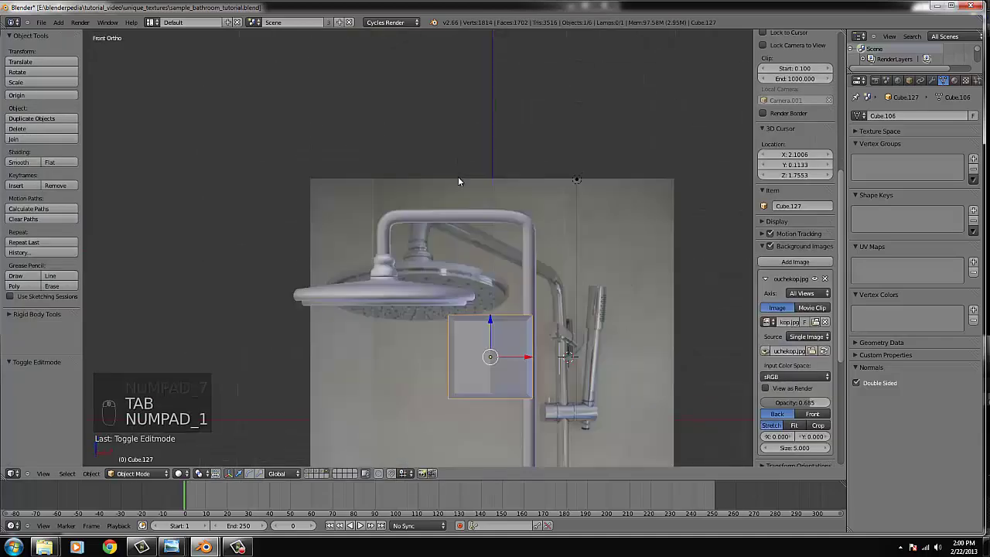
pyautogui.moveTo(461, 232); pyautogui.dragTo(369, 269)
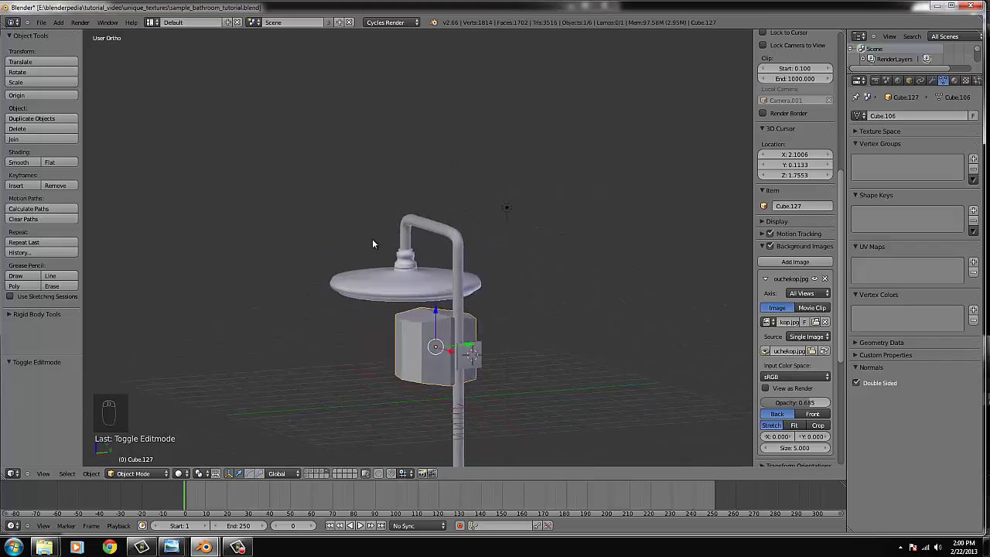
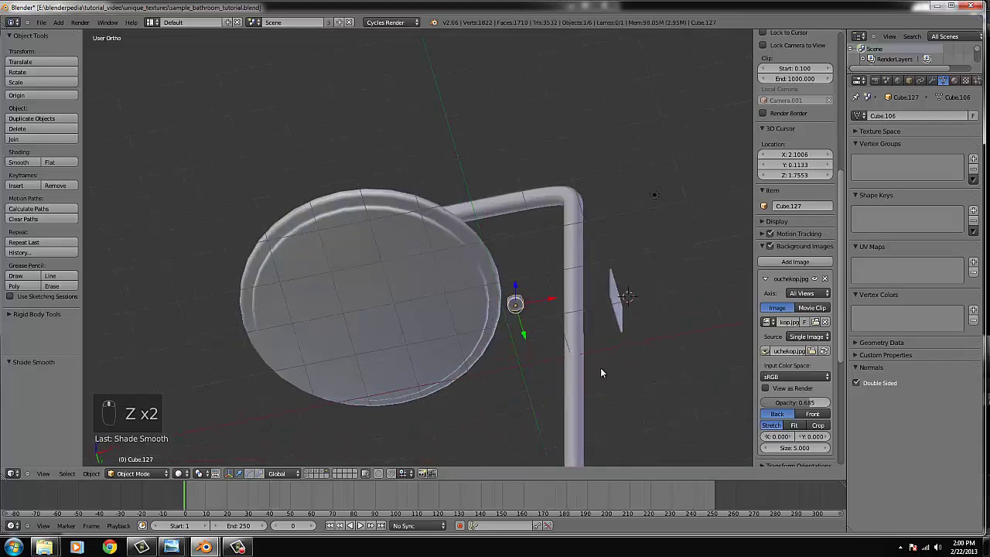
# - Edit the new block Cube.127 in wireframe and scale its bottom face to taper it
pyautogui.press('KP_1')
pyautogui.press('ctrl+KP_1')
pyautogui.press('Tab')
pyautogui.press('z')
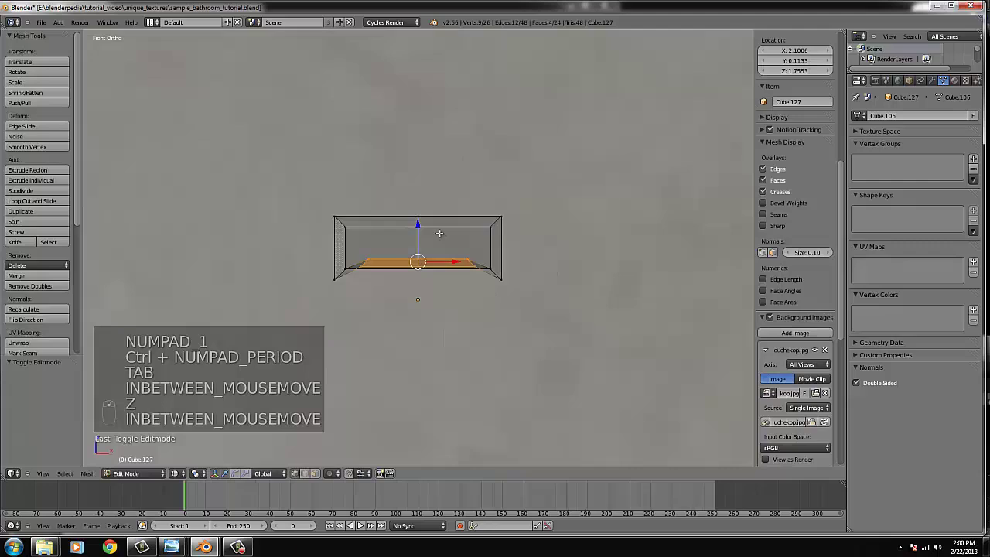
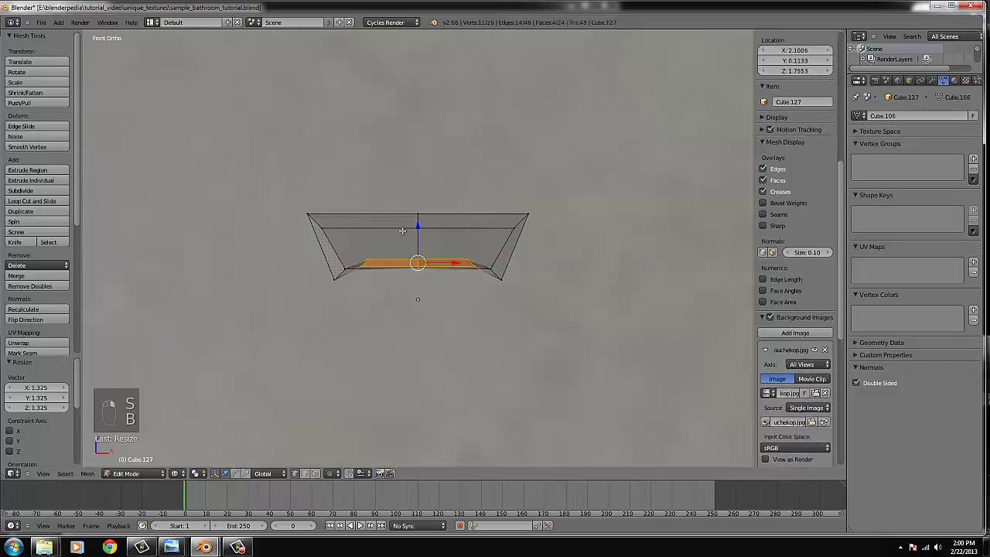
pyautogui.press('s')
# - Confirm the tapered cup-like cap shape and reopen its mesh from the front
pyautogui.press('Tab')
pyautogui.press('z')
pyautogui.click(456, 270)
pyautogui.middleClick(474, 275)
pyautogui.press('Tab')
pyautogui.press('KP_1')
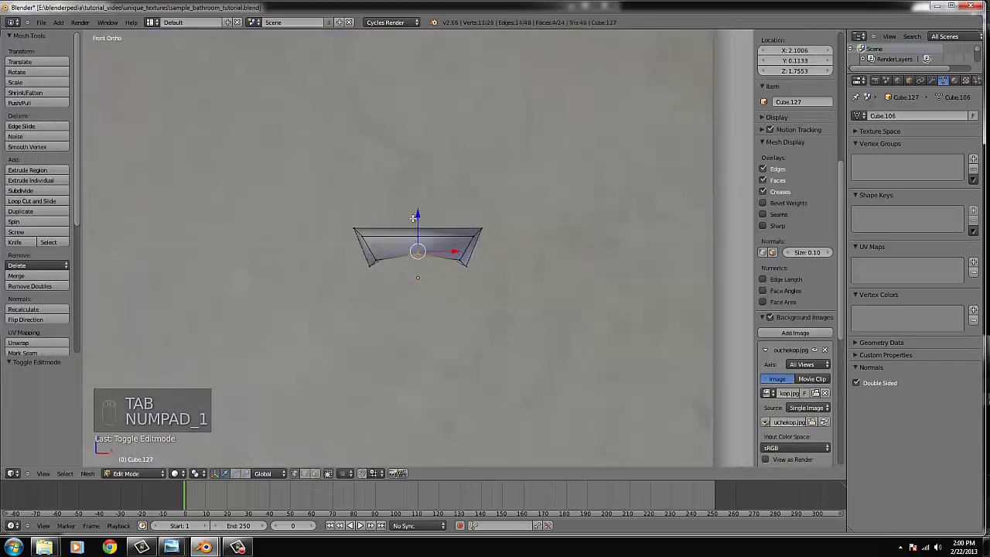
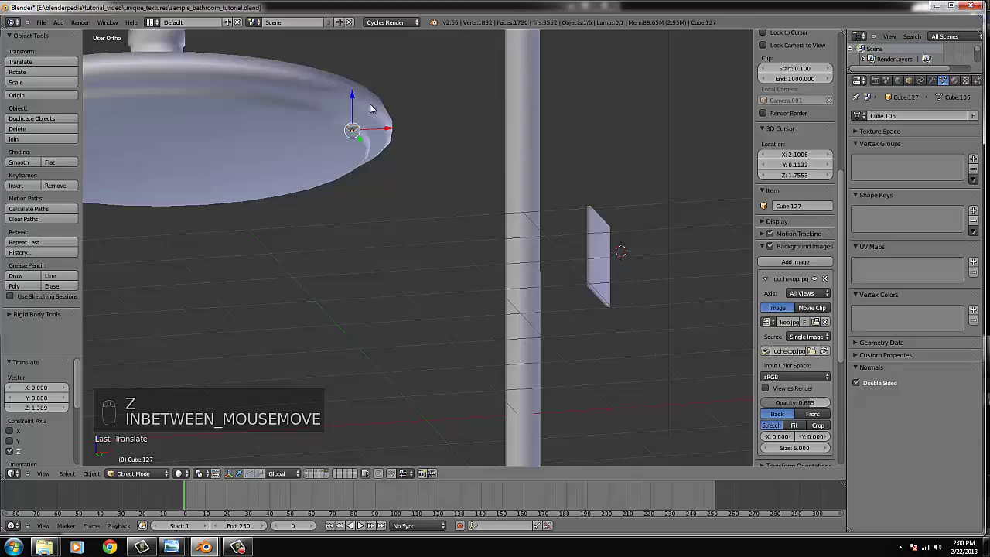
# - Look down on the shower head disc in wireframe and move the small cap toward its rim
pyautogui.press('KP_7')
pyautogui.press('KP_1')
pyautogui.moveTo(404, 138); pyautogui.dragTo(418, 155)
pyautogui.press('KP_7')
pyautogui.press('z')
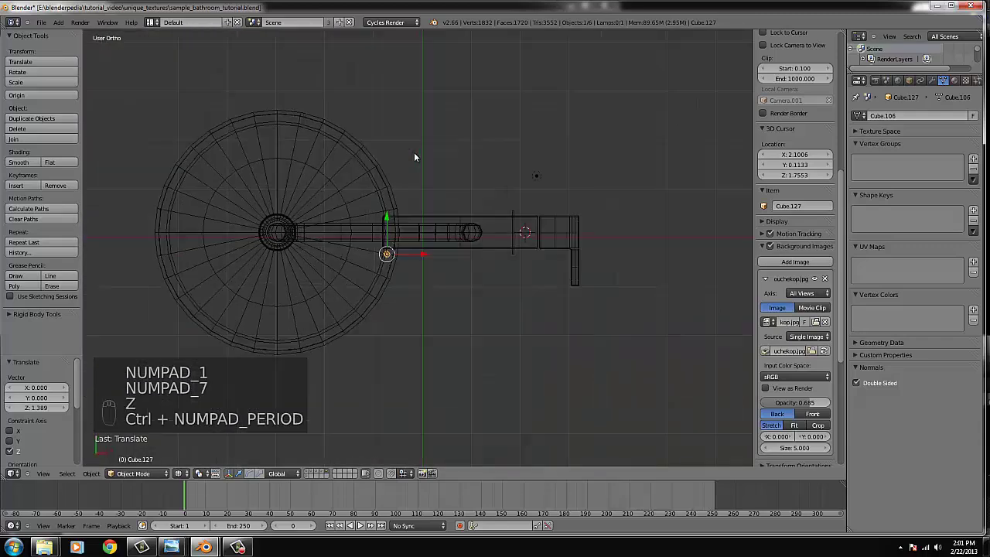
pyautogui.press('g')
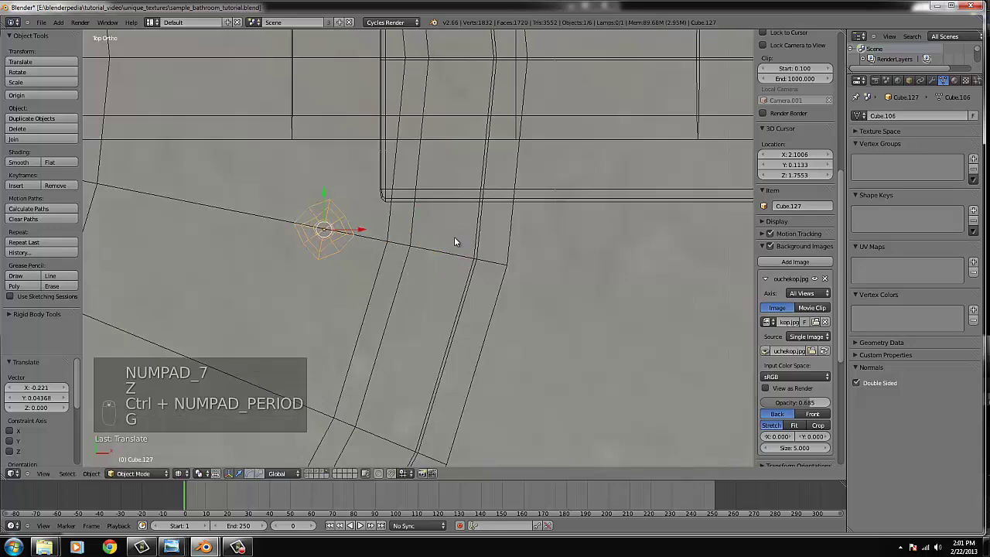
# - Scale the small nozzle cap down and reopen its mesh for editing from above
pyautogui.press('s')
pyautogui.moveTo(425, 260); pyautogui.dragTo(404, 264)
pyautogui.press('z')
pyautogui.moveTo(380, 246); pyautogui.dragTo(379, 252)
pyautogui.press('s')
pyautogui.press('KP_7')
pyautogui.press('Tab')
pyautogui.press('z')
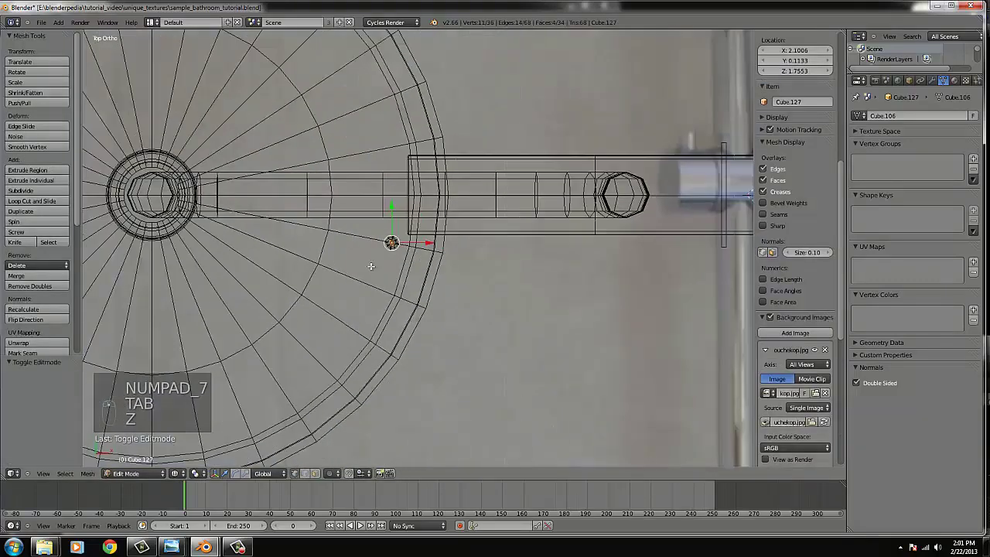
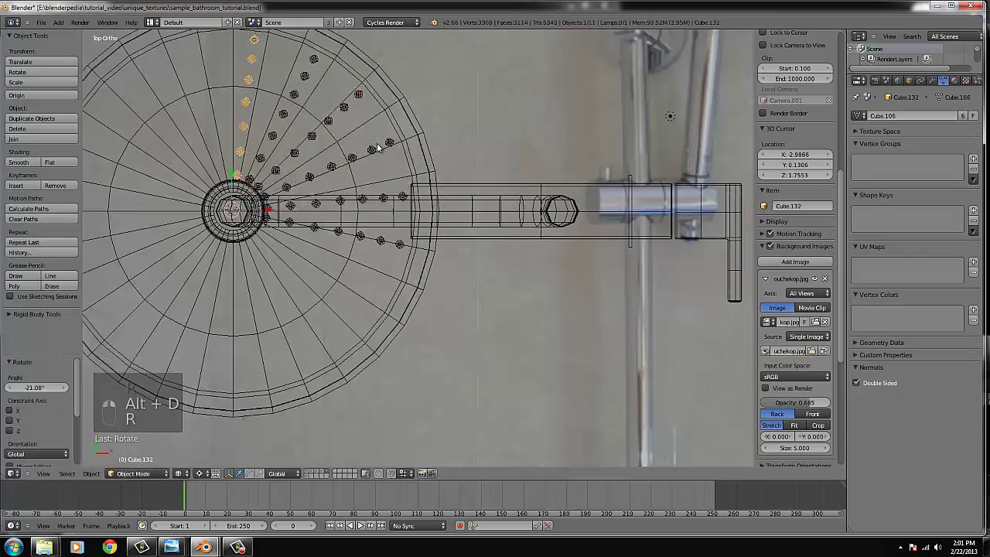
# - Duplicate the nozzle row three times, rotating each copy around the head's centre
pyautogui.press('alt+d')
pyautogui.press('r')
pyautogui.press('alt+d')
pyautogui.press('r')
pyautogui.press('alt+d')
pyautogui.press('r')
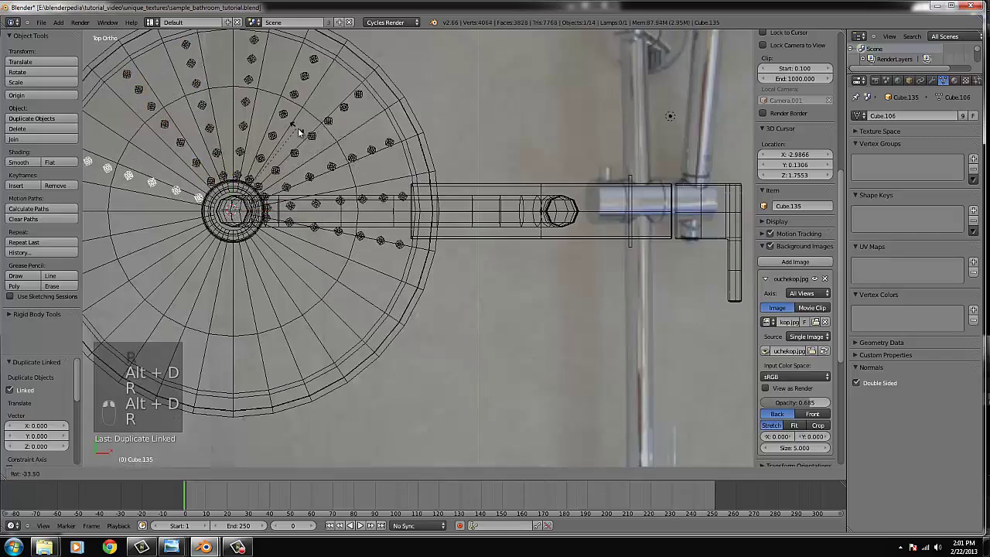
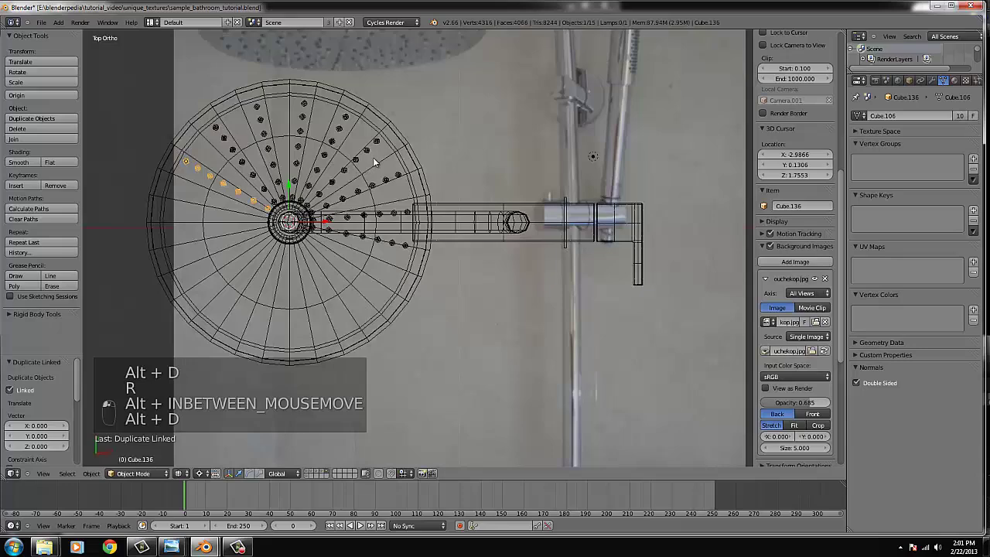
# - Add further rotated copies of the nozzle row up to Cube.138 across the disc
pyautogui.press('r')
pyautogui.press('alt+d')
pyautogui.press('r')
pyautogui.press('alt+d')
pyautogui.press('r')
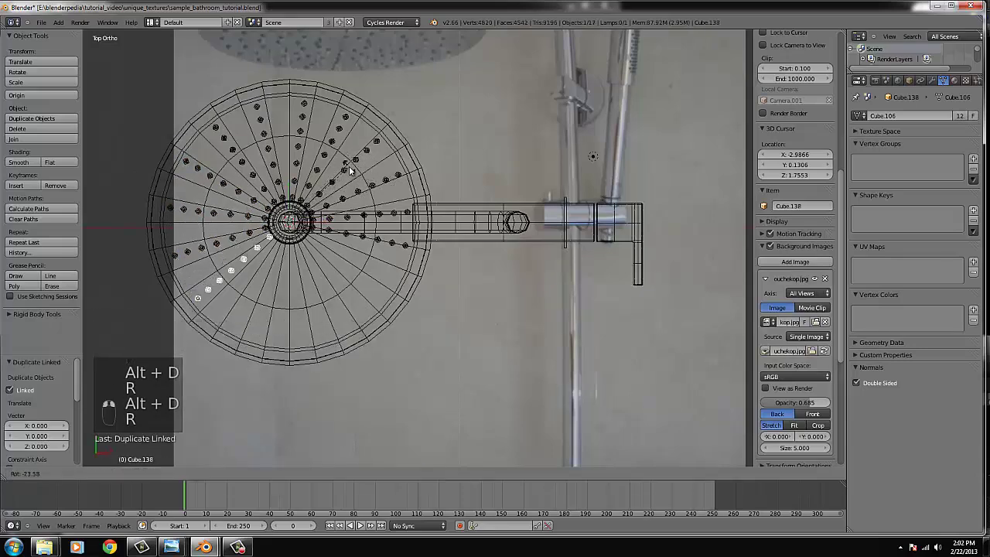
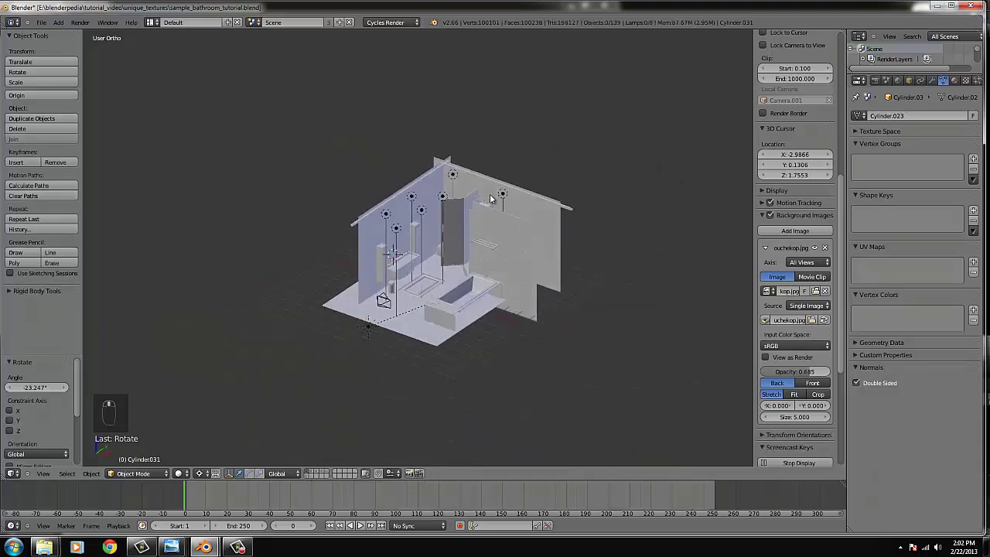
# - Select the curved shower arm in the full bathroom scene
pyautogui.rightClick(491, 196)
pyautogui.rightClick(492, 198)
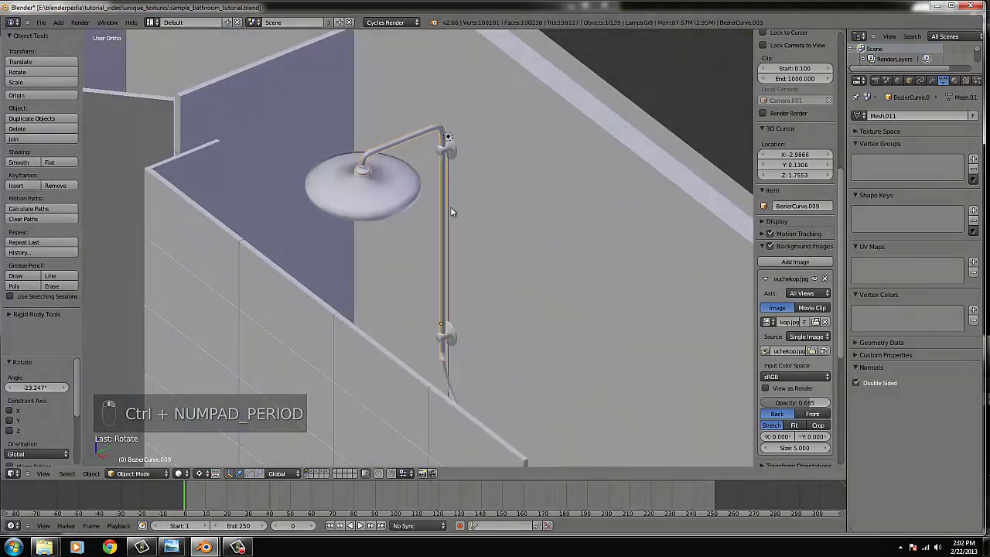
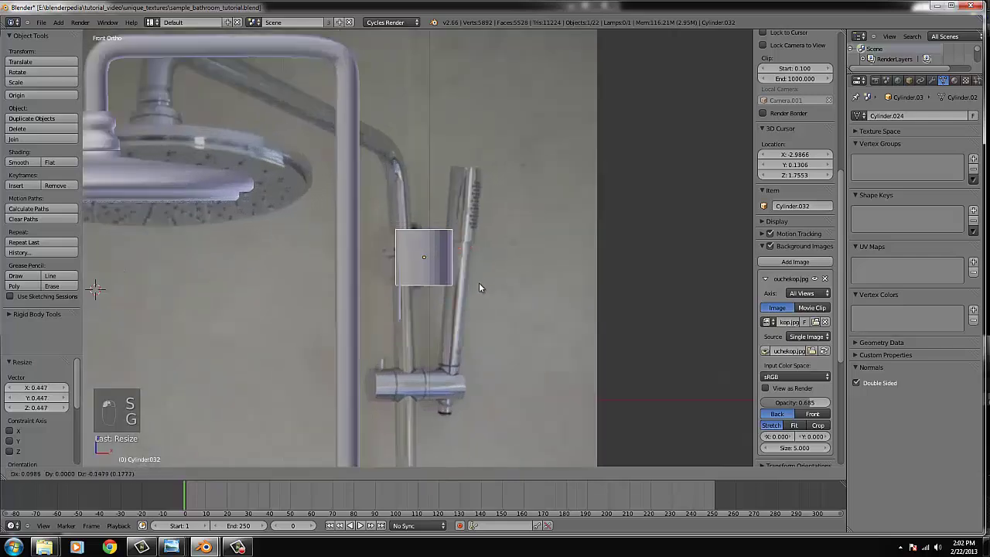
# - Scale Cylinder.032 into a thin flat base with a narrower upright section over the holder photo
pyautogui.press('s')
pyautogui.press('s')
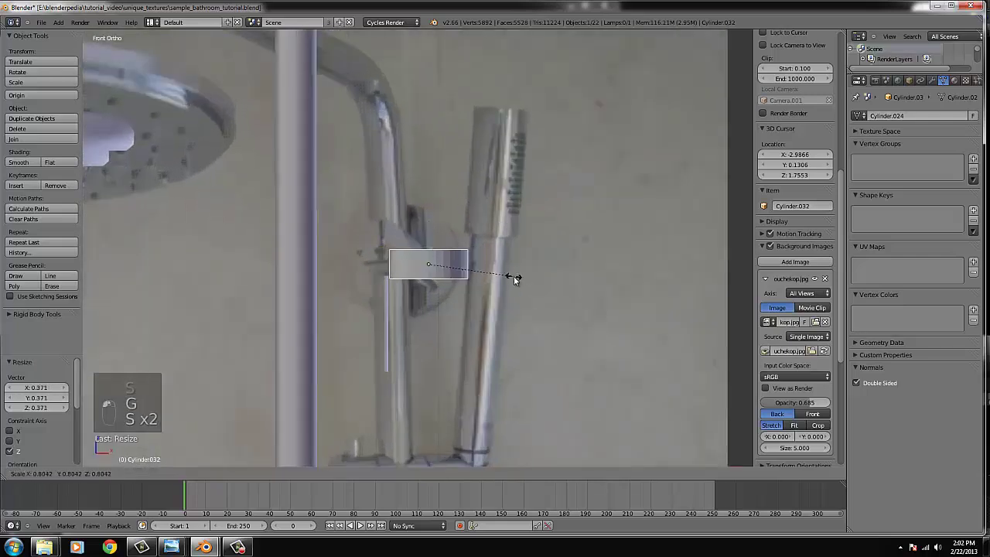
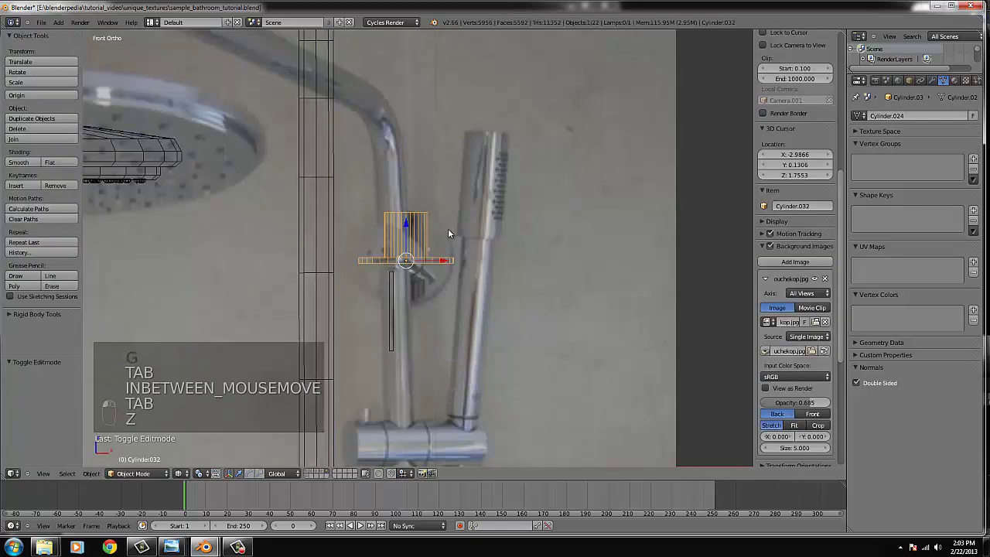
pyautogui.press('Tab')
pyautogui.press('Tab')
pyautogui.press('g')
pyautogui.click(455, 258)
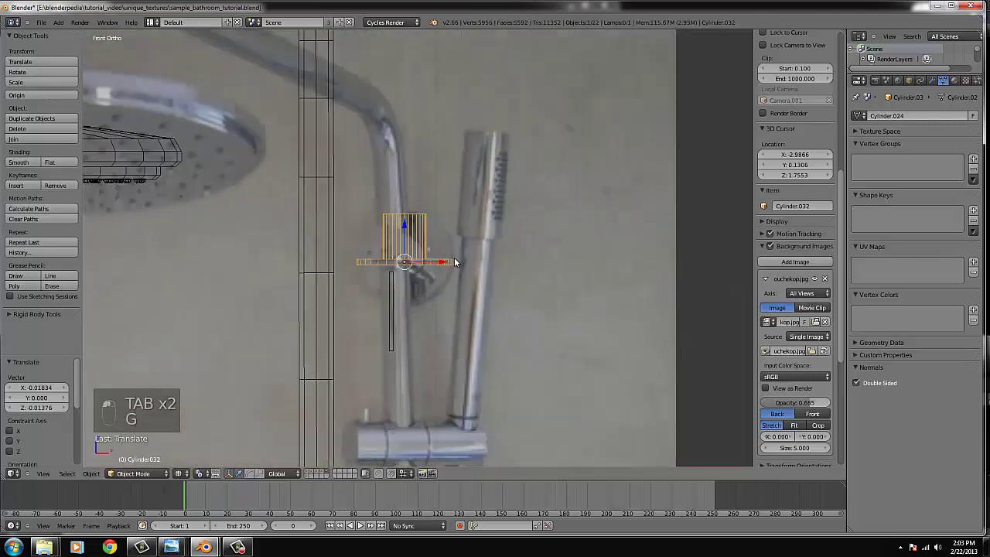
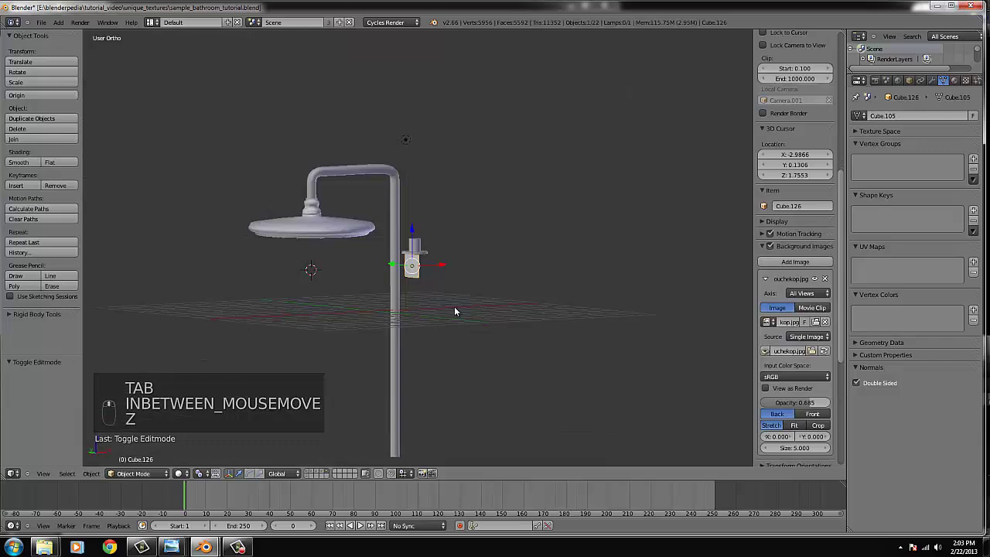
# - Show the whole shower fixture with the holder bracket on its pole
pyautogui.press('x')
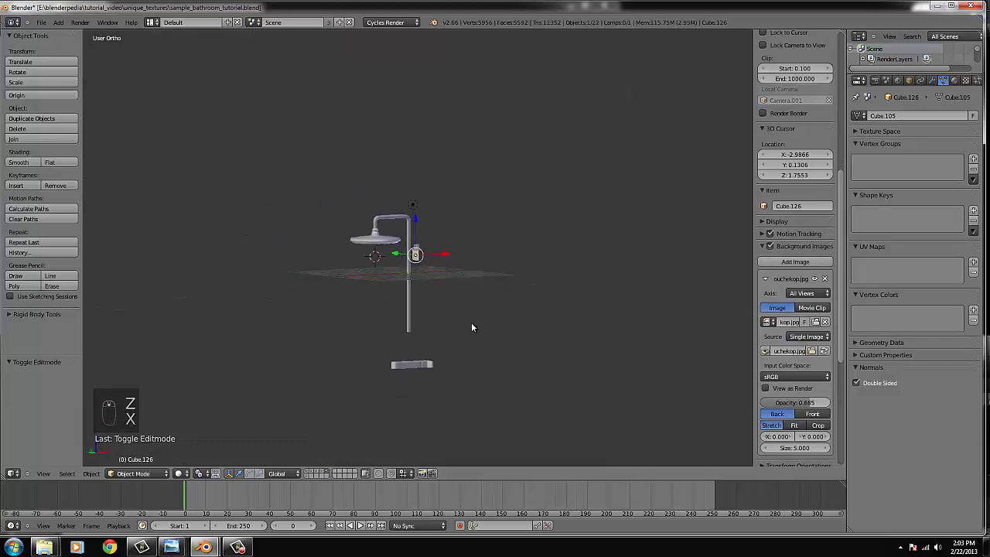
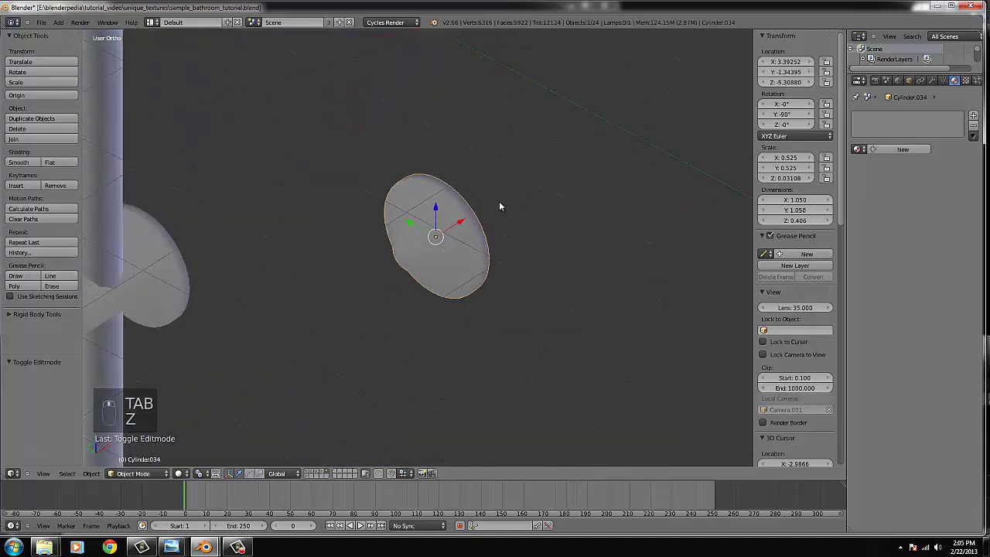
# - Move and shrink the thin disc Cylinder.034 beside the shower pole in Front view
pyautogui.moveTo(507, 182); pyautogui.dragTo(448, 200)
pyautogui.press('KP_1')
pyautogui.moveTo(505, 220); pyautogui.dragTo(431, 356)
pyautogui.press('g')
pyautogui.moveTo(431, 357); pyautogui.dragTo(431, 365)
pyautogui.press('s')
pyautogui.press('g')
# - From Top view, tilt the small disc upright about one axis
pyautogui.press('KP_7')
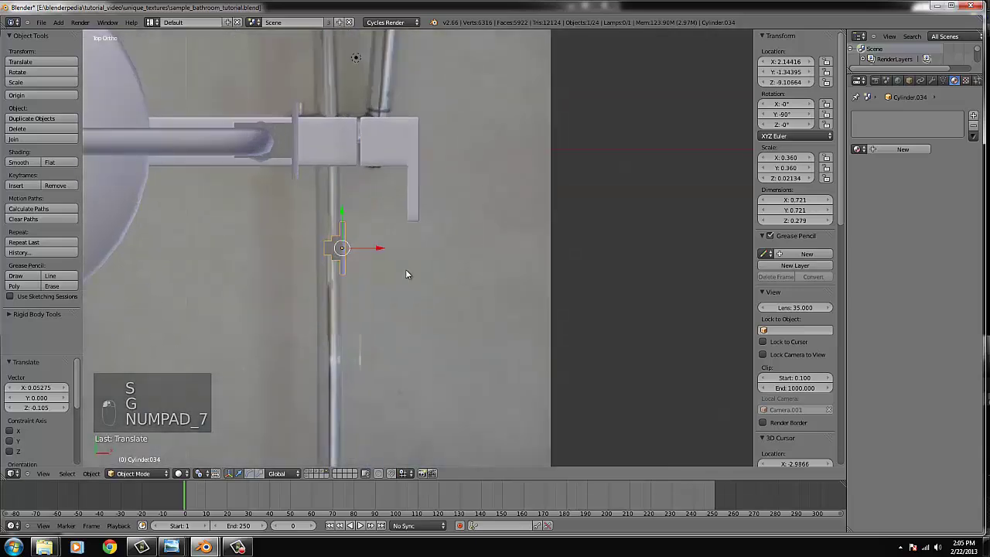
pyautogui.press('s')
pyautogui.press('r')
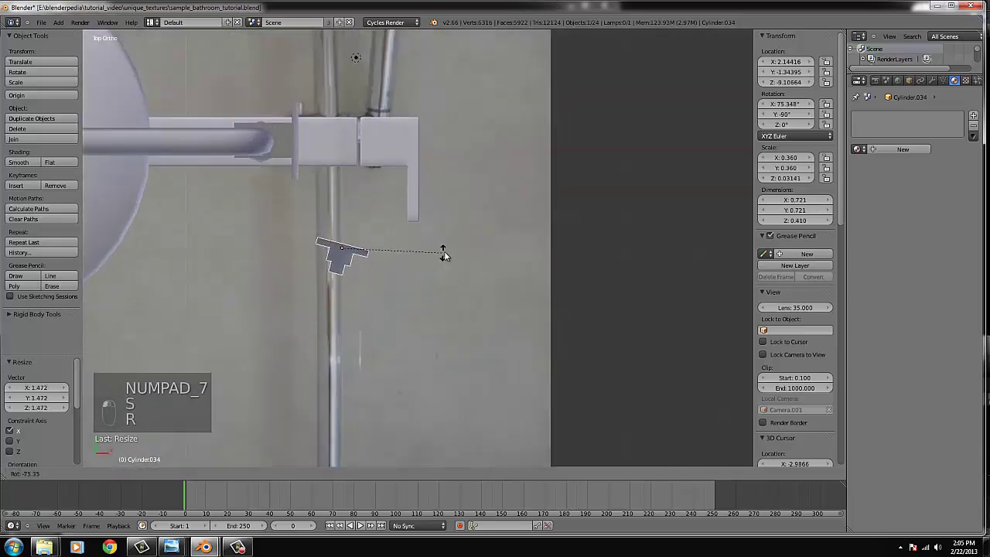
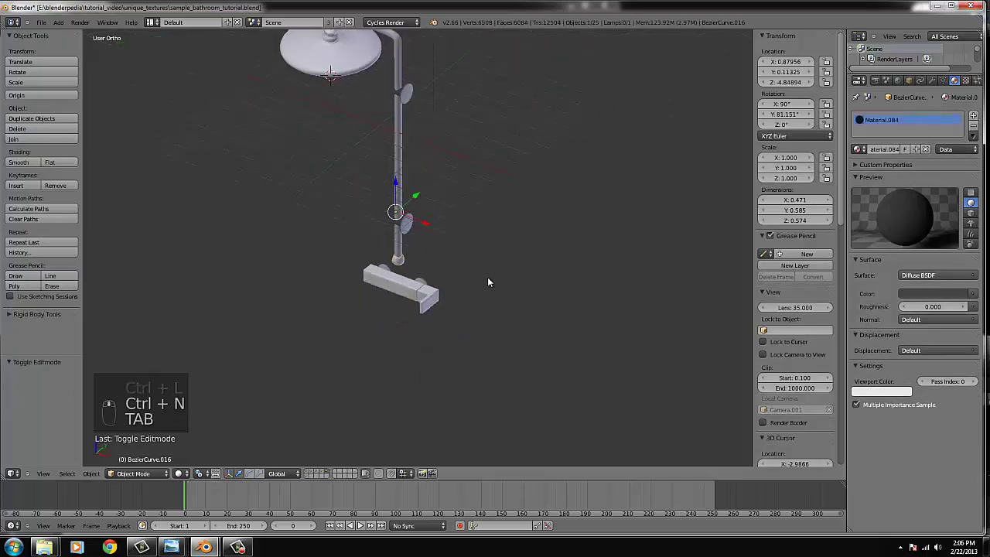
# - Box-select the shower arm parts and view the fixture from directly above
pyautogui.moveTo(465, 237); pyautogui.dragTo(430, 209)
pyautogui.press('KP_7')
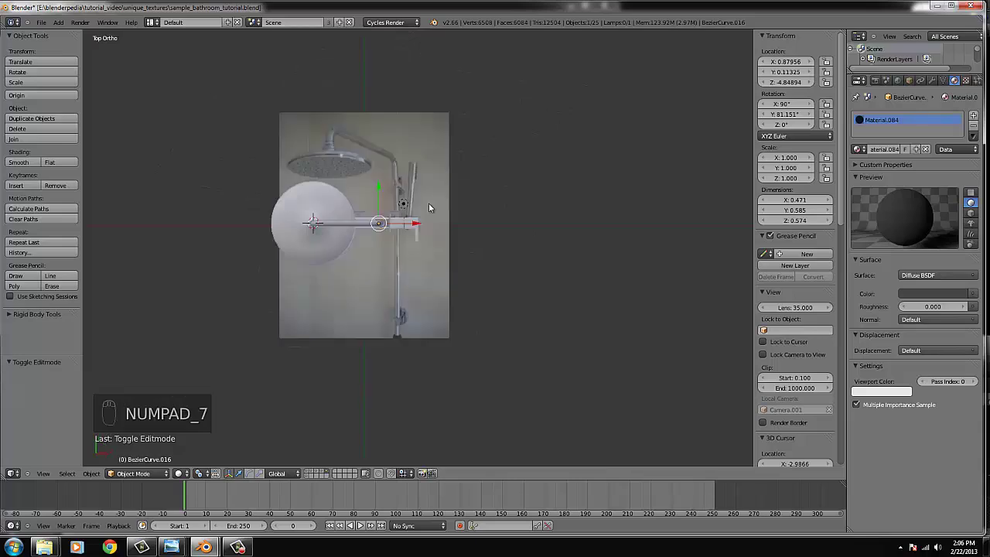
pyautogui.press('KP_1')
pyautogui.press('b')
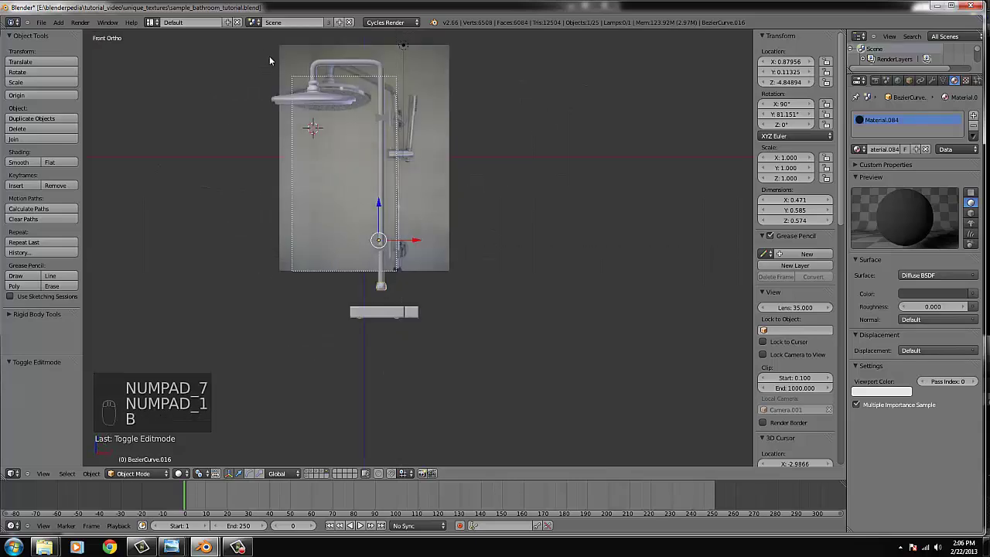
pyautogui.moveTo(426, 123); pyautogui.dragTo(345, 268)
pyautogui.press('KP_7')
# - Rotate the shower arm about 87 degrees around the vertical axis so the head faces the other way
pyautogui.press('r')
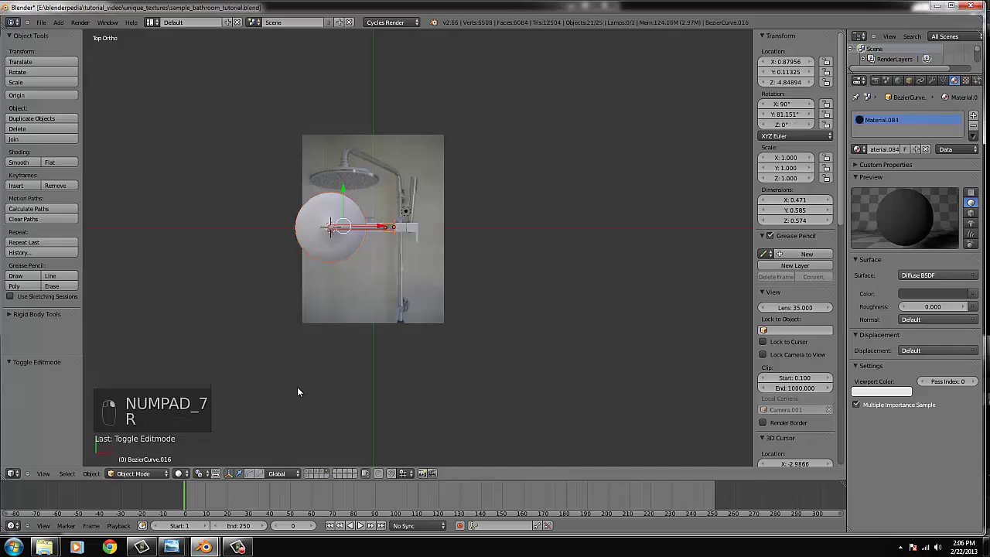
pyautogui.moveTo(219, 467); pyautogui.dragTo(421, 404)
pyautogui.press('r')
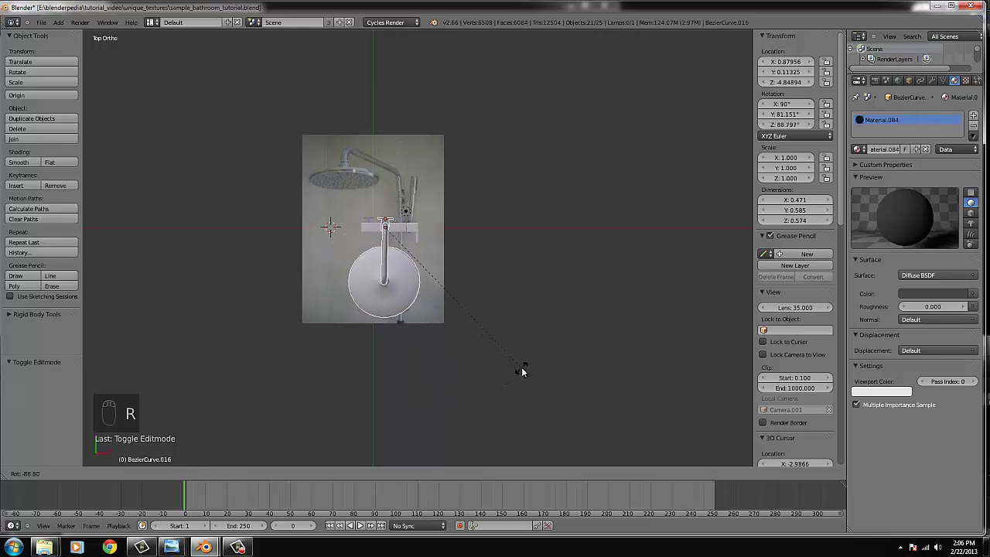
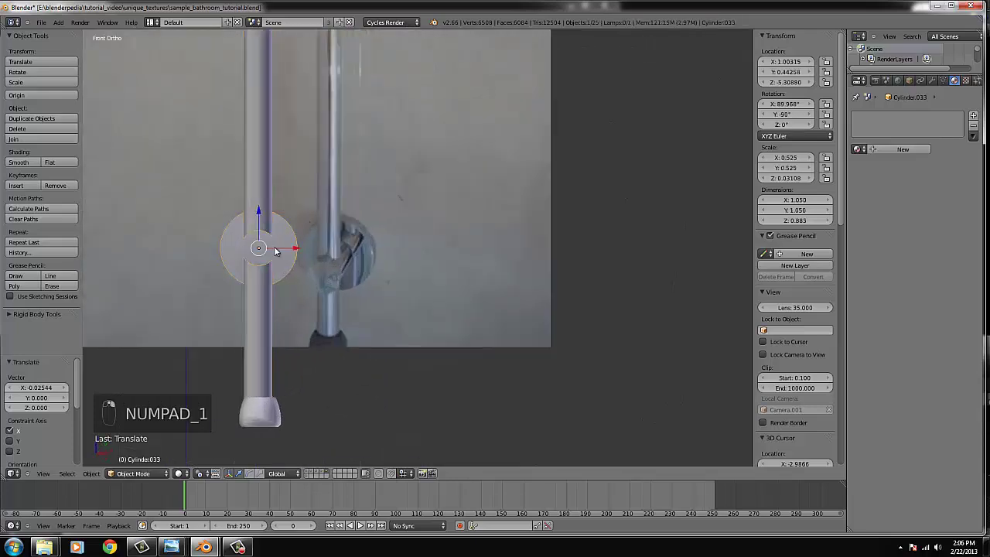
# - Adjust the view and shading around the shower fixture, undoing a stray change, in Front Ortho
pyautogui.press('s')
pyautogui.moveTo(351, 239); pyautogui.dragTo(457, 178)
pyautogui.press('z')
pyautogui.press('z')
pyautogui.press('ctrl+z')
pyautogui.press('KP_1')
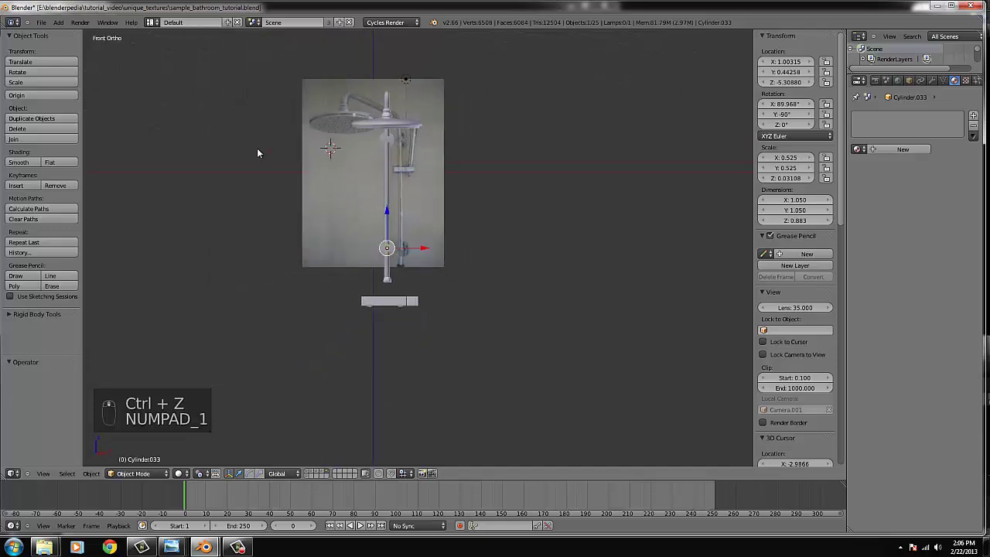
# - Box-select the shower fixture parts and move them to another layer, leaving the reference photo
pyautogui.moveTo(392, 265); pyautogui.dragTo(428, 176)
pyautogui.press('b')
pyautogui.moveTo(422, 108); pyautogui.dragTo(570, 145)
pyautogui.press('m')
pyautogui.click(571, 145)
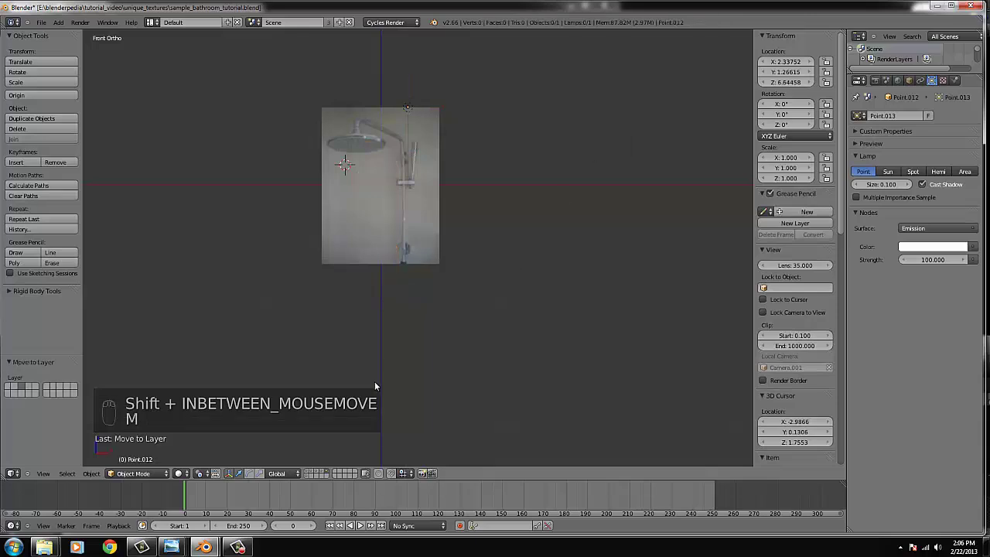
# - Bring the scene layers back, select the ceiling light fixture and frame it in an angled shaded view
pyautogui.moveTo(317, 475); pyautogui.dragTo(471, 309)
pyautogui.press('s')
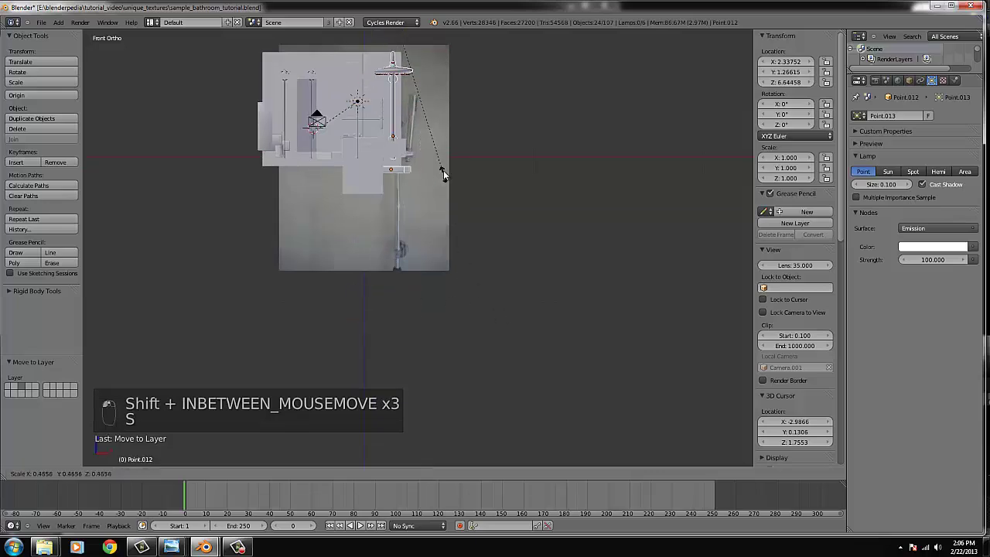
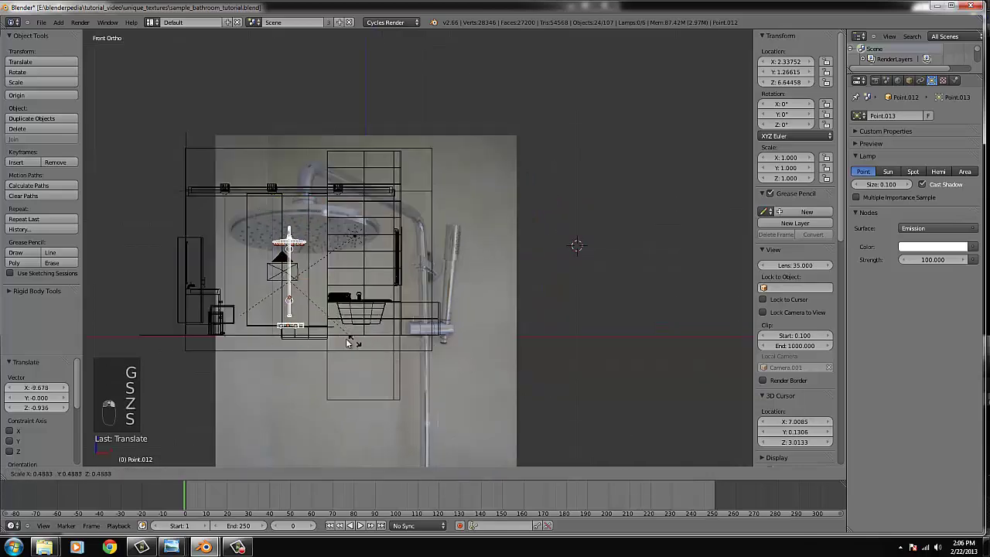
pyautogui.rightClick(344, 343)
pyautogui.press('g')
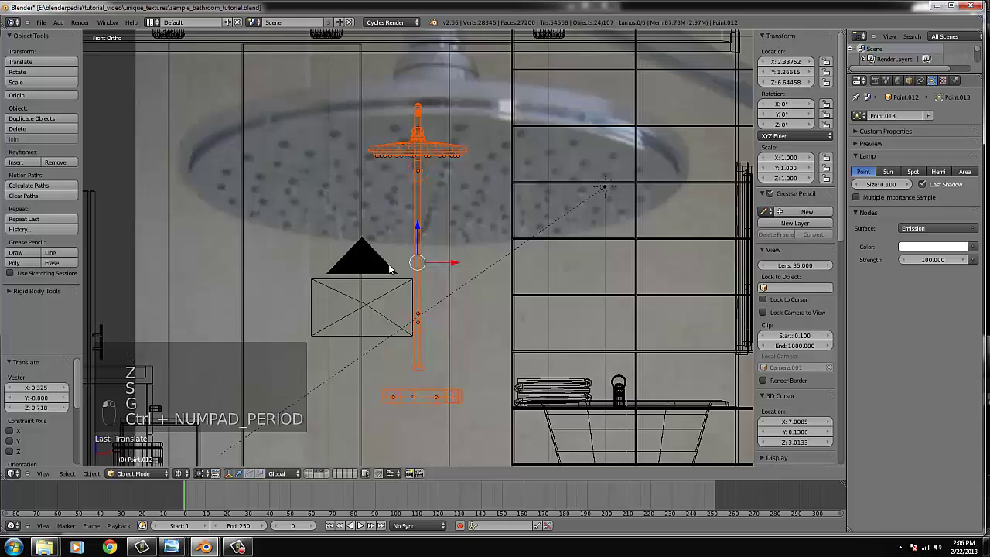
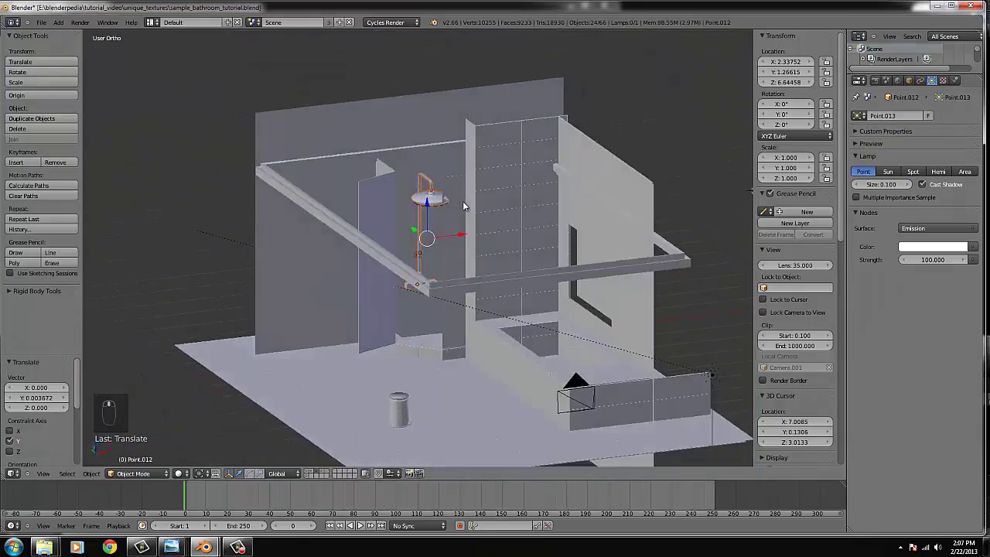
# - Orbit to look down on the shower head near the ceiling
pyautogui.press('s')
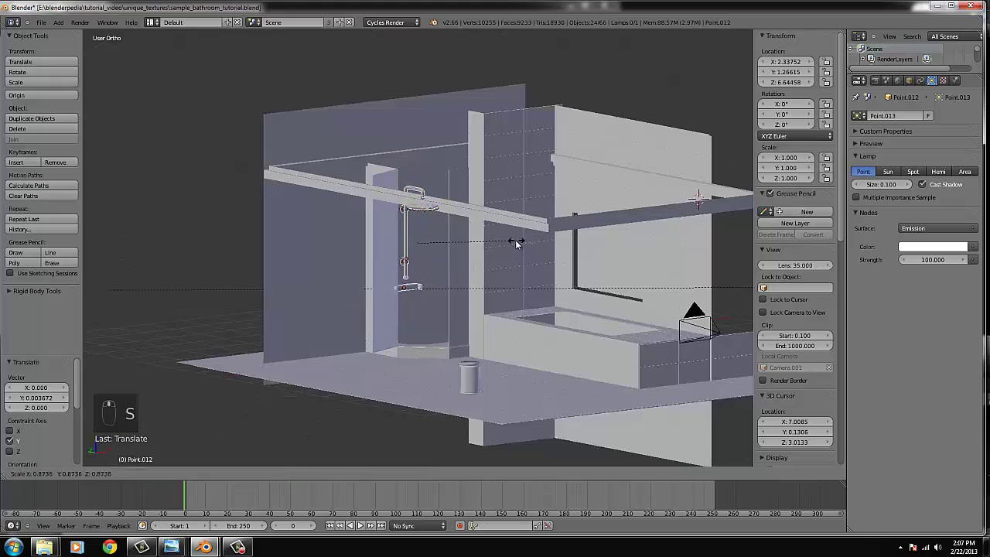
pyautogui.moveTo(421, 222); pyautogui.dragTo(392, 234)
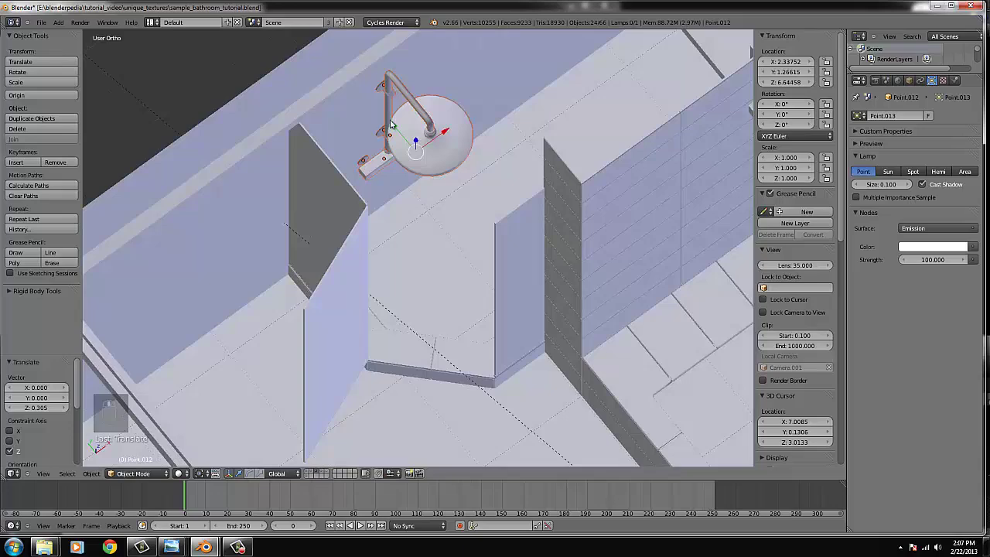
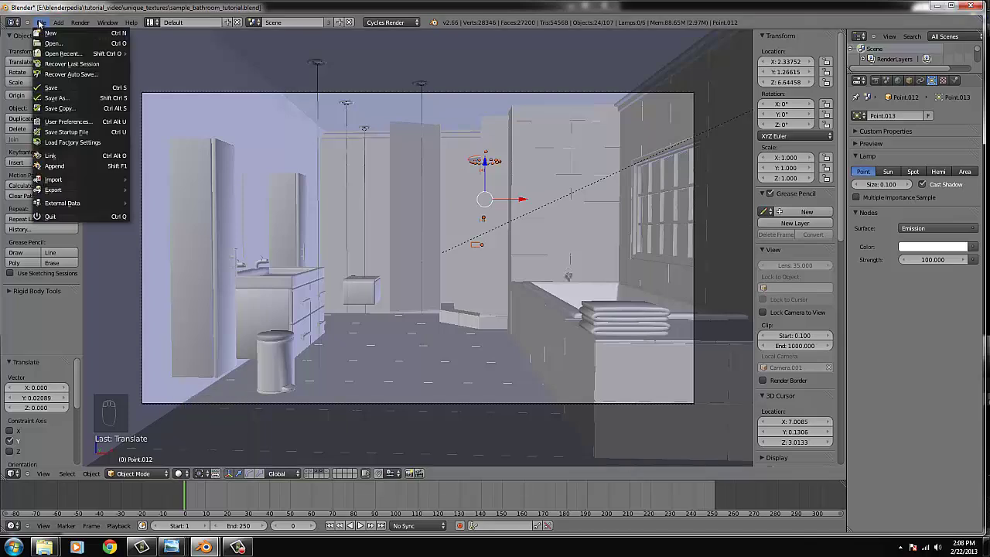
# - Save the bathroom scene .blend file via the File menu
pyautogui.moveTo(65, 87); pyautogui.dragTo(208, 411)
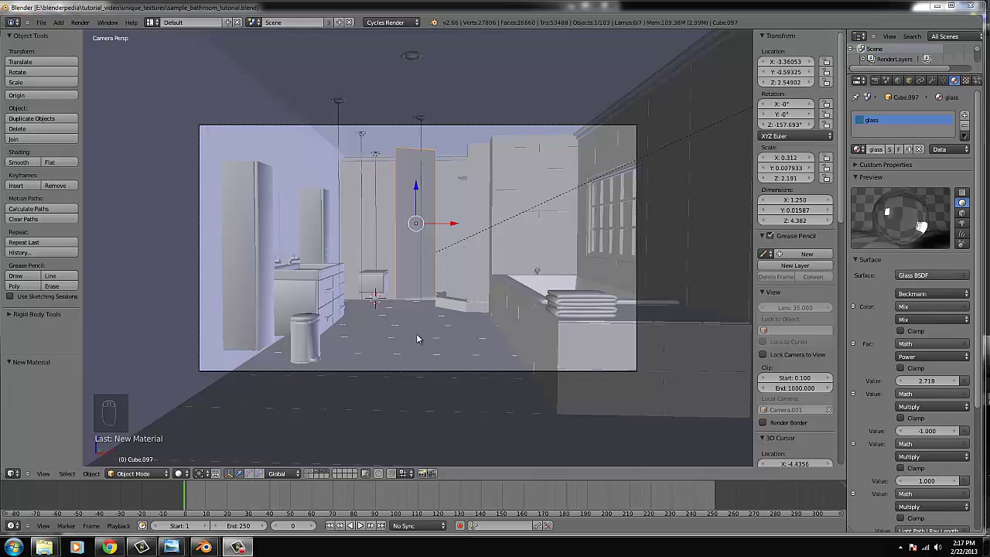
# - In Top Ortho, swap the background image from the shower photo to the bath mat photo in the N-panel
pyautogui.click(413, 336)
pyautogui.press('KP_7')
pyautogui.click(413, 337)
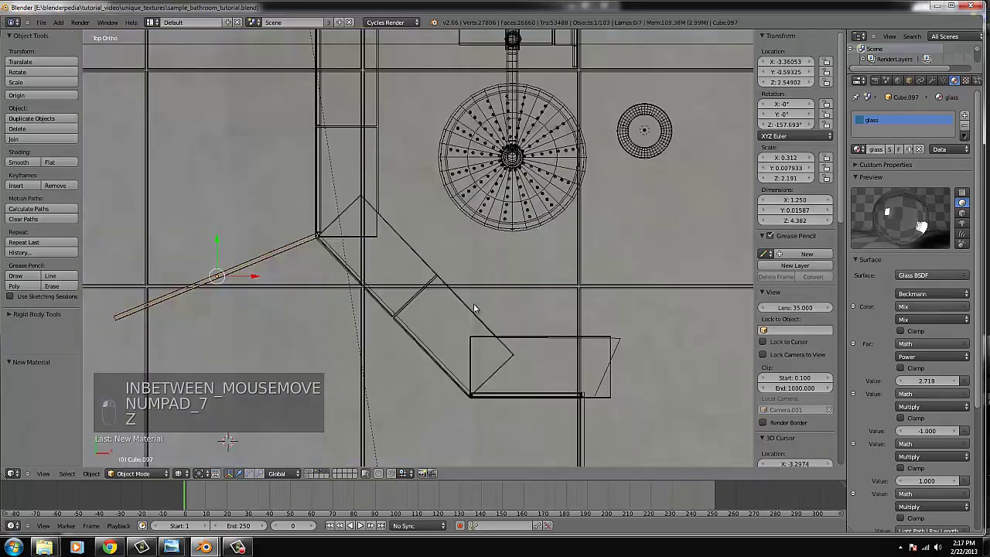
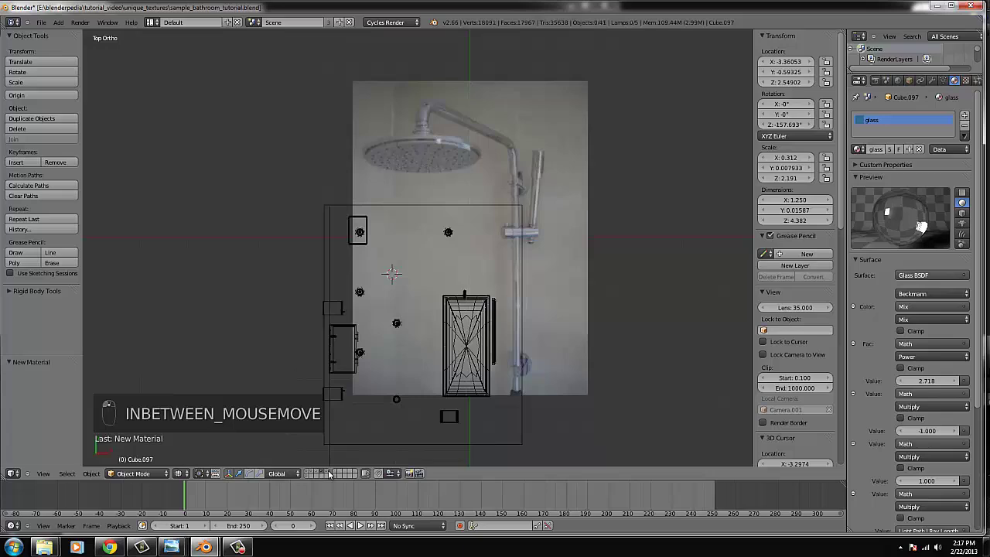
pyautogui.click(737, 317)
pyautogui.moveTo(797, 430); pyautogui.dragTo(820, 397)
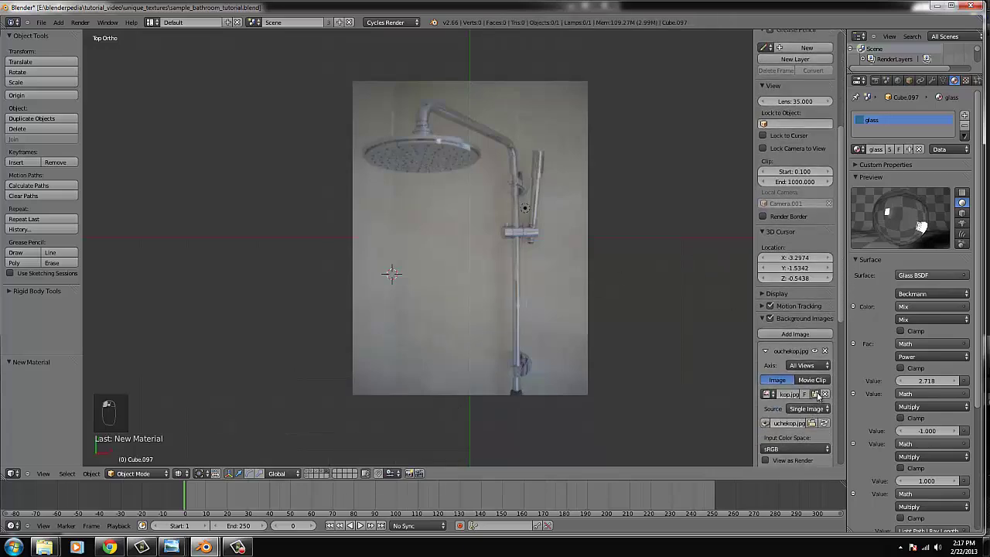
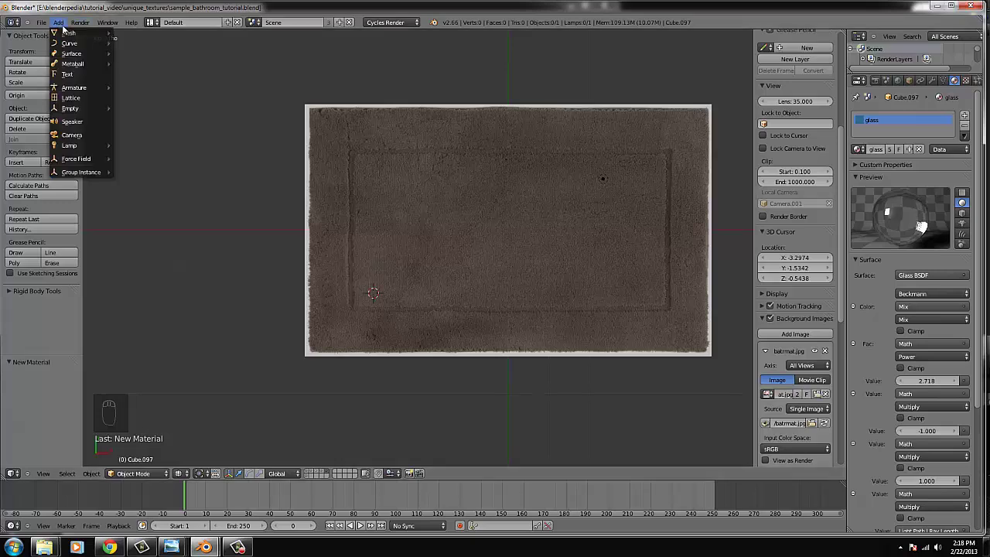
# - Add a cube (Cube.143) and scale it in top and front views to fit the bath mat photo outline
pyautogui.moveTo(71, 38); pyautogui.dragTo(245, 320)
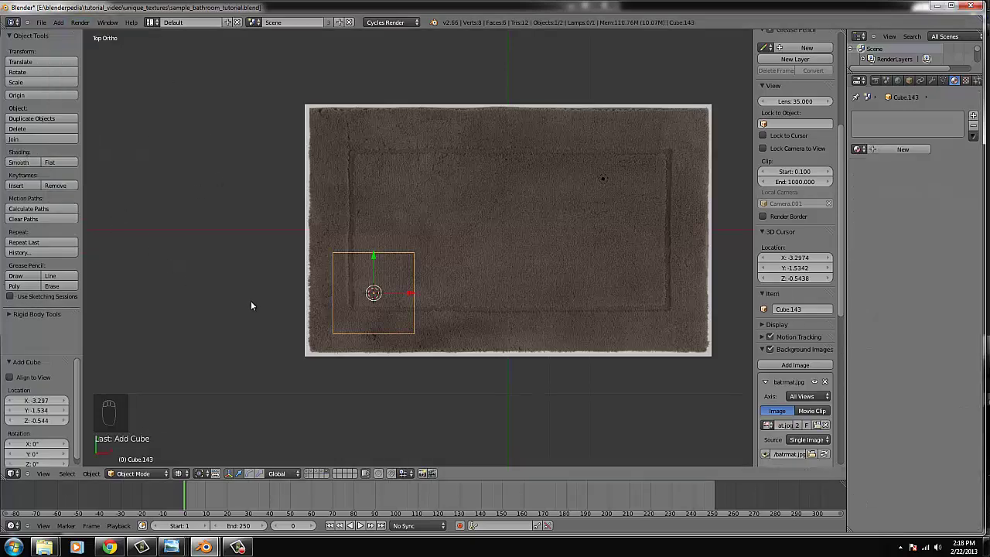
pyautogui.press('g')
pyautogui.moveTo(498, 325); pyautogui.dragTo(559, 379)
pyautogui.press('KP_1')
pyautogui.middleClick(557, 377)
pyautogui.press('s')
pyautogui.moveTo(479, 326); pyautogui.dragTo(578, 308)
pyautogui.press('KP_7')
pyautogui.press('s')
pyautogui.moveTo(588, 306); pyautogui.dragTo(676, 325)
# - Nudge and flatten the cube into a thin slab, then tilt the view to check it at an angle
pyautogui.press('g')
pyautogui.press('s')
pyautogui.press('s')
pyautogui.press('g')
pyautogui.press('s')
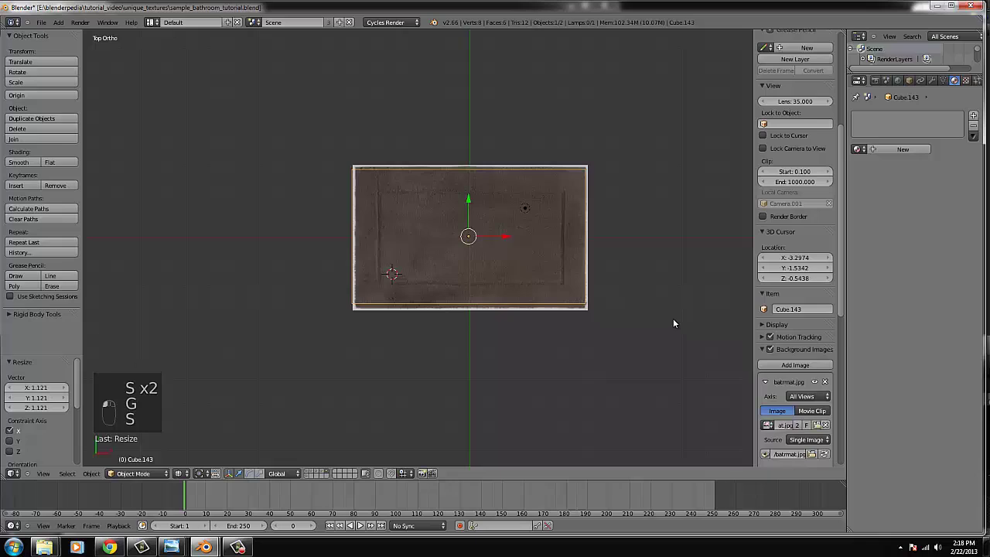
pyautogui.press('g')
pyautogui.press('g')
pyautogui.press('s')
pyautogui.press('g')
pyautogui.click(670, 326)
pyautogui.moveTo(668, 326); pyautogui.dragTo(614, 328)
pyautogui.press('s')
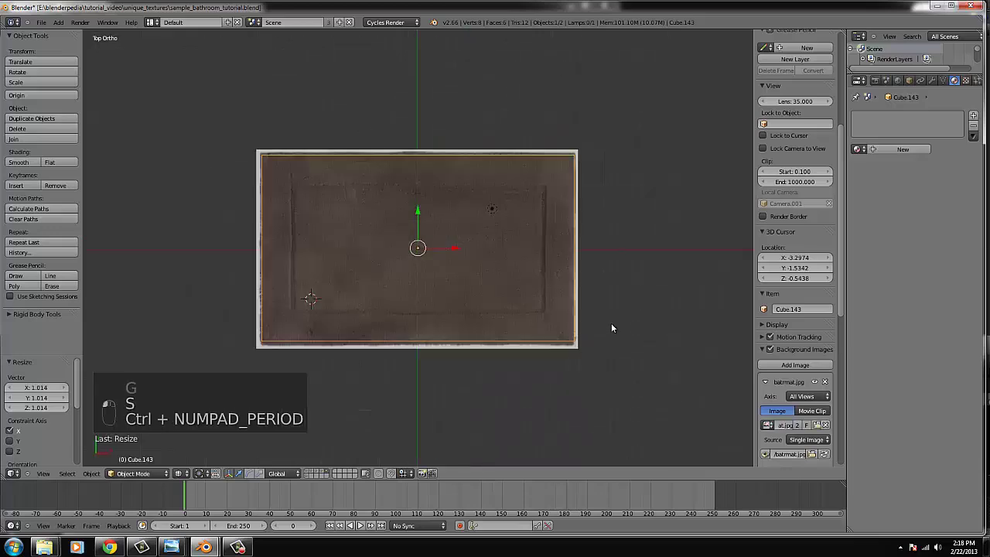
pyautogui.press('s')
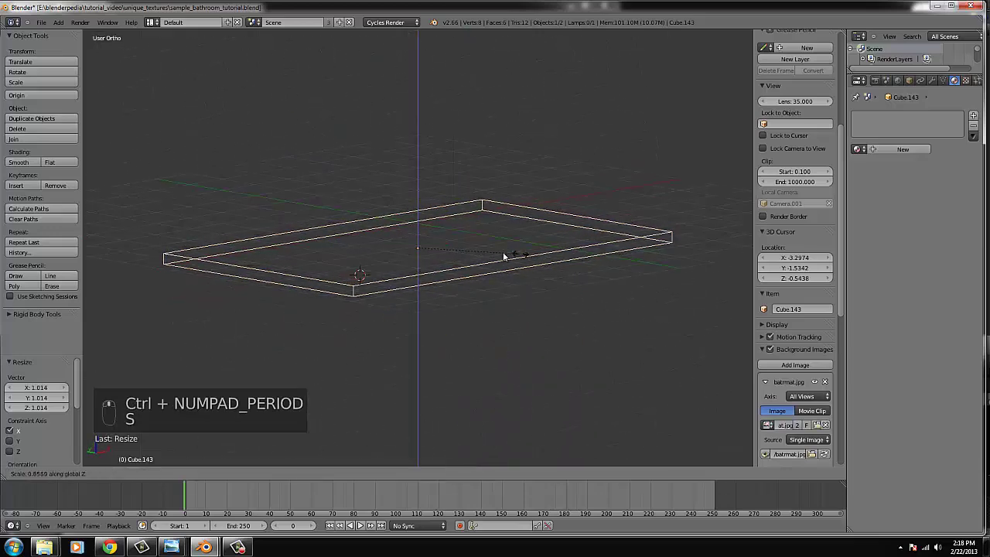
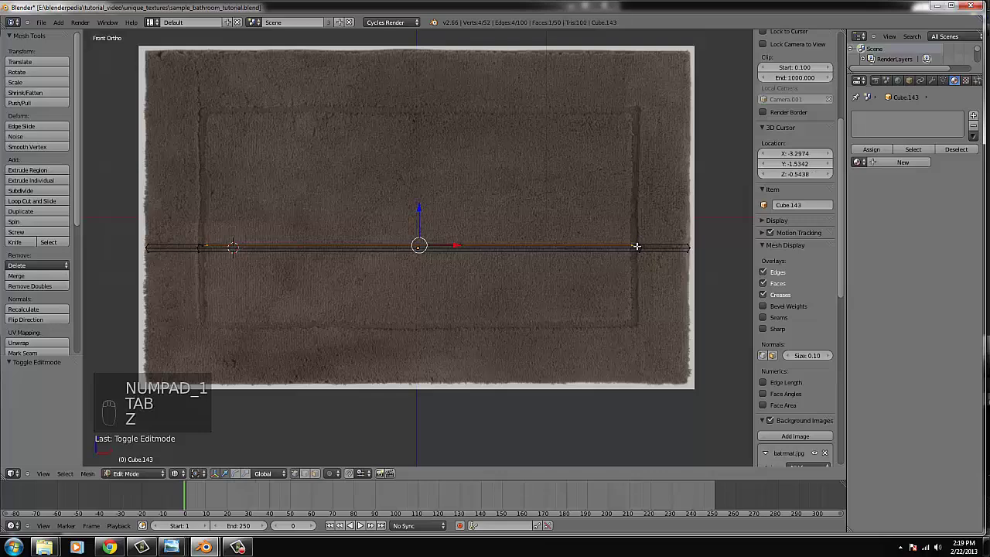
# - Edit the mat mesh from directly above and select the inner panel faces inside the border ring
pyautogui.press('b')
pyautogui.press('b')
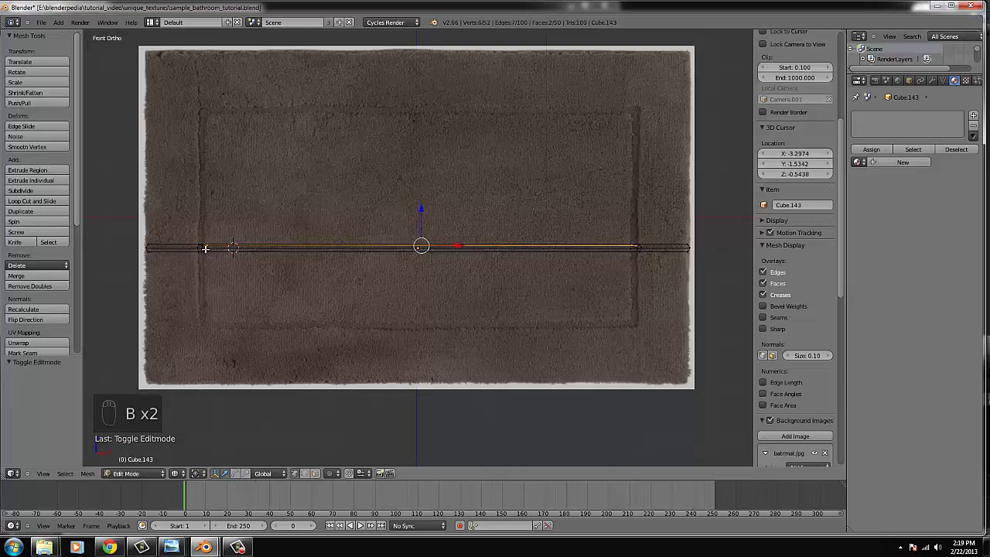
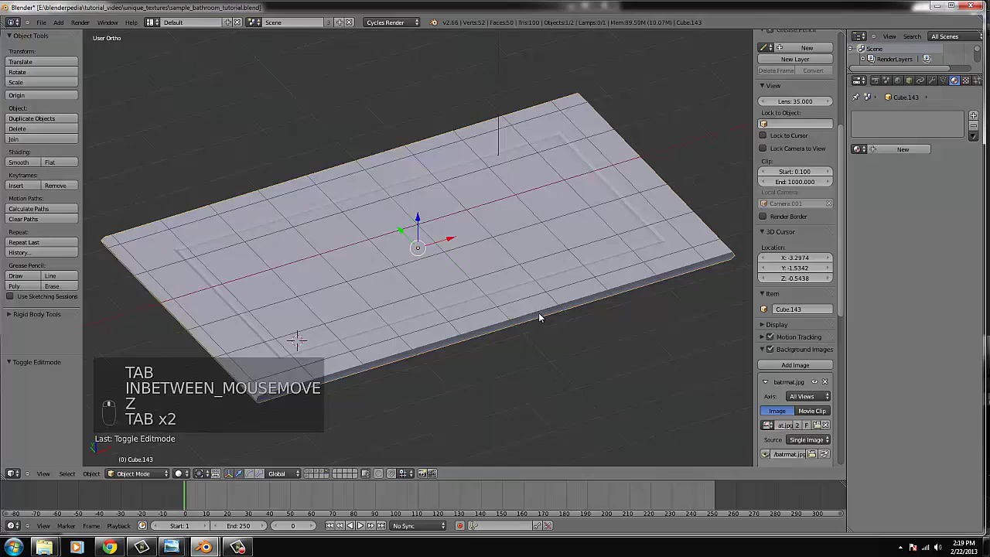
pyautogui.press('Tab')
pyautogui.press('s')
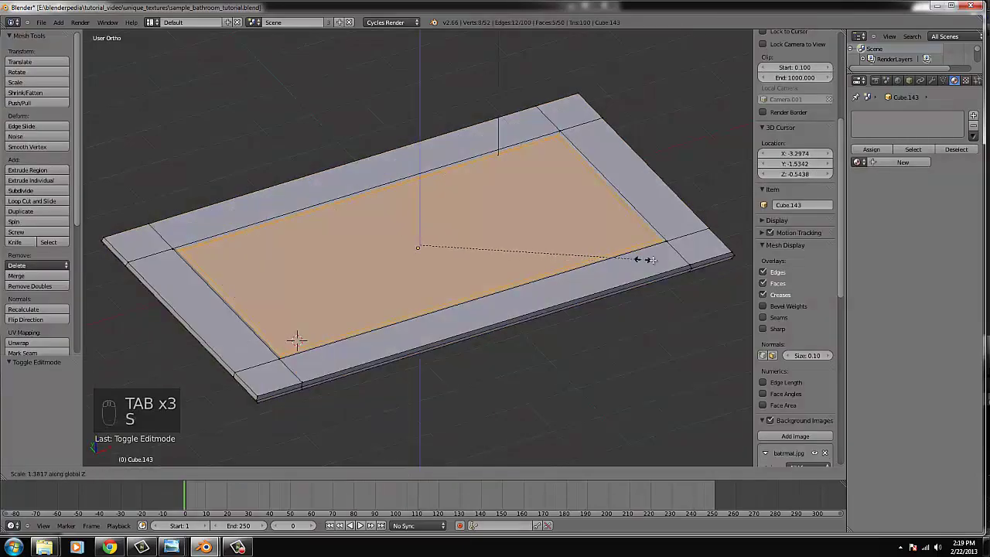
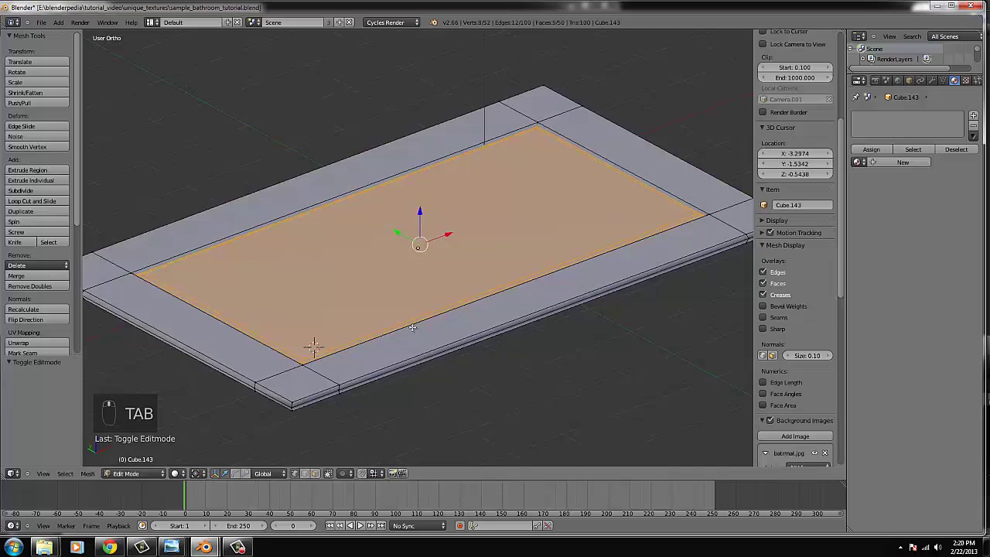
pyautogui.press('Tab')
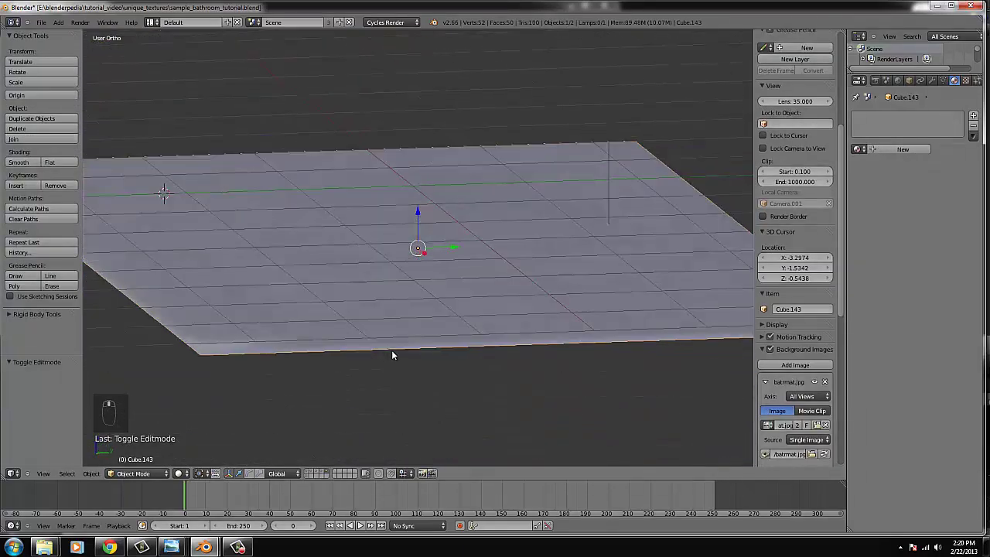
pyautogui.press('Tab')
pyautogui.press('Tab')
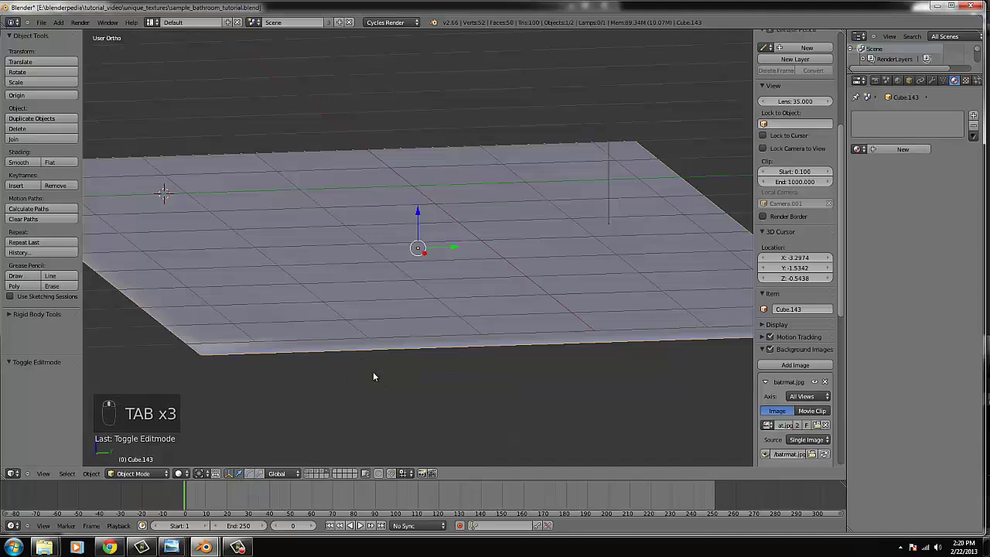
pyautogui.press('KP_7')
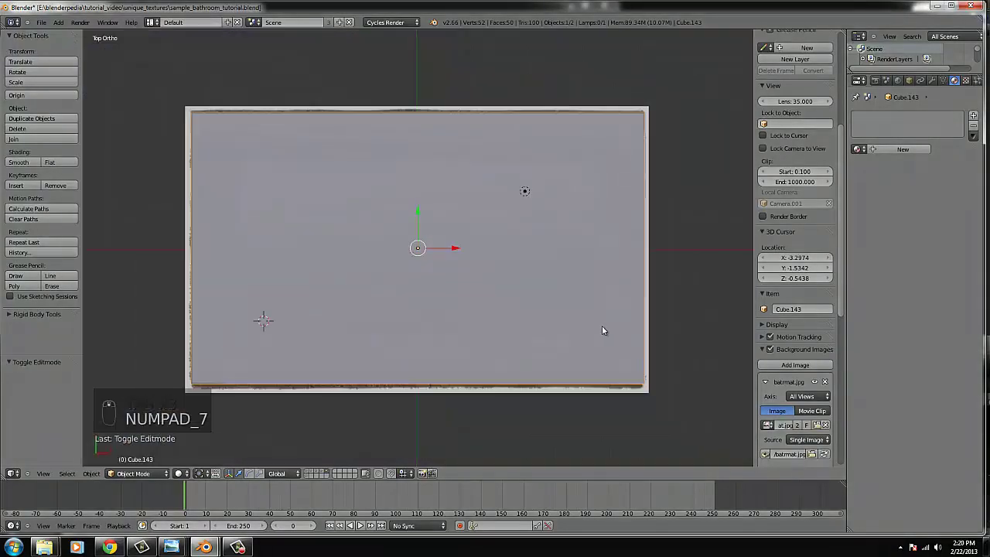
pyautogui.press('Tab')
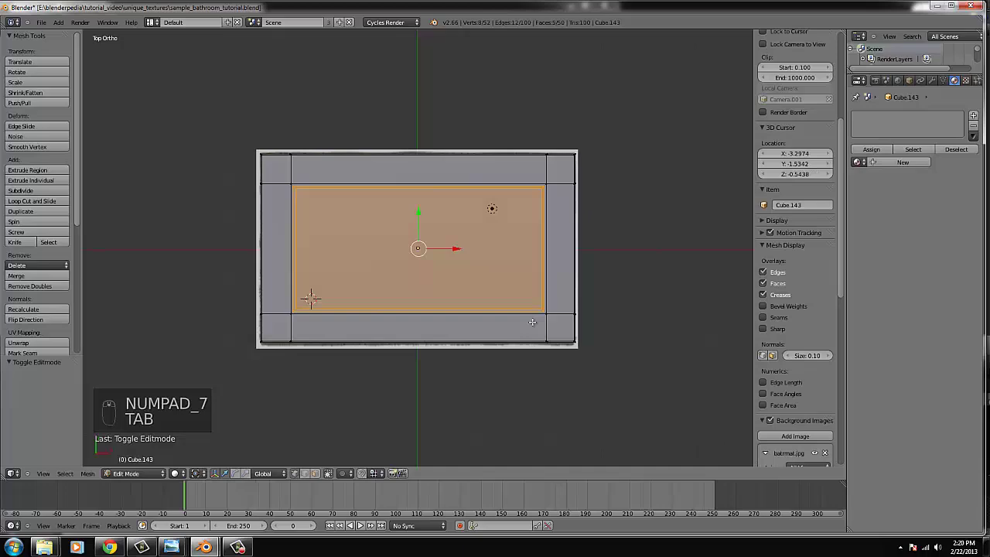
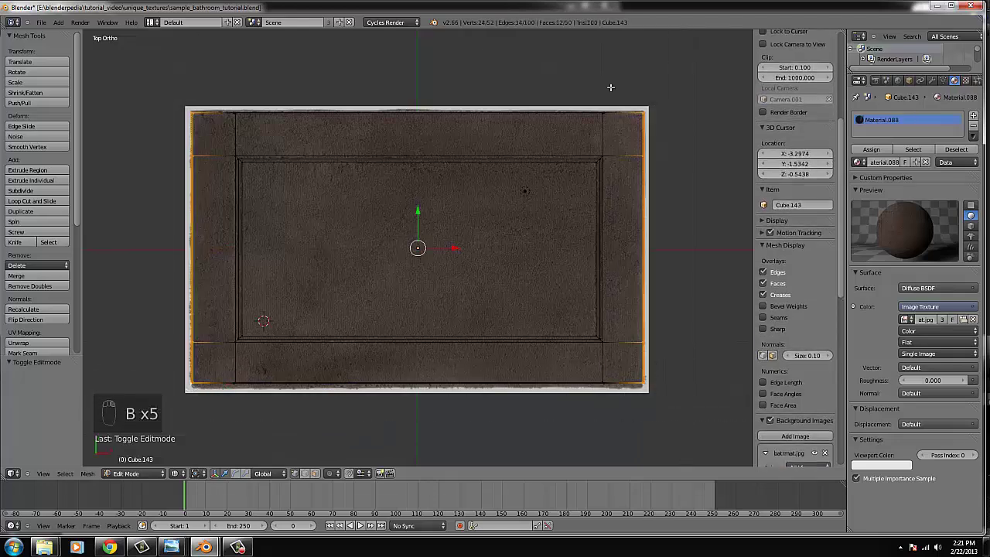
# - View the mat edge-on and line up the border strip's UVs with the photo's edge
pyautogui.press('KP_4')
pyautogui.press('KP_4')
pyautogui.press('KP_2')
pyautogui.press('KP_2')
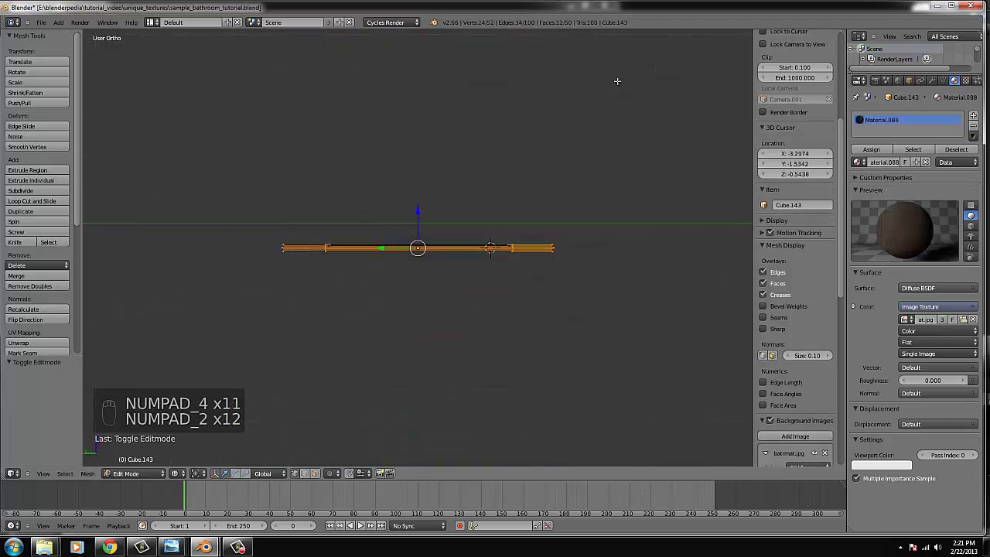
pyautogui.press('u')
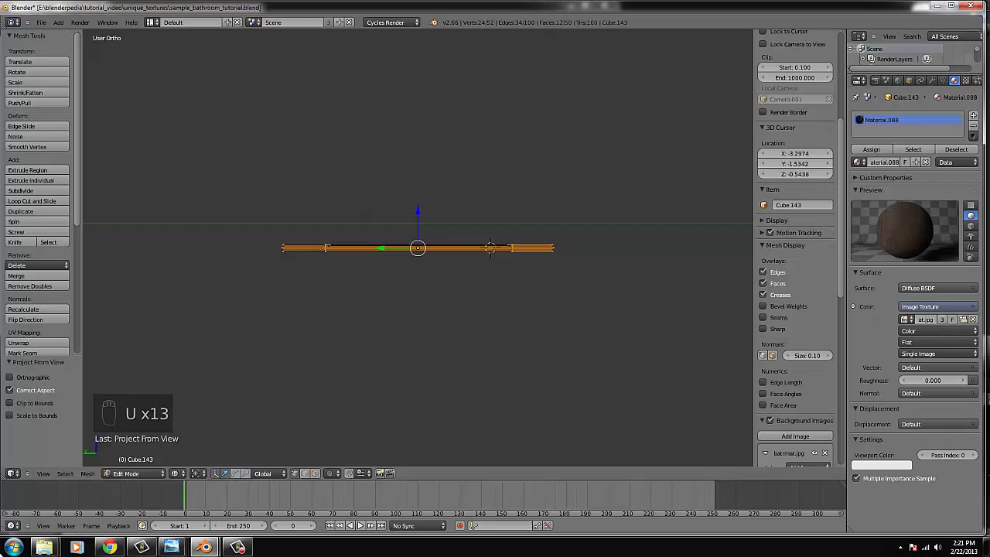
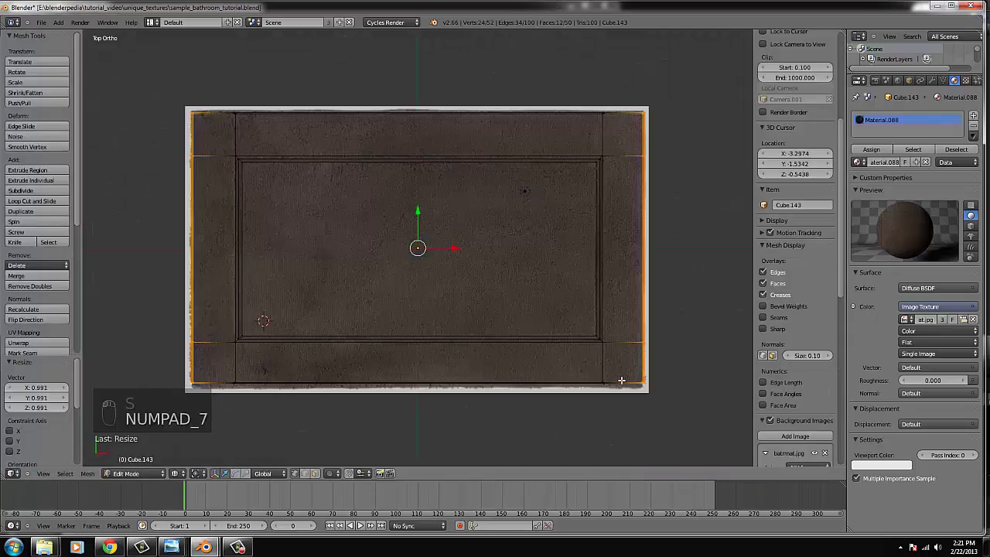
# - Reselect part of the mat and adjust its height so border and inner panel sit at different levels
pyautogui.press('b')
pyautogui.press('KP_2')
pyautogui.press('u')
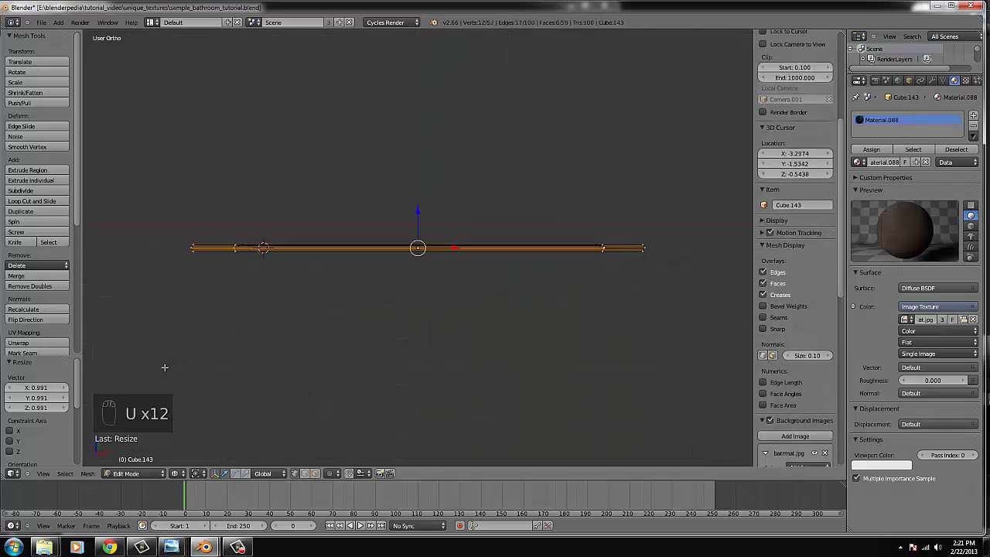
pyautogui.press('u')
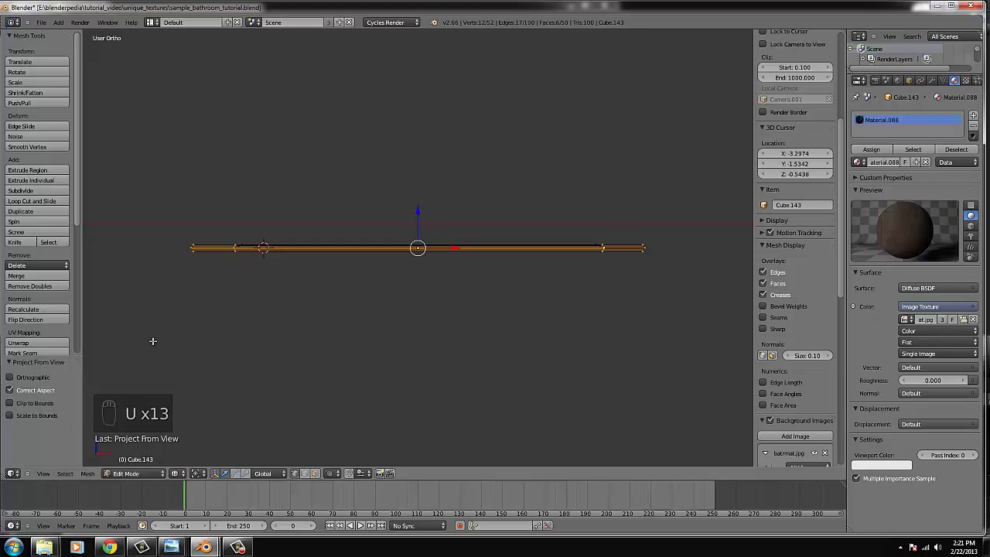
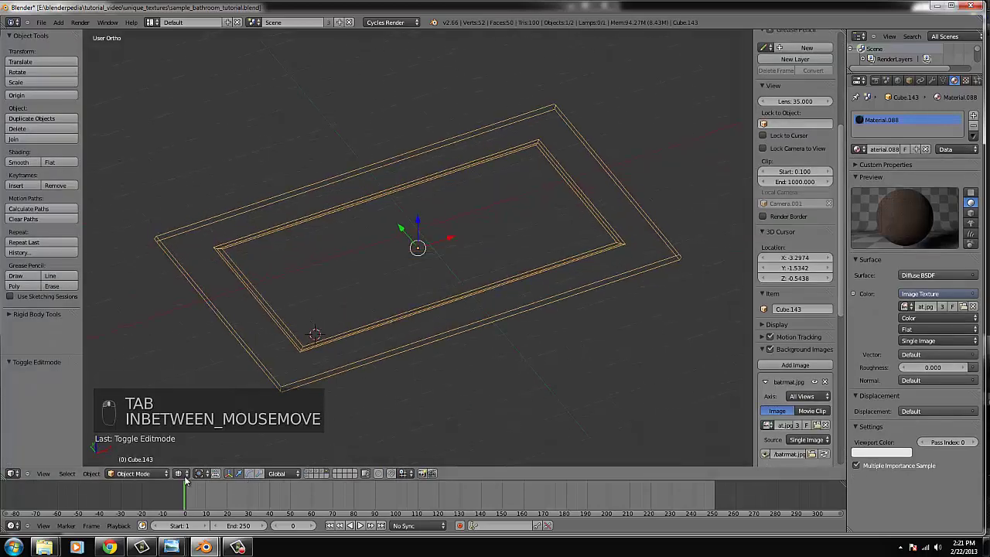
# - Switch the viewport shading back to Textured to show the rounded bath mat
pyautogui.click(188, 478)
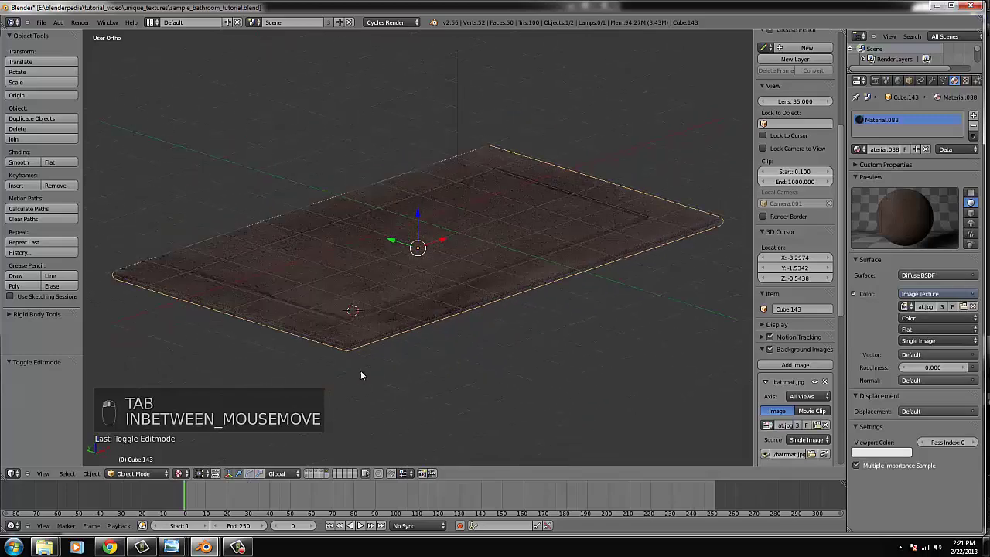
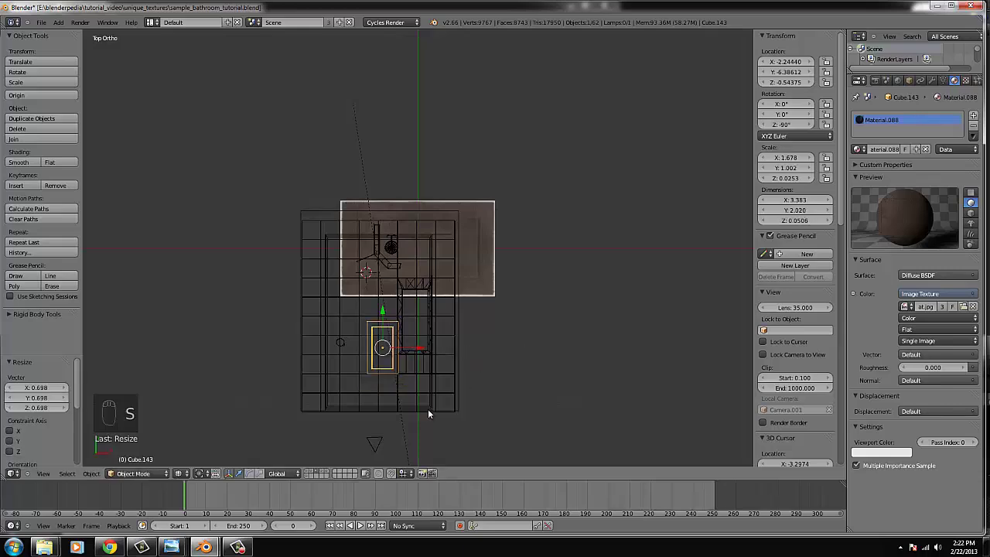
# - Move and shrink the bath mat Cube.143 toward the tub on the bathroom floor
pyautogui.moveTo(325, 473); pyautogui.dragTo(459, 343)
pyautogui.press('g')
pyautogui.press('s')
pyautogui.moveTo(455, 344); pyautogui.dragTo(520, 301)
pyautogui.press('g')
pyautogui.middleClick(520, 302)
pyautogui.moveTo(523, 306); pyautogui.dragTo(514, 307)
# - Fine-tune the mat's size and lift it along Z into place among the fixtures
pyautogui.press('s')
pyautogui.press('g')
pyautogui.press('g')
pyautogui.press('g')
pyautogui.press('z')
pyautogui.moveTo(386, 207); pyautogui.dragTo(401, 154)
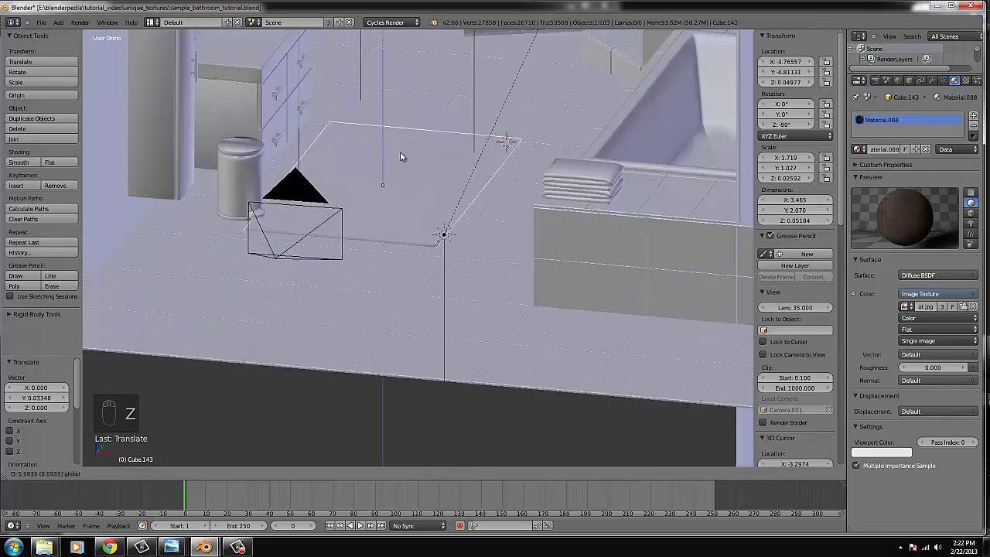
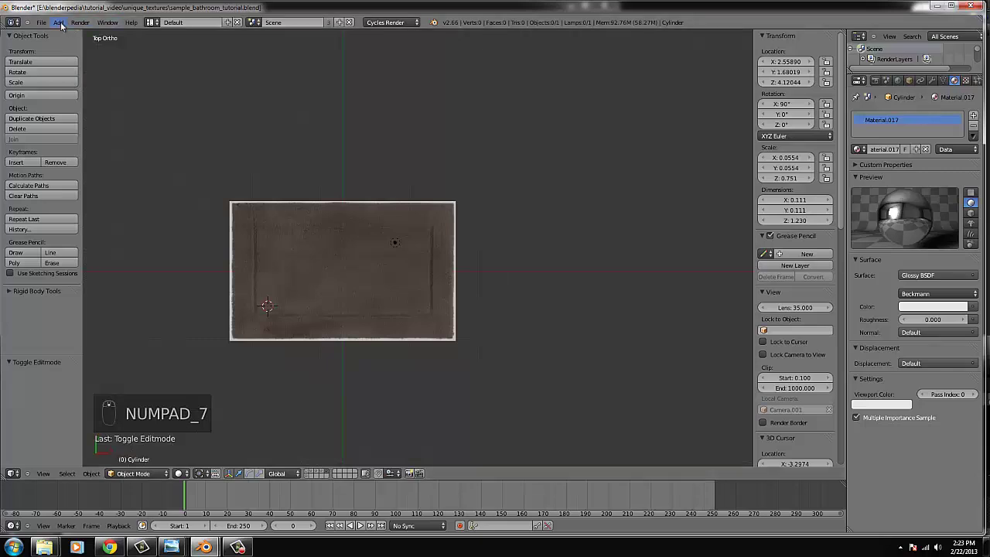
# - Bring up the Add menu to start the towel rack's first cylinder post
pyautogui.moveTo(67, 37); pyautogui.dragTo(147, 46)
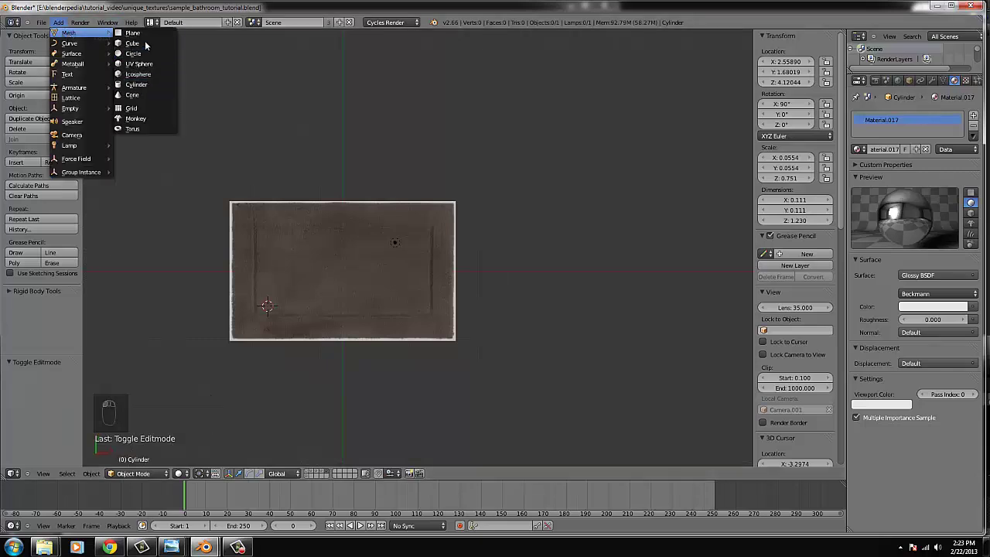
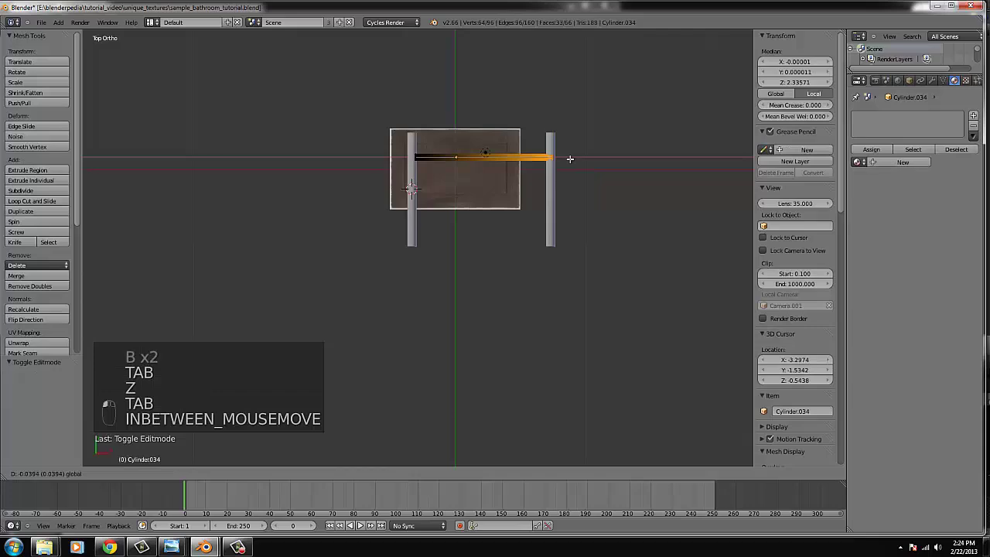
# - Resize the crossbar in front view so it fits between the two posts
pyautogui.press('KP_1')
pyautogui.press('Tab')
pyautogui.press('s')
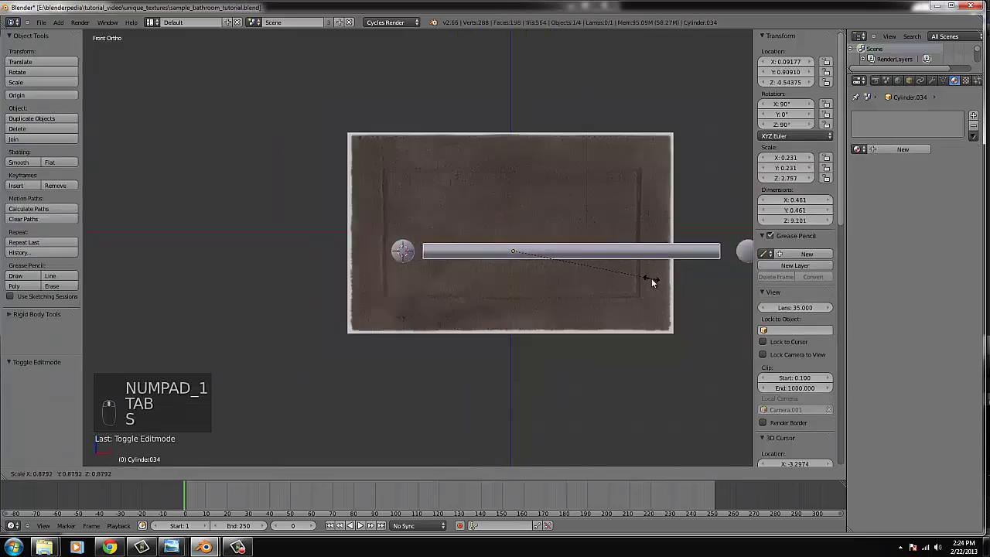
pyautogui.click(655, 280)
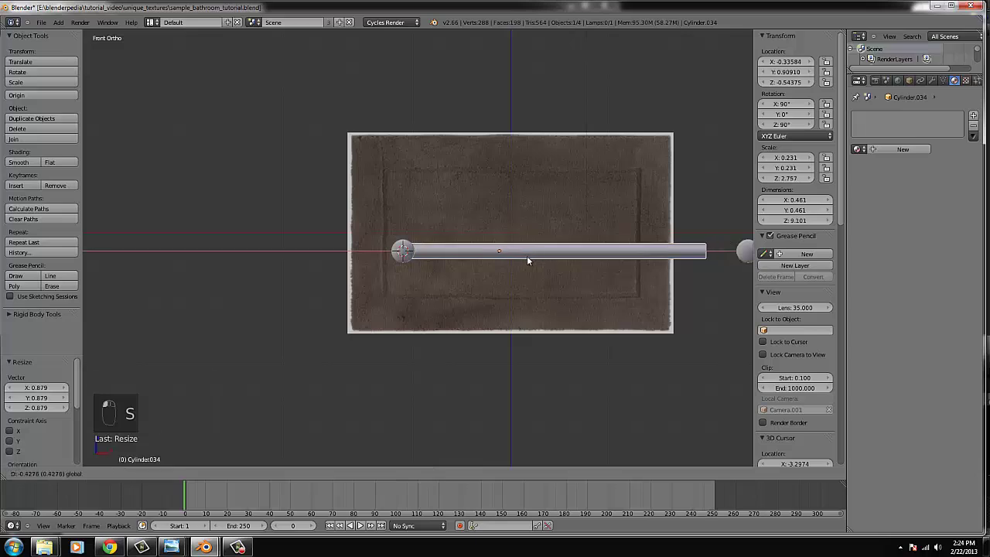
pyautogui.press('Tab')
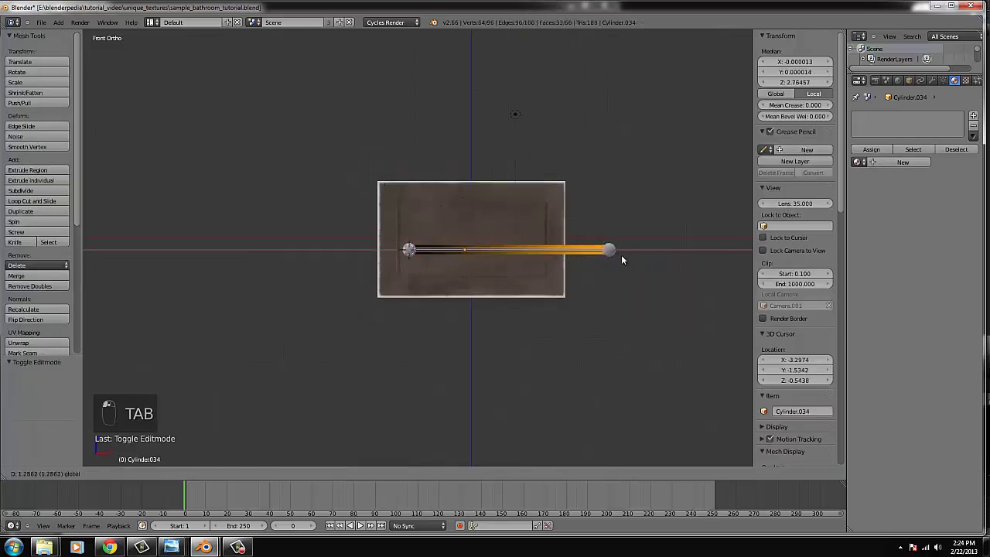
pyautogui.press('Tab')
pyautogui.press('KP_7')
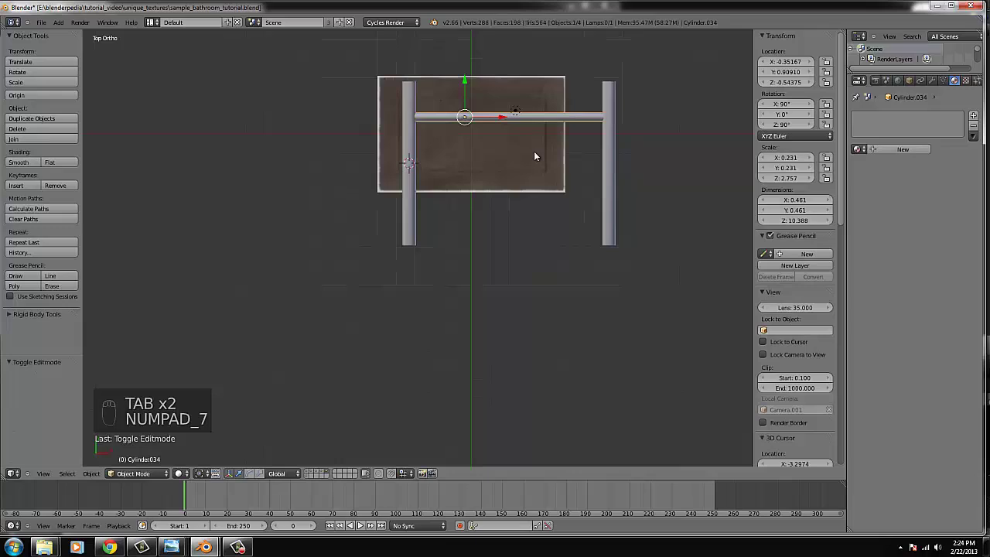
# - Duplicate the crossbar three times into four evenly spaced rungs between the posts
pyautogui.press('alt+d')
pyautogui.moveTo(496, 132); pyautogui.dragTo(470, 156)
pyautogui.moveTo(468, 100); pyautogui.dragTo(469, 131)
pyautogui.press('alt+d')
pyautogui.press('alt+d')
pyautogui.moveTo(473, 156); pyautogui.dragTo(476, 277)
pyautogui.moveTo(473, 175); pyautogui.dragTo(476, 277)
pyautogui.middleClick(476, 276)
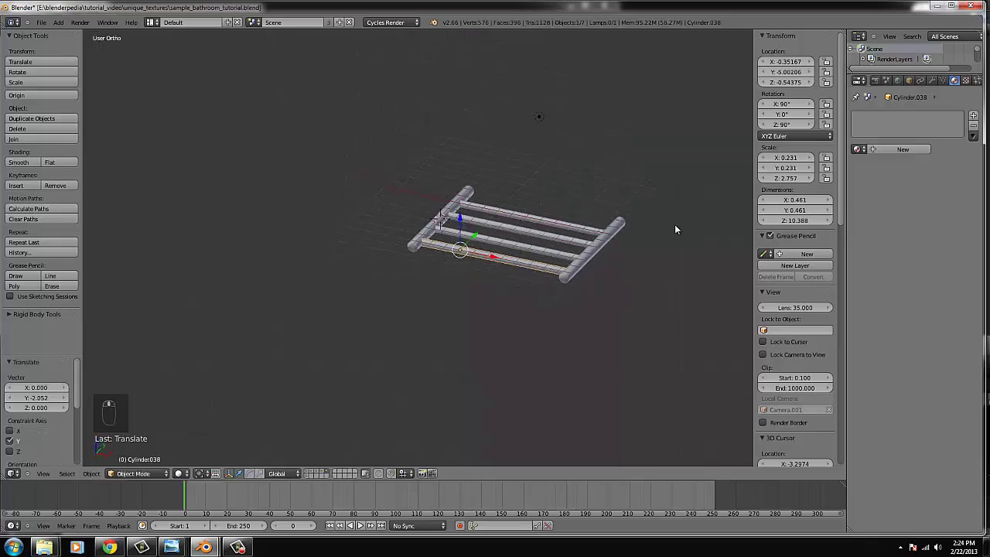
# - Send the finished towel rack from front view to the bathroom's scene layer
pyautogui.press('b')
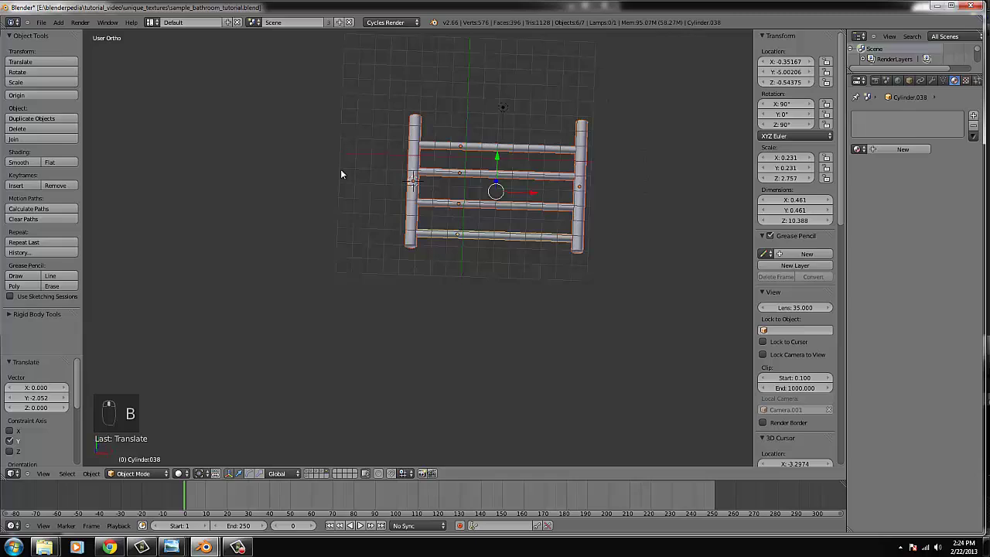
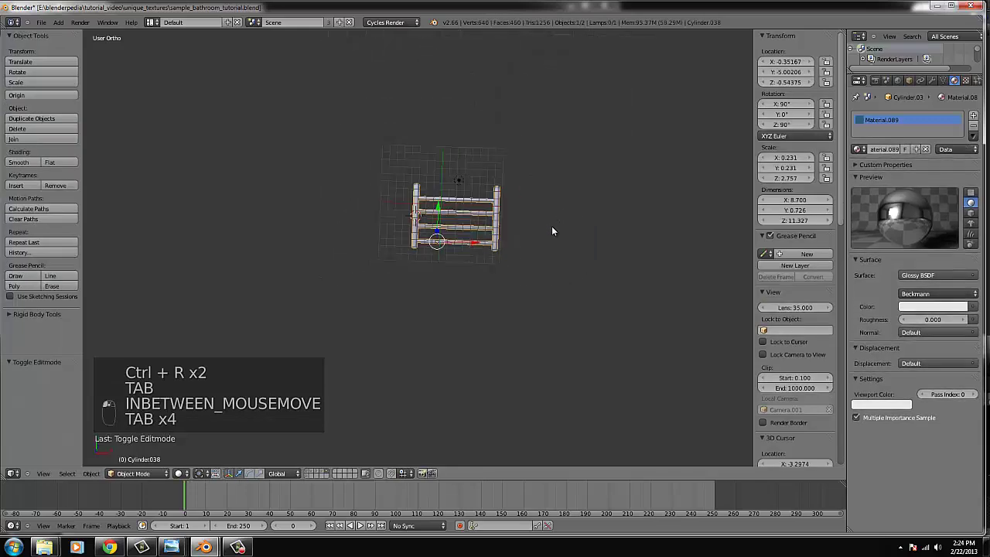
pyautogui.press('KP_1')
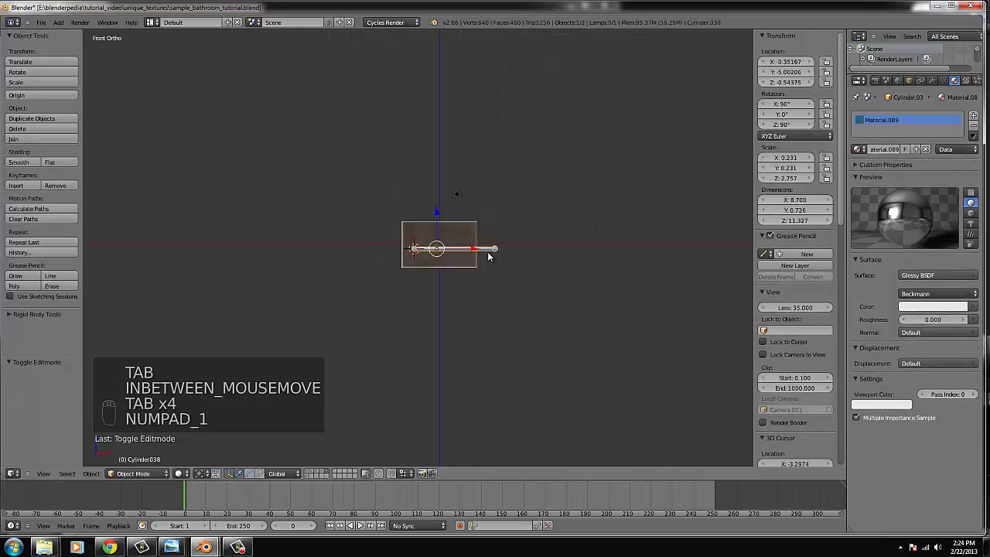
pyautogui.press('m')
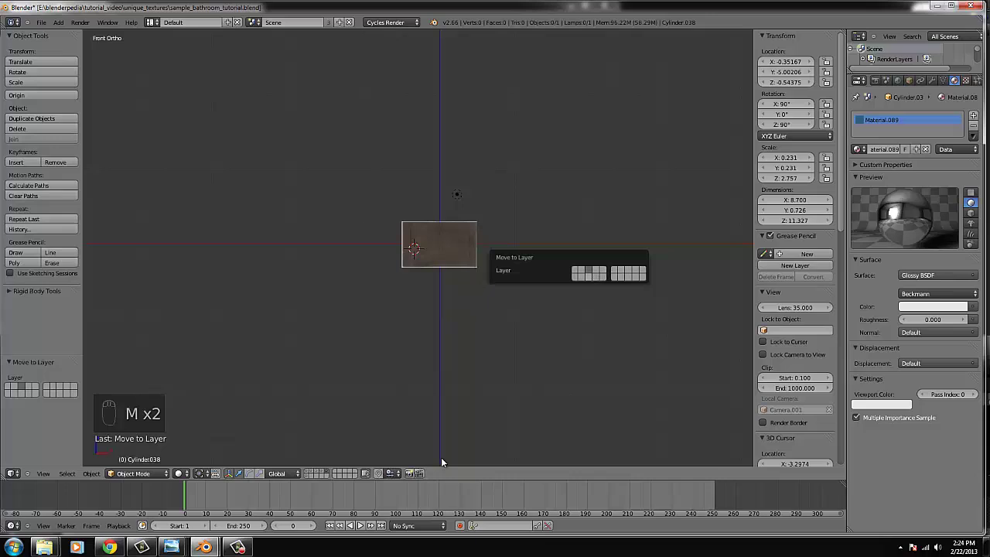
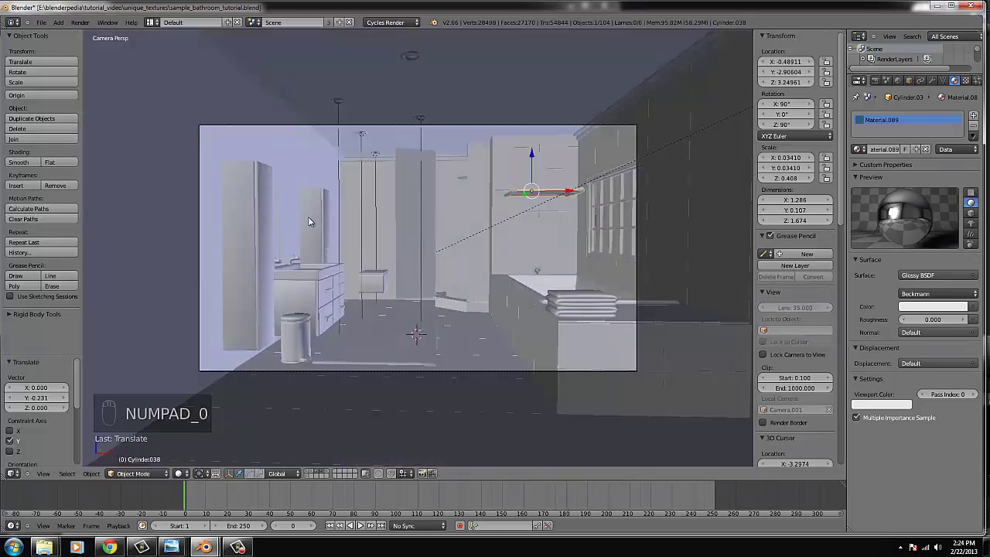
# - Scale the towel rack to about 1.13 wide and position it on the wall beside the window
pyautogui.moveTo(533, 151); pyautogui.dragTo(644, 210)
pyautogui.press('s')
pyautogui.moveTo(635, 208); pyautogui.dragTo(619, 160)
pyautogui.press('g')
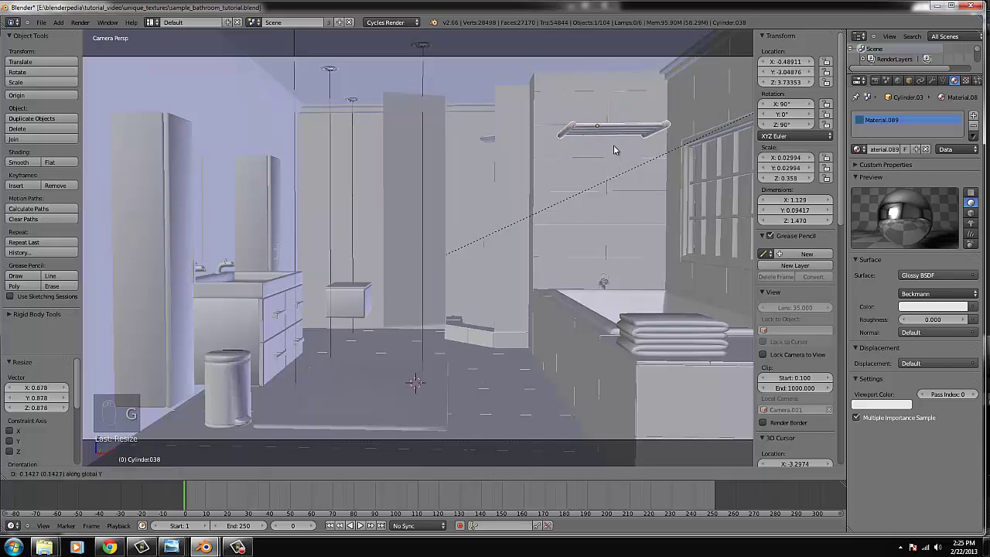
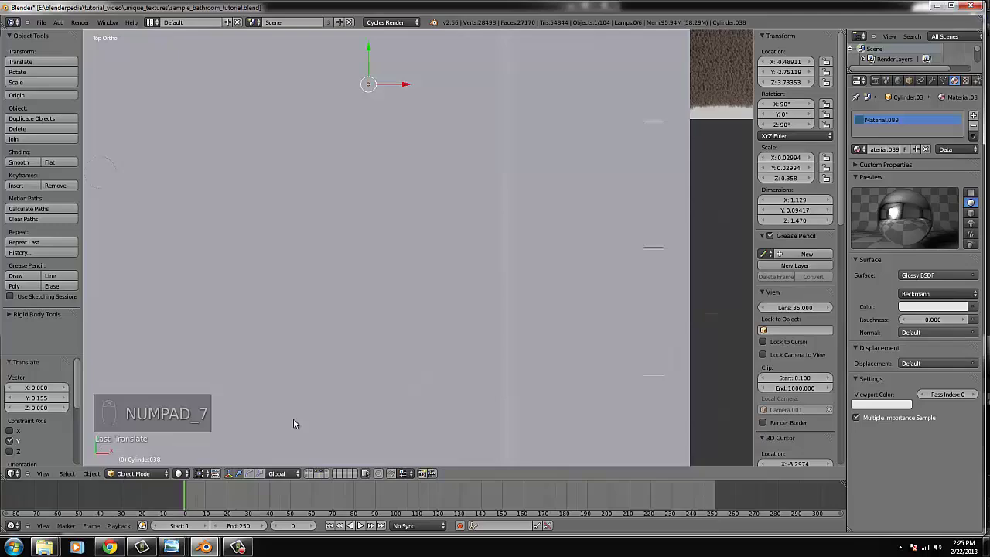
# - Orbit the view to see the whole bathroom at an angle
pyautogui.moveTo(310, 474); pyautogui.dragTo(516, 233)
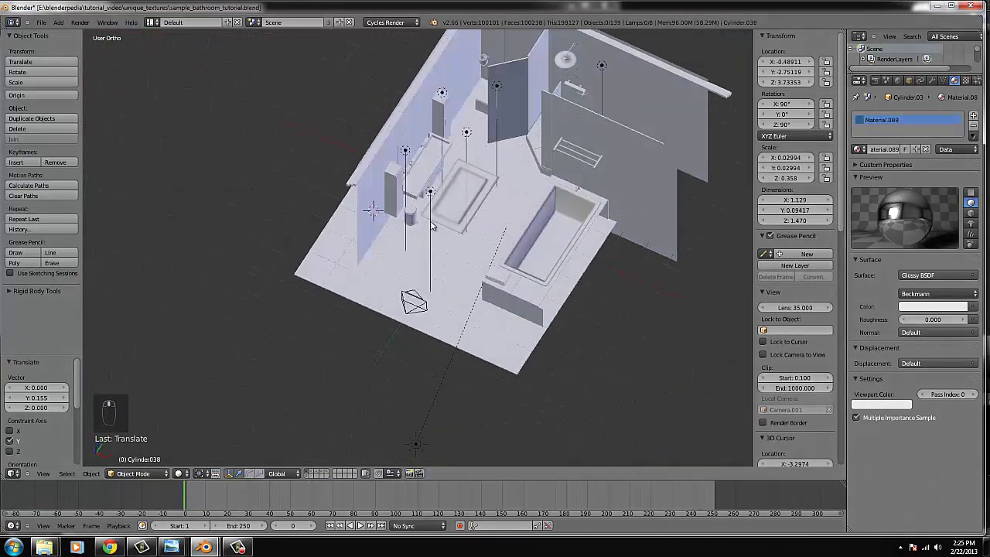
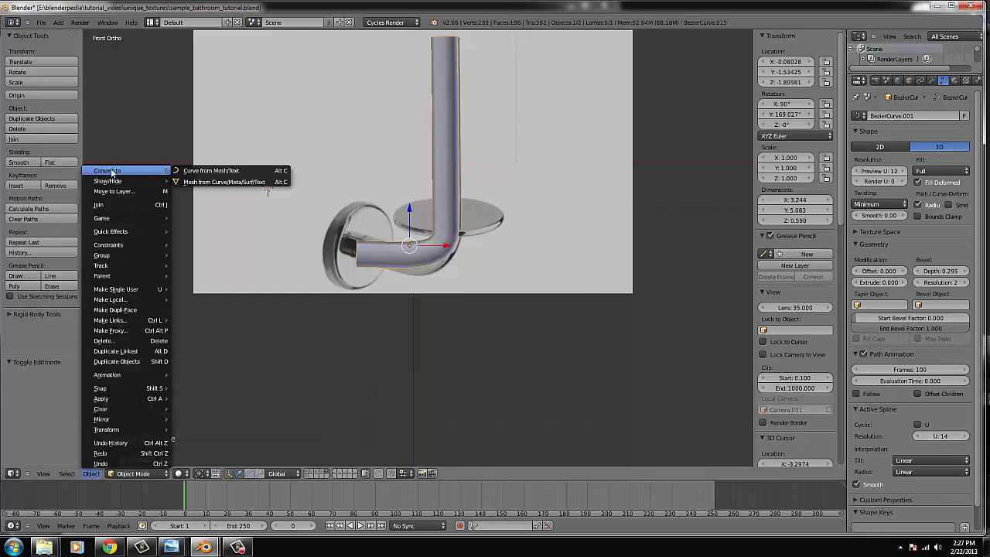
# - Convert the bevelled holder curve into a mesh and zoom in on the arm
pyautogui.click(192, 182)
pyautogui.moveTo(349, 250); pyautogui.dragTo(75, 36)
pyautogui.moveTo(75, 36); pyautogui.dragTo(149, 97)
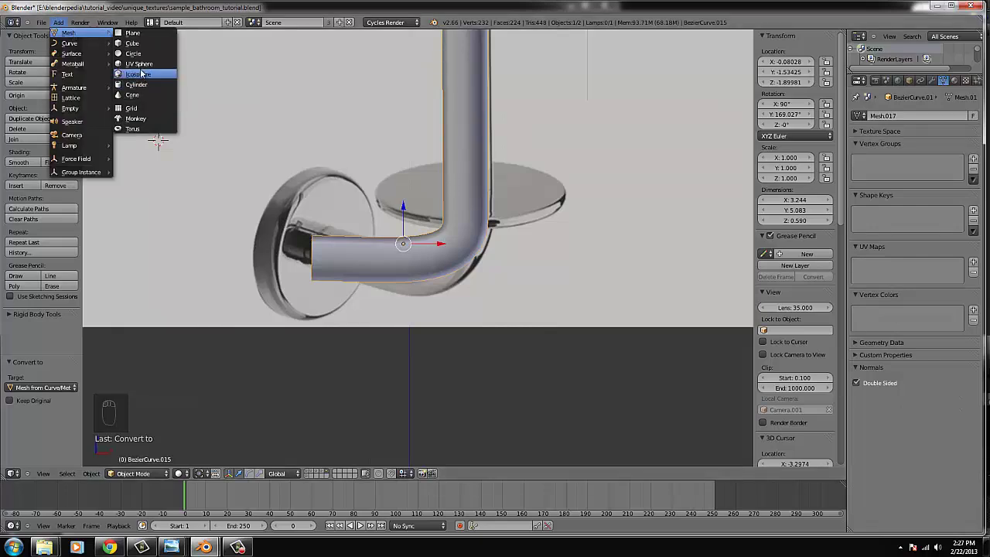
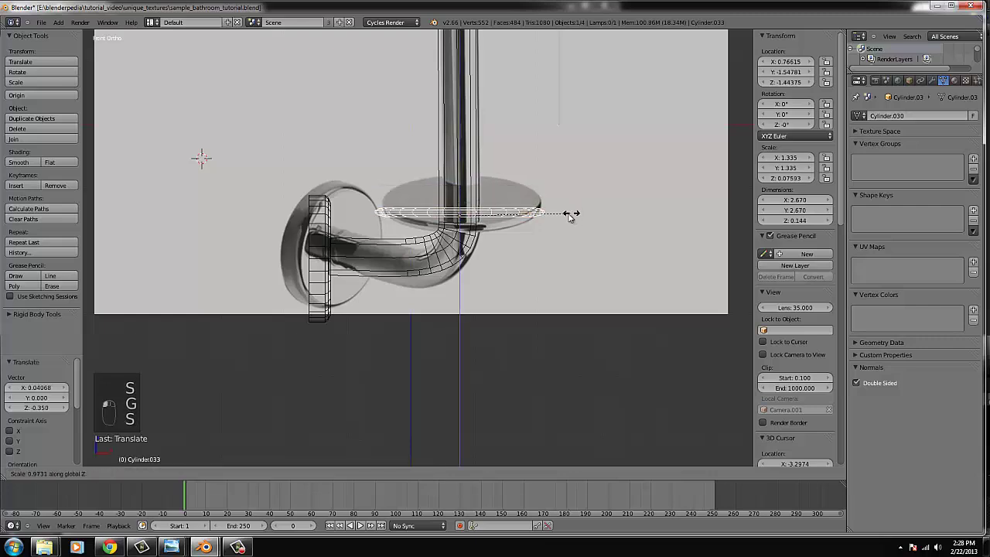
# - Scale the disc Cylinder.033's edge rings in wireframe to round it off and shrink it slightly
pyautogui.press('z')
pyautogui.press('Tab')
pyautogui.press('z')
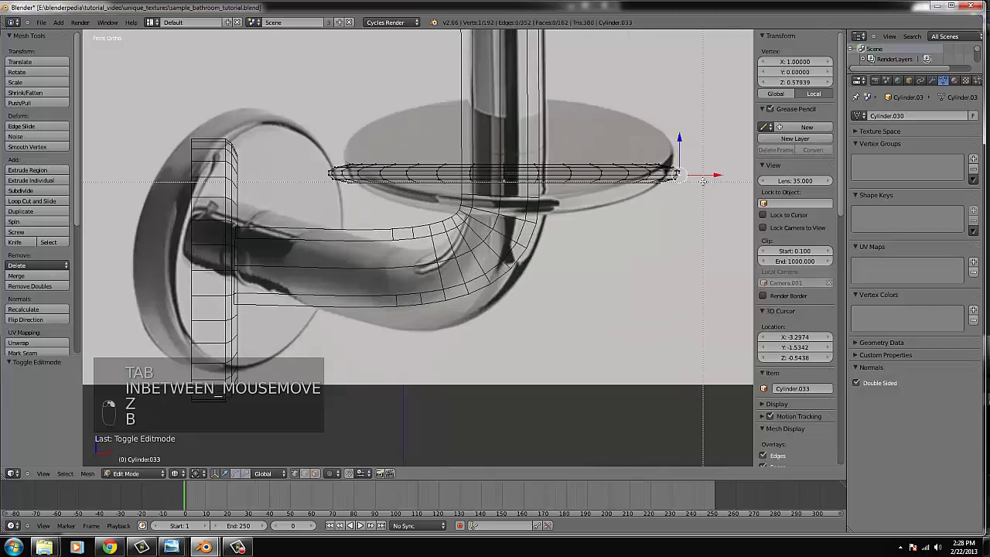
pyautogui.press('b')
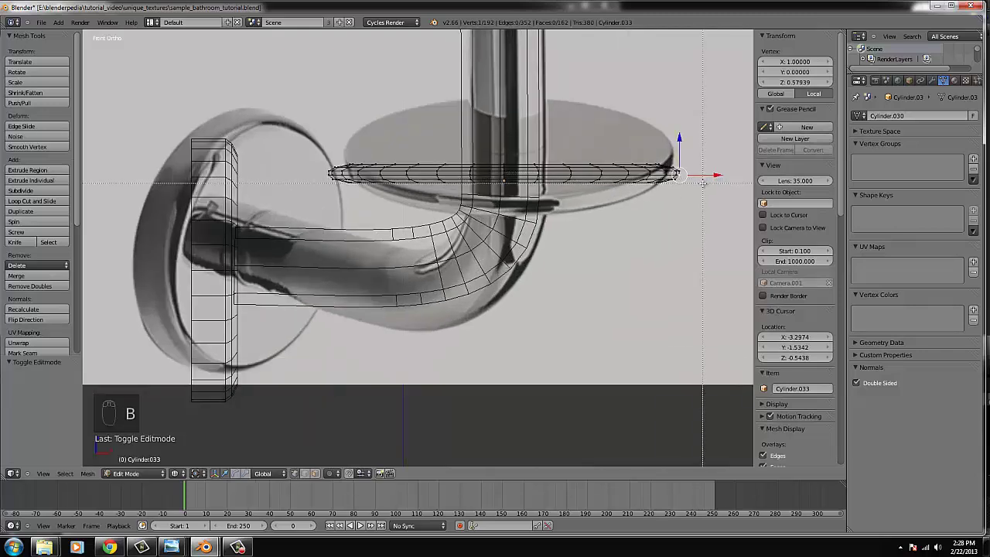
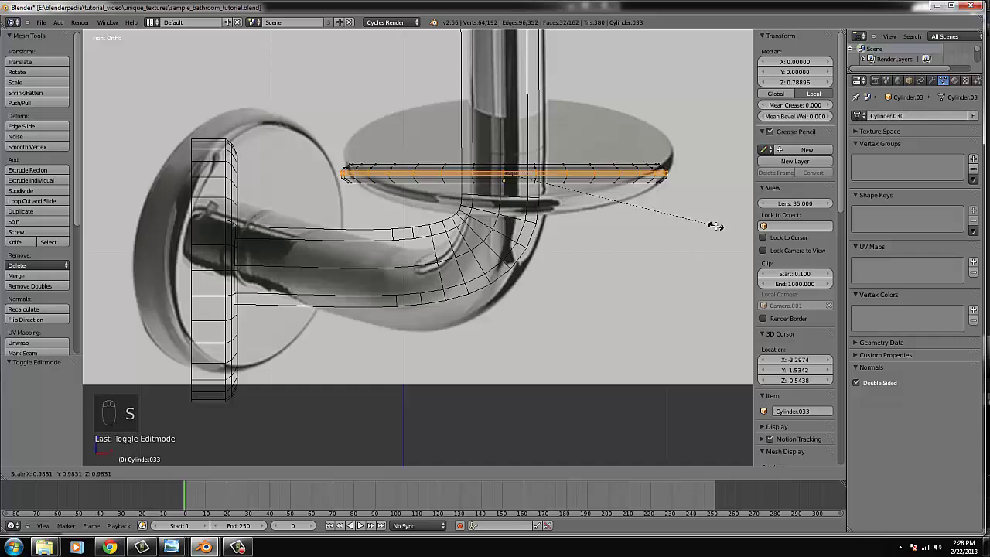
pyautogui.moveTo(716, 227); pyautogui.dragTo(531, 194)
pyautogui.press('Tab')
pyautogui.press('z')
pyautogui.moveTo(531, 193); pyautogui.dragTo(472, 181)
pyautogui.press('z')
pyautogui.press('z')
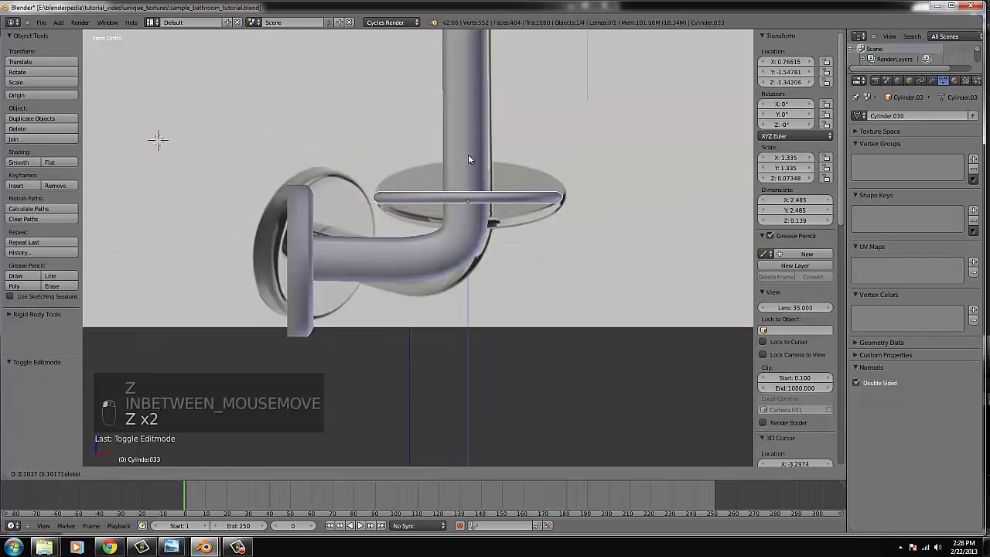
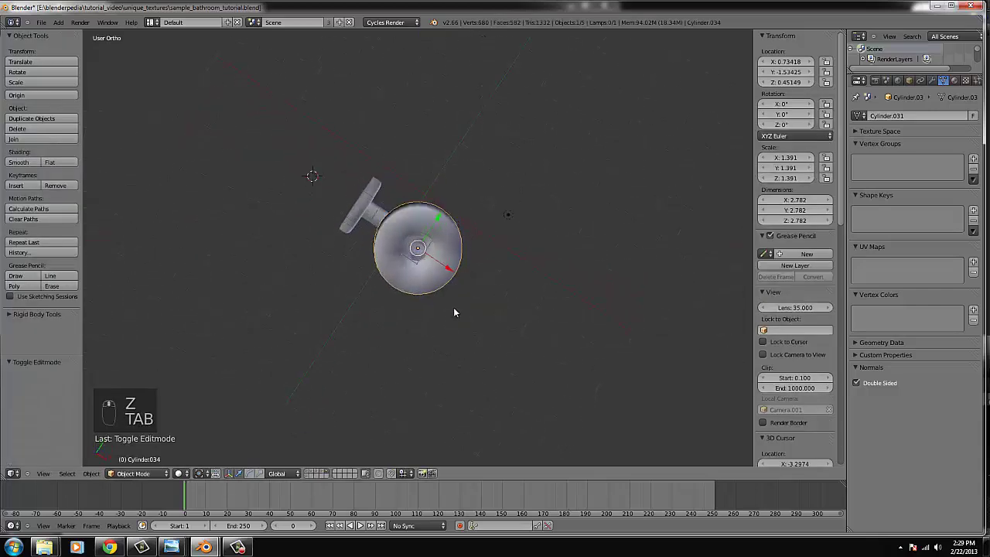
# - Select all of roll Cylinder.034's geometry in front view and give it a UV map
pyautogui.press('KP_1')
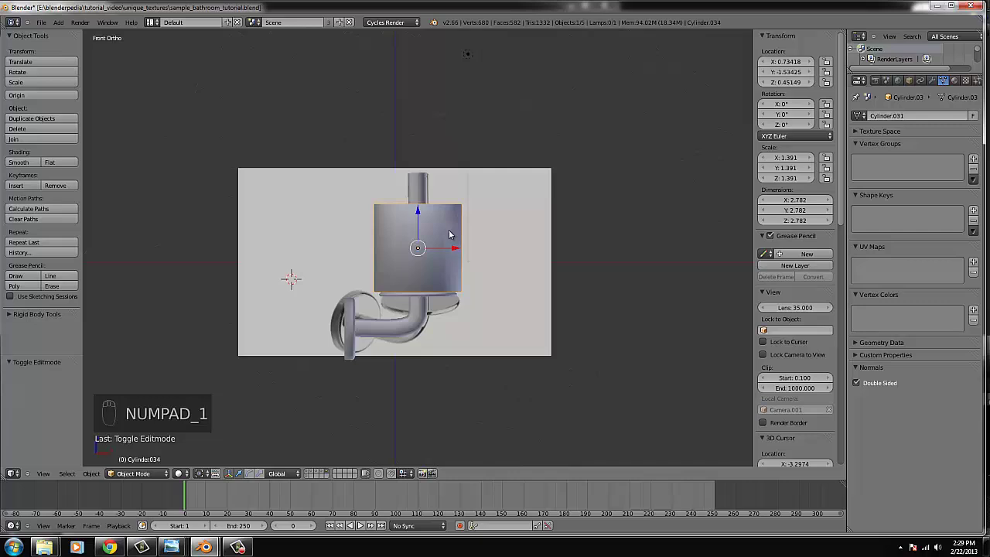
pyautogui.press('Tab')
pyautogui.press('ctrl+l')
pyautogui.press('u')
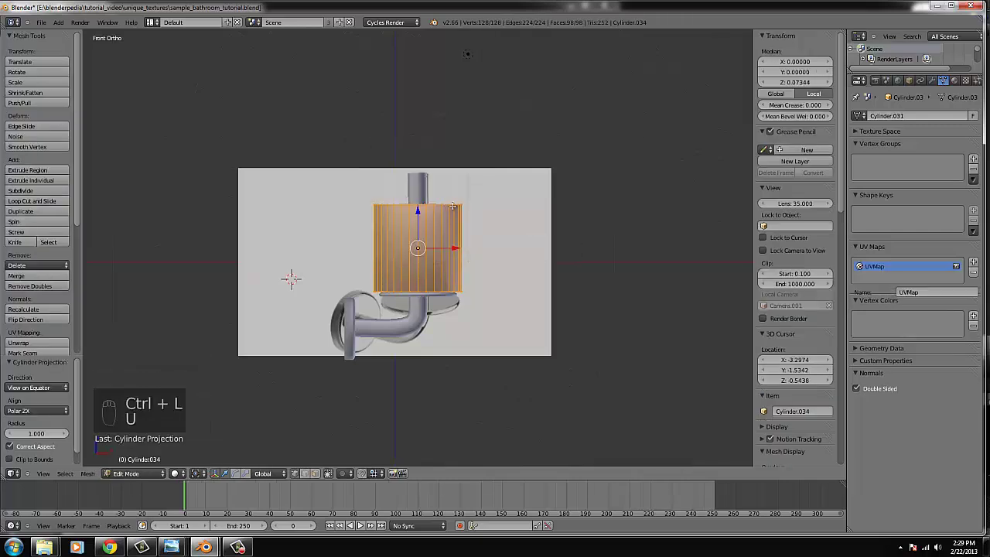
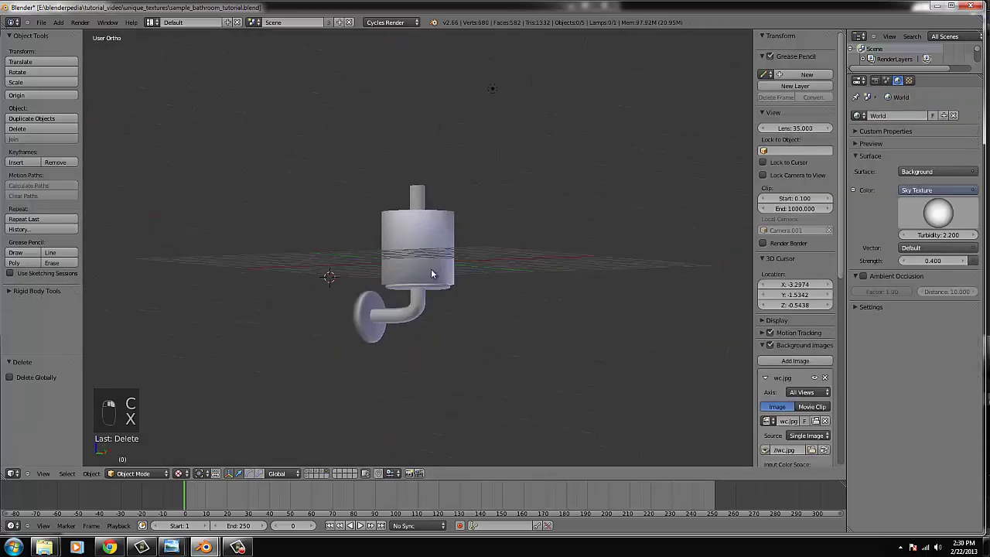
# - Border-select the pipe's top vertices in wireframe, then give disc Cylinder.033 a Glossy BSDF Material.092
pyautogui.press('KP_1')
pyautogui.press('Tab')
pyautogui.press('z')
pyautogui.press('b')
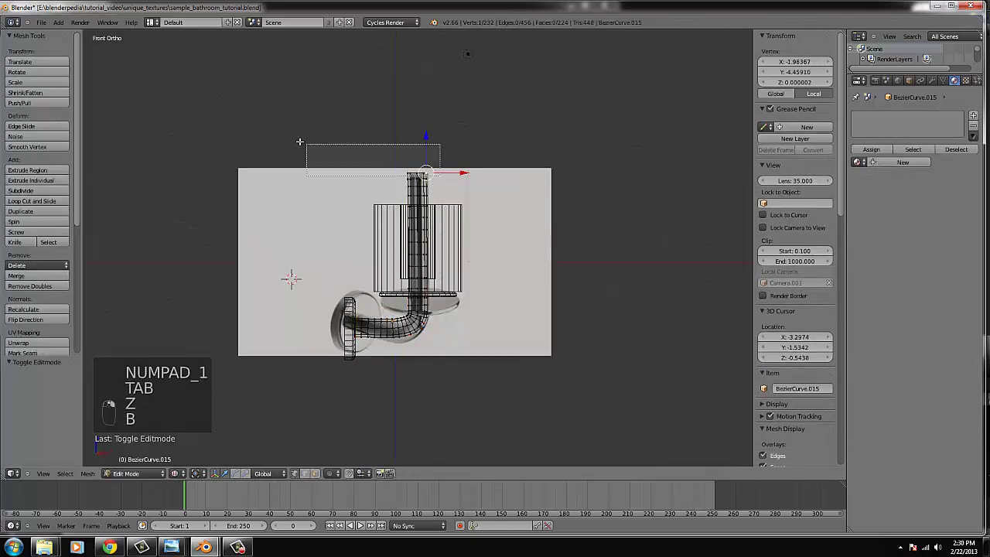
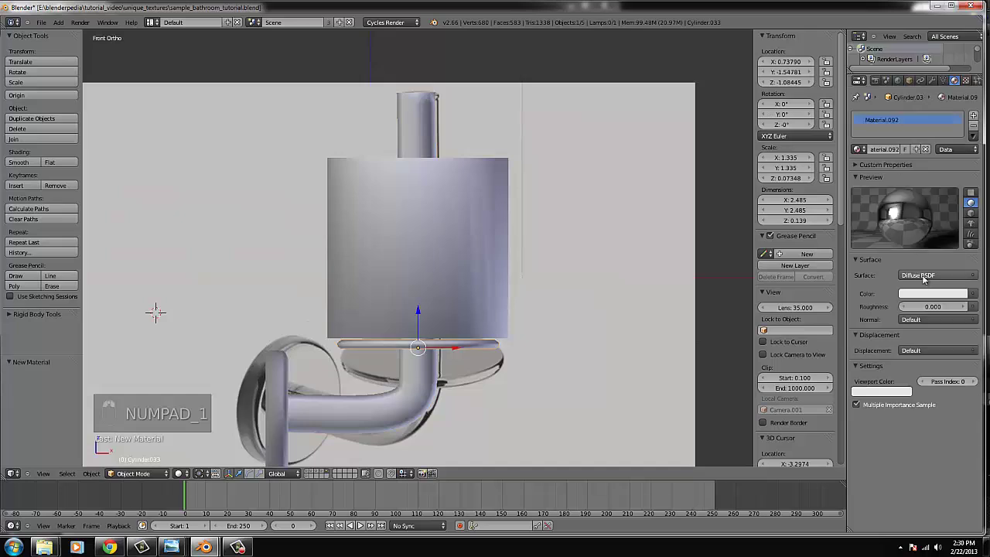
pyautogui.click(871, 335)
pyautogui.middleClick(63, 30)
# - Box-select every part of the toilet-roll holder to move it into the bathroom
pyautogui.moveTo(62, 56); pyautogui.dragTo(234, 216)
pyautogui.press('b')
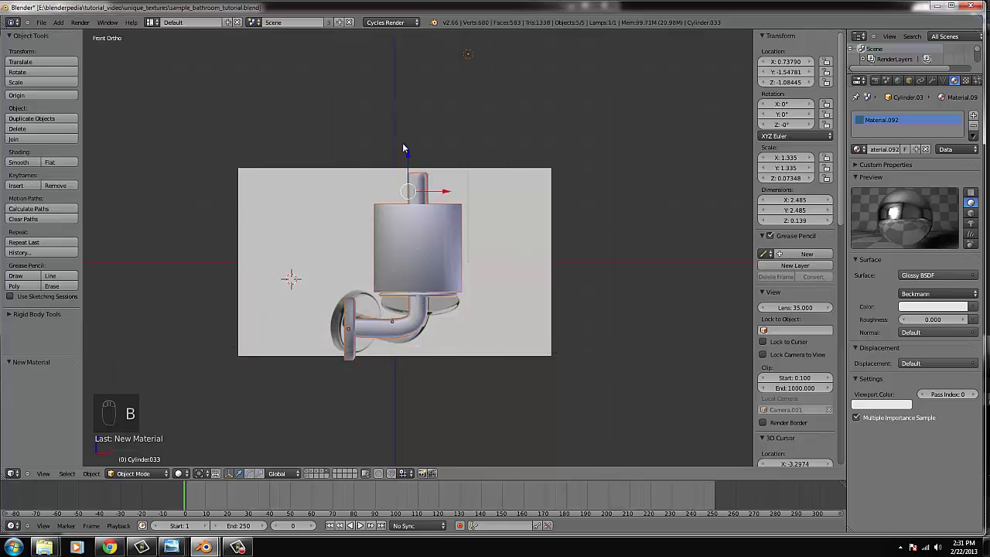
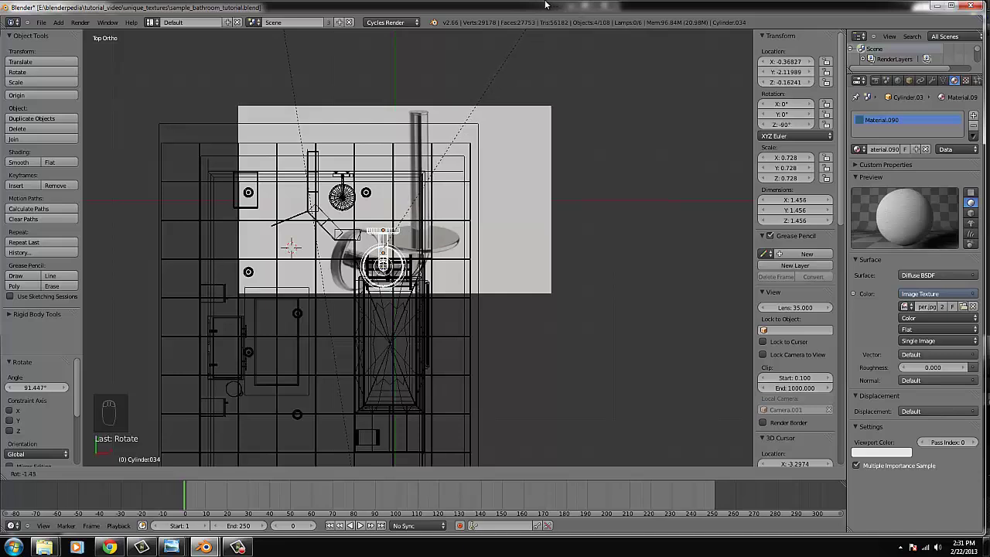
# - Shrink the Cylinder.034 fixture and slide it toward the left wall in top view
pyautogui.click(541, 197)
pyautogui.press('g')
pyautogui.press('s')
pyautogui.press('g')
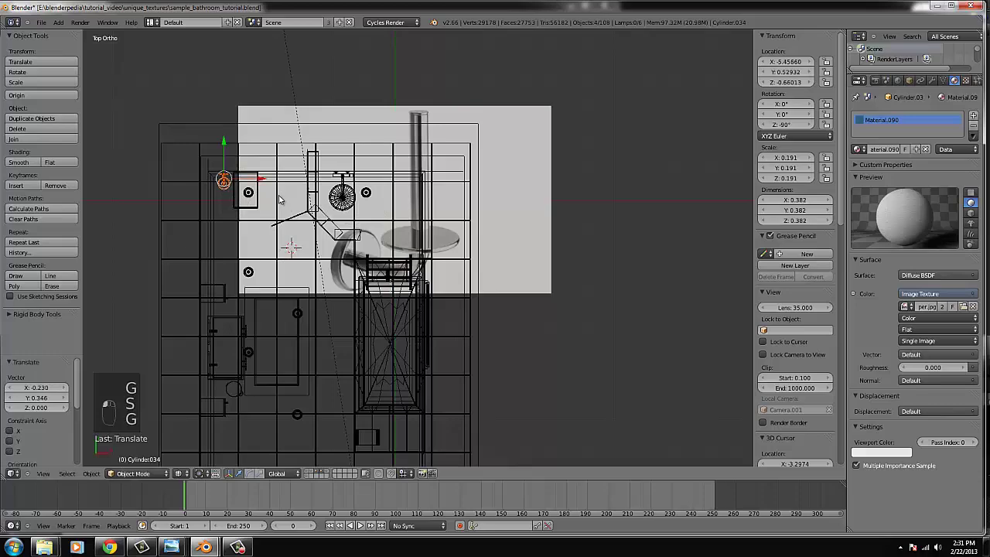
pyautogui.click(484, 286)
pyautogui.press('z')
pyautogui.click(423, 200)
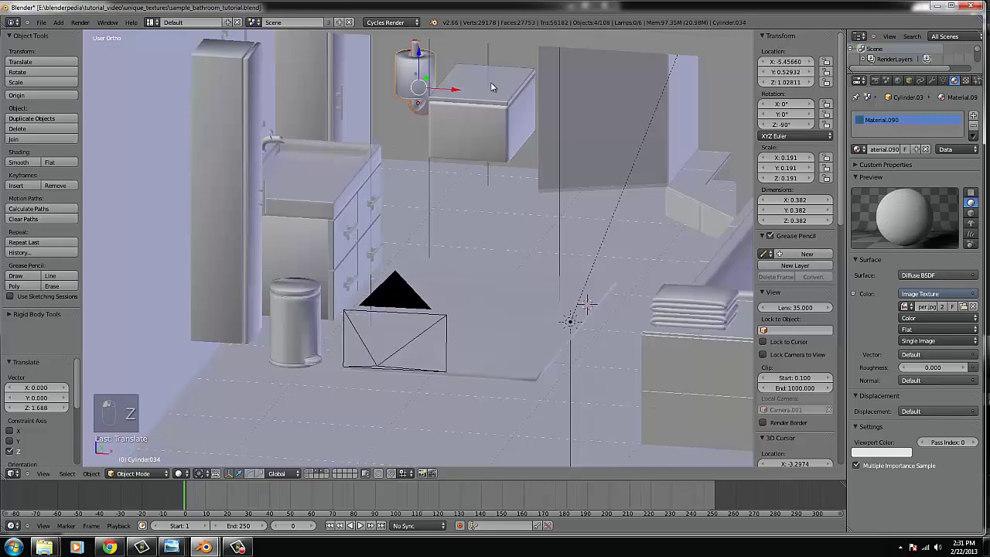
# - Raise the cylinder along Z near the ceiling and scale it down to about 0.105
pyautogui.press('s')
pyautogui.moveTo(471, 133); pyautogui.dragTo(486, 157)
pyautogui.moveTo(487, 157); pyautogui.dragTo(415, 78)
pyautogui.moveTo(414, 78); pyautogui.dragTo(410, 95)
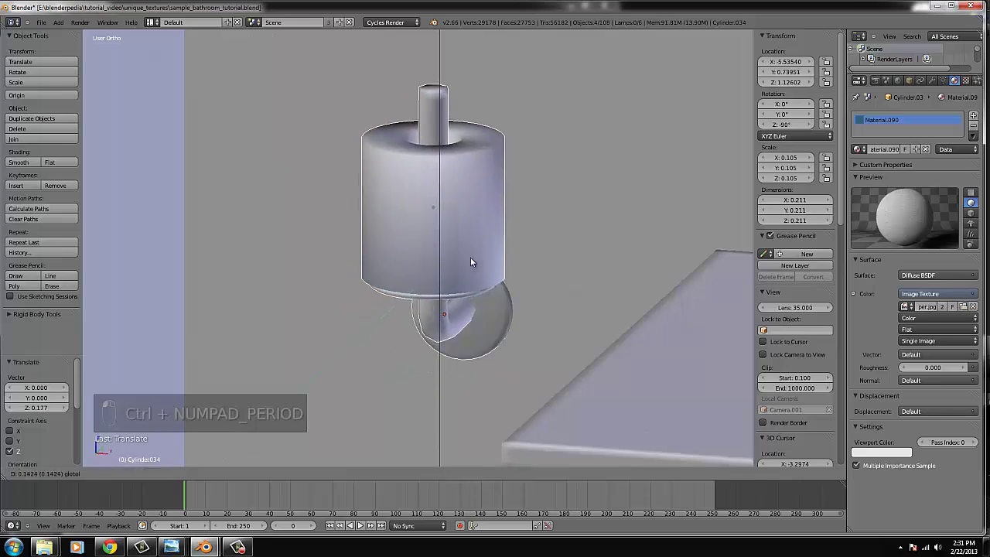
# - Orbit out to see the cylinder within the whole bathroom and its ceiling lamps
pyautogui.middleClick(487, 259)
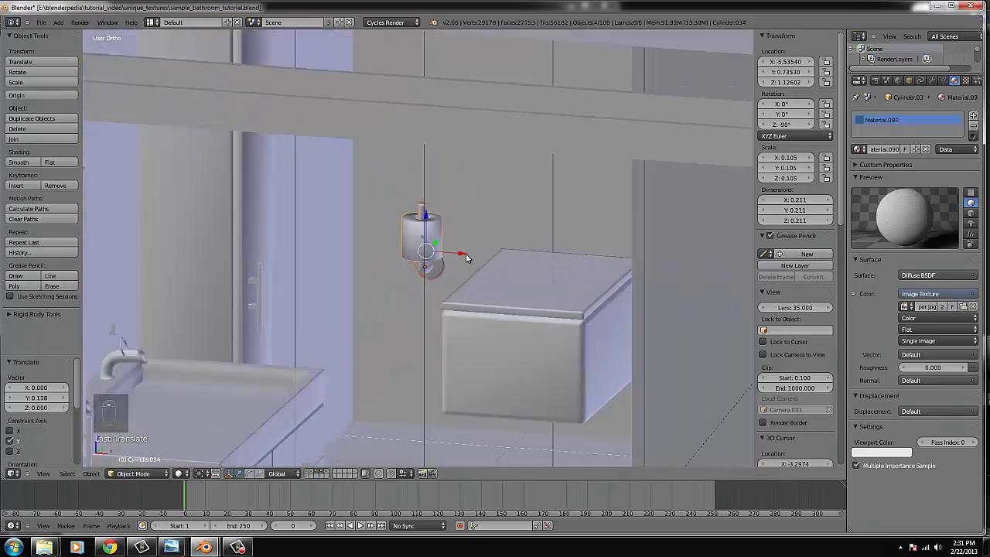
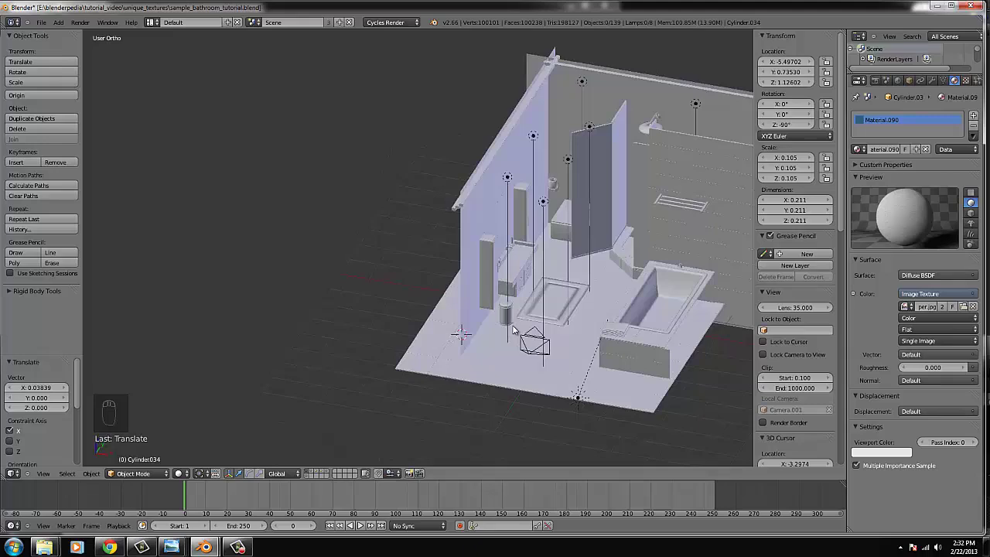
# - Through camera view, turn Camera.001 slightly and edge it forward and lower to reframe the shot
pyautogui.press('KP_0')
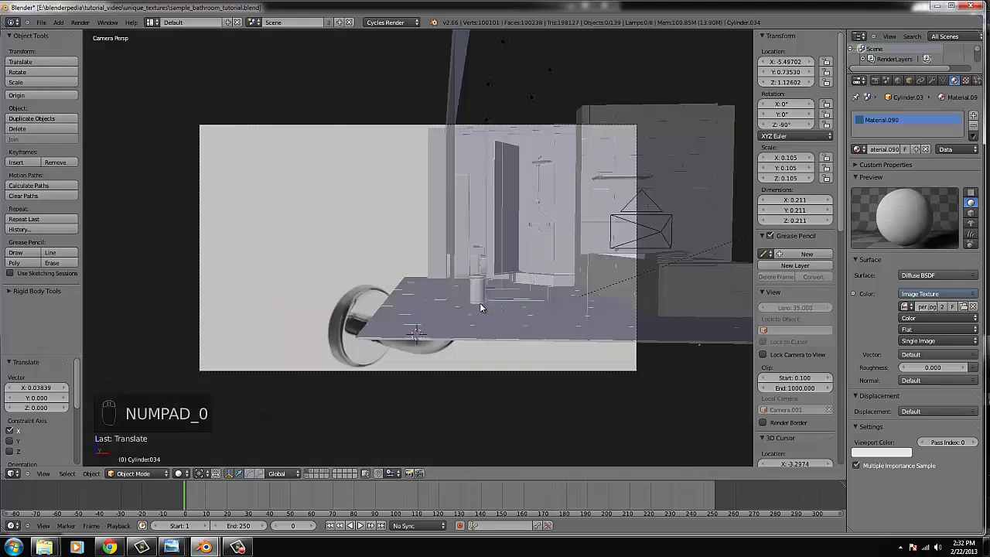
pyautogui.moveTo(318, 475); pyautogui.dragTo(432, 353)
pyautogui.moveTo(437, 374); pyautogui.dragTo(430, 337)
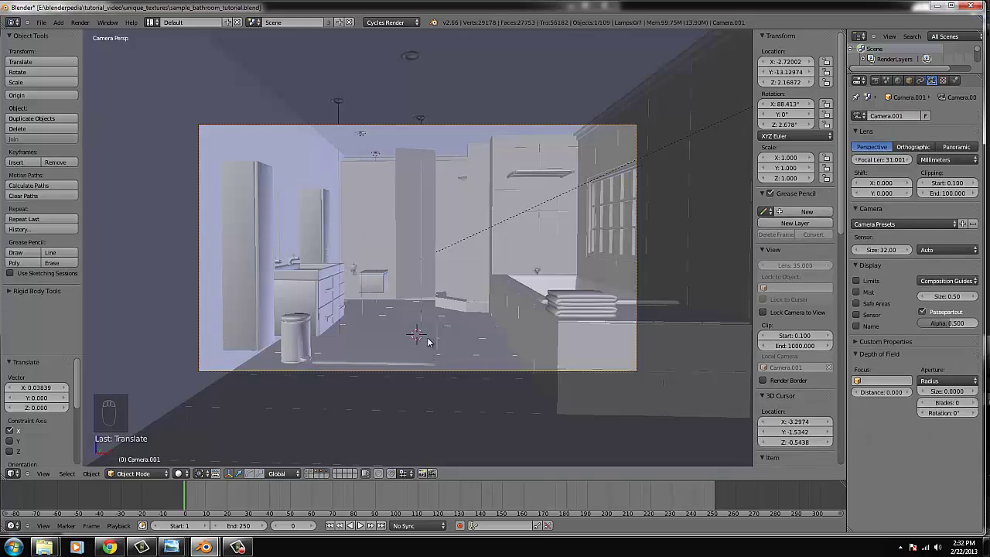
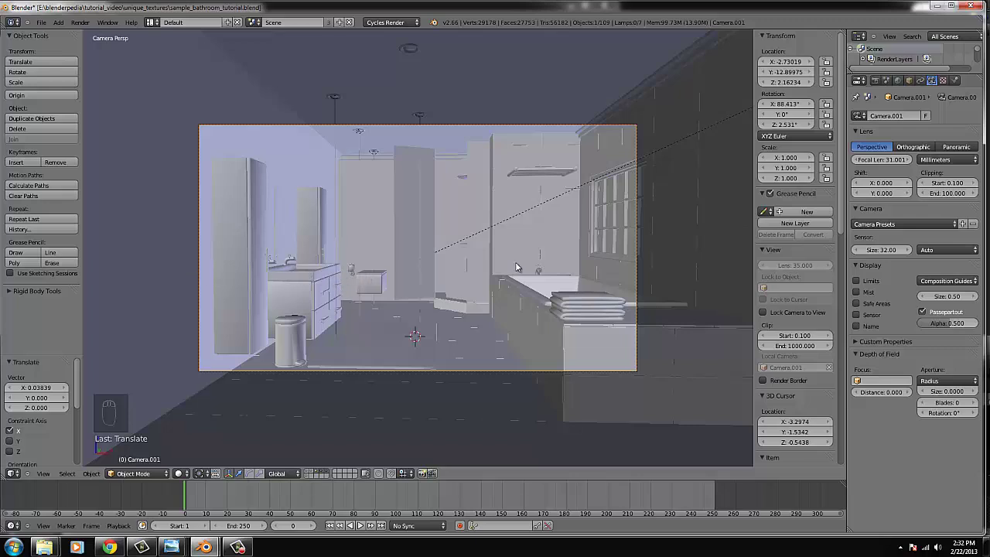
pyautogui.press('g')
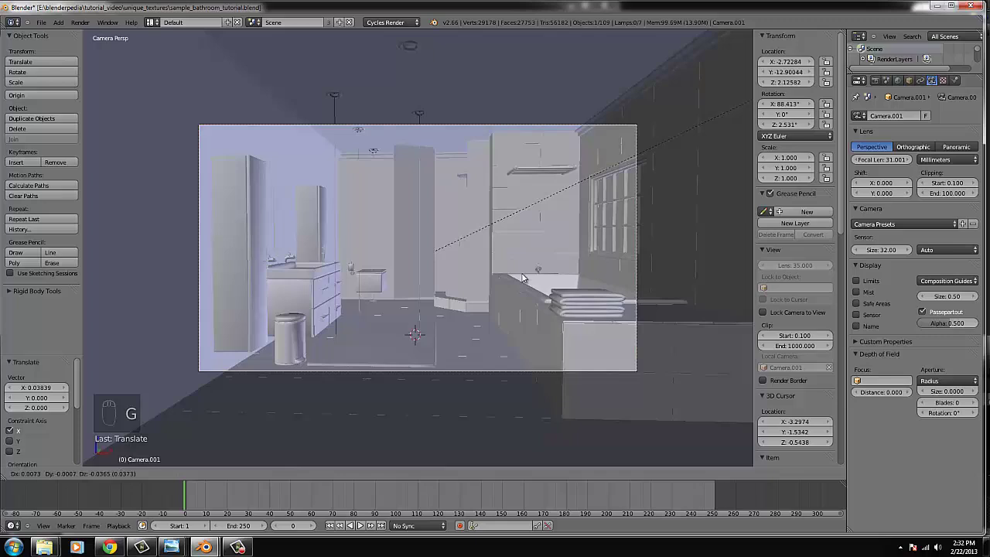
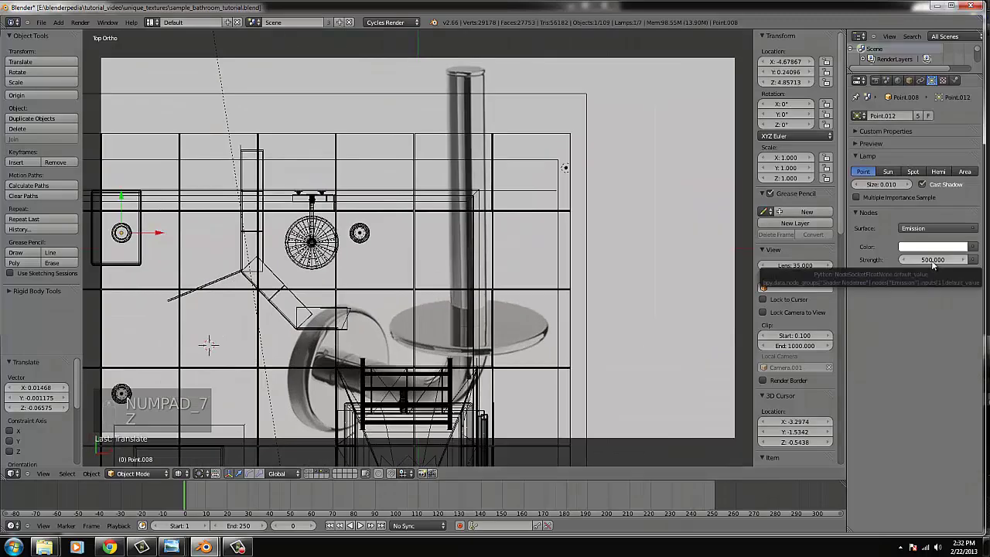
# - View the bathroom through the camera in solid shading and select the vanity tap
pyautogui.middleClick(419, 264)
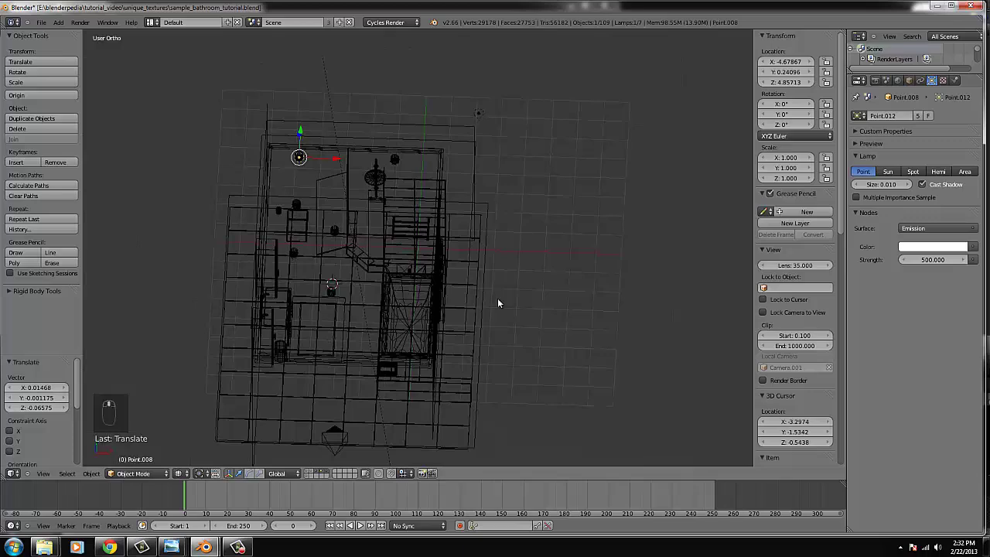
pyautogui.press('KP_0')
pyautogui.press('z')
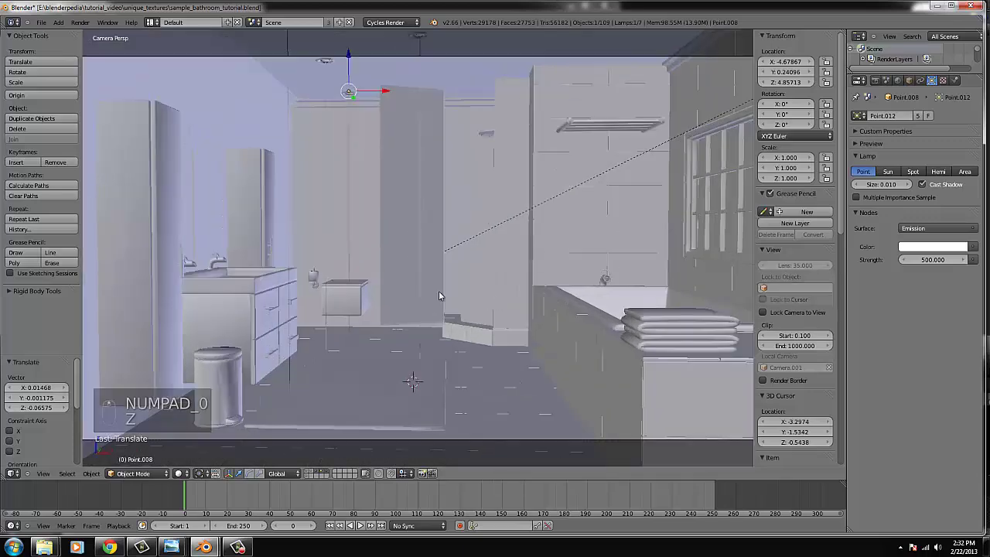
pyautogui.press('z')
pyautogui.rightClick(158, 272)
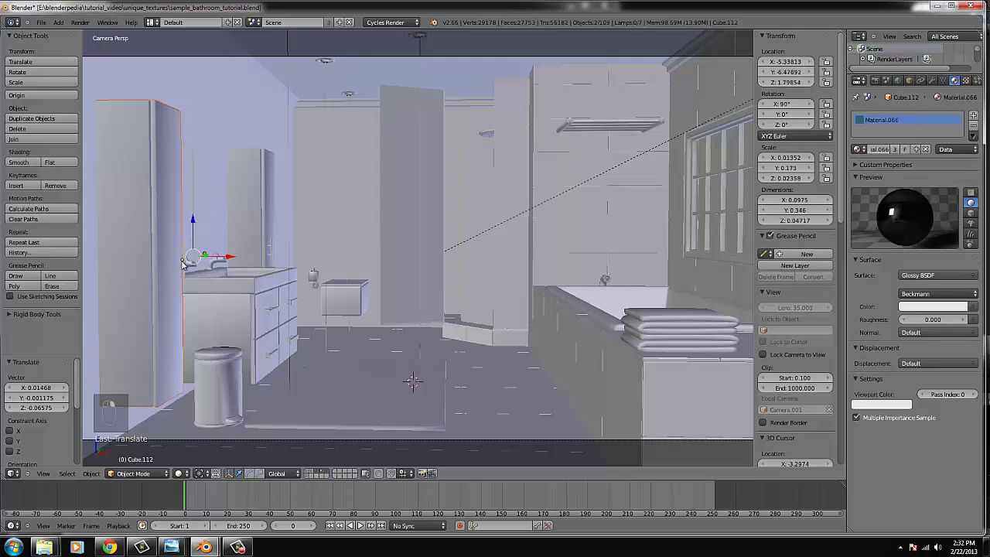
# - Nudge the glossy cabinet piece Cube.107 slightly along the wall
pyautogui.moveTo(264, 231); pyautogui.dragTo(274, 252)
pyautogui.moveTo(282, 251); pyautogui.dragTo(270, 262)
pyautogui.moveTo(265, 252); pyautogui.dragTo(302, 280)
pyautogui.moveTo(302, 280); pyautogui.dragTo(326, 255)
pyautogui.moveTo(325, 256); pyautogui.dragTo(353, 187)
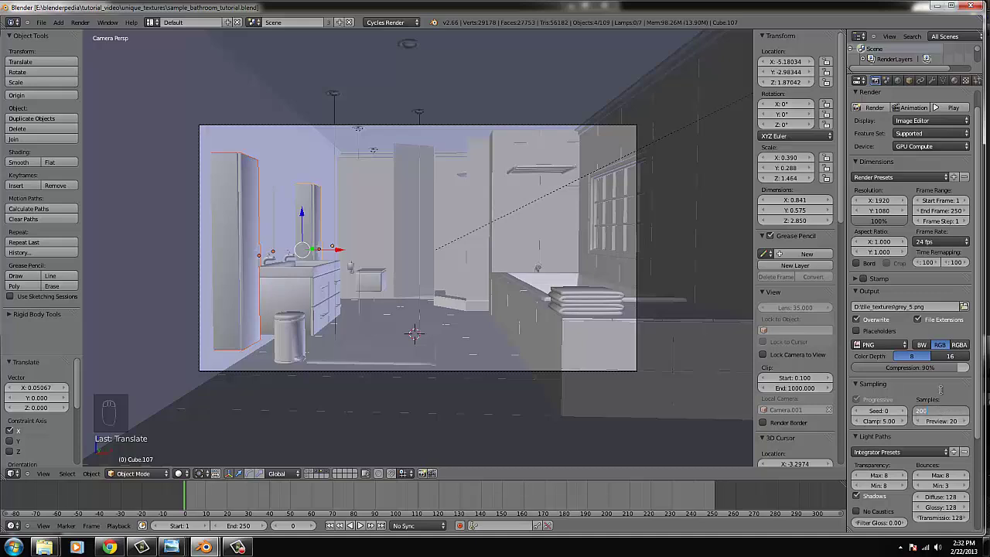
# - Set Render samples to 200 and review the world's sky-texture background at strength 0.4
pyautogui.press('0')
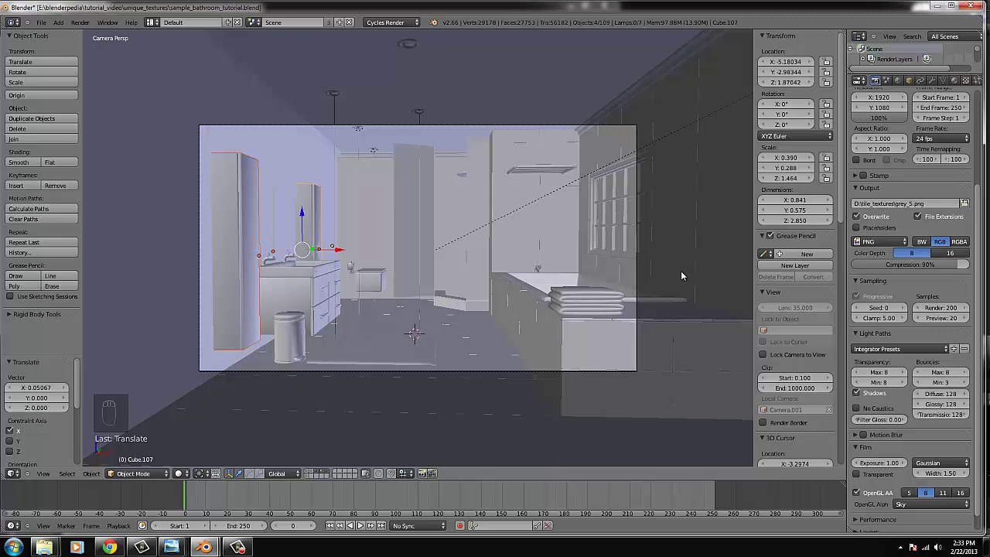
pyautogui.moveTo(921, 364); pyautogui.dragTo(734, 317)
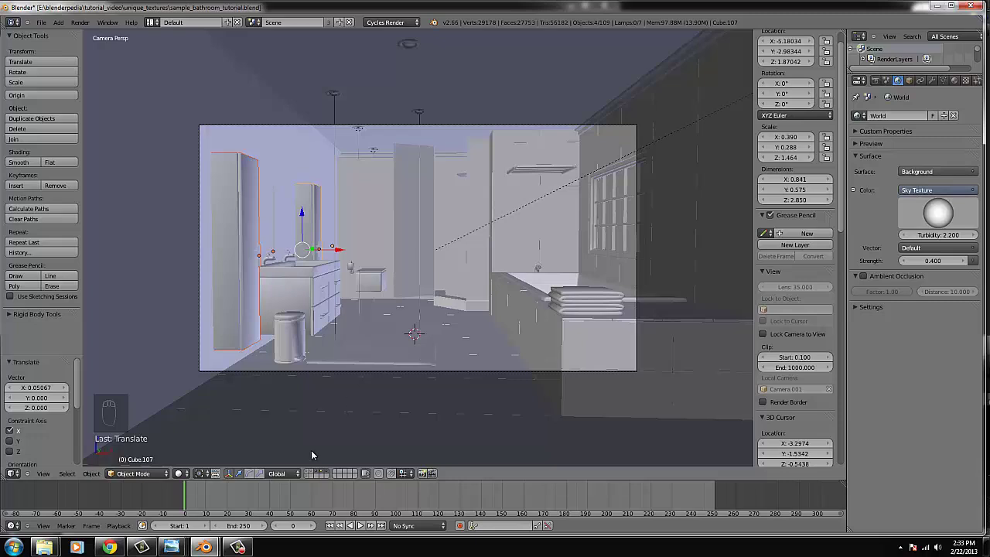
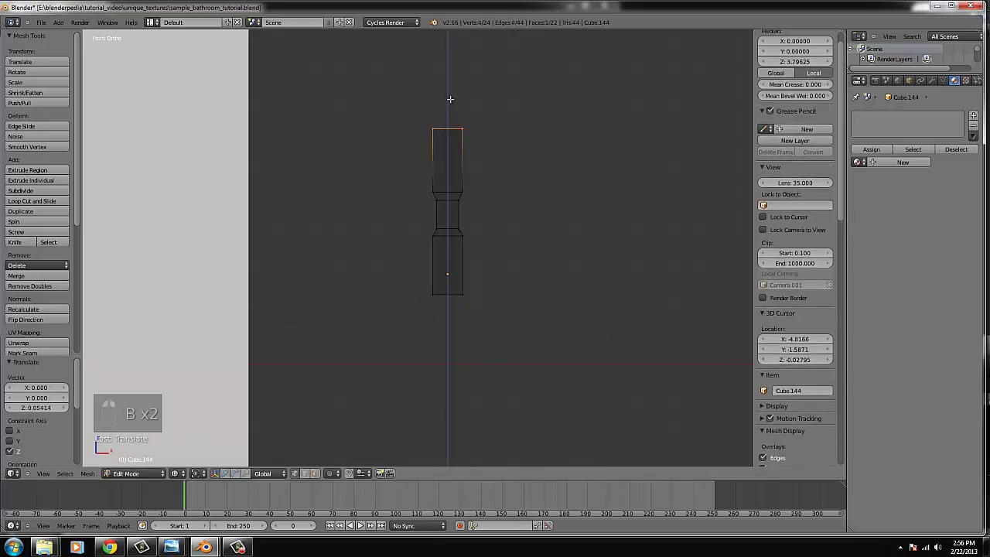
# - Finish extruding the hinge mesh, leave Edit Mode and shrink Cube.144 to about 0.40 tall in front view
pyautogui.press('e')
pyautogui.press('s')
pyautogui.press('e')
pyautogui.press('s')
pyautogui.press('Tab')
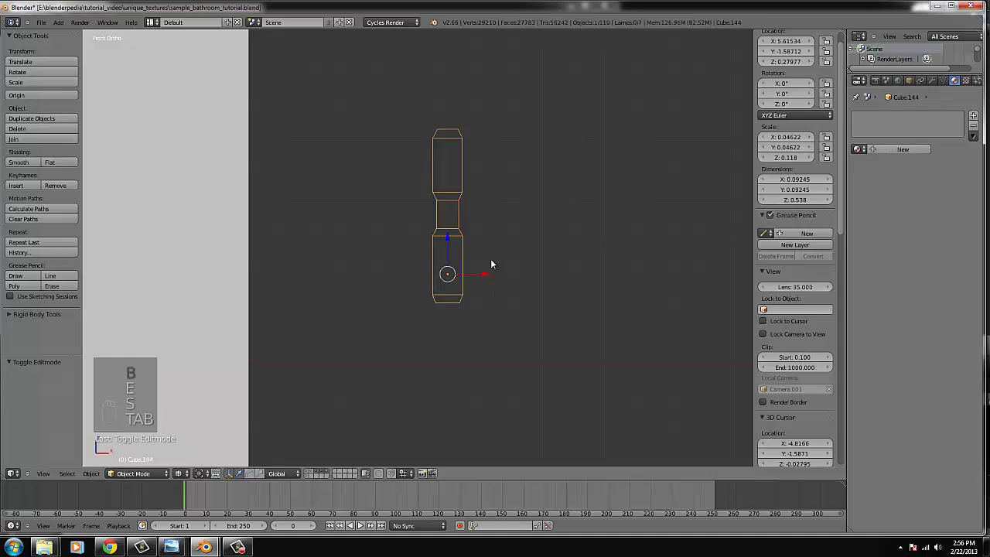
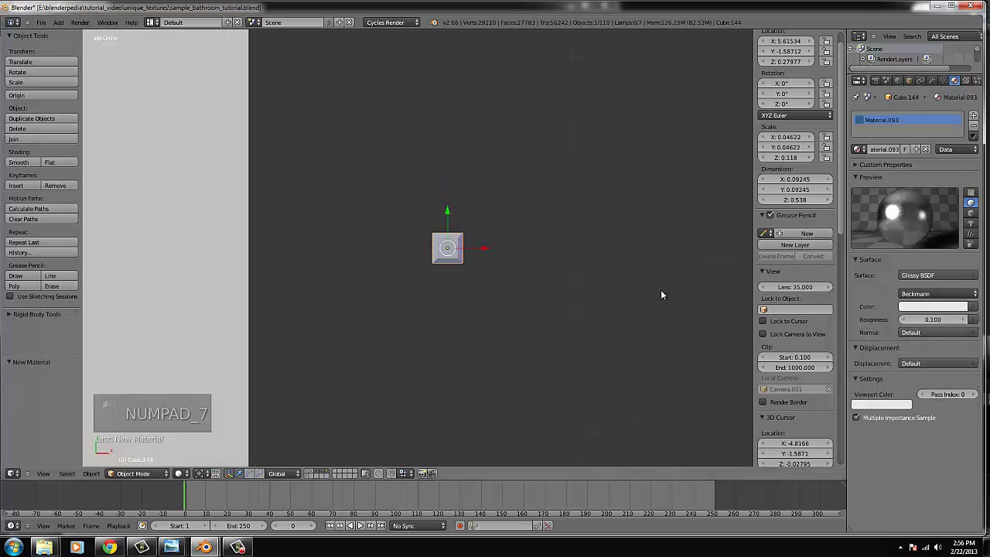
pyautogui.press('KP_1')
pyautogui.press('z')
pyautogui.press('z')
pyautogui.press('s')
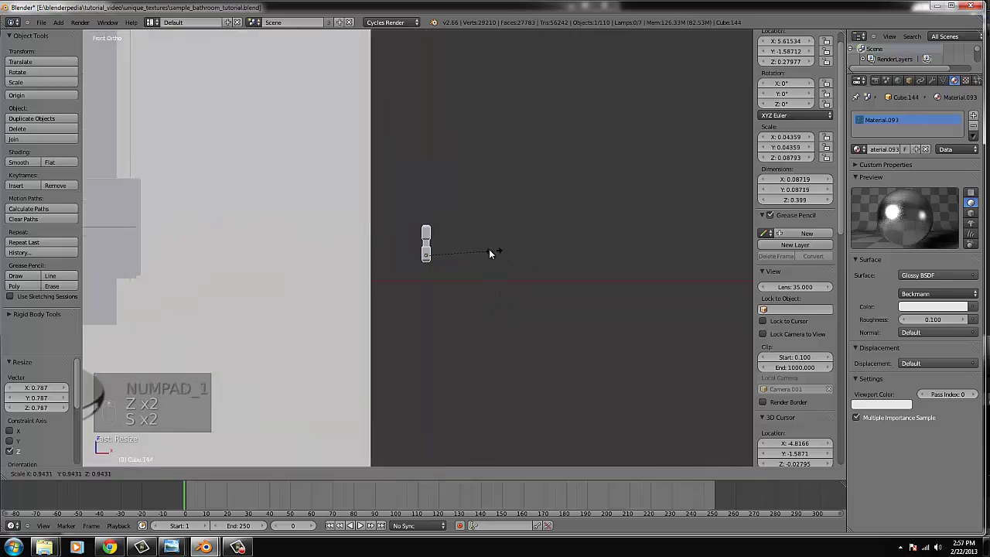
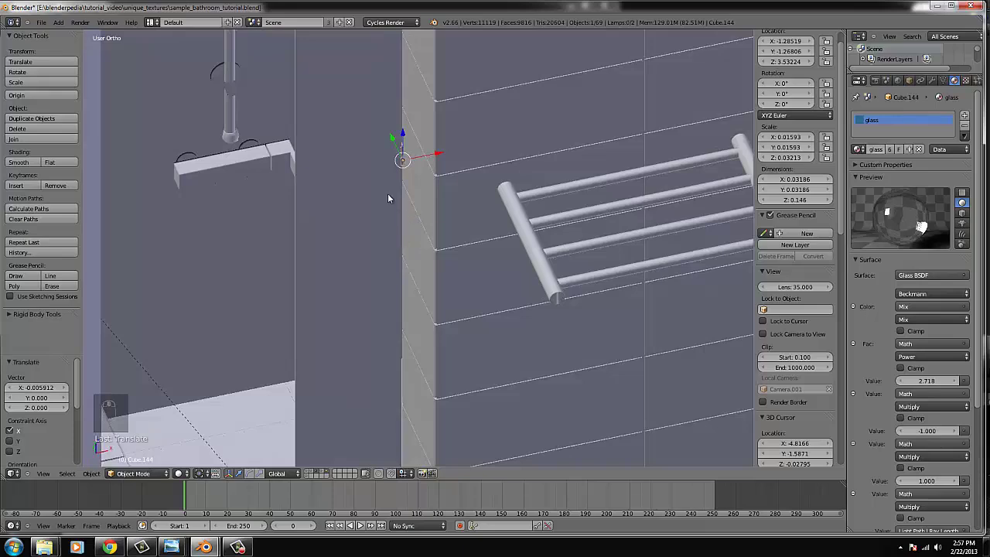
# - View the glass panel from the front in wireframe to place the second hinge
pyautogui.press('KP_1')
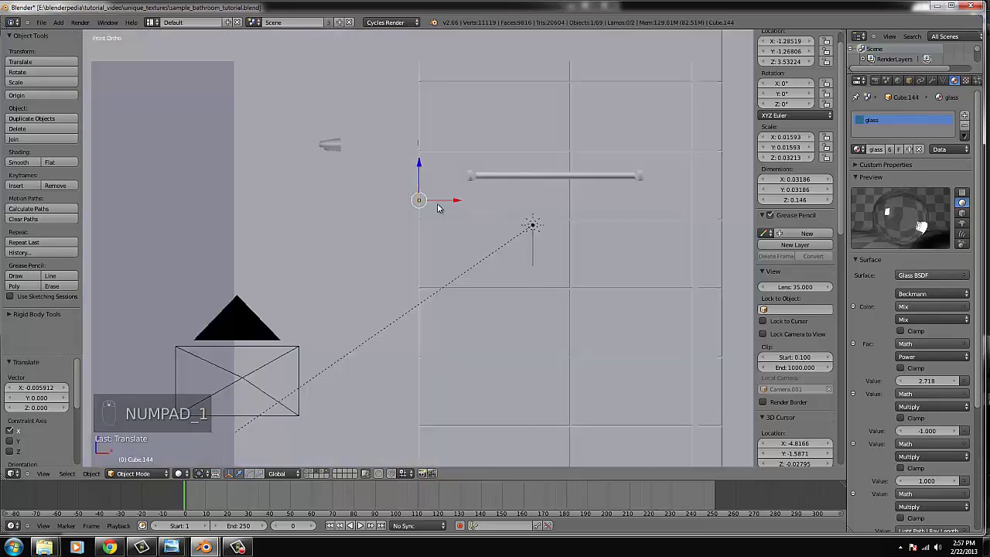
pyautogui.press('z')
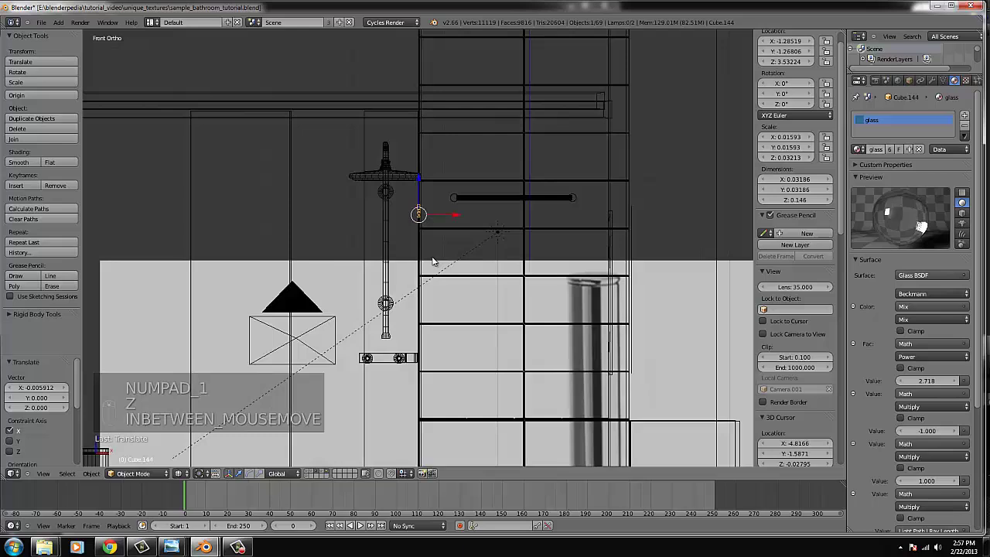
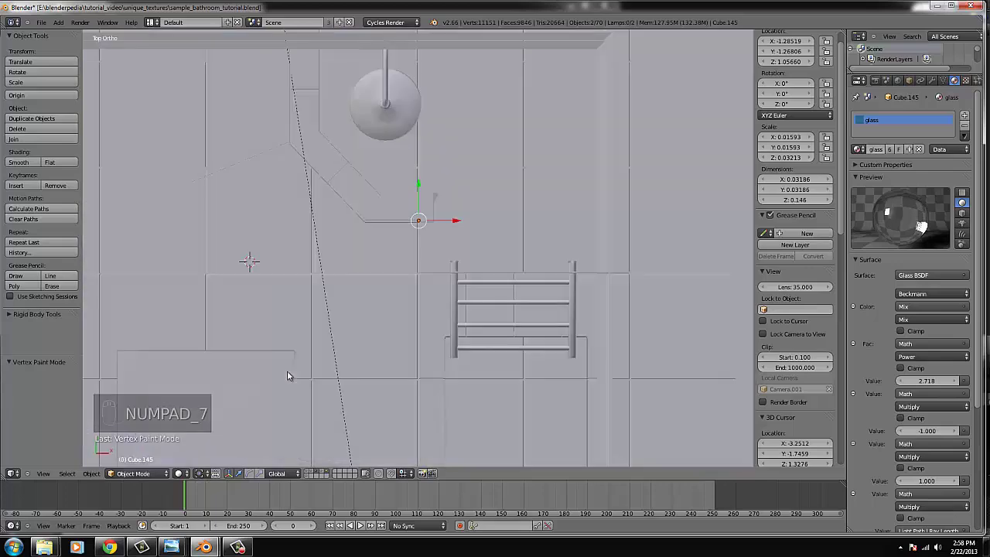
# - Duplicate the hinge and move the copy across onto the other glass panel edge
pyautogui.press('alt+d')
pyautogui.moveTo(314, 282); pyautogui.dragTo(465, 307)
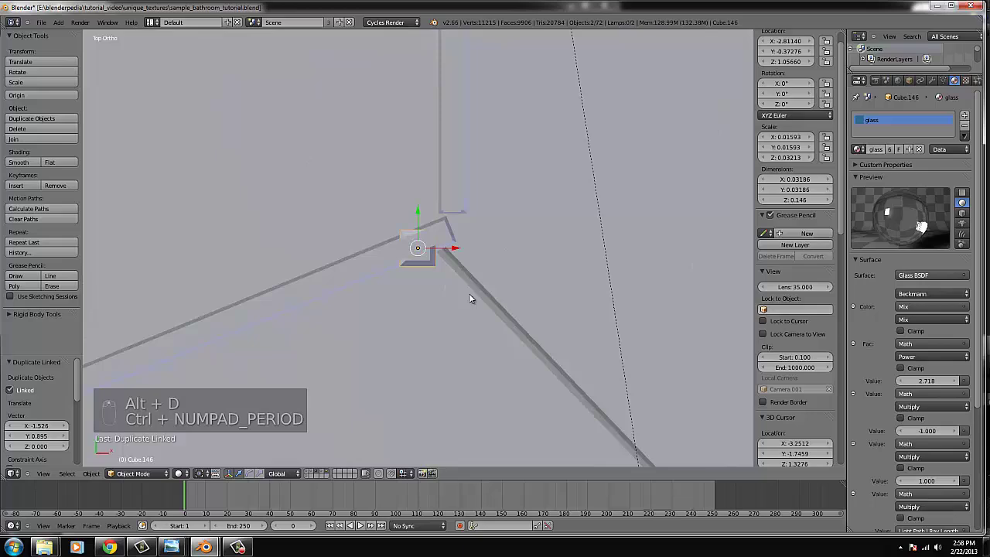
pyautogui.press('g')
pyautogui.moveTo(502, 275); pyautogui.dragTo(473, 356)
pyautogui.press('r')
pyautogui.press('g')
pyautogui.moveTo(467, 329); pyautogui.dragTo(471, 267)
# - From top wireframe view, rotate the hinge copy about Z to match the panel angle
pyautogui.middleClick(471, 267)
pyautogui.press('KP_7')
pyautogui.press('z')
pyautogui.press('g')
pyautogui.press('r')
pyautogui.moveTo(539, 280); pyautogui.dragTo(475, 297)
pyautogui.press('z')
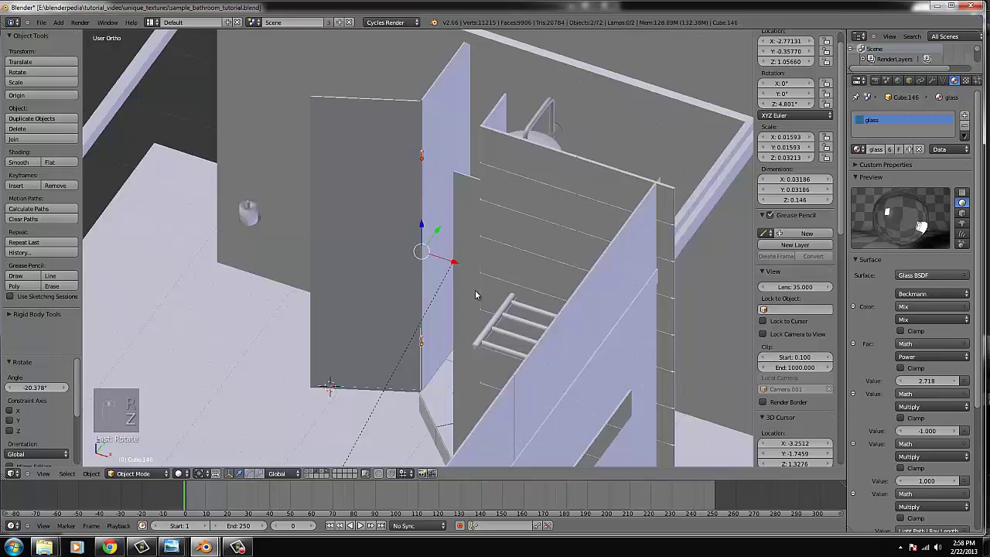
pyautogui.press('KP_7')
pyautogui.press('z')
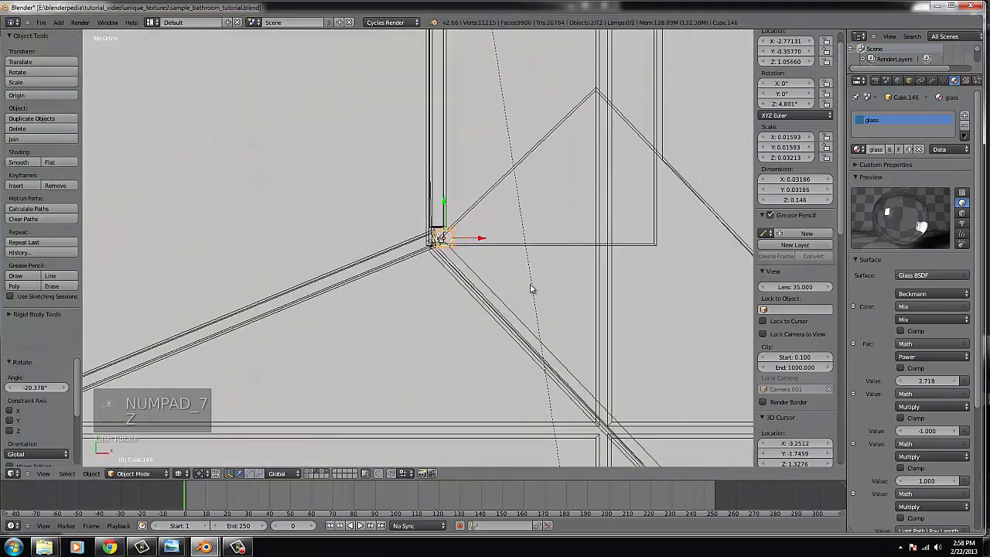
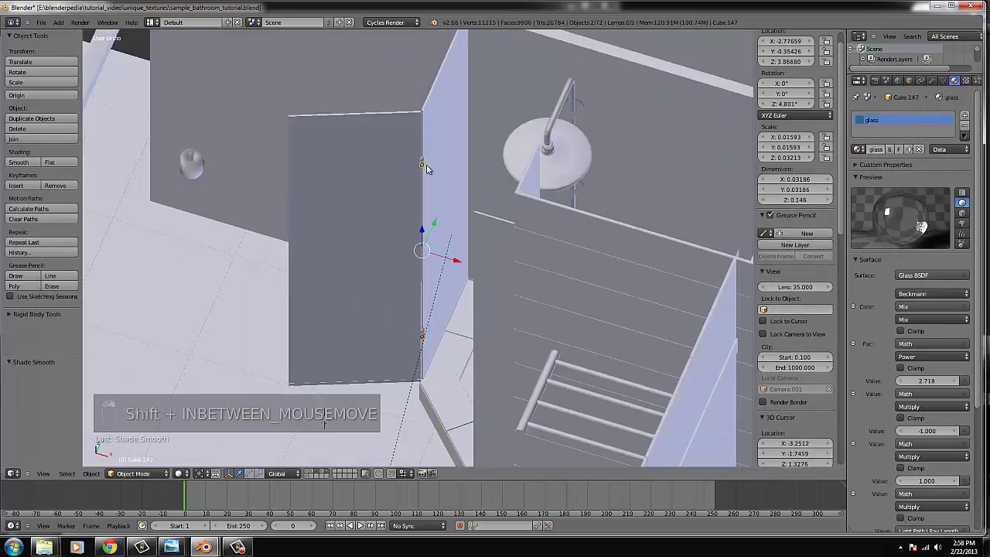
# - Duplicate further hinge copies up to Cube.148 along the door edge at low and high points
pyautogui.press('KP_7')
pyautogui.press('z')
pyautogui.press('g')
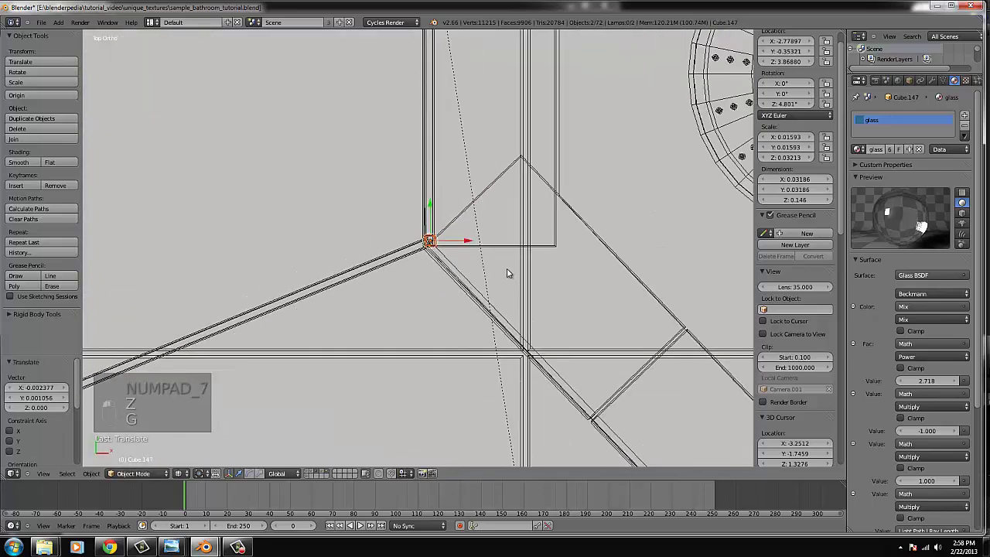
pyautogui.press('alt+d')
pyautogui.press('g')
pyautogui.press('z')
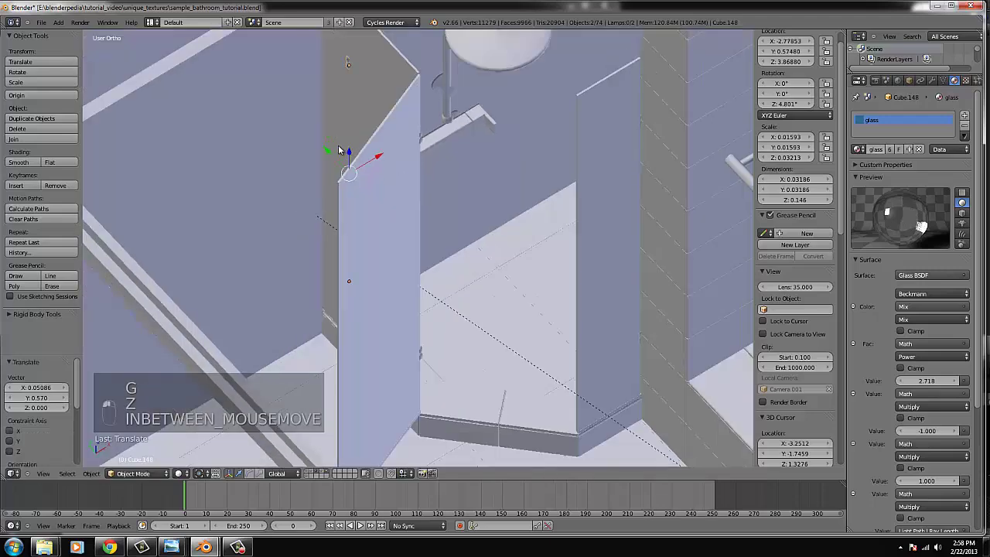
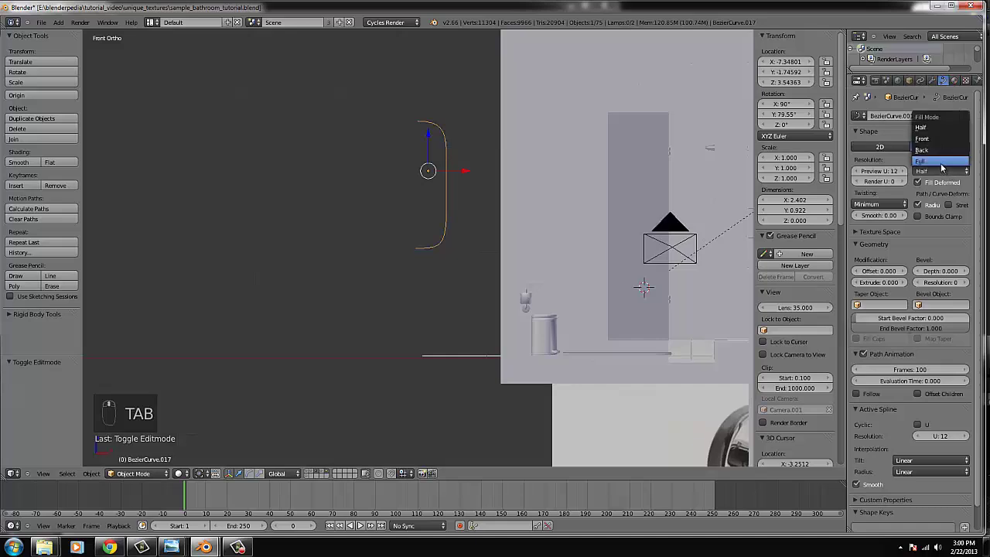
# - Drag the handle curve's Bevel Depth to 0.0792 to make it a rounded tube
pyautogui.moveTo(944, 170); pyautogui.dragTo(959, 279)
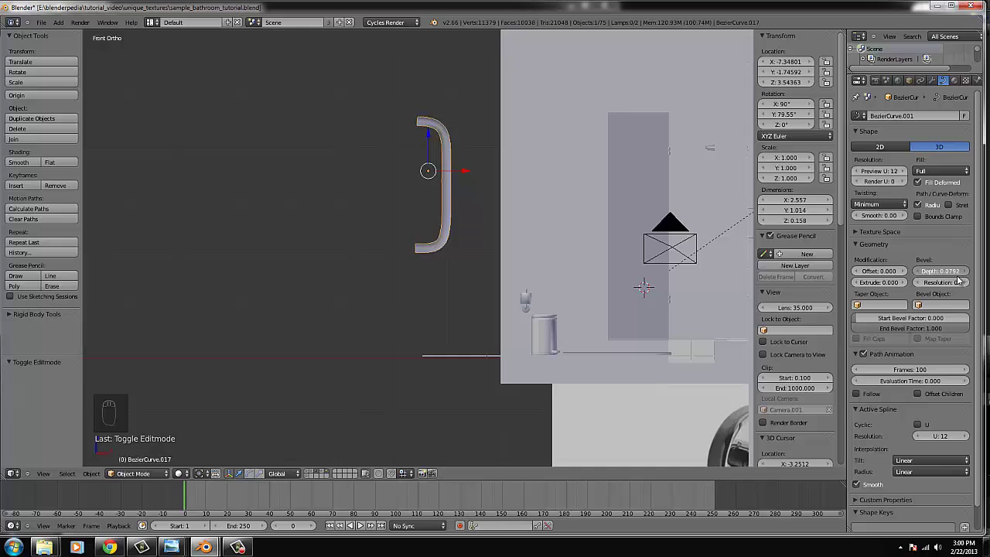